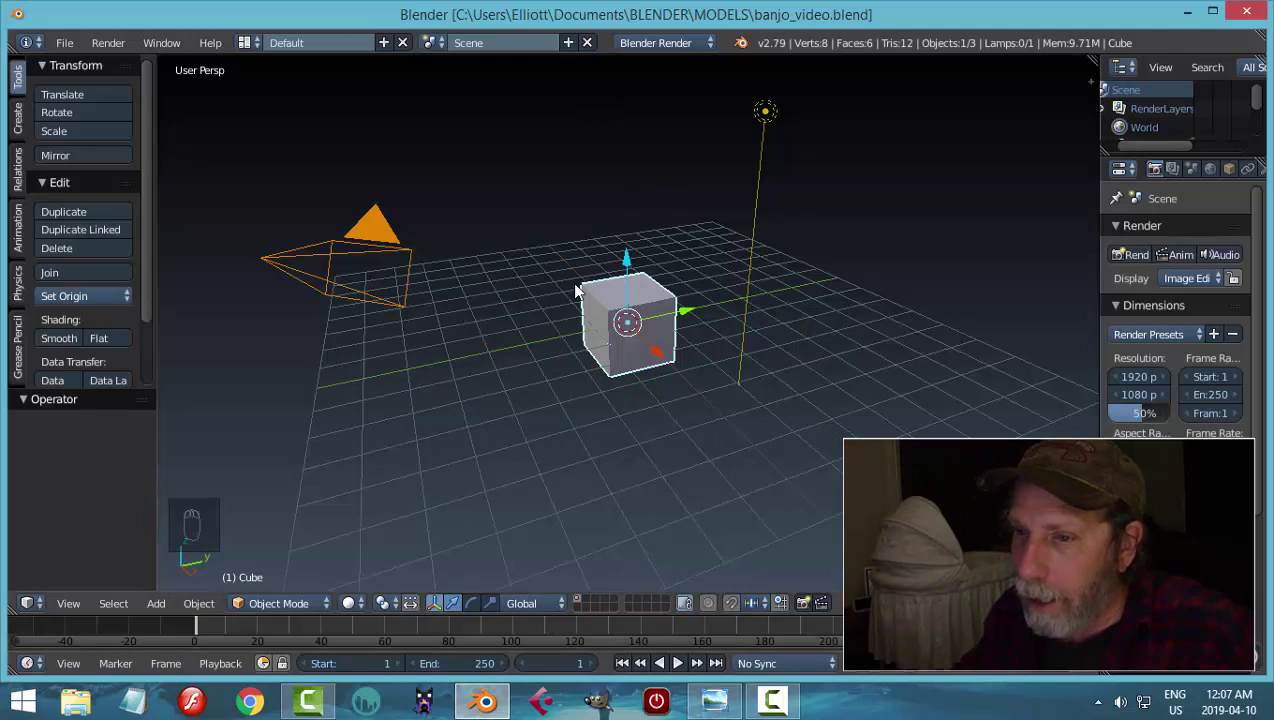
# - Use Cycles with GPU Compute, delete the default cube, camera and lamp, and view from top ortho
pyautogui.moveTo(682, 48); pyautogui.dragTo(1186, 327)
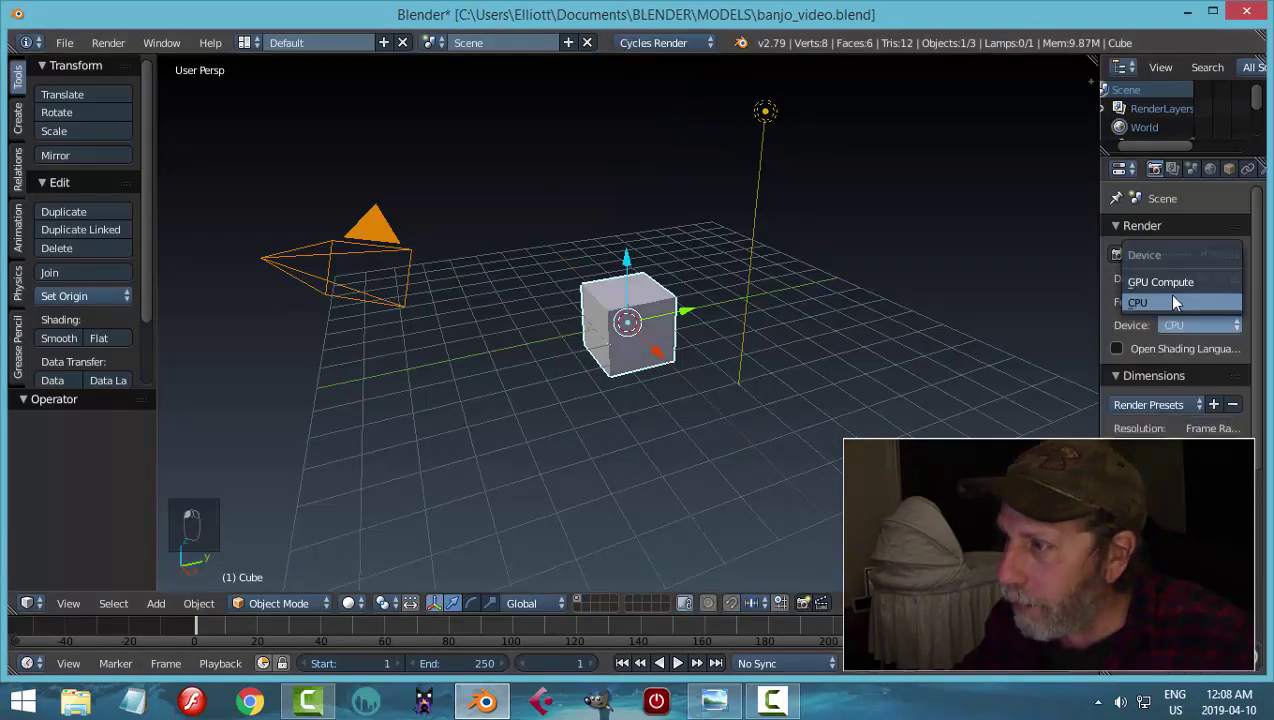
pyautogui.click(907, 302)
pyautogui.press('a')
pyautogui.press('a')
pyautogui.press('x')
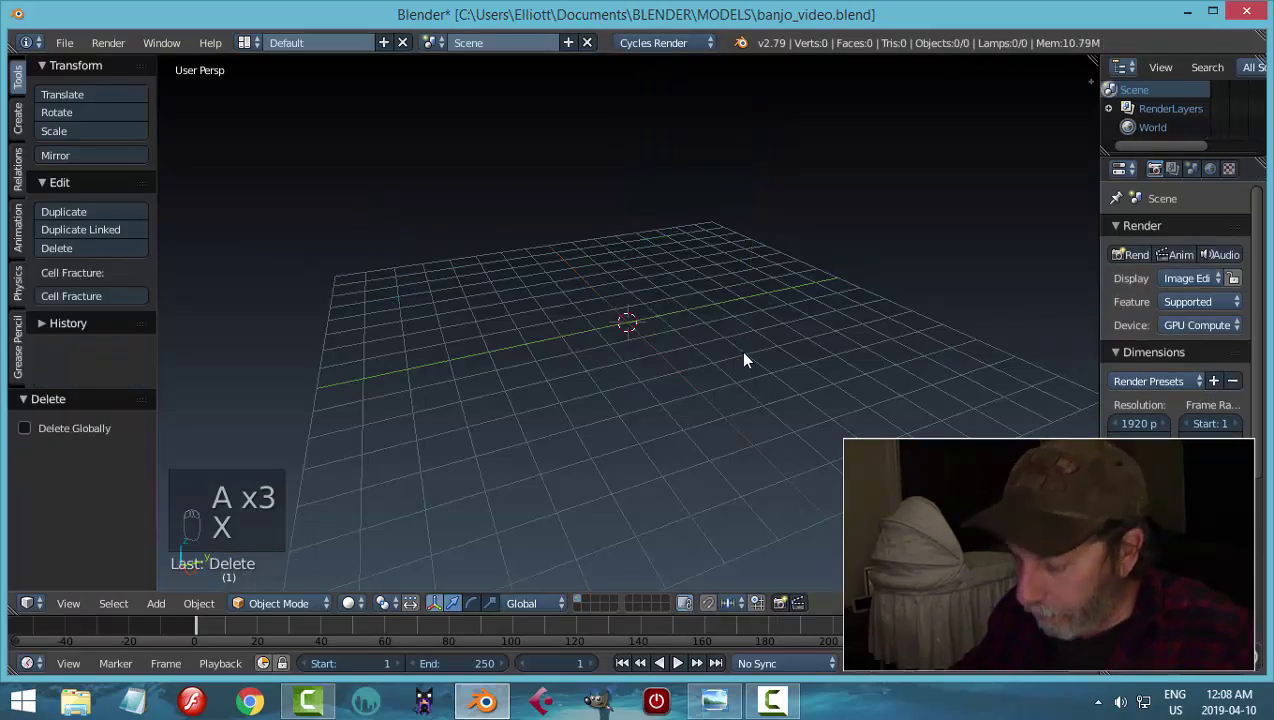
pyautogui.press('KP_7')
pyautogui.press('KP_5')
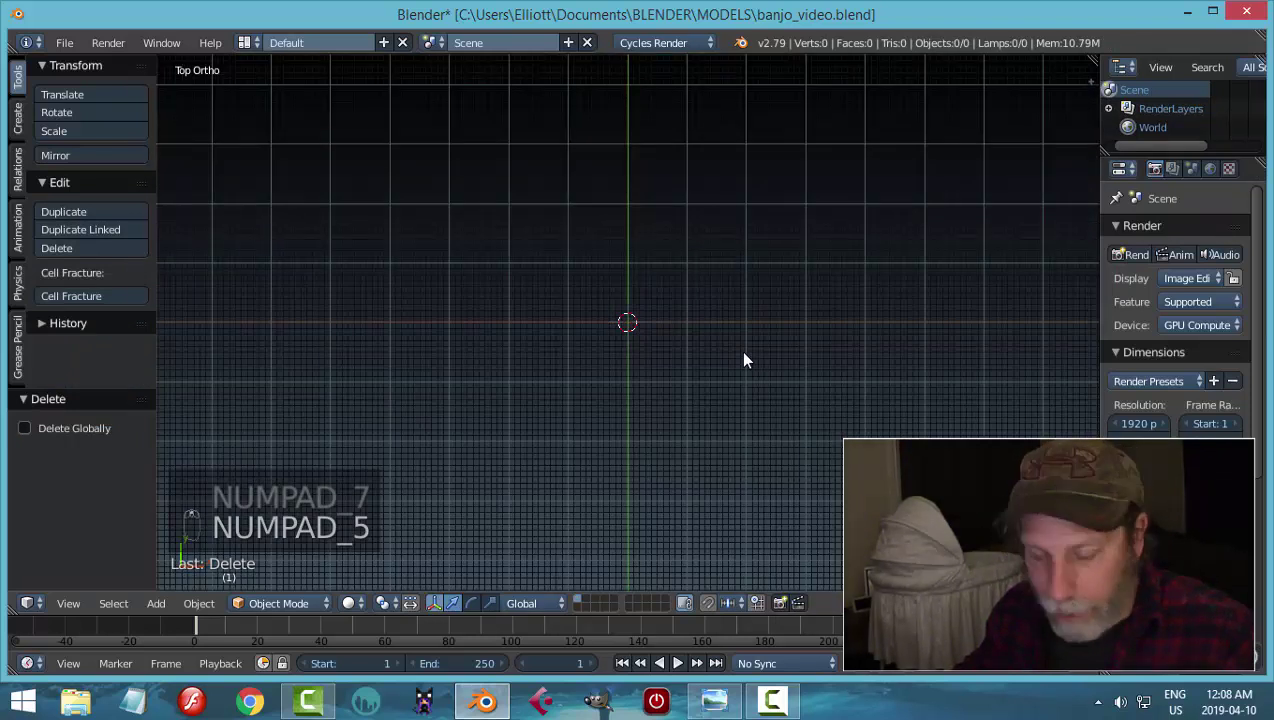
# - Add a 12-vertex mesh circle and lay its points out into a line with two circles
pyautogui.press('shift+a')
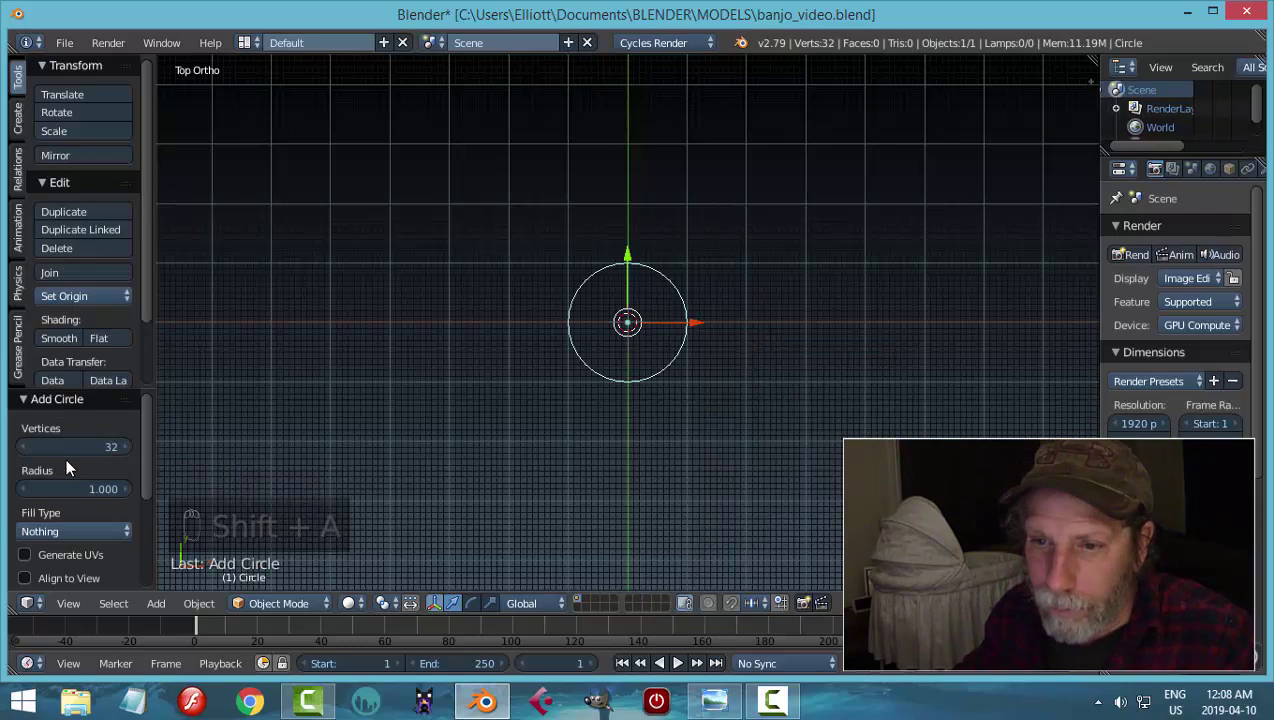
pyautogui.moveTo(68, 454); pyautogui.dragTo(406, 443)
pyautogui.moveTo(807, 346); pyautogui.dragTo(835, 371)
pyautogui.click(835, 371)
pyautogui.press('Tab')
pyautogui.press('s')
pyautogui.middleClick(699, 318)
pyautogui.middleClick(699, 318)
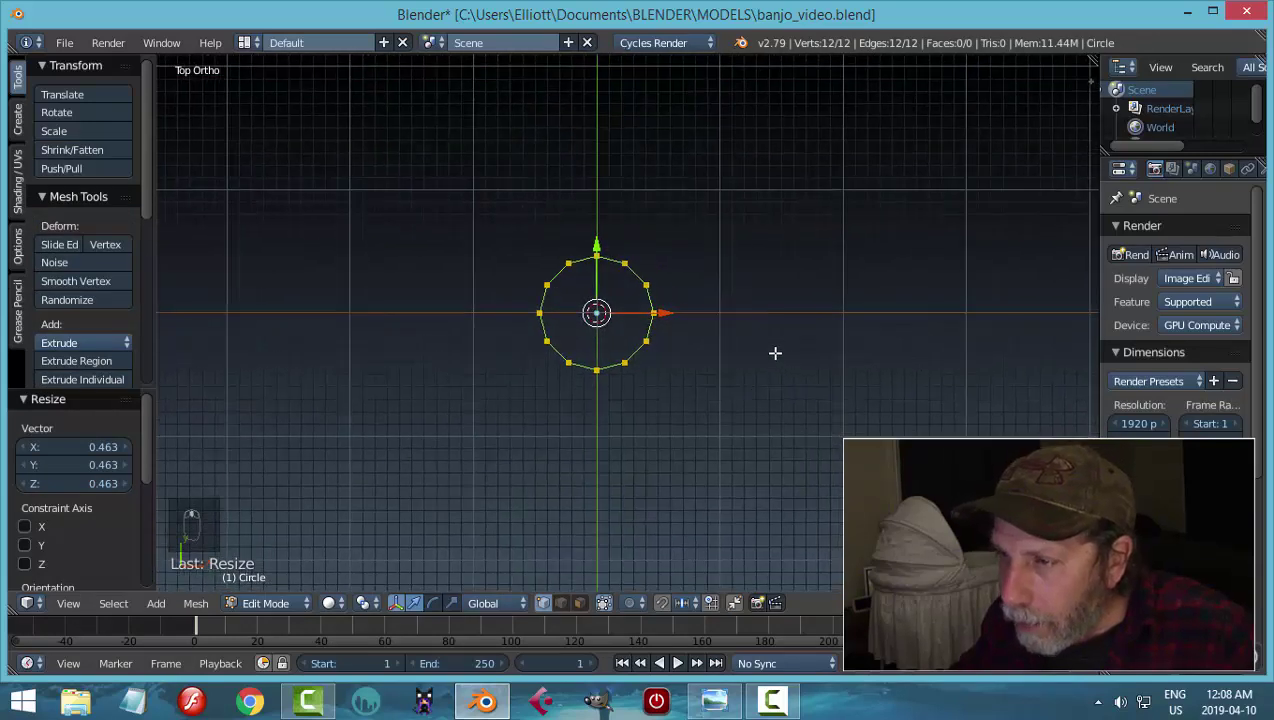
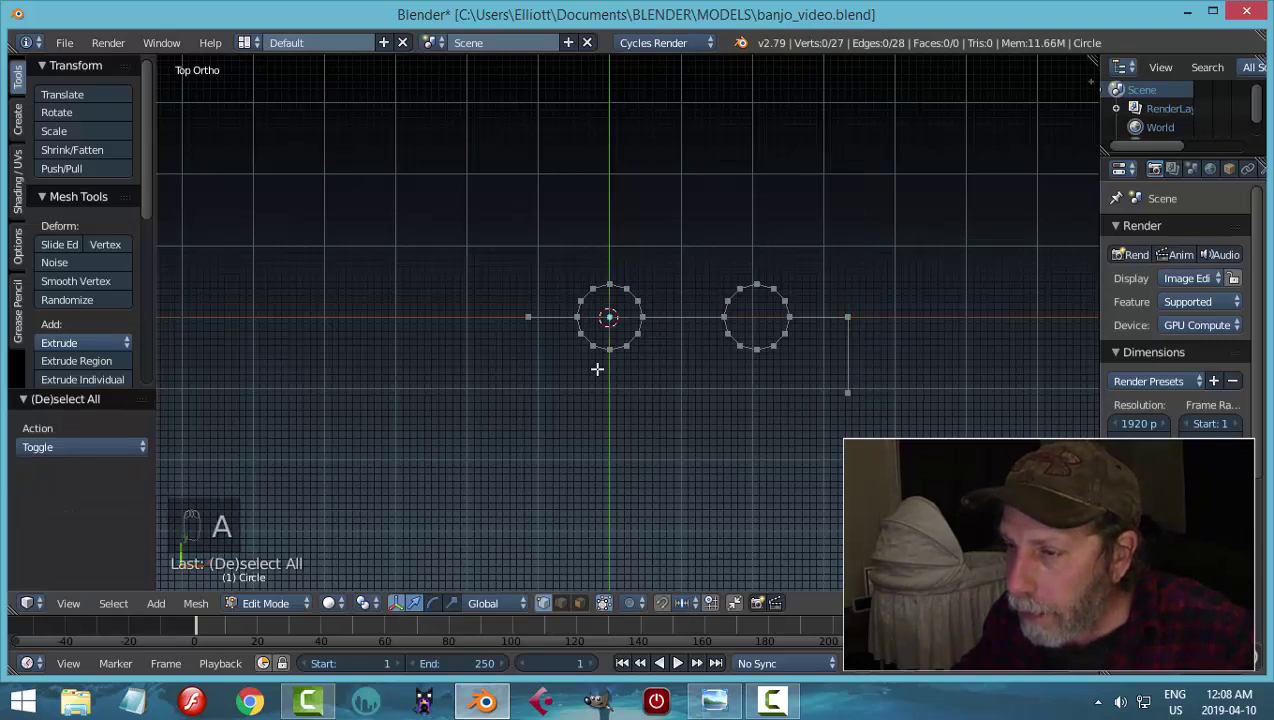
# - Delete the circles' lower halves to leave two arches and move the whole profile upward
pyautogui.press('b')
pyautogui.press('x')
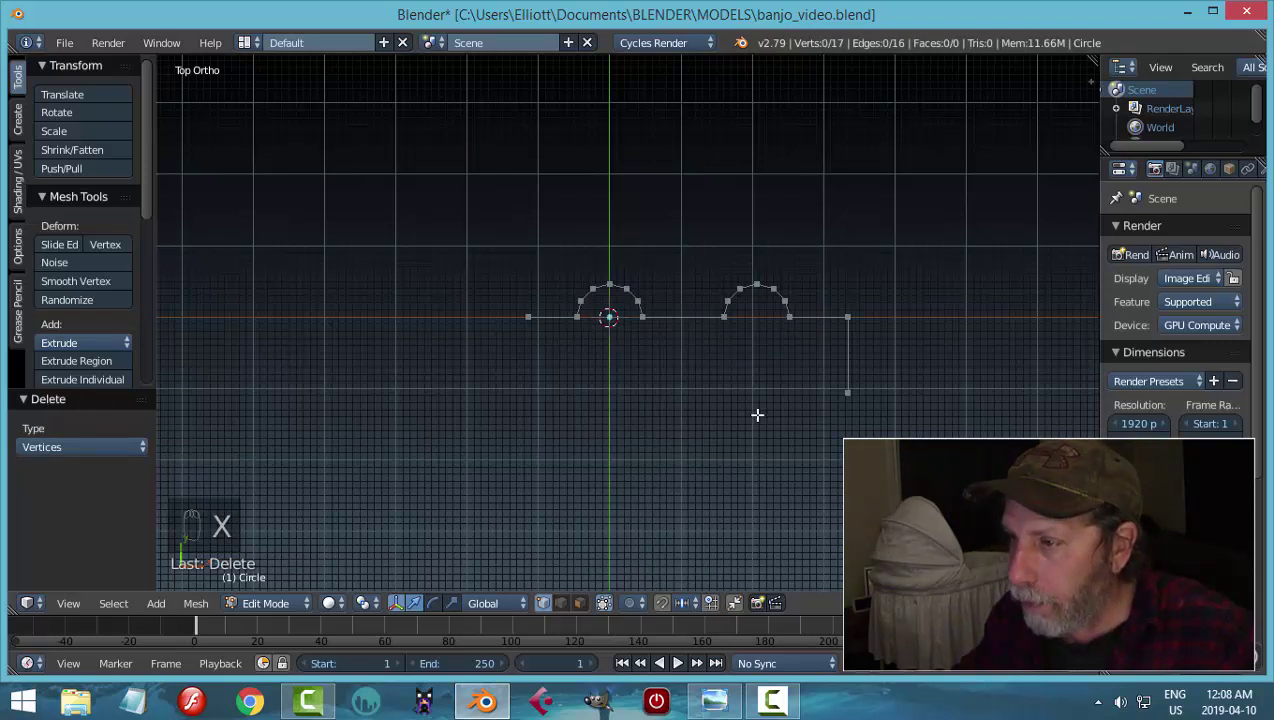
pyautogui.middleClick(756, 413)
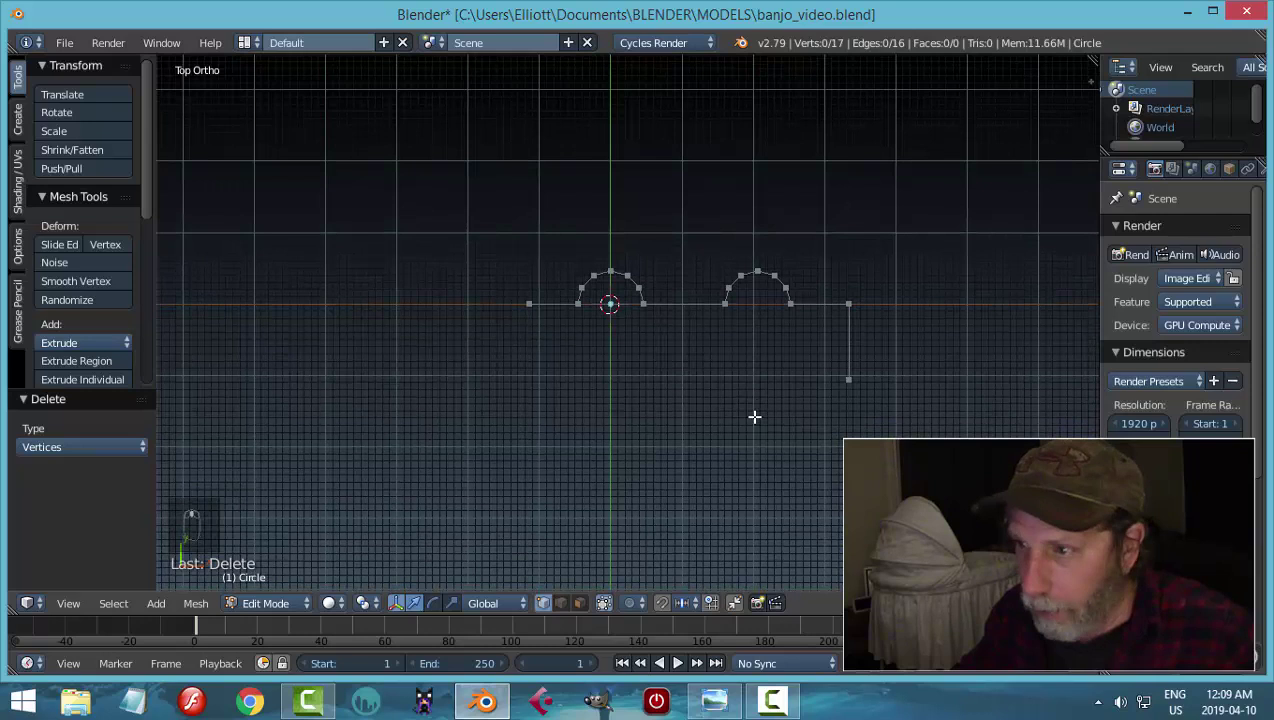
pyautogui.press('a')
pyautogui.press('g')
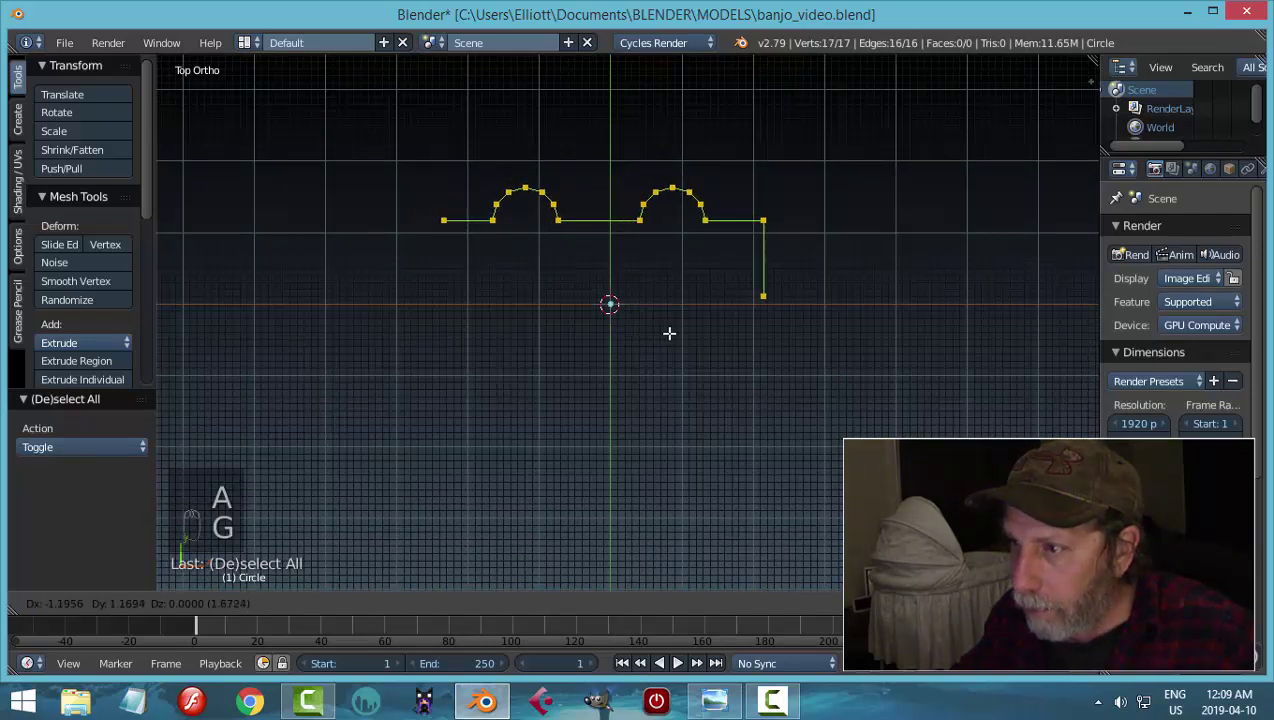
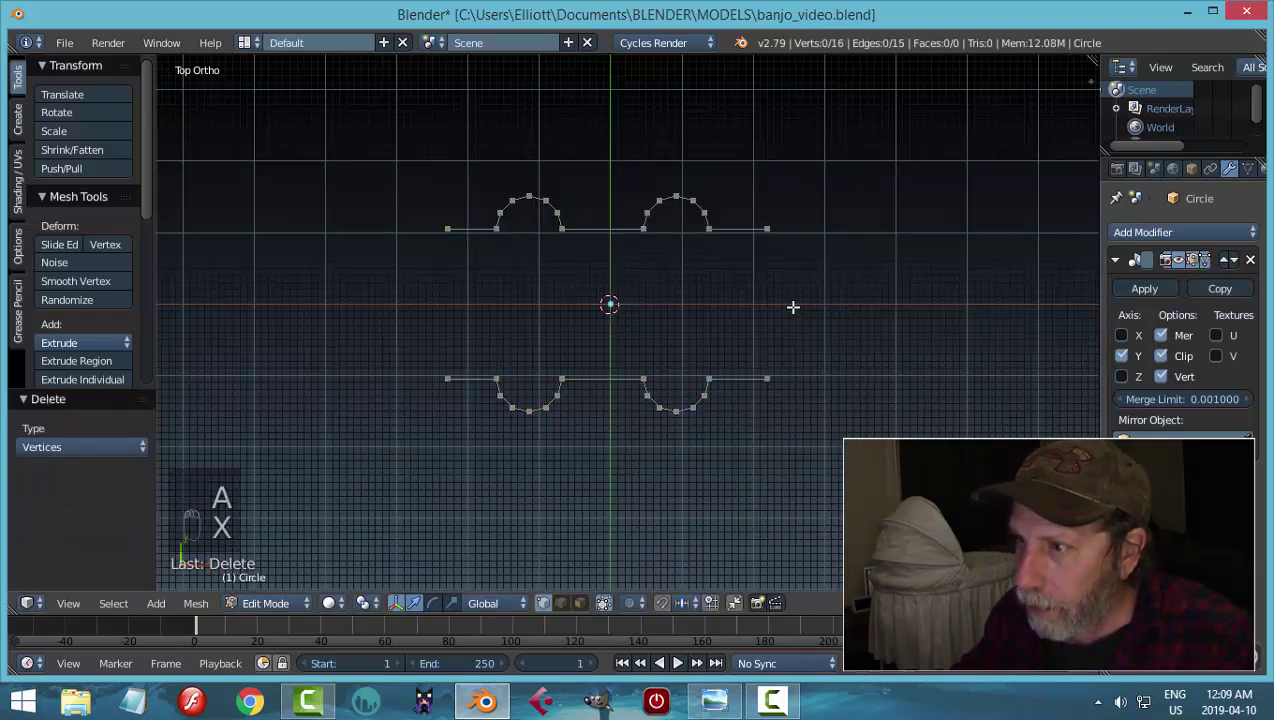
# - Remove the end drop and extrude the first arch's points straight down along Y
pyautogui.press('ctrl+z')
pyautogui.press('x')
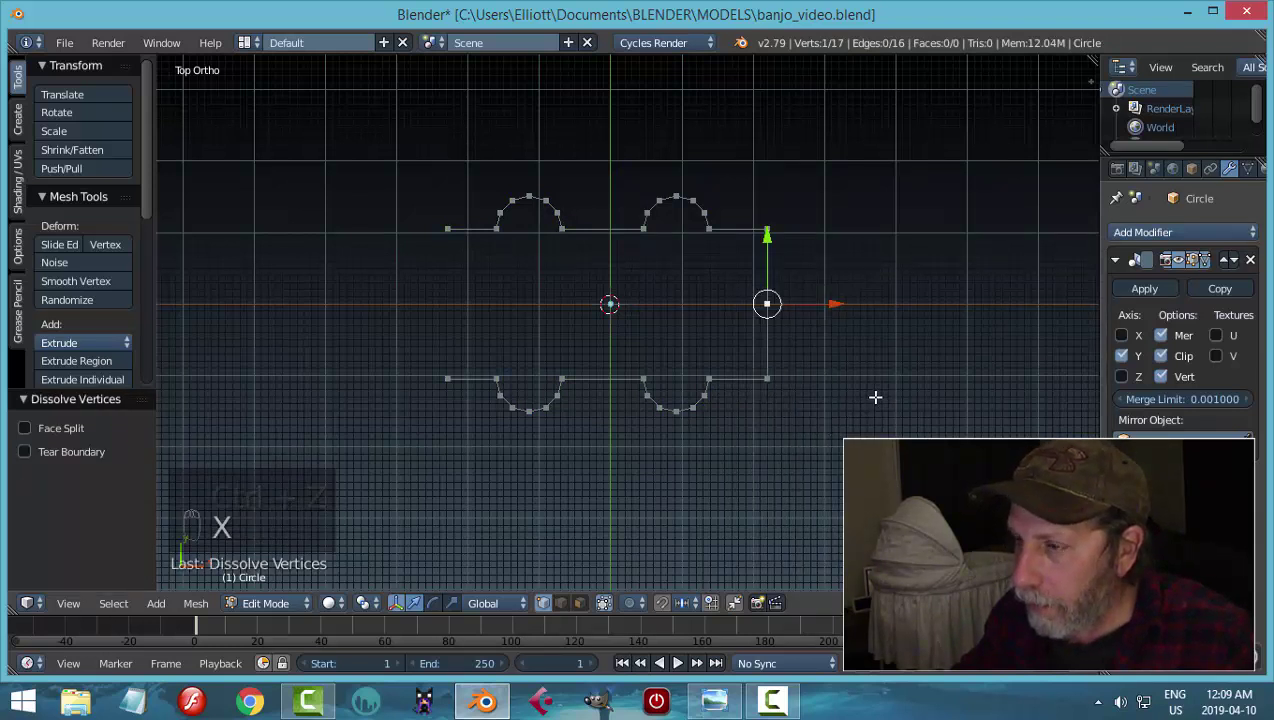
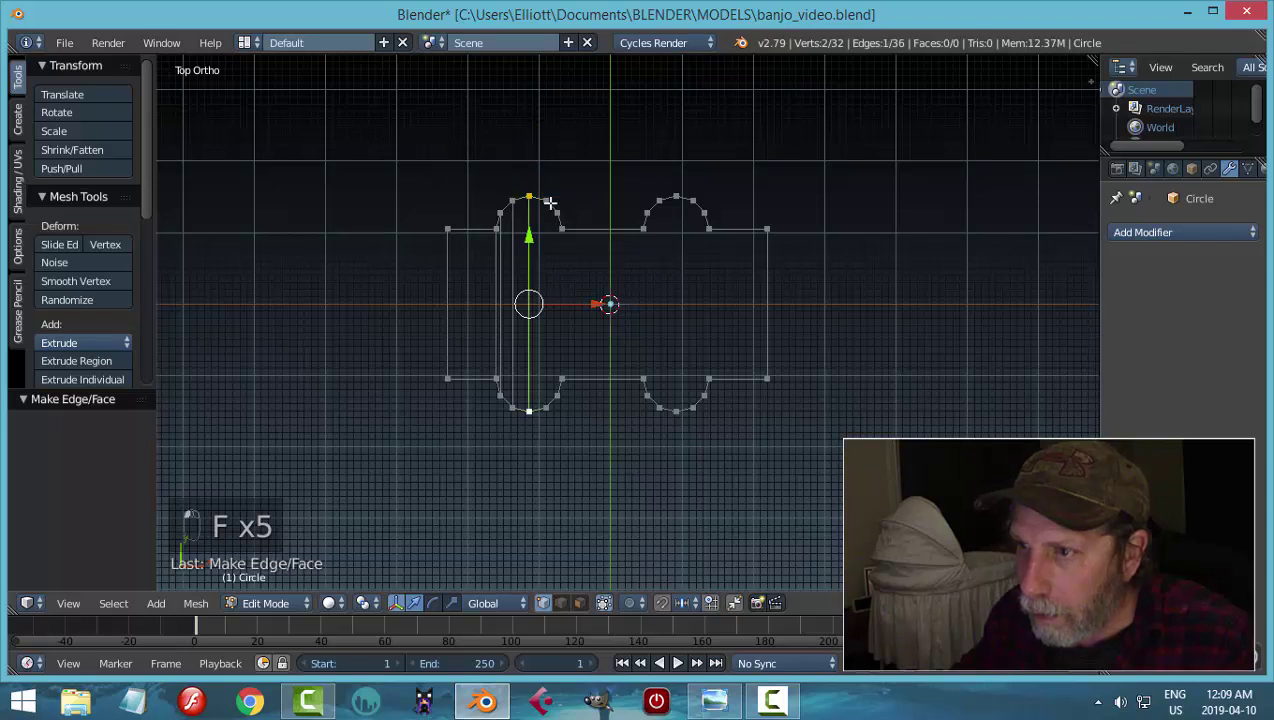
pyautogui.press('f')
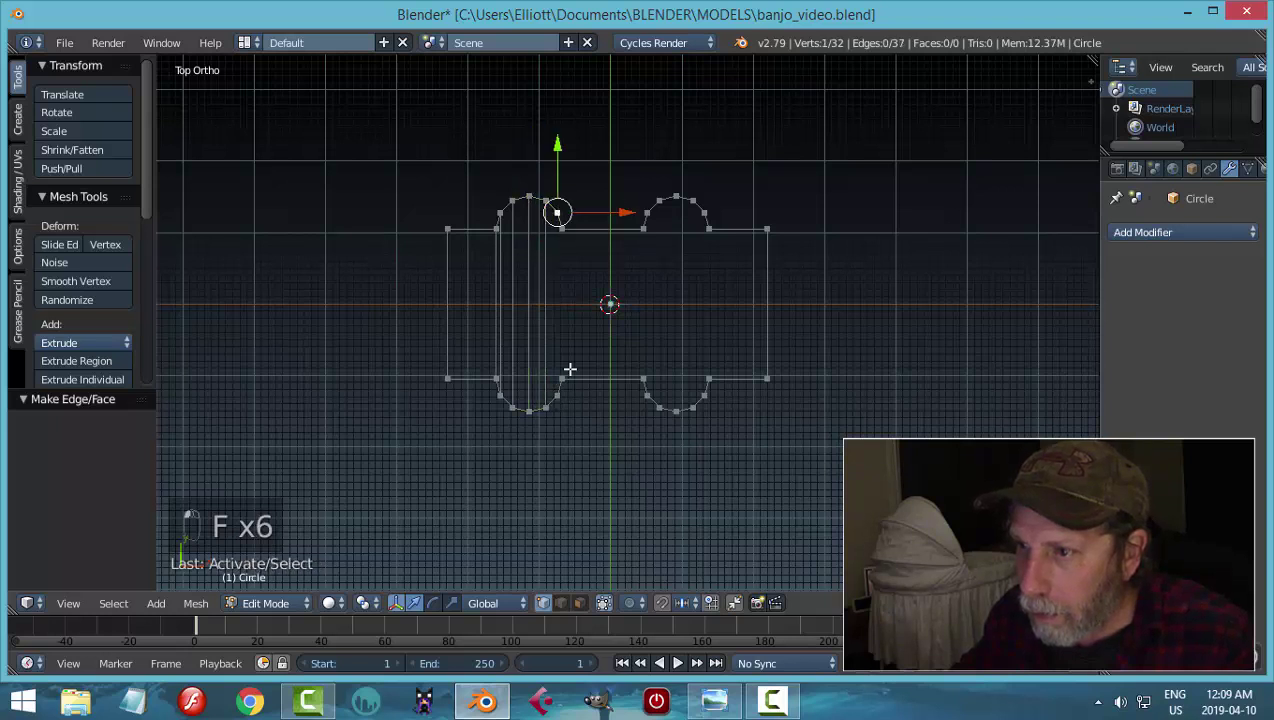
pyautogui.press('f')
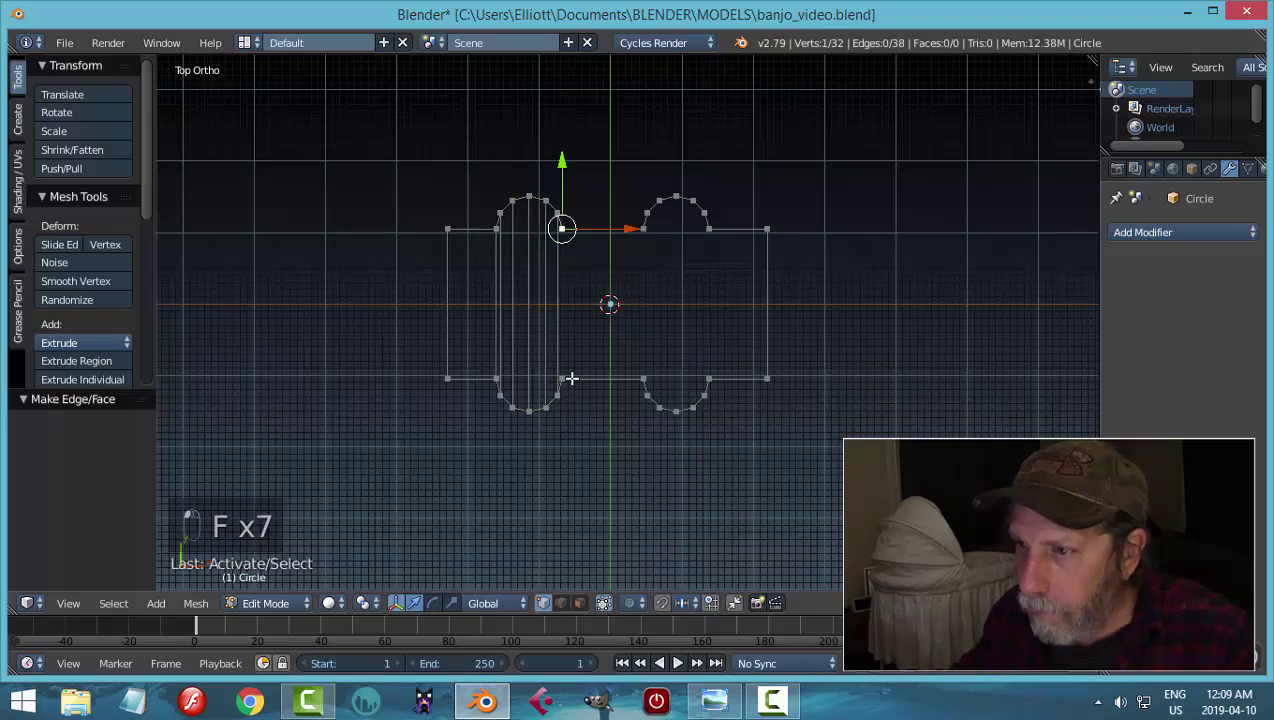
pyautogui.press('f')
pyautogui.press('f')
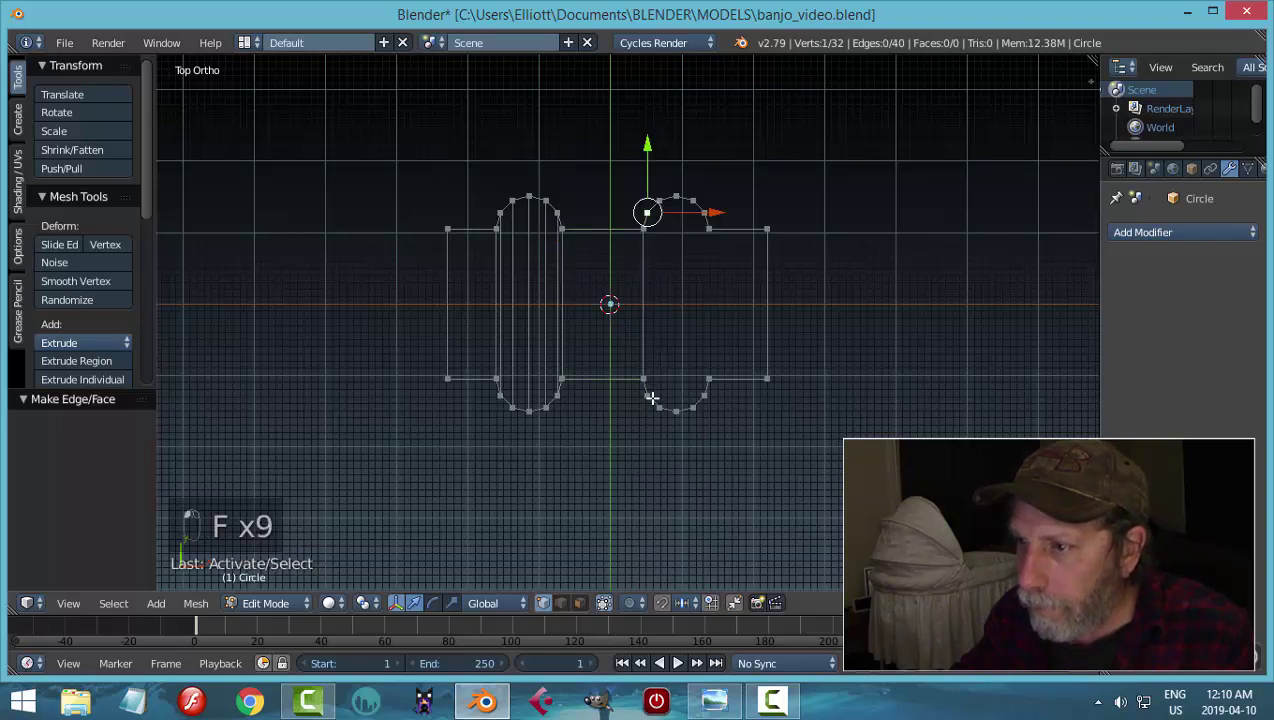
# - Extrude the second arch's points downward into column edges, then clear the selection
pyautogui.press('f')
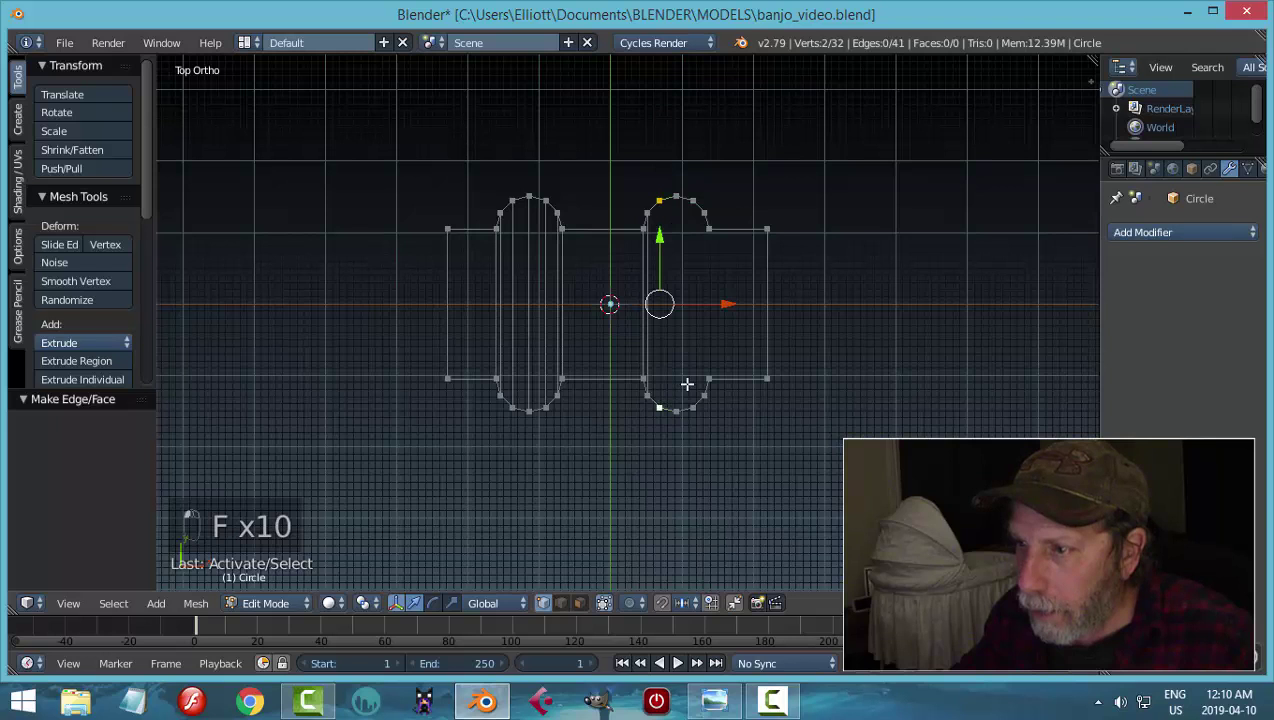
pyautogui.press('f')
pyautogui.press('f')
pyautogui.press('f')
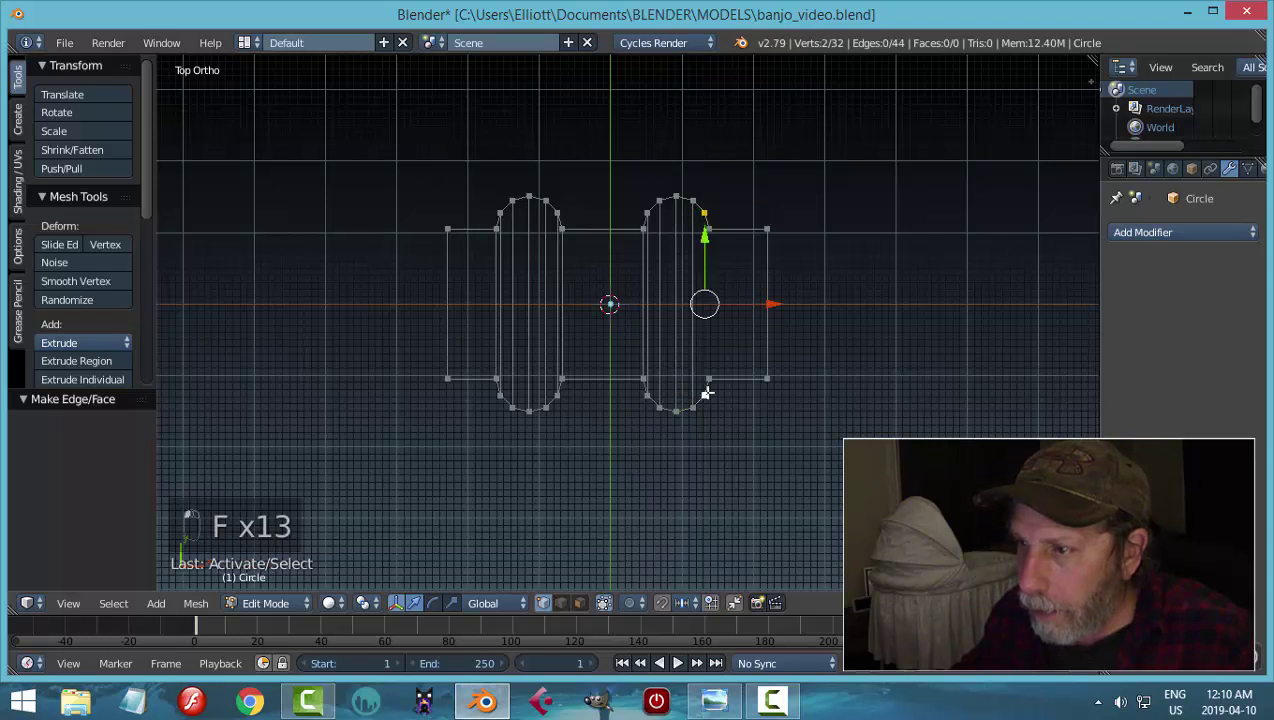
pyautogui.press('f')
pyautogui.press('f')
pyautogui.press('a')
pyautogui.press('ctrl+Tab')
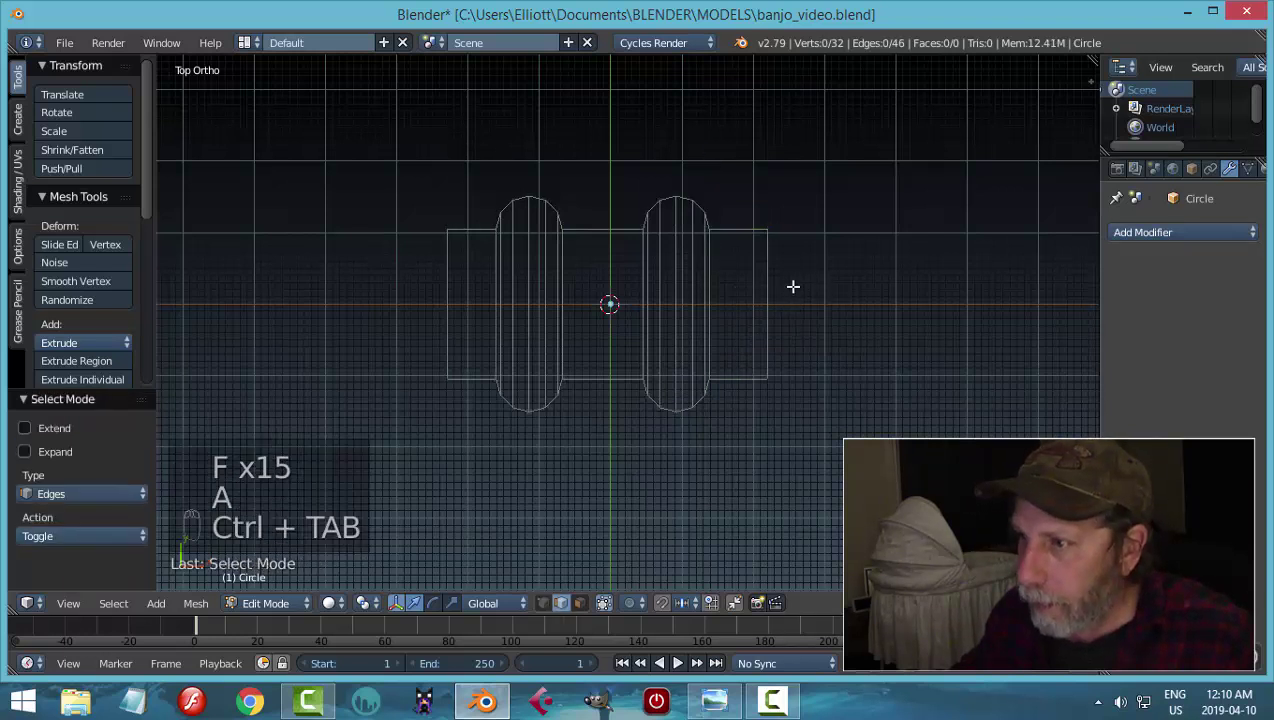
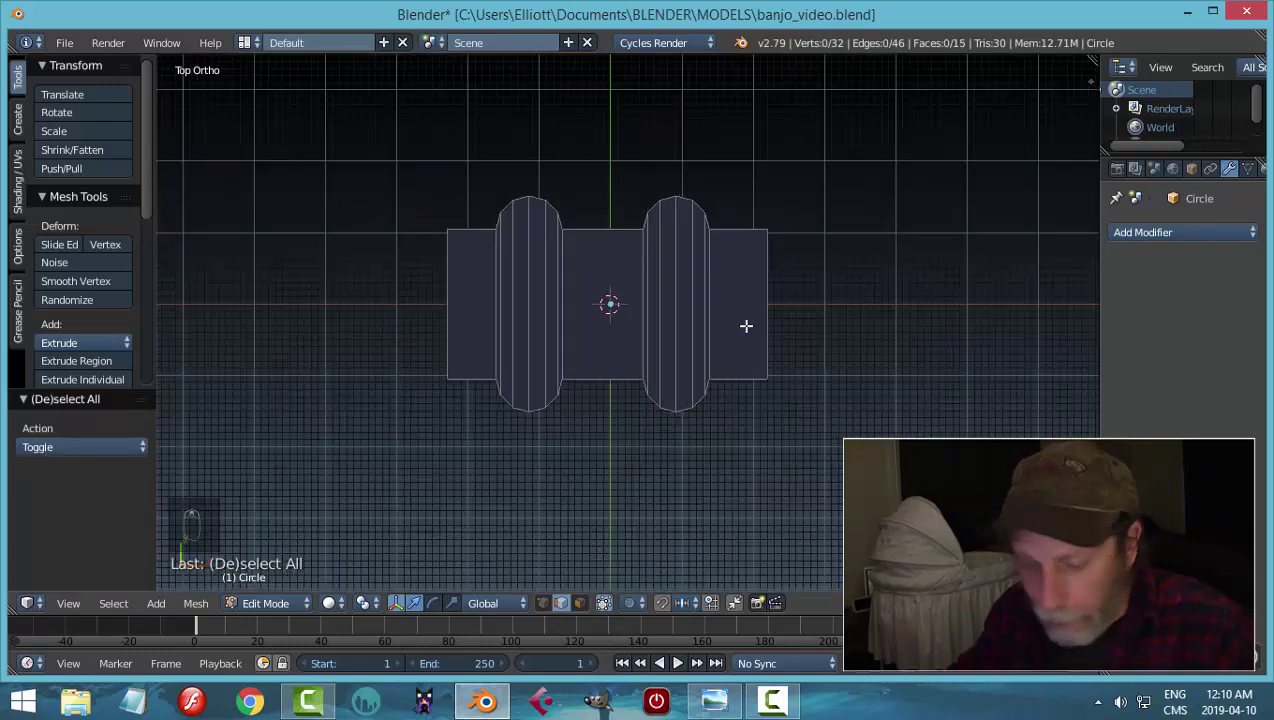
# - Cut a horizontal edge loop, flatten it with S Y 0, and add a second loop near the top
pyautogui.press('ctrl+r')
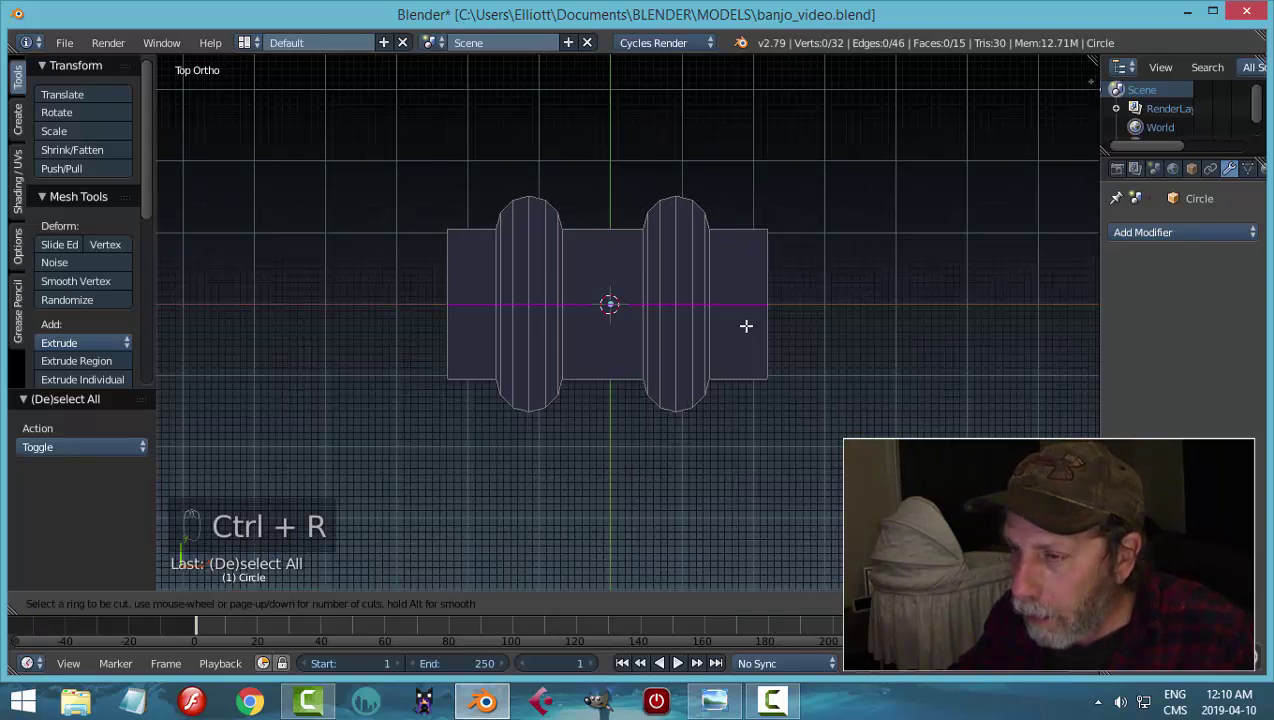
pyautogui.press('a')
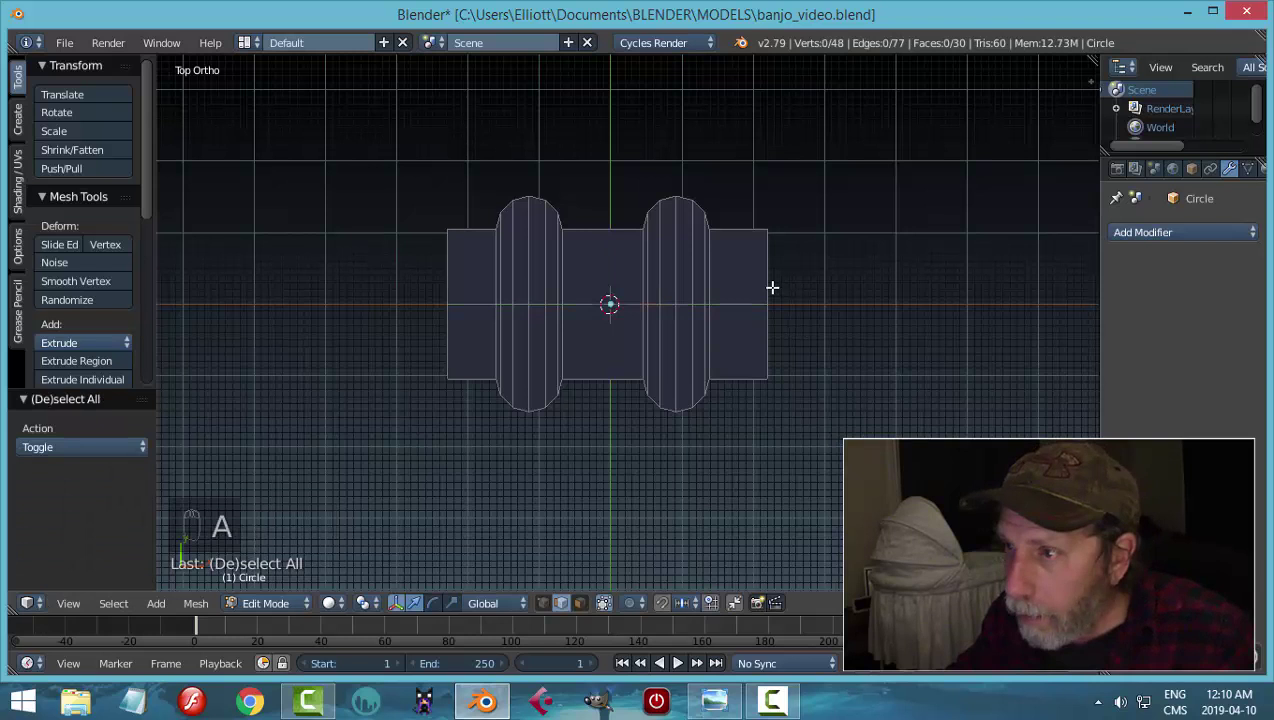
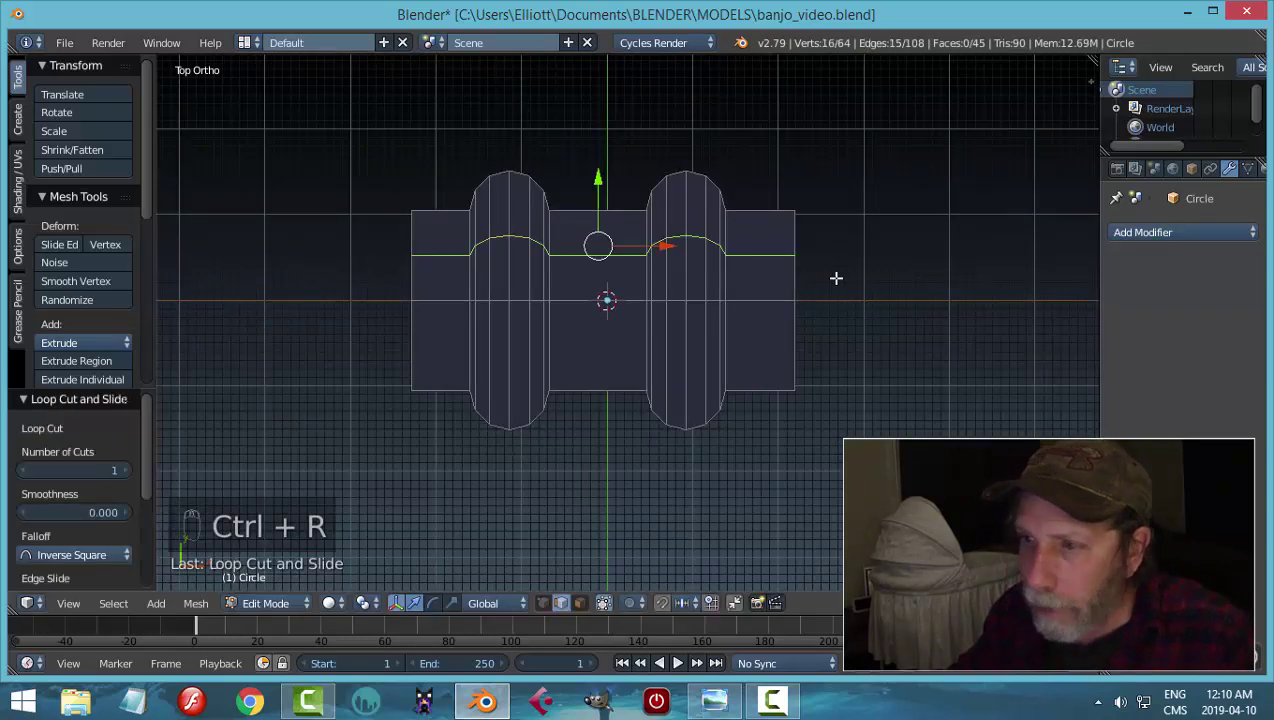
pyautogui.press('s')
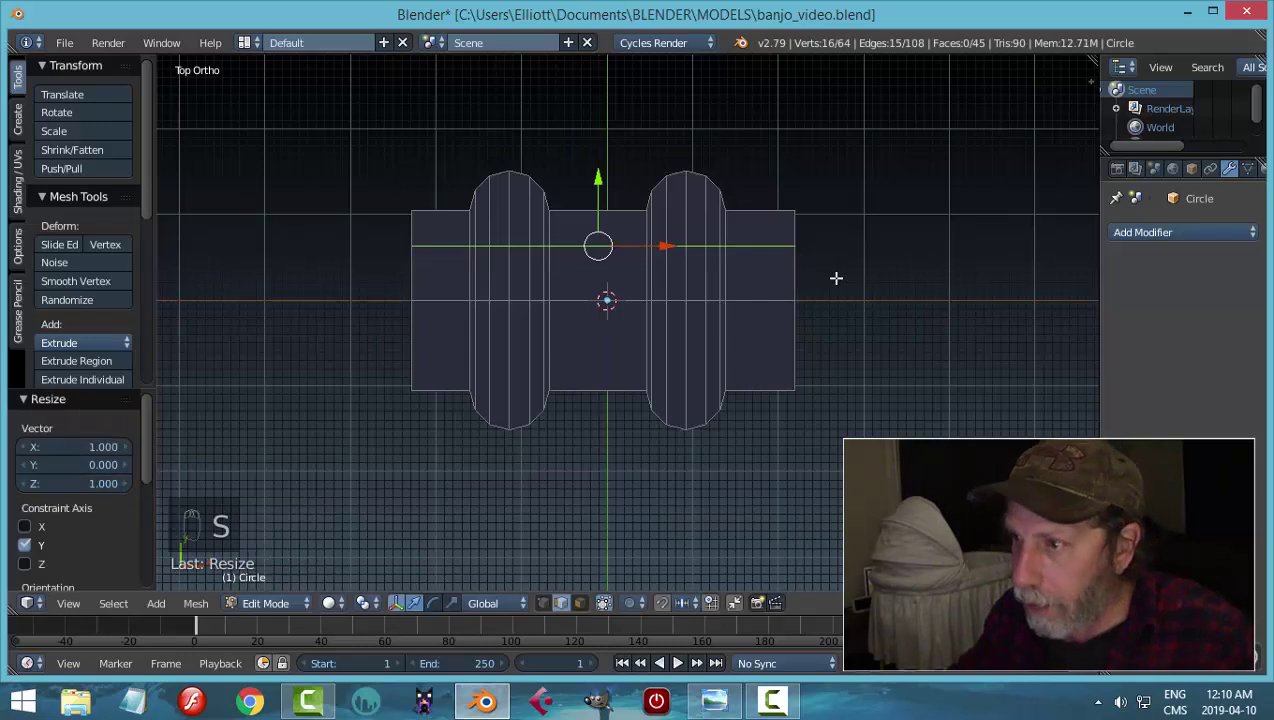
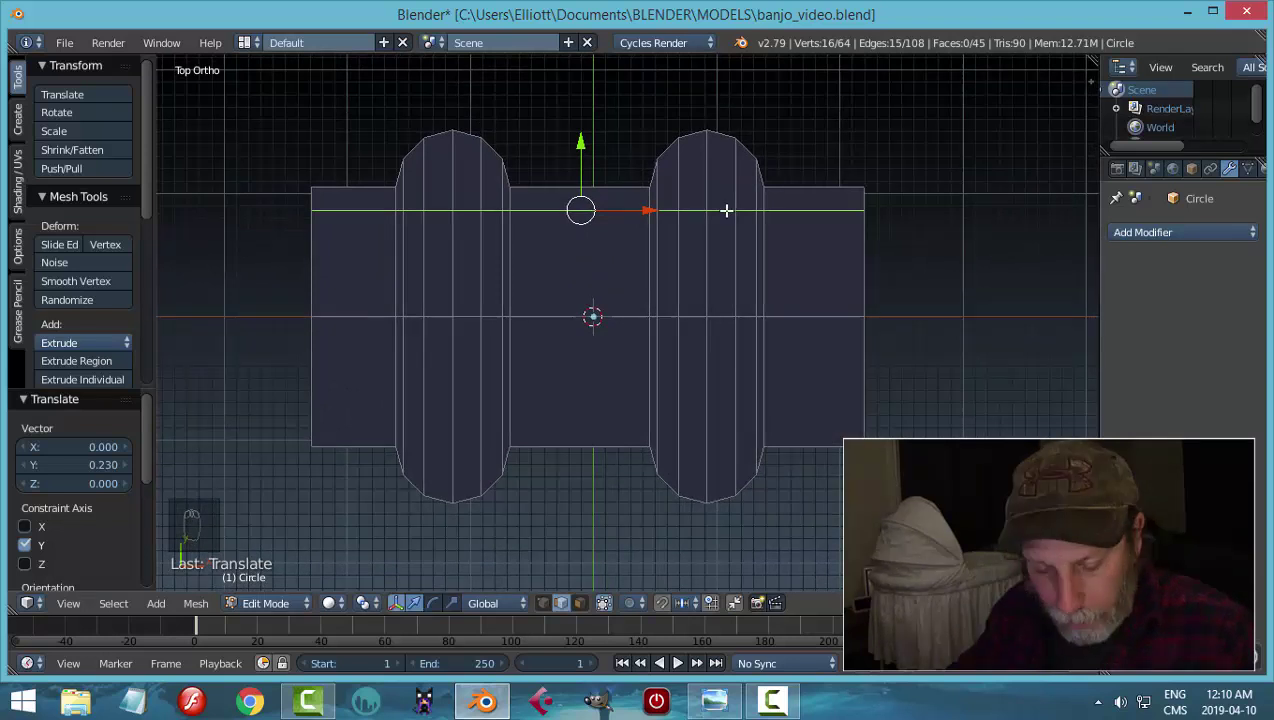
pyautogui.press('ctrl+b')
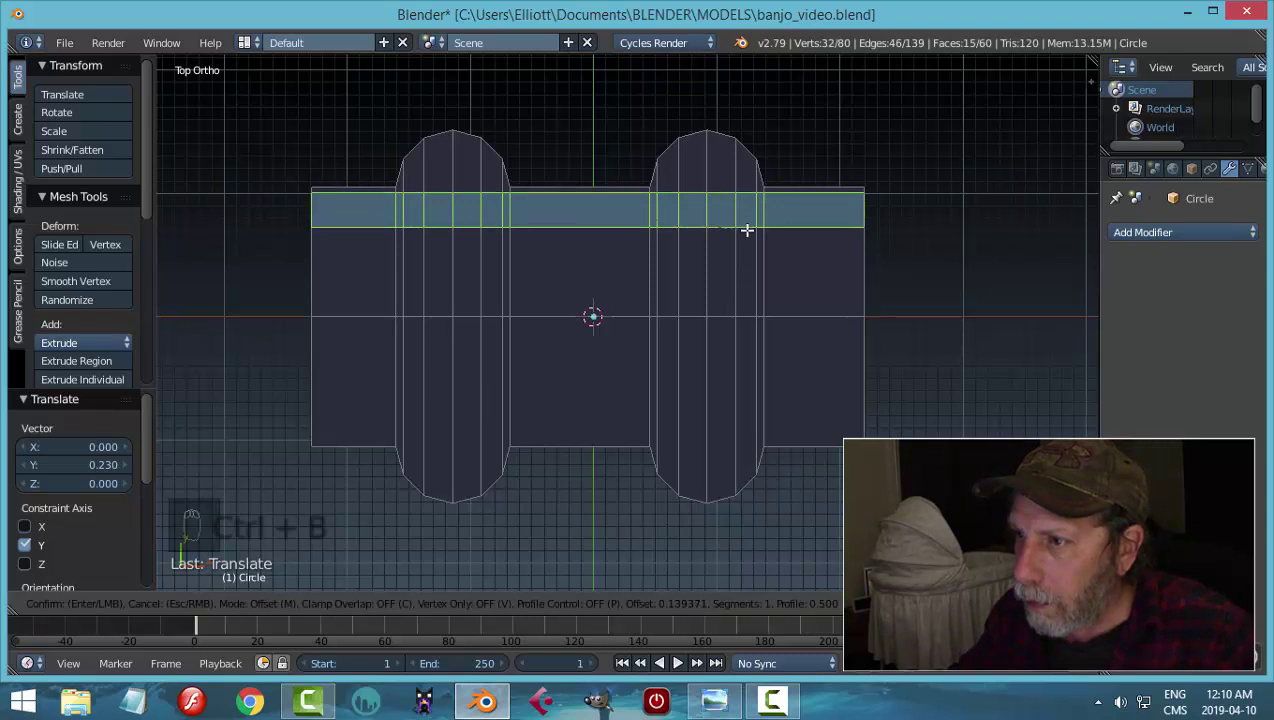
pyautogui.press('ctrl+r')
pyautogui.press('a')
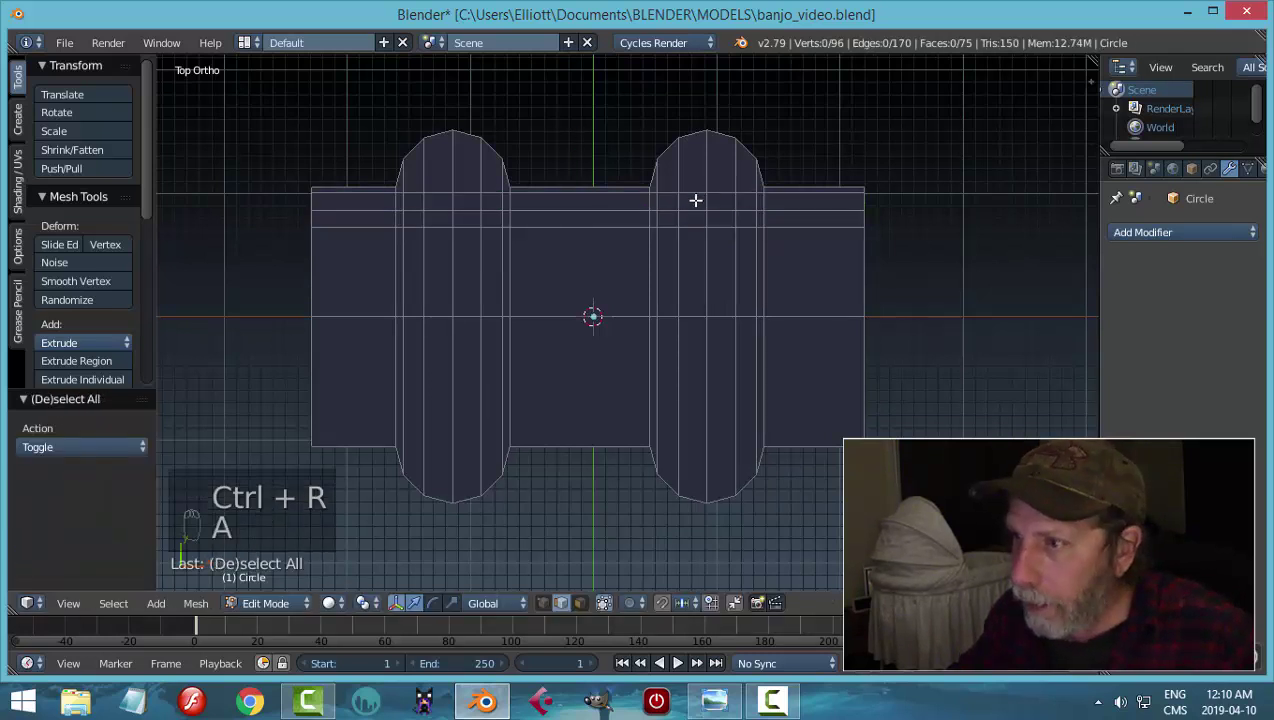
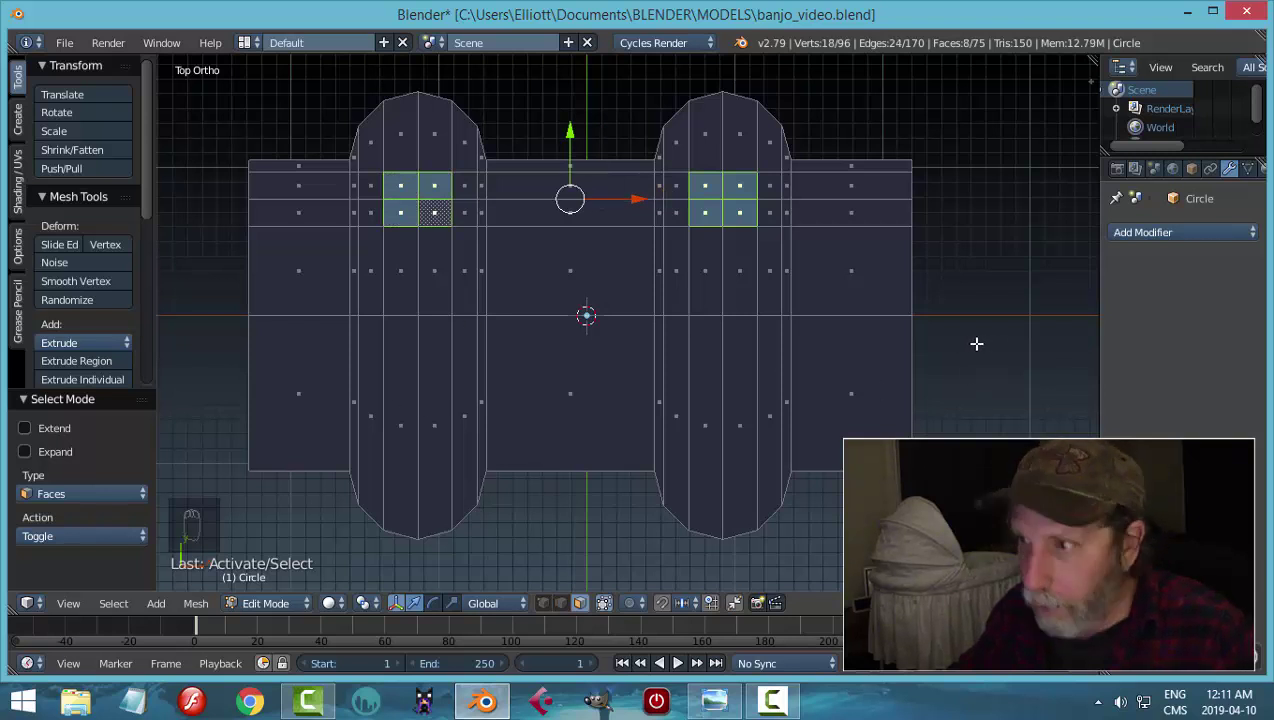
# - Inset the square patches on both columns and round them into circular peg holes
pyautogui.press('i')
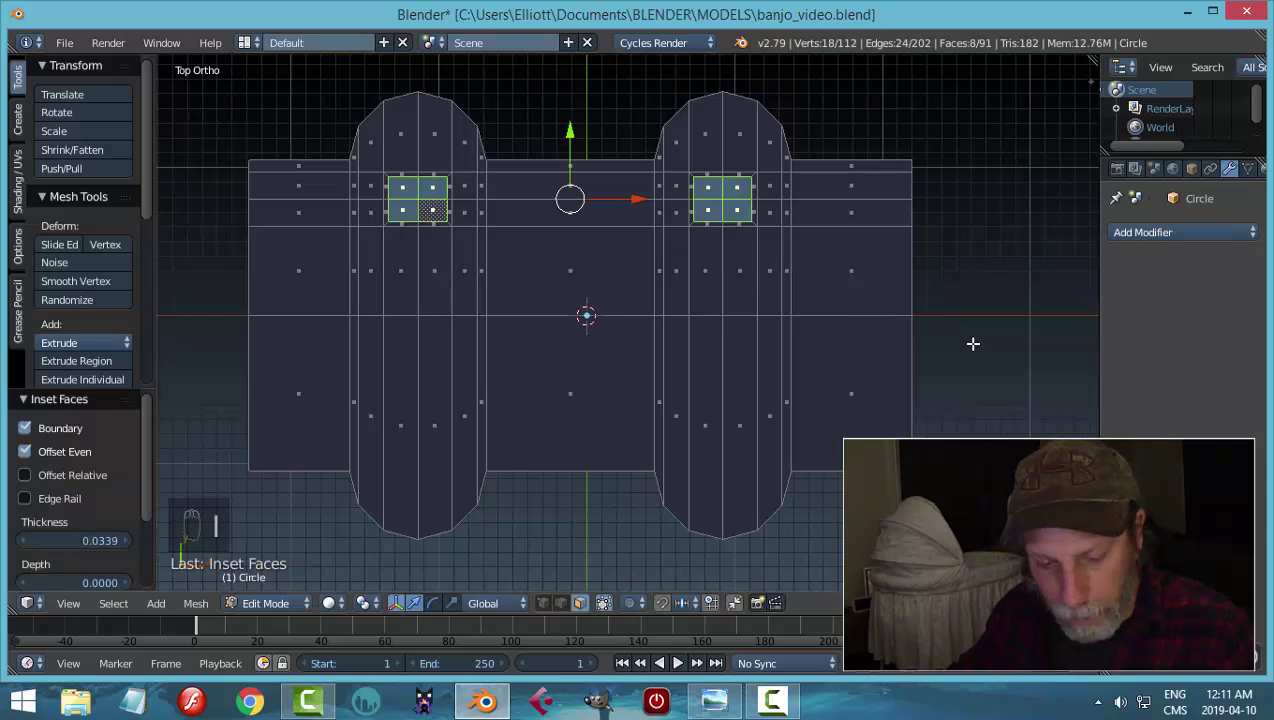
pyautogui.press('w')
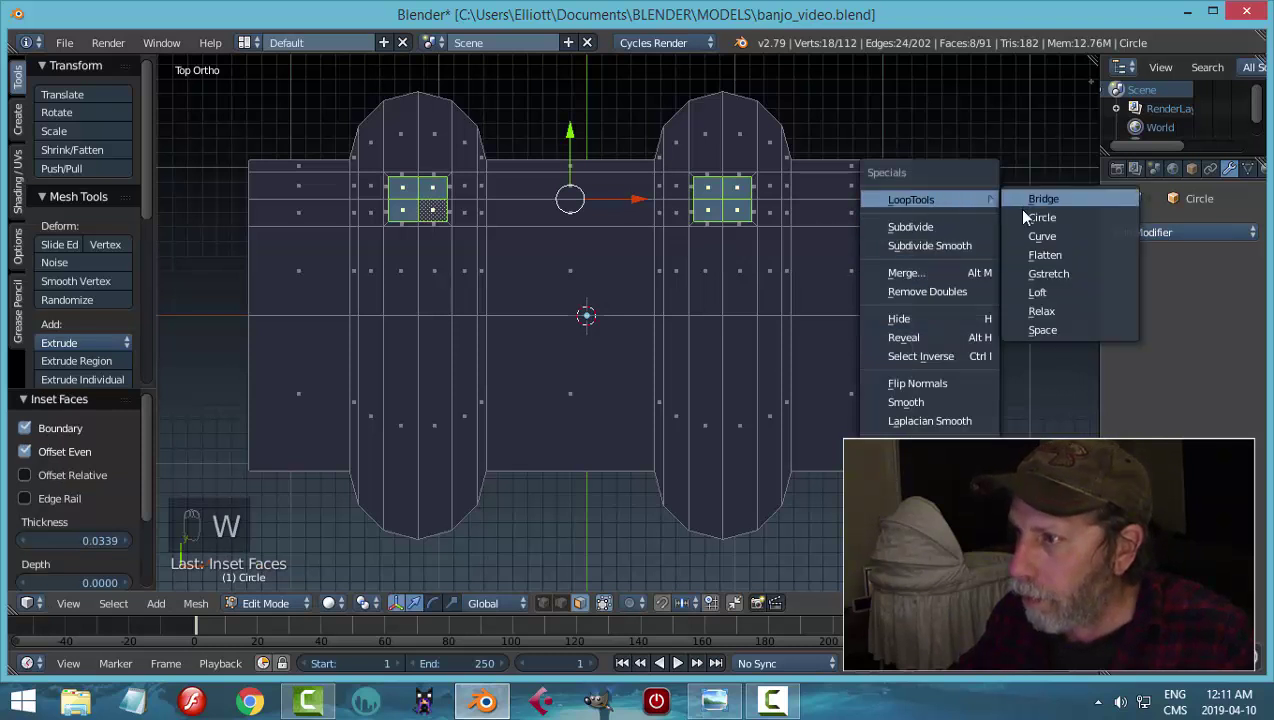
pyautogui.press('s')
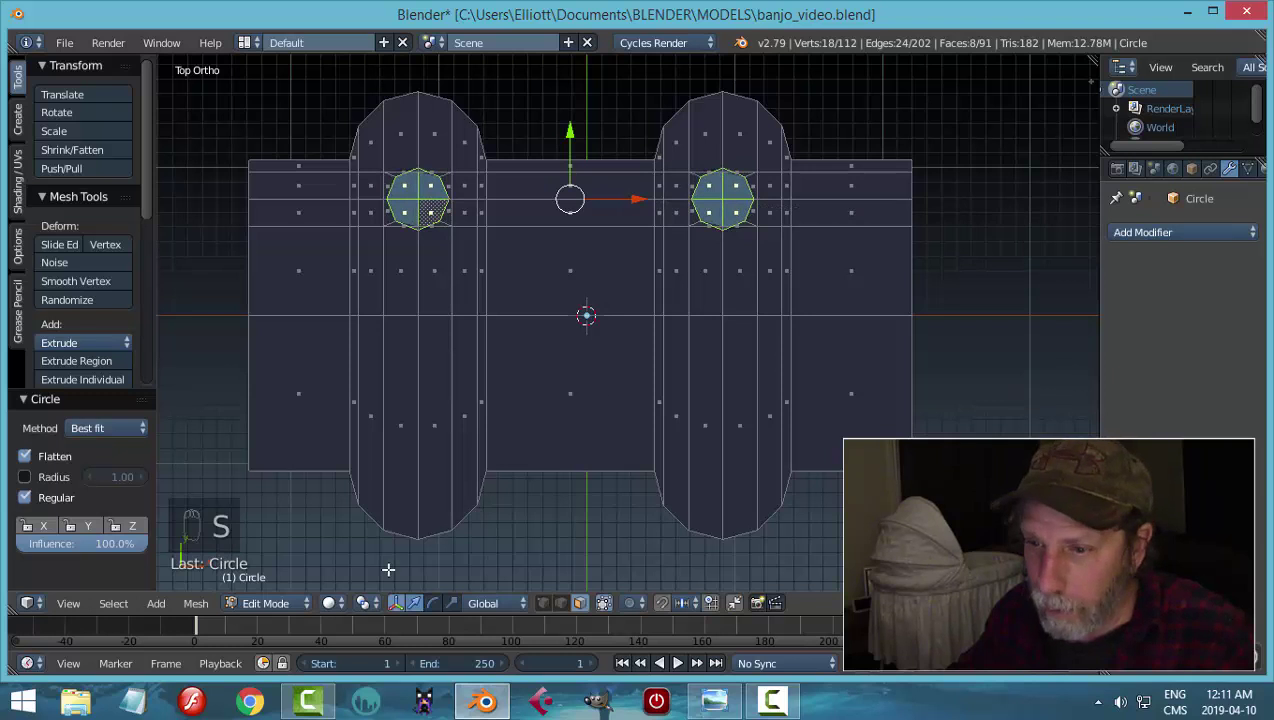
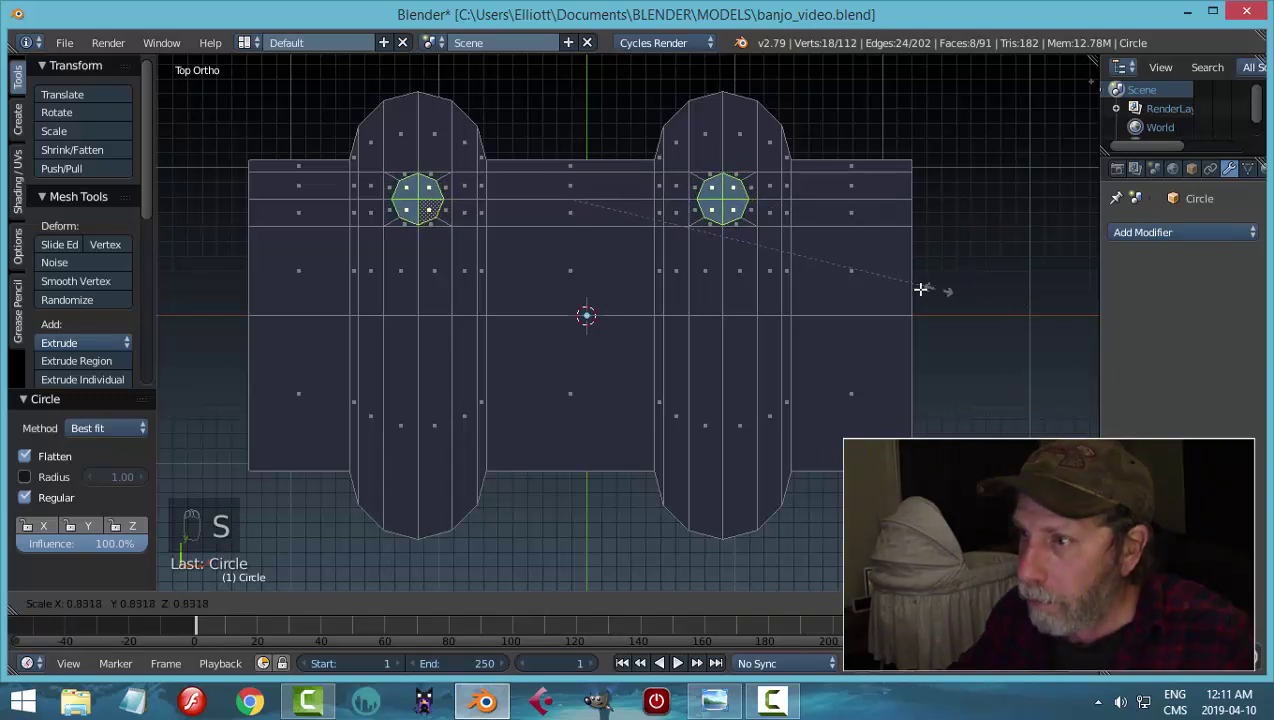
pyautogui.press('x')
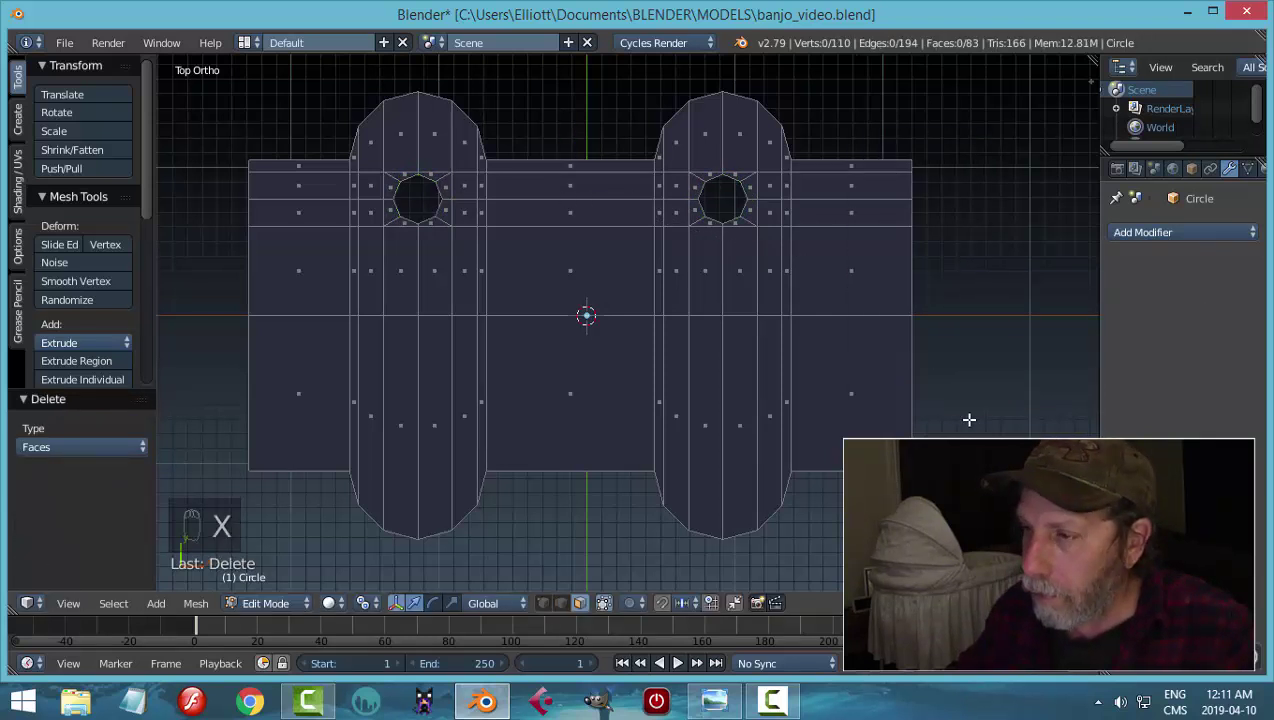
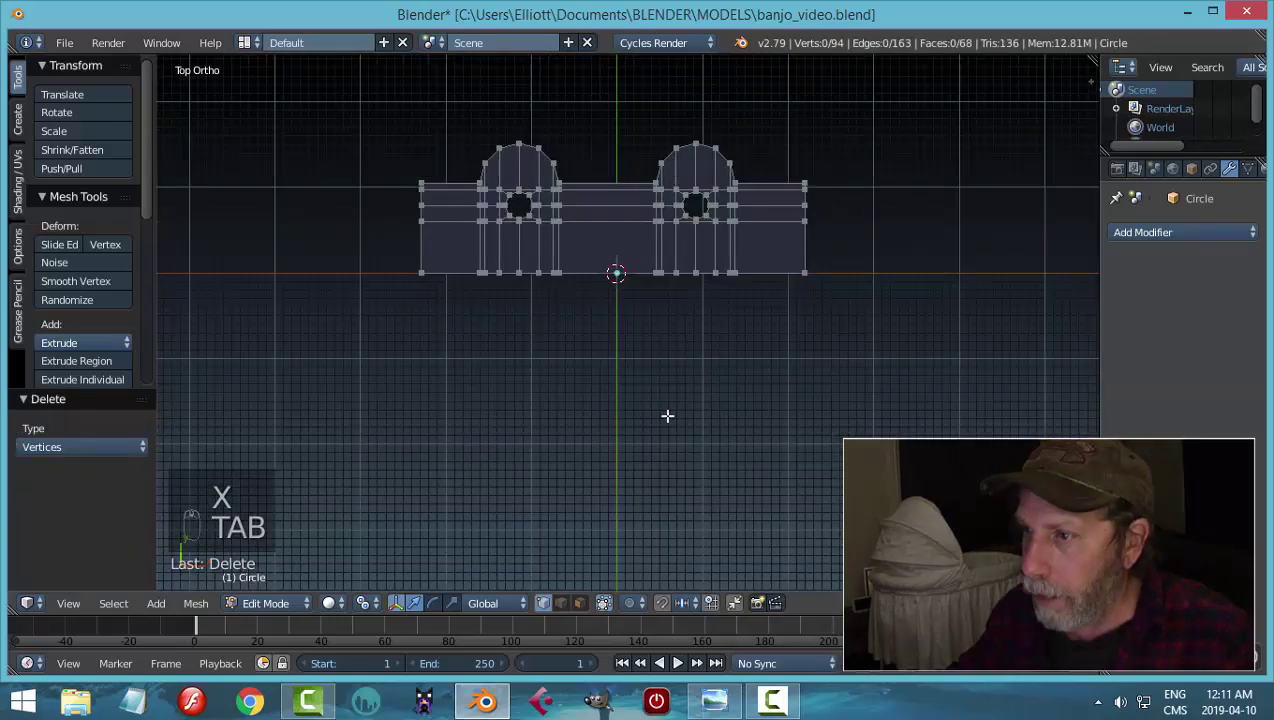
# - Add a Mirror modifier on X and Y with clipping to double the headstock half
pyautogui.press('Tab')
pyautogui.moveTo(1146, 231); pyautogui.dragTo(1079, 372)
pyautogui.press('Tab')
pyautogui.press('a')
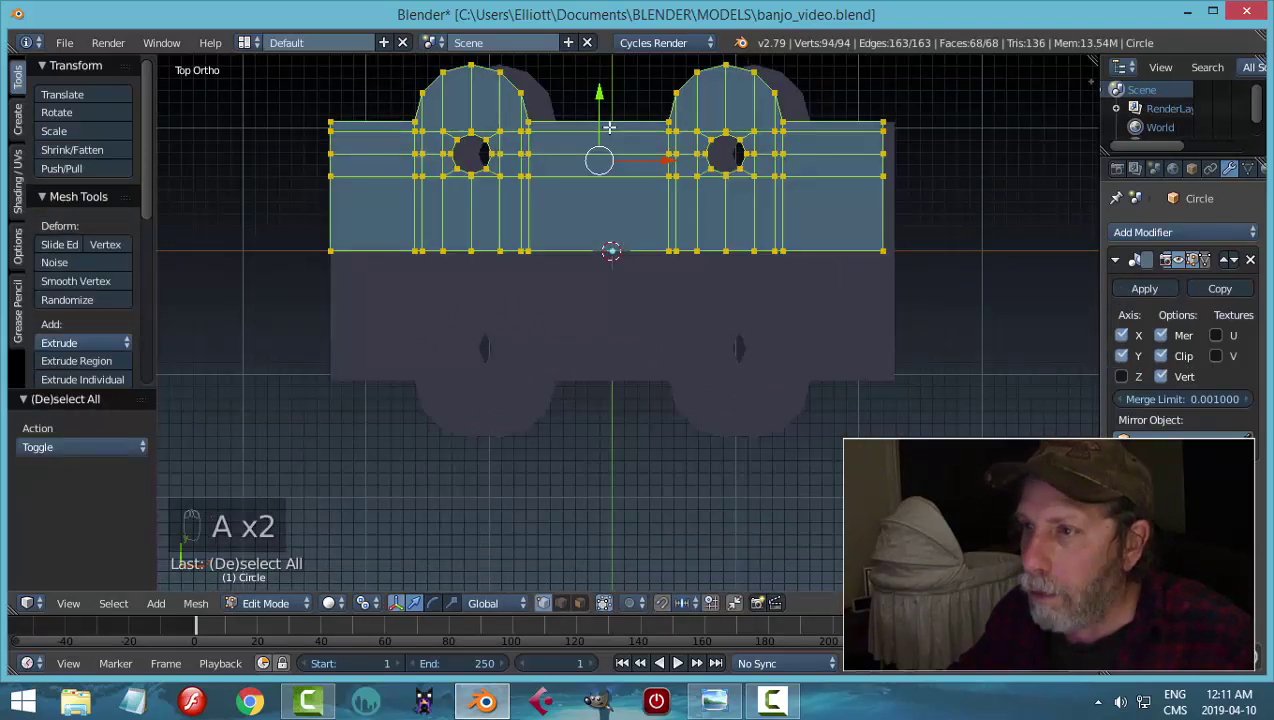
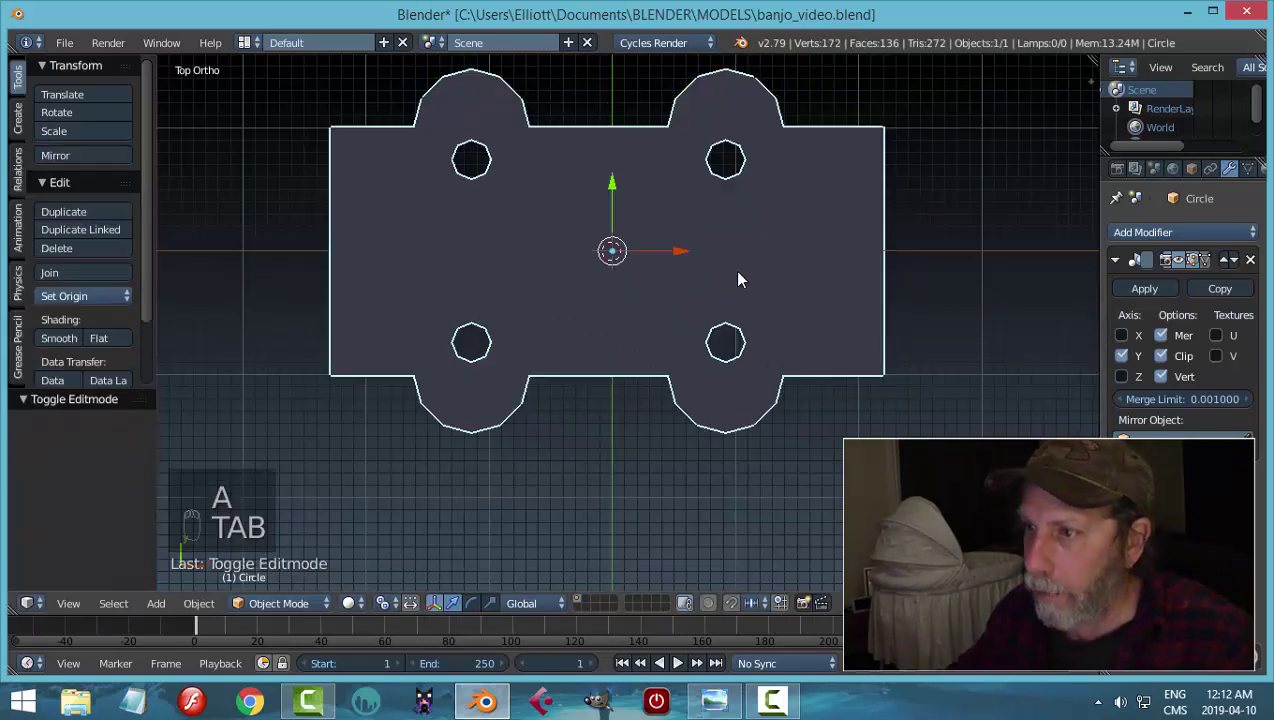
# - Apply the Mirror modifier and delete the leftover middle vertices of the merged plate
pyautogui.middleClick(806, 293)
pyautogui.click(1144, 293)
pyautogui.moveTo(884, 330); pyautogui.dragTo(870, 297)
pyautogui.press('Tab')
pyautogui.press('a')
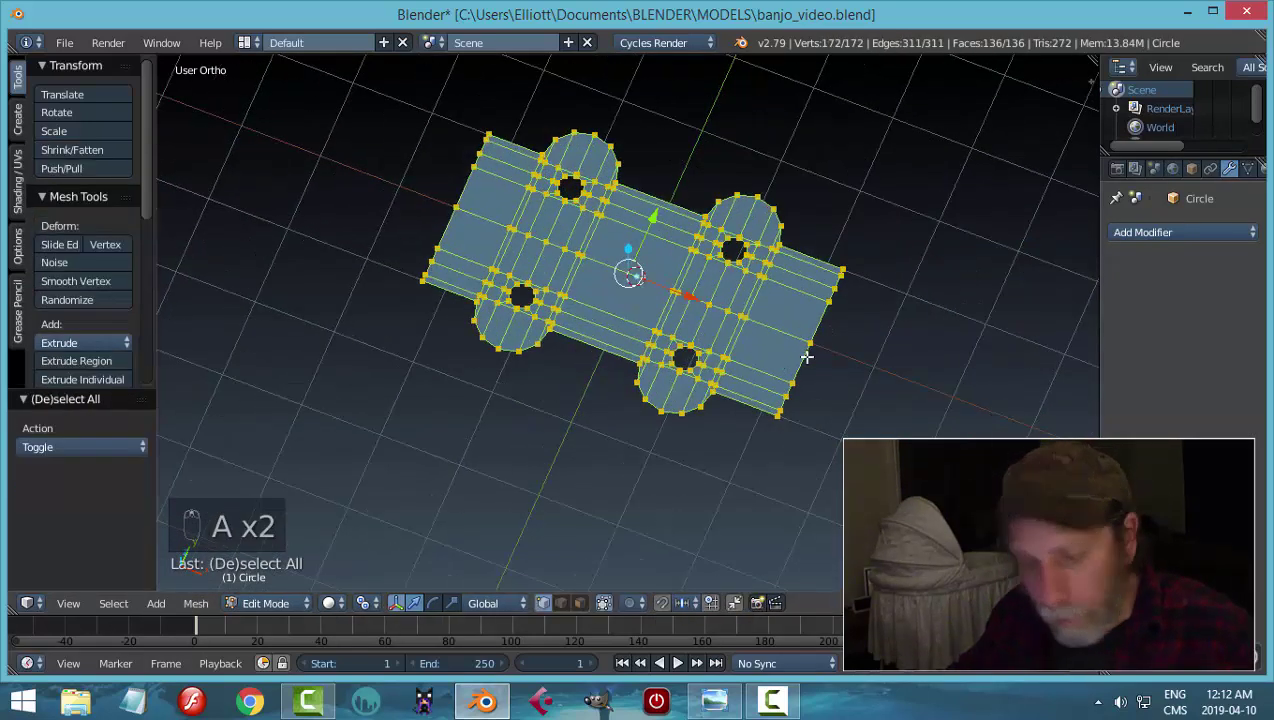
pyautogui.press('a')
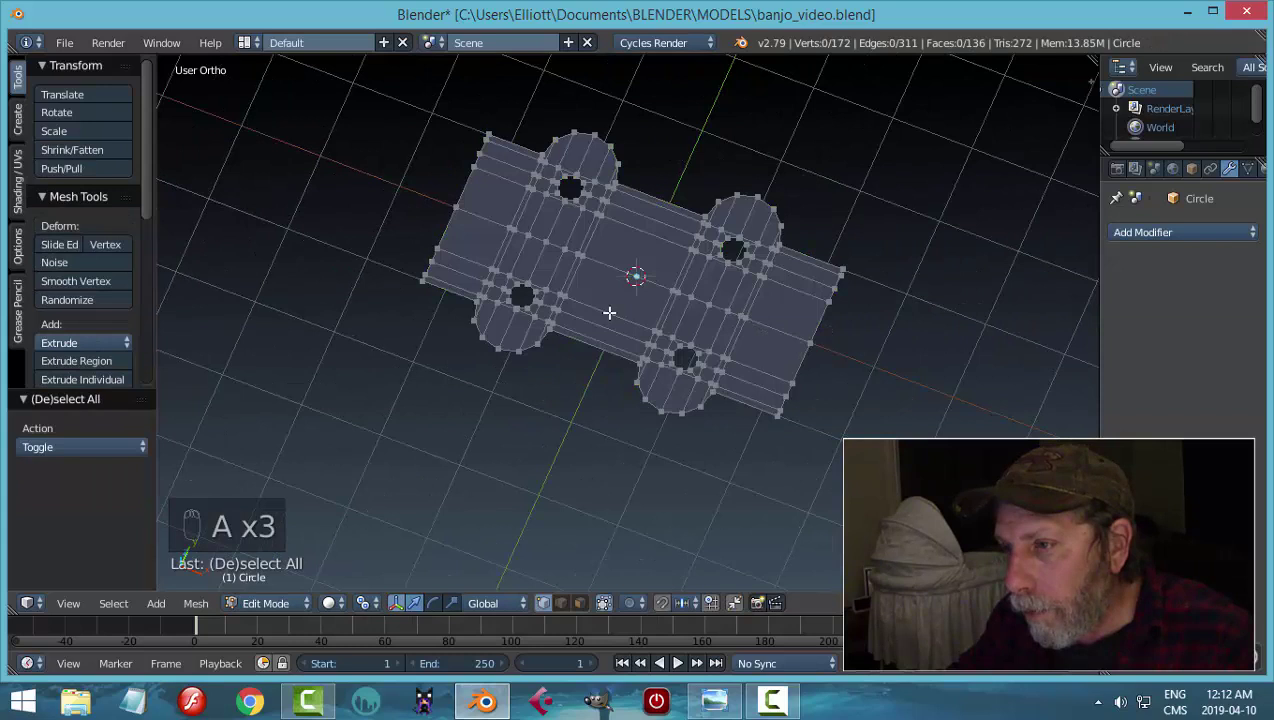
pyautogui.press('b')
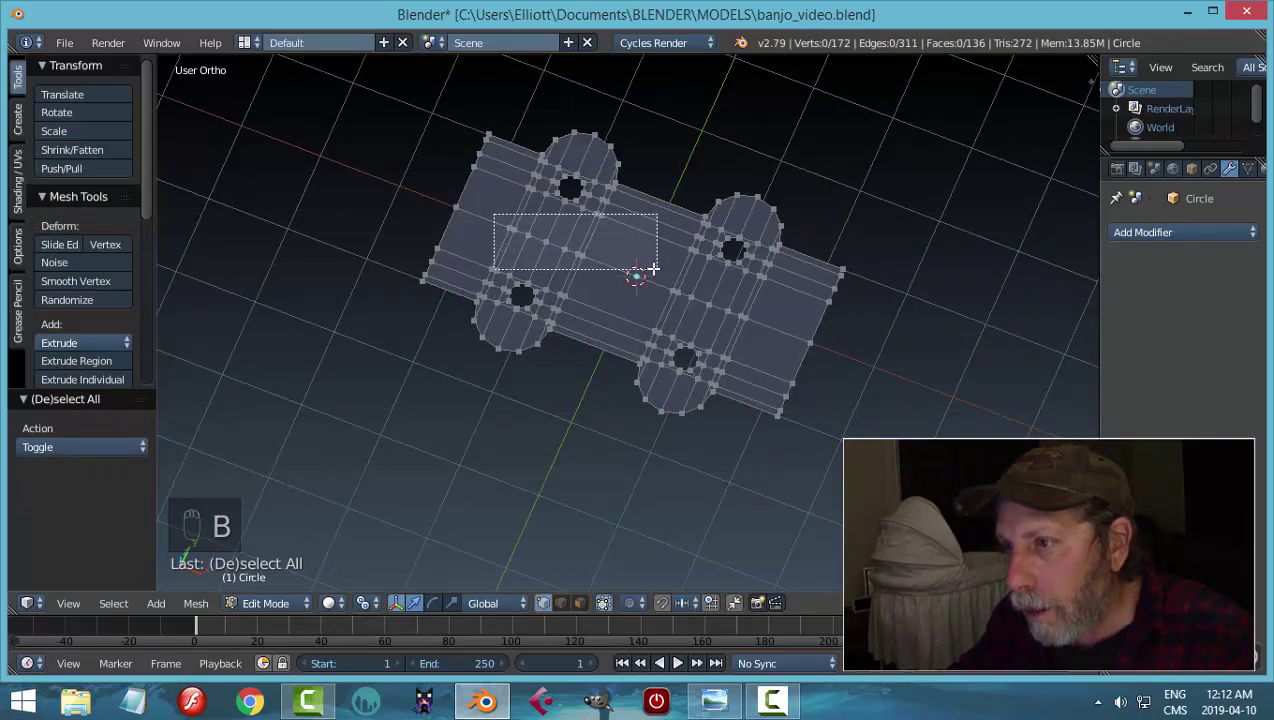
pyautogui.press('a')
pyautogui.press('KP_7')
pyautogui.press('b')
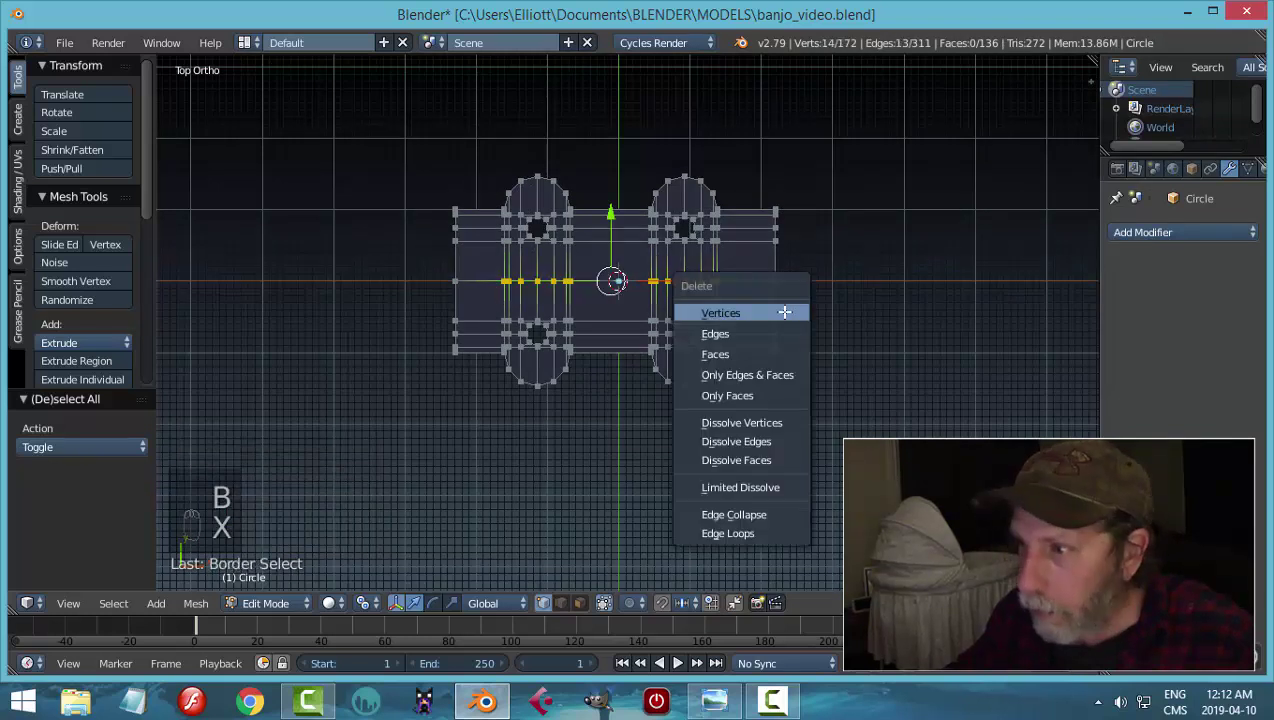
pyautogui.press('x')
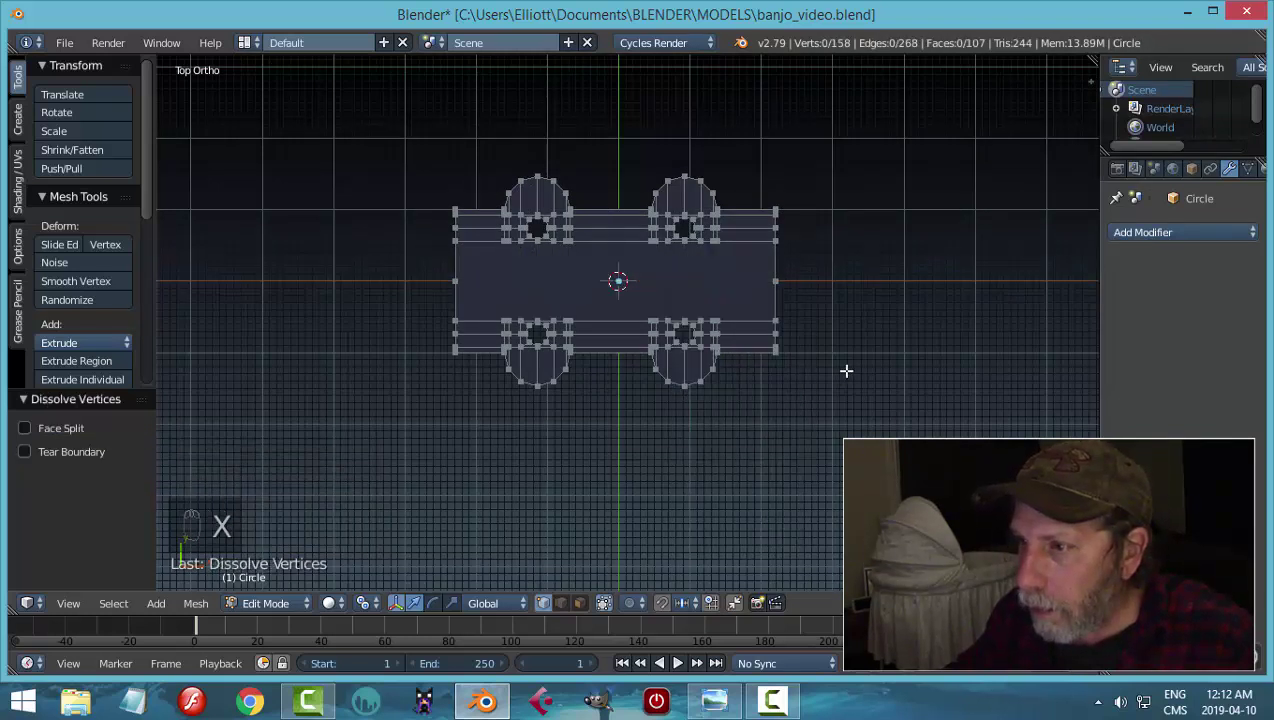
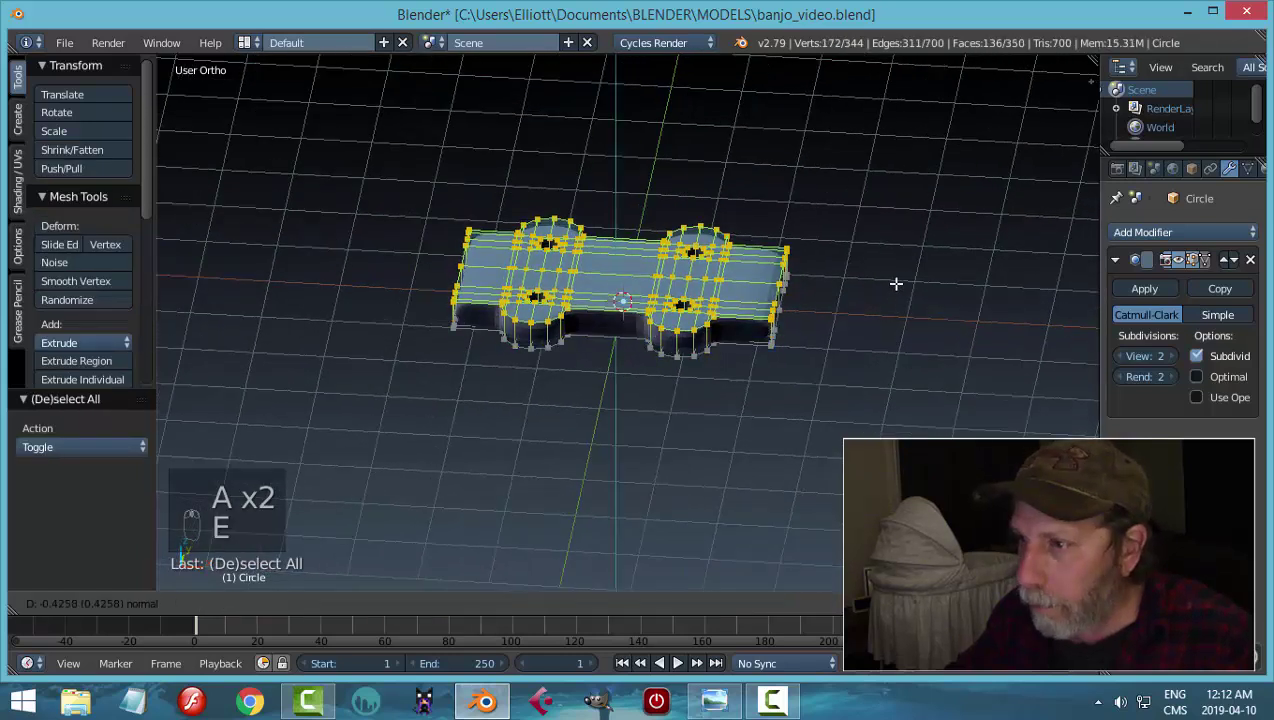
# - Test a thickness extrusion with Subdivision Surface smoothing, then undo it and remove the modifier
pyautogui.press('a')
pyautogui.press('a')
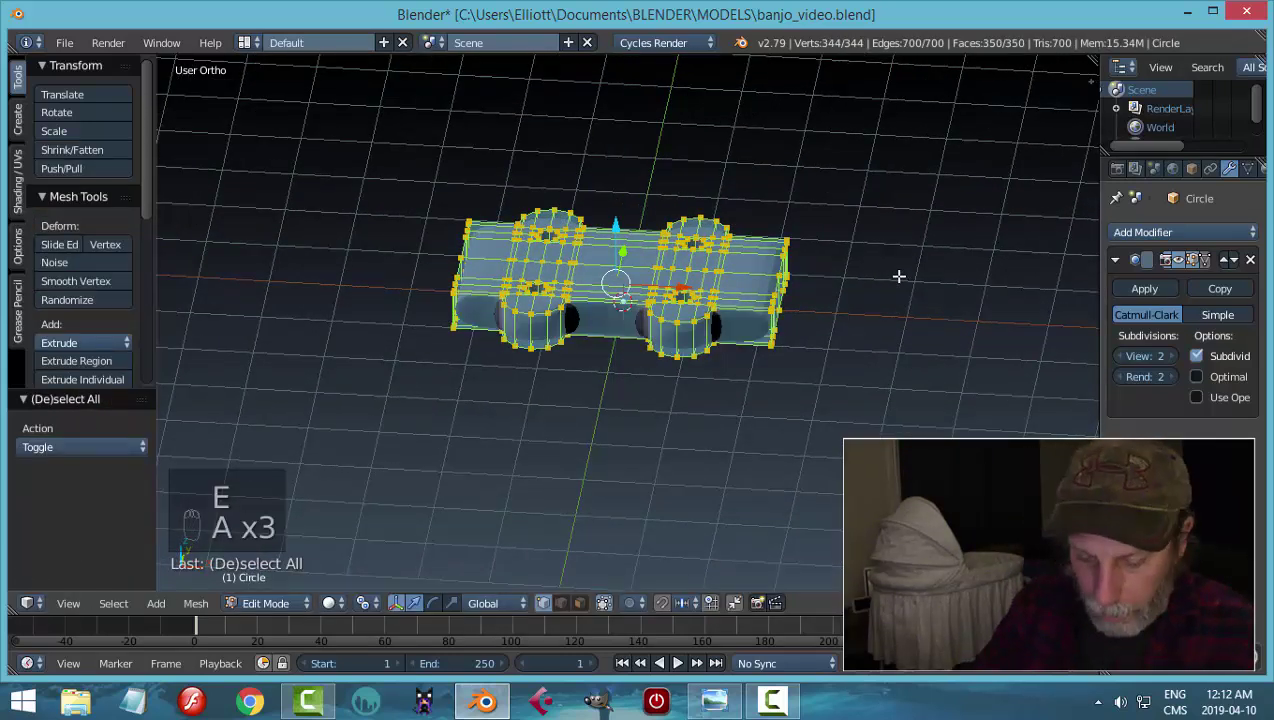
pyautogui.press('ctrl+n')
pyautogui.press('a')
pyautogui.press('Tab')
pyautogui.moveTo(797, 277); pyautogui.dragTo(890, 229)
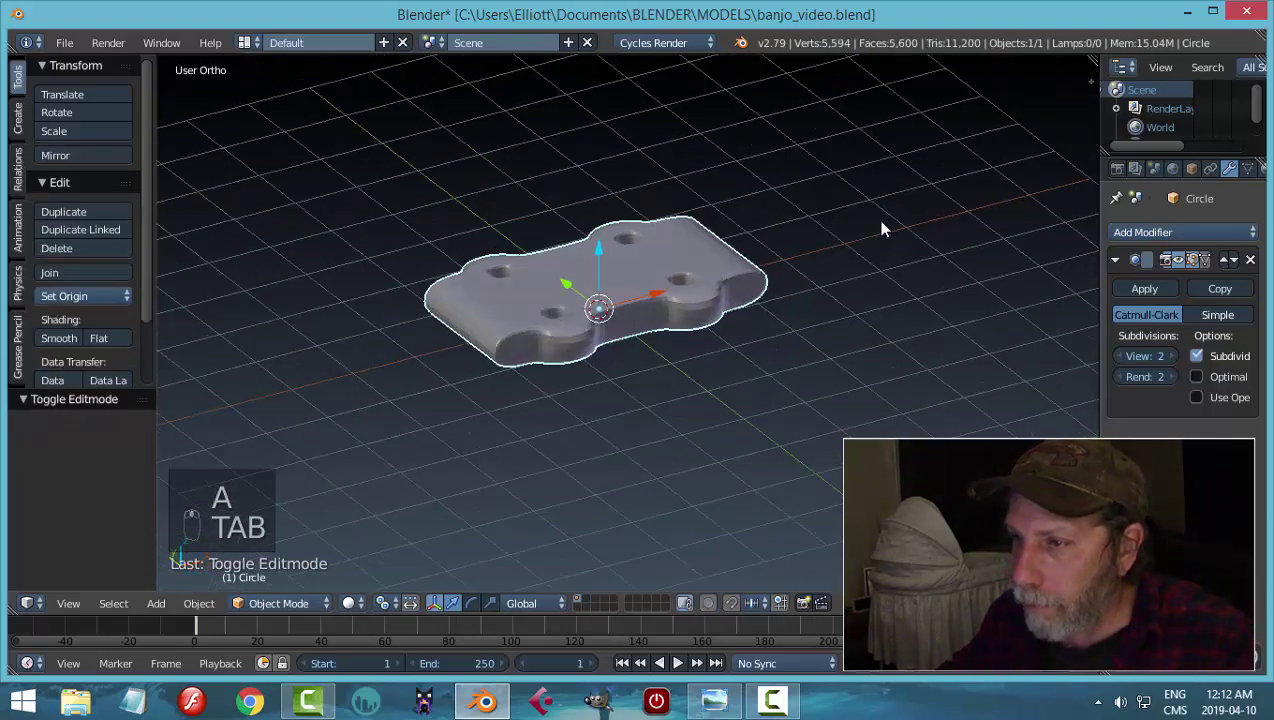
pyautogui.press('ctrl+z')
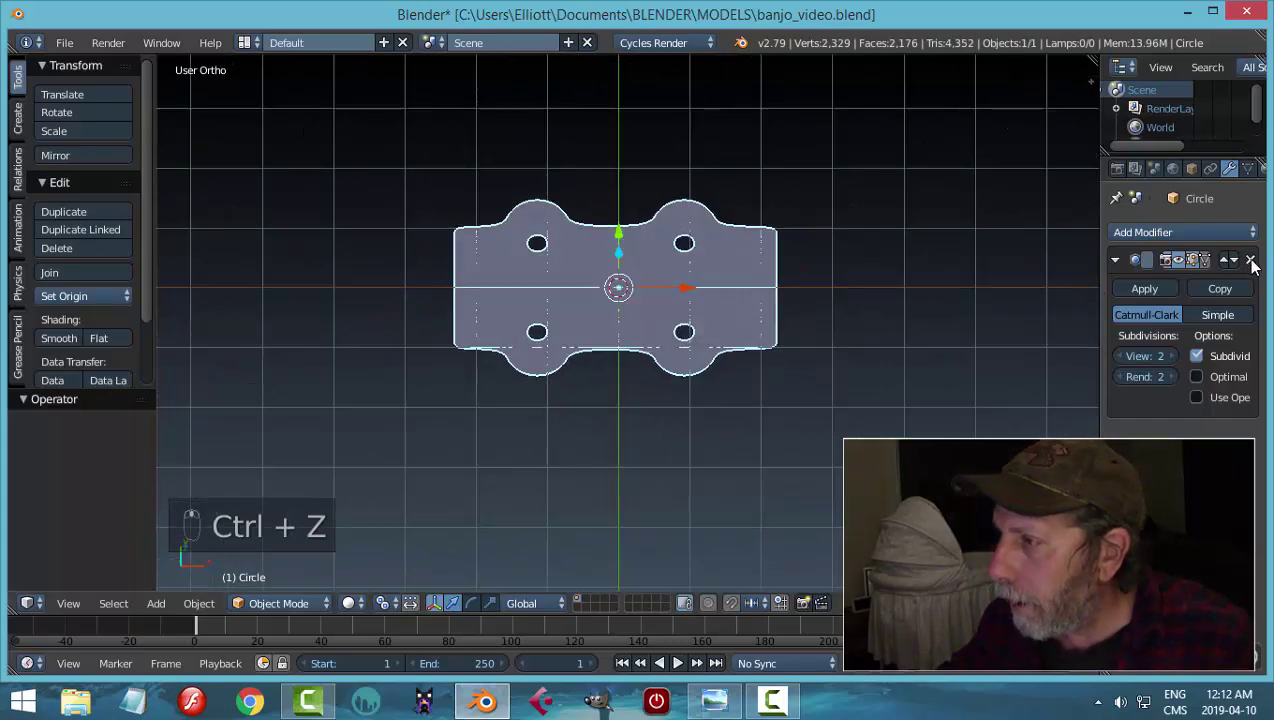
pyautogui.moveTo(1260, 267); pyautogui.dragTo(865, 306)
# - Extrude the headstock's end edges into a long neck in top view, then extrude everything along Z
pyautogui.press('Tab')
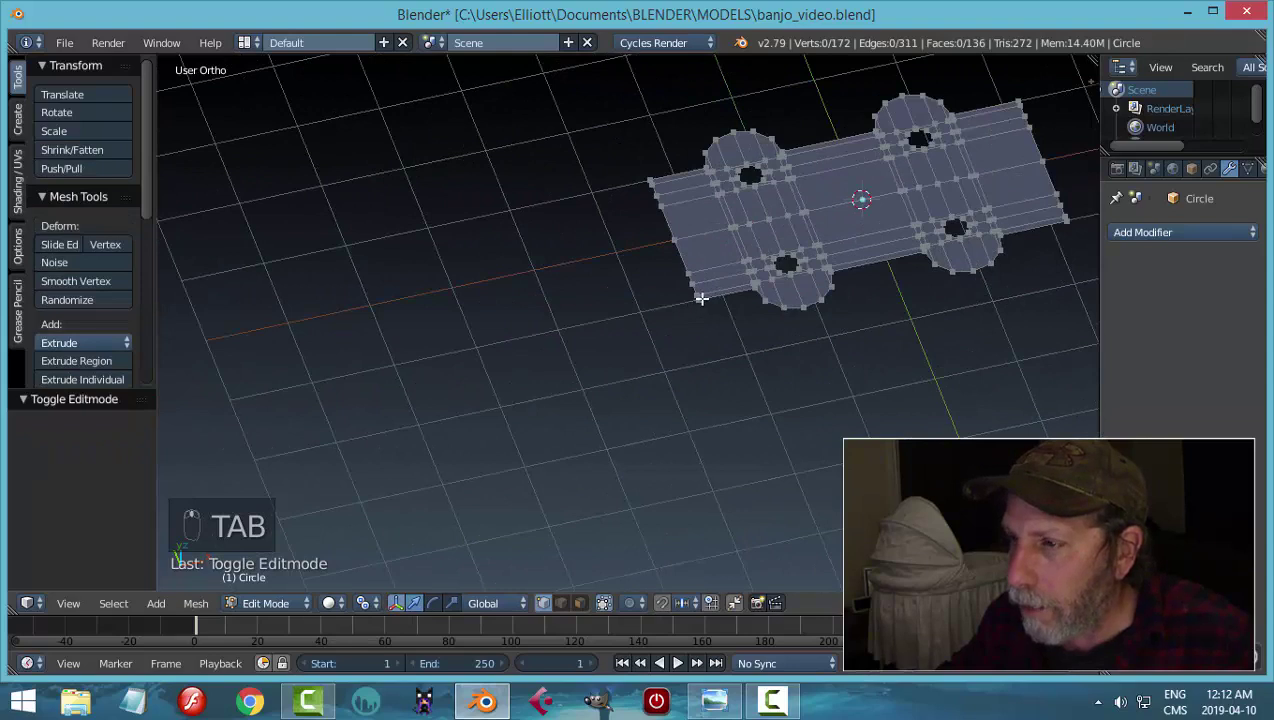
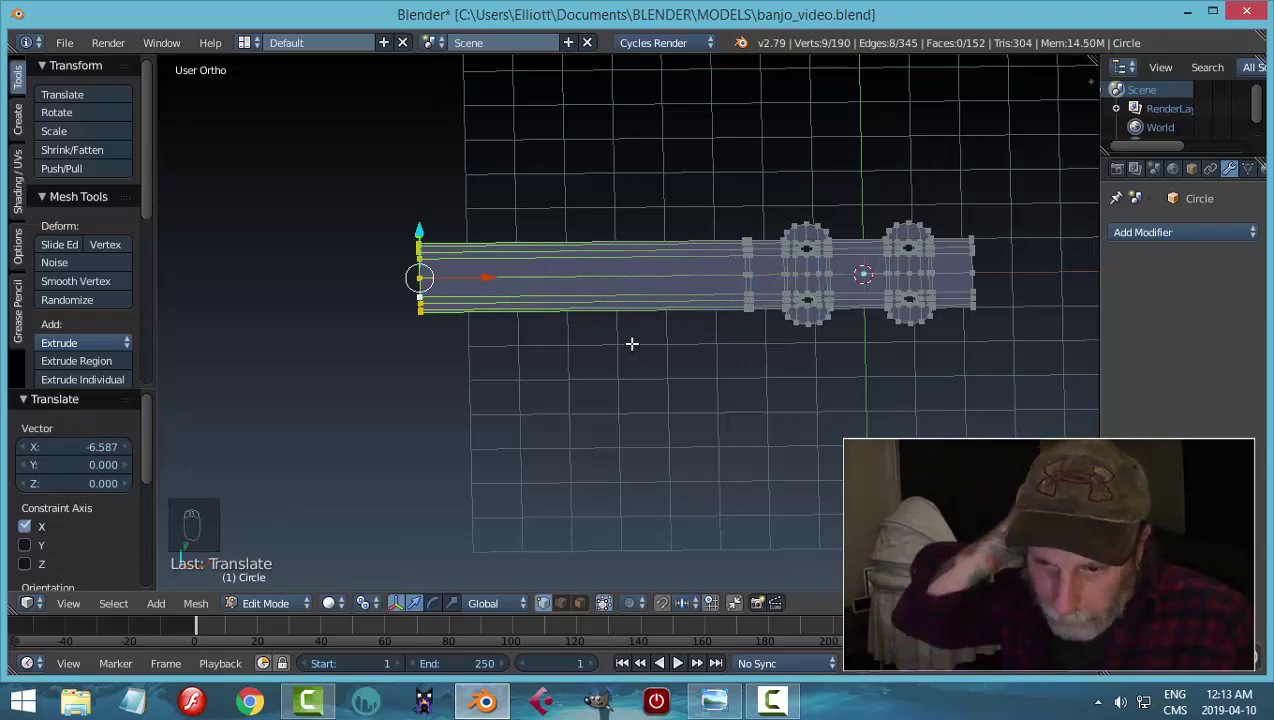
pyautogui.press('KP_7')
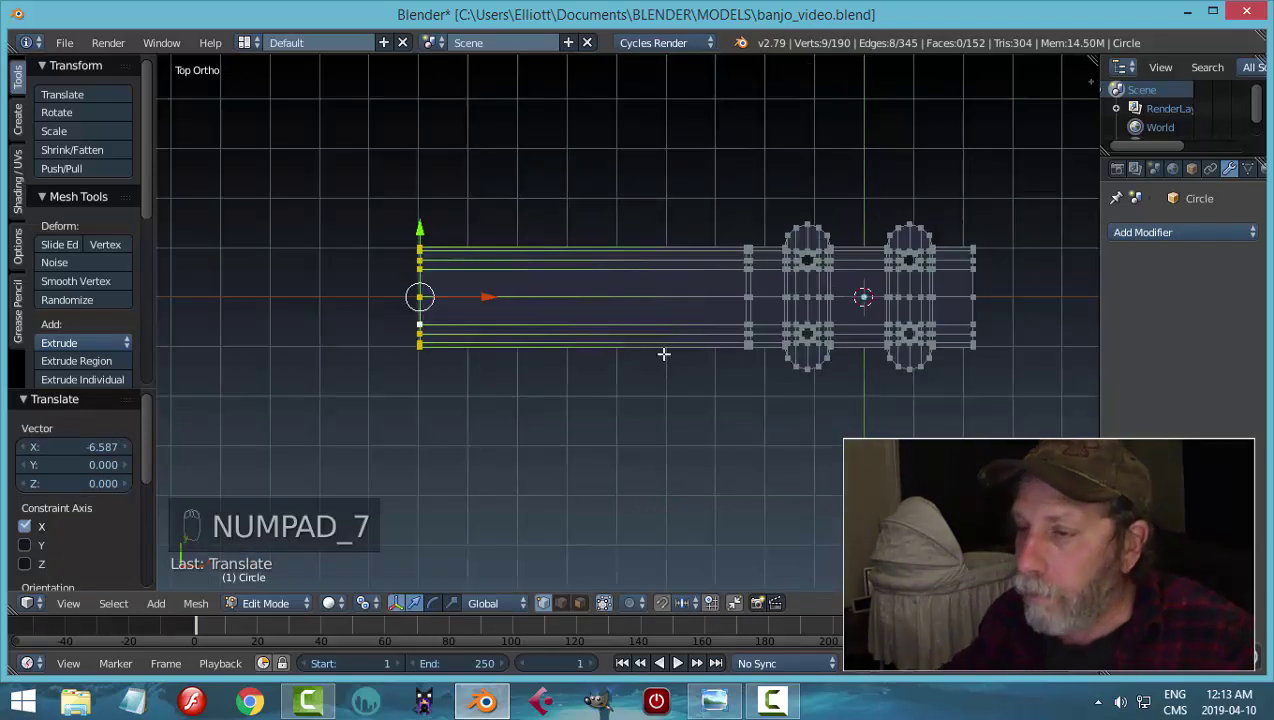
pyautogui.click(480, 293)
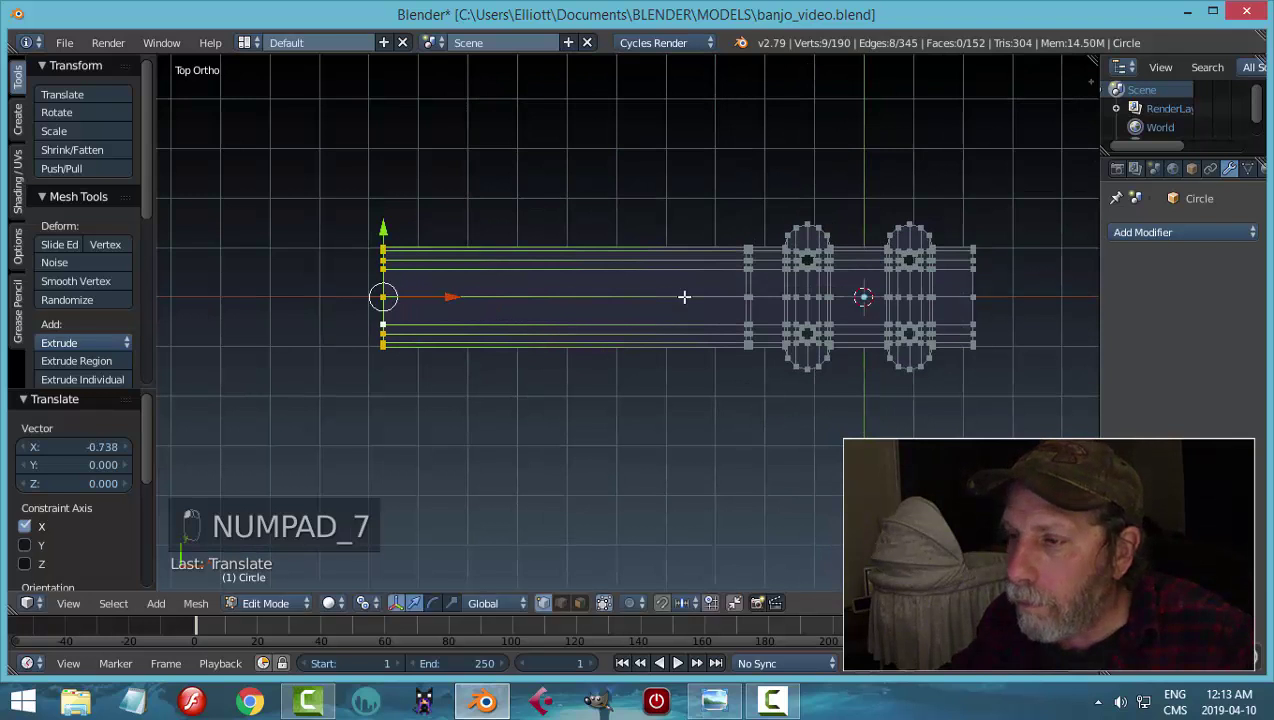
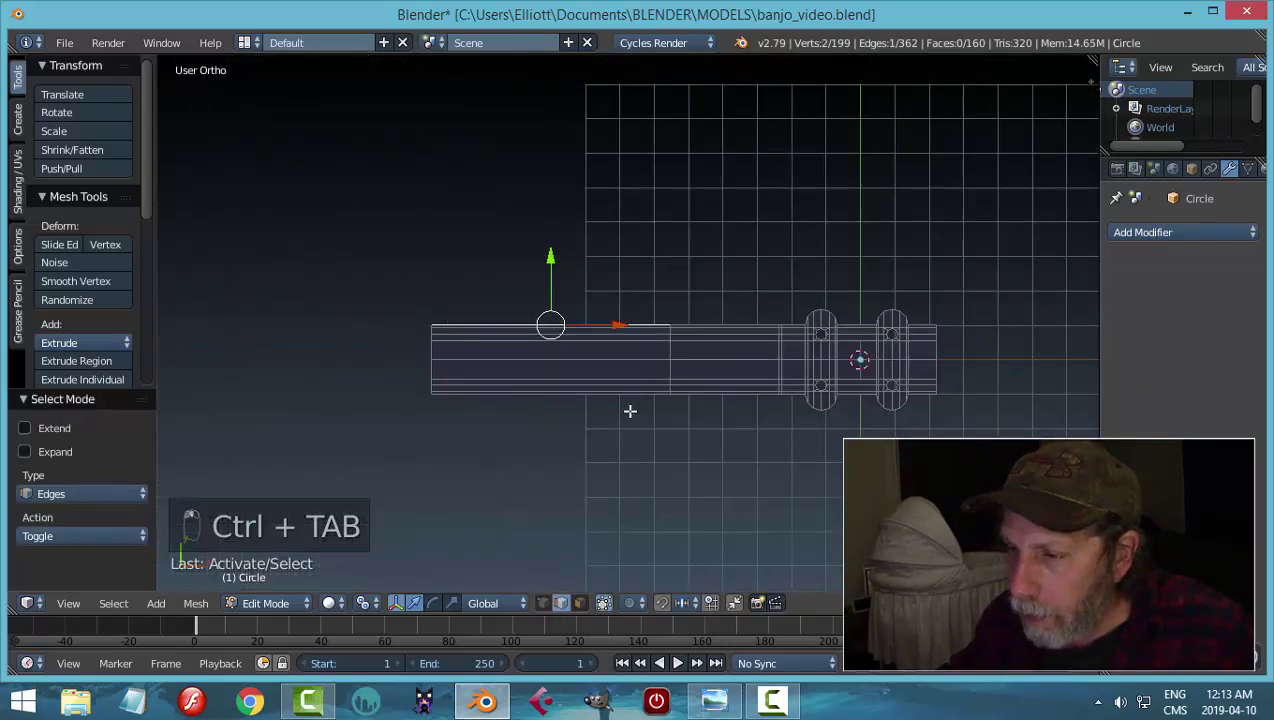
pyautogui.press('KP_7')
pyautogui.press('e')
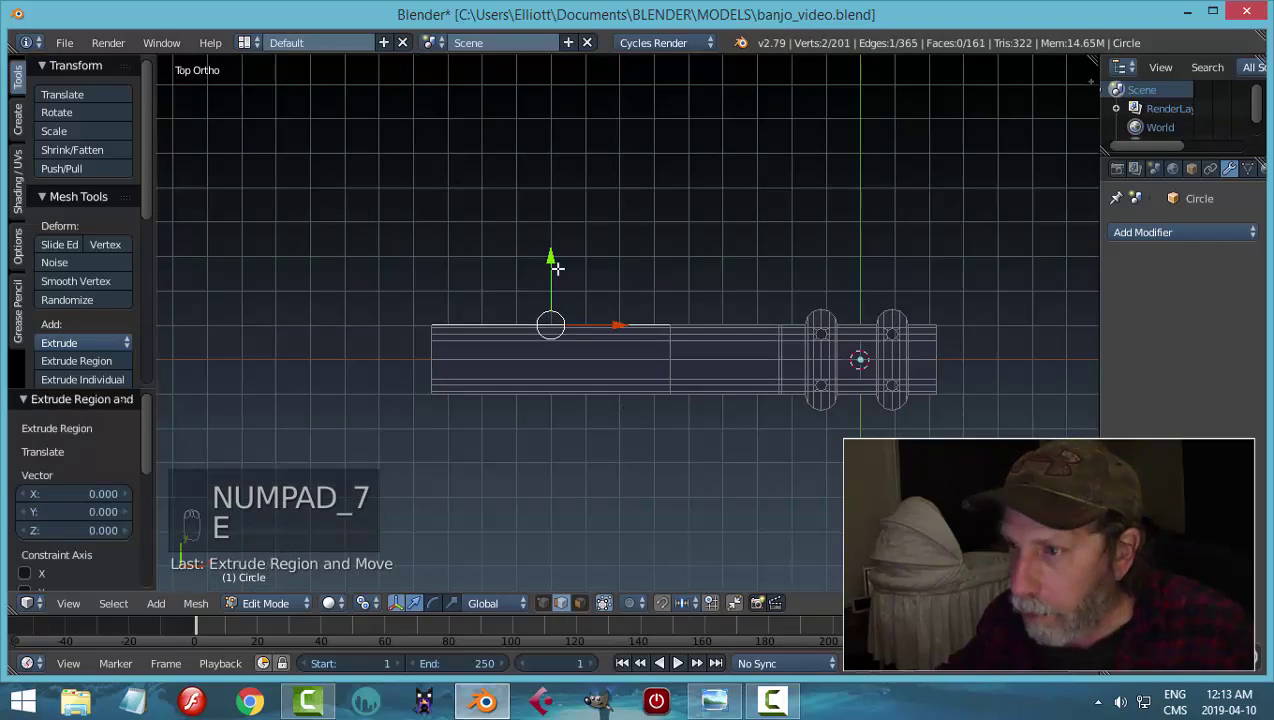
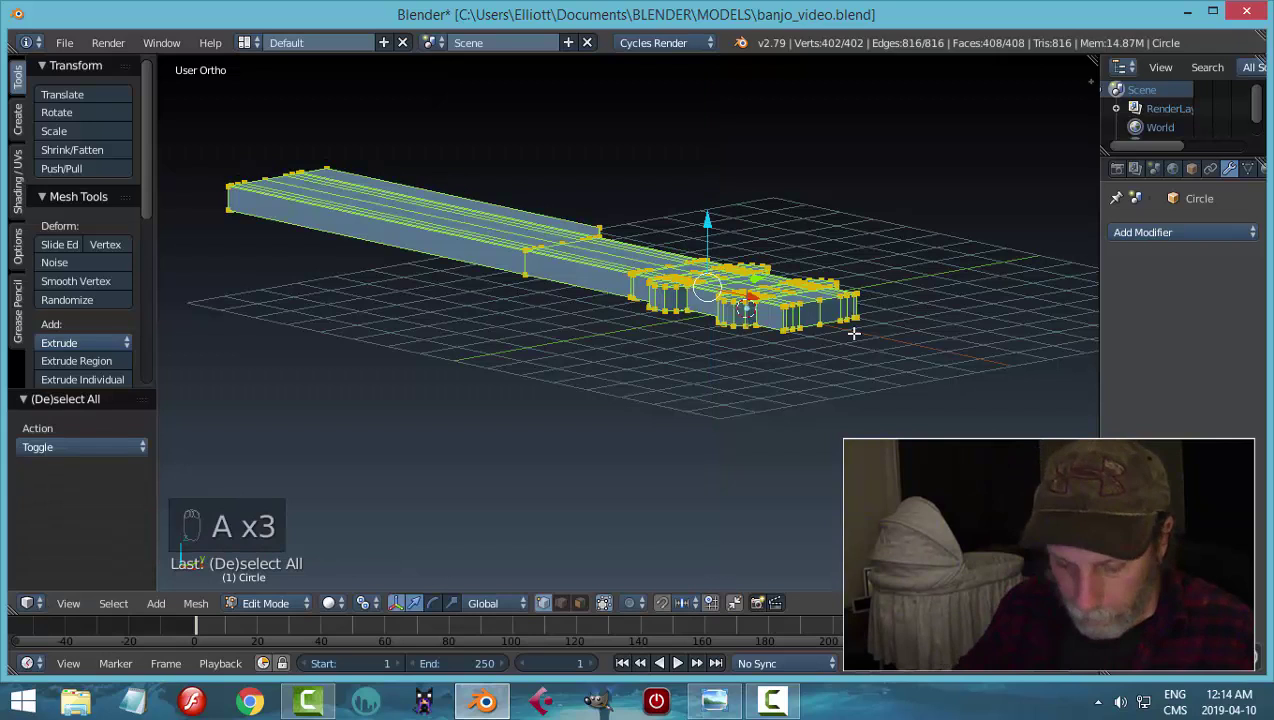
# - Add a Subdivision Surface modifier and cut two supporting edge loops near the neck taper
pyautogui.press('ctrl+n')
pyautogui.press('a')
pyautogui.press('Tab')
pyautogui.click(1147, 230)
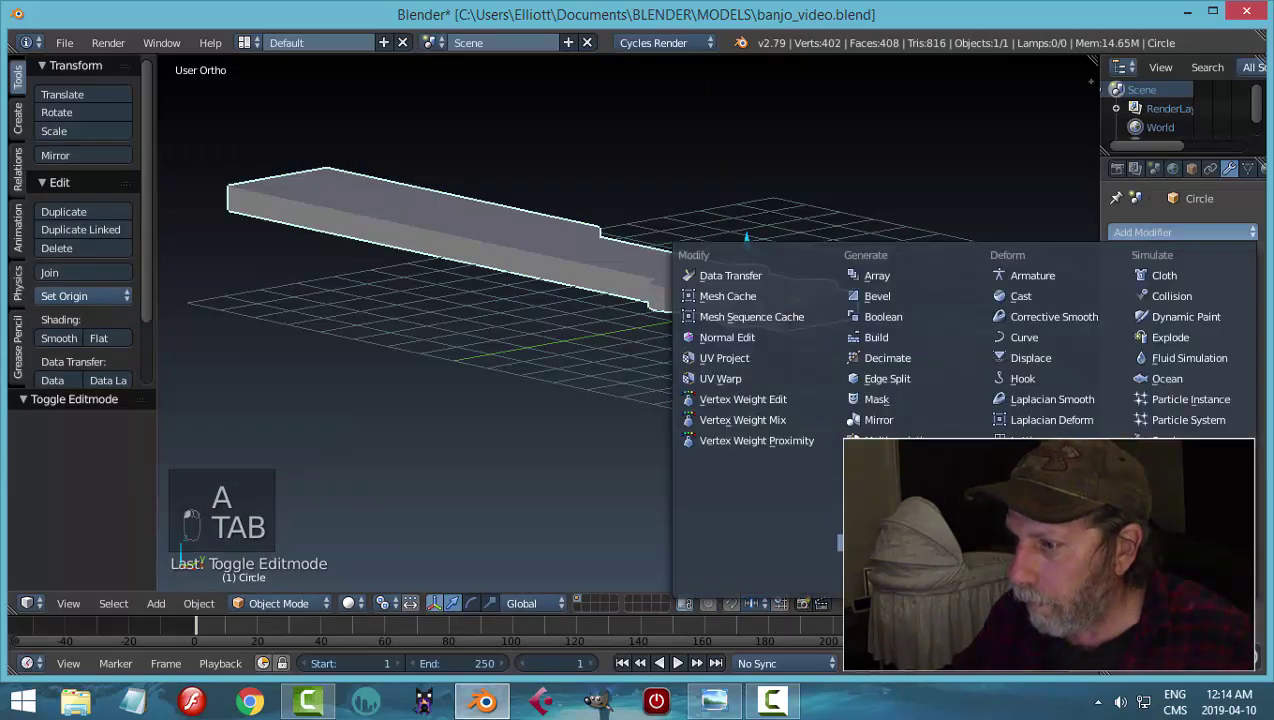
pyautogui.middleClick(624, 266)
pyautogui.press('Tab')
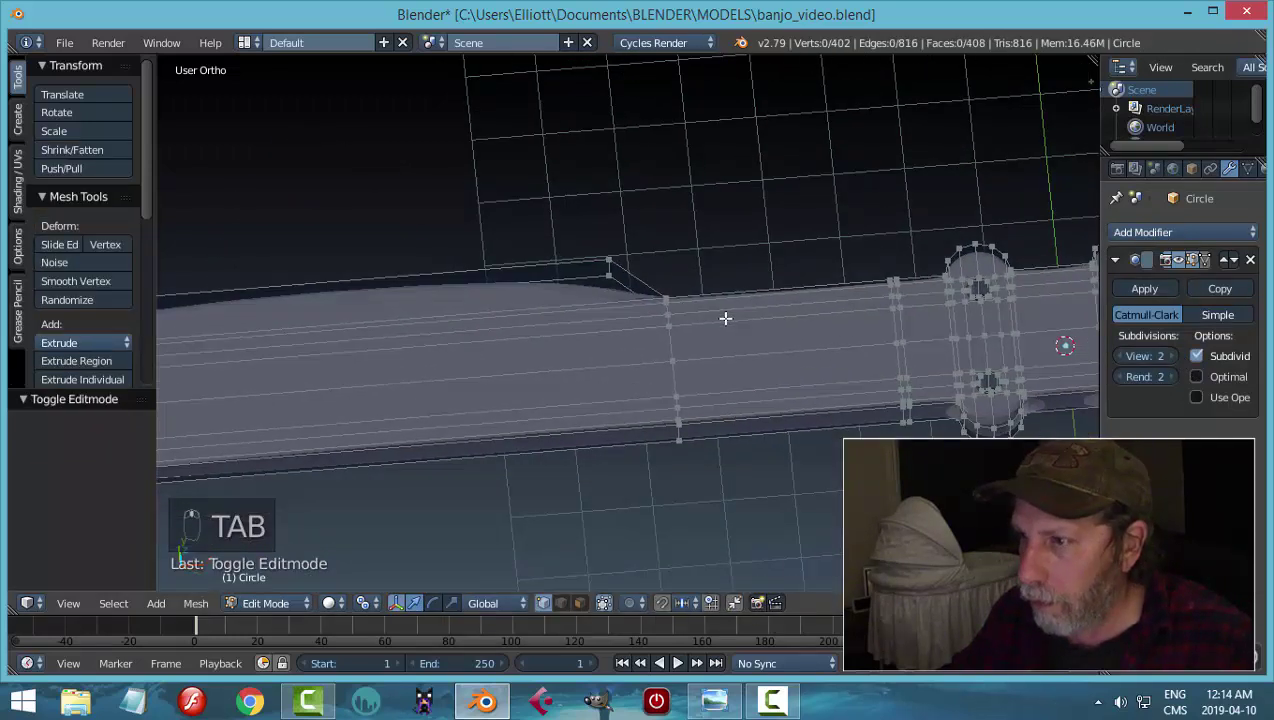
pyautogui.press('ctrl+r')
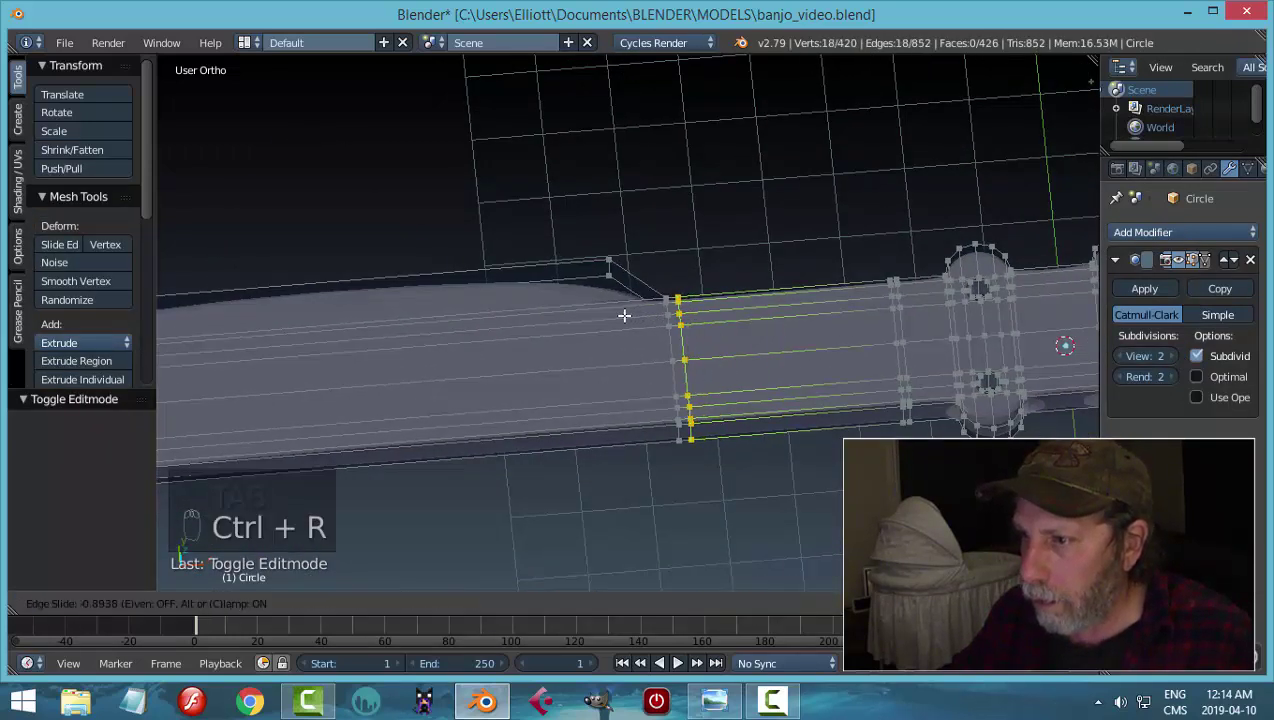
pyautogui.press('ctrl+r')
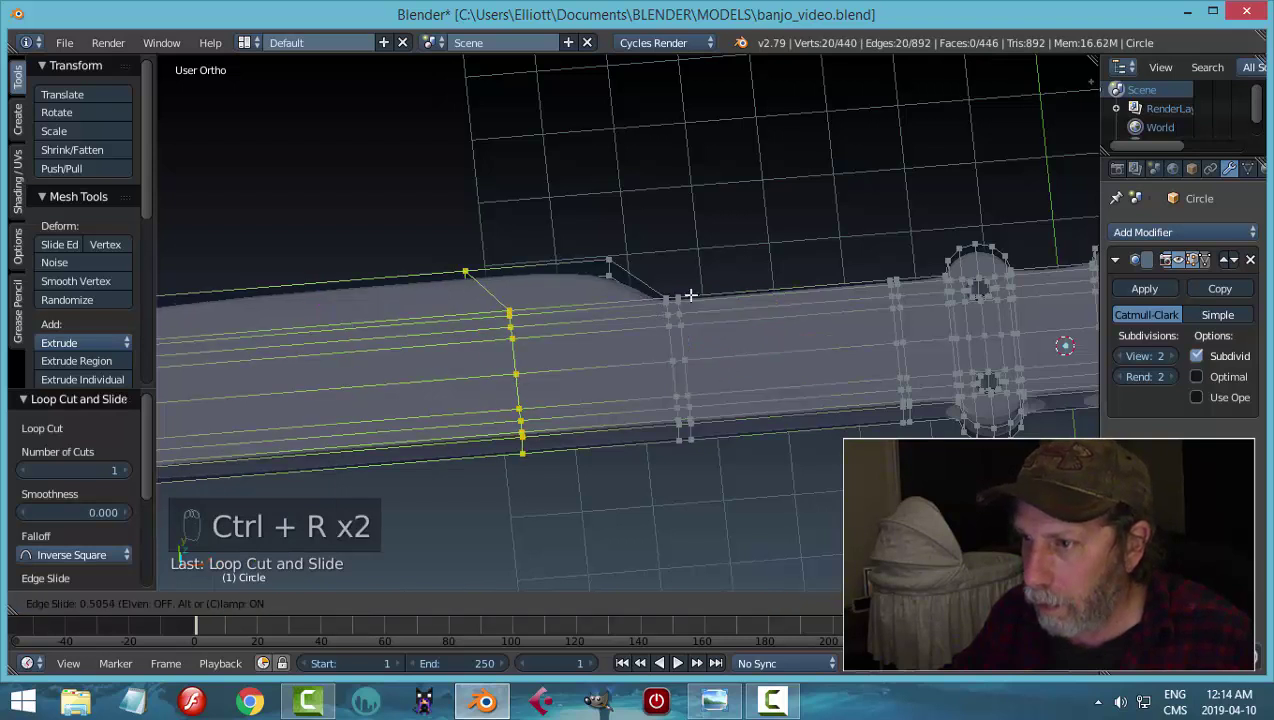
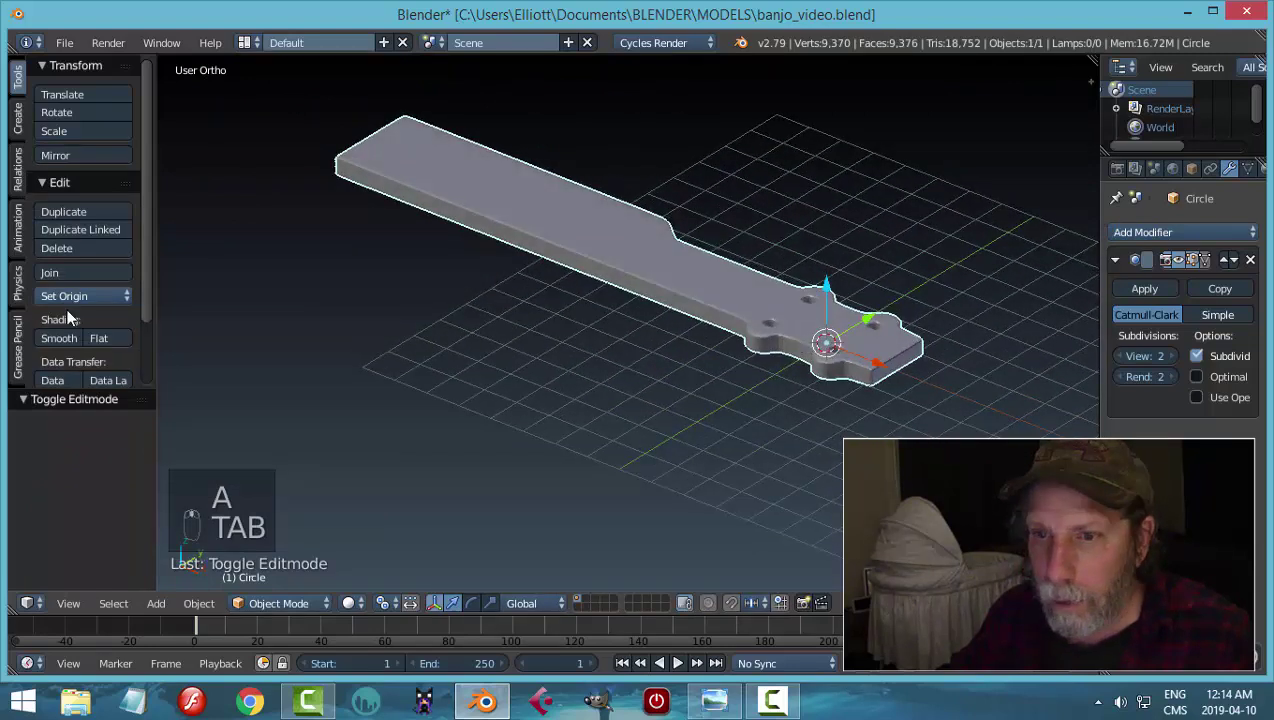
# - Orbit along the smoothed neck to check its shape before returning to editing
pyautogui.moveTo(73, 342); pyautogui.dragTo(727, 307)
pyautogui.press('a')
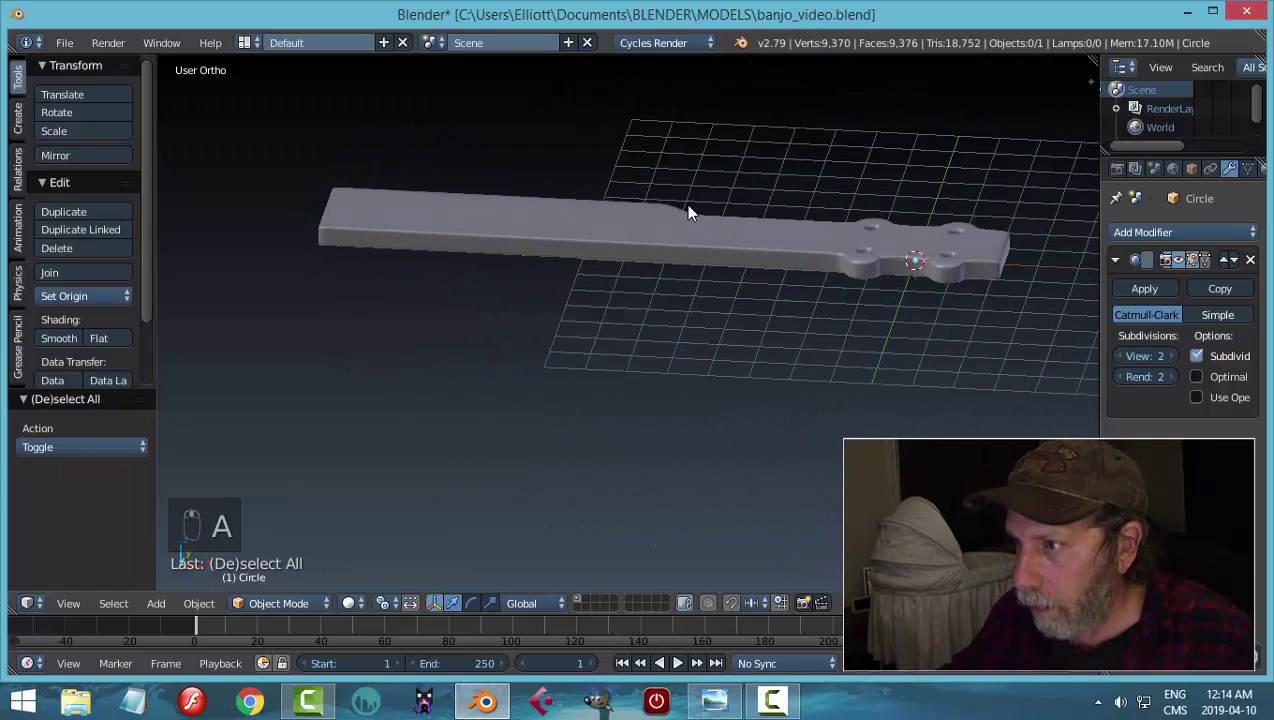
pyautogui.middleClick(681, 242)
pyautogui.click(769, 243)
pyautogui.moveTo(829, 274); pyautogui.dragTo(797, 345)
pyautogui.press('Tab')
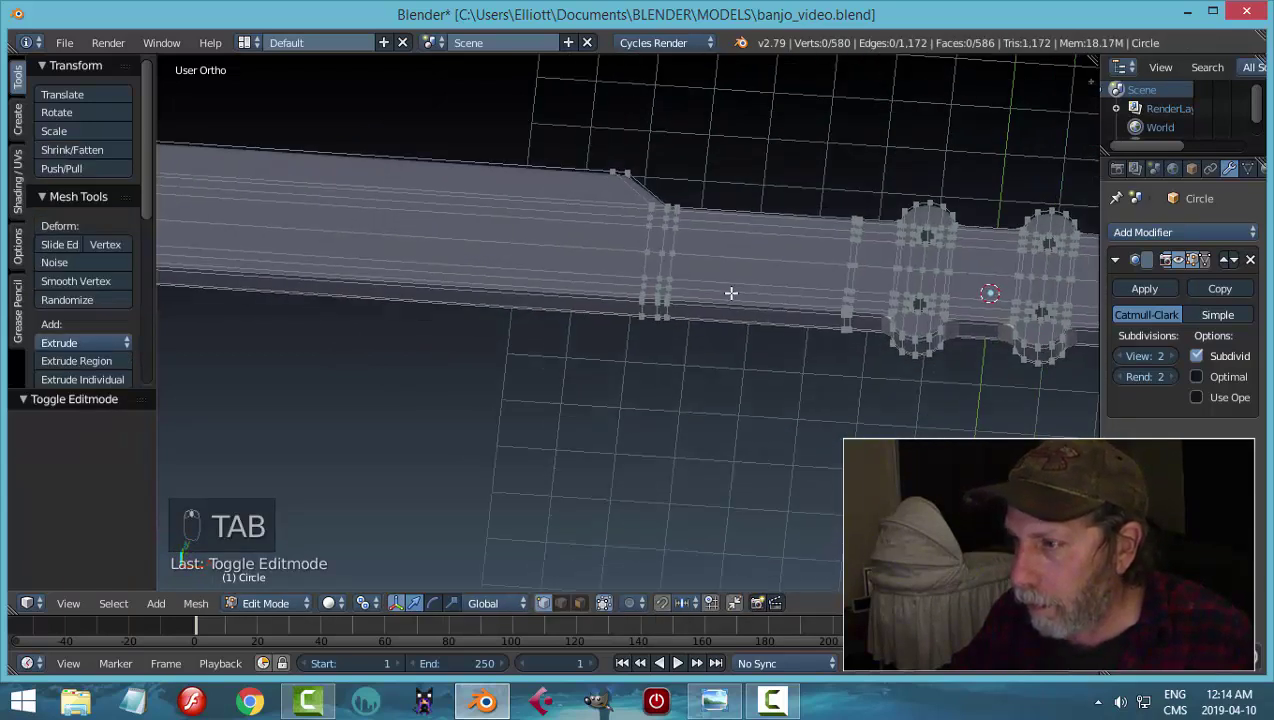
# - In front wireframe view, box-select the neck's top edge and extrude it
pyautogui.press('ctrl+Tab')
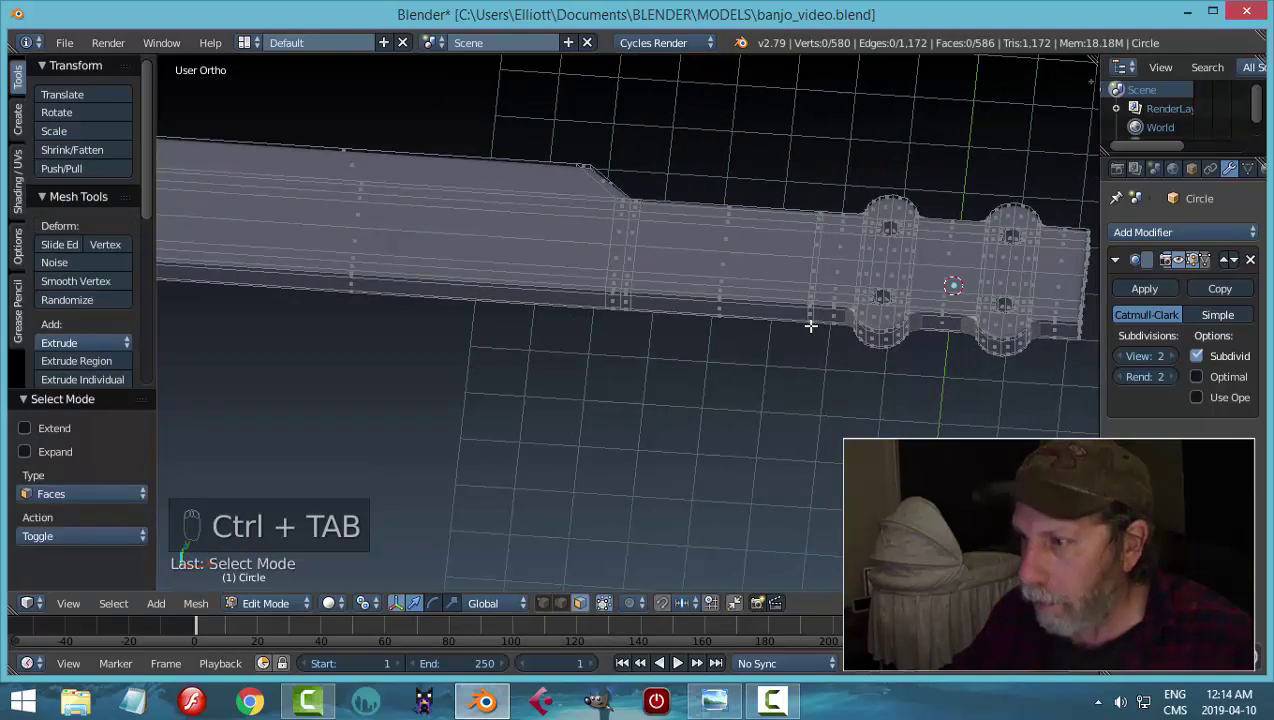
pyautogui.press('KP_1')
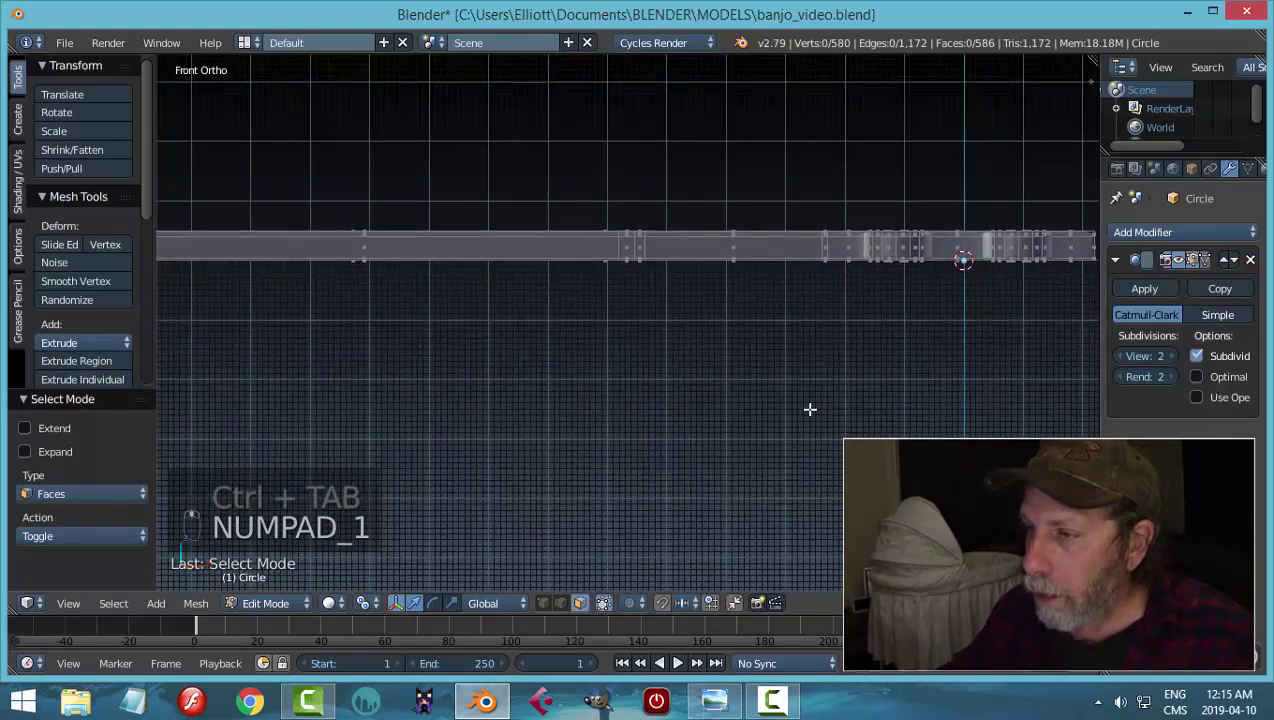
pyautogui.press('z')
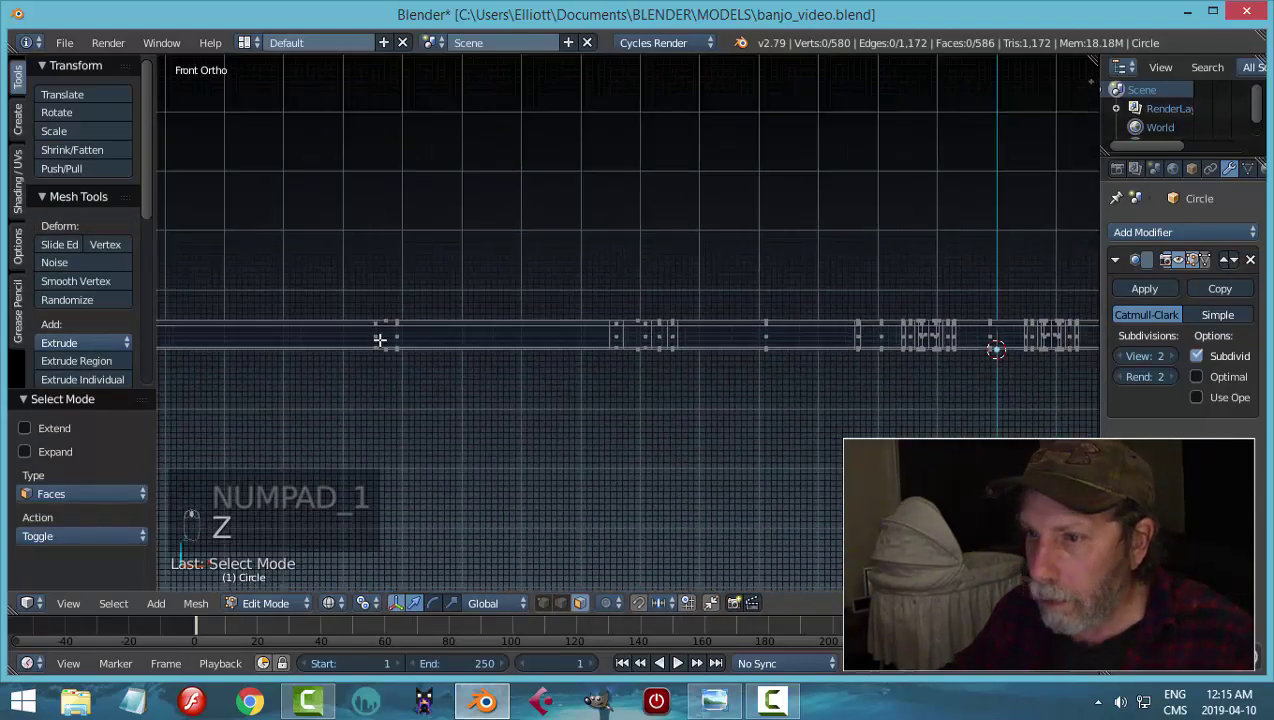
pyautogui.press('b')
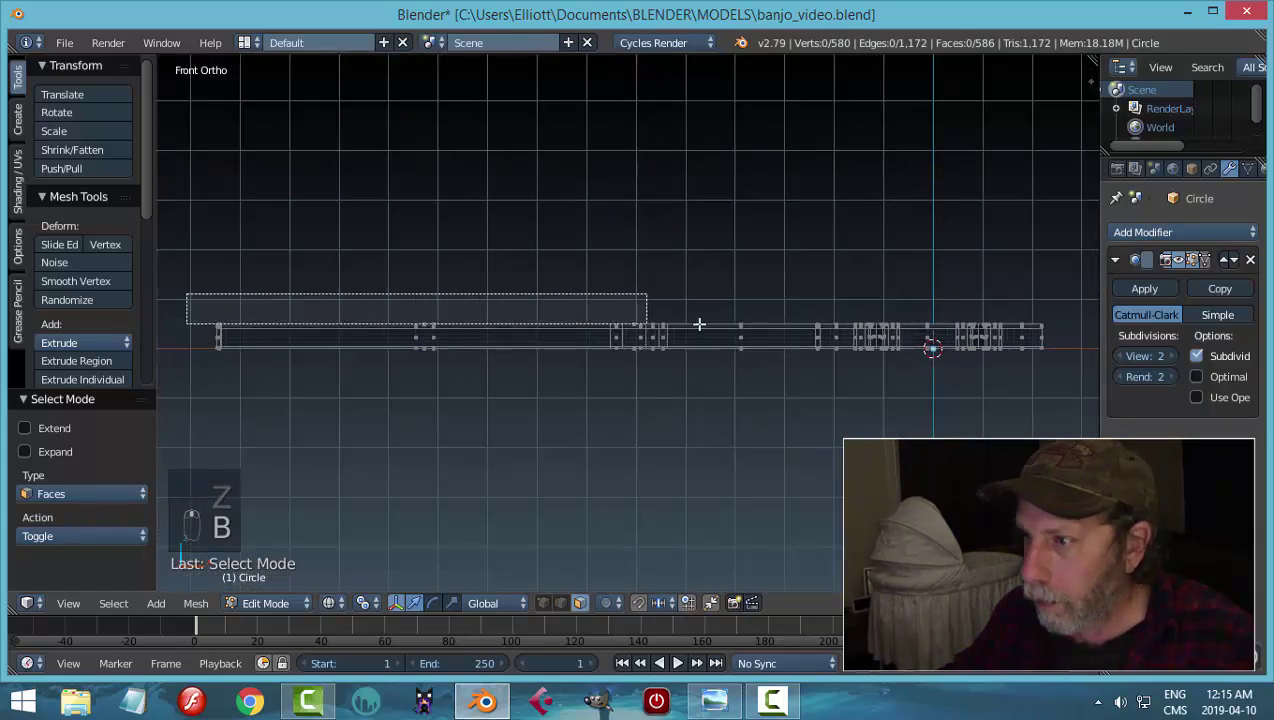
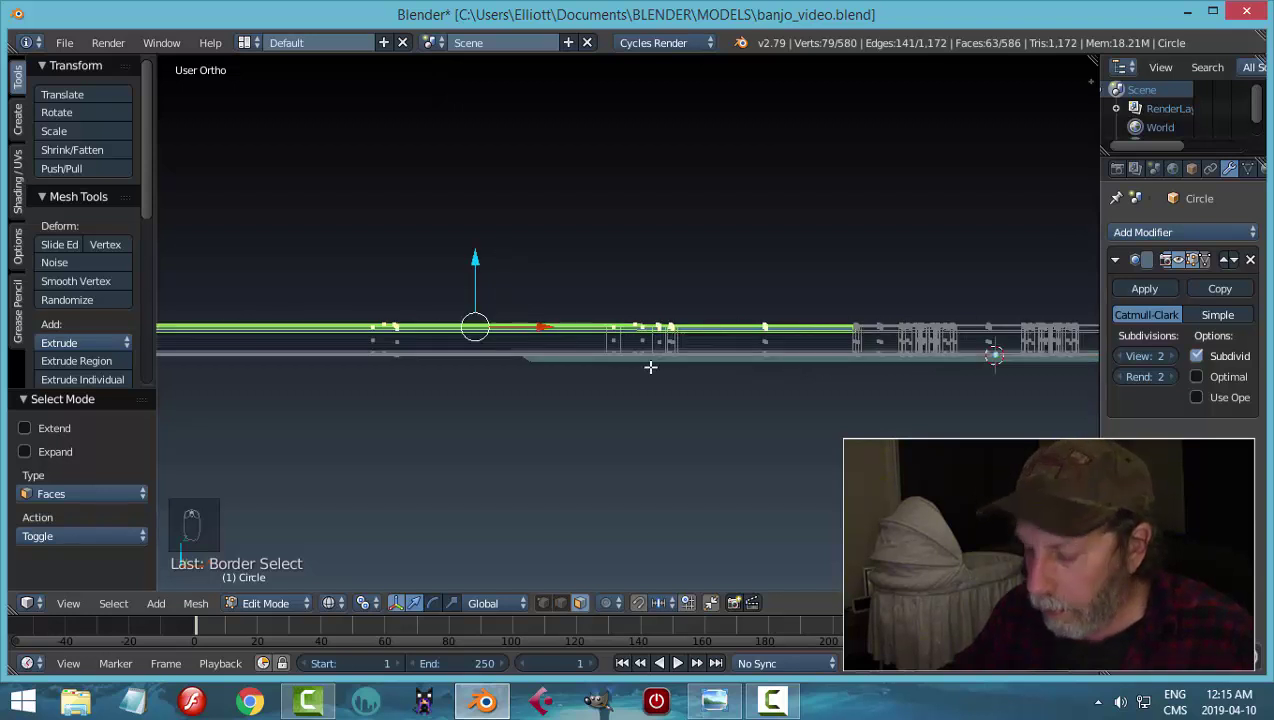
pyautogui.press('KP_1')
pyautogui.press('e')
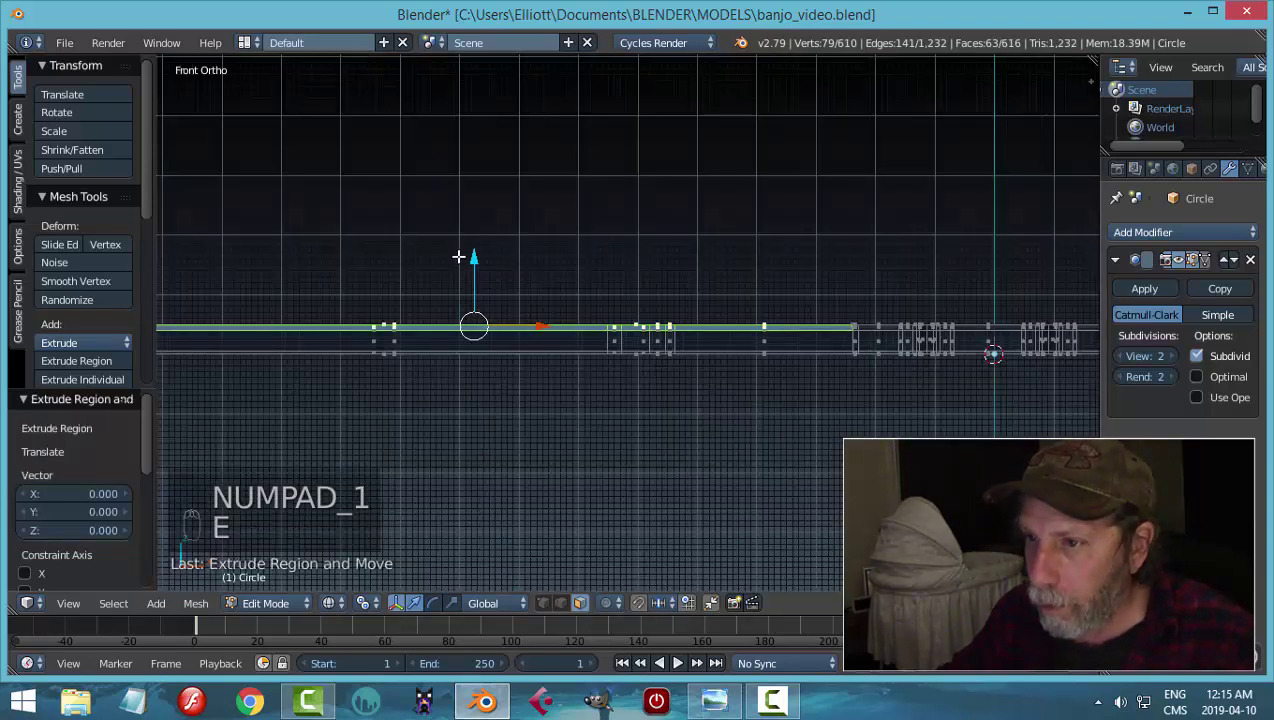
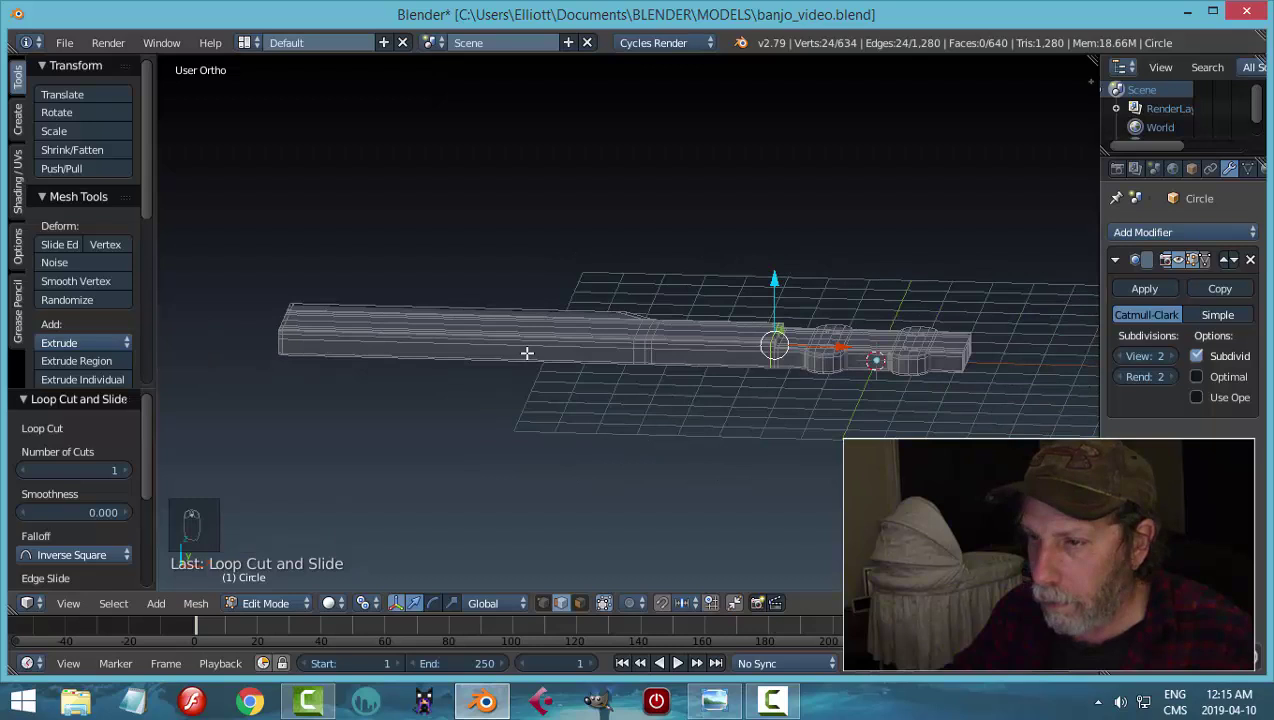
# - Inspect the finished solid neck from Object Mode and save the banjo file
pyautogui.press('Tab')
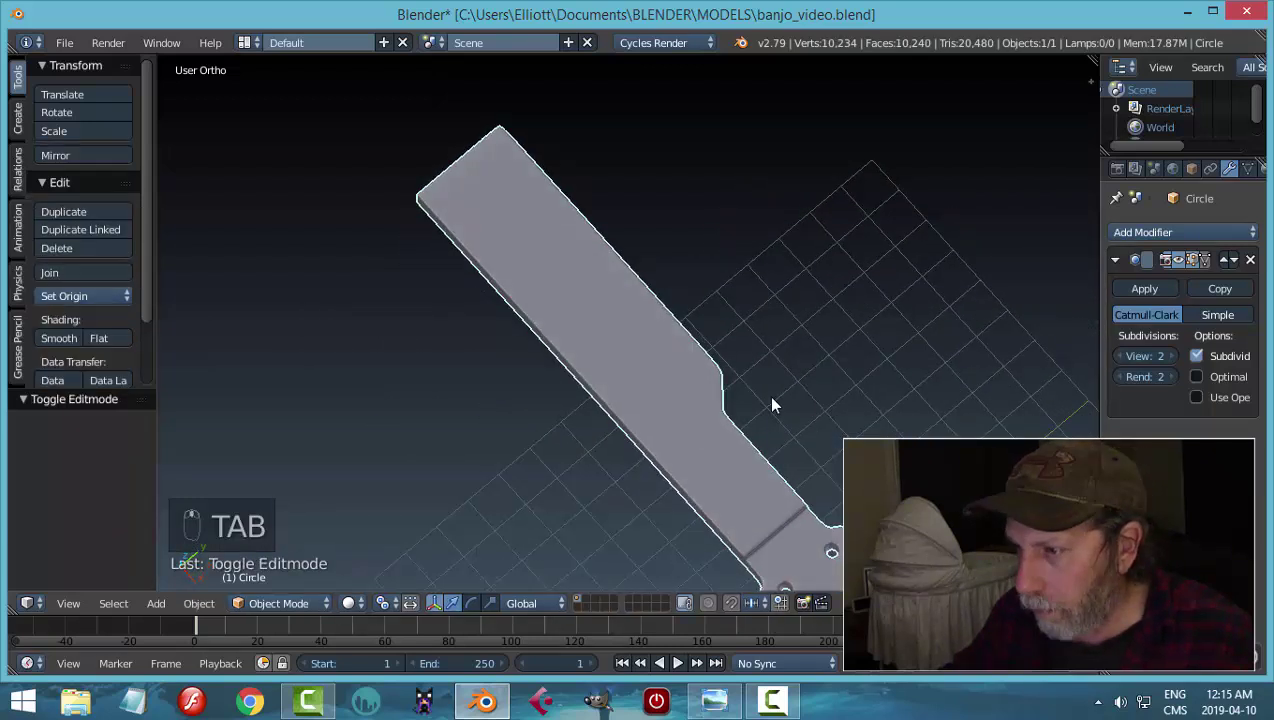
pyautogui.middleClick(800, 283)
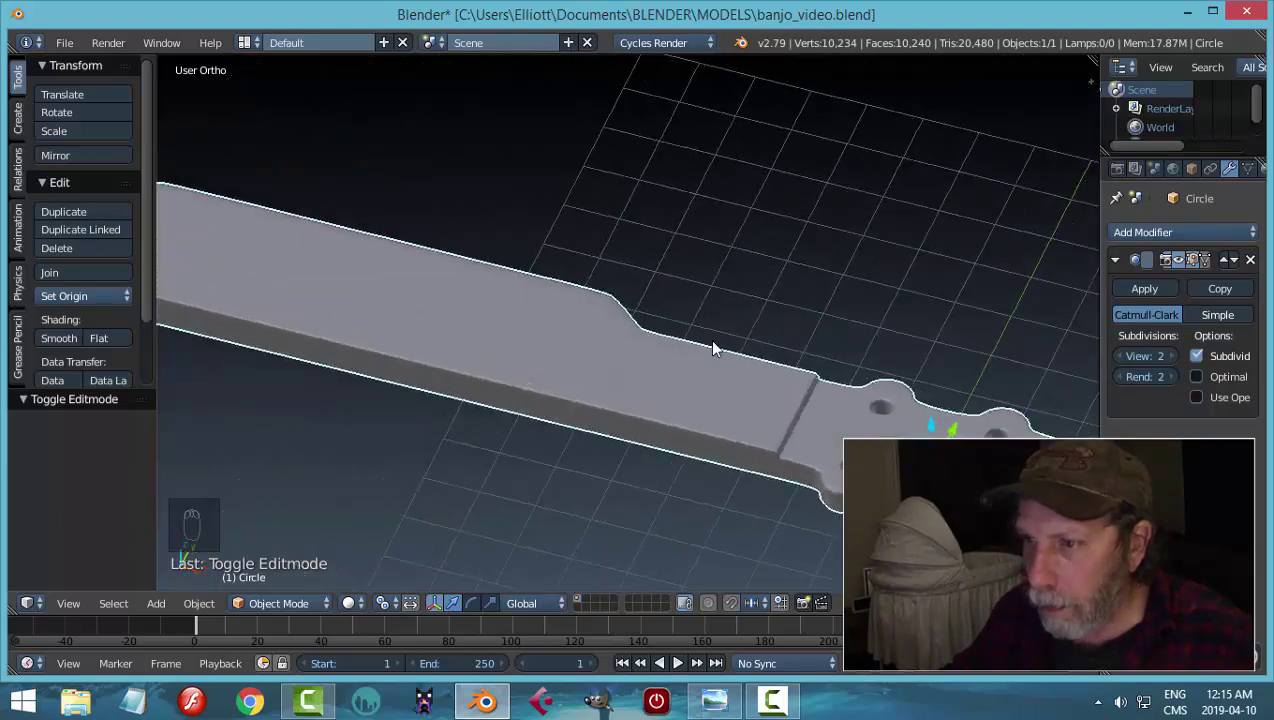
pyautogui.press('ctrl+s')
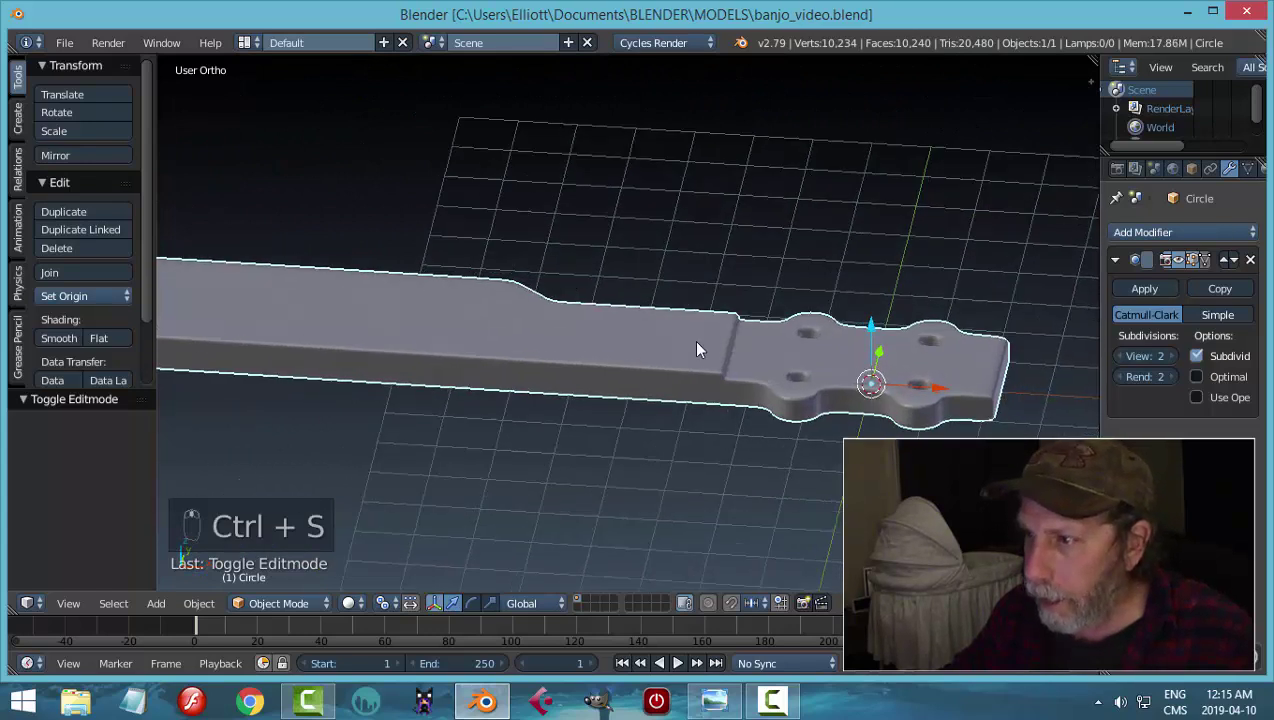
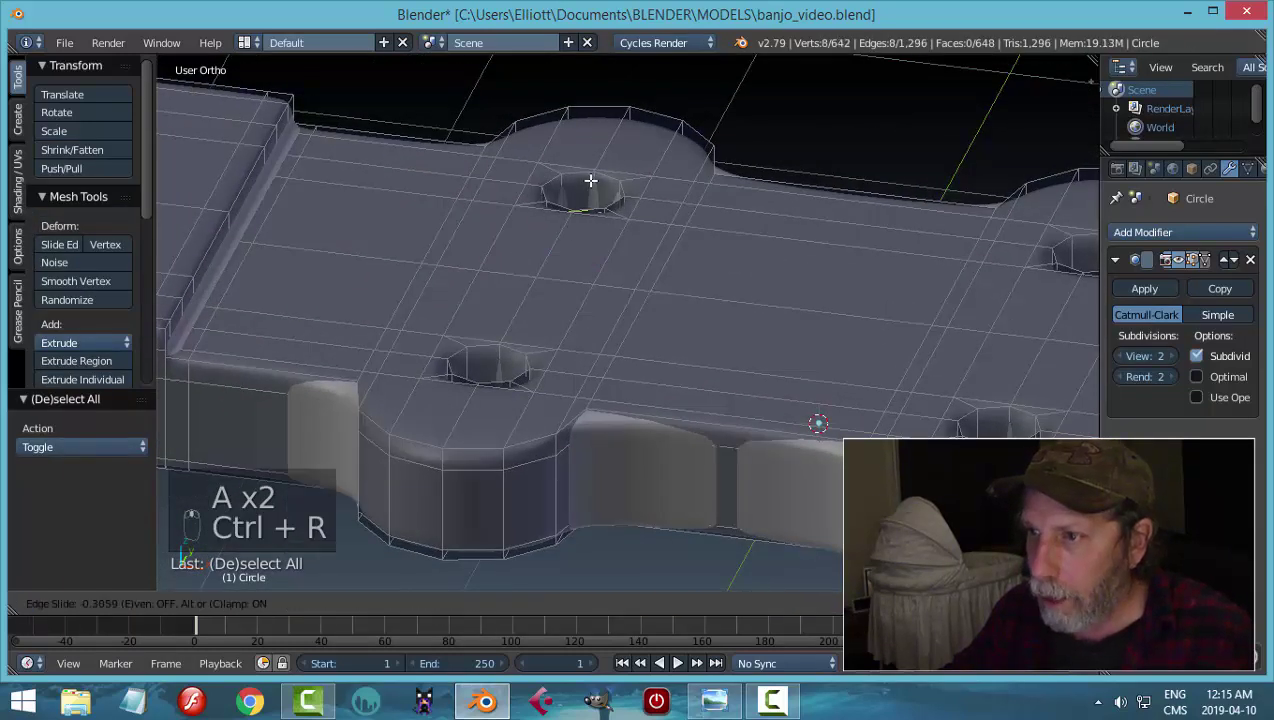
# - Extrude each peg-hole rim loop downward to deepen all four headstock holes
pyautogui.press('ctrl+r')
pyautogui.press('ctrl+z')
pyautogui.press('ctrl+r')
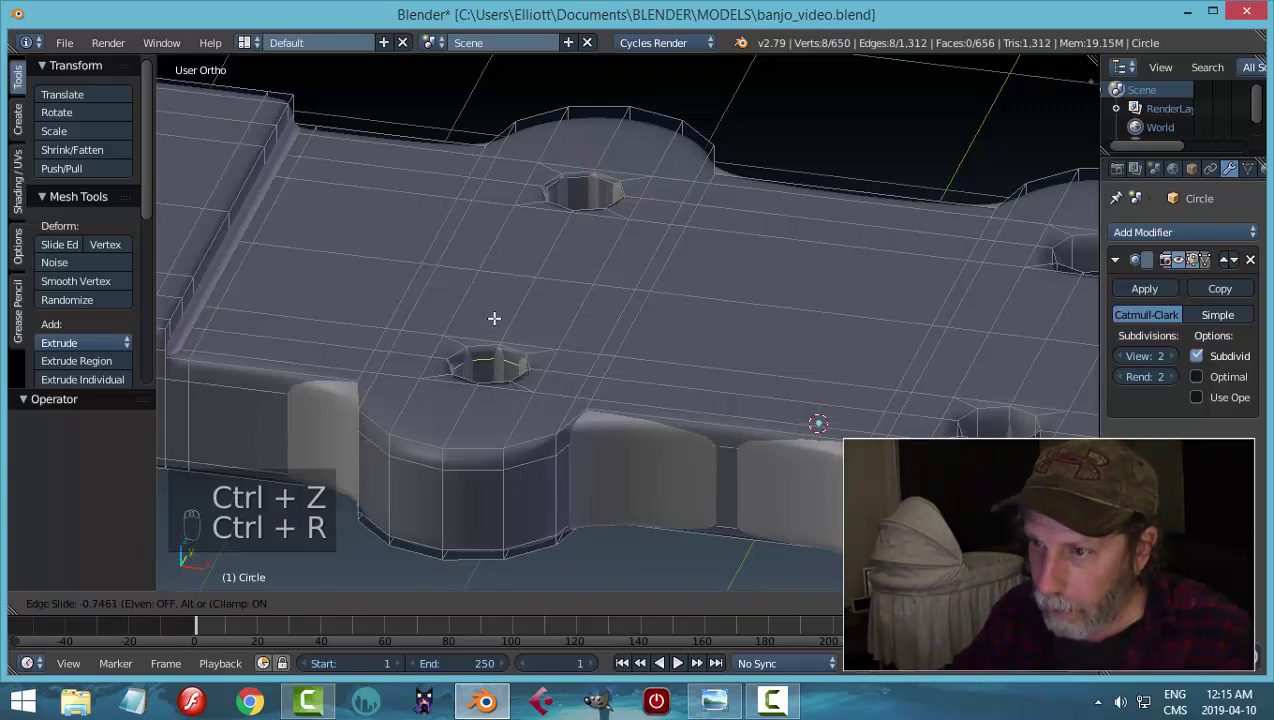
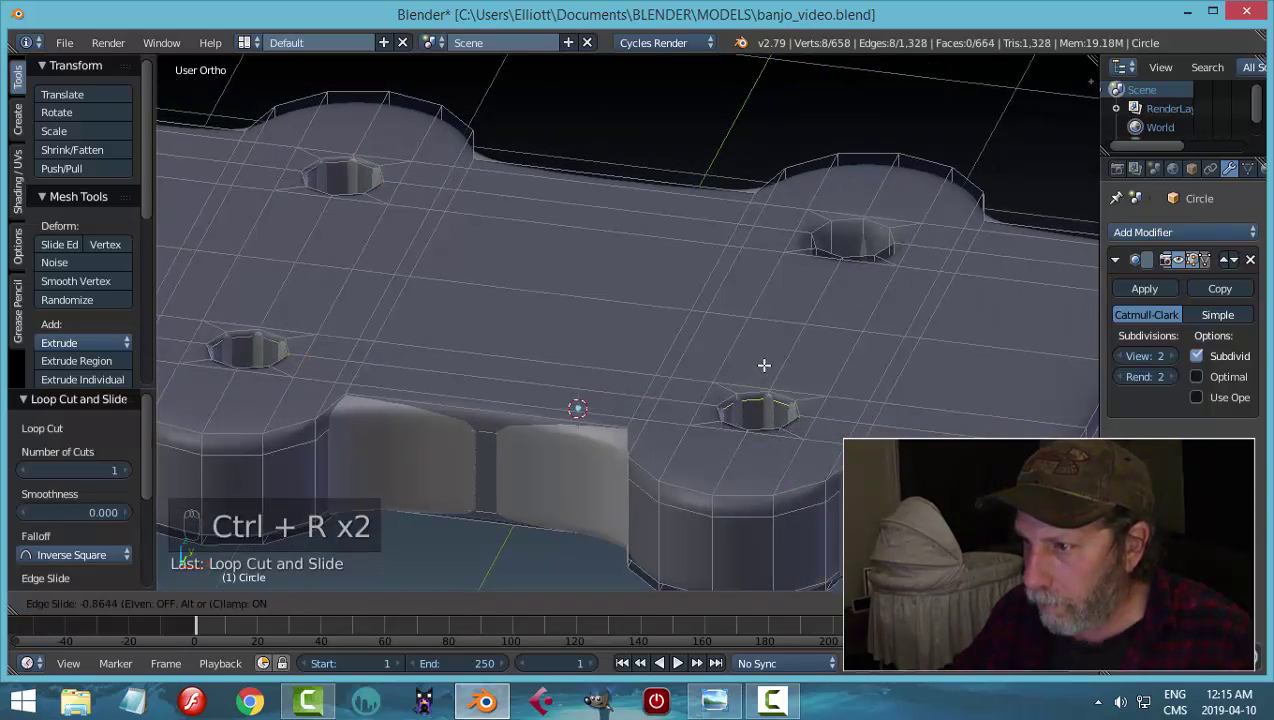
pyautogui.press('ctrl+r')
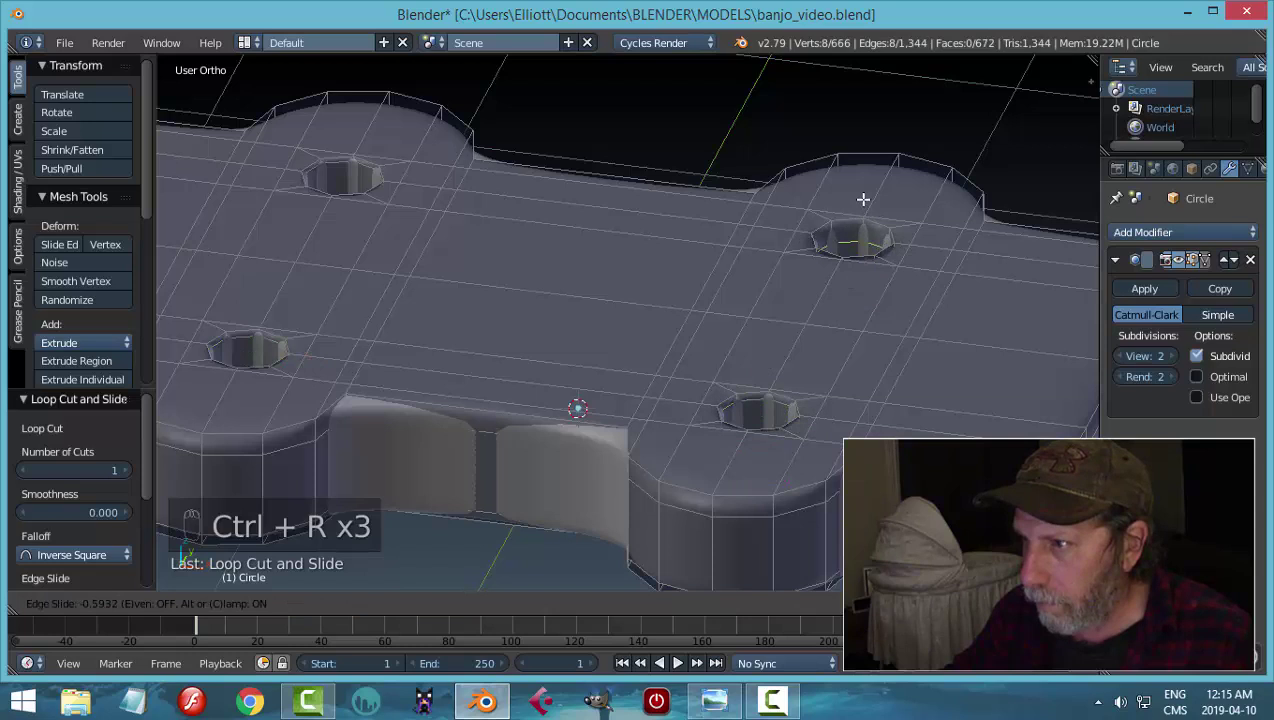
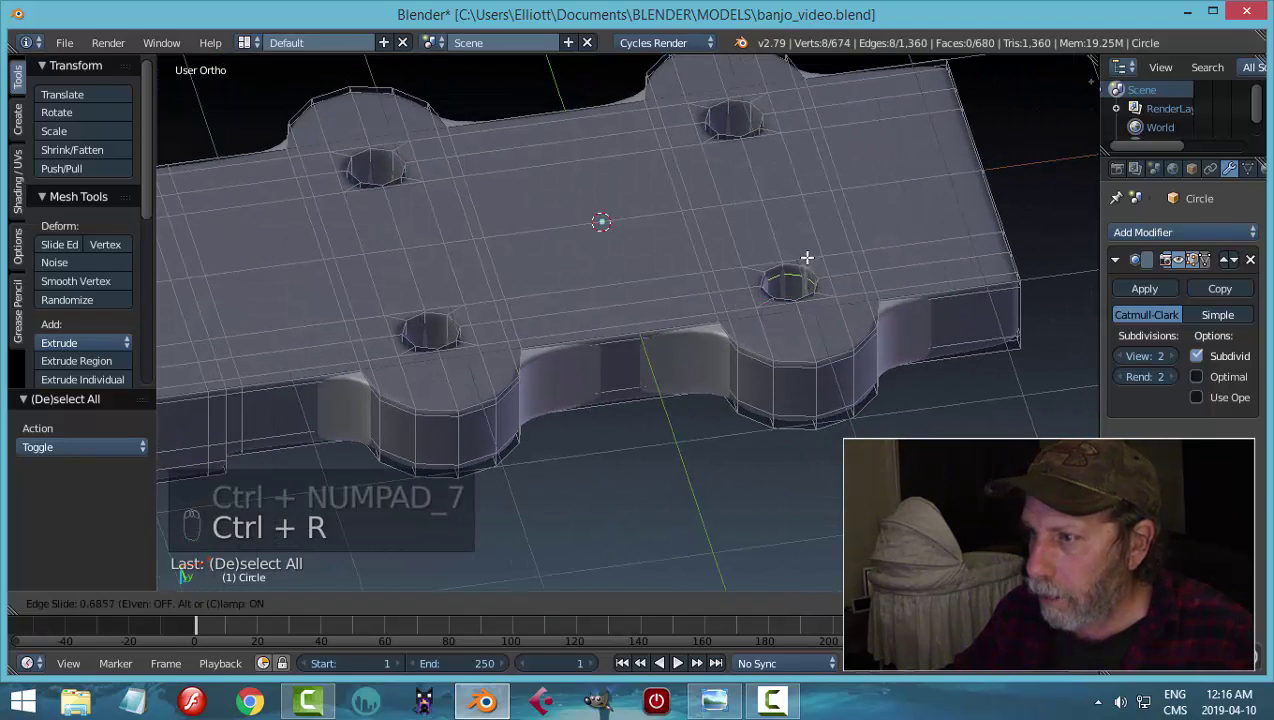
pyautogui.press('ctrl+r')
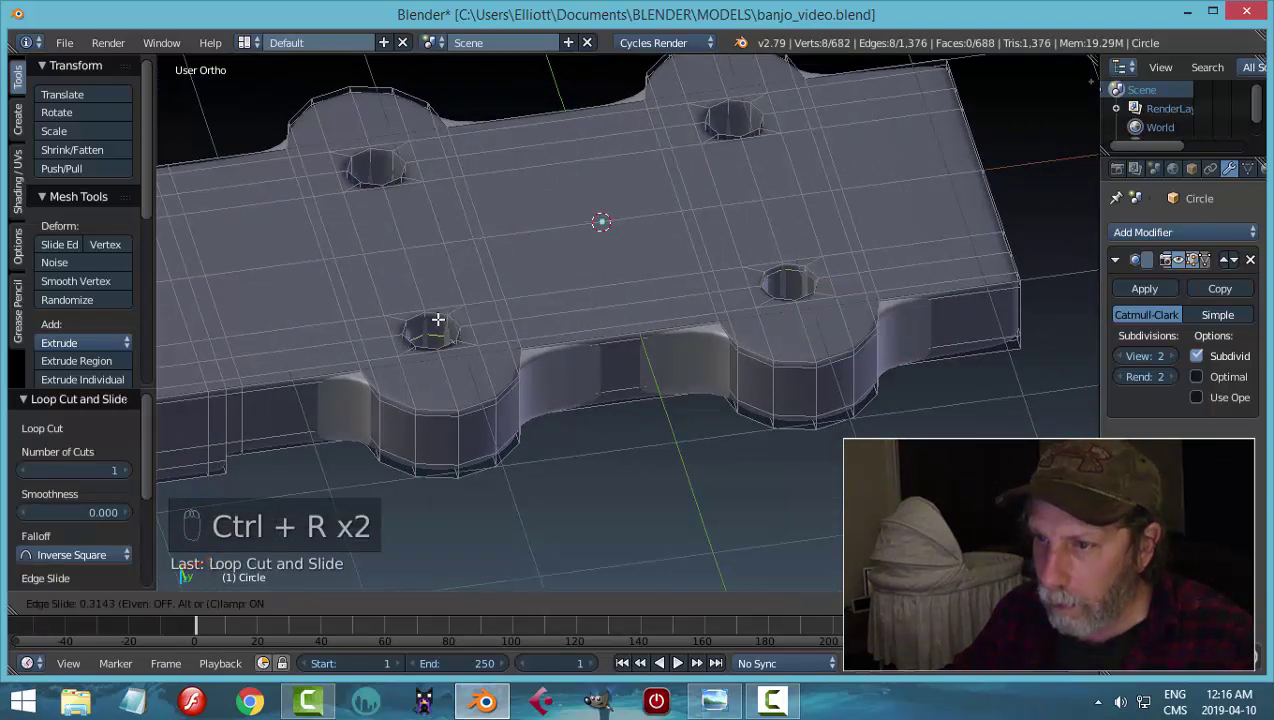
pyautogui.press('ctrl+r')
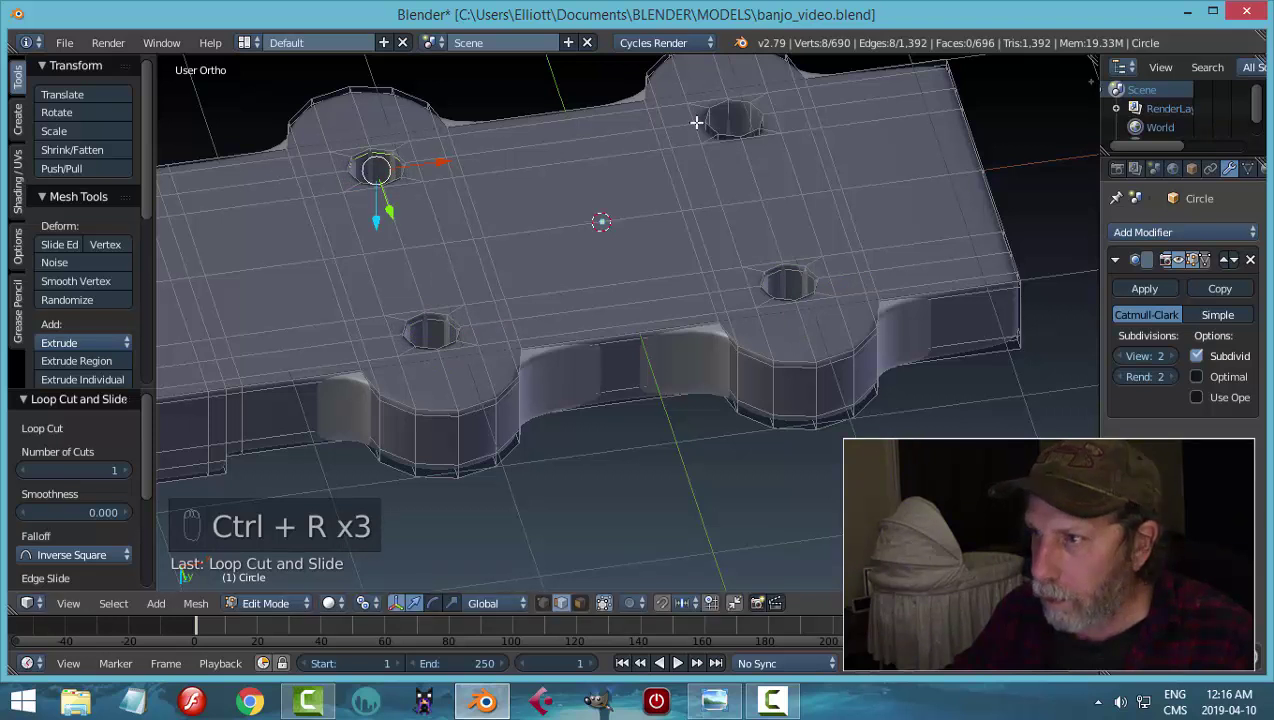
pyautogui.press('ctrl+r')
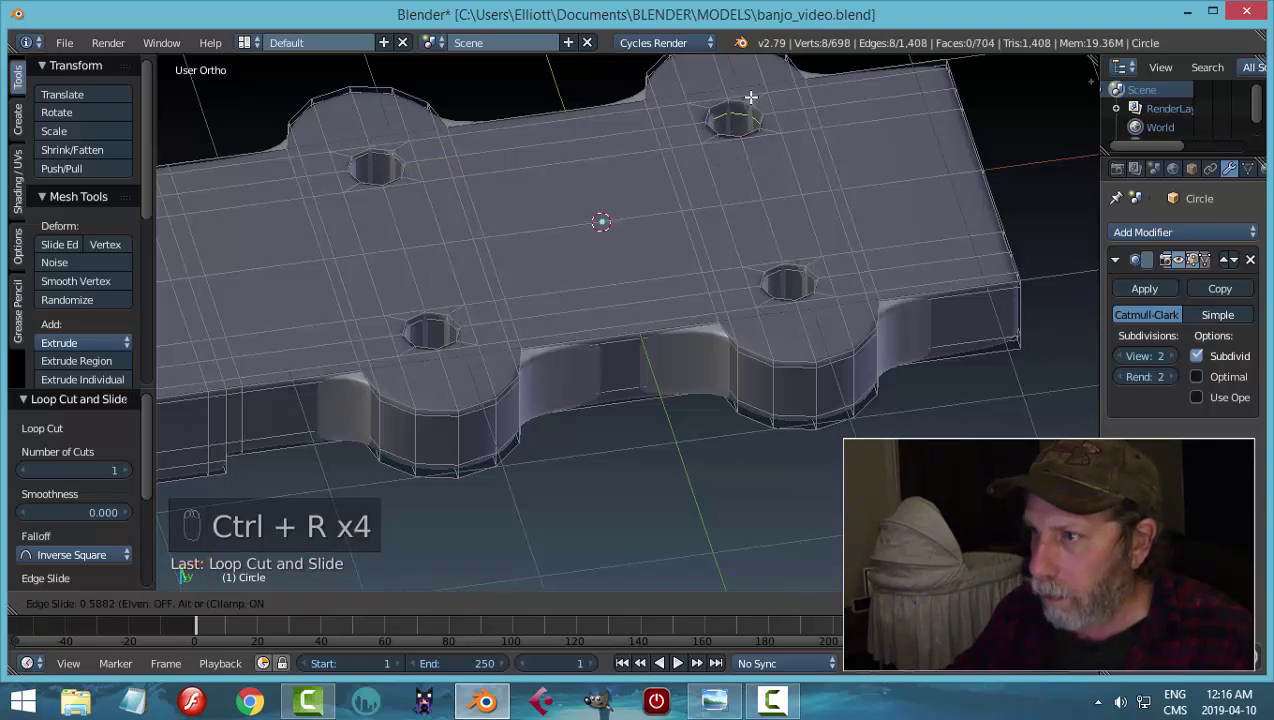
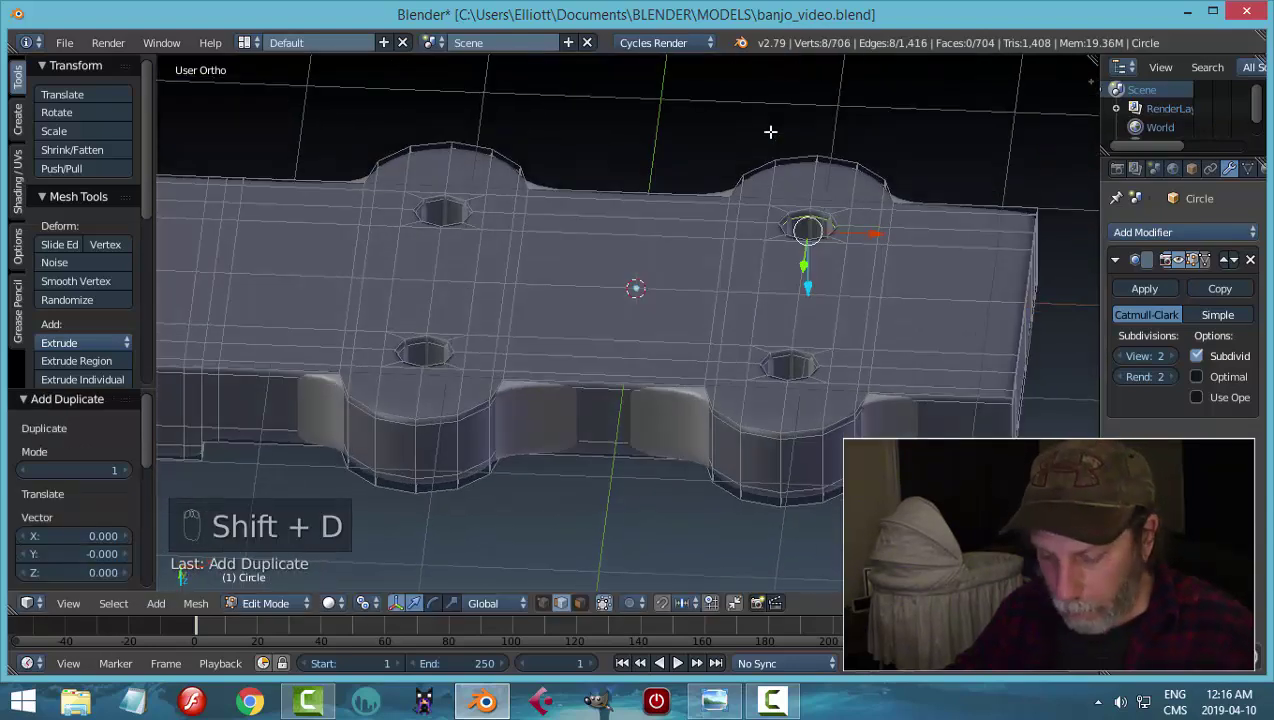
# - Add a circle at a headstock hole and extrude it into a short capped peg cylinder
pyautogui.press('p')
pyautogui.press('Tab')
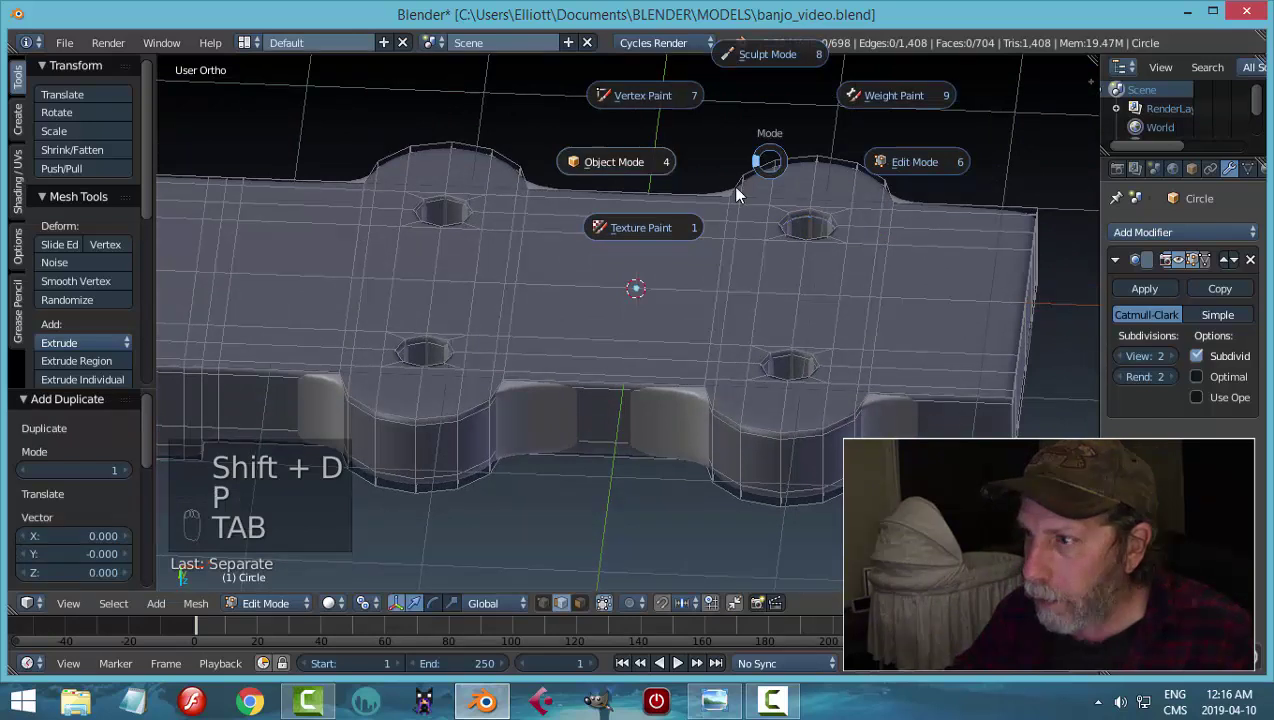
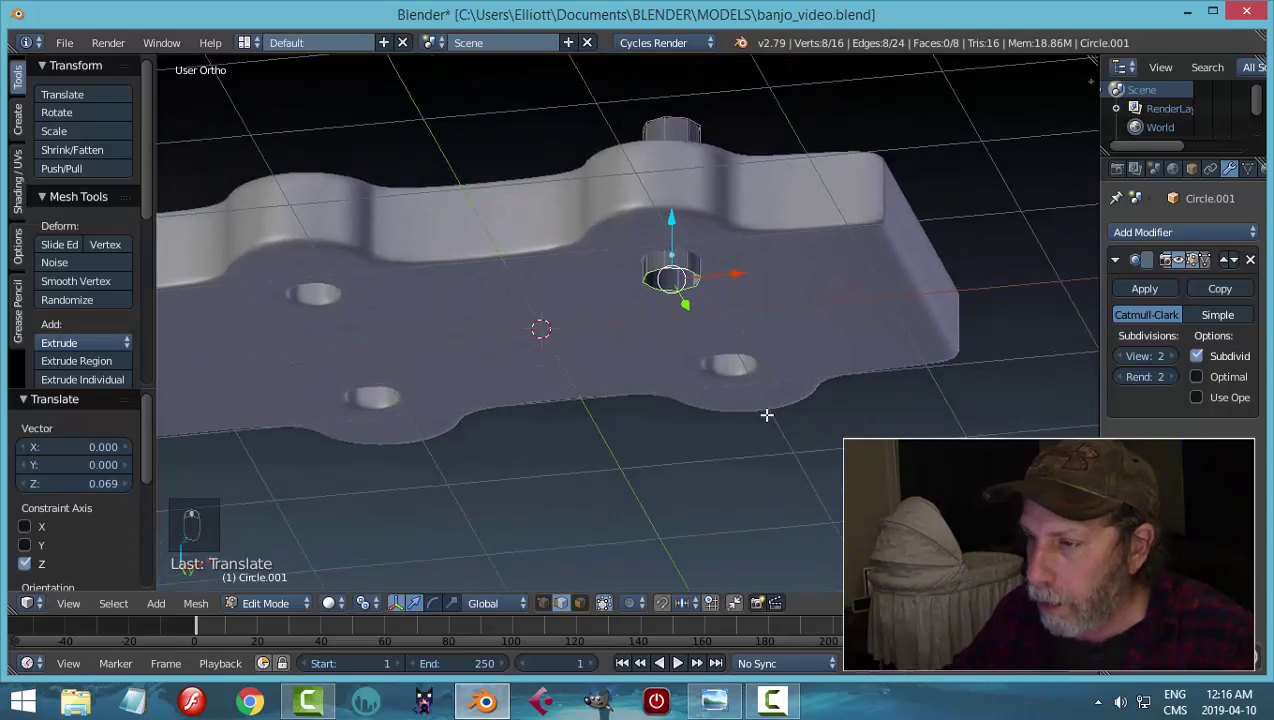
pyautogui.press('e')
pyautogui.press('s')
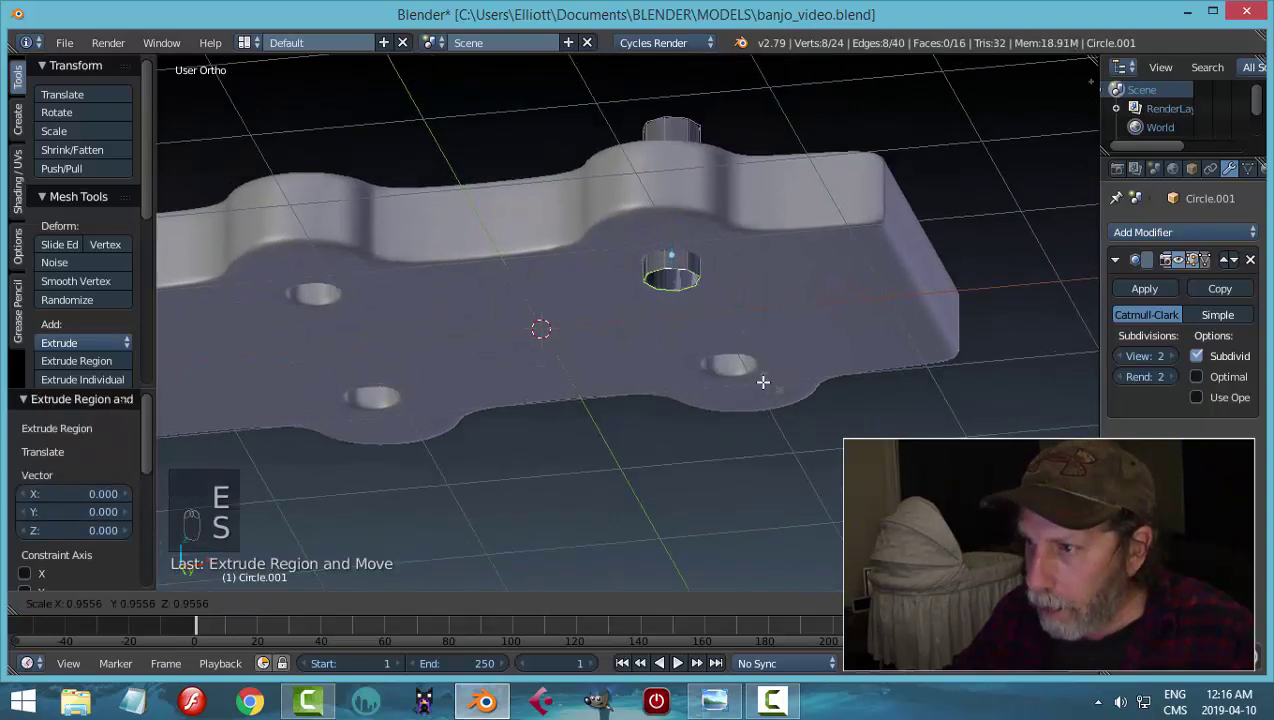
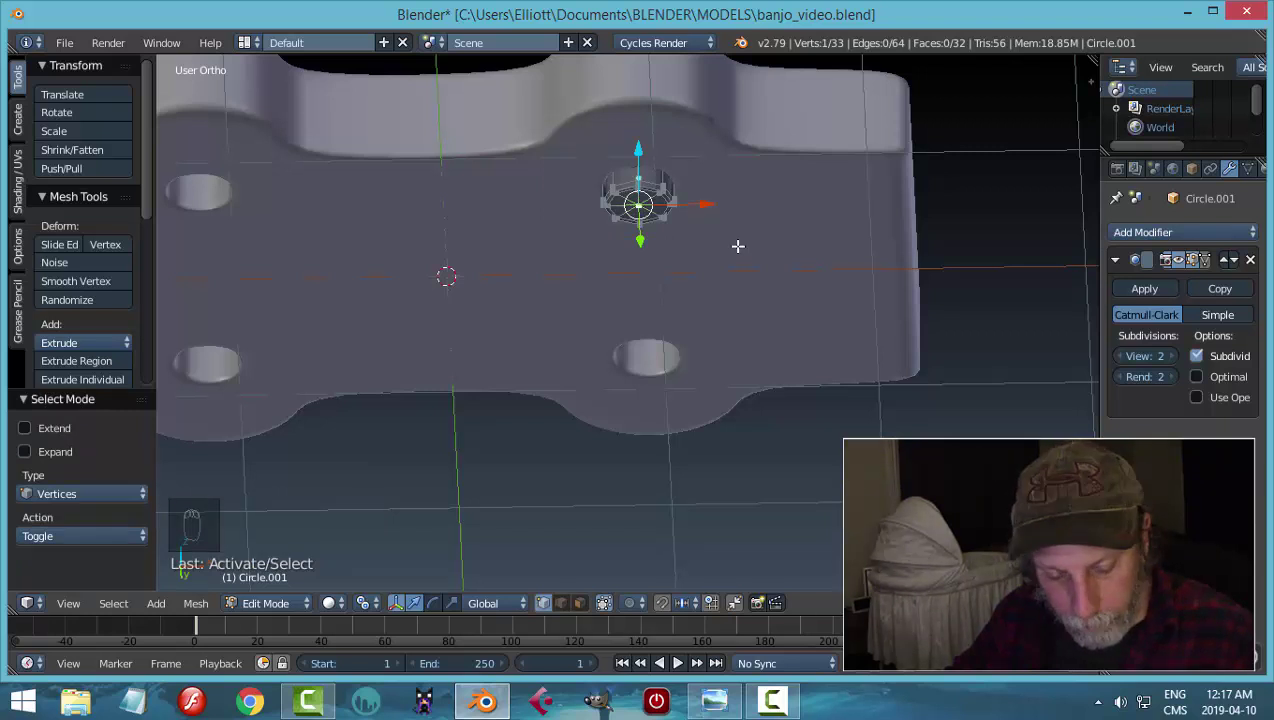
pyautogui.press('shift+s')
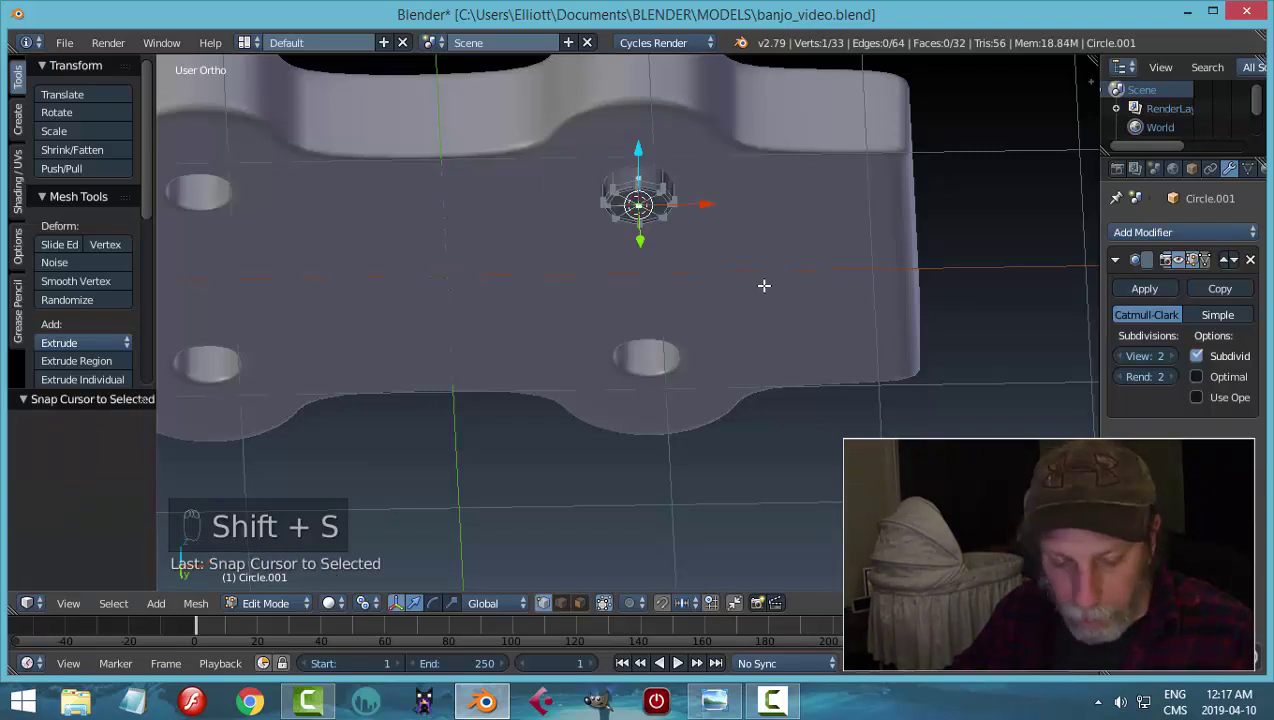
# - Add a cube on the peg shaft and scale it down to knob size
pyautogui.press('a')
pyautogui.press('Tab')
pyautogui.press('shift+a')
pyautogui.press('Tab')
pyautogui.press('s')
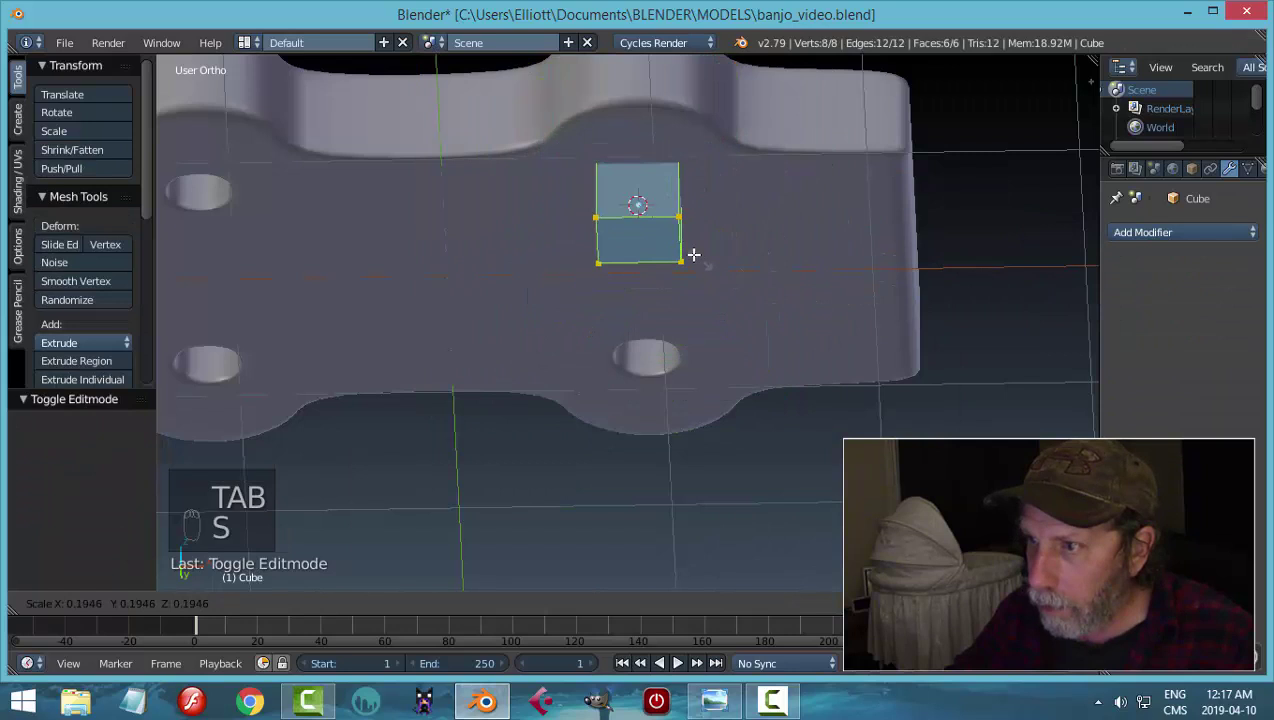
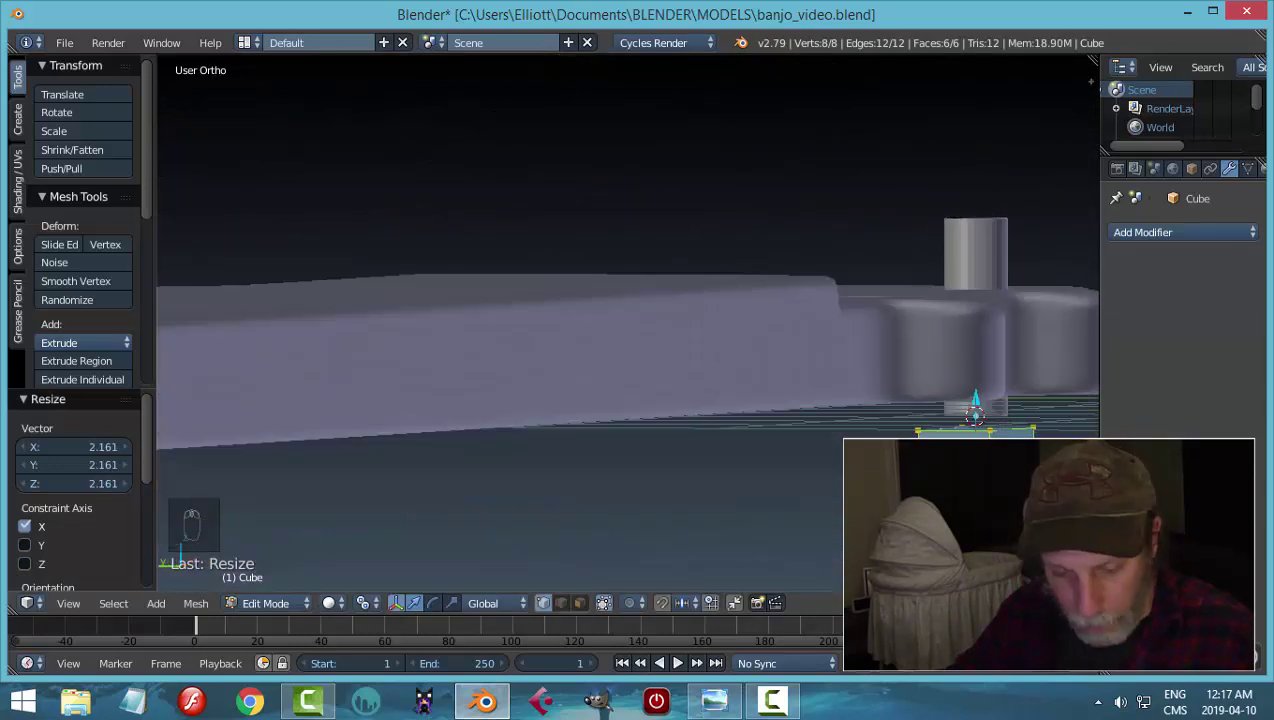
pyautogui.press('s')
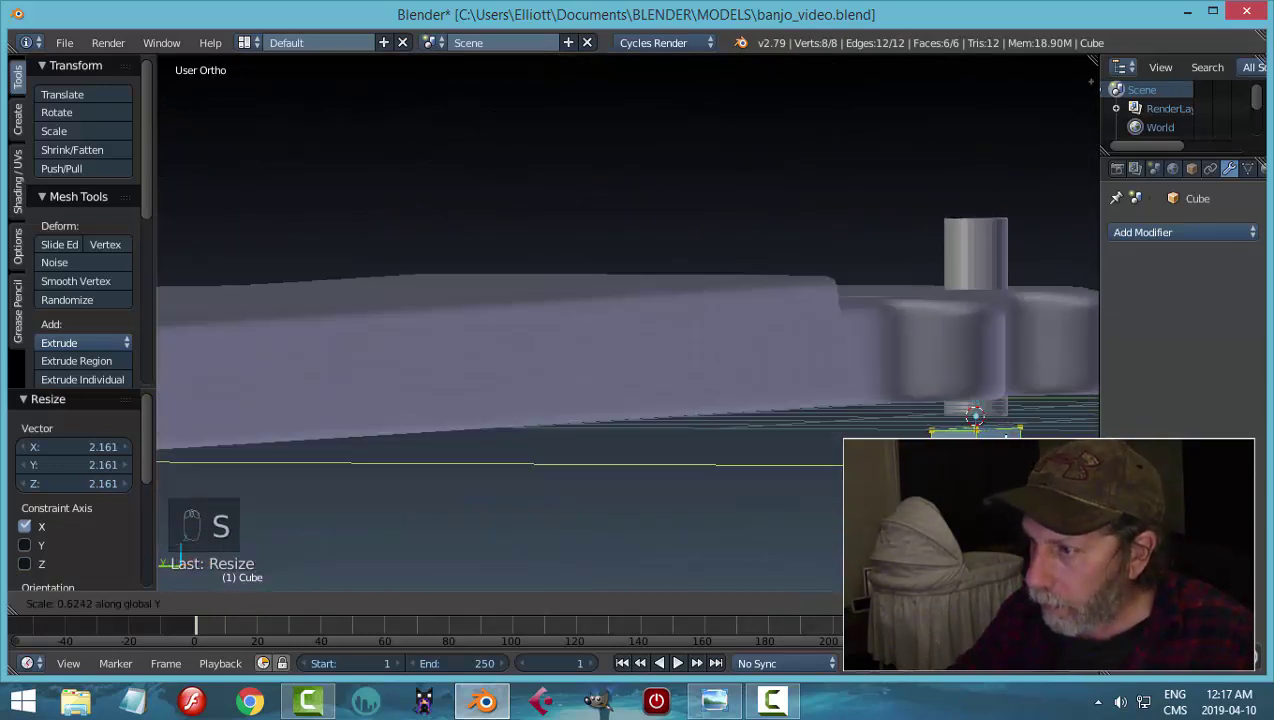
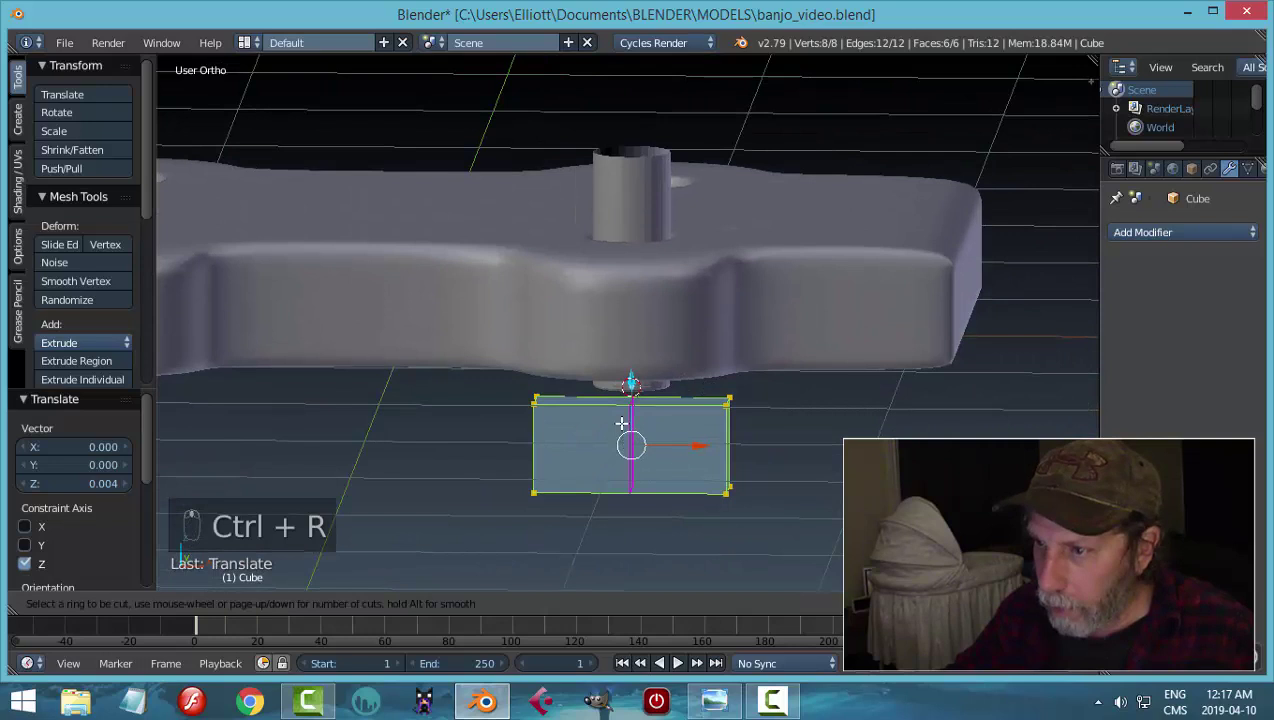
# - Add loop cuts across the cube and extrude part of the knob outward
pyautogui.press('a')
pyautogui.press('ctrl+Tab')
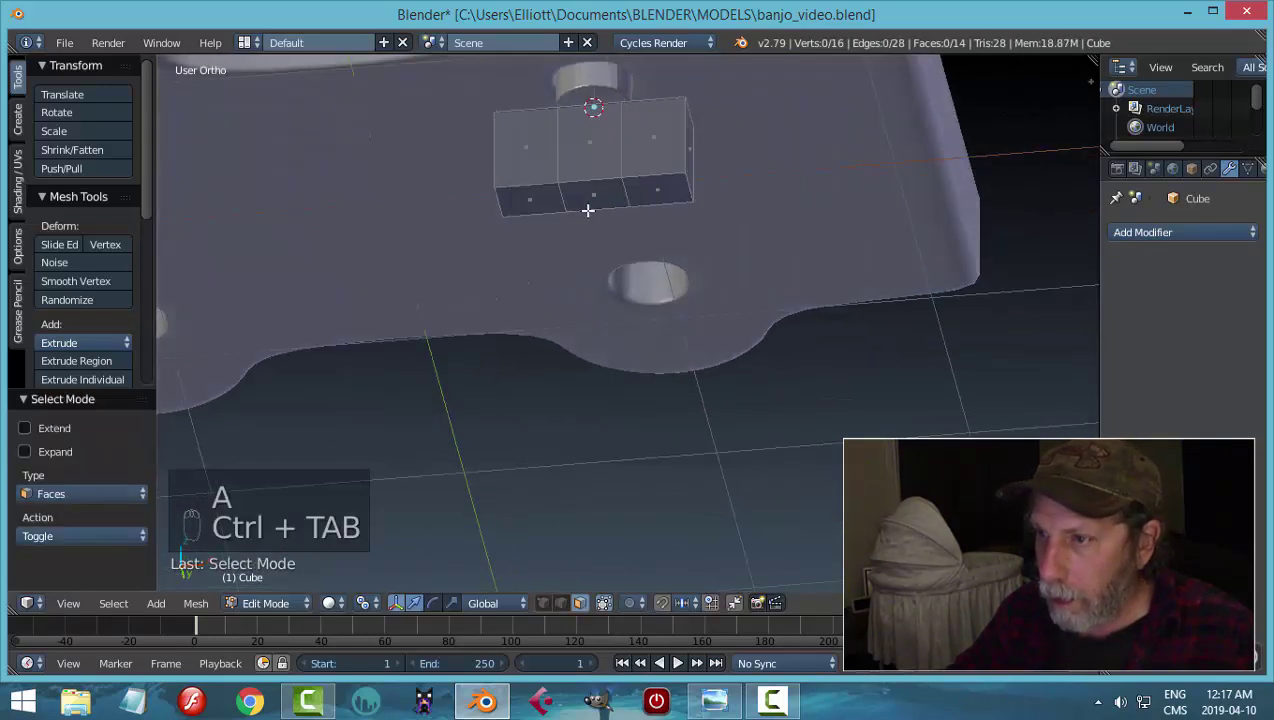
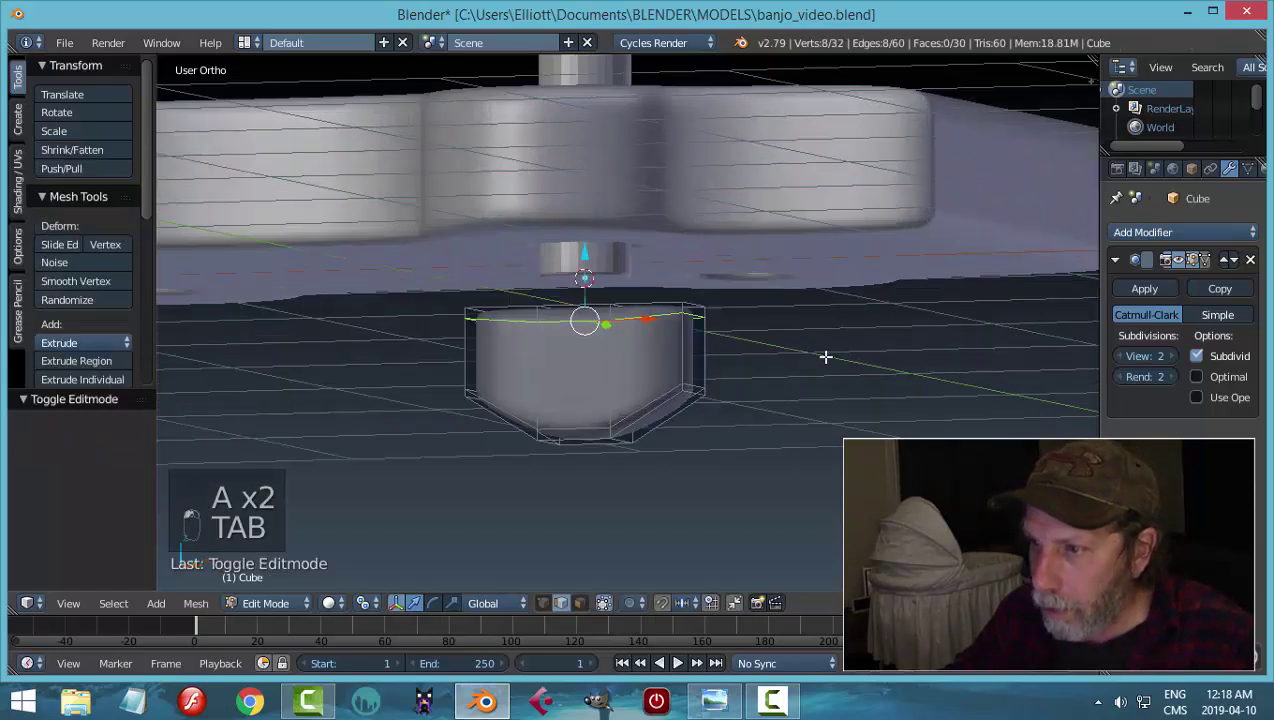
pyautogui.click(804, 359)
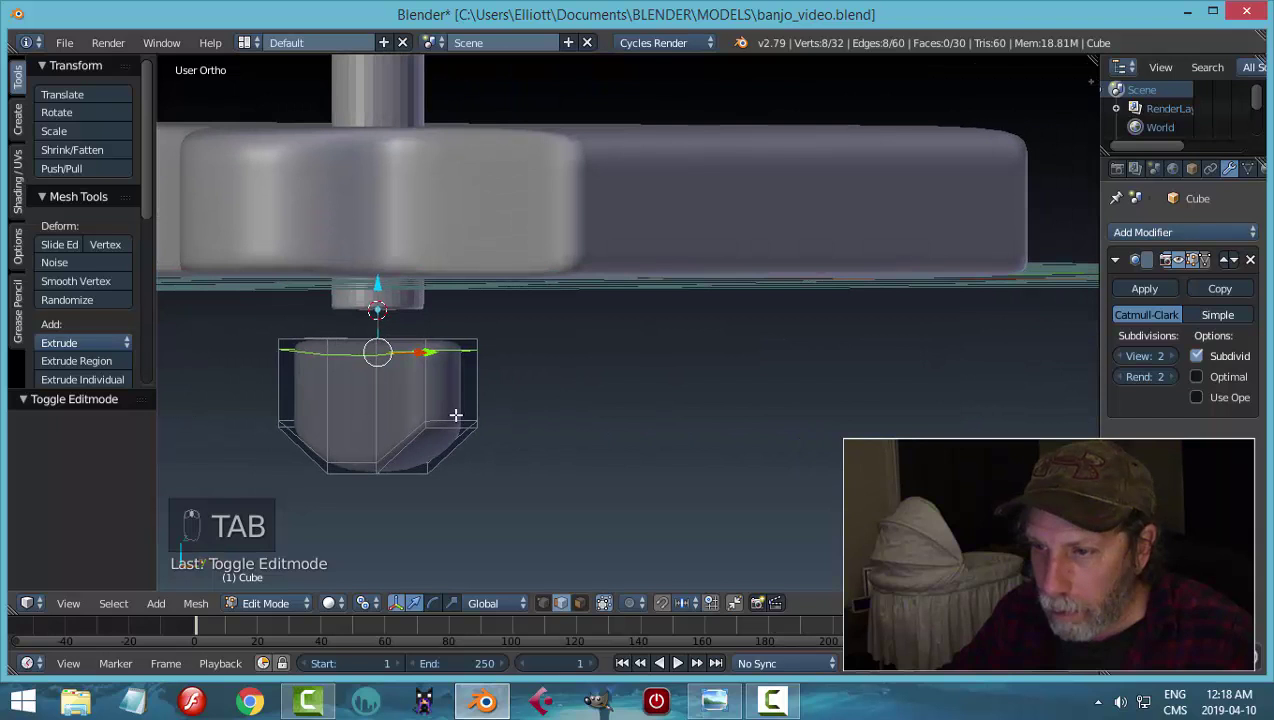
pyautogui.press('ctrl+r')
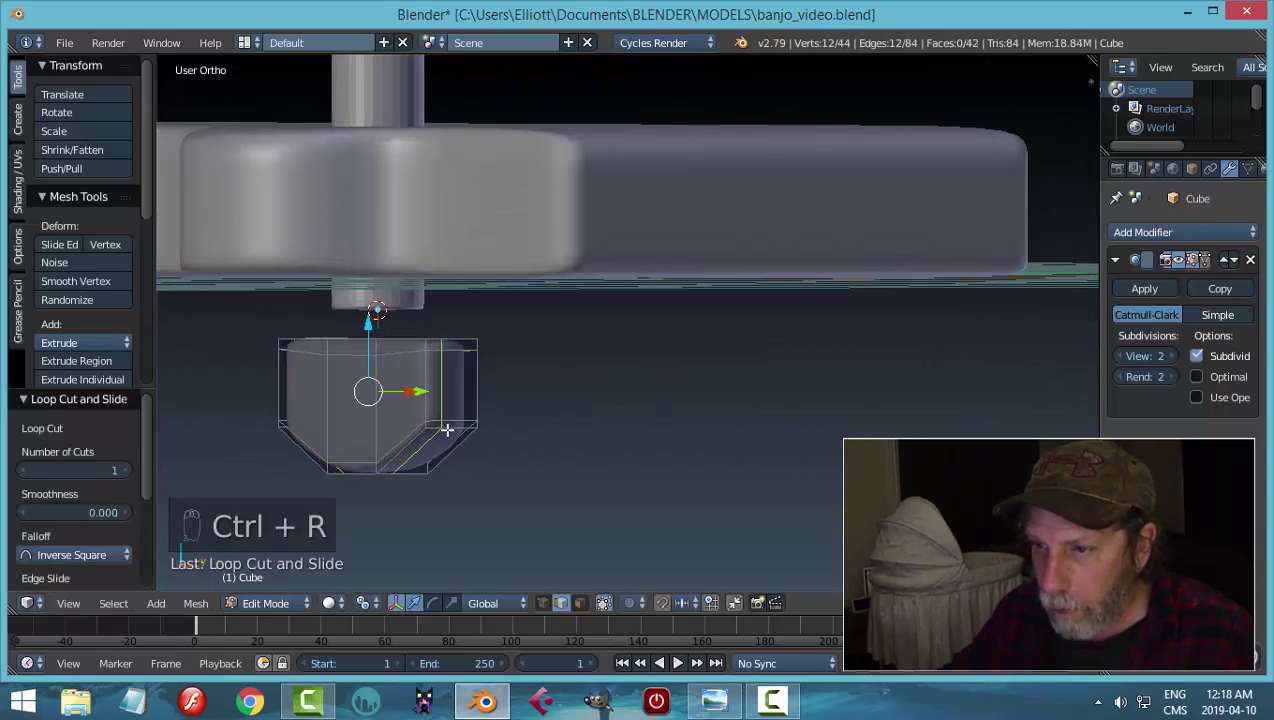
pyautogui.press('ctrl+r')
pyautogui.press('a')
pyautogui.press('Tab')
# - Smooth the knob with a Subdivision Surface modifier and inspect it in Object Mode
pyautogui.moveTo(564, 396); pyautogui.dragTo(510, 237)
pyautogui.click(510, 237)
pyautogui.moveTo(621, 343); pyautogui.dragTo(513, 303)
pyautogui.middleClick(511, 313)
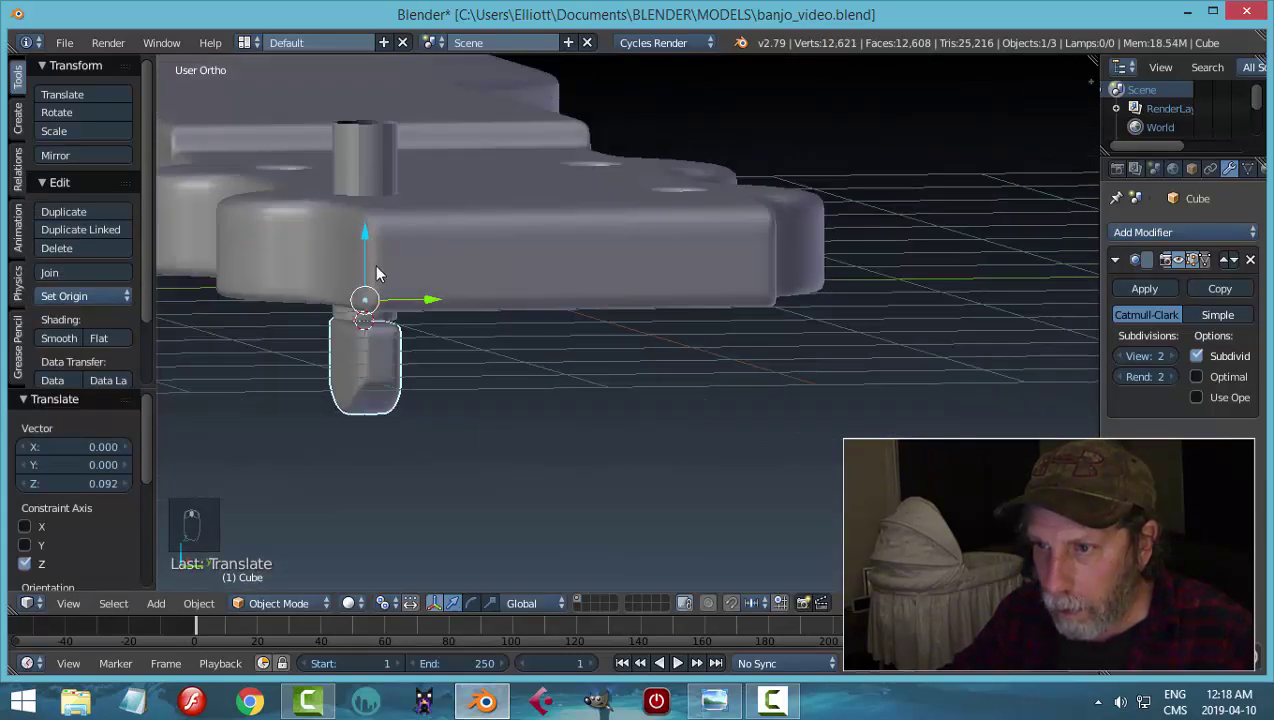
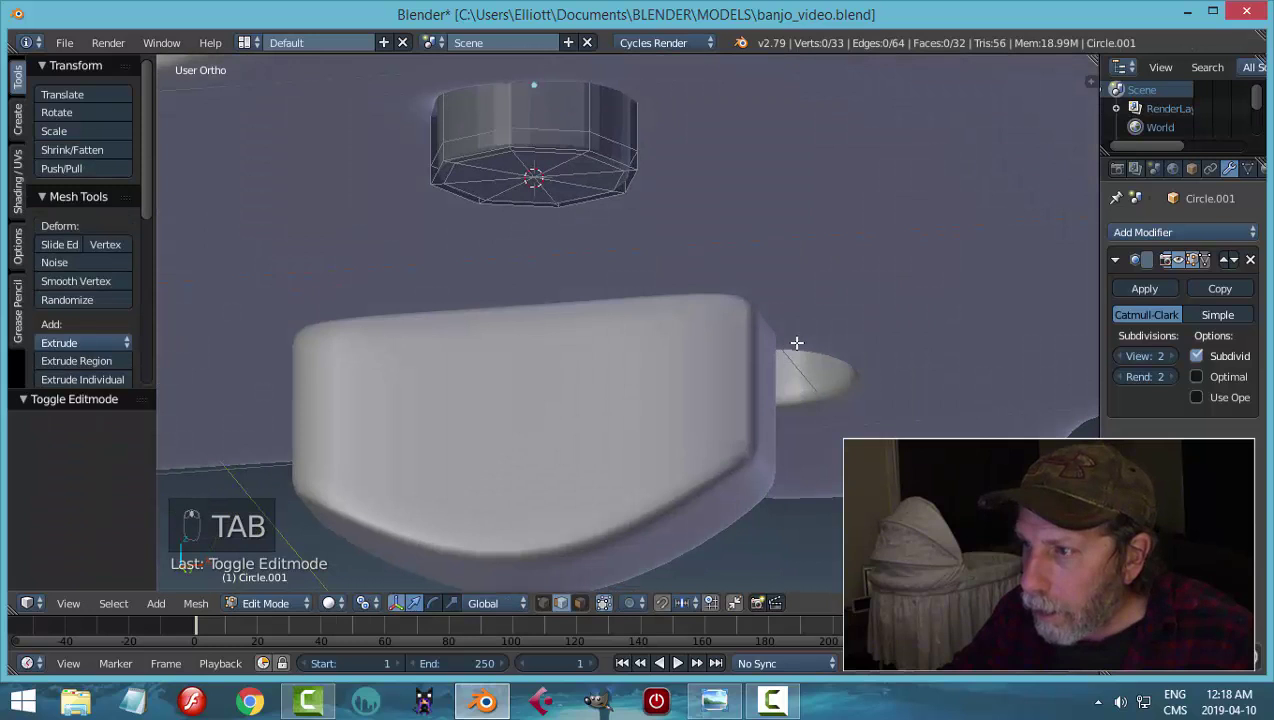
# - Remove the peg's bottom cap and view the peg from underneath
pyautogui.press('ctrl+Tab')
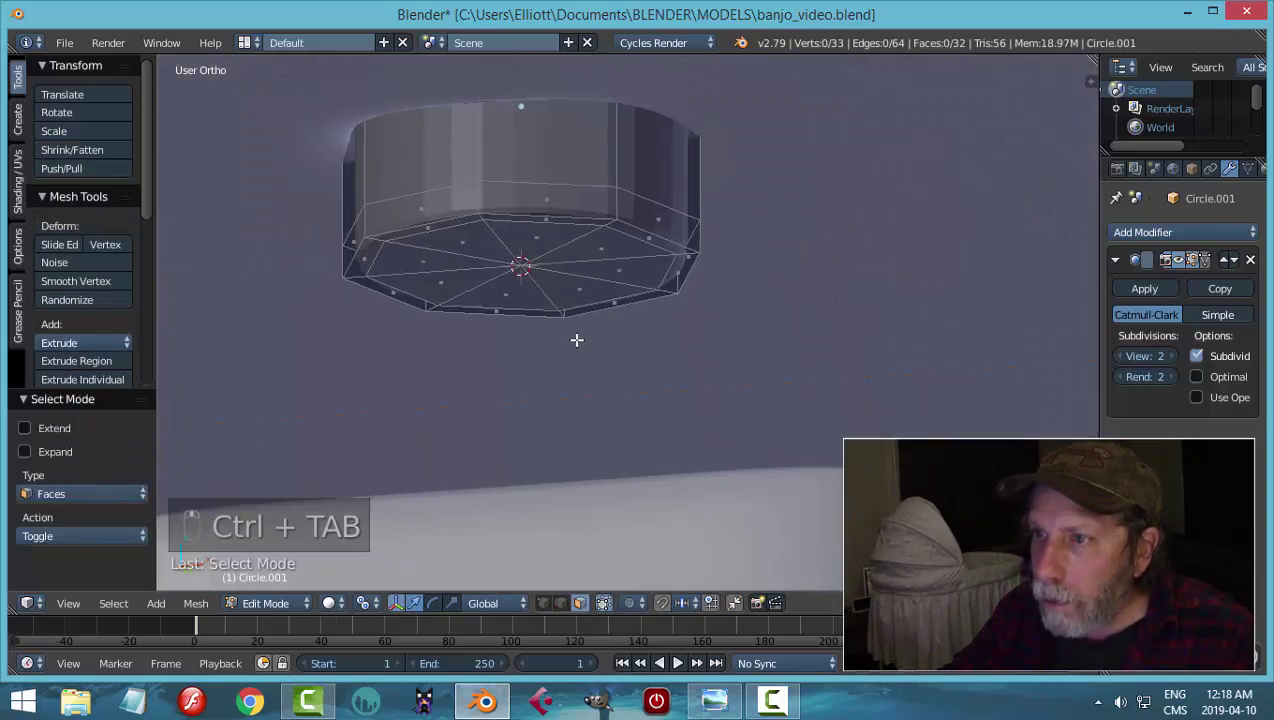
pyautogui.press('c')
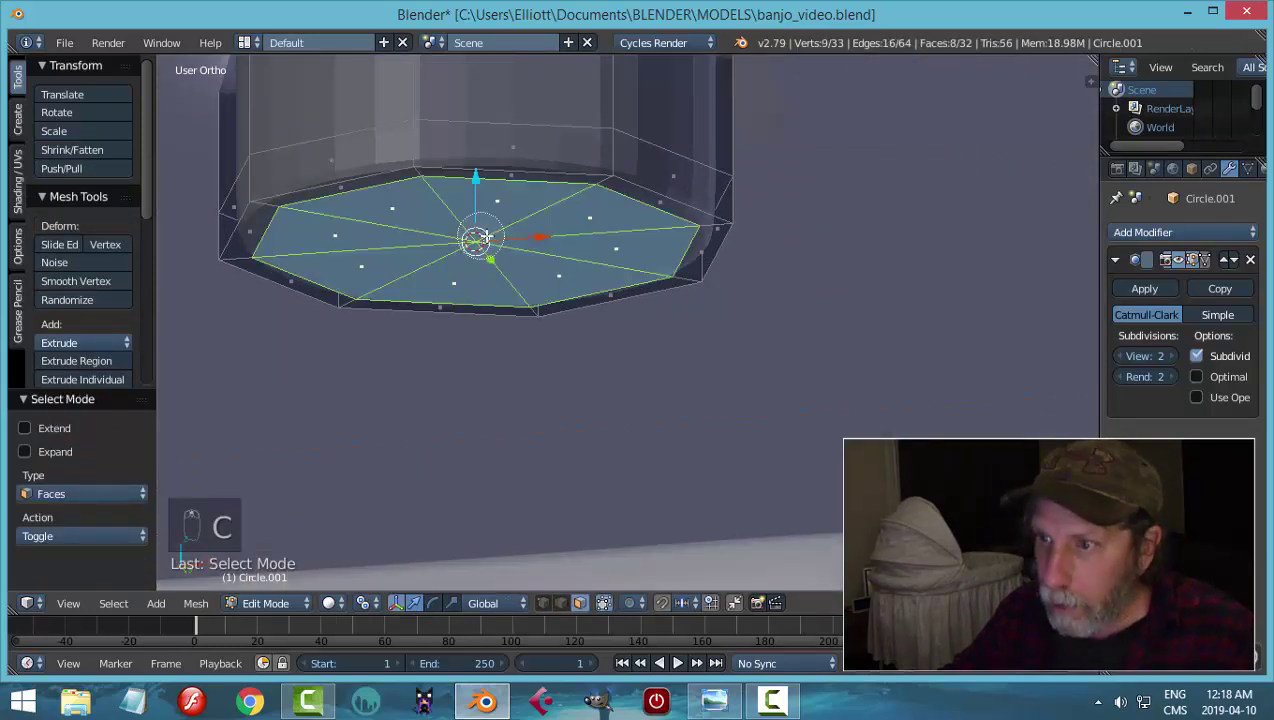
pyautogui.press('x')
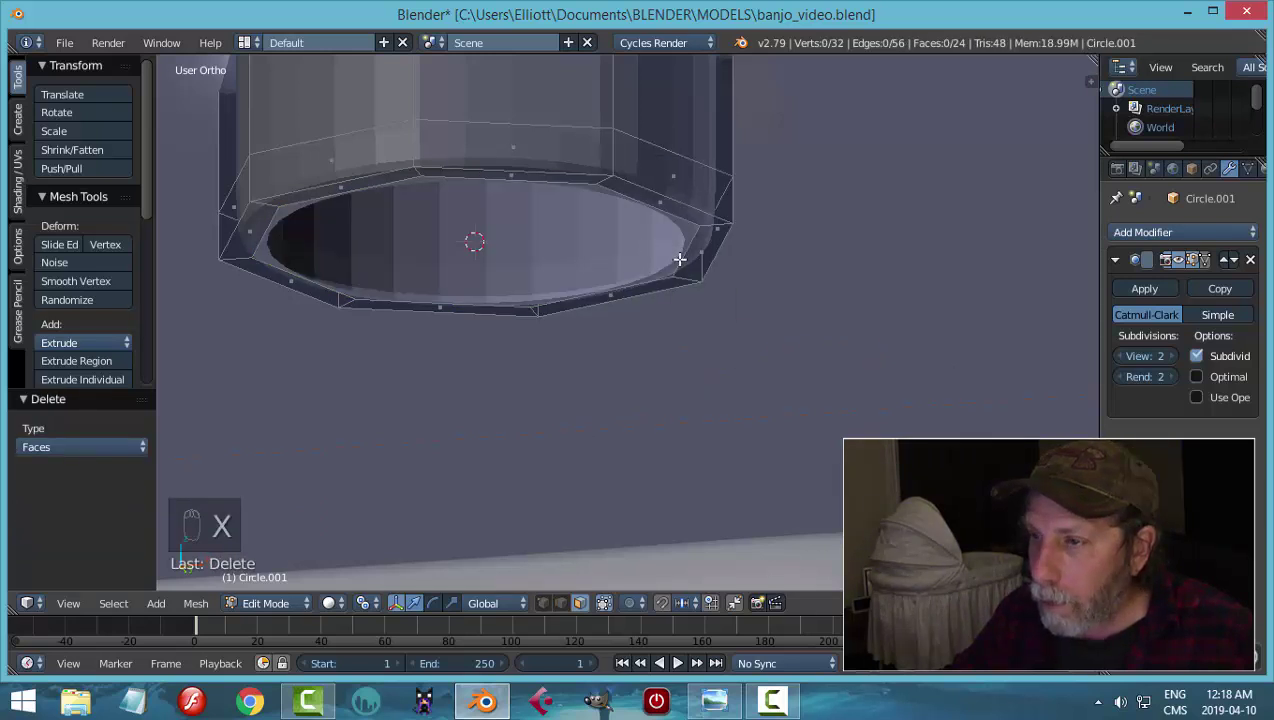
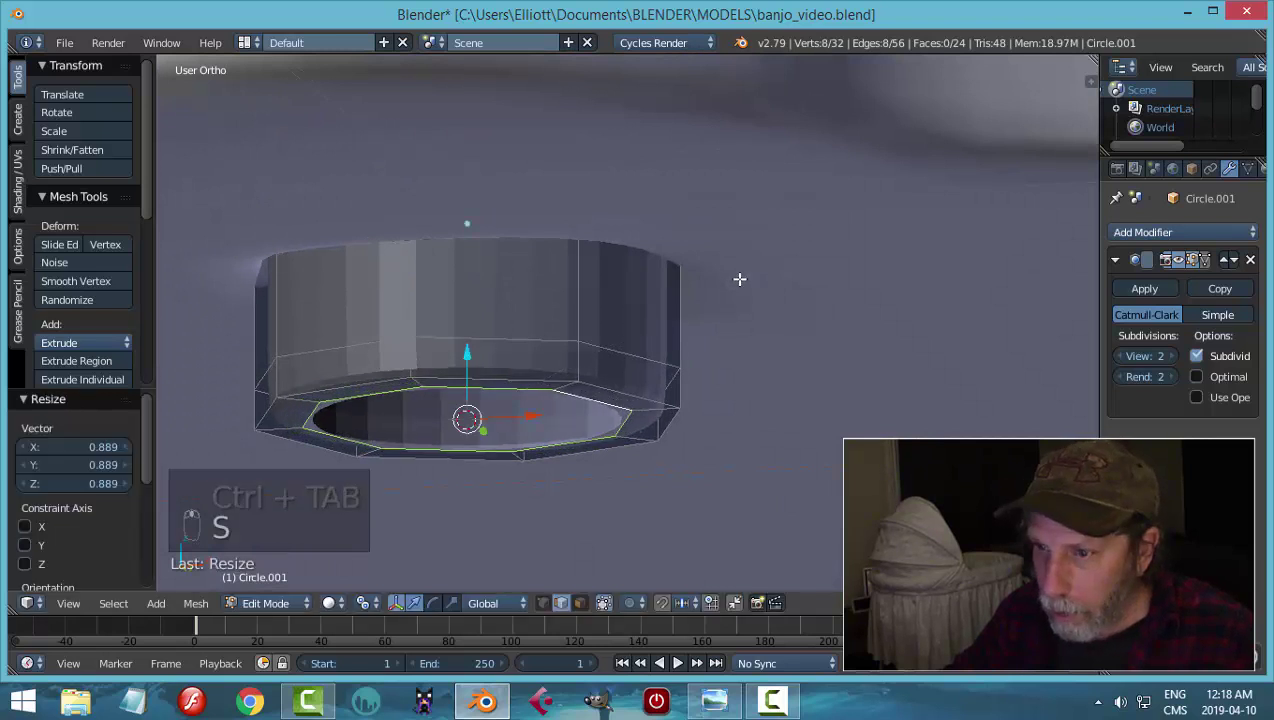
pyautogui.press('s')
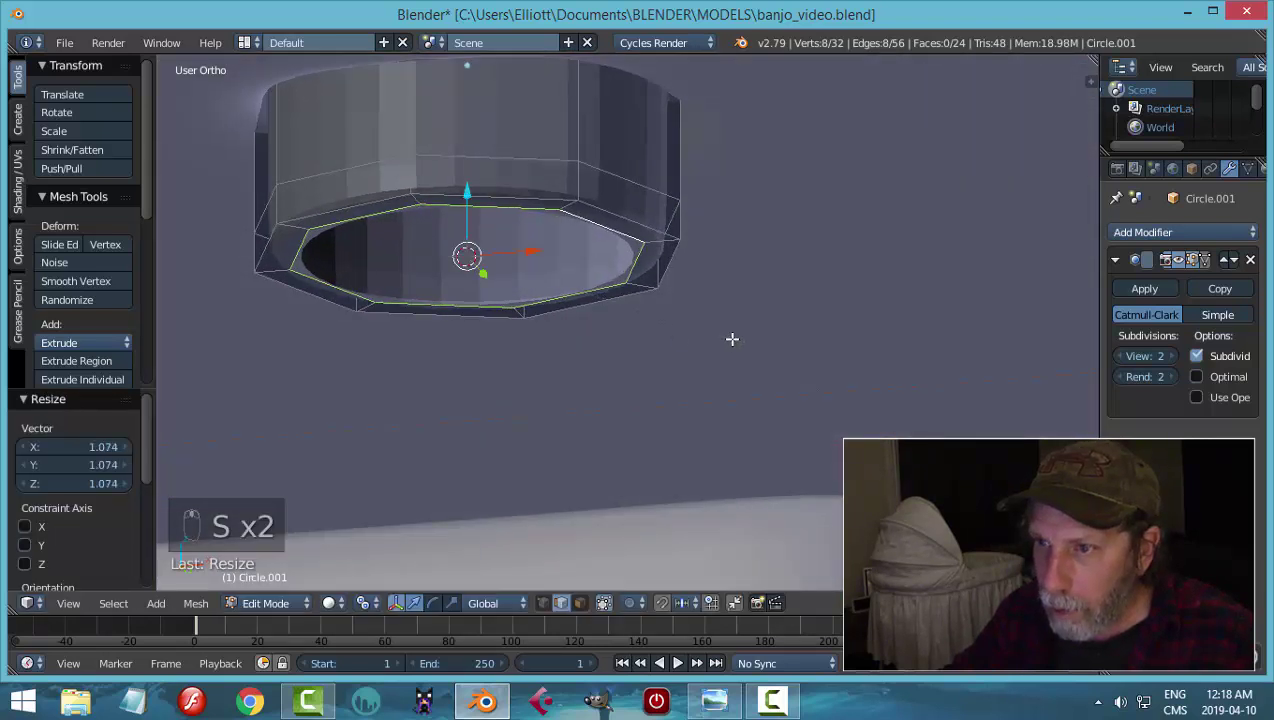
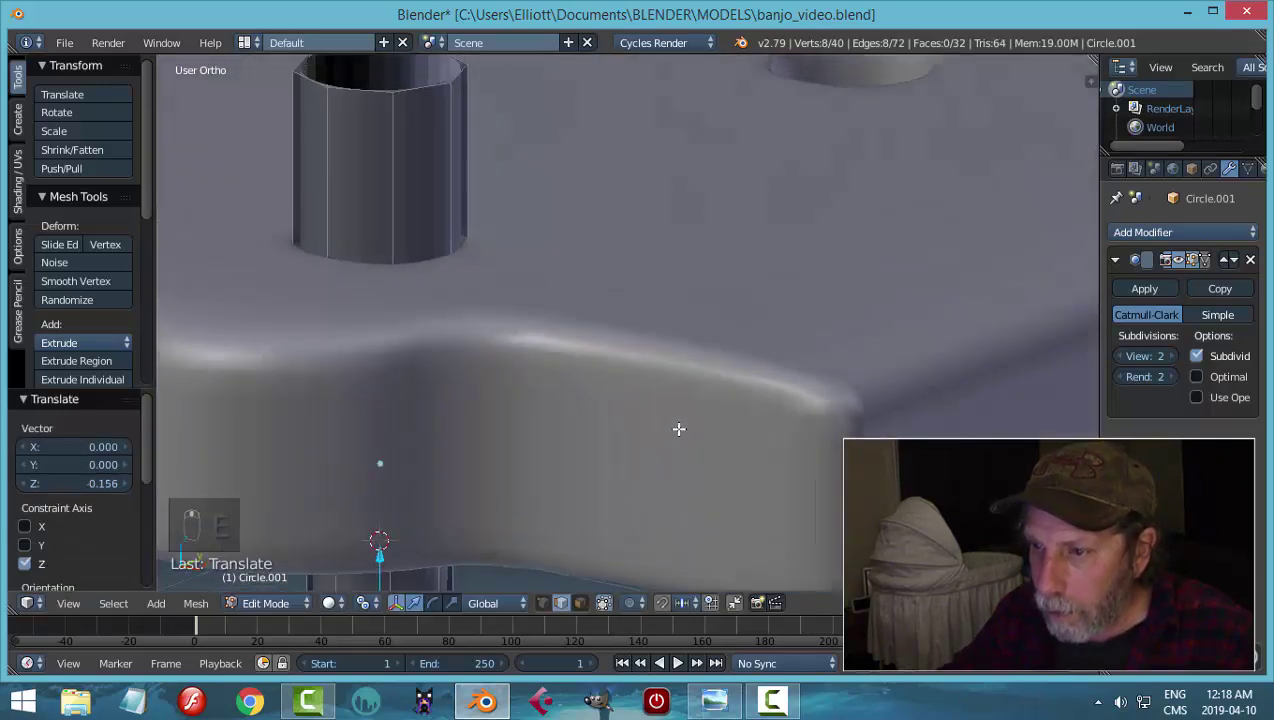
# - Extend the selection to the whole stem and scale it narrower beneath the head
pyautogui.press('KP_Decimal')
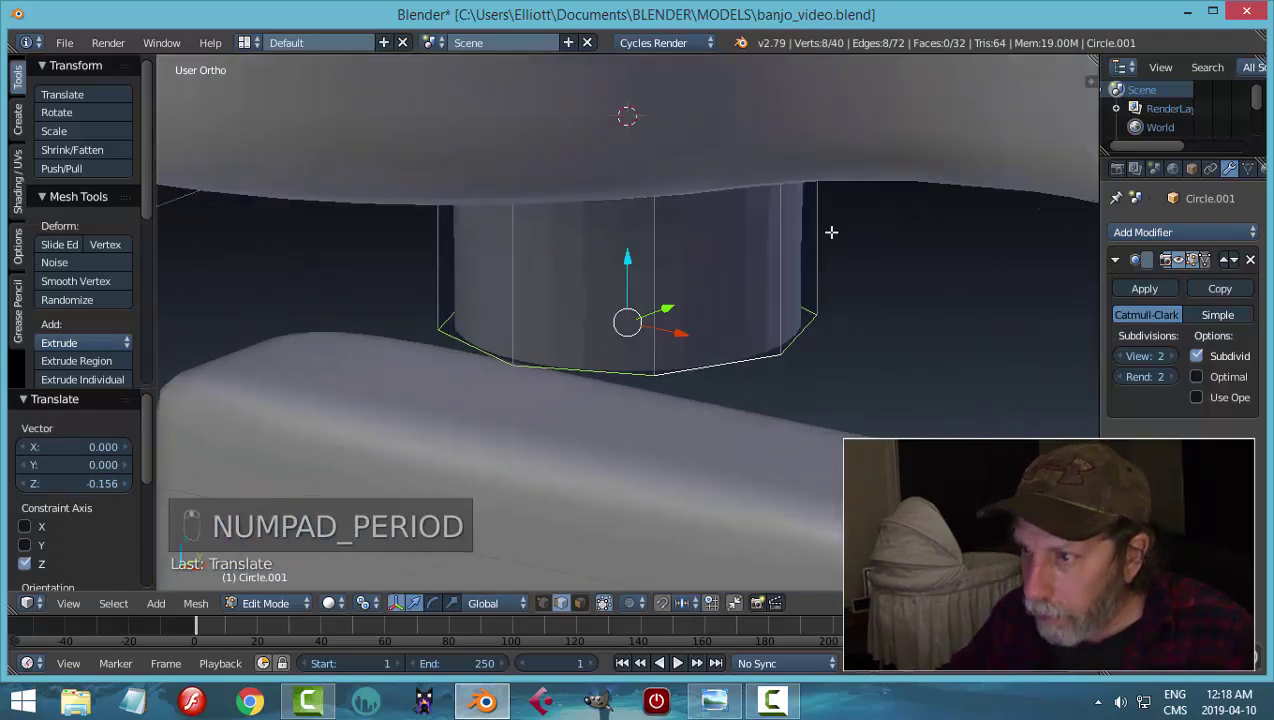
pyautogui.press('ctrl+KP_Add')
pyautogui.press('s')
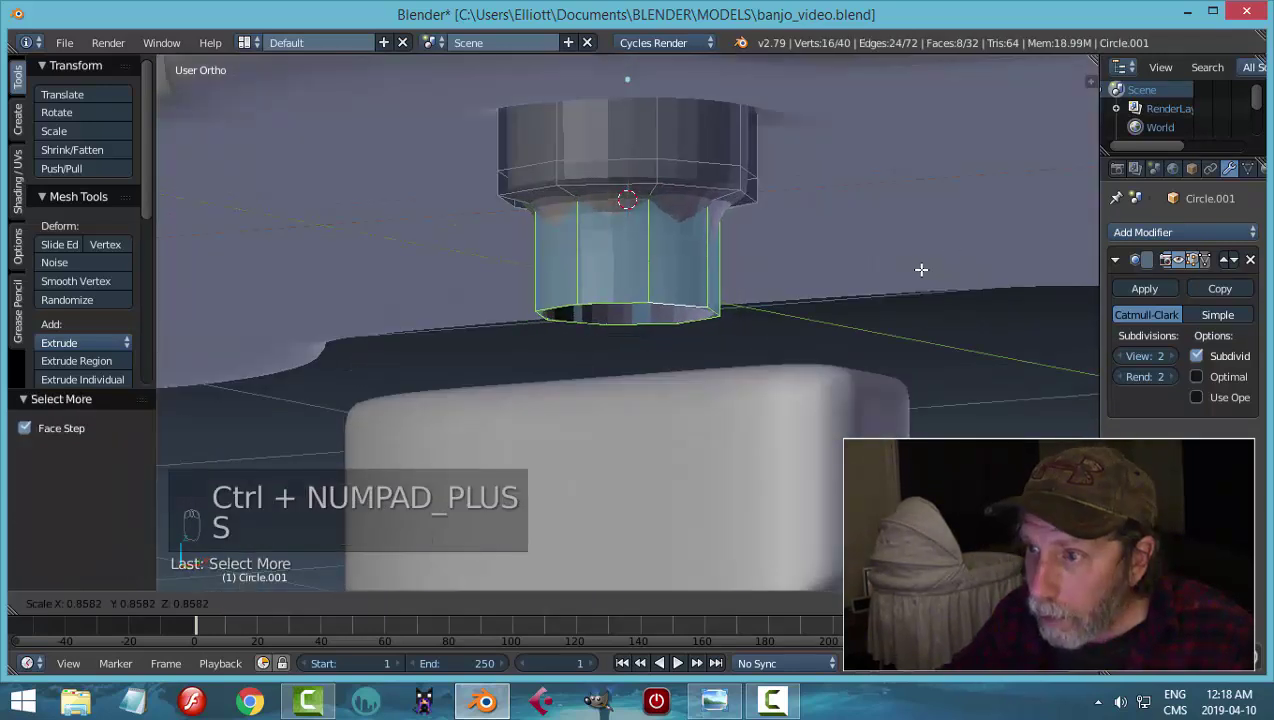
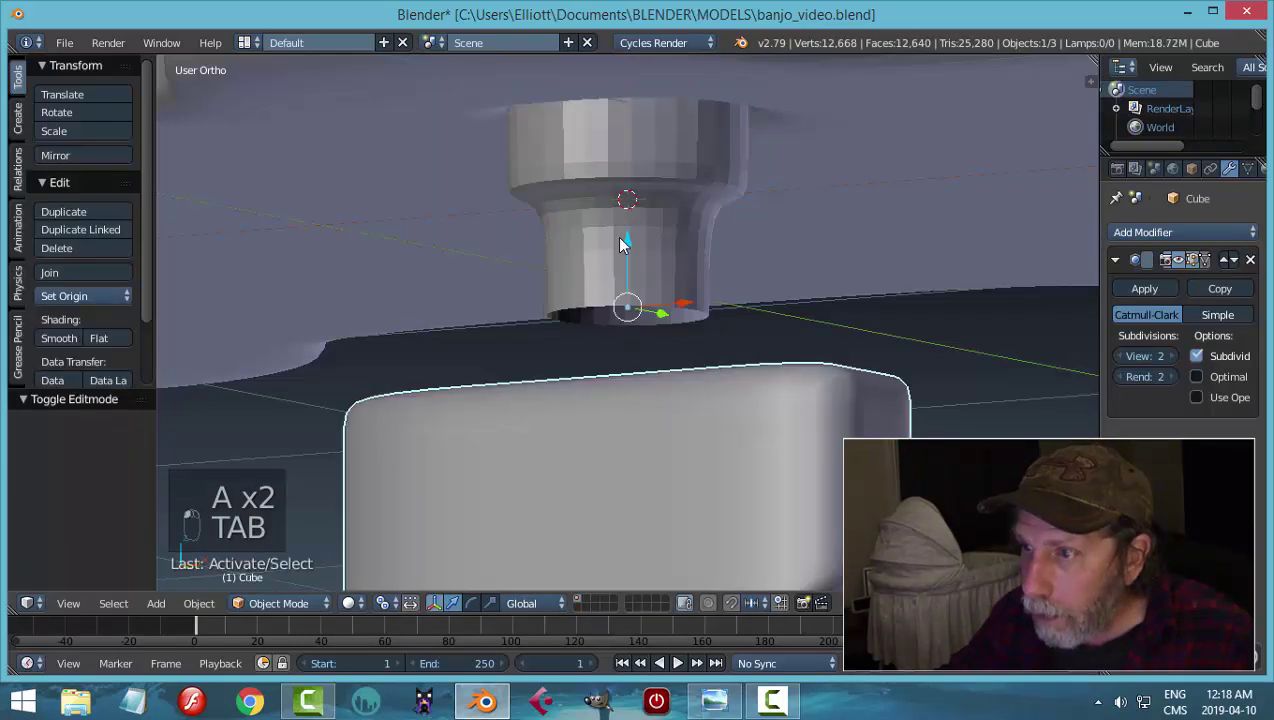
# - Resize the stem below the peg and check it in solid viewport shading
pyautogui.click(767, 244)
pyautogui.press('Tab')
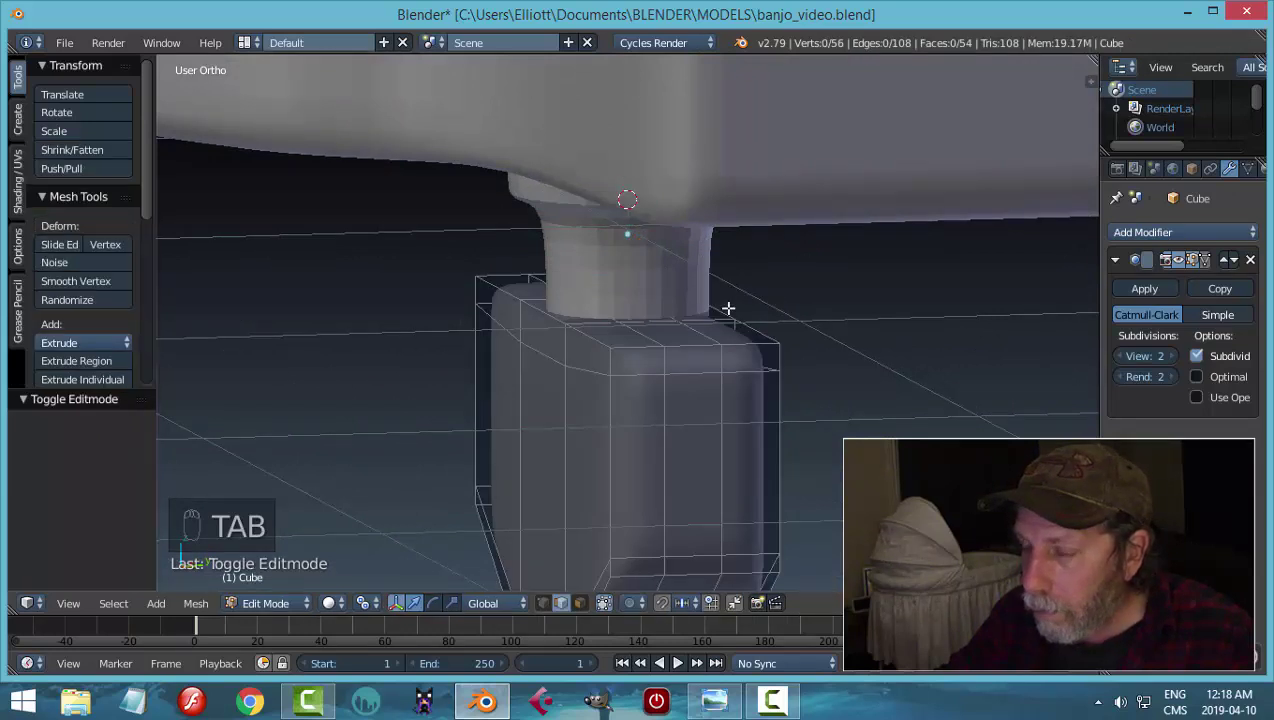
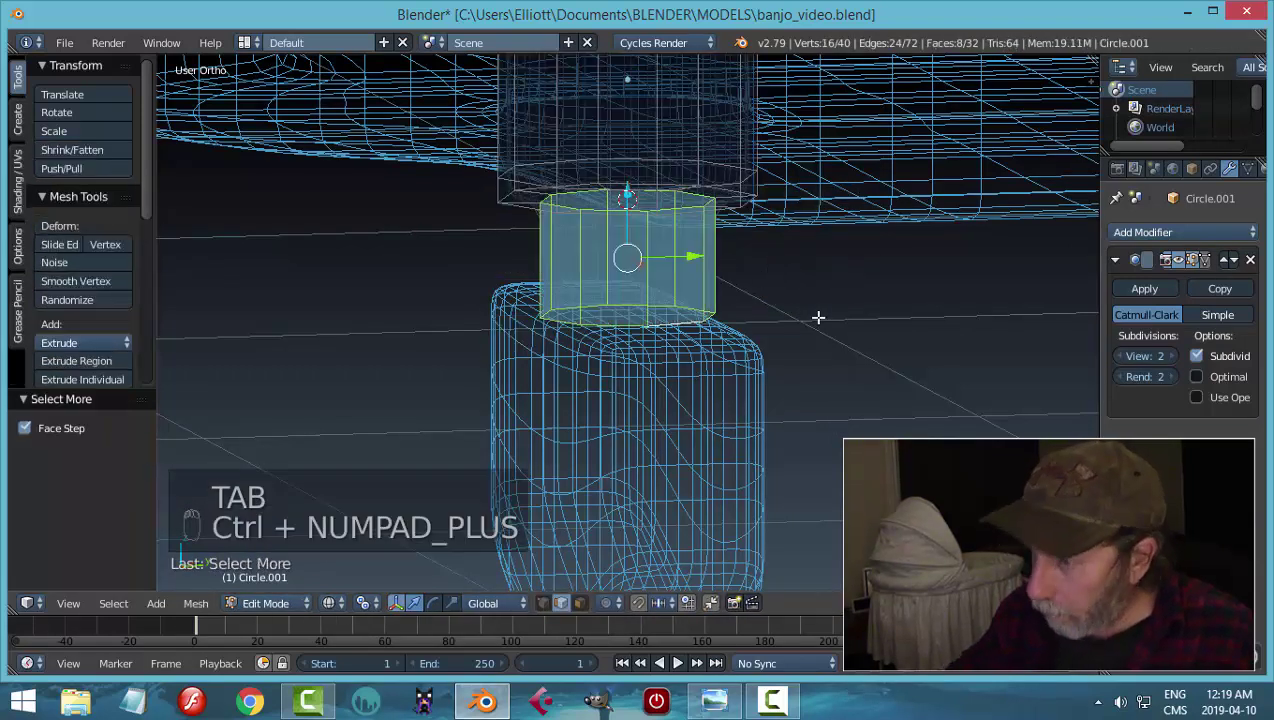
pyautogui.press('s')
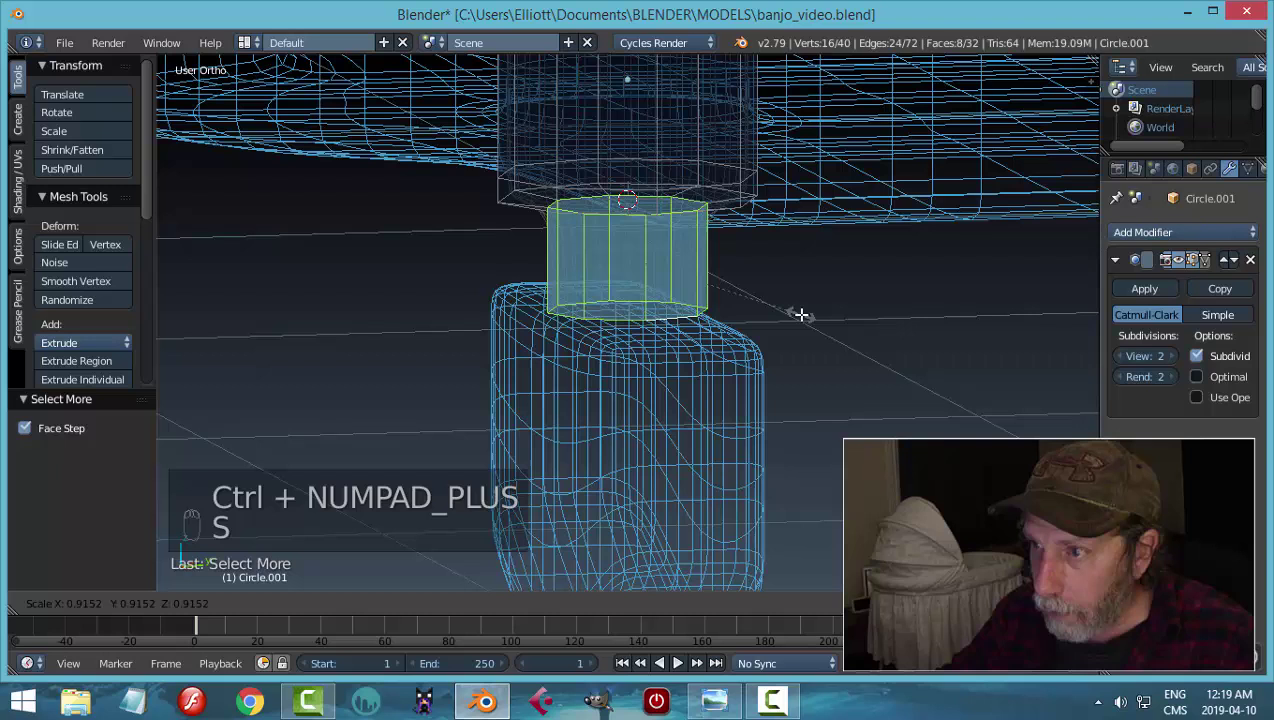
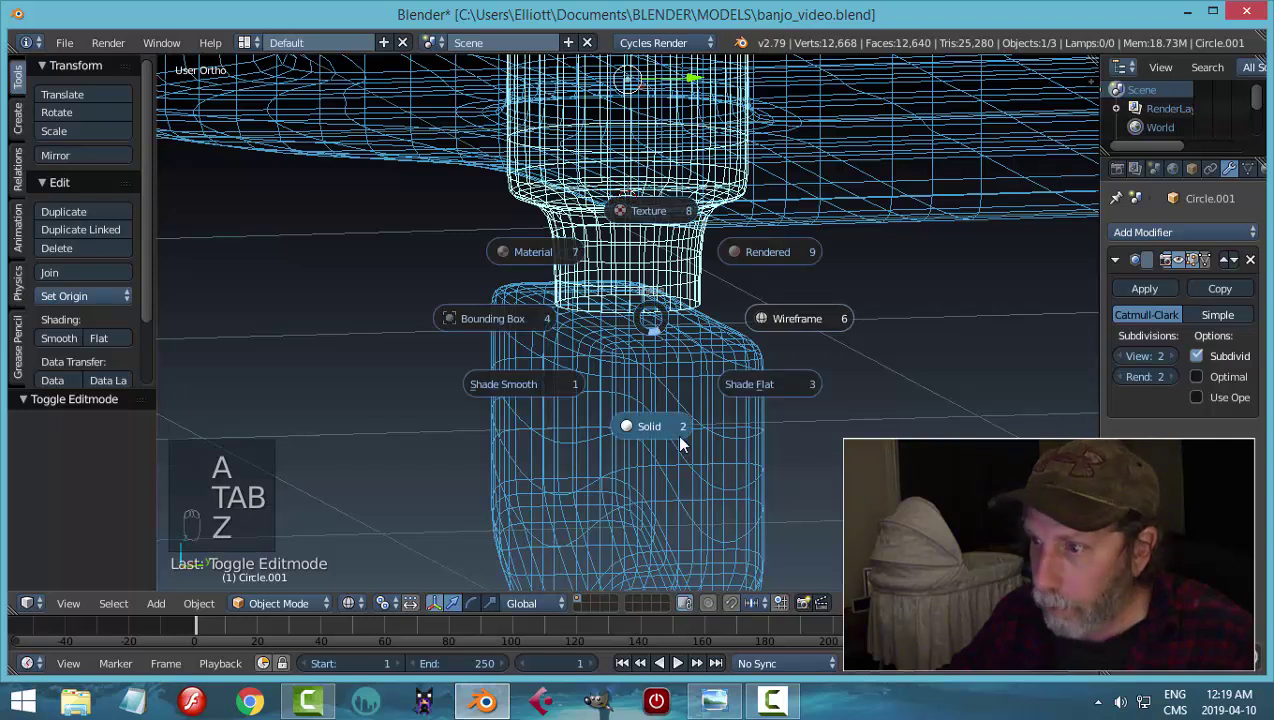
pyautogui.moveTo(669, 364); pyautogui.dragTo(878, 286)
pyautogui.moveTo(878, 286); pyautogui.dragTo(711, 286)
pyautogui.middleClick(711, 286)
pyautogui.press('Tab')
pyautogui.press('Tab')
# - Add an edge loop near the stem's top, undoing a stray second cut, and view the smoothed peg
pyautogui.click(667, 224)
pyautogui.press('Tab')
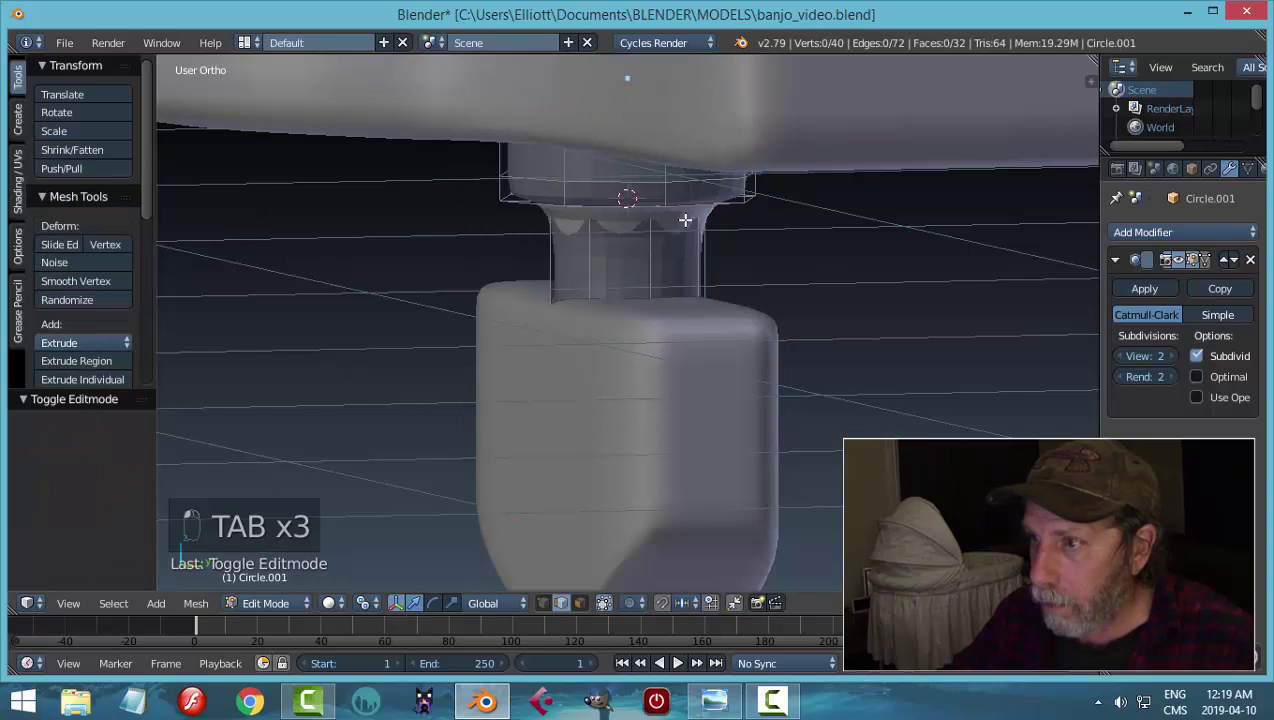
pyautogui.press('ctrl+r')
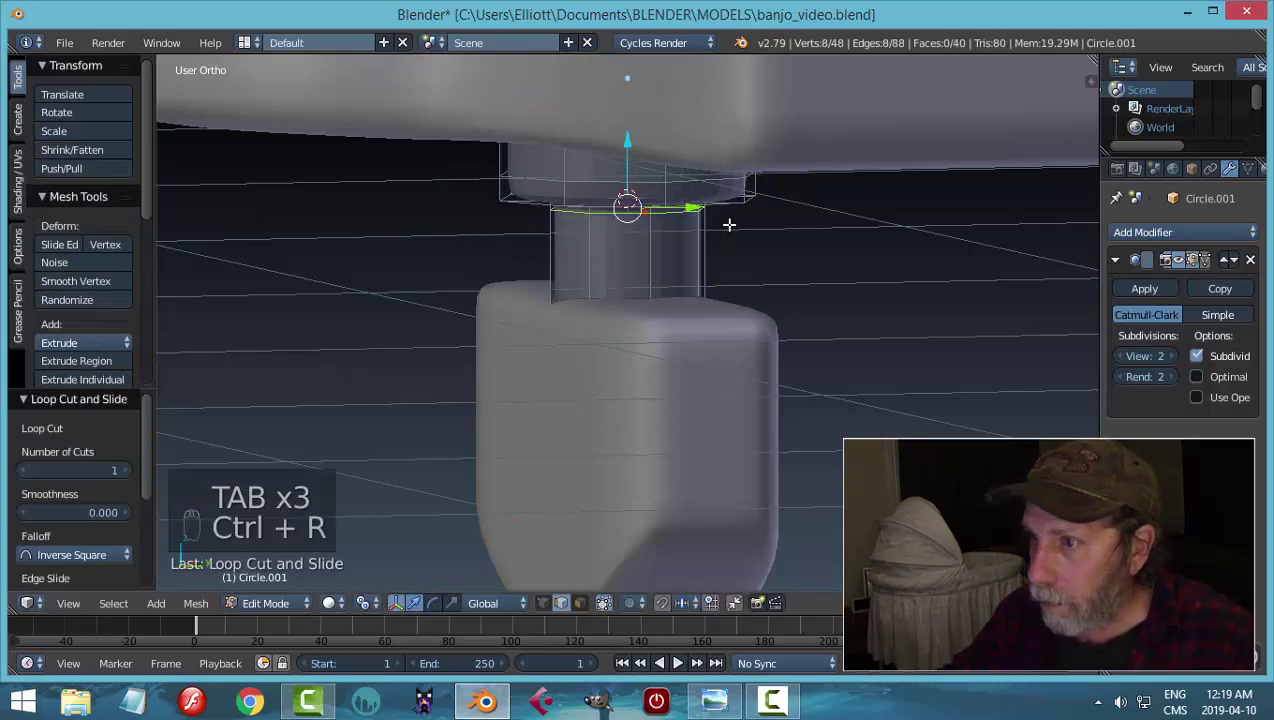
pyautogui.press('ctrl+r')
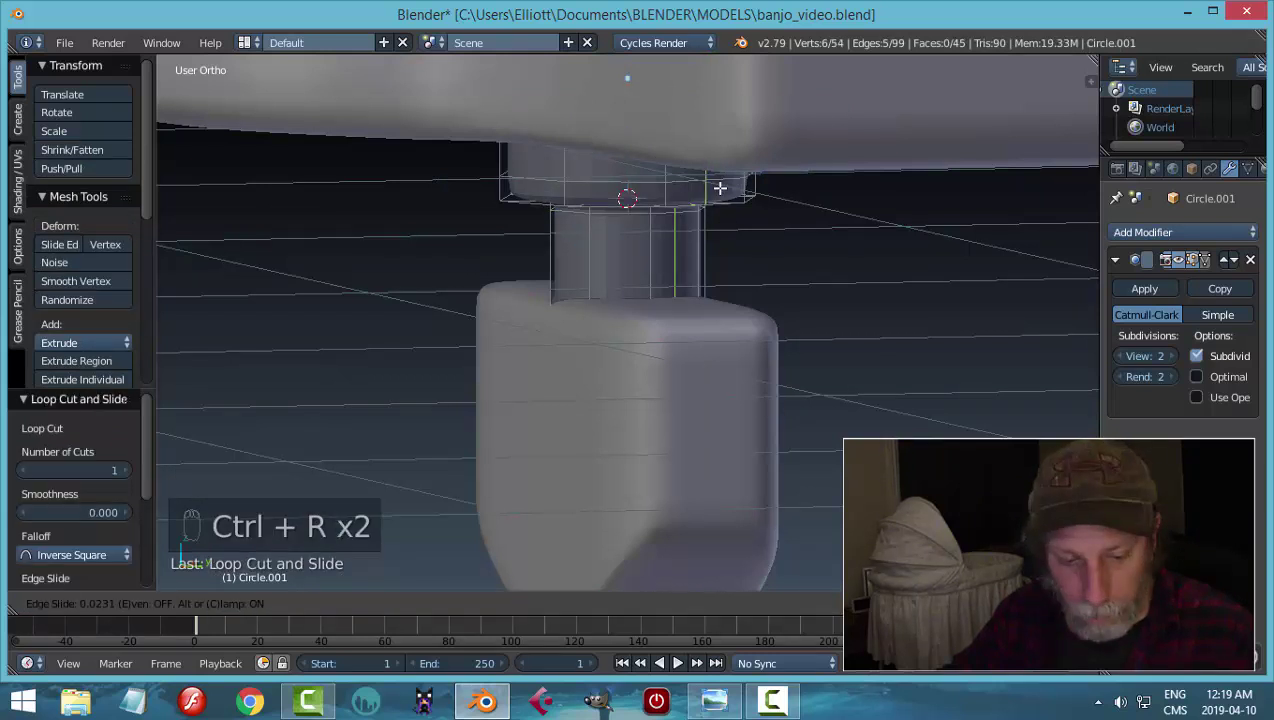
pyautogui.press('ctrl+z')
pyautogui.press('Tab')
pyautogui.moveTo(61, 336); pyautogui.dragTo(693, 266)
pyautogui.press('a')
pyautogui.middleClick(693, 266)
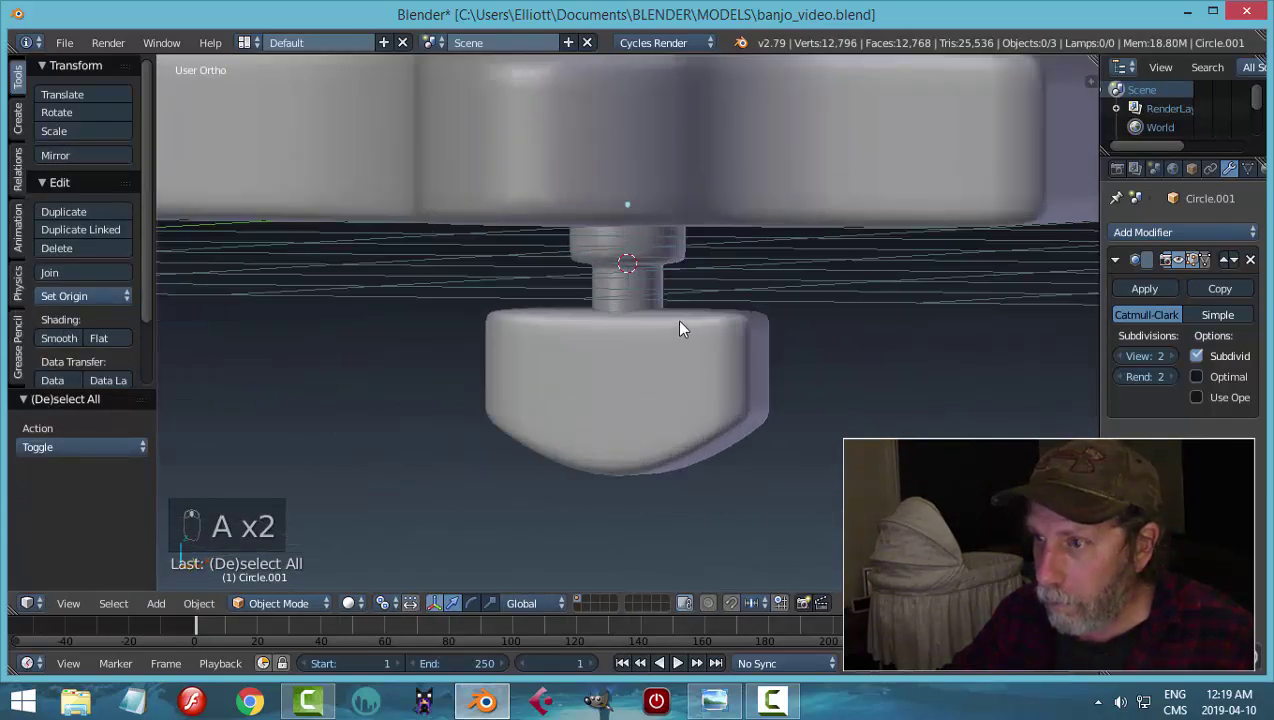
# - In front view, add three horizontal loop cuts around the upright cylinder
pyautogui.press('Tab')
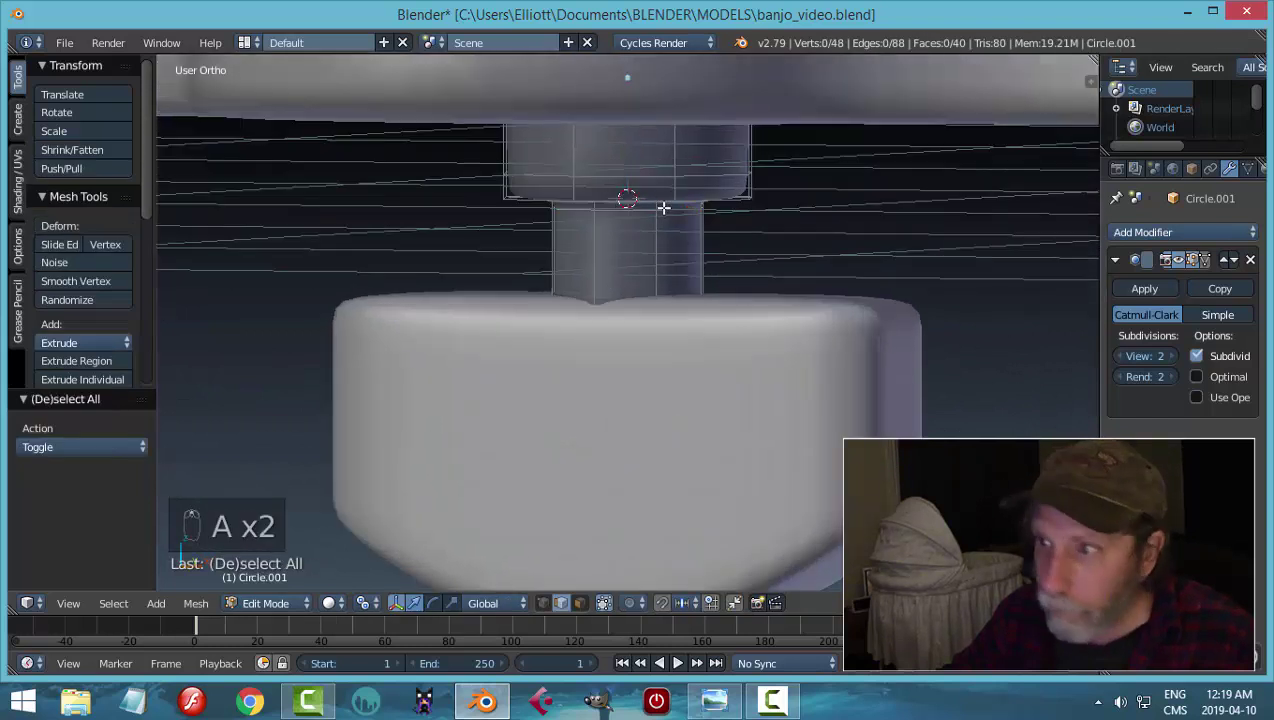
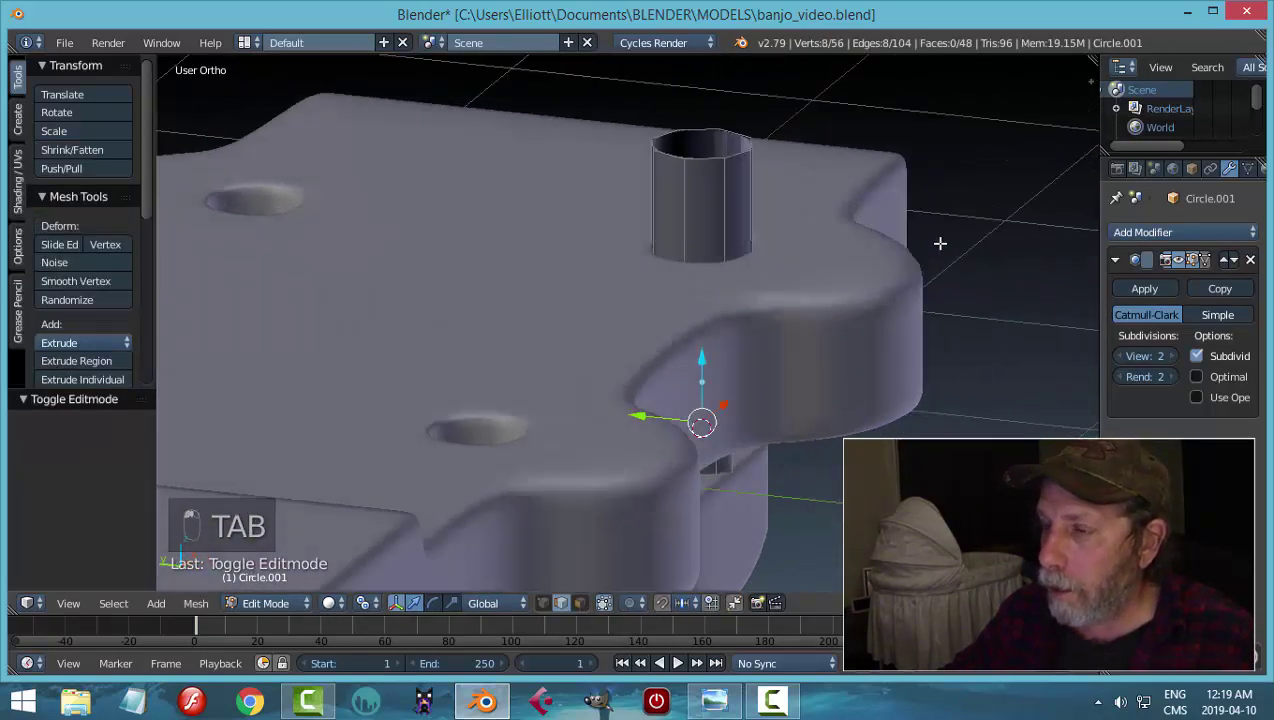
pyautogui.press('KP_1')
pyautogui.press('ctrl+r')
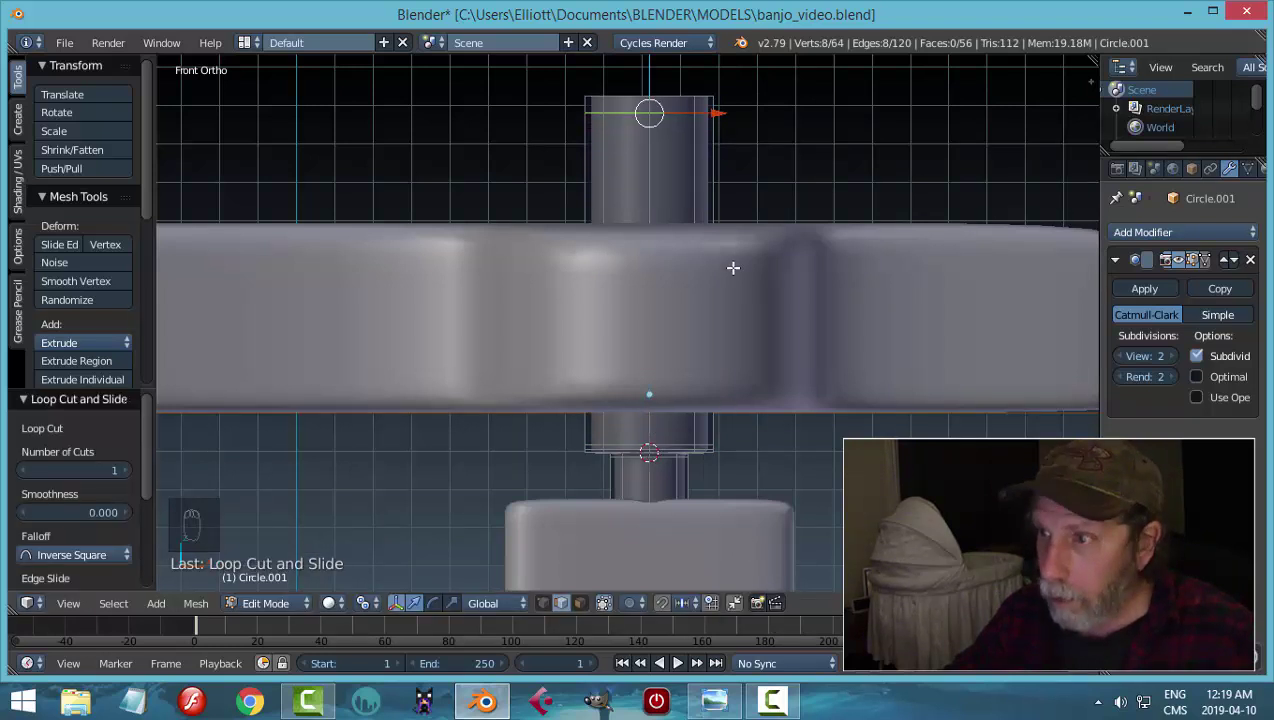
pyautogui.press('ctrl+r')
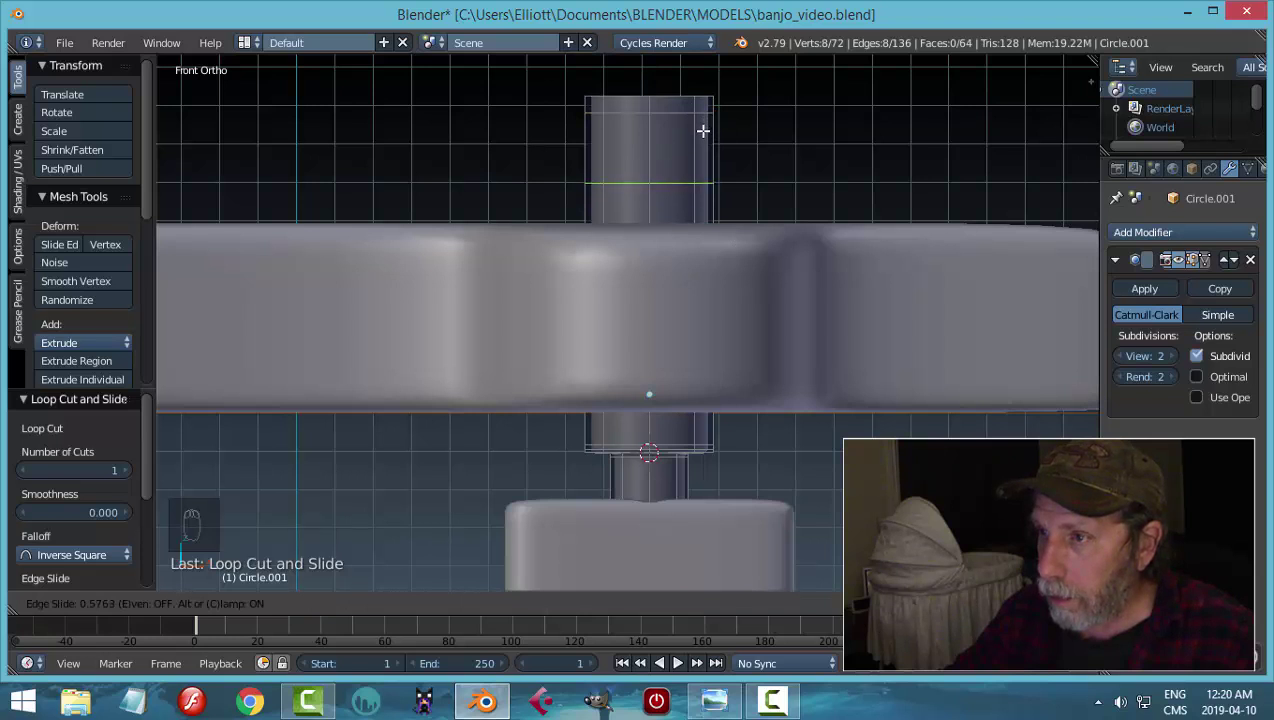
pyautogui.press('ctrl+r')
pyautogui.press('a')
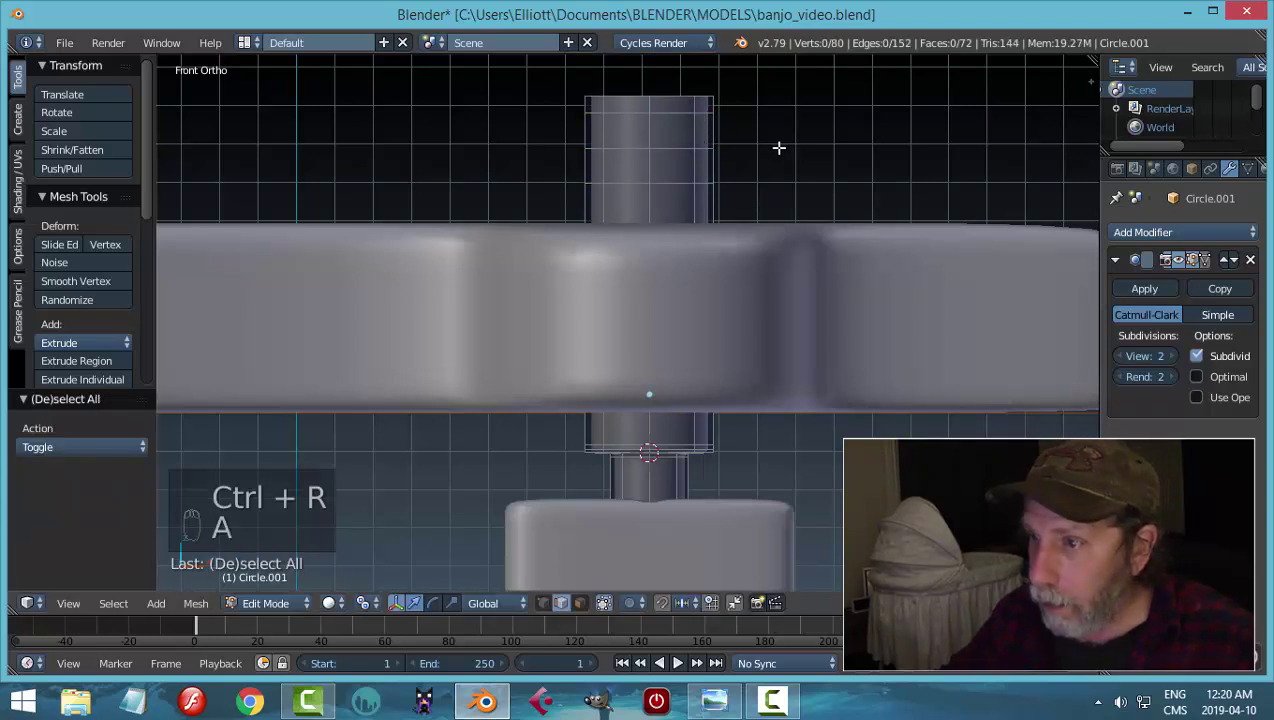
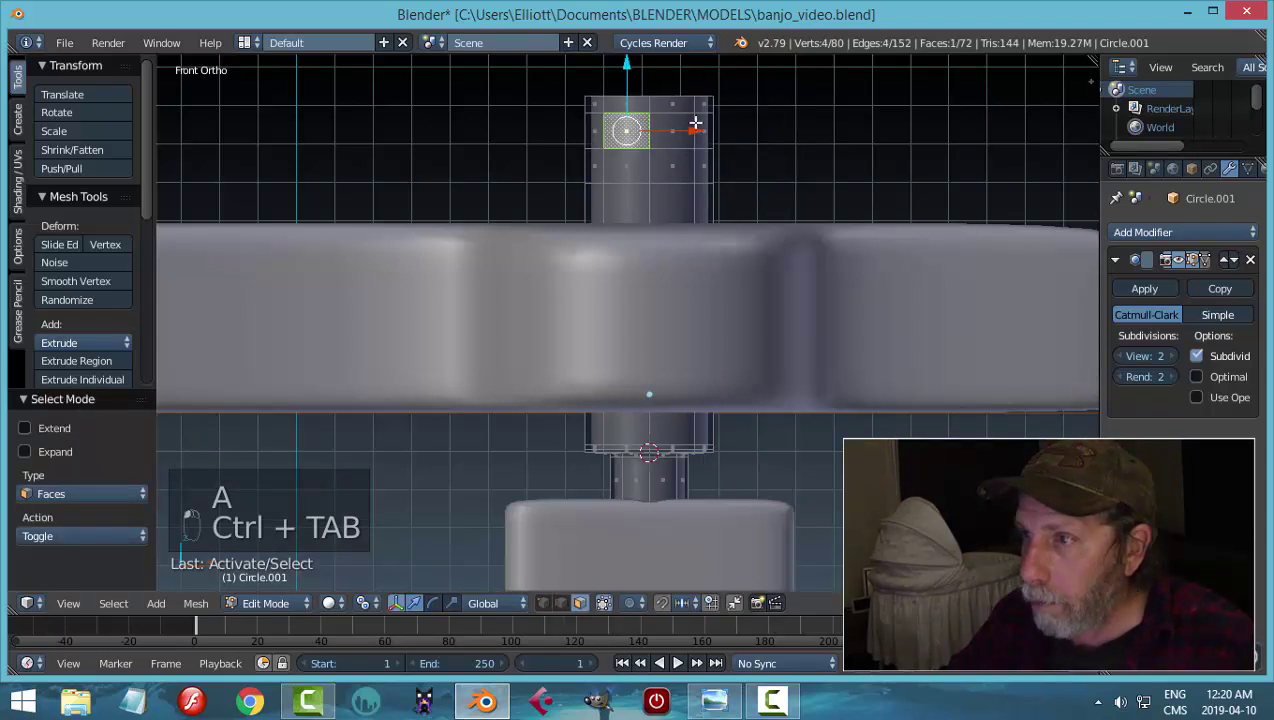
# - Inset four side faces and round the inset outline with LoopTools Circle
pyautogui.press('a')
pyautogui.press('c')
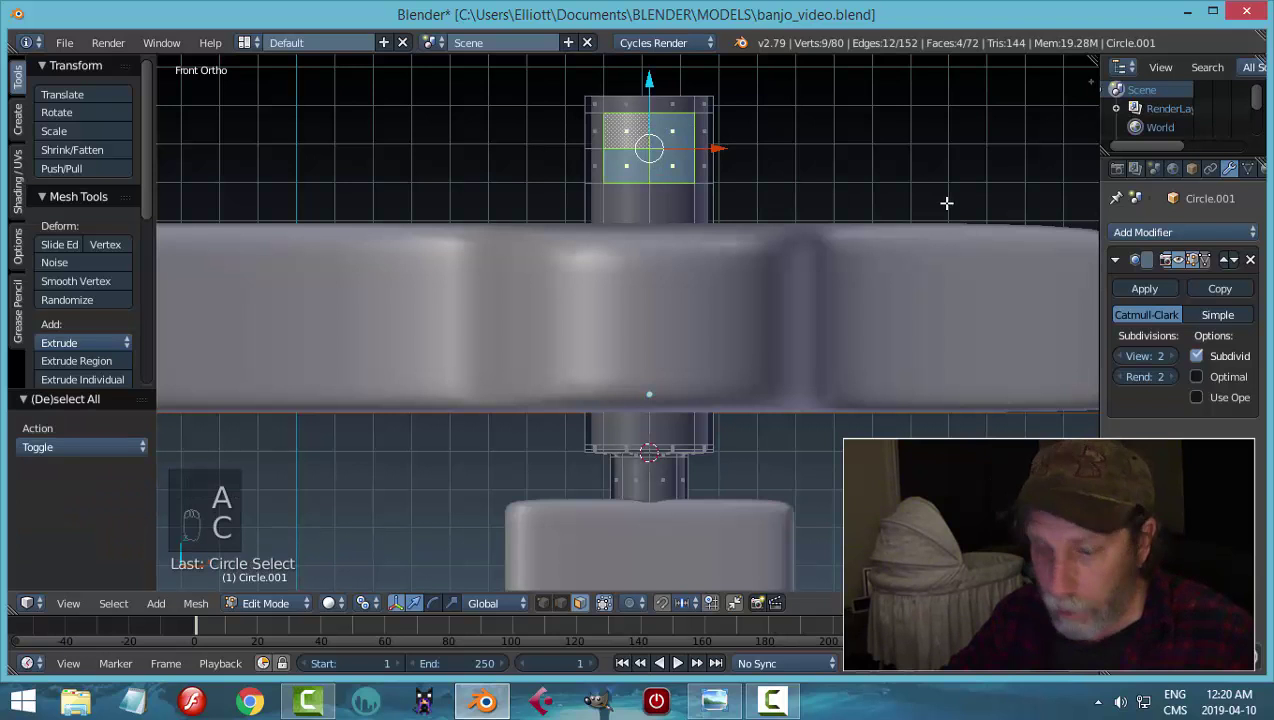
pyautogui.press('i')
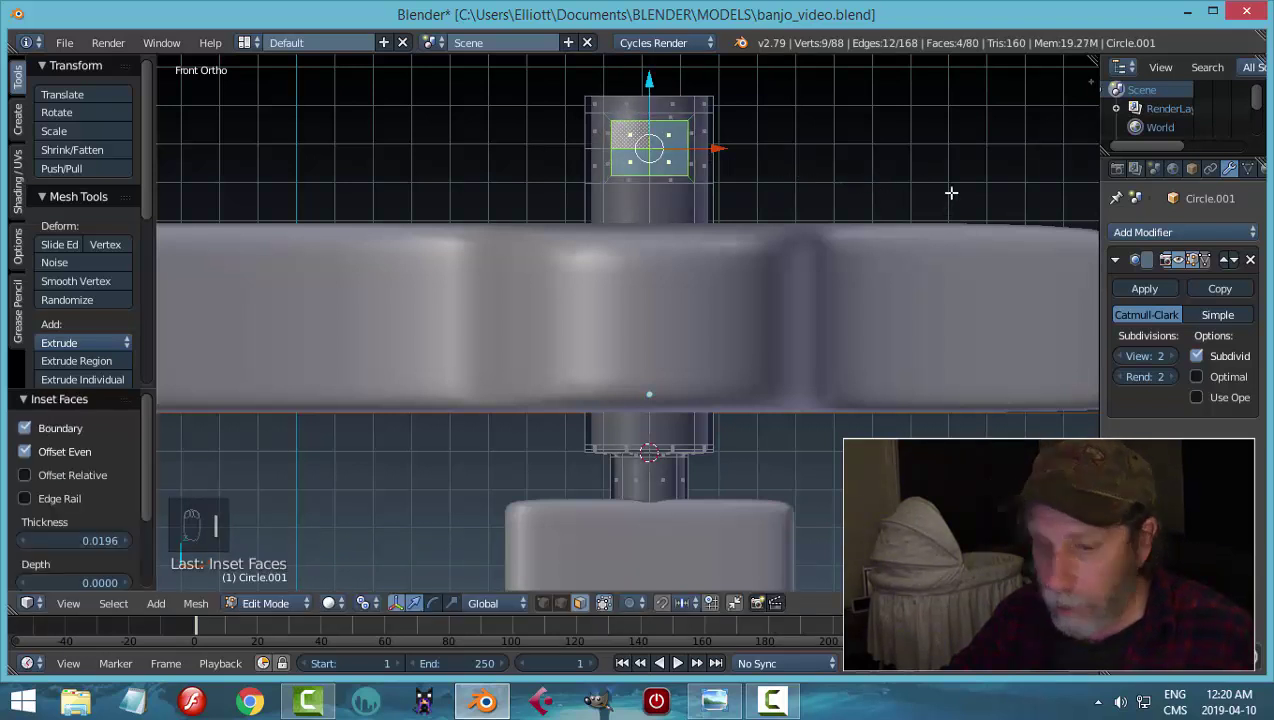
pyautogui.press('w')
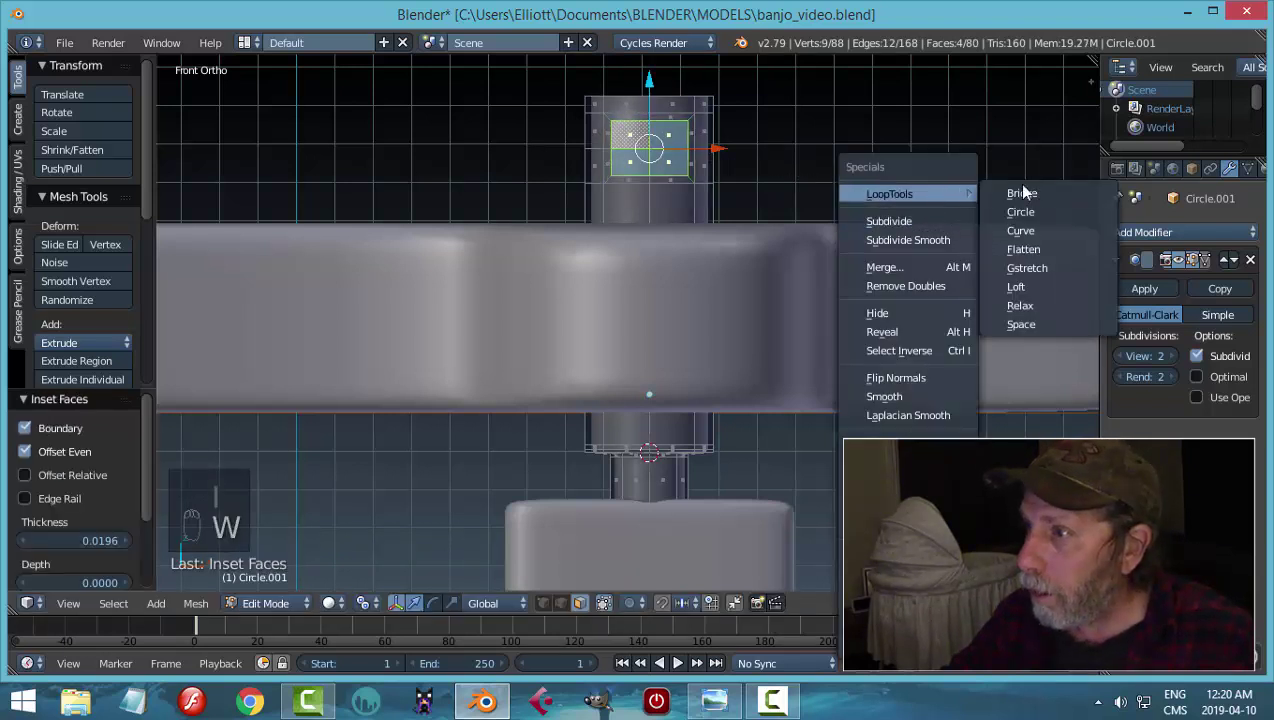
pyautogui.press('s')
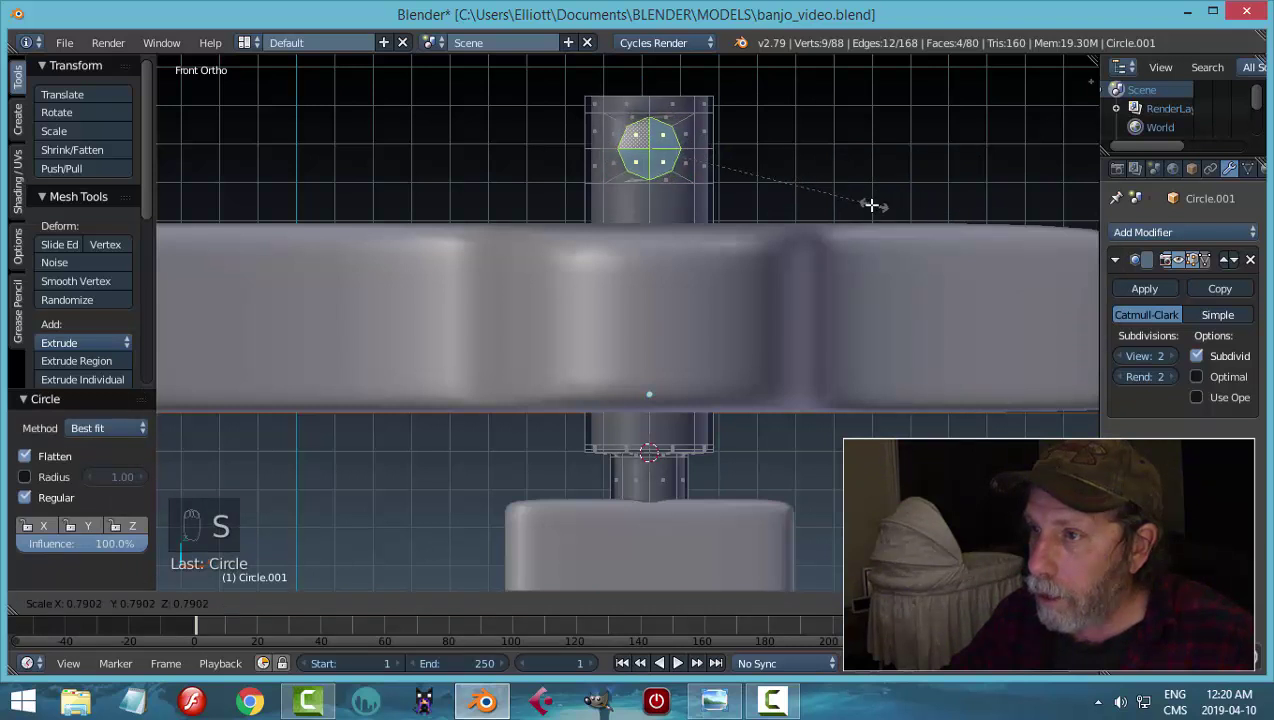
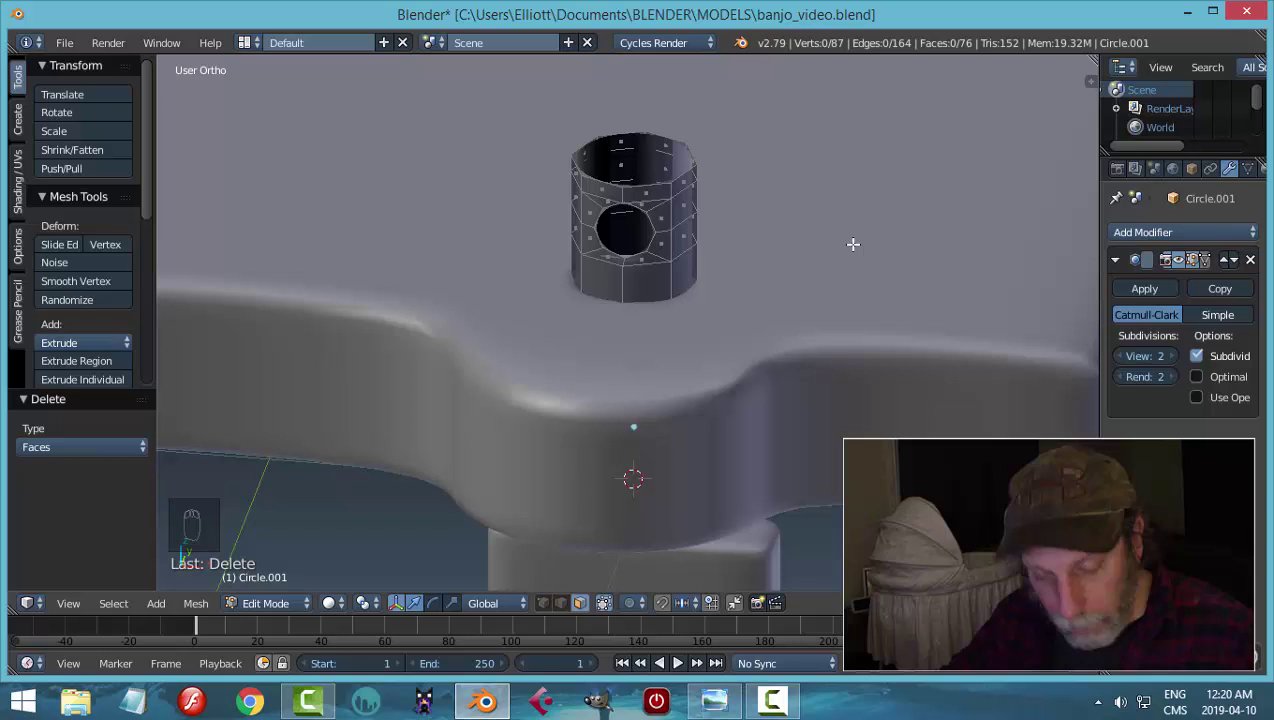
# - Undo the side-hole attempt back to the banded cylinder and return to front view
pyautogui.press('ctrl+z')
pyautogui.press('ctrl+z')
pyautogui.press('ctrl+z')
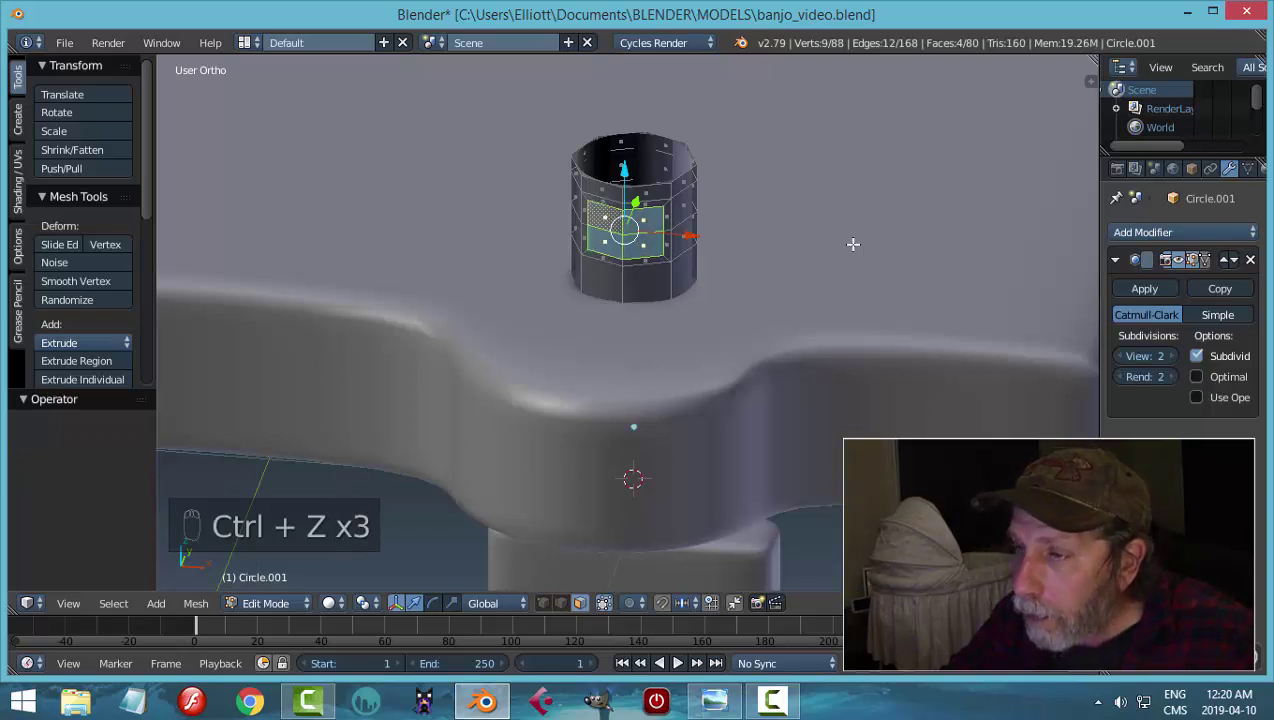
pyautogui.press('ctrl+z')
pyautogui.press('ctrl+z')
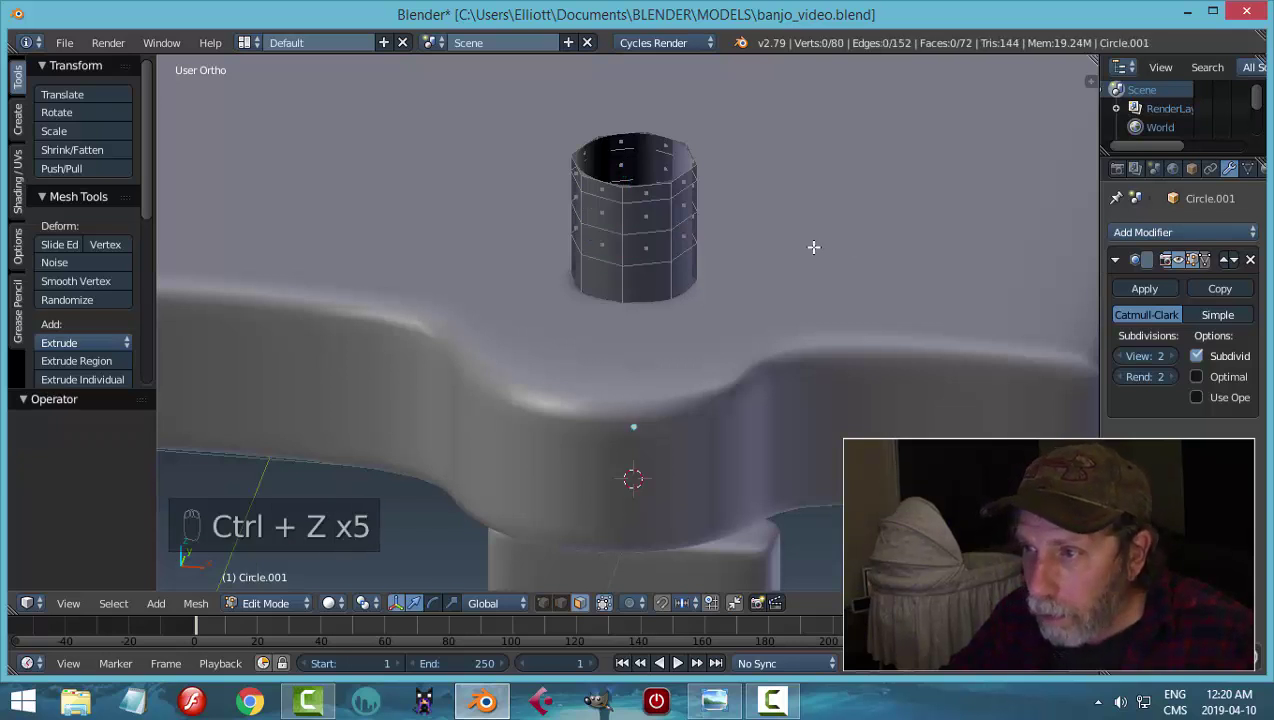
pyautogui.press('KP_1')
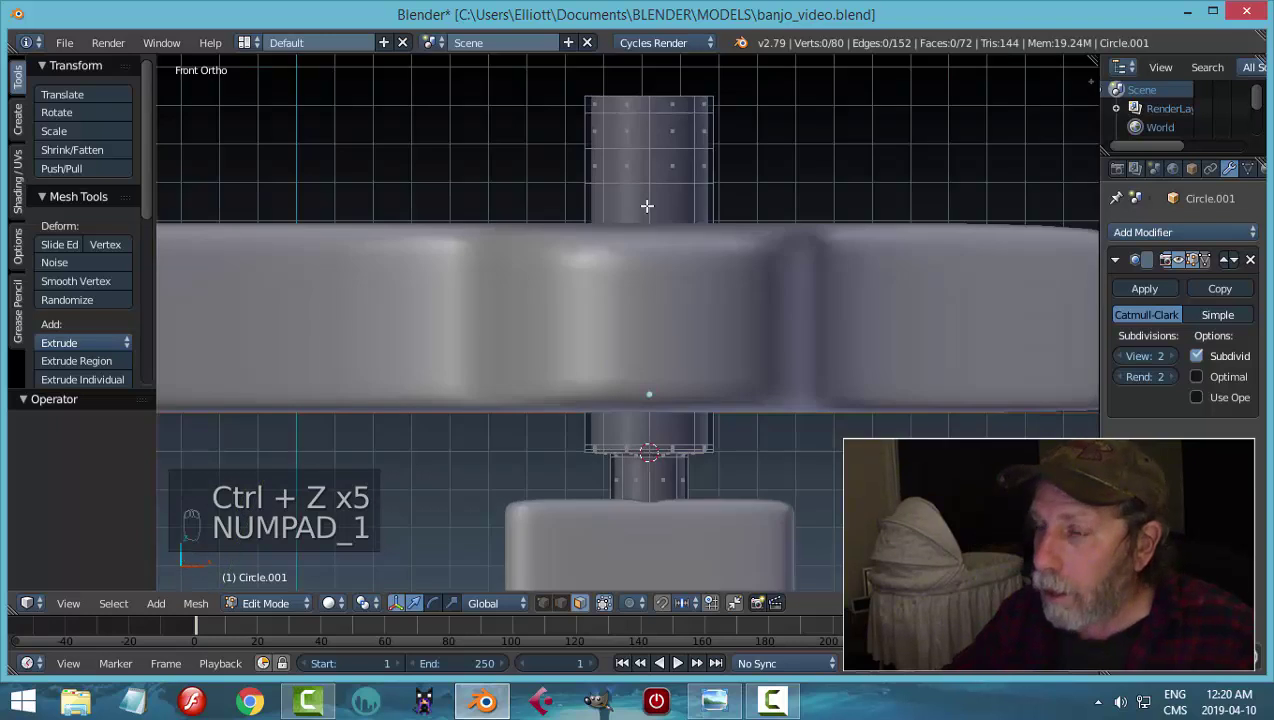
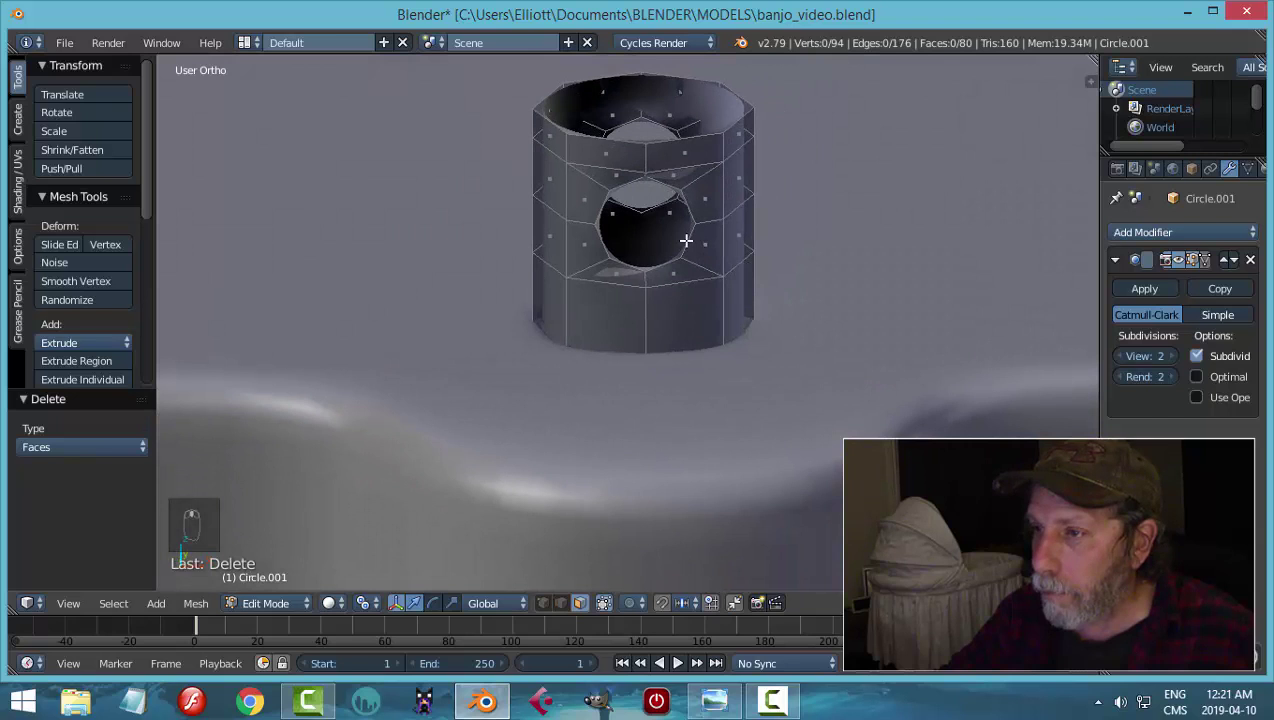
# - Cut the round hole through the cylinder's side and cap its open top
pyautogui.press('ctrl+Tab')
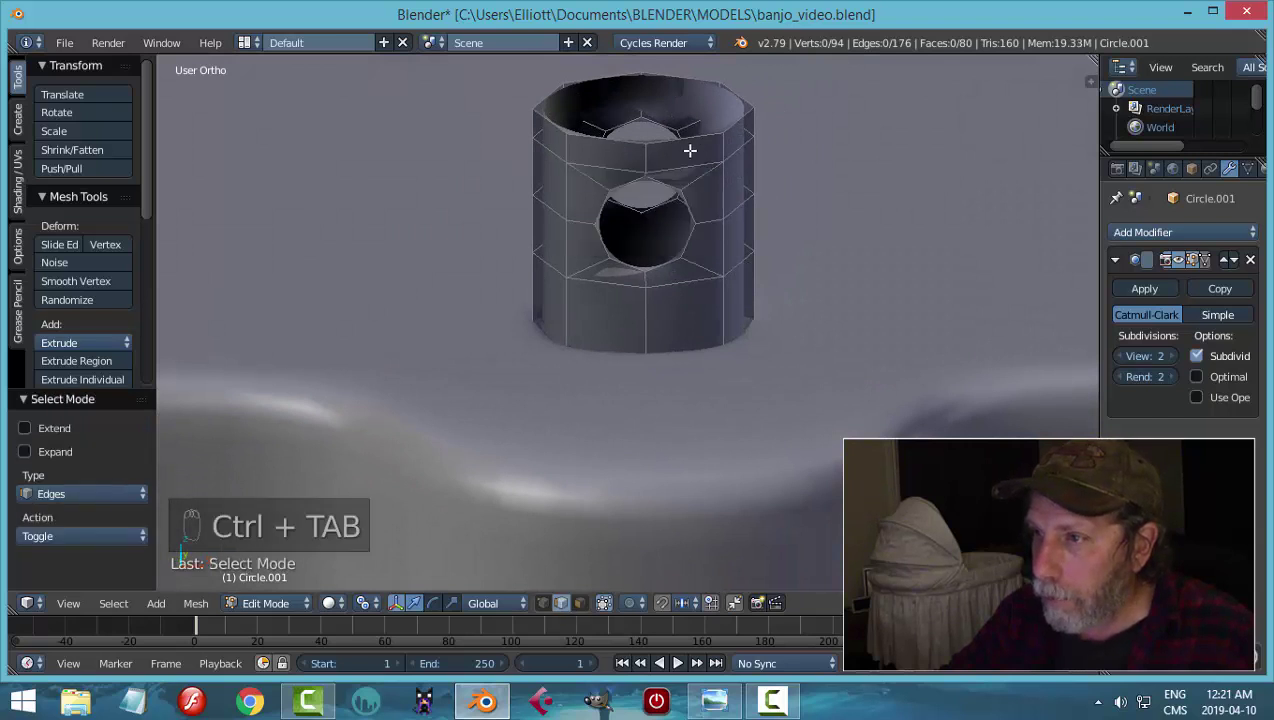
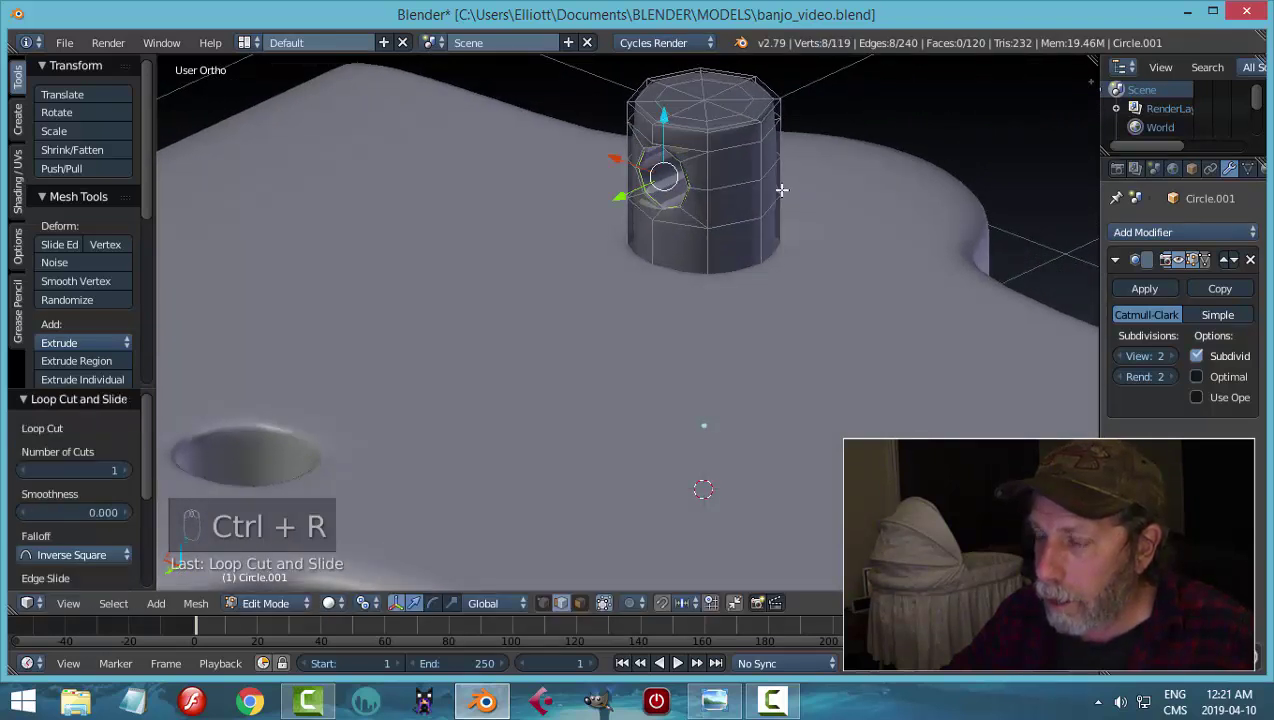
pyautogui.press('ctrl+r')
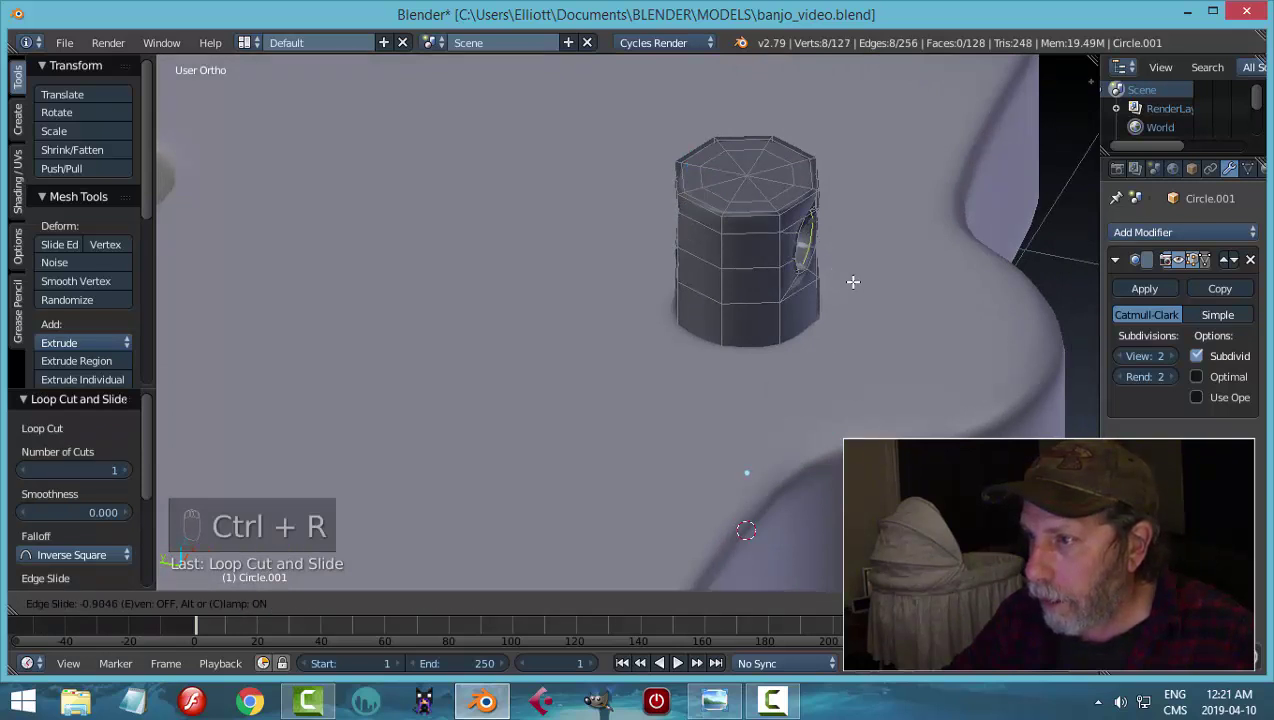
pyautogui.press('a')
pyautogui.press('Tab')
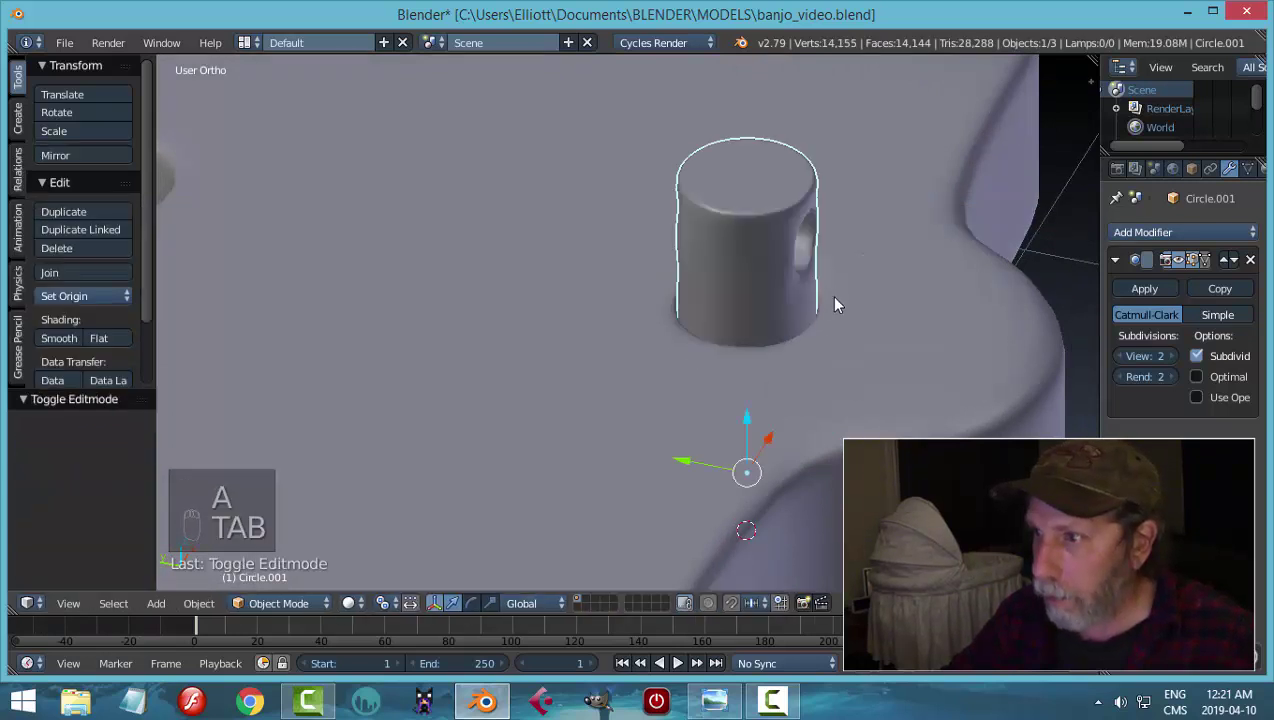
# - Slide the edge ring below the hole and inspect the smoothed peg from several angles
pyautogui.middleClick(797, 307)
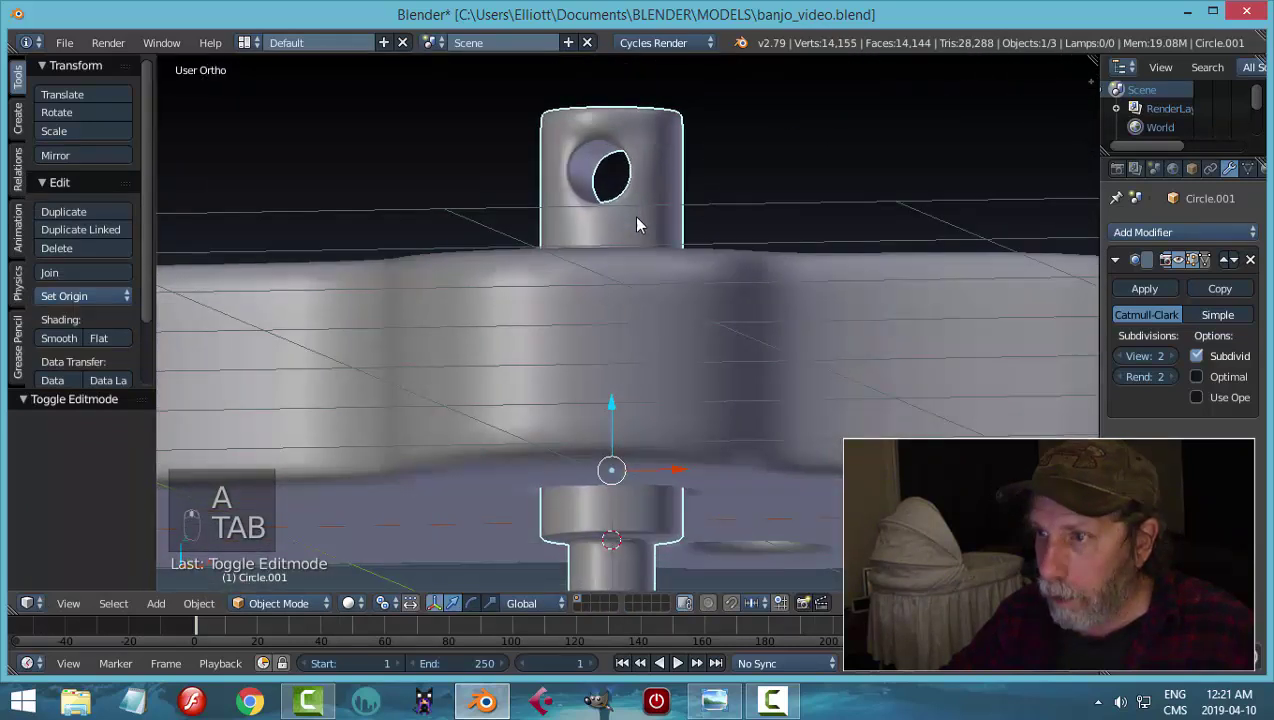
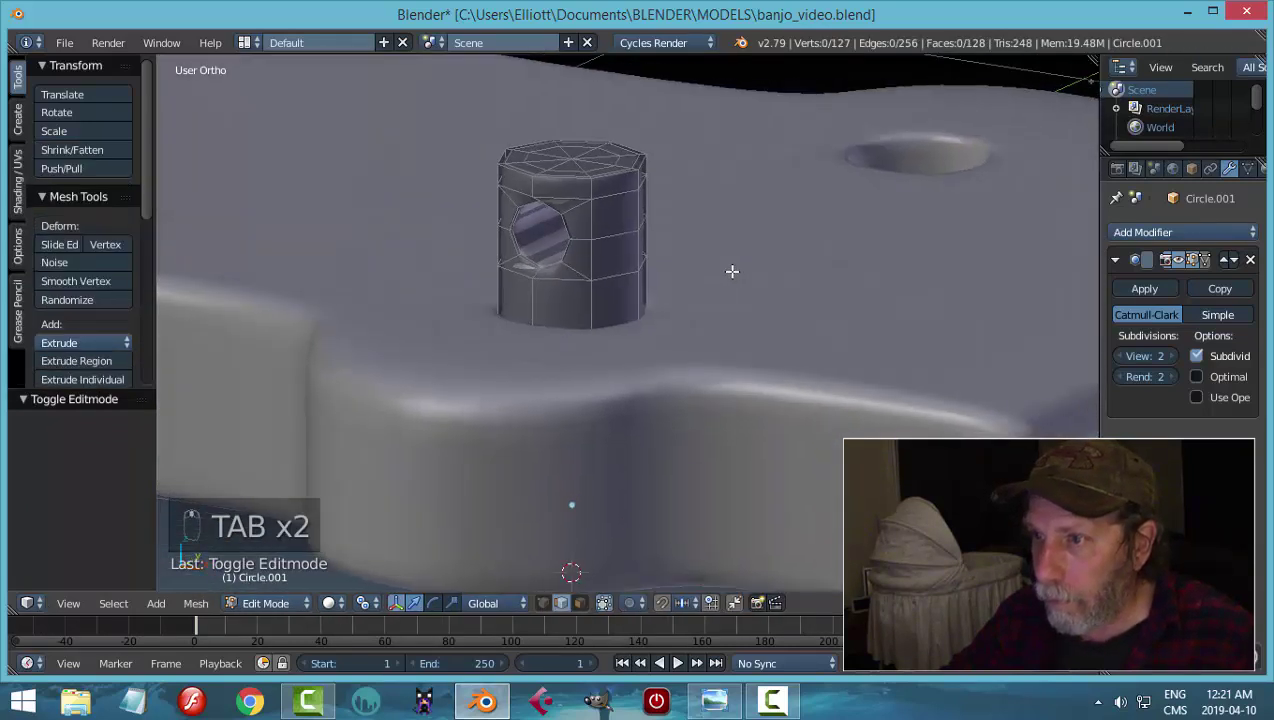
pyautogui.press('ctrl+r')
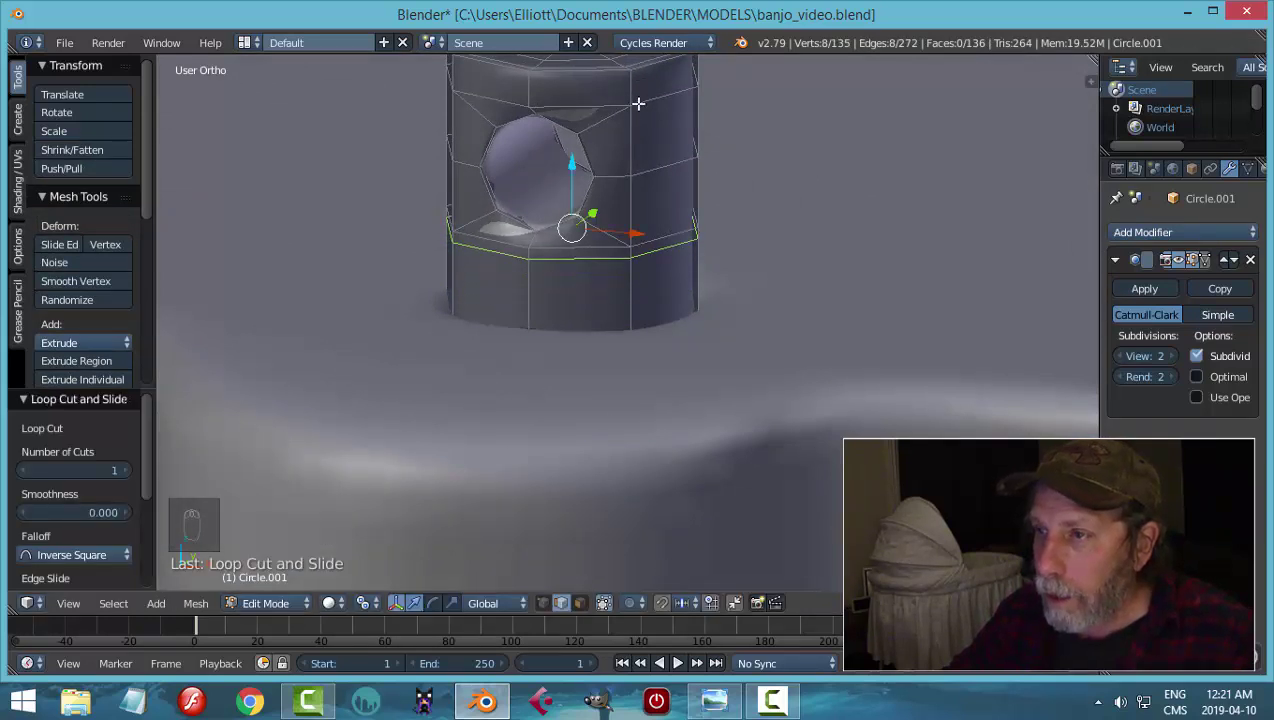
pyautogui.press('ctrl+r')
pyautogui.press('Tab')
pyautogui.middleClick(664, 334)
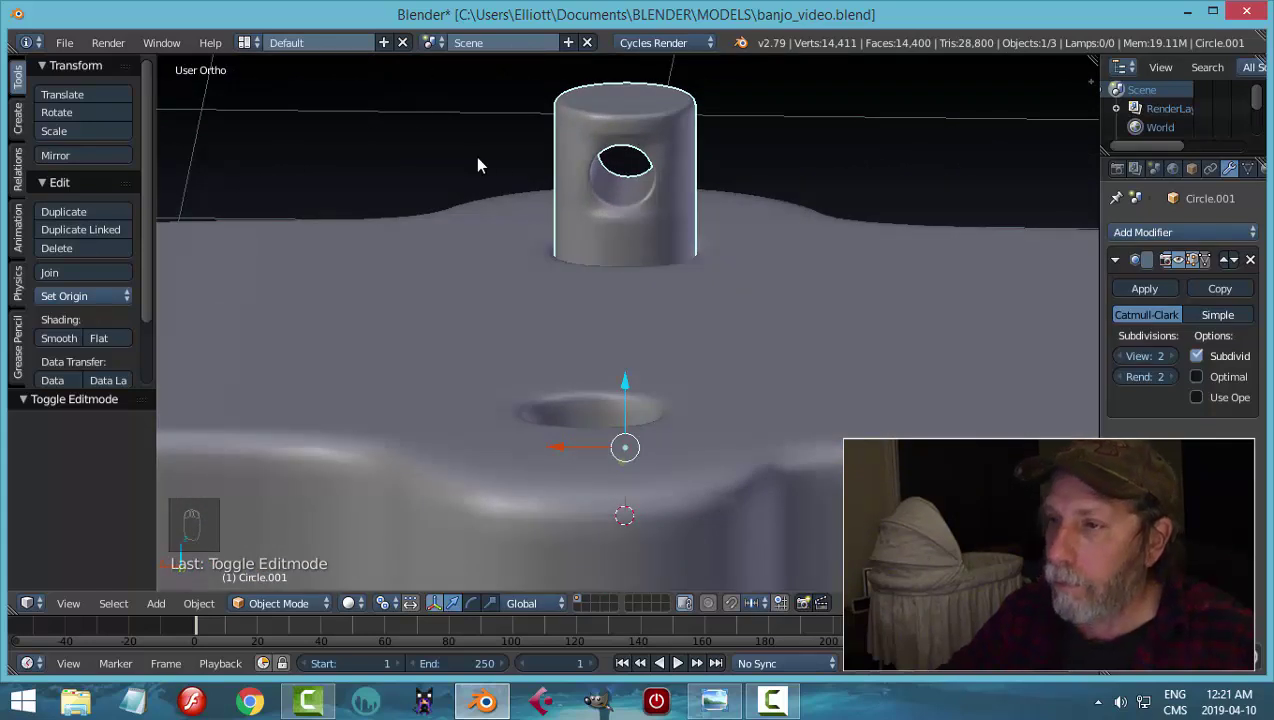
pyautogui.moveTo(629, 187); pyautogui.dragTo(622, 218)
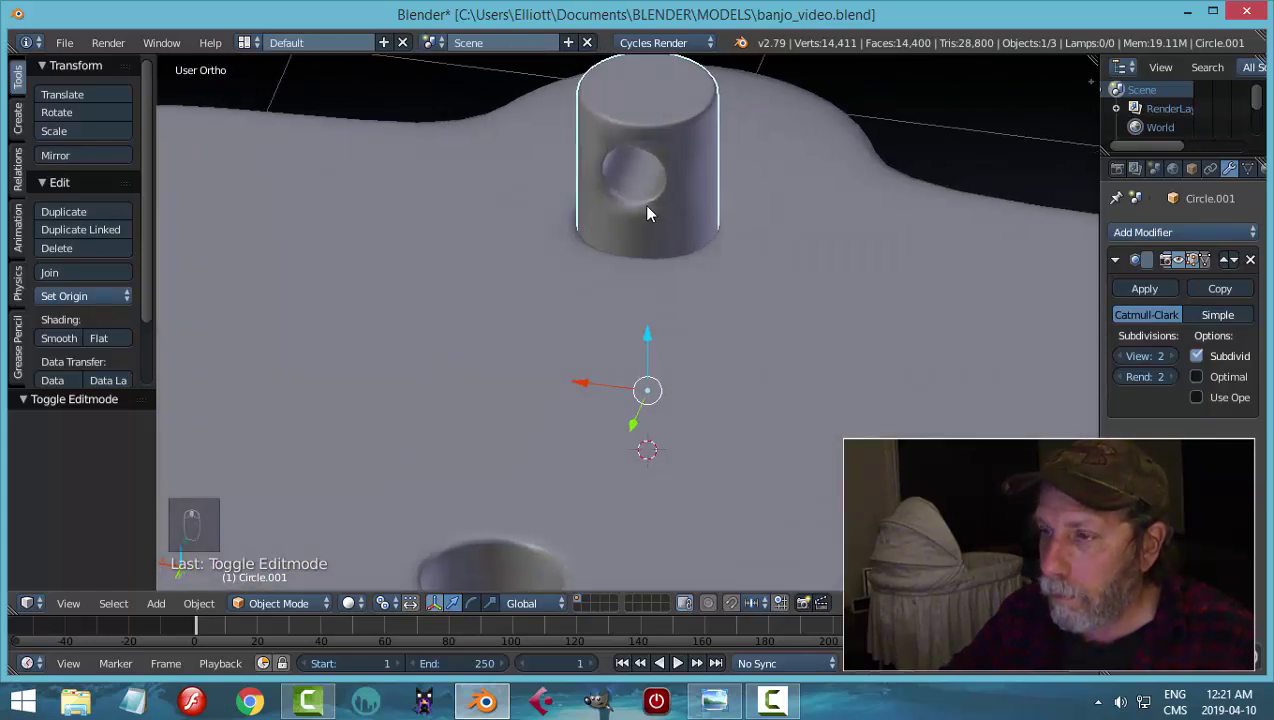
pyautogui.middleClick(650, 212)
pyautogui.middleClick(722, 197)
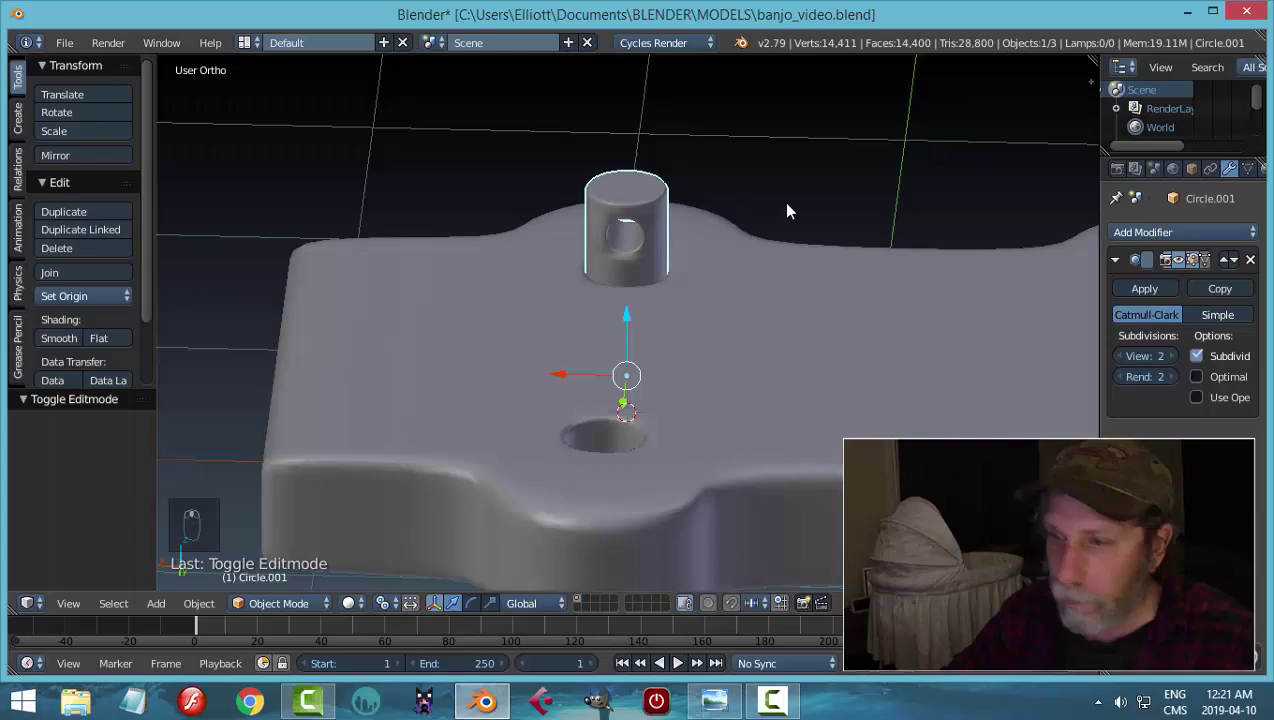
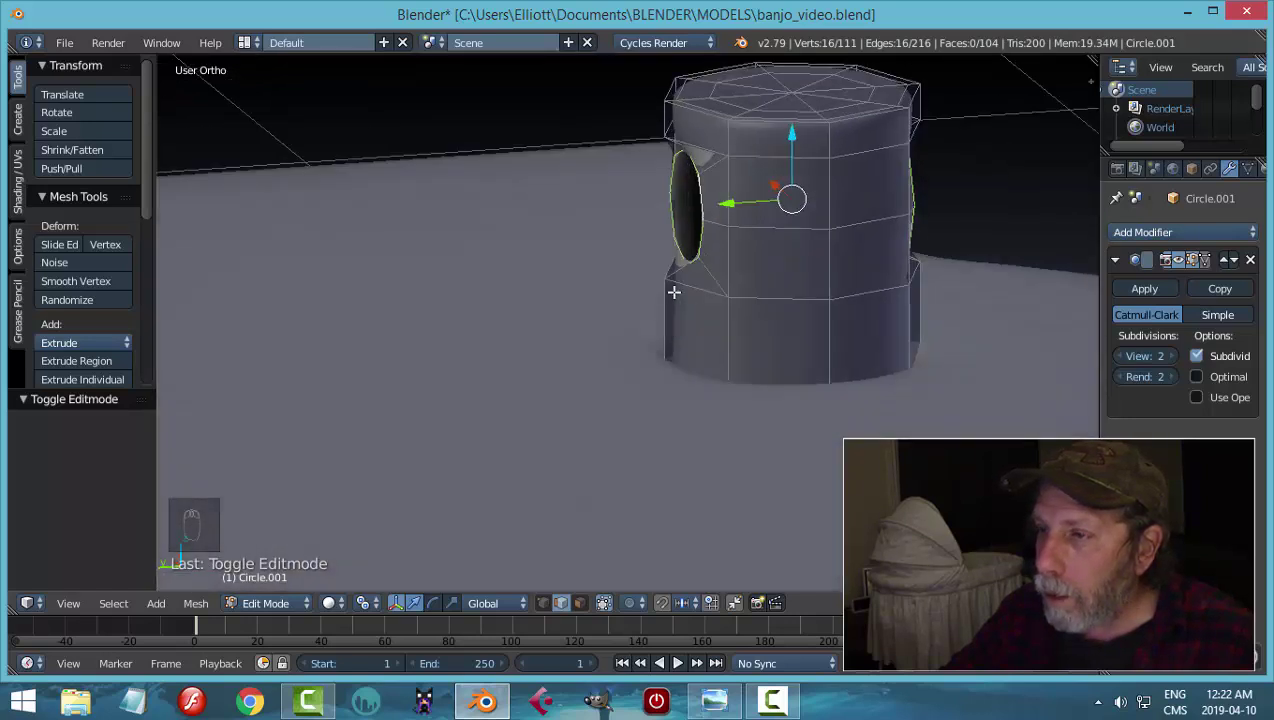
# - Undo back through the edits, then delete faces around the hole to widen it into a rounded-square opening
pyautogui.press('ctrl+z')
pyautogui.press('ctrl+z')
pyautogui.press('ctrl+z')
pyautogui.press('ctrl+z')
pyautogui.press('ctrl+z')
pyautogui.press('ctrl+z')
pyautogui.press('ctrl+z')
pyautogui.press('ctrl+z')
pyautogui.press('ctrl+z')
pyautogui.press('ctrl+z')
pyautogui.press('ctrl+z')
pyautogui.press('ctrl+z')
pyautogui.press('ctrl+z')
pyautogui.press('ctrl+z')
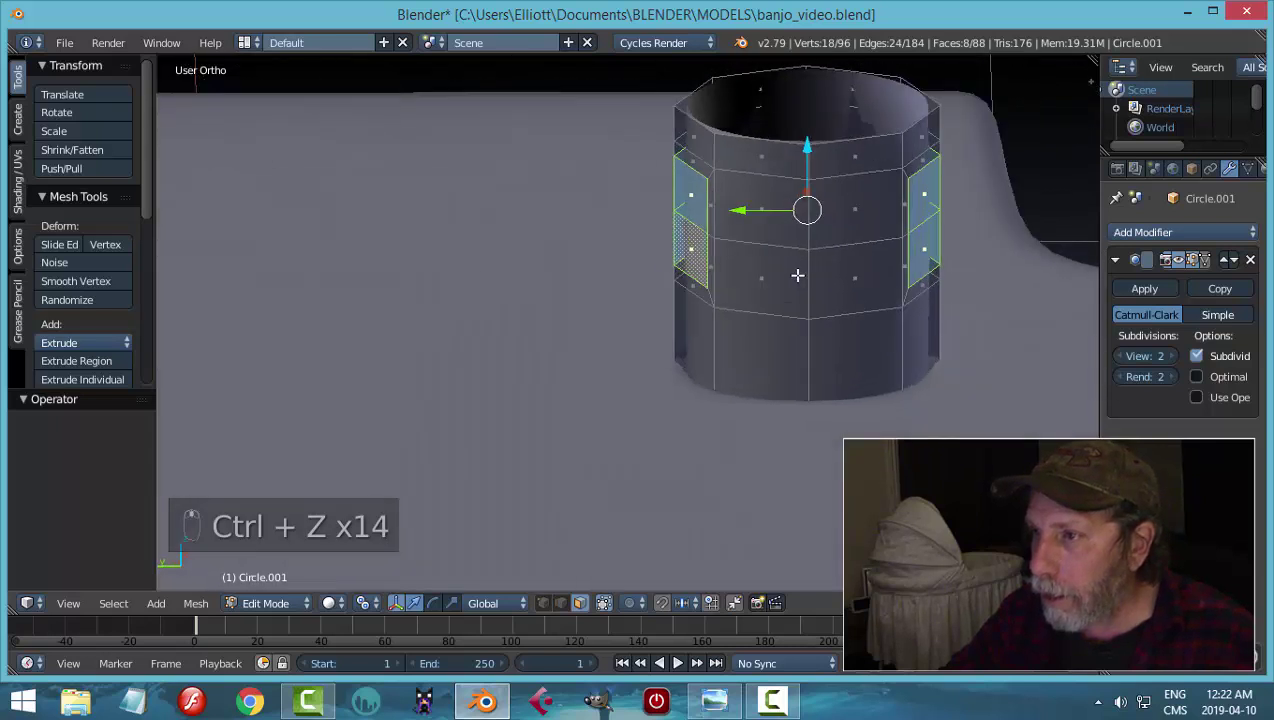
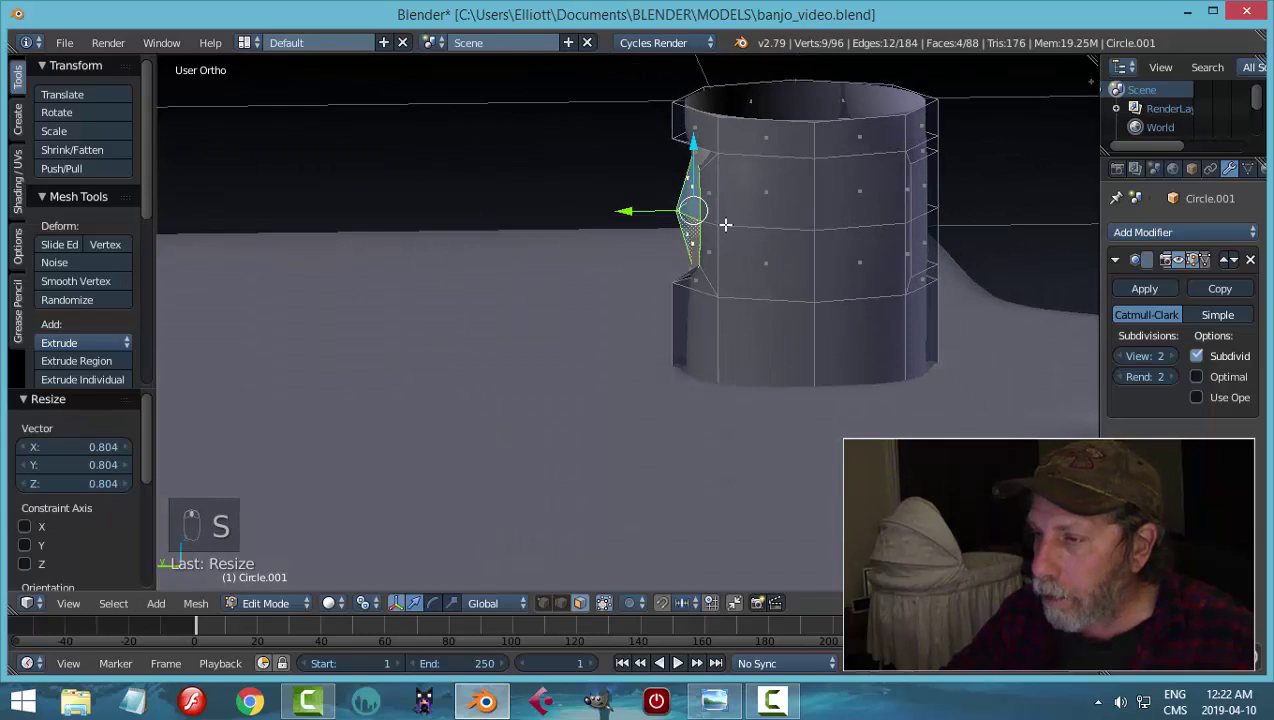
pyautogui.press('ctrl+z')
pyautogui.press('ctrl+z')
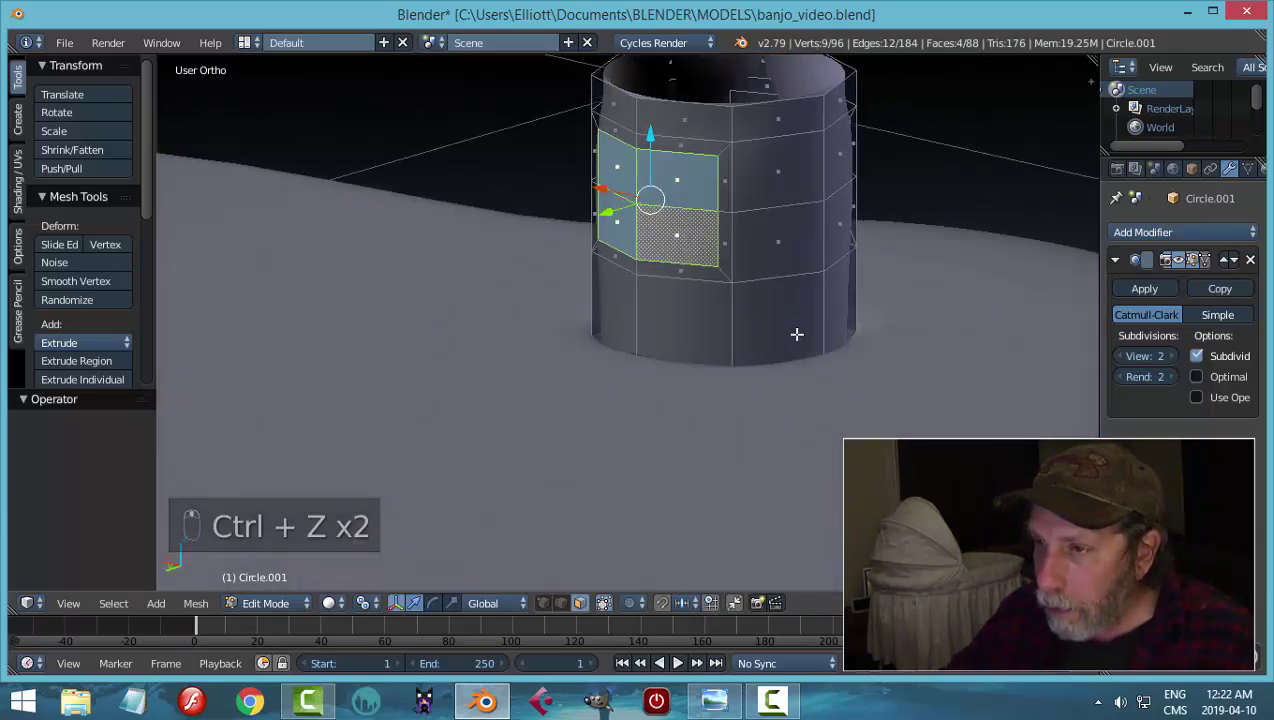
pyautogui.press('x')
pyautogui.press('Tab')
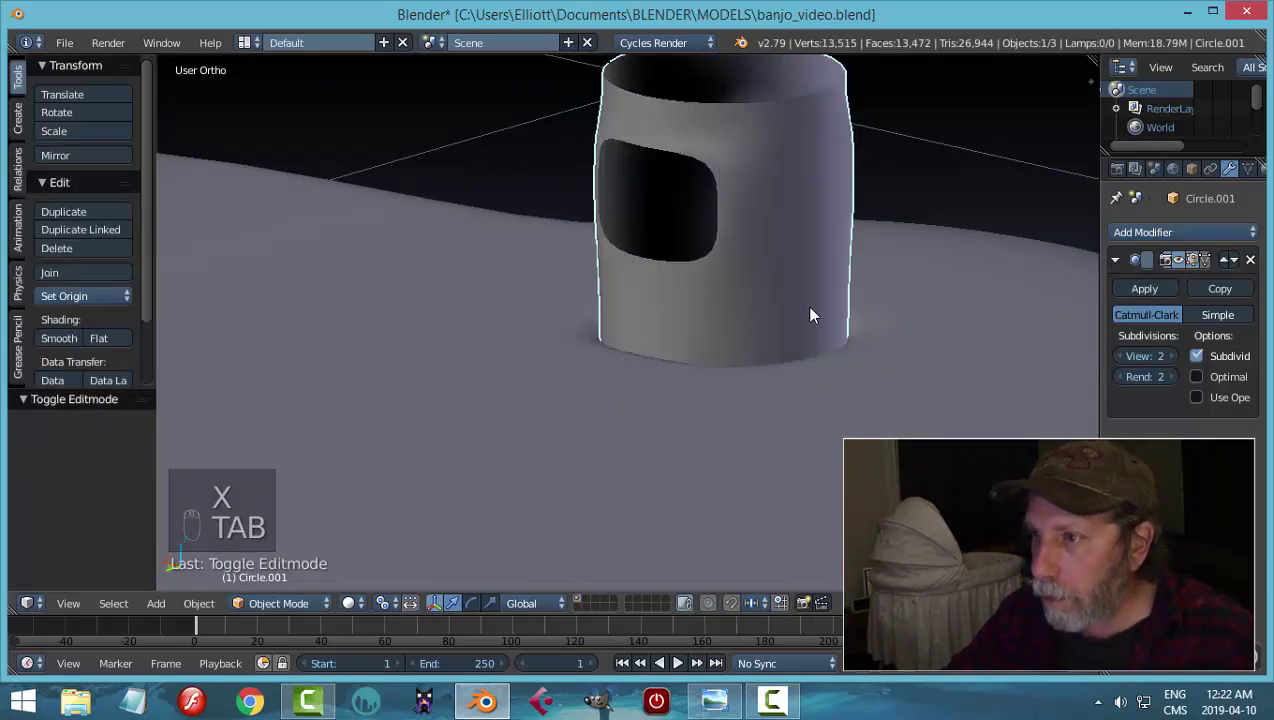
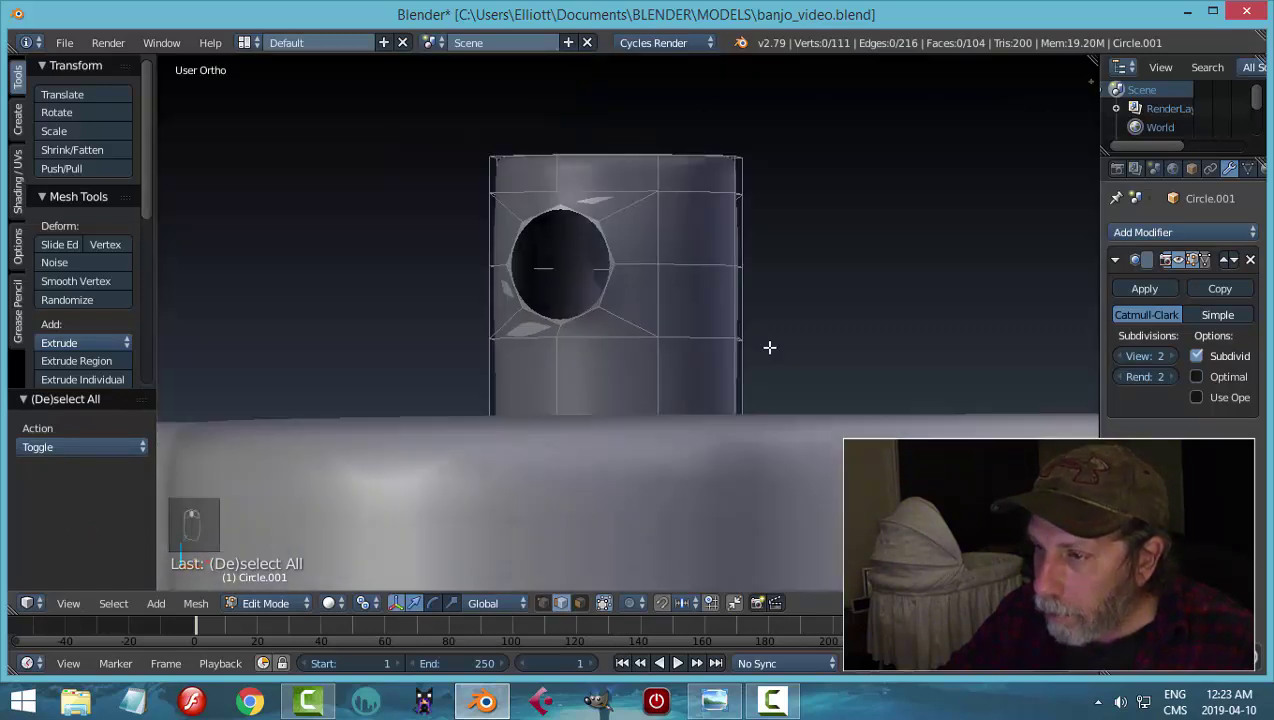
# - In front view, delete the hole faces and remove doubles across the whole peg
pyautogui.press('KP_1')
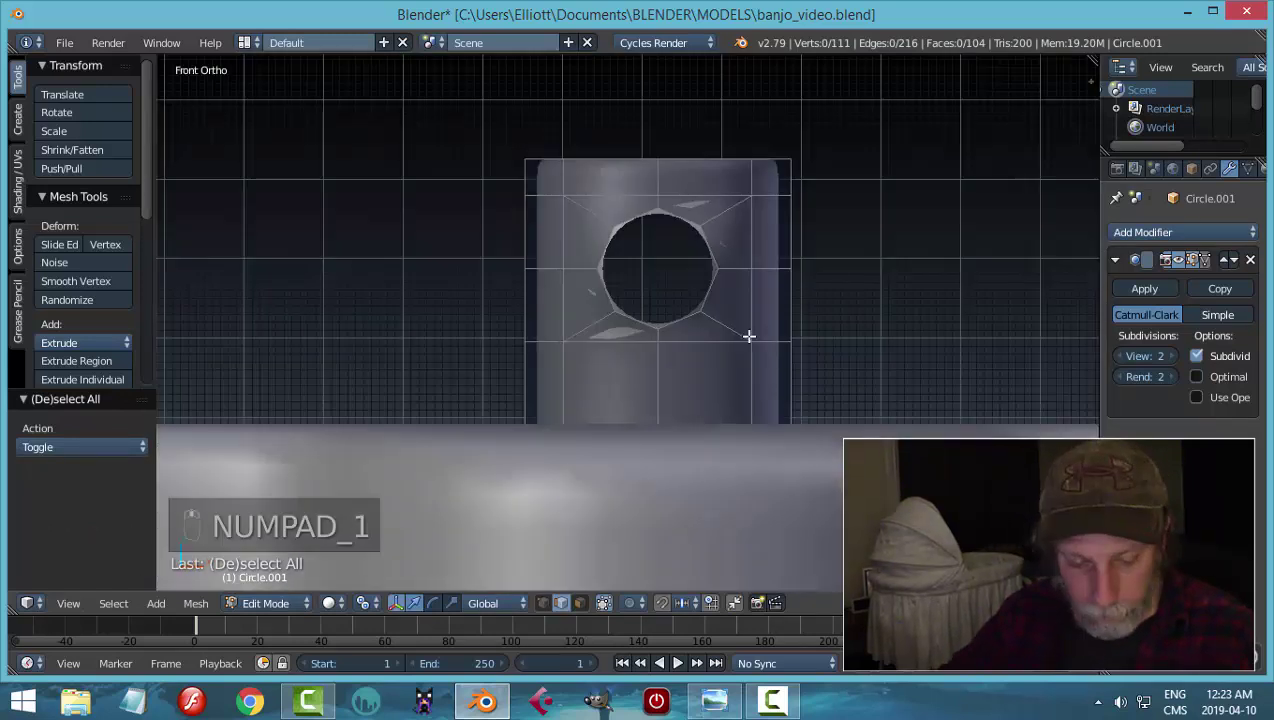
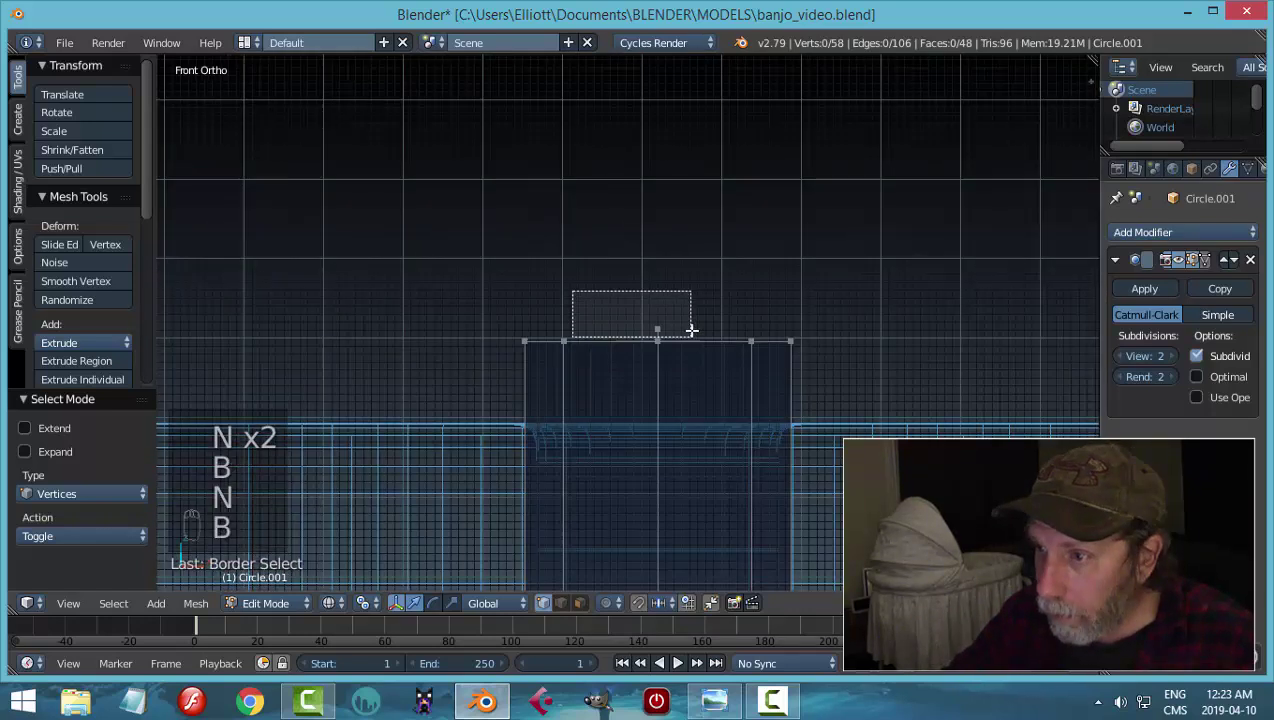
pyautogui.press('x')
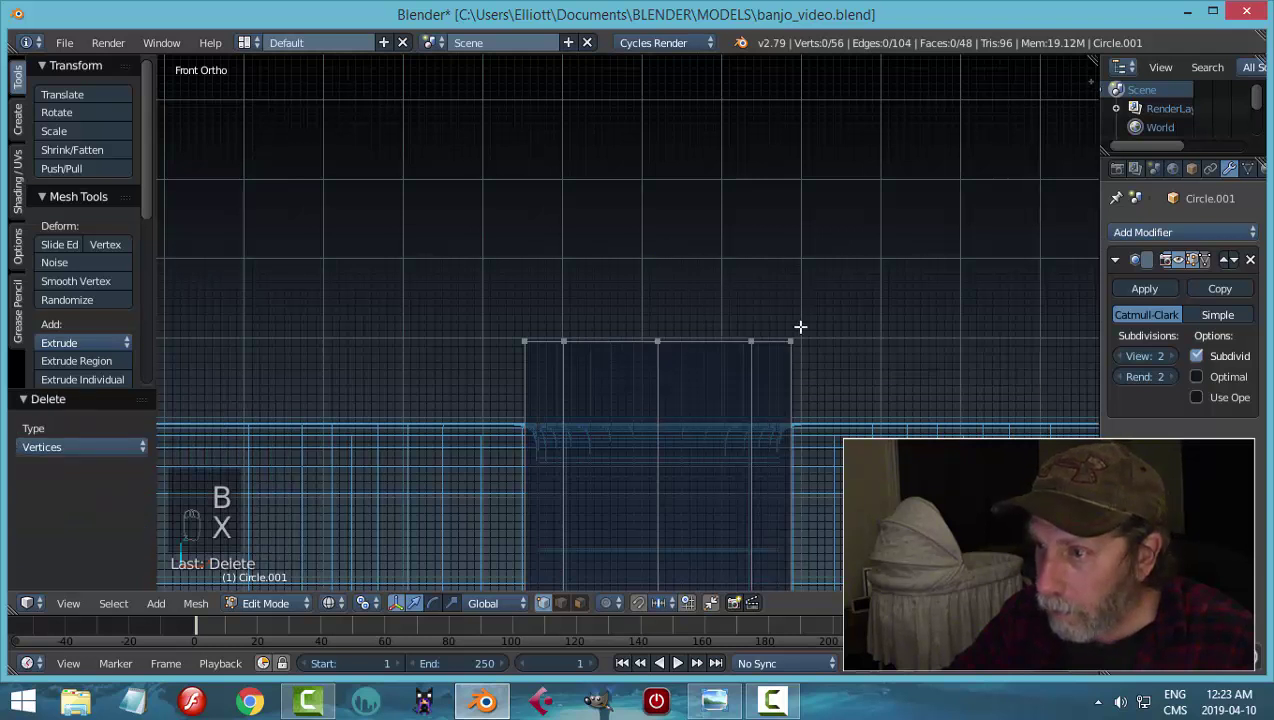
pyautogui.press('a')
pyautogui.press('w')
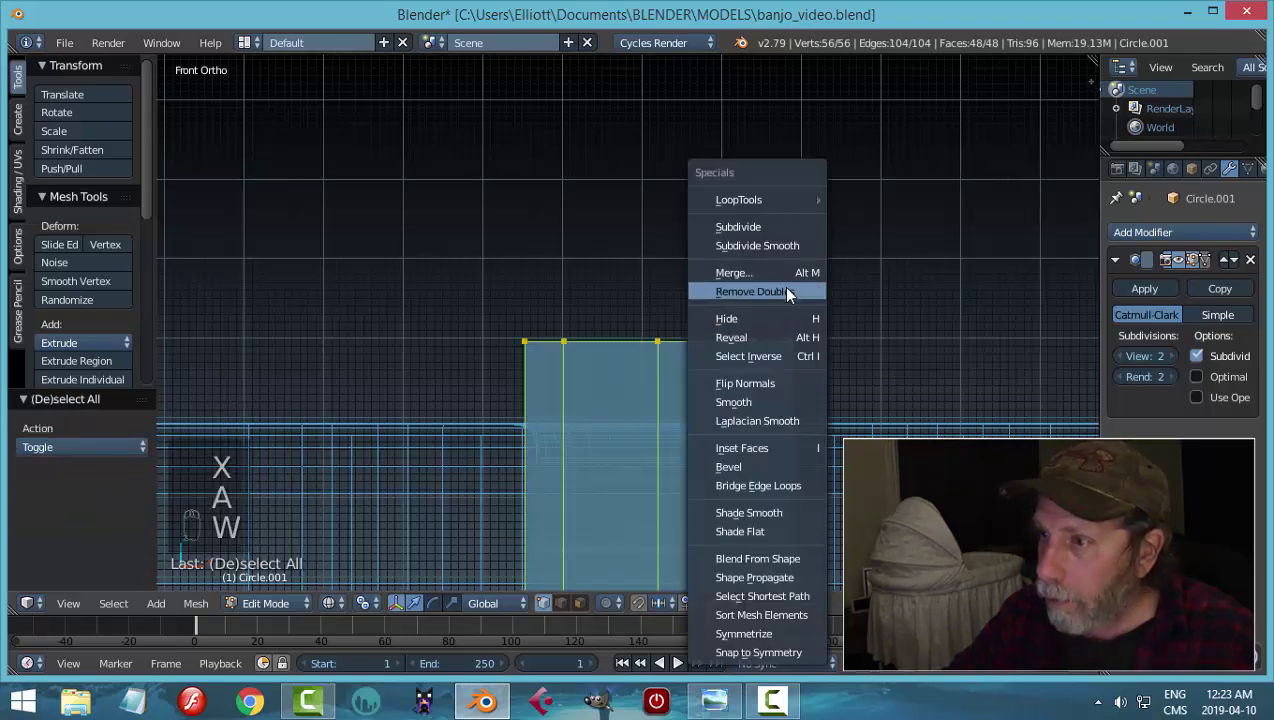
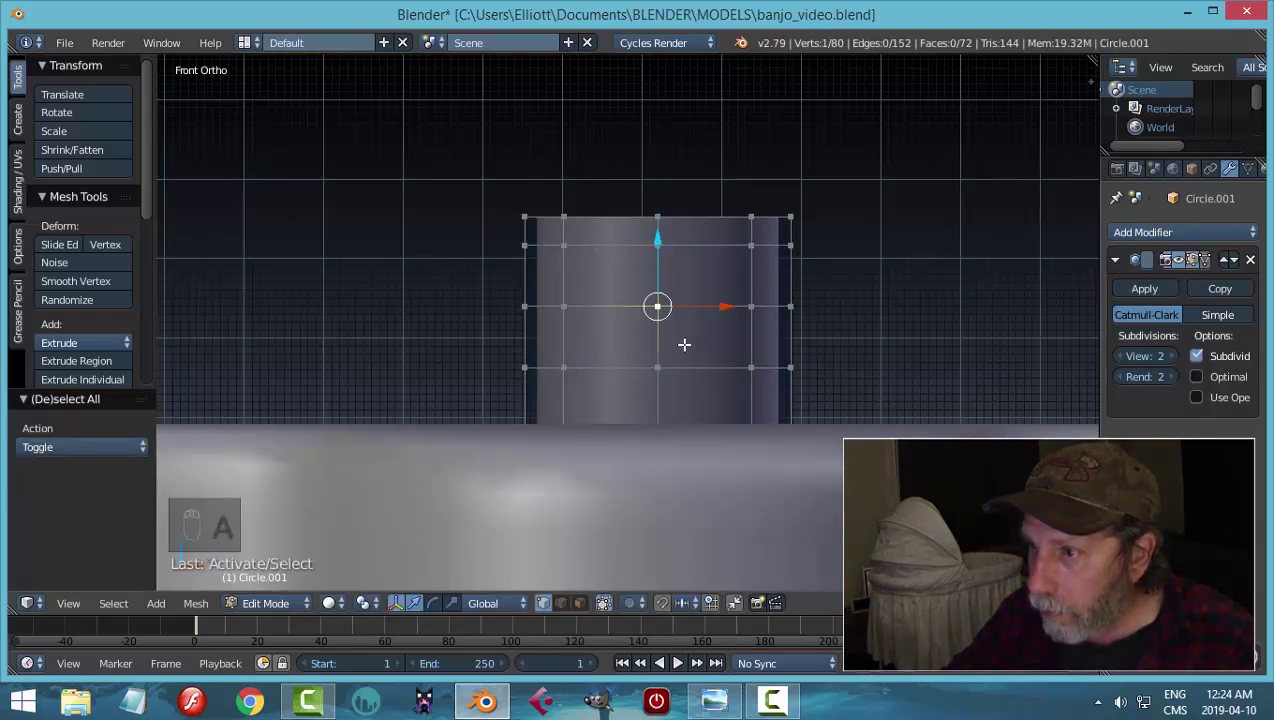
# - Snap the 3D cursor to a selected face on the peg's front and deselect everything
pyautogui.press('shift+s')
pyautogui.press('a')
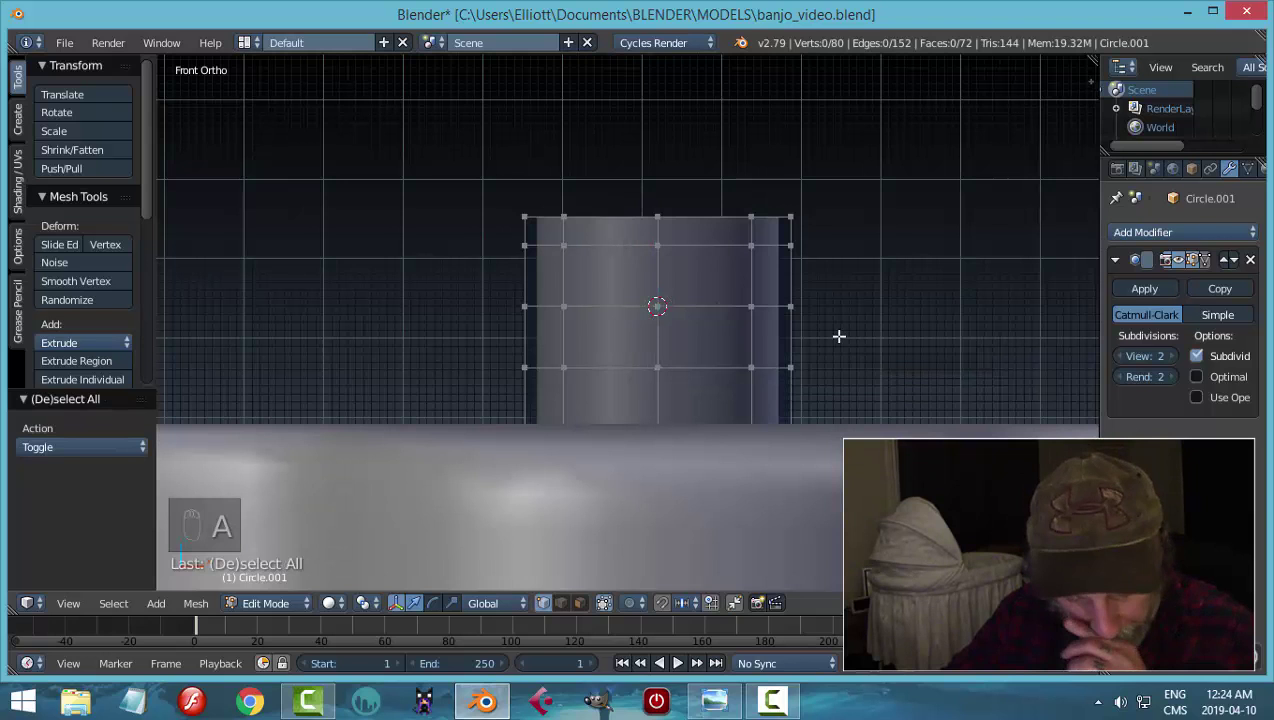
# - Add an eight-sided circle at the 3D cursor on the peg's side and scale it to hole size
pyautogui.press('shift+a')
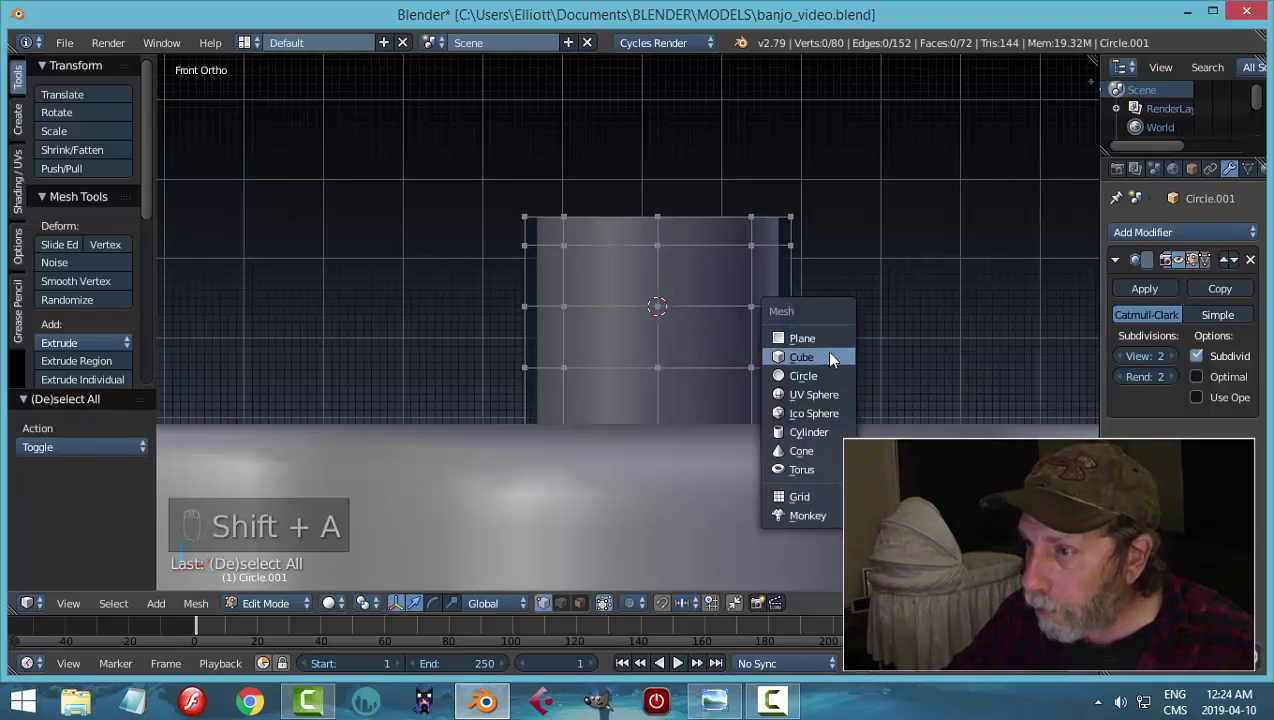
pyautogui.press('ctrl+z')
pyautogui.press('Tab')
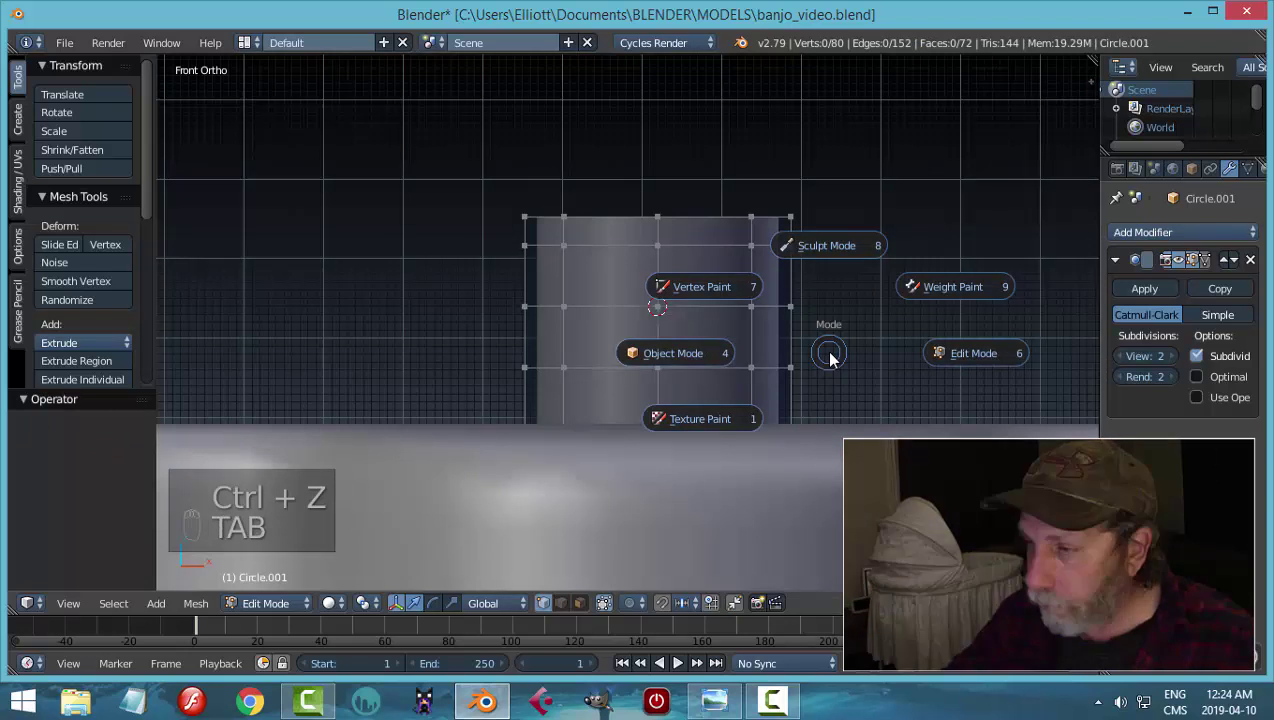
pyautogui.press('shift+a')
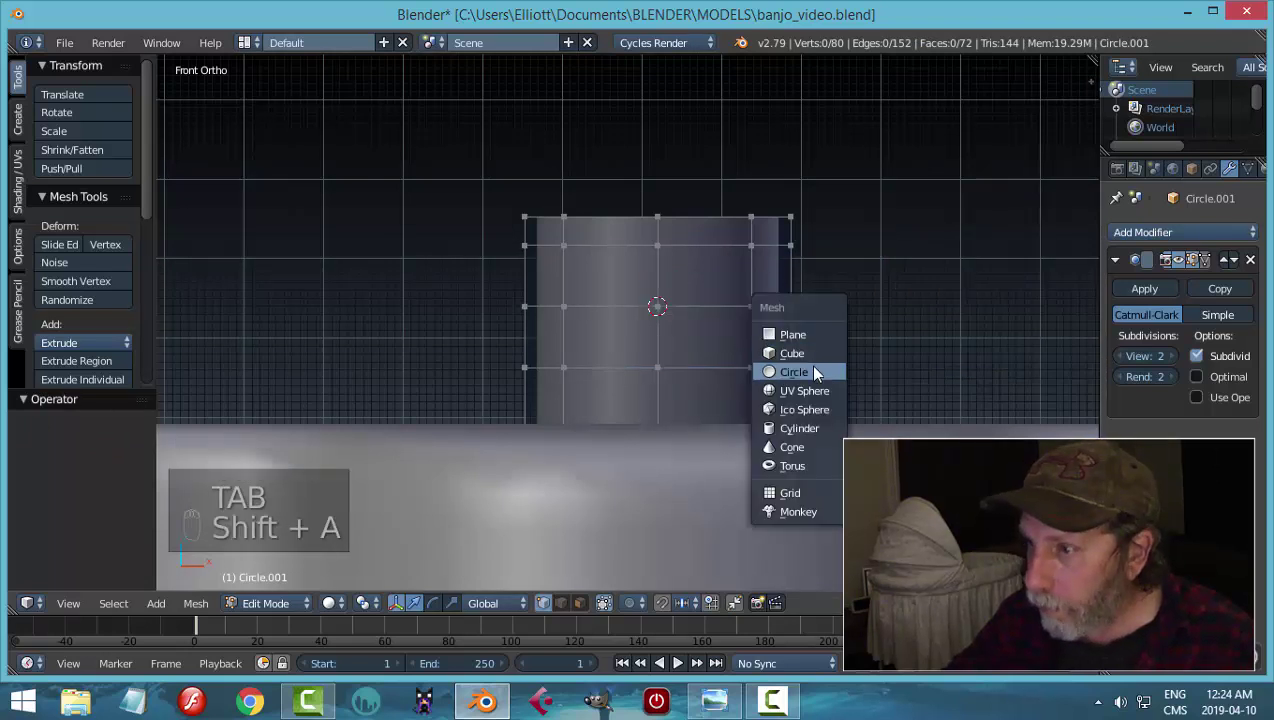
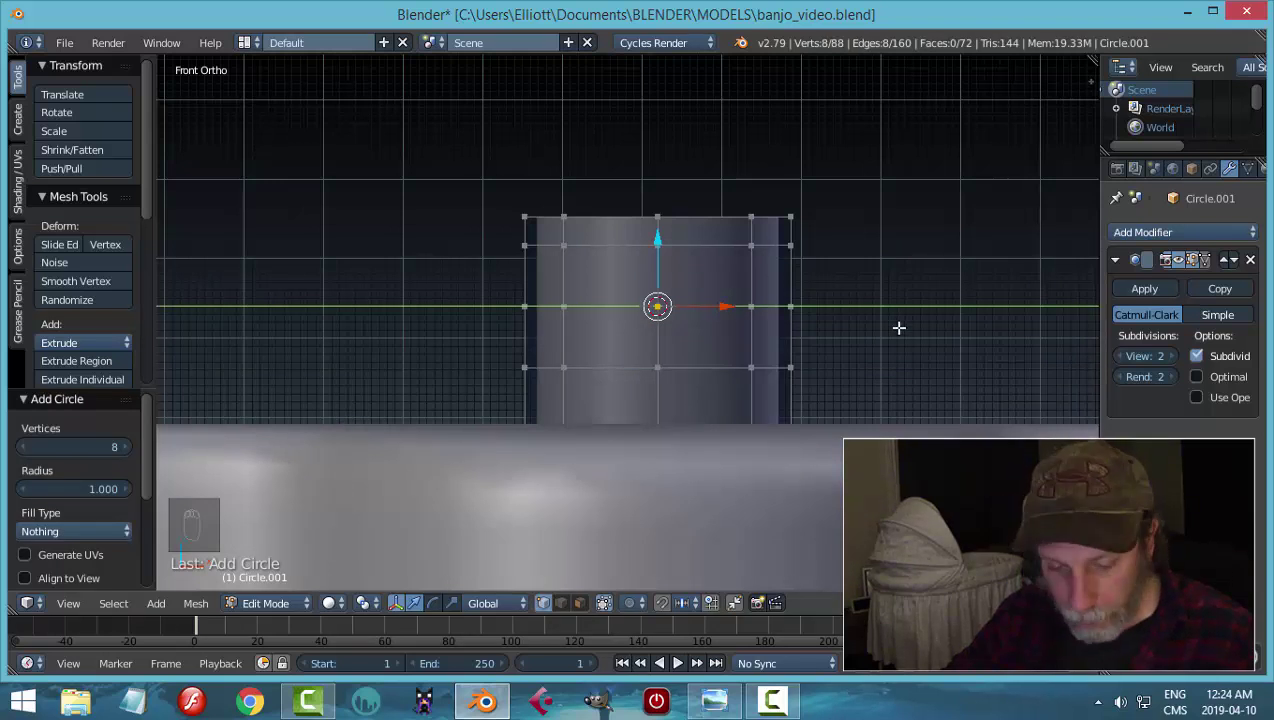
pyautogui.press('r')
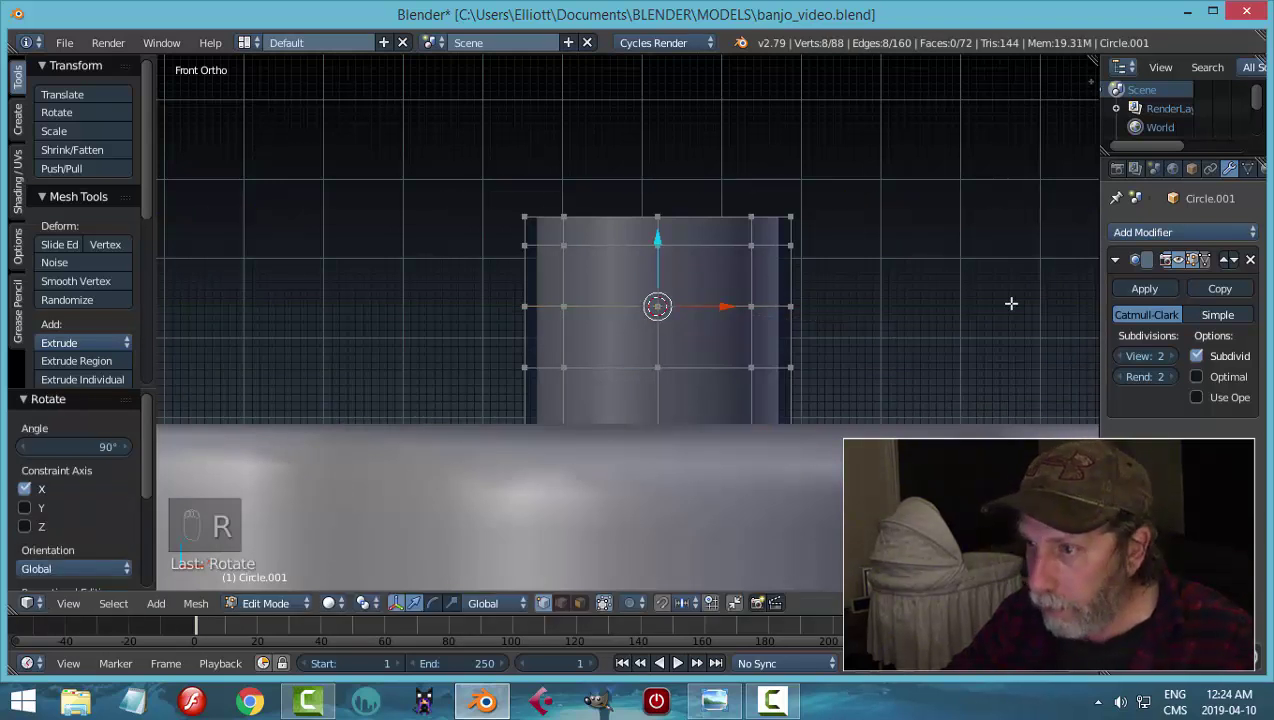
pyautogui.press('s')
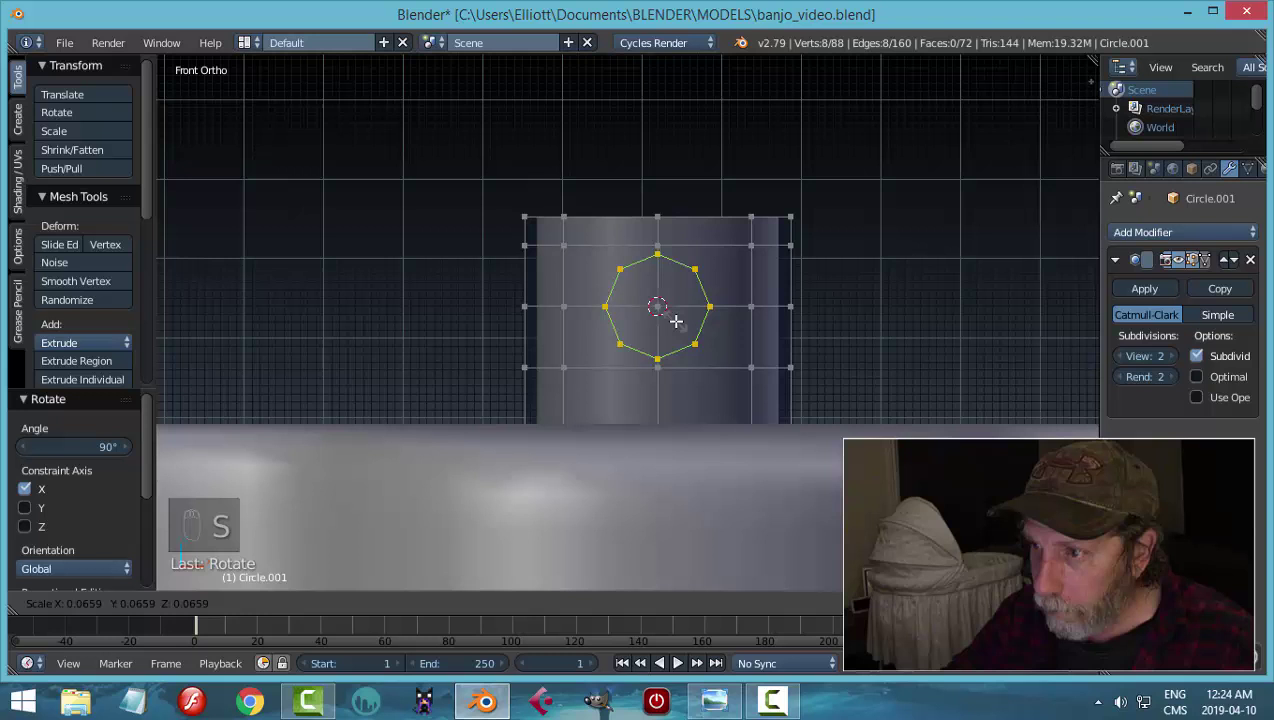
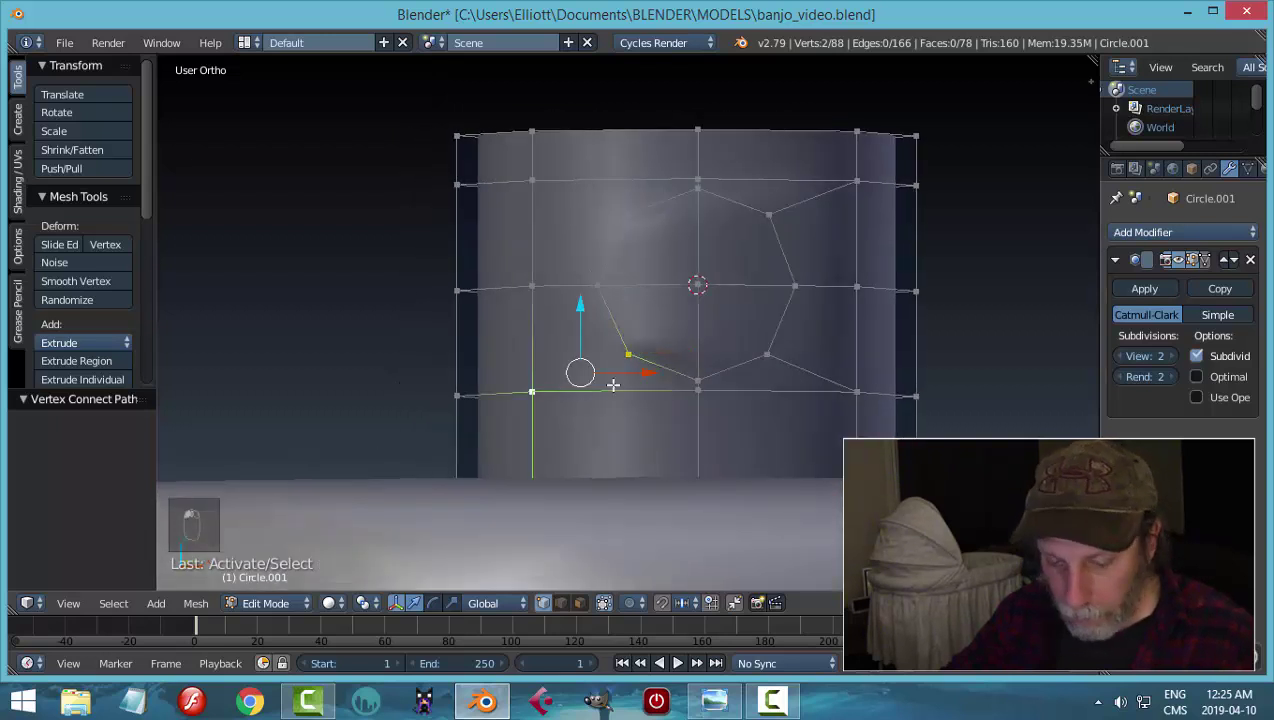
# - Join the circle's vertices to the surrounding grid vertices with new edges
pyautogui.press('j')
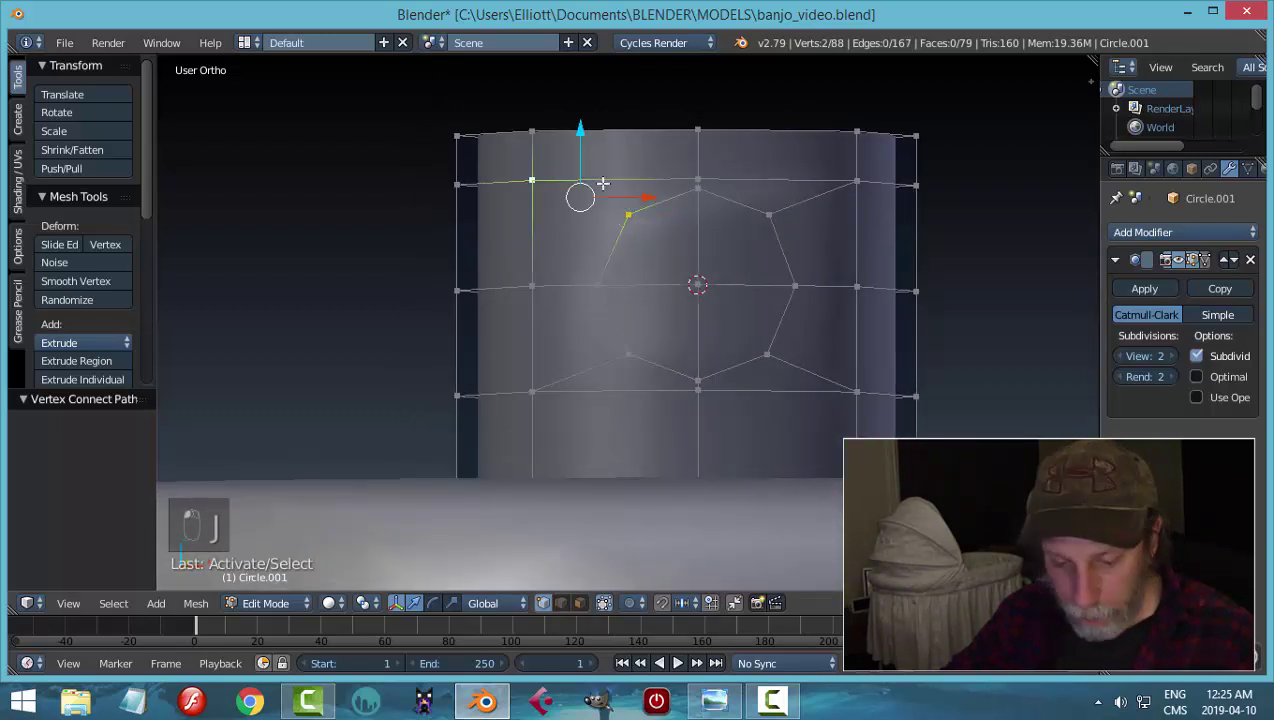
pyautogui.press('j')
pyautogui.press('a')
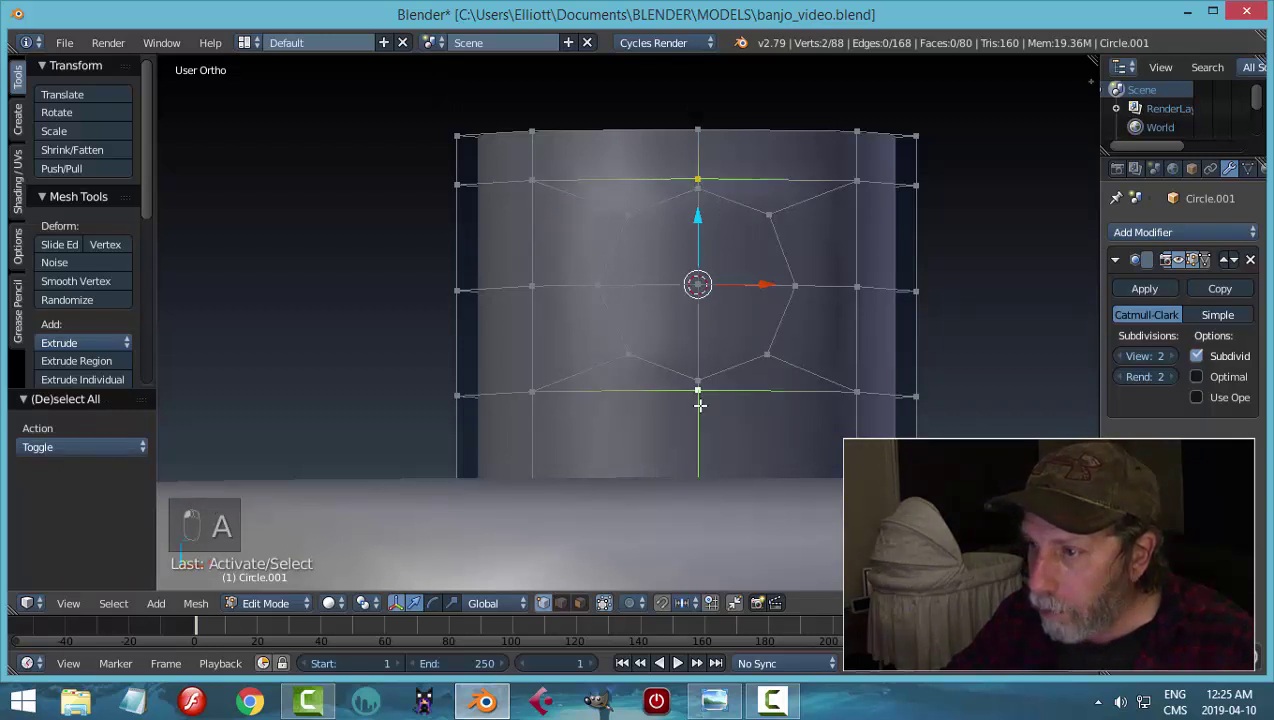
pyautogui.press('s')
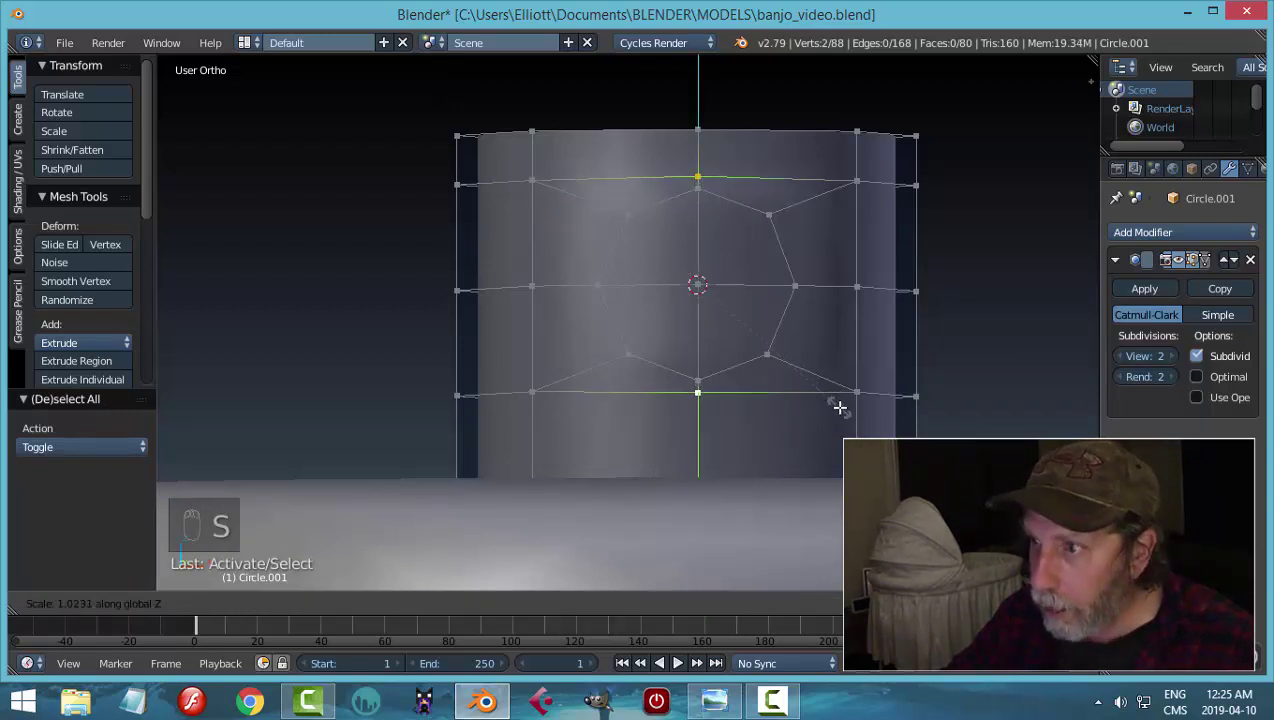
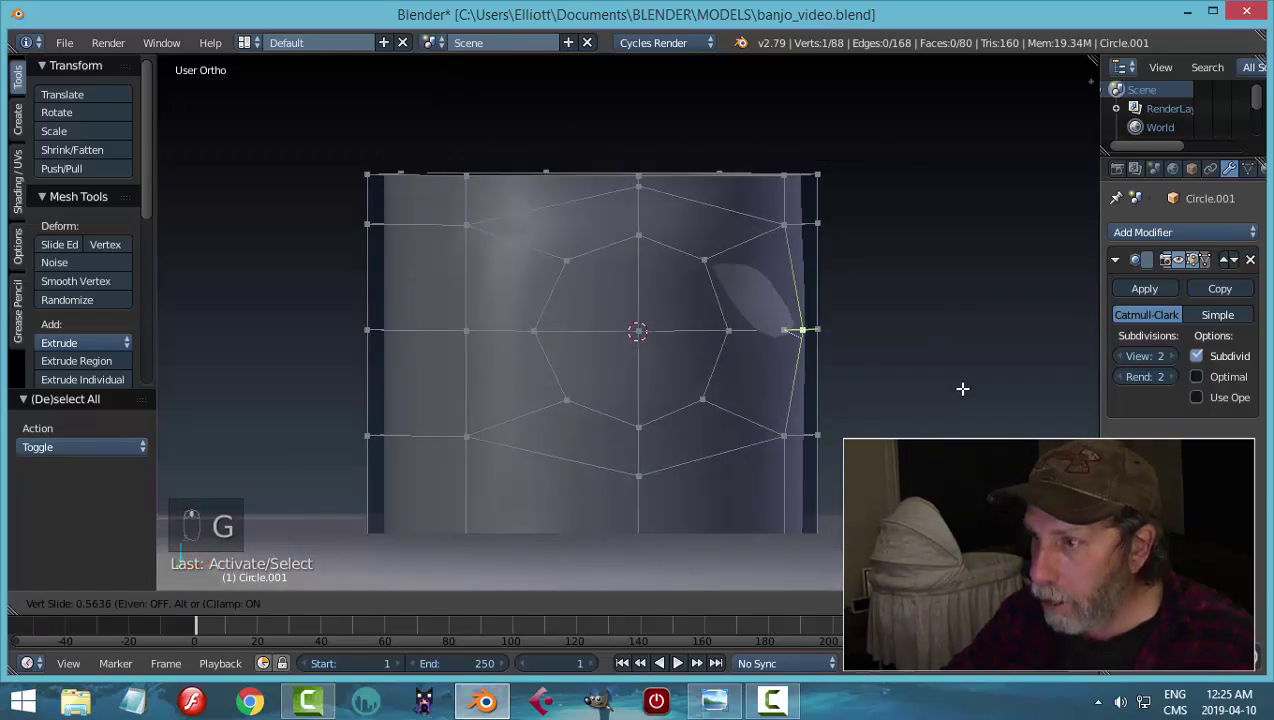
pyautogui.middleClick(940, 389)
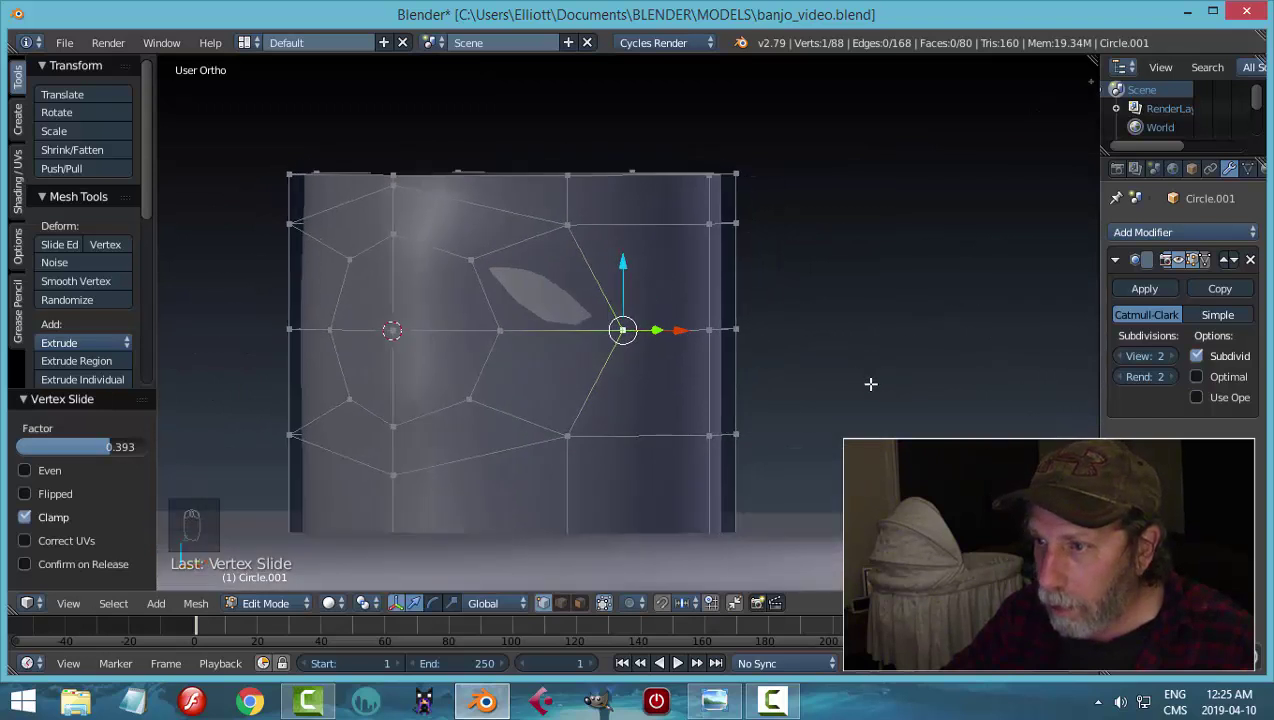
pyautogui.press('g')
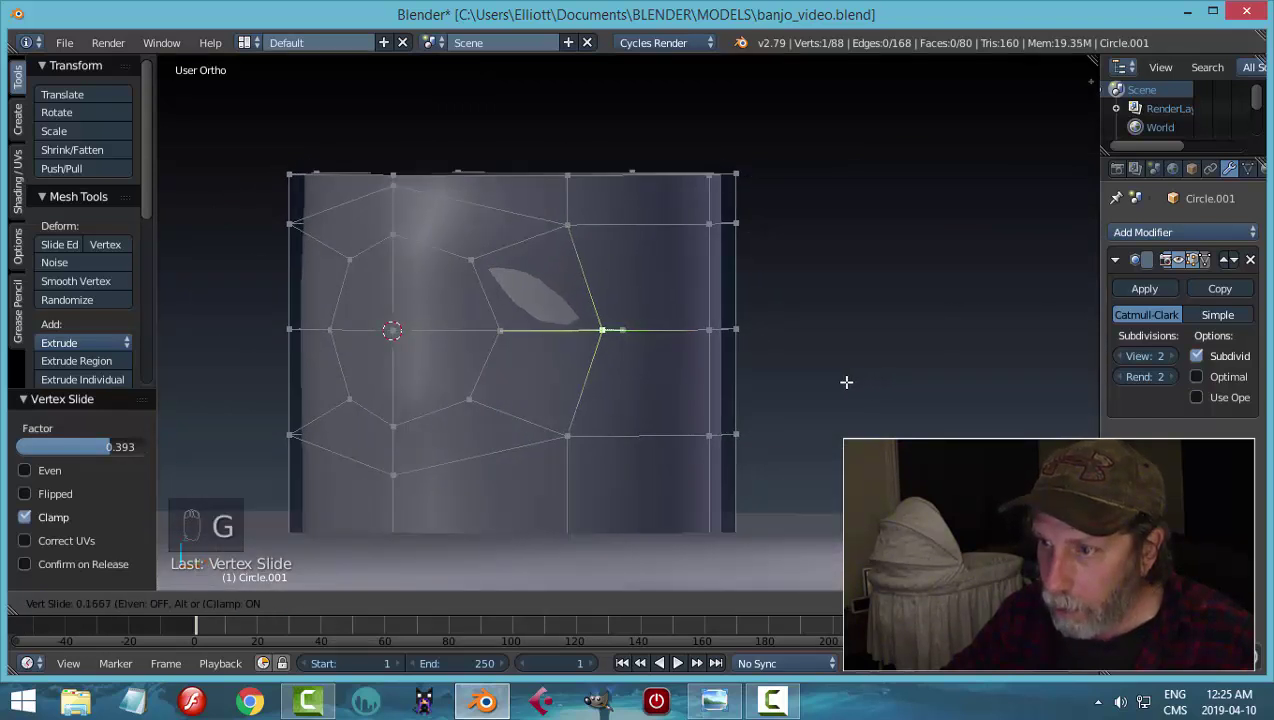
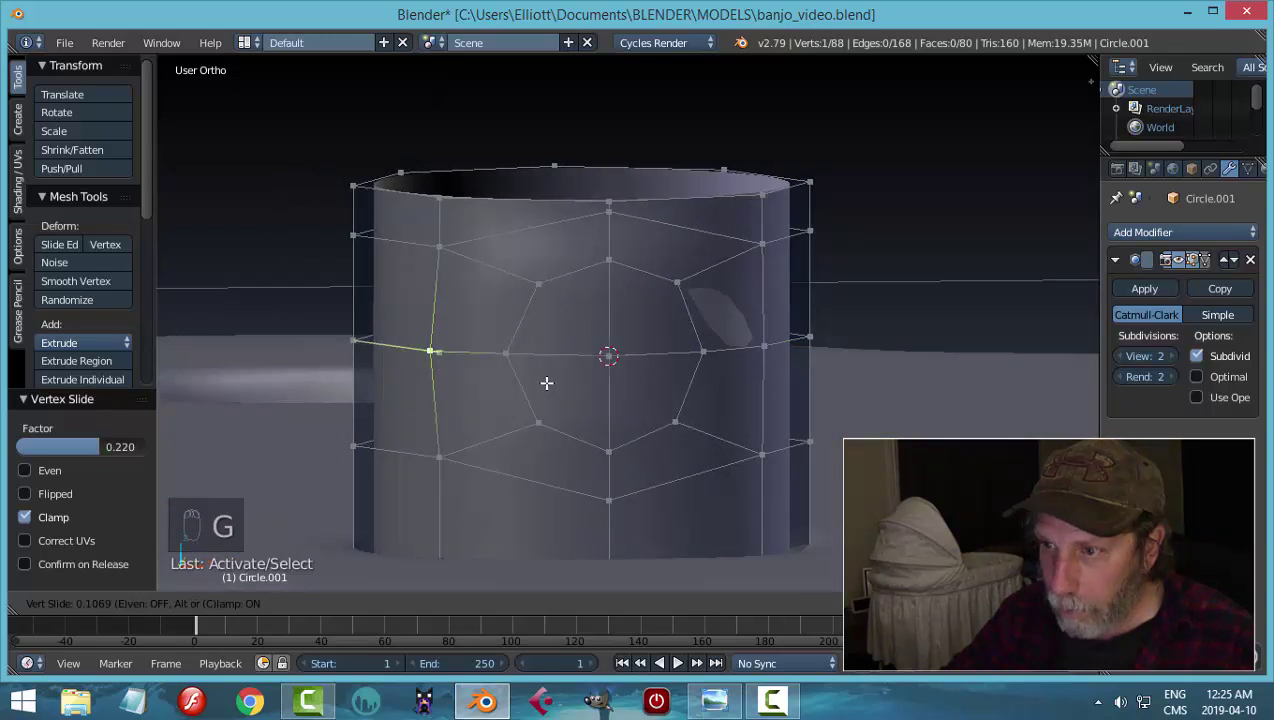
# - Select the side faces inside the ring and delete them to open the wall
pyautogui.press('a')
pyautogui.press('ctrl+Tab')
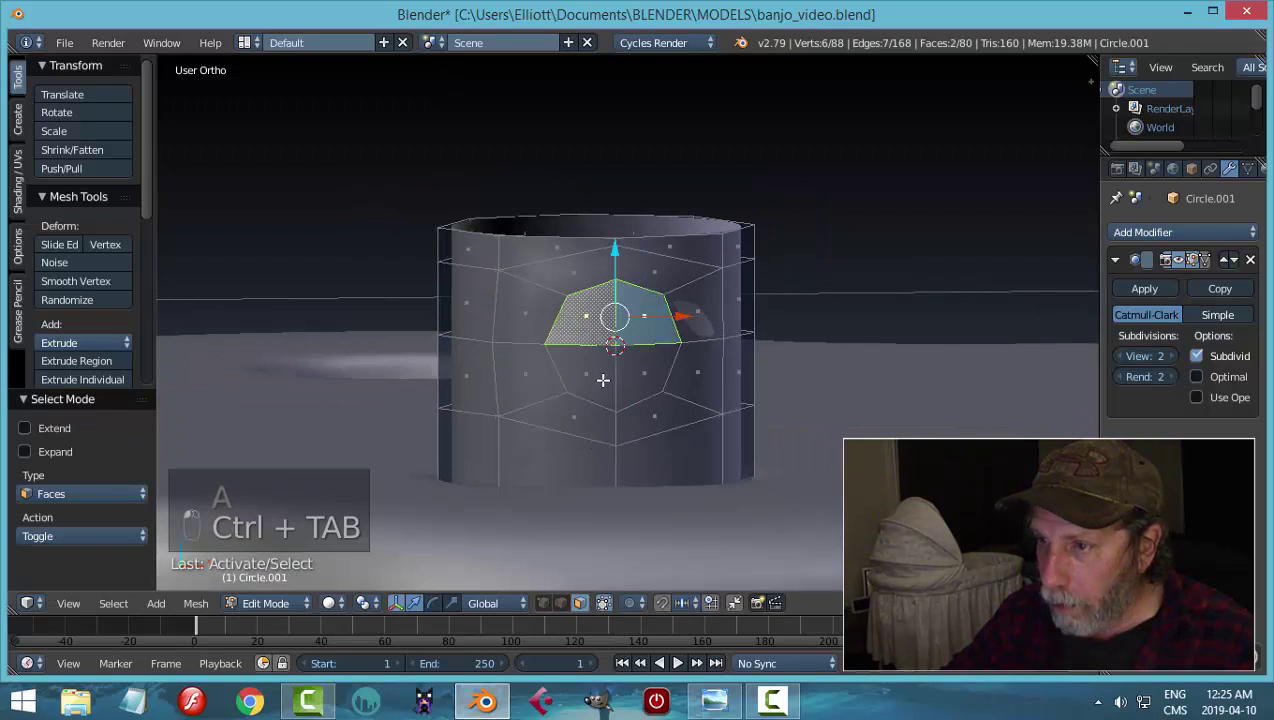
pyautogui.press('x')
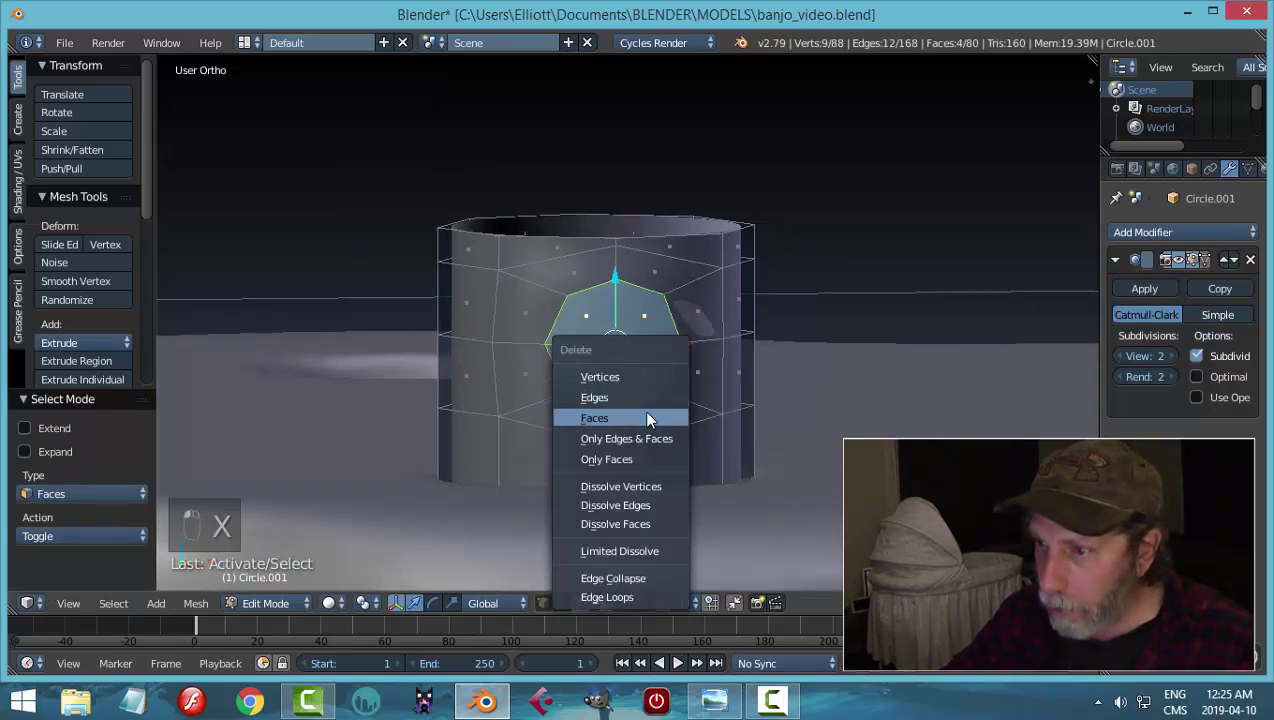
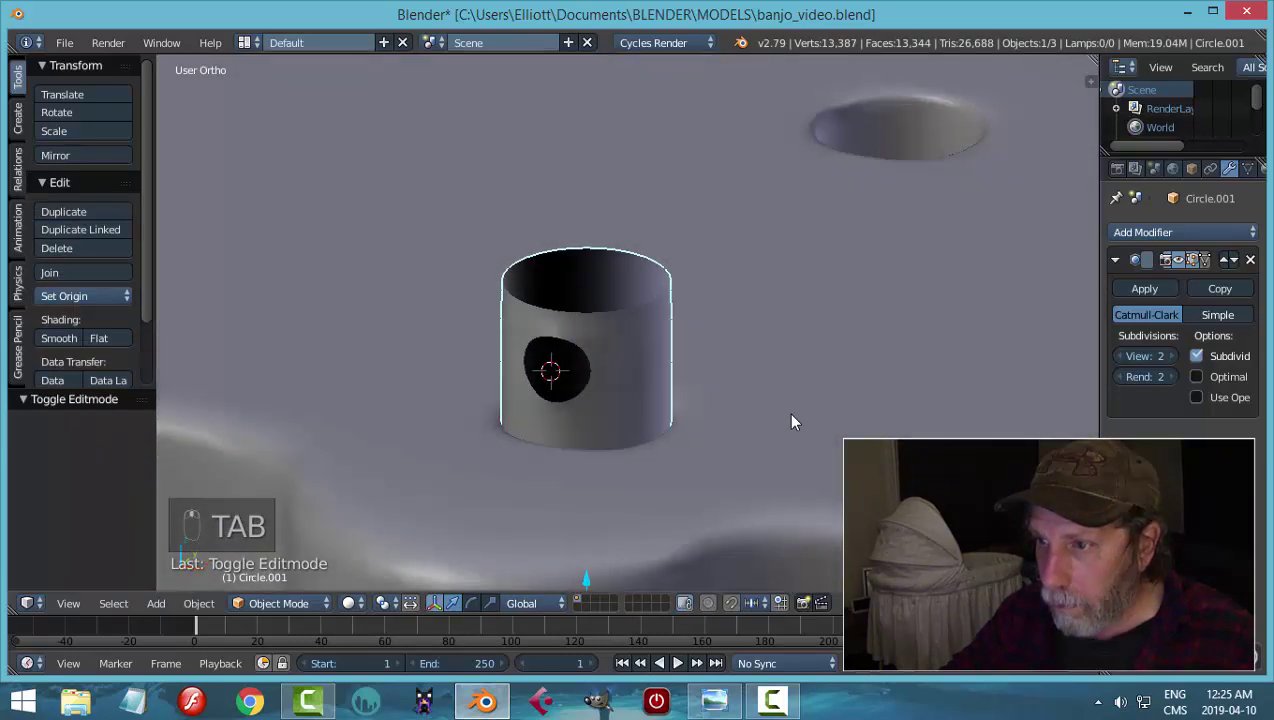
# - From Top view, delete half the peg's vertices and mirror it across Y with Merge and Clipping
pyautogui.middleClick(765, 425)
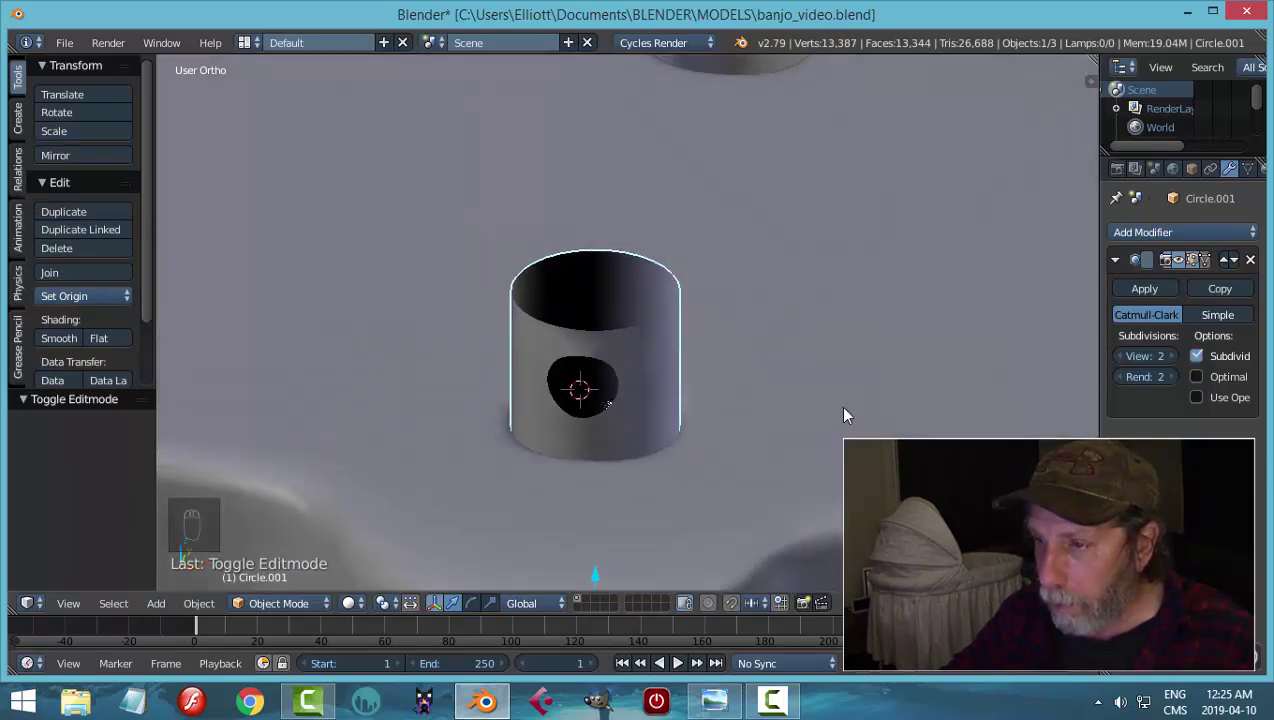
pyautogui.moveTo(605, 364); pyautogui.dragTo(724, 315)
pyautogui.press('KP_7')
pyautogui.press('Tab')
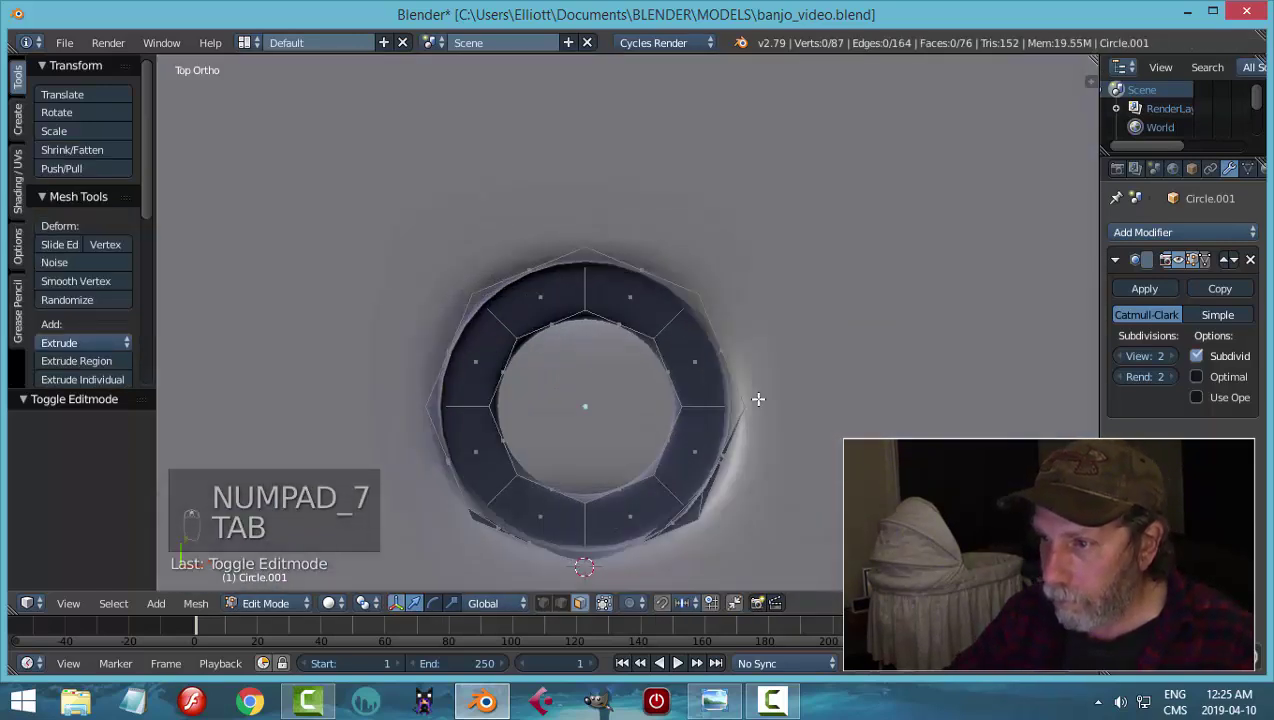
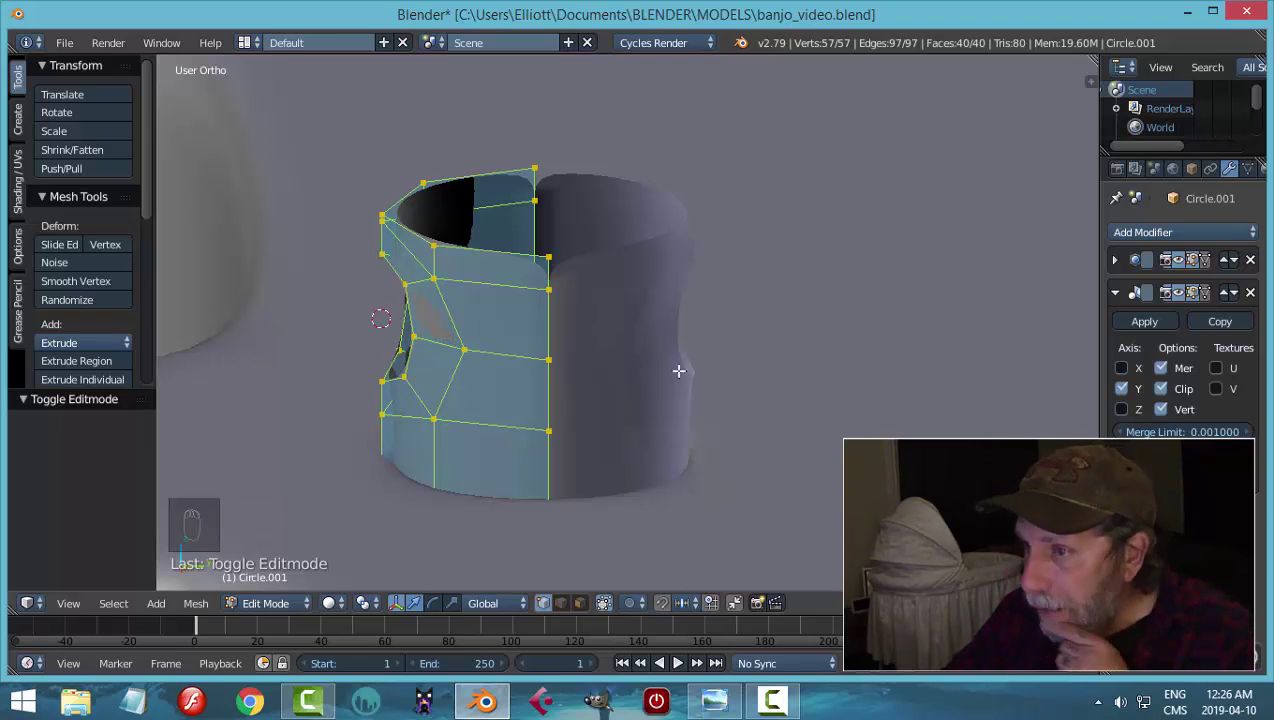
# - Apply the Mirror modifier and orbit to confirm the peg shows matching openings on both sides
pyautogui.press('Tab')
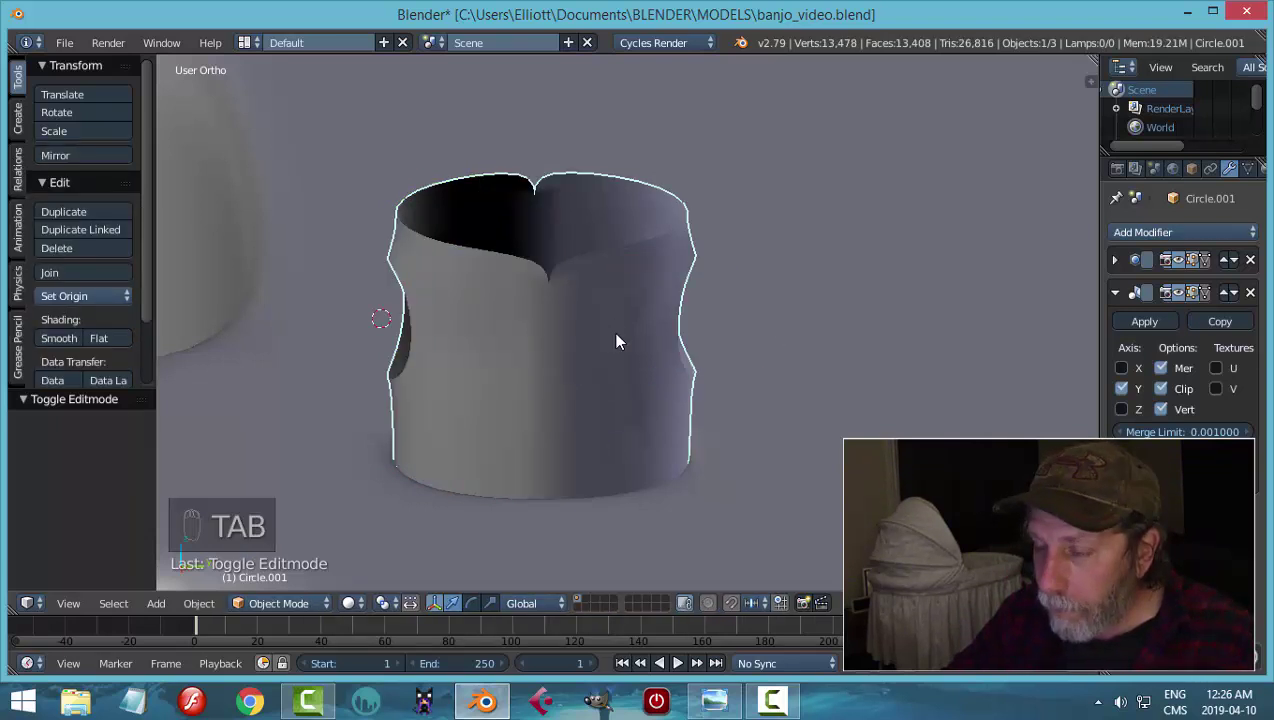
pyautogui.moveTo(621, 340); pyautogui.dragTo(803, 306)
pyautogui.moveTo(803, 306); pyautogui.dragTo(921, 296)
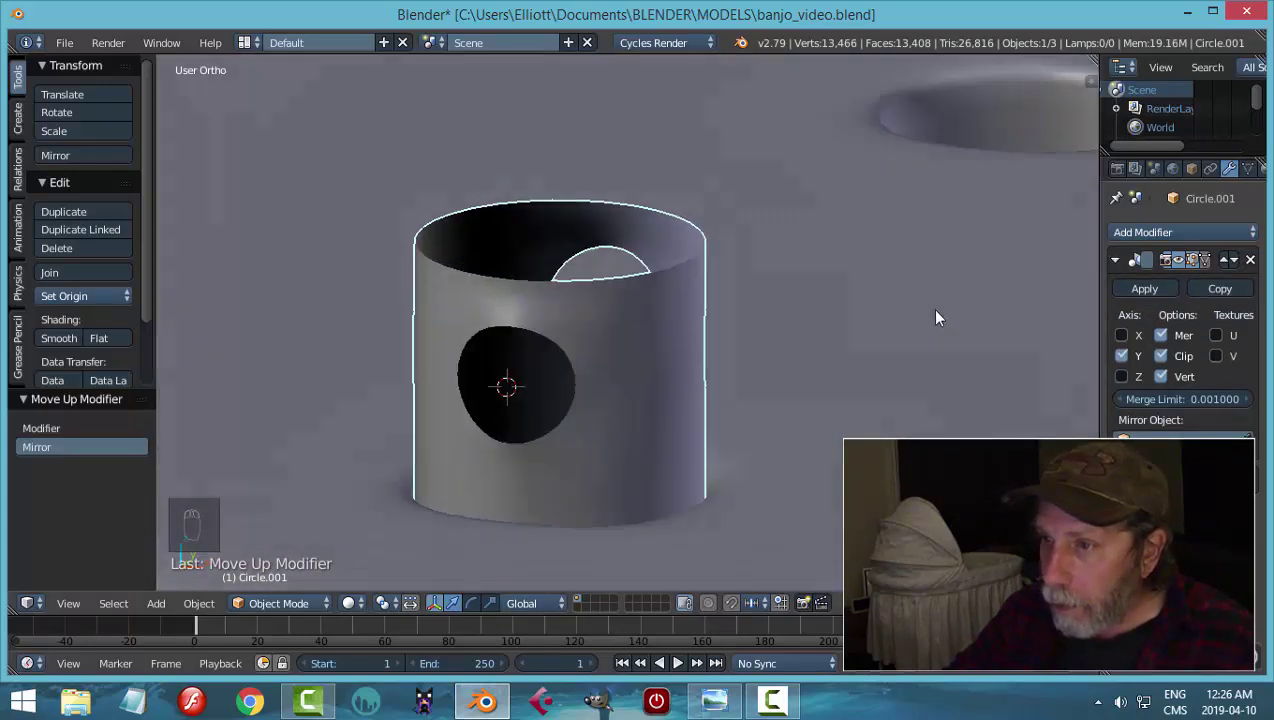
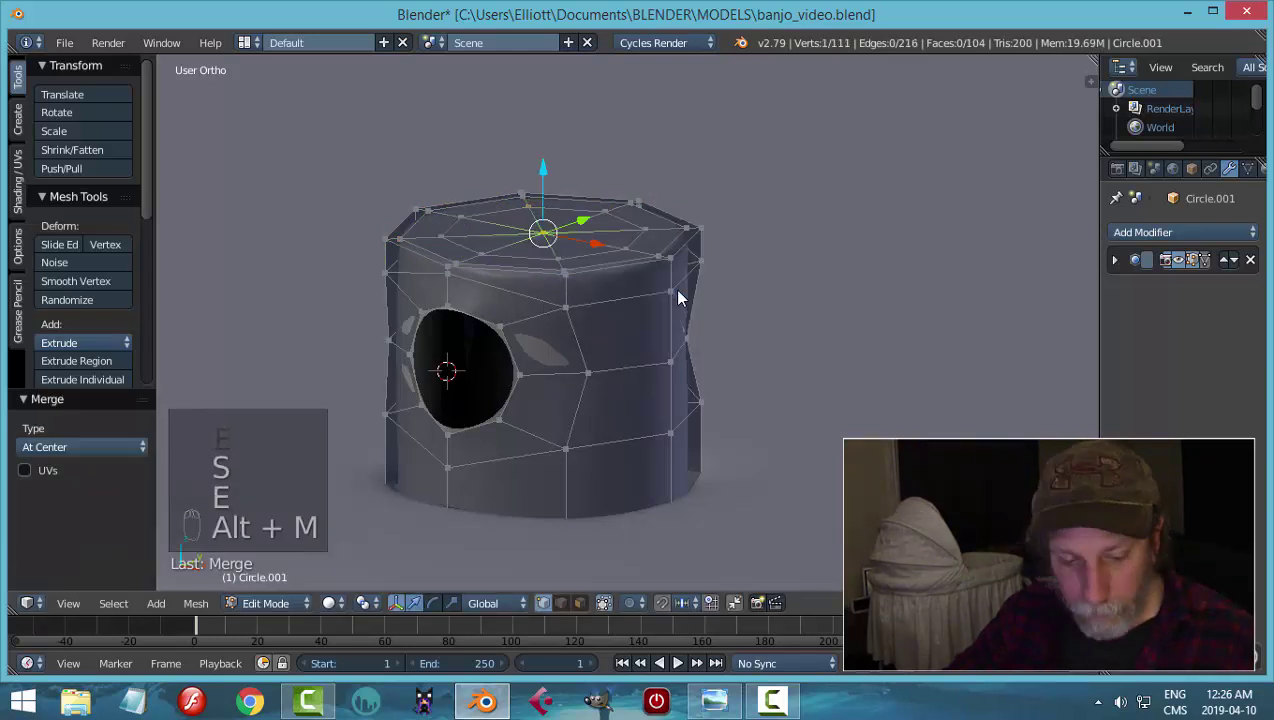
# - Select all peg vertices, Remove Doubles along the seam, and shift the faces around the opening
pyautogui.press('a')
pyautogui.press('a')
pyautogui.press('w')
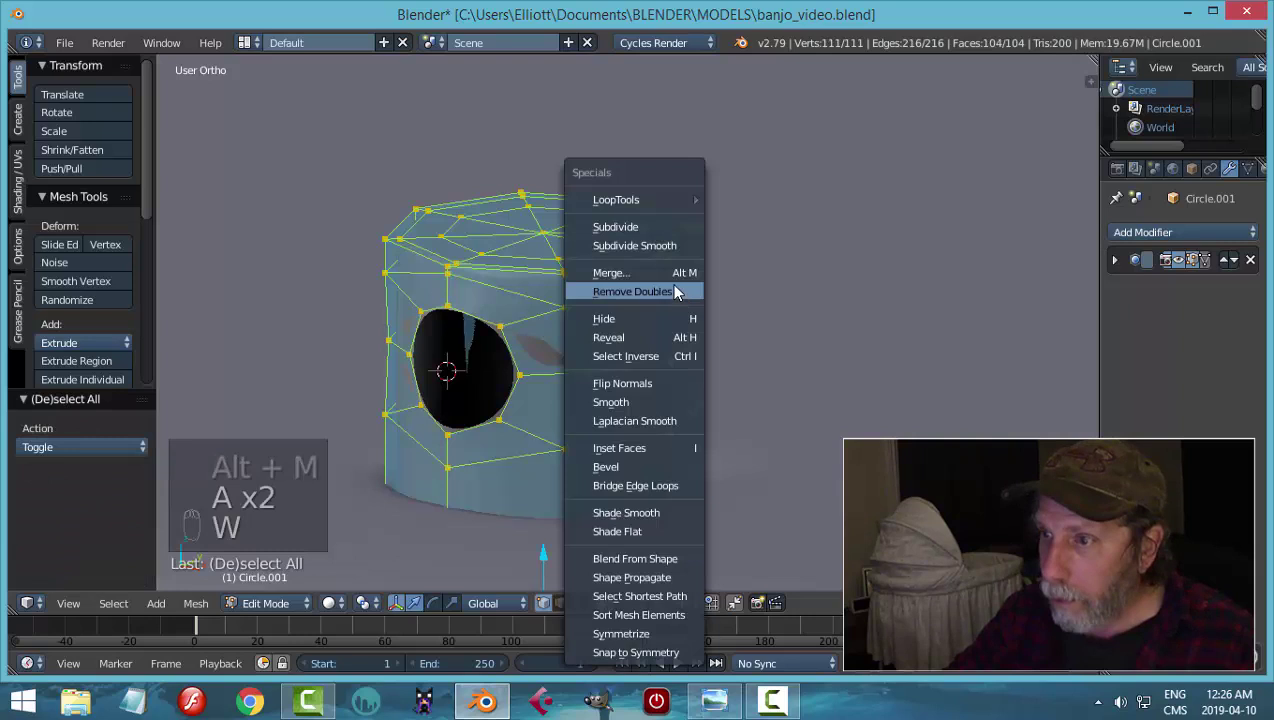
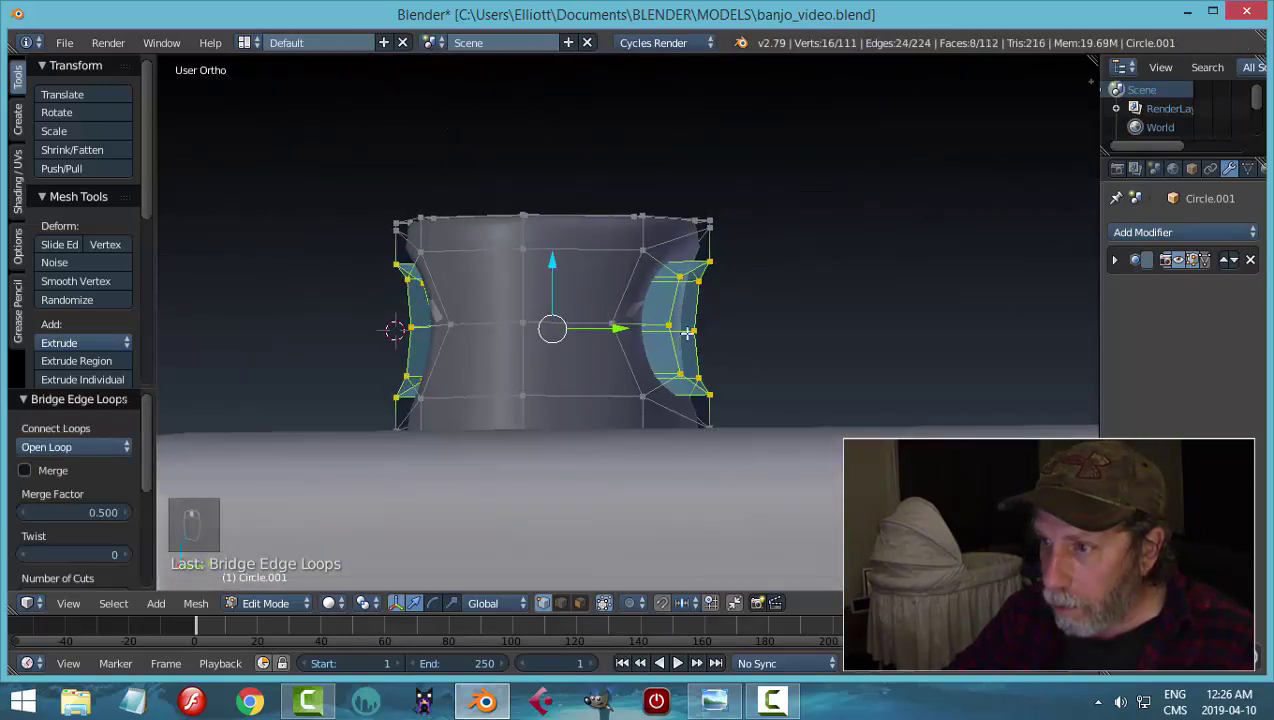
pyautogui.press('a')
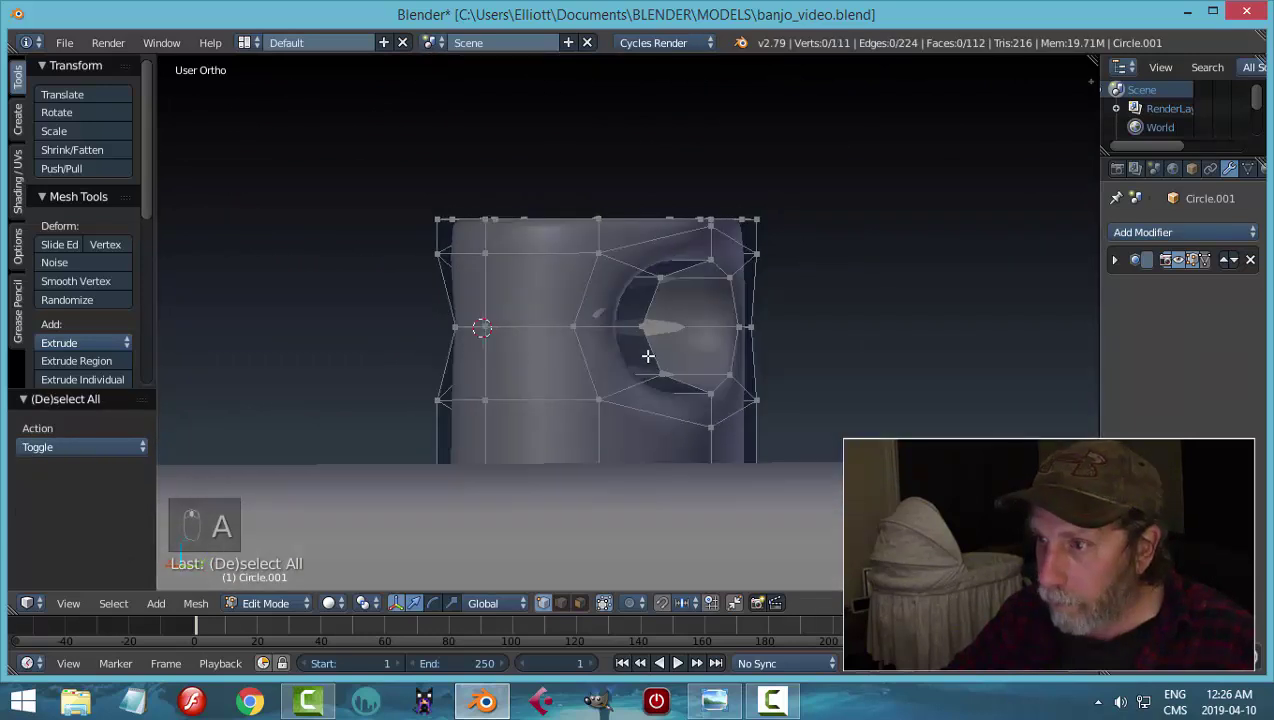
# - Extrude the opening's edge ring inward twice and shrink it to form a tunnel through the peg
pyautogui.press('Tab')
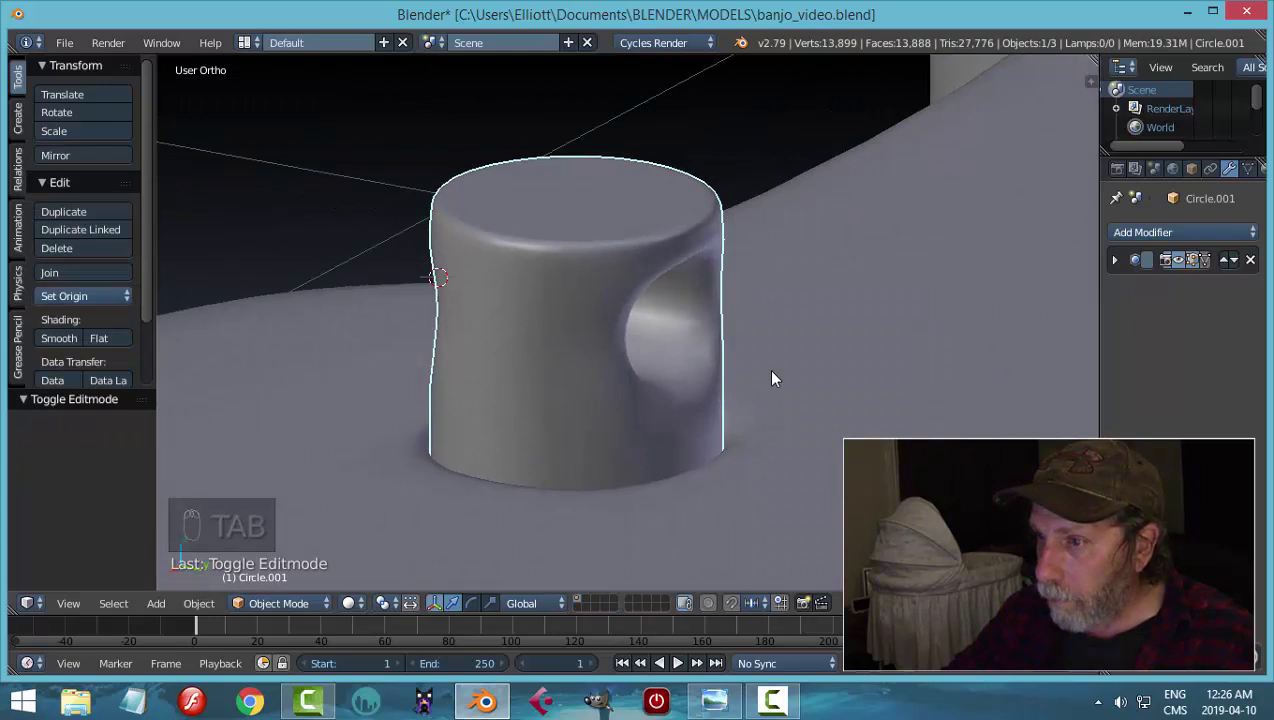
pyautogui.press('Tab')
pyautogui.press('Tab')
pyautogui.press('ctrl+Tab')
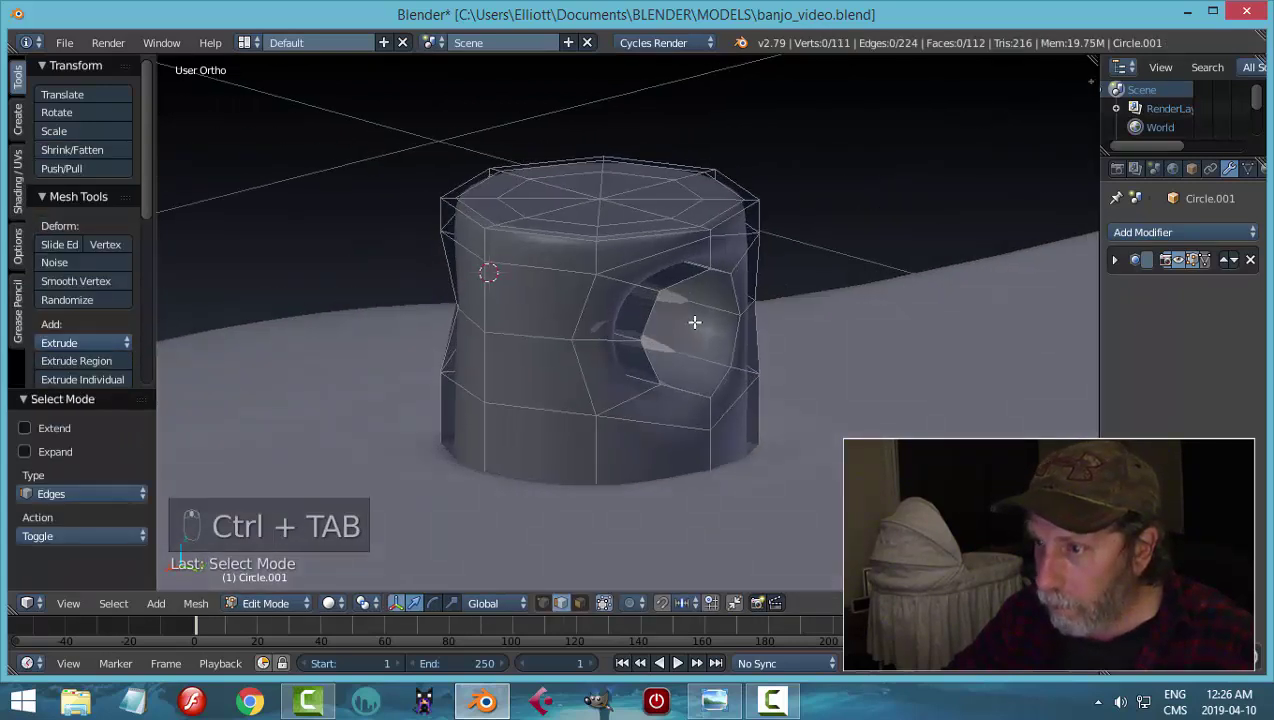
pyautogui.press('ctrl+r')
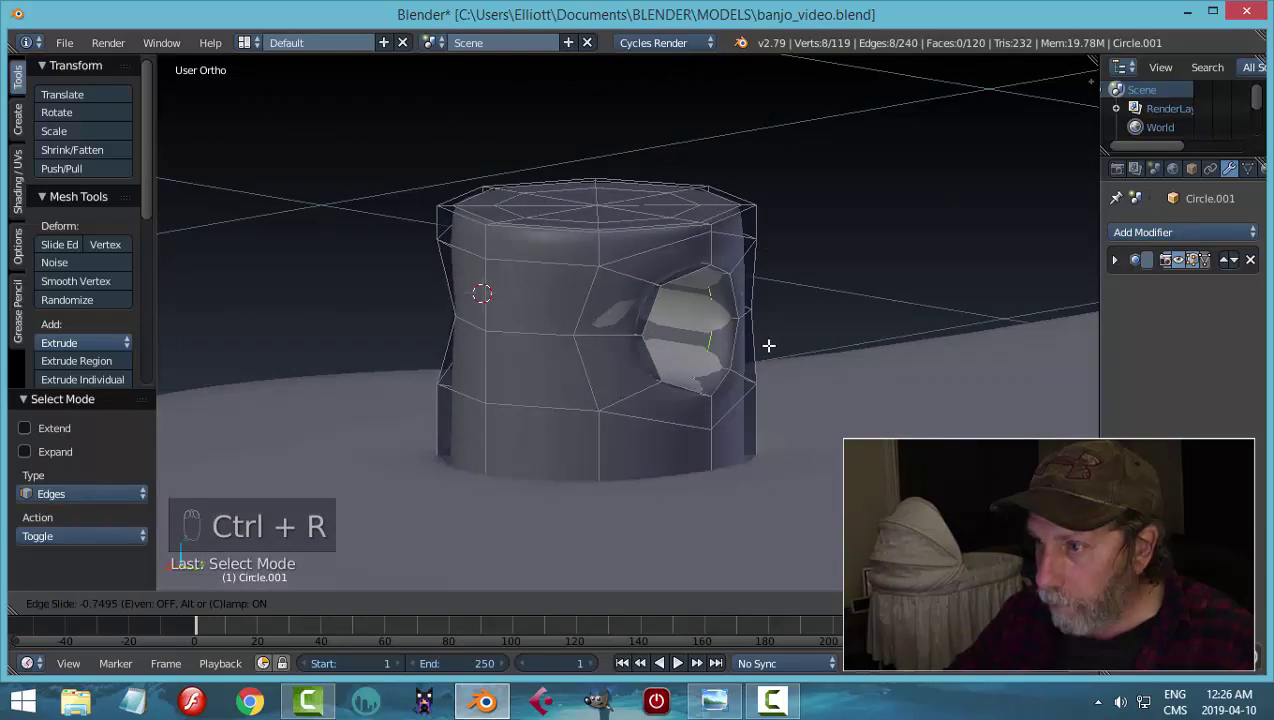
pyautogui.press('ctrl+r')
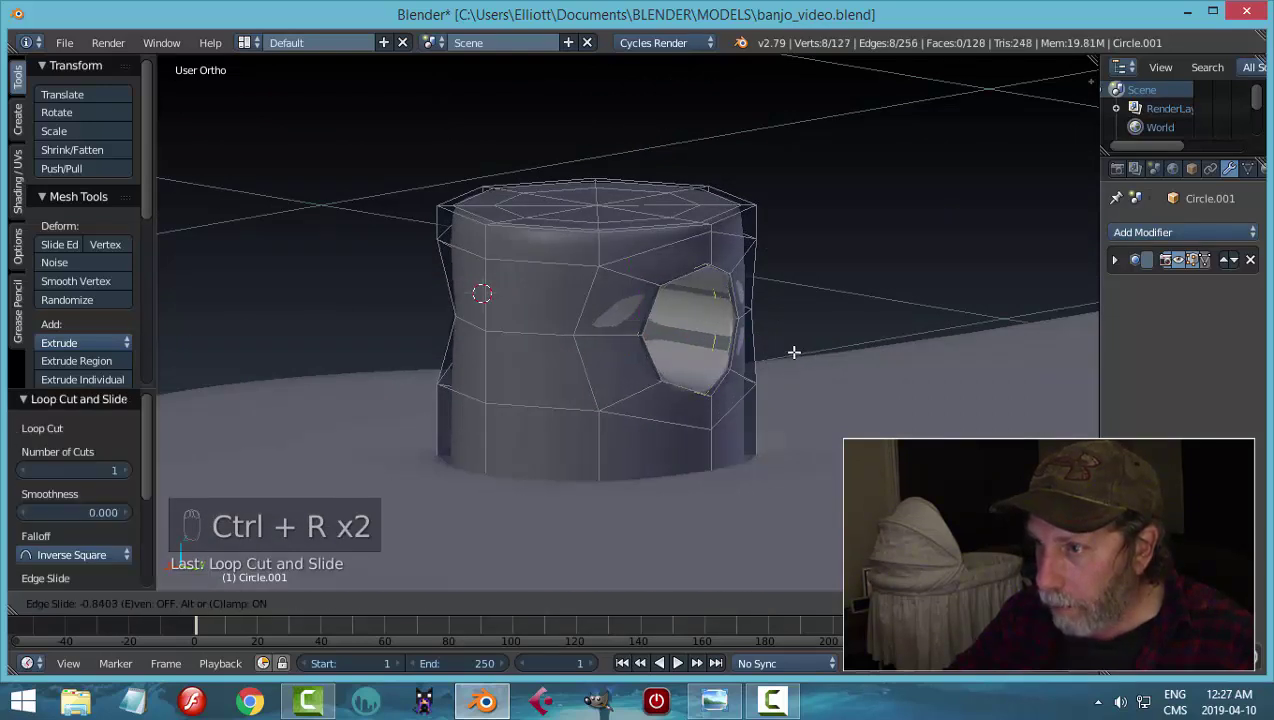
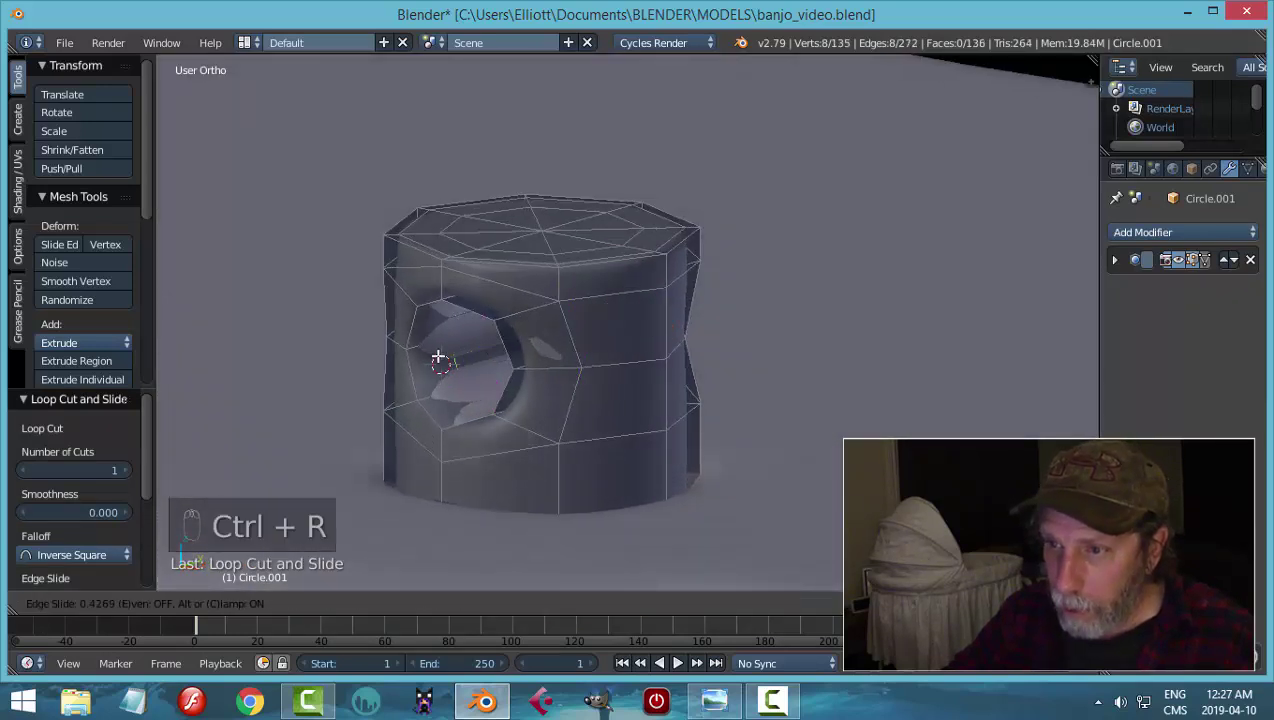
pyautogui.press('ctrl+r')
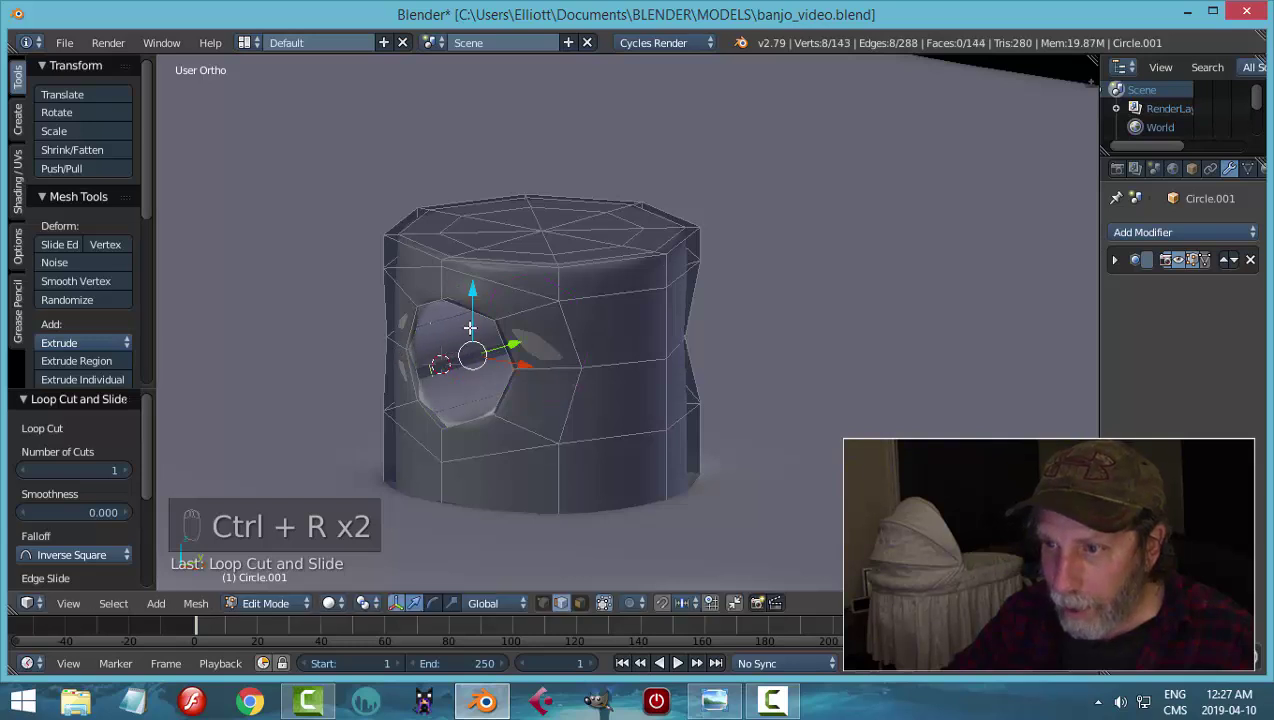
pyautogui.press('a')
pyautogui.press('Tab')
pyautogui.middleClick(635, 320)
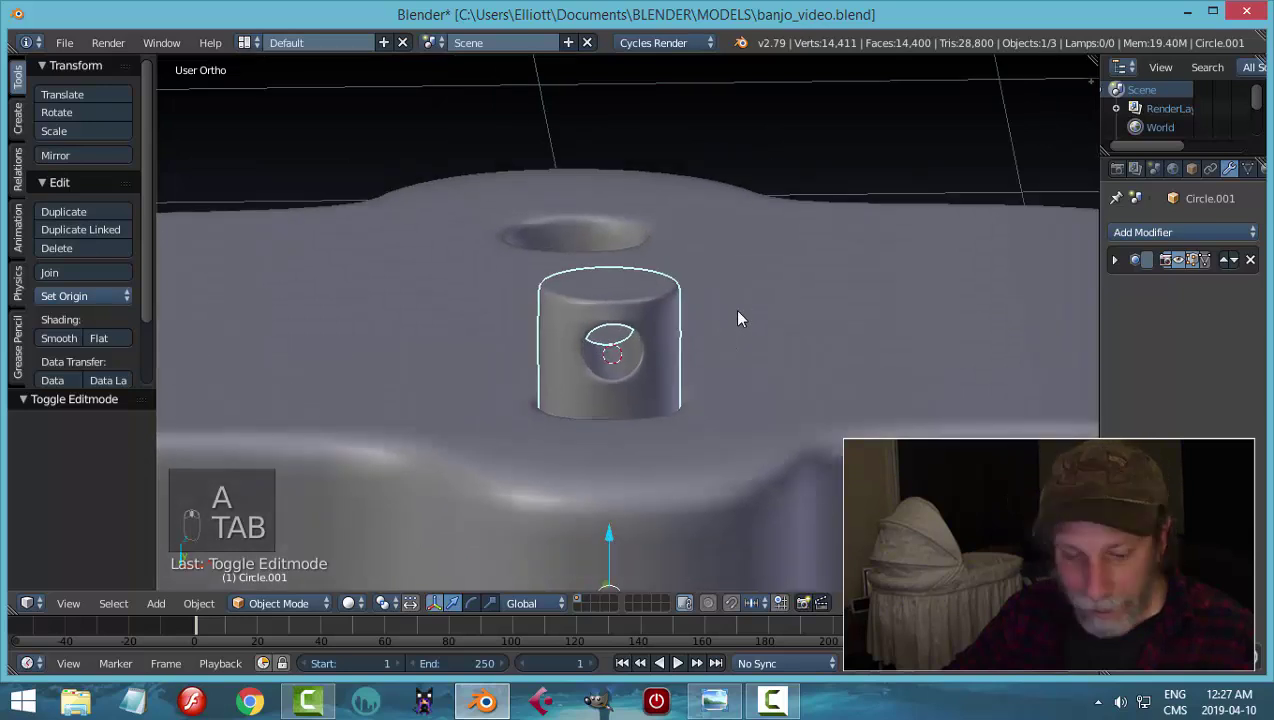
pyautogui.press('a')
pyautogui.middleClick(649, 331)
pyautogui.middleClick(608, 315)
pyautogui.middleClick(541, 286)
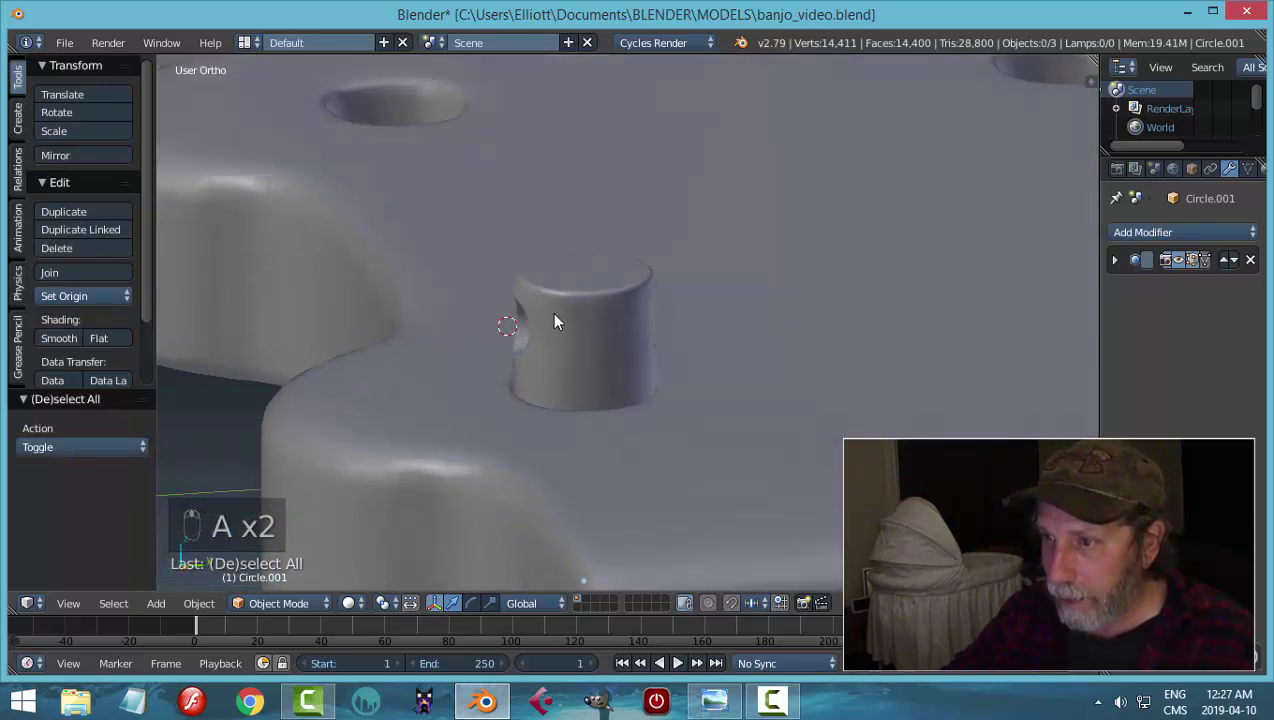
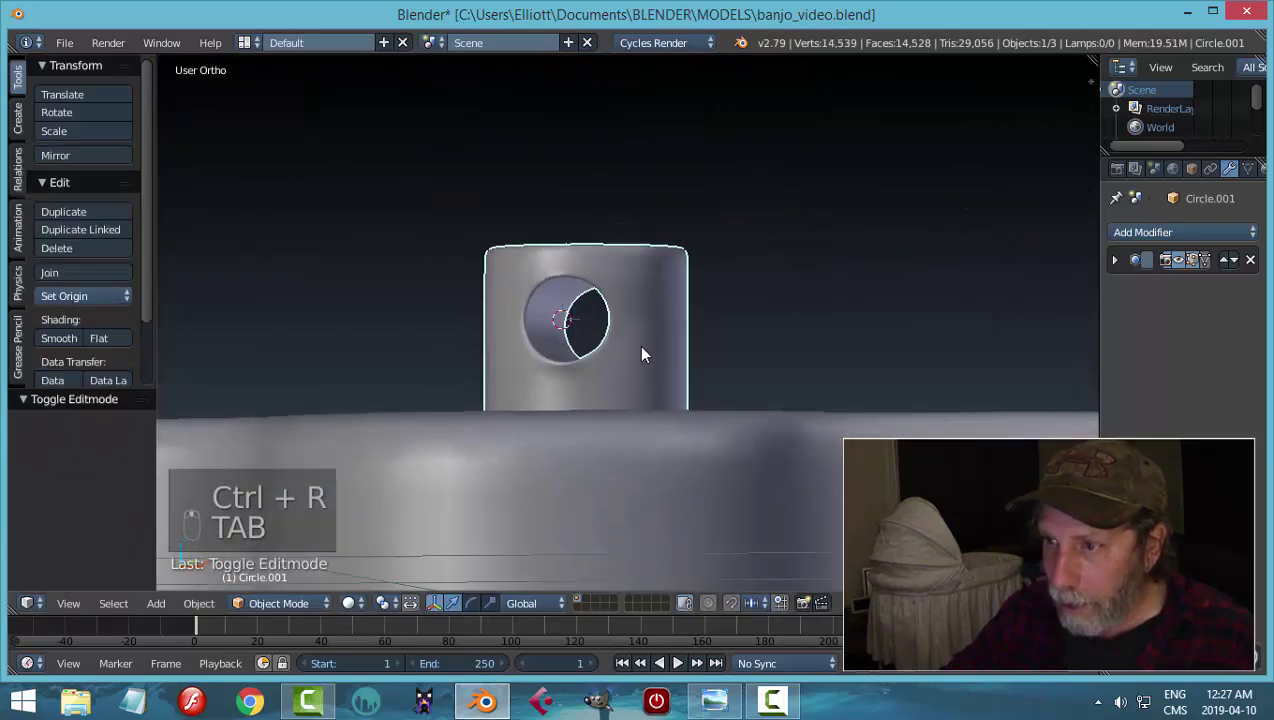
pyautogui.press('ctrl+z')
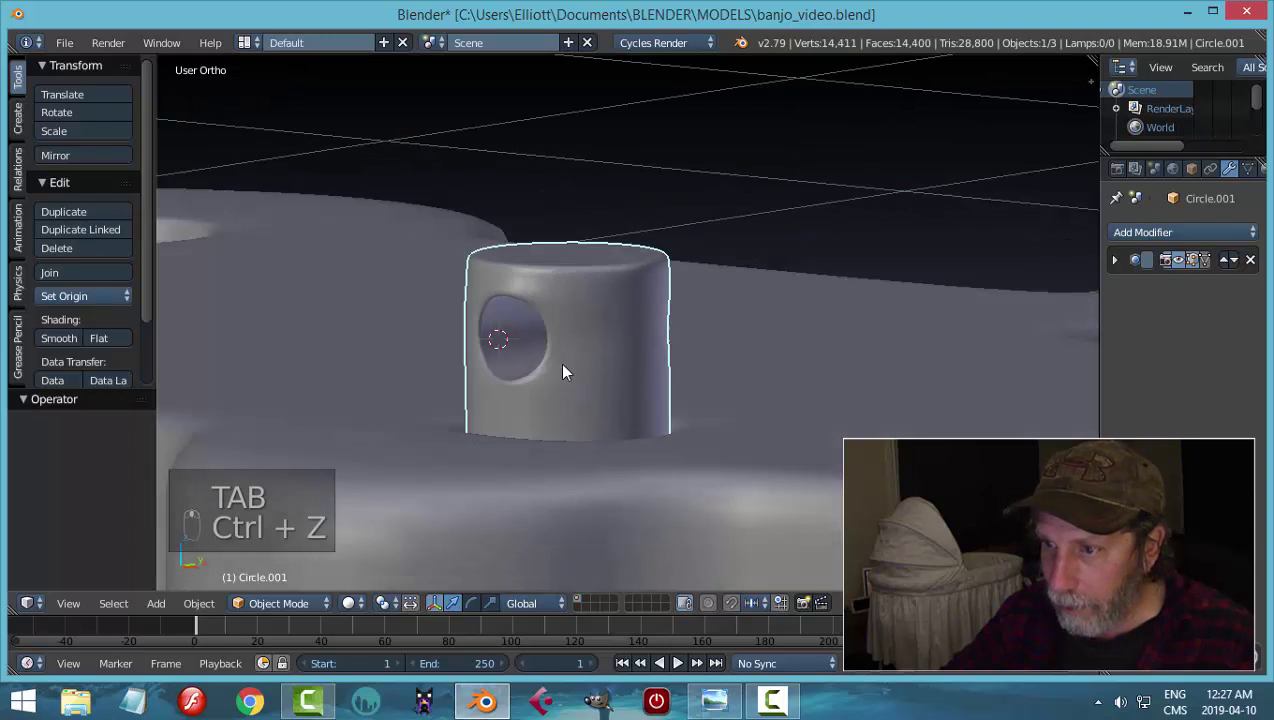
# - Extrude an extra ring from the peg's top rim and scale it in slightly to firm the edge
pyautogui.press('Tab')
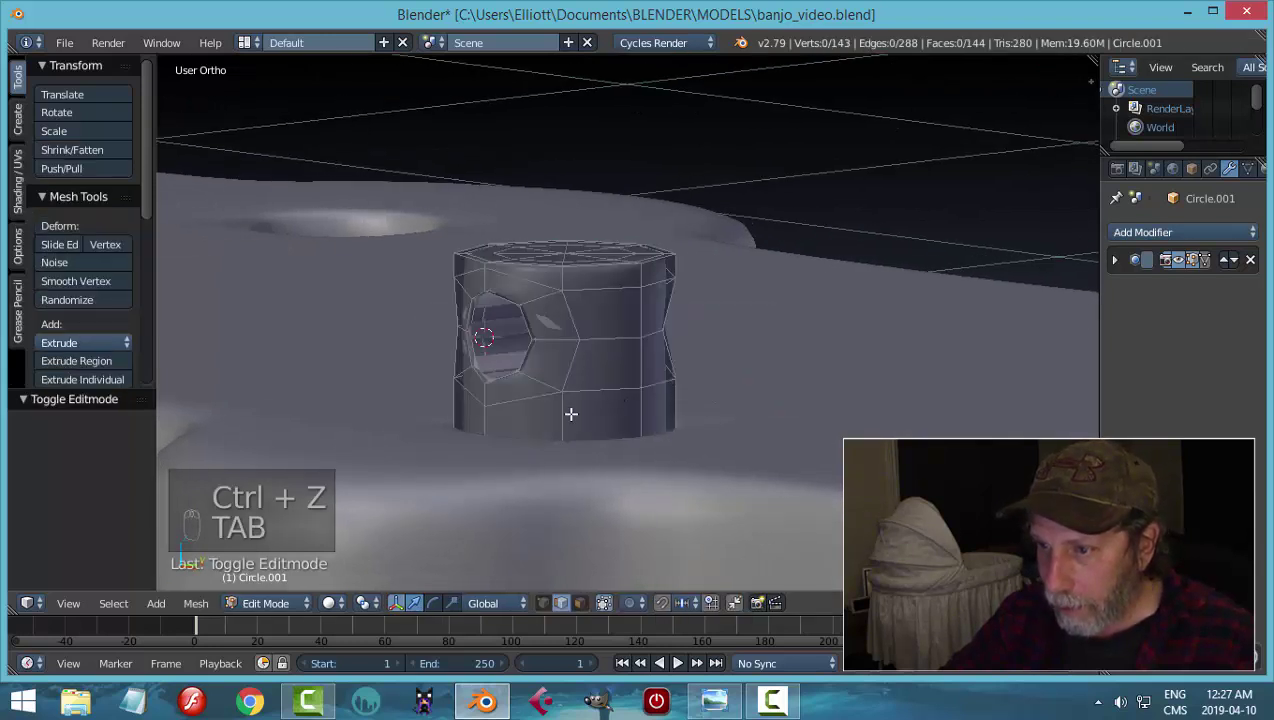
pyautogui.press('ctrl+r')
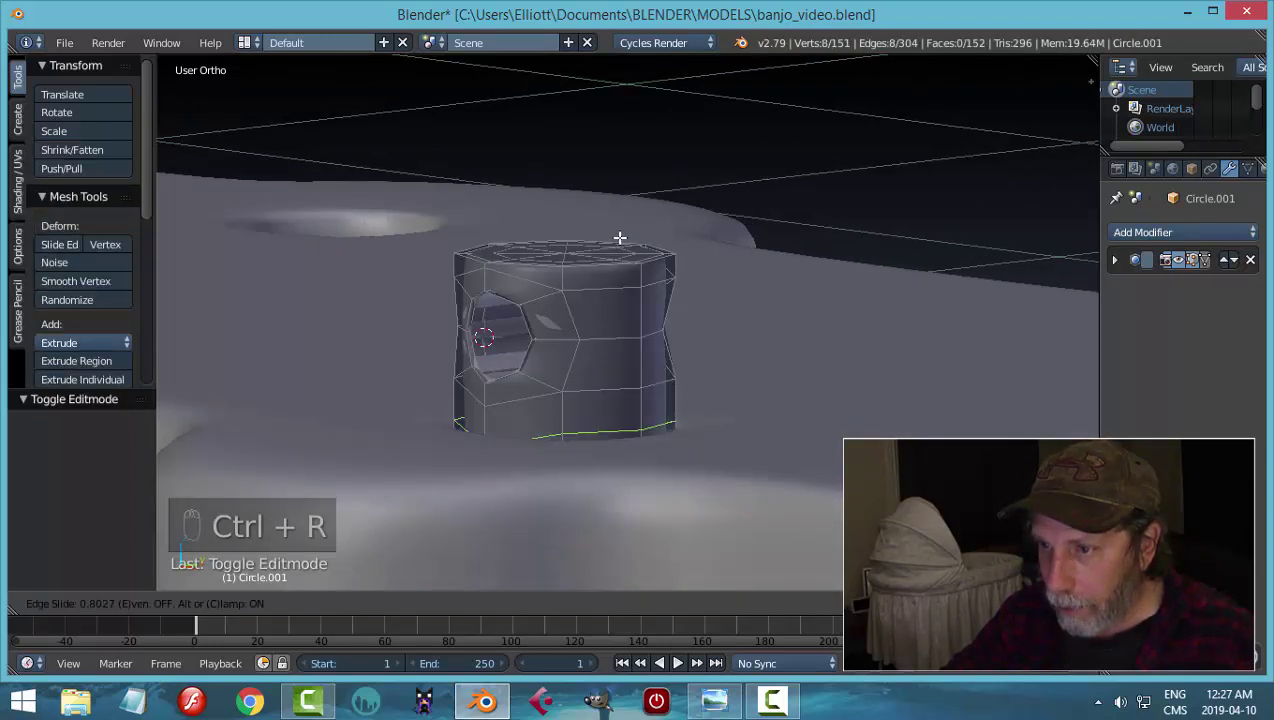
pyautogui.press('ctrl+r')
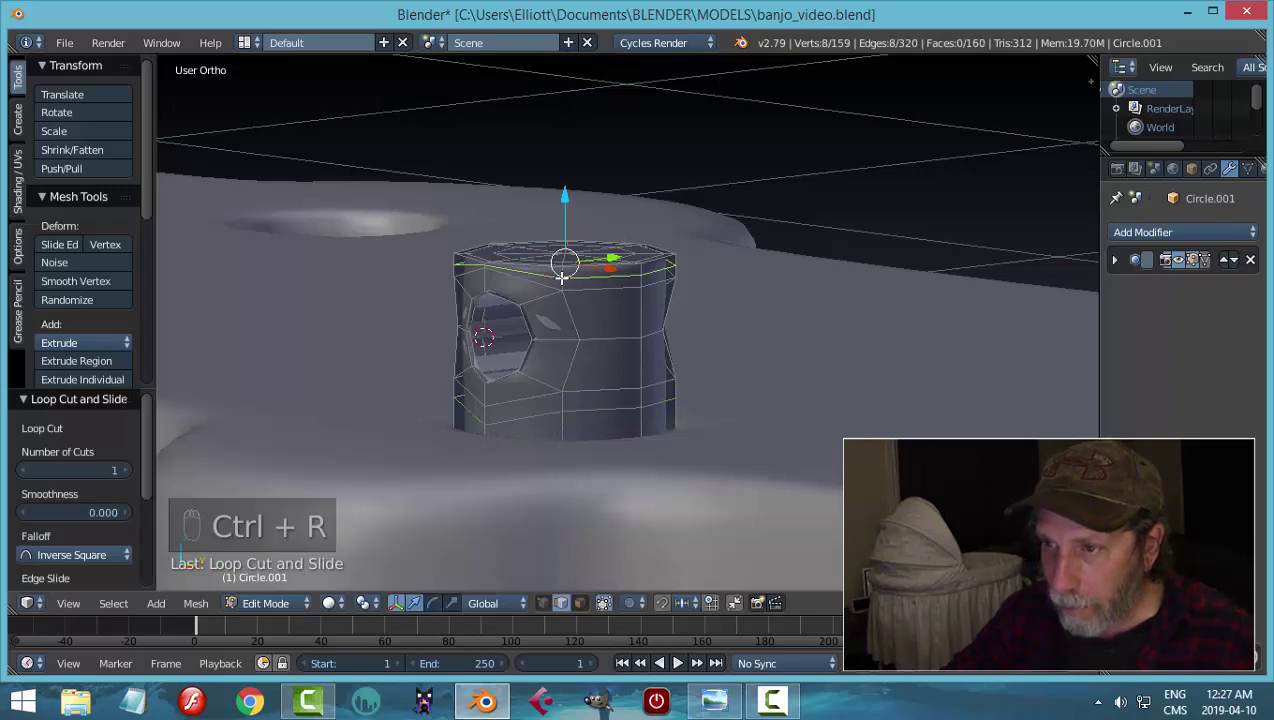
pyautogui.press('a')
pyautogui.press('Tab')
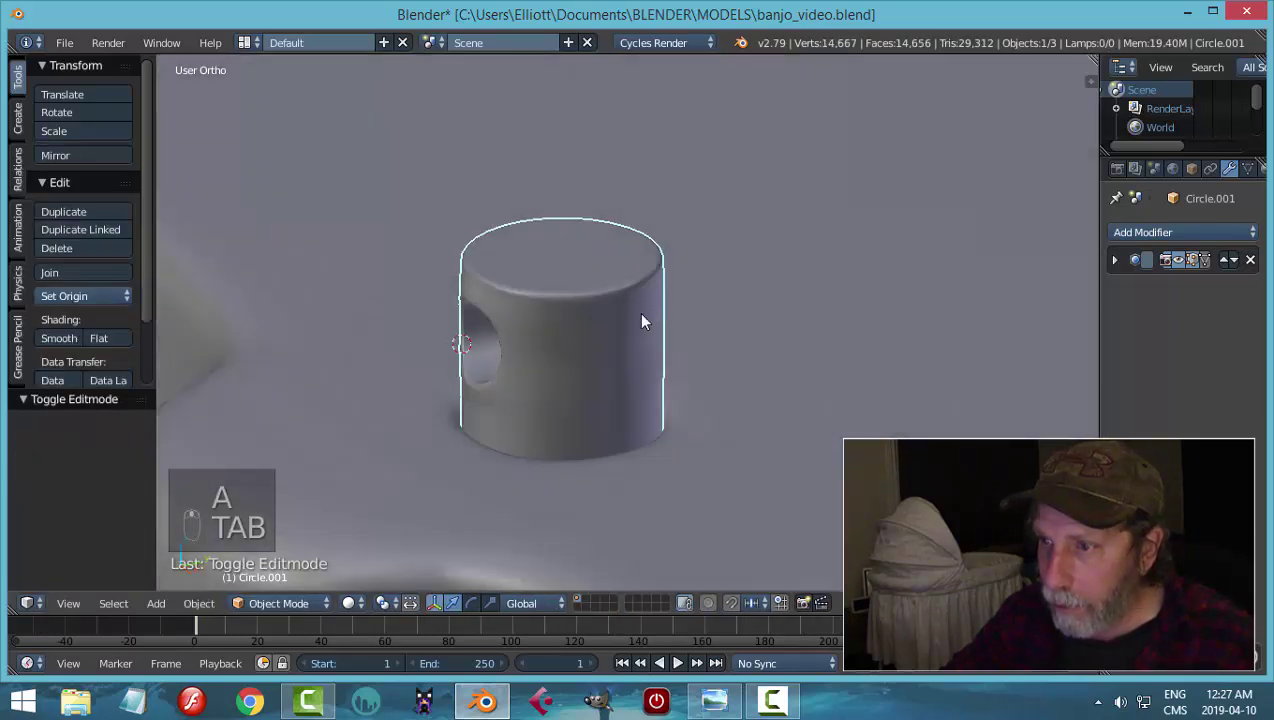
pyautogui.press('a')
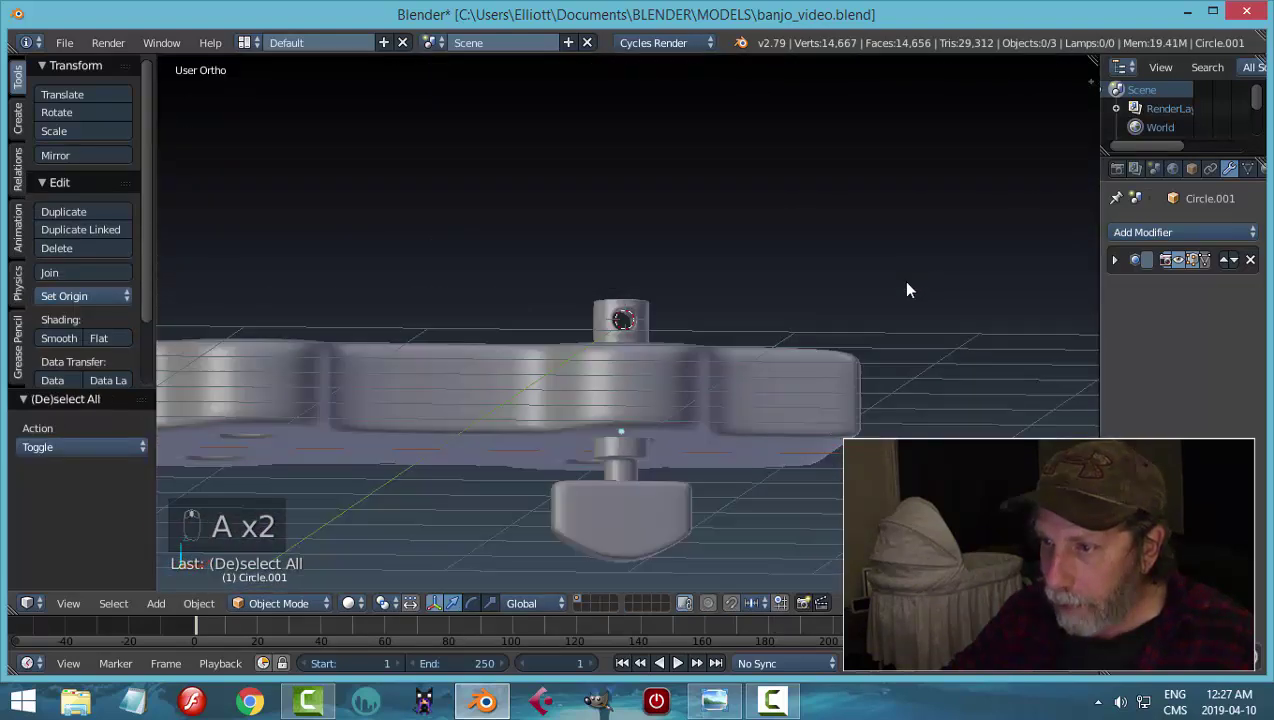
# - Adjust the first peg vertically so it sits correctly in its headstock hole
pyautogui.click(651, 335)
pyautogui.moveTo(722, 376); pyautogui.dragTo(767, 408)
pyautogui.press('r')
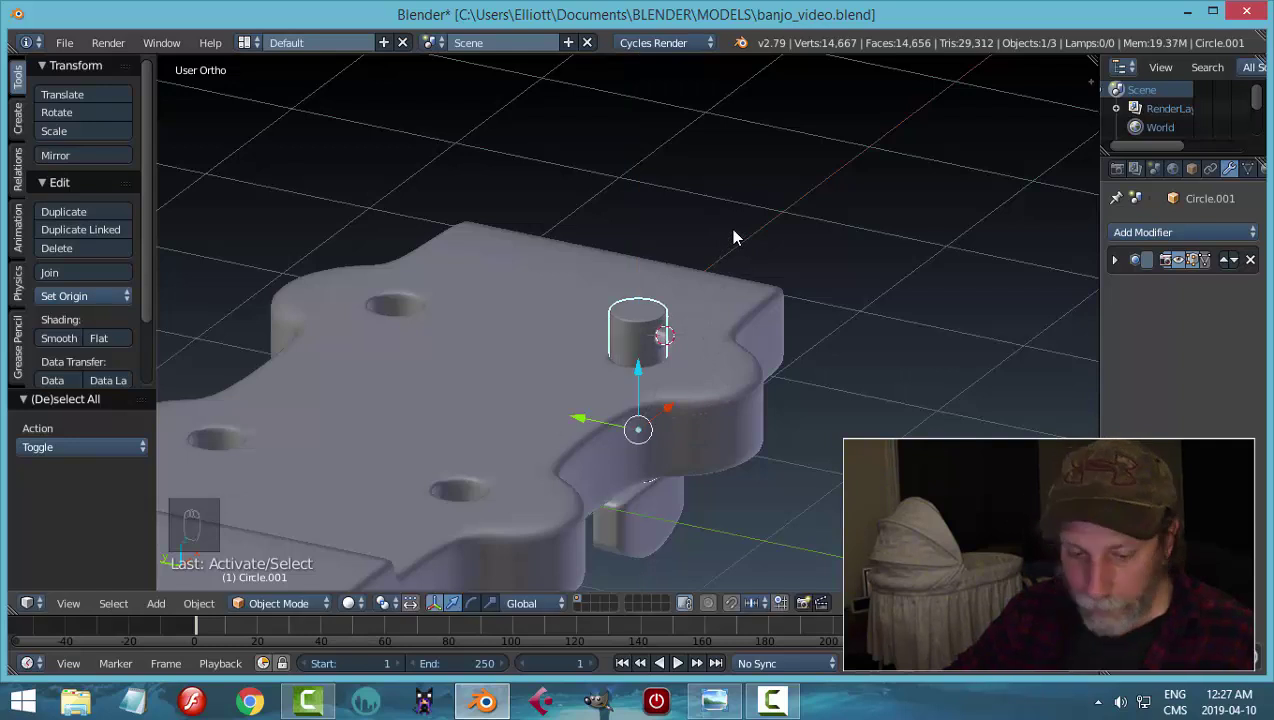
pyautogui.press('r')
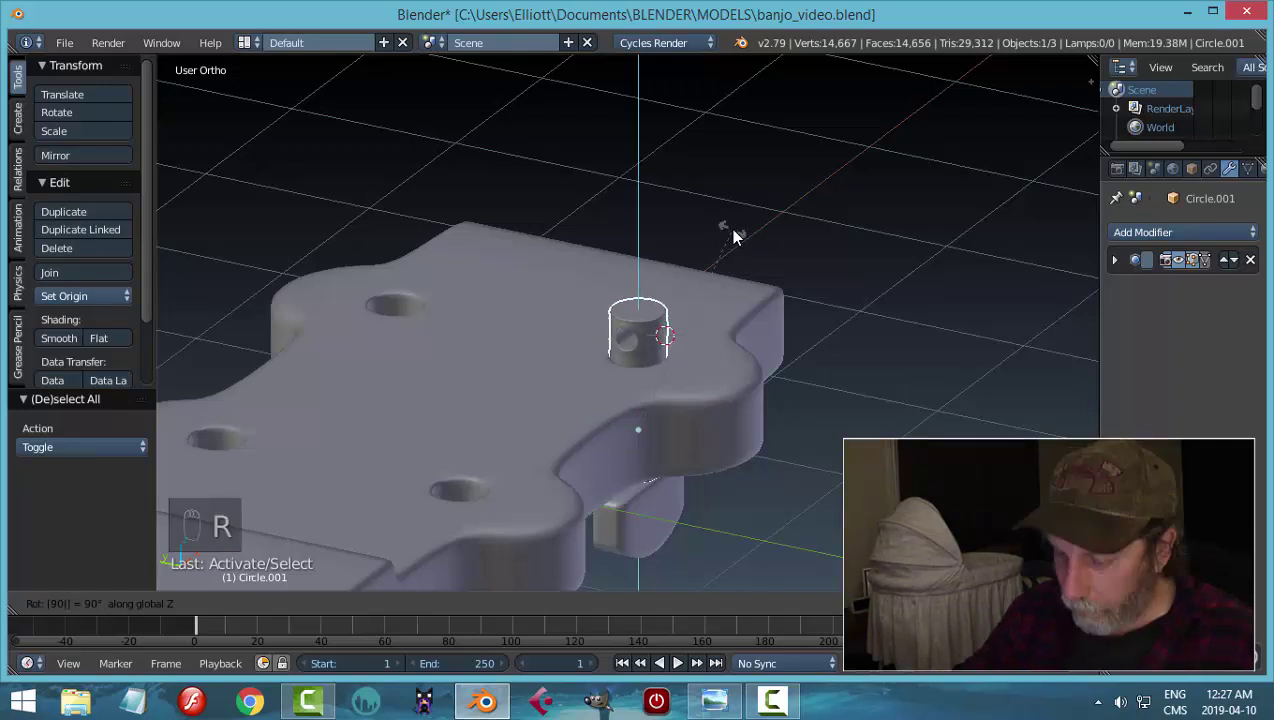
pyautogui.press('a')
pyautogui.middleClick(680, 252)
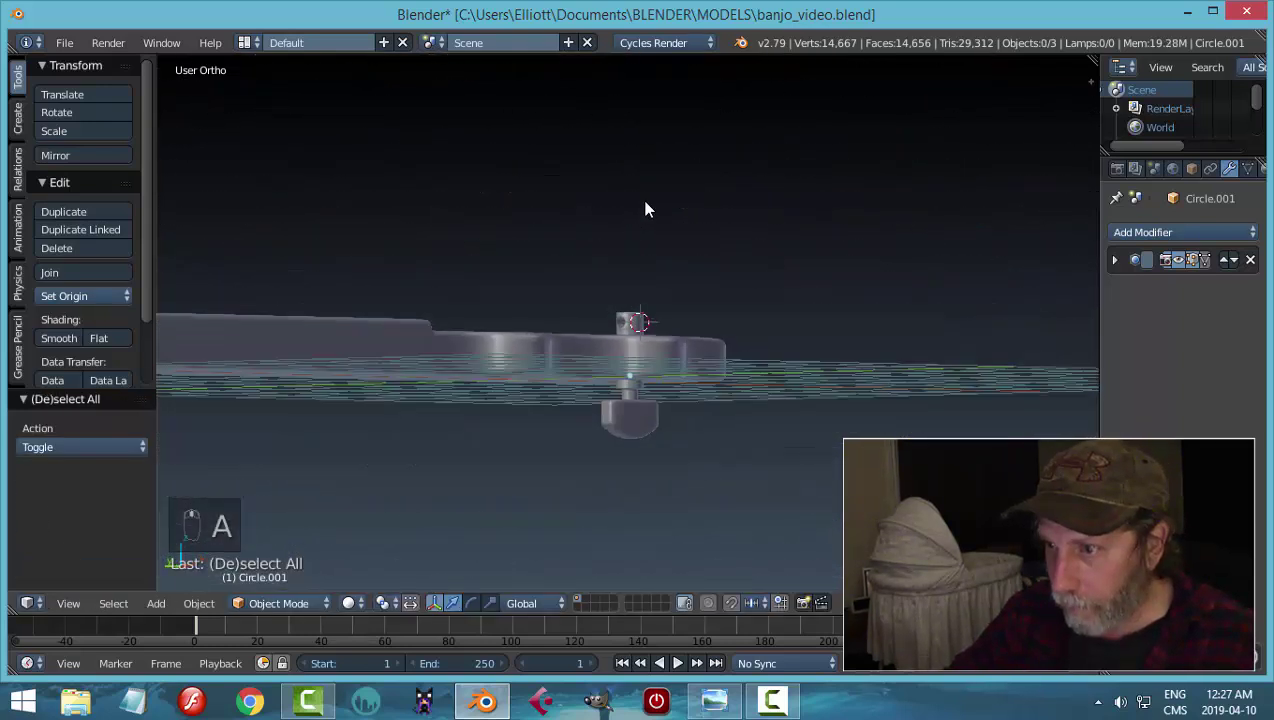
pyautogui.middleClick(719, 229)
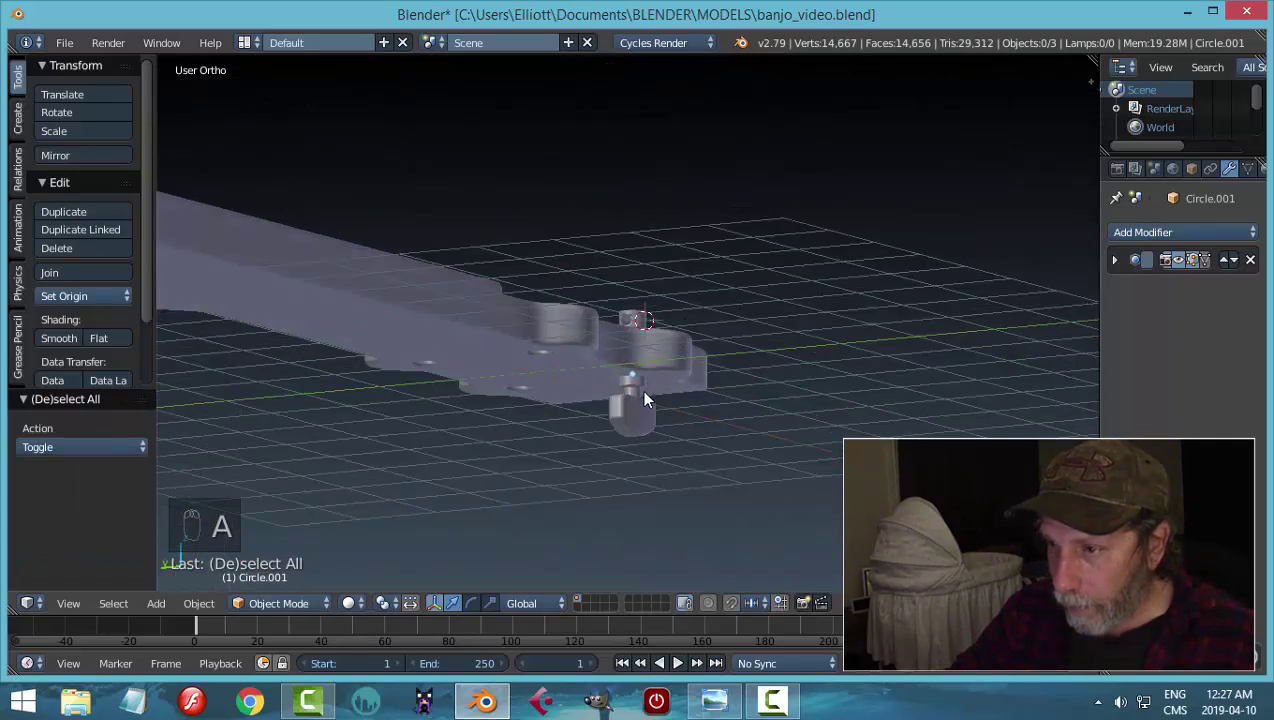
pyautogui.click(661, 406)
pyautogui.moveTo(754, 361); pyautogui.dragTo(724, 378)
pyautogui.press('KP_7')
pyautogui.click(724, 378)
# - Duplicate the tuning peg and drop copies into the next headstock holes
pyautogui.press('shift+d')
pyautogui.moveTo(631, 267); pyautogui.dragTo(665, 136)
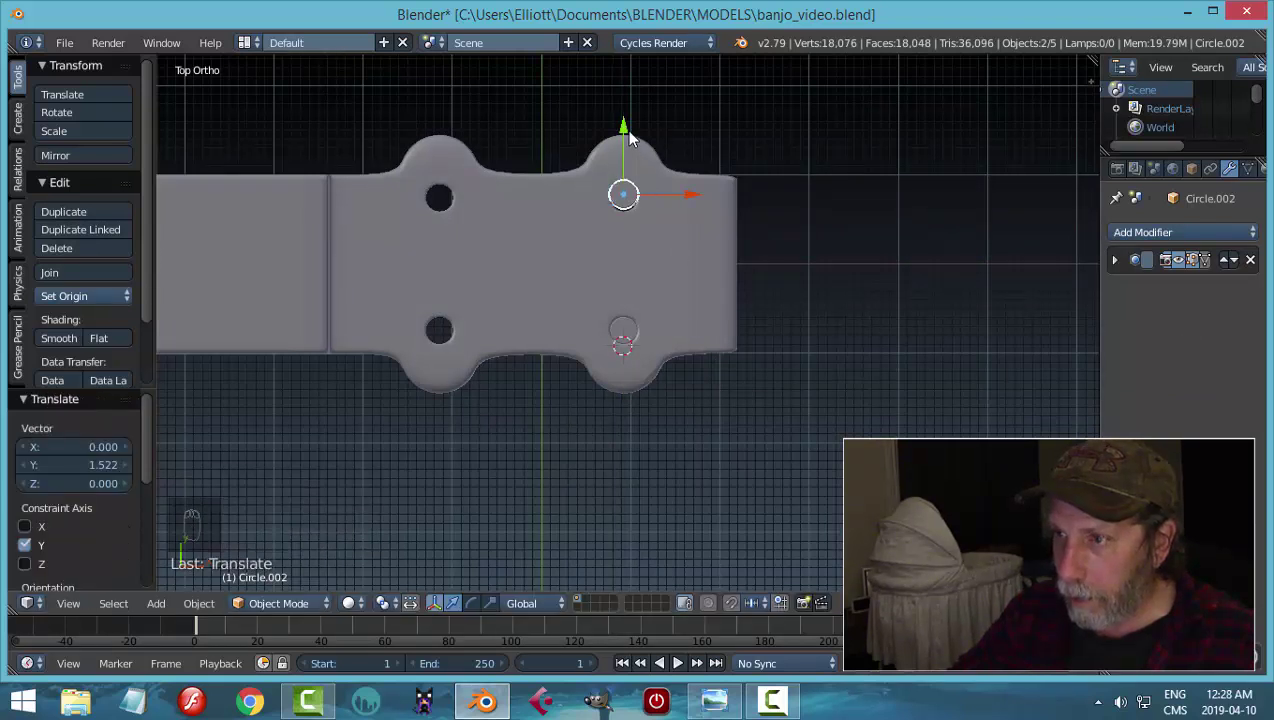
pyautogui.moveTo(636, 136); pyautogui.dragTo(516, 231)
pyautogui.press('shift+d')
pyautogui.press('shift+d')
pyautogui.moveTo(443, 148); pyautogui.dragTo(456, 271)
pyautogui.press('a')
pyautogui.moveTo(603, 434); pyautogui.dragTo(467, 413)
# - Place the last peg copy, check all four pegs at an angle, and save the file
pyautogui.moveTo(467, 413); pyautogui.dragTo(631, 450)
pyautogui.press('r')
pyautogui.moveTo(578, 425); pyautogui.dragTo(591, 451)
pyautogui.press('r')
pyautogui.press('a')
pyautogui.moveTo(713, 398); pyautogui.dragTo(730, 380)
pyautogui.moveTo(688, 476); pyautogui.dragTo(759, 404)
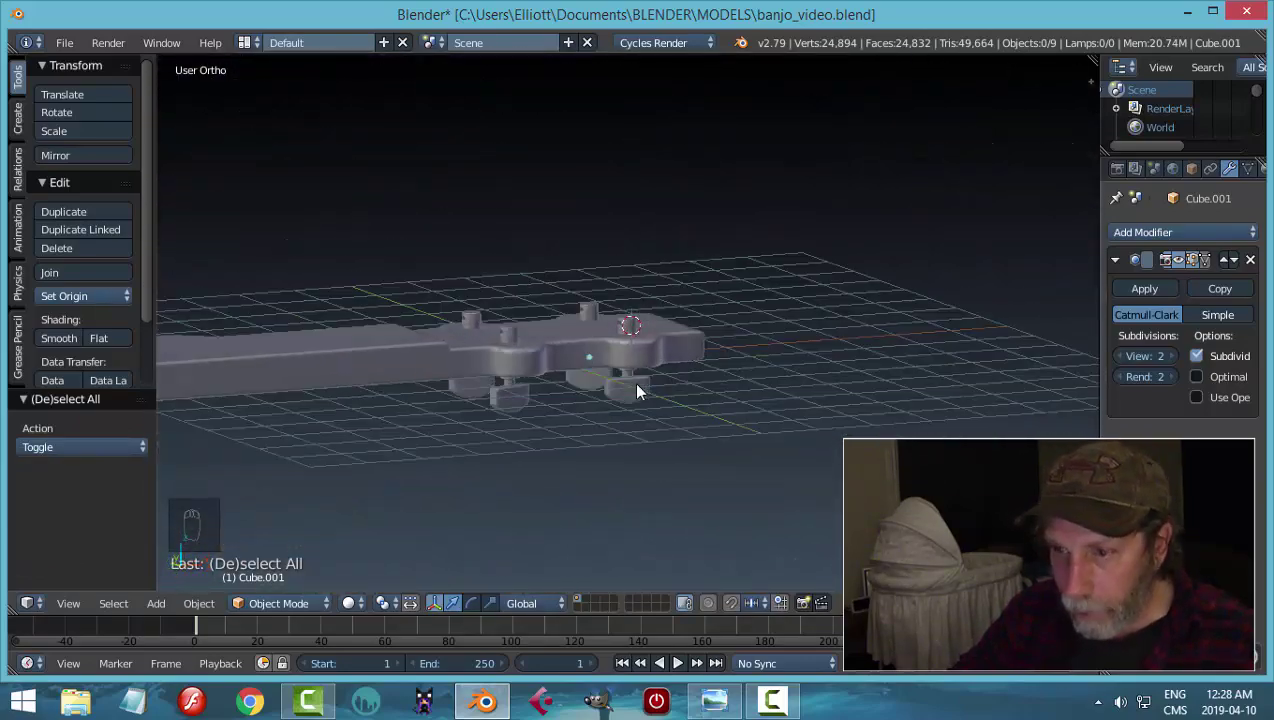
pyautogui.press('ctrl+s')
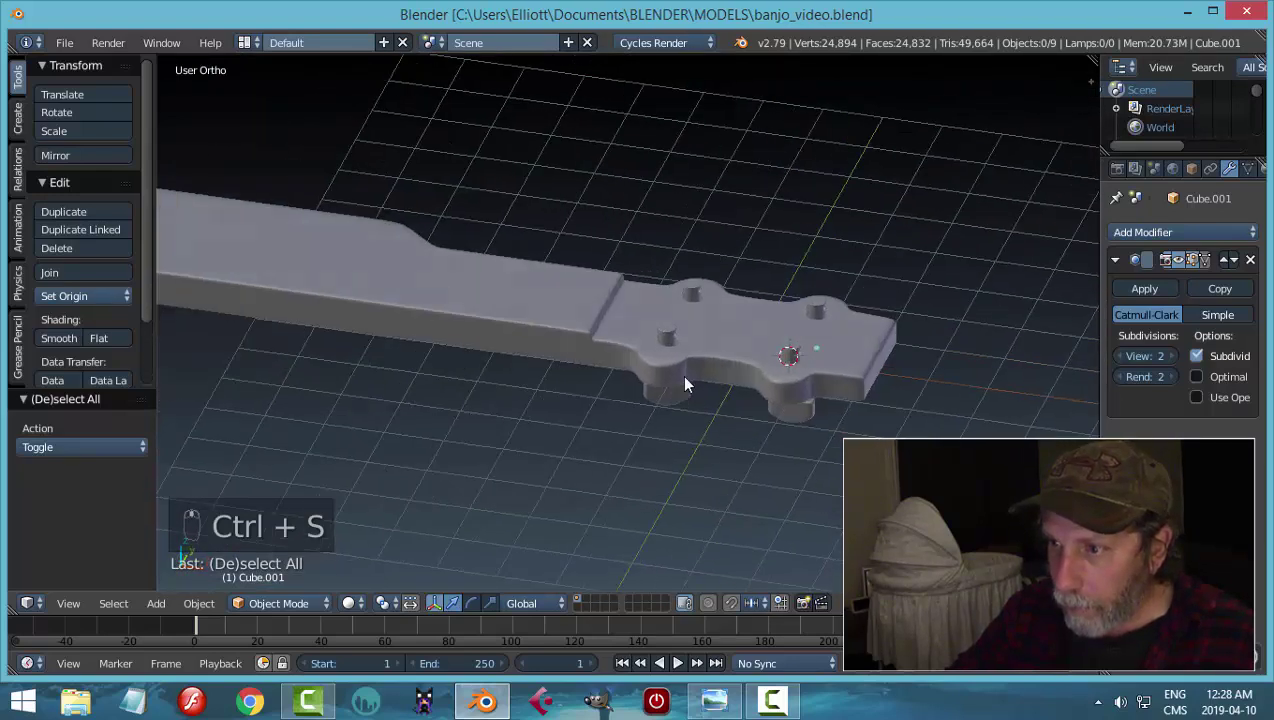
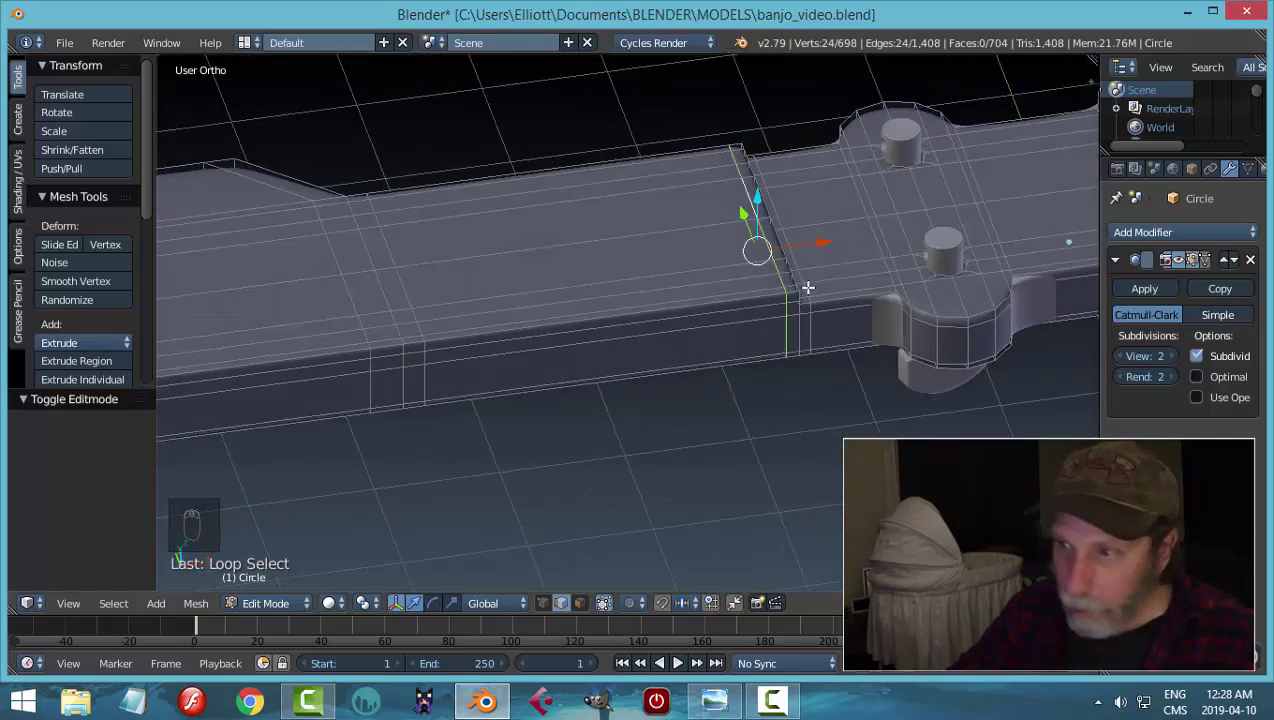
# - Leave the neck mesh and add a new Plane at the neck–headstock joint, ready for editing
pyautogui.press('shift+s')
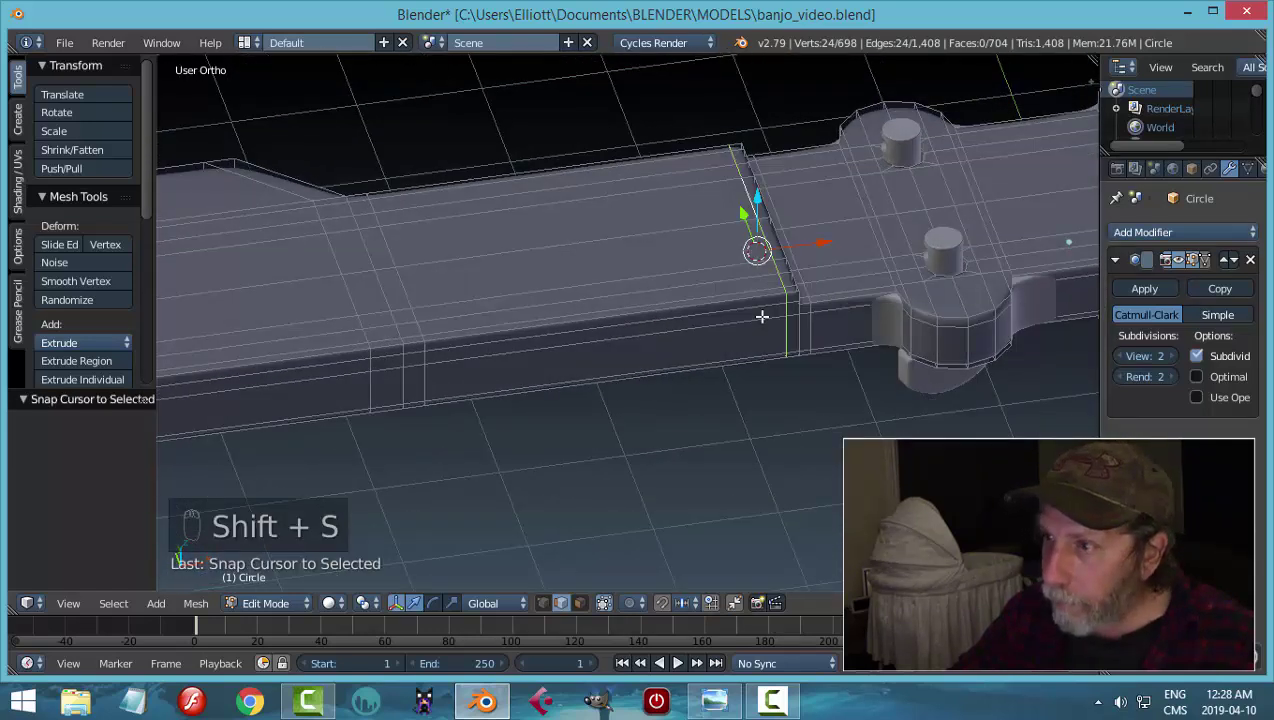
pyautogui.press('a')
pyautogui.press('Tab')
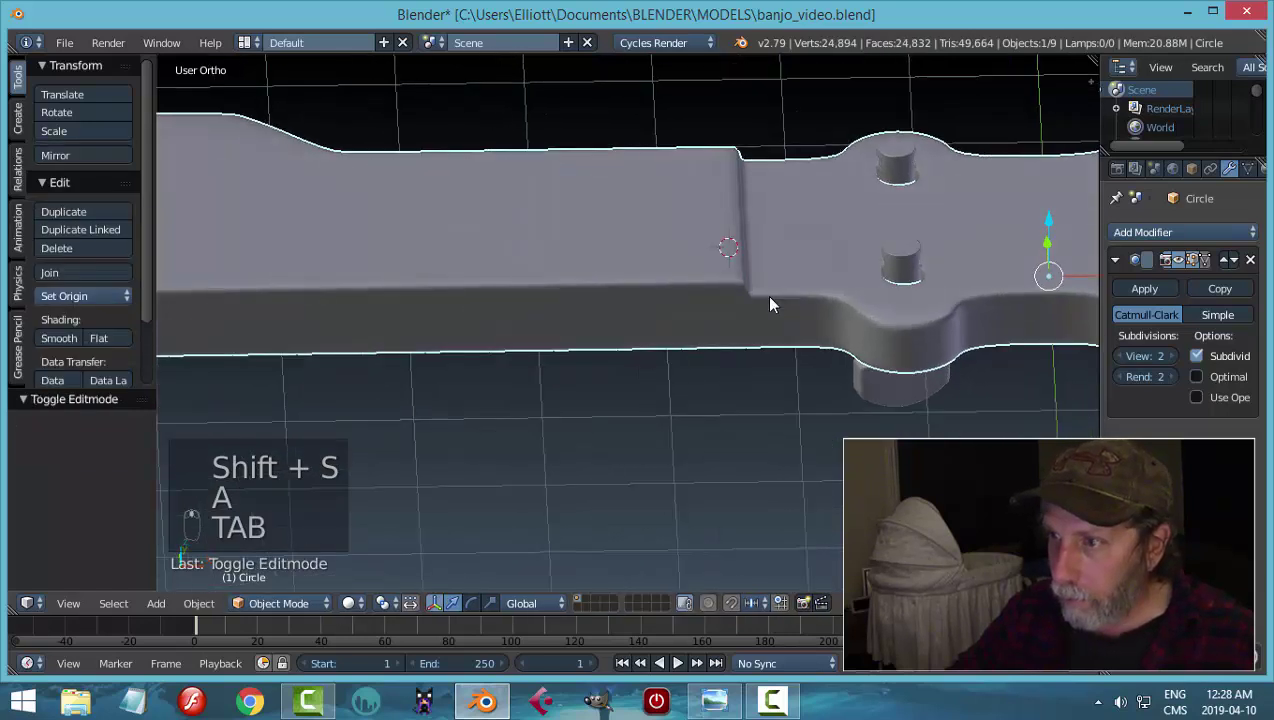
pyautogui.press('shift+a')
pyautogui.press('Tab')
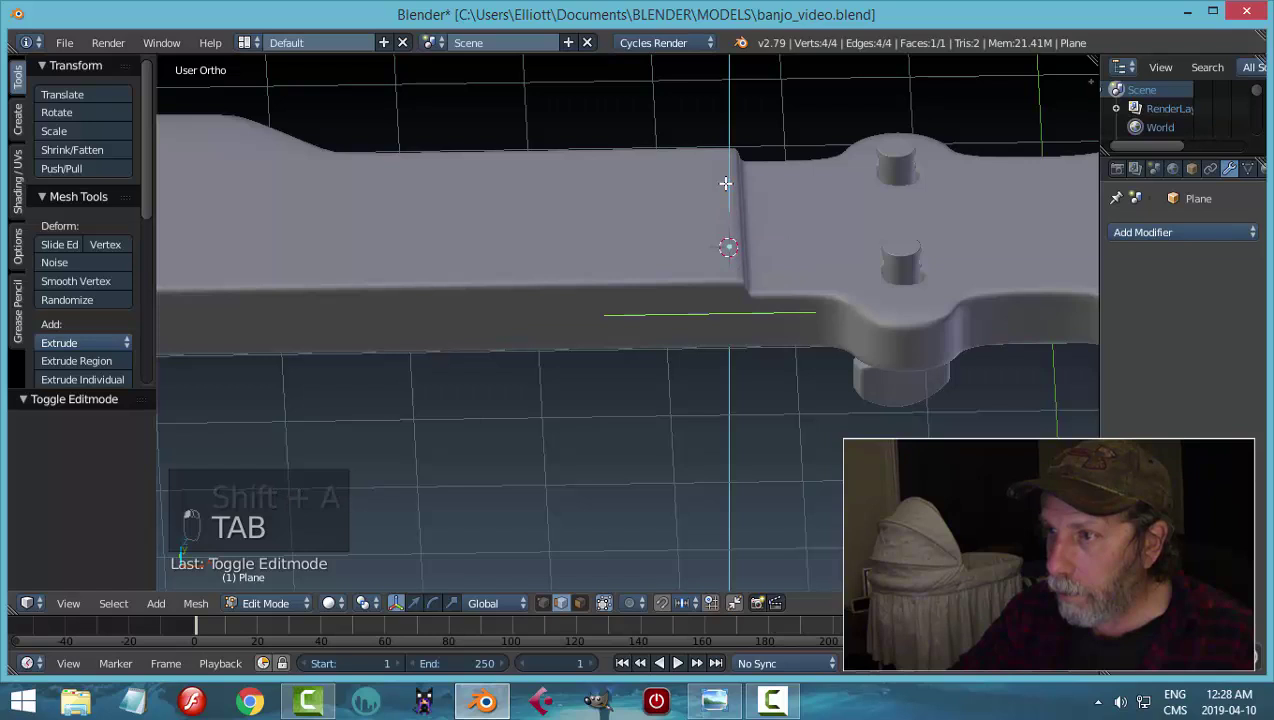
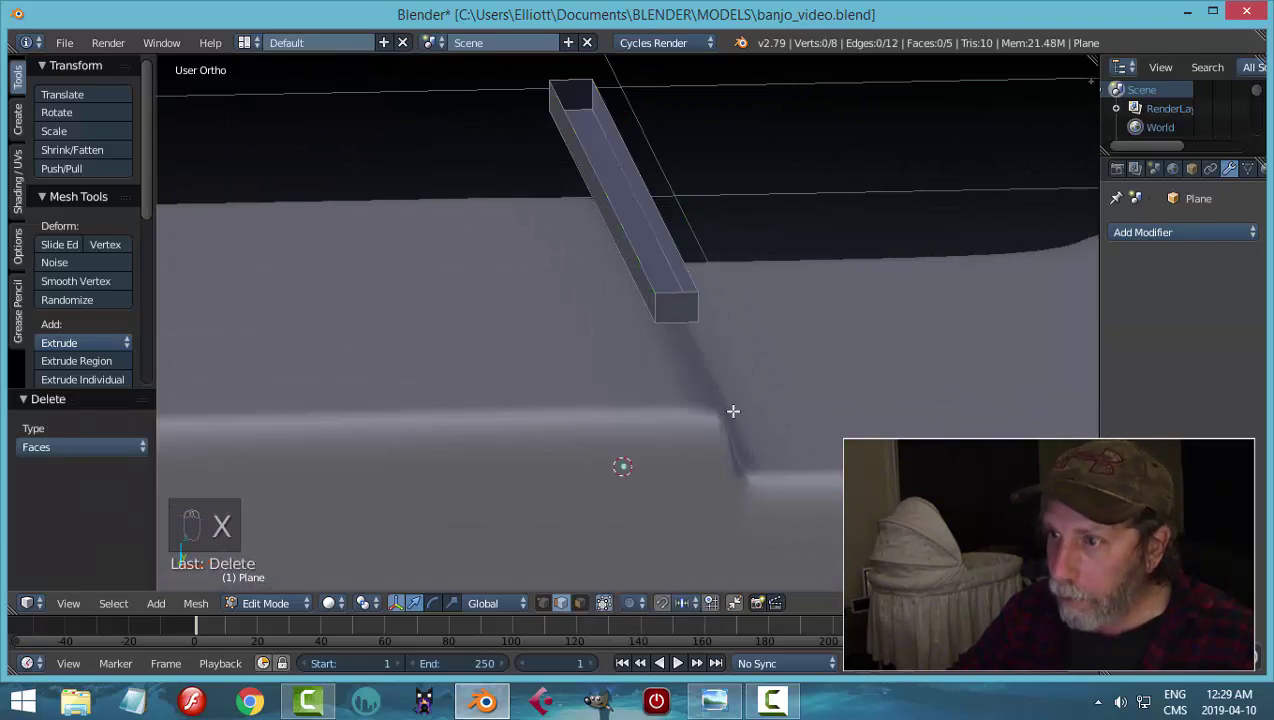
# - Shape the plane into a thin fret bar and bevel its edges with width 0.015 and 2 segments
pyautogui.press('a')
pyautogui.press('r')
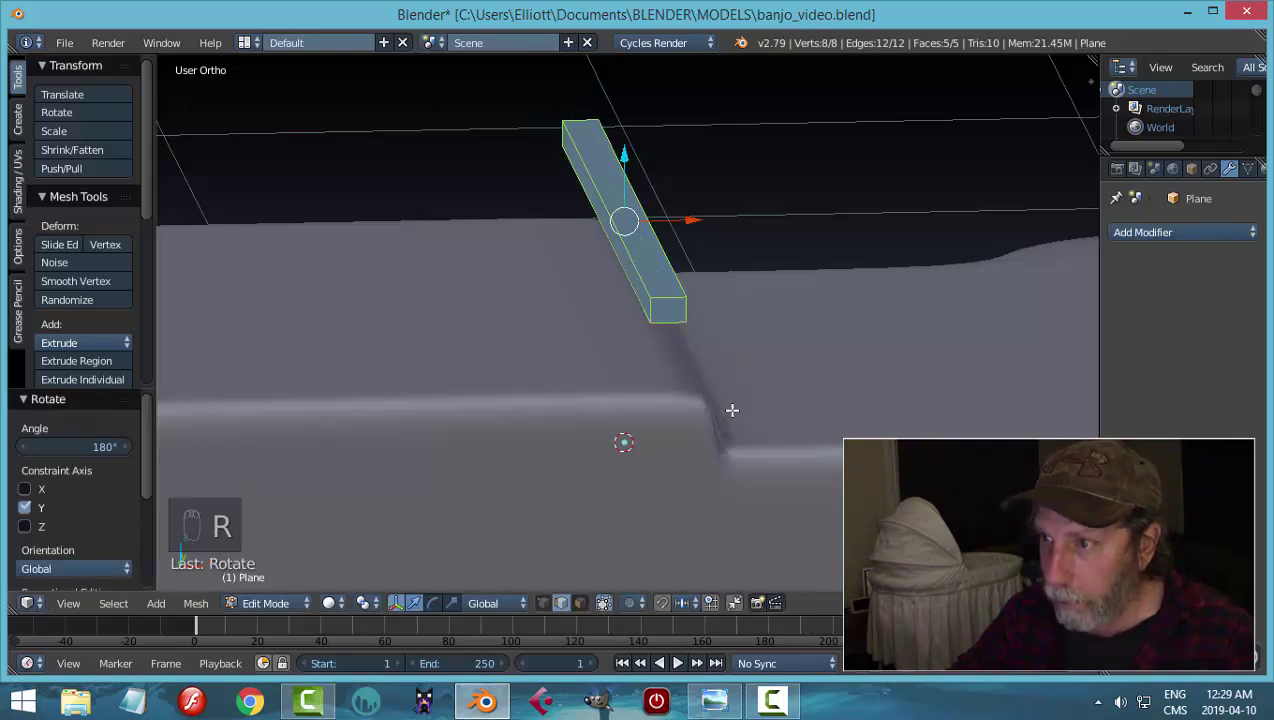
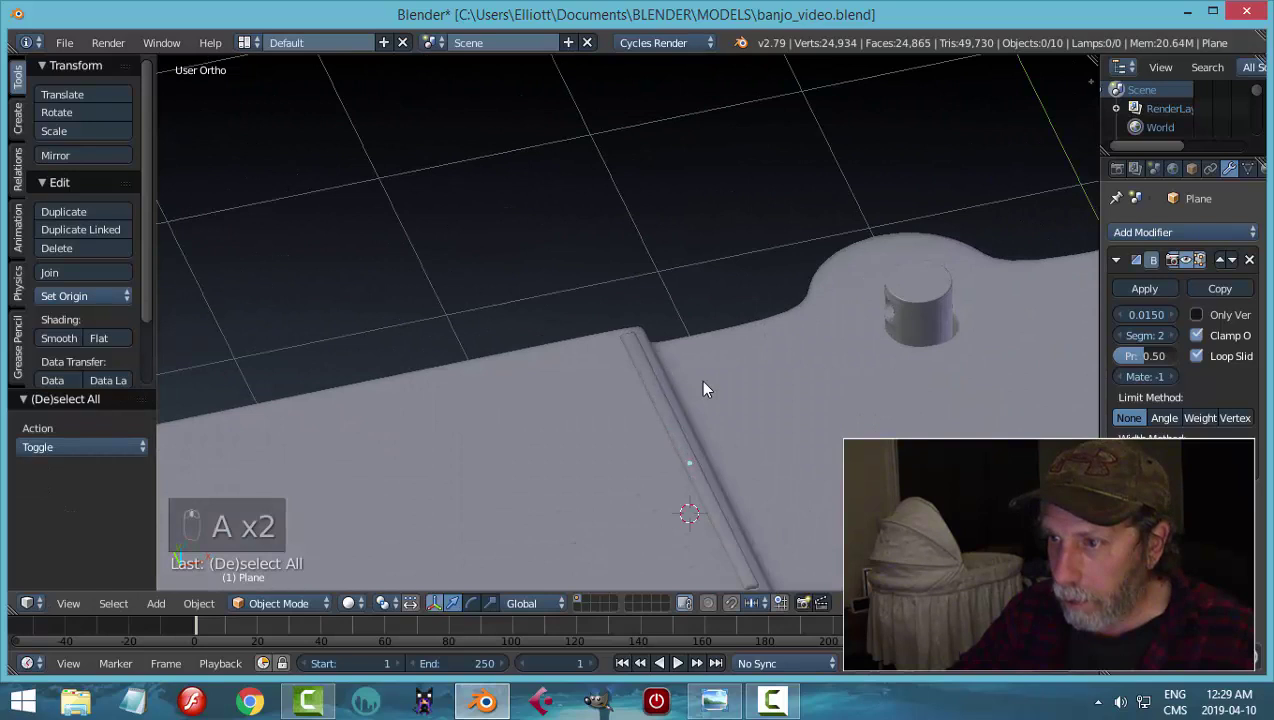
# - In Top view, duplicate the fret several times and space the copies down the neck from the headstock
pyautogui.moveTo(592, 301); pyautogui.dragTo(671, 330)
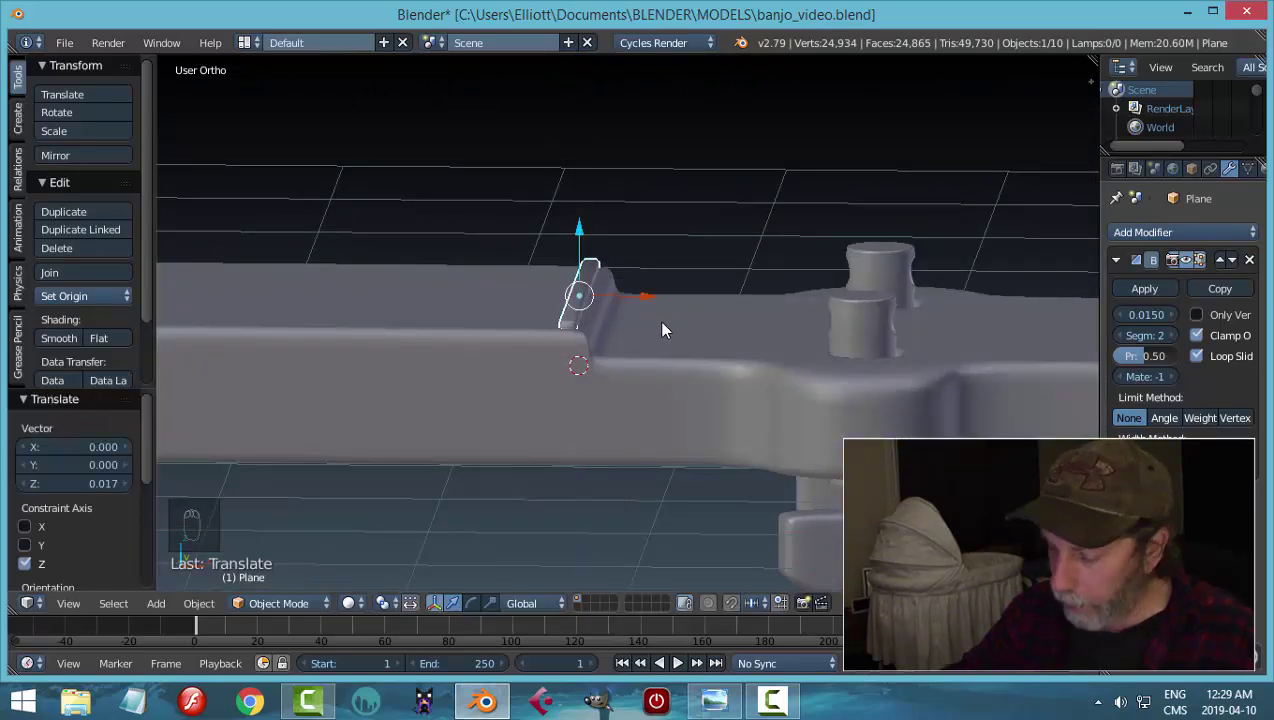
pyautogui.press('KP_7')
pyautogui.middleClick(681, 351)
pyautogui.middleClick(712, 335)
pyautogui.press('shift+d')
pyautogui.click(790, 352)
pyautogui.press('shift+d')
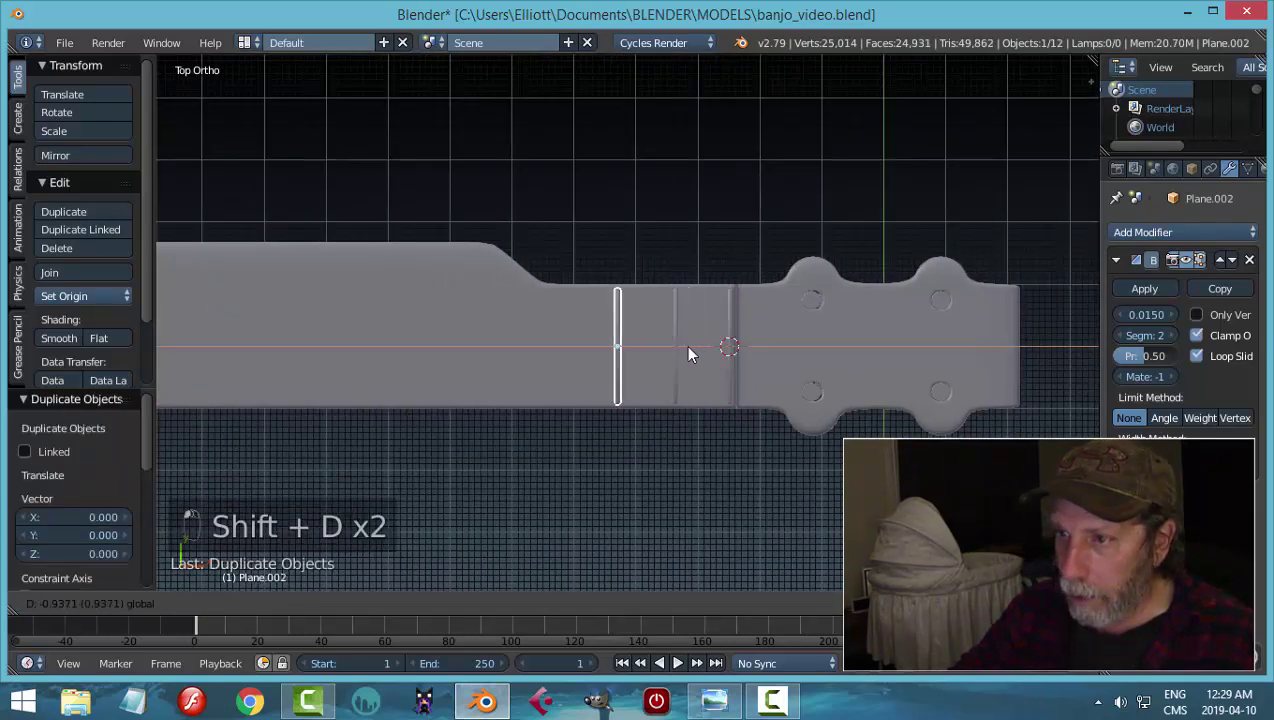
pyautogui.press('shift+d')
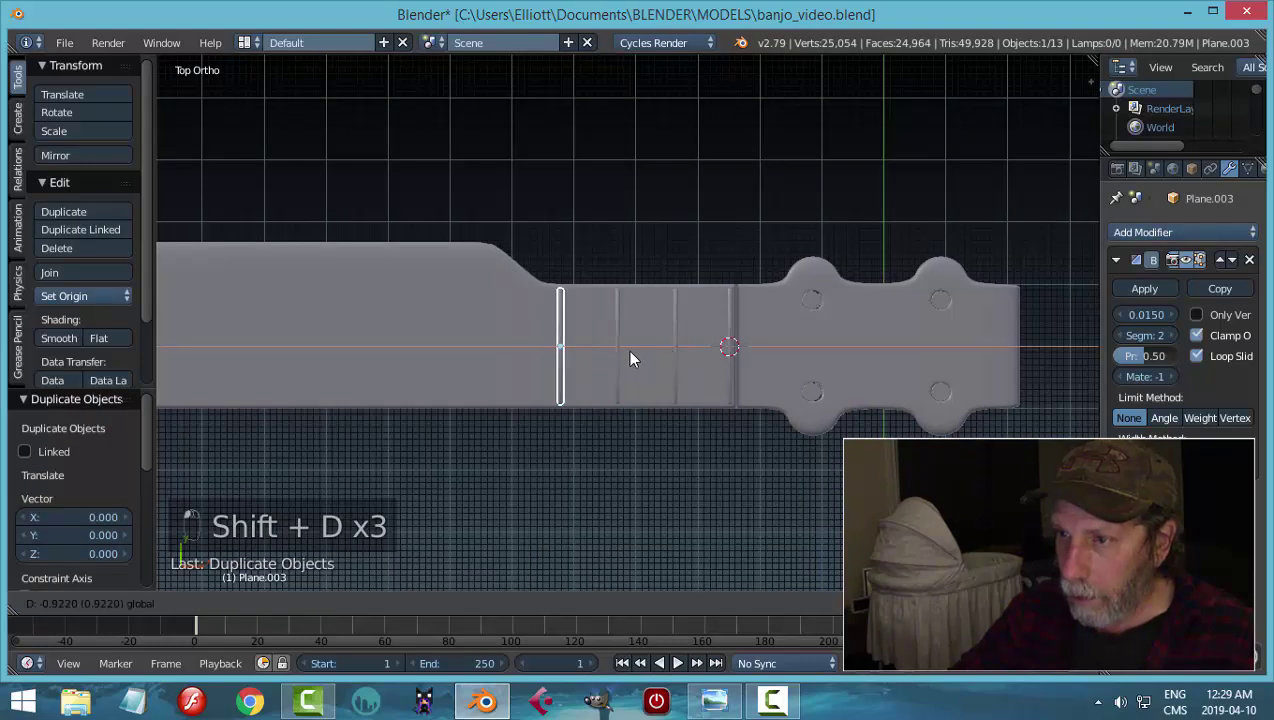
pyautogui.press('shift+d')
pyautogui.click(646, 344)
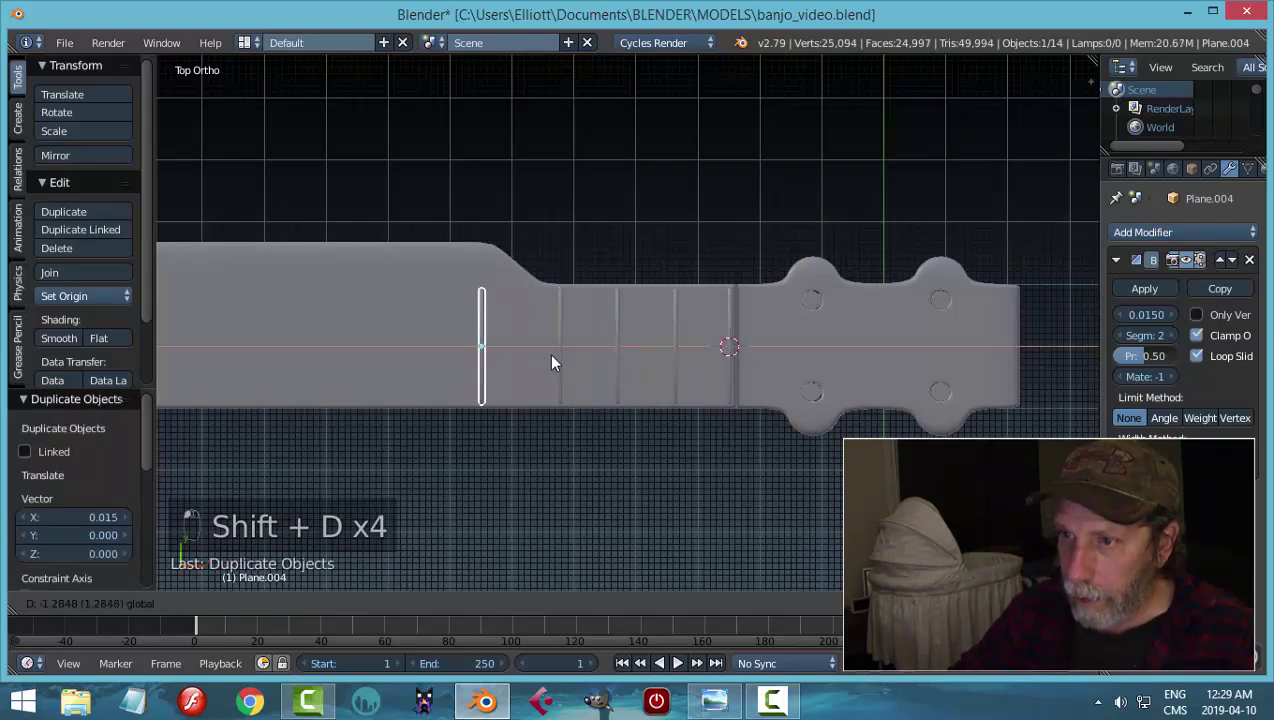
pyautogui.click(566, 369)
pyautogui.middleClick(569, 376)
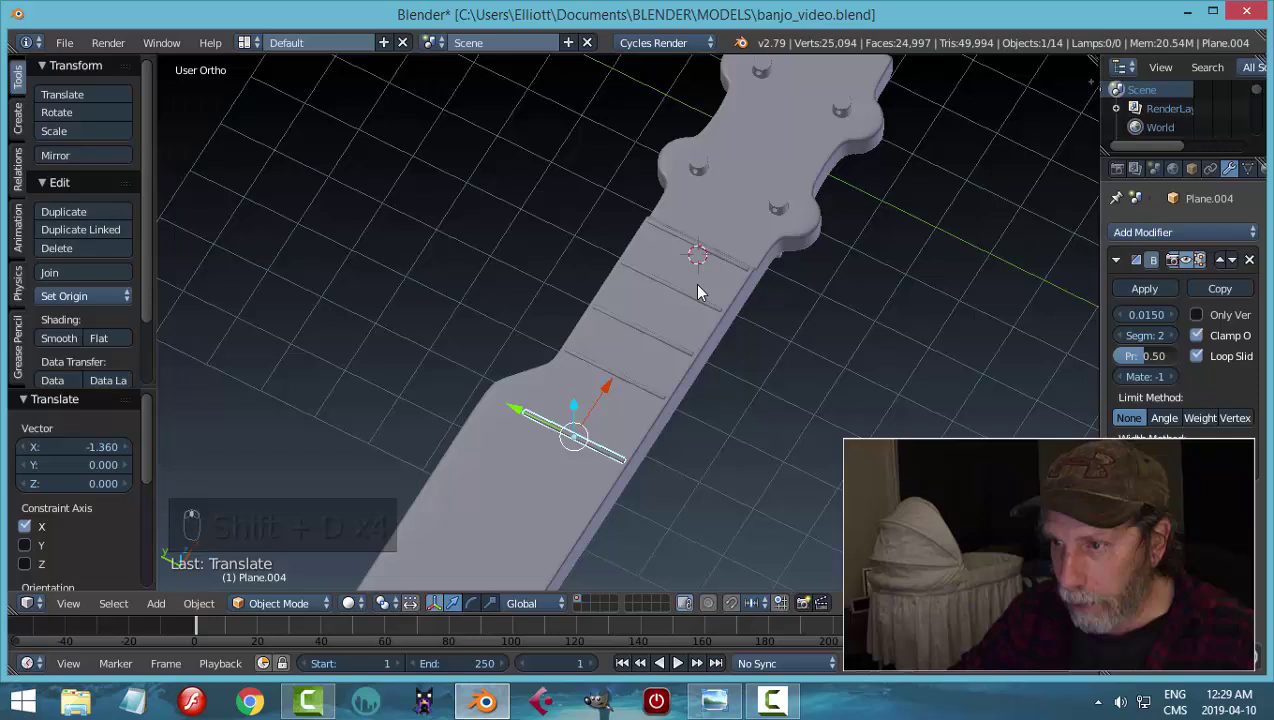
pyautogui.middleClick(644, 353)
# - Add more fret copies along X further down the middle of the neck
pyautogui.press('s')
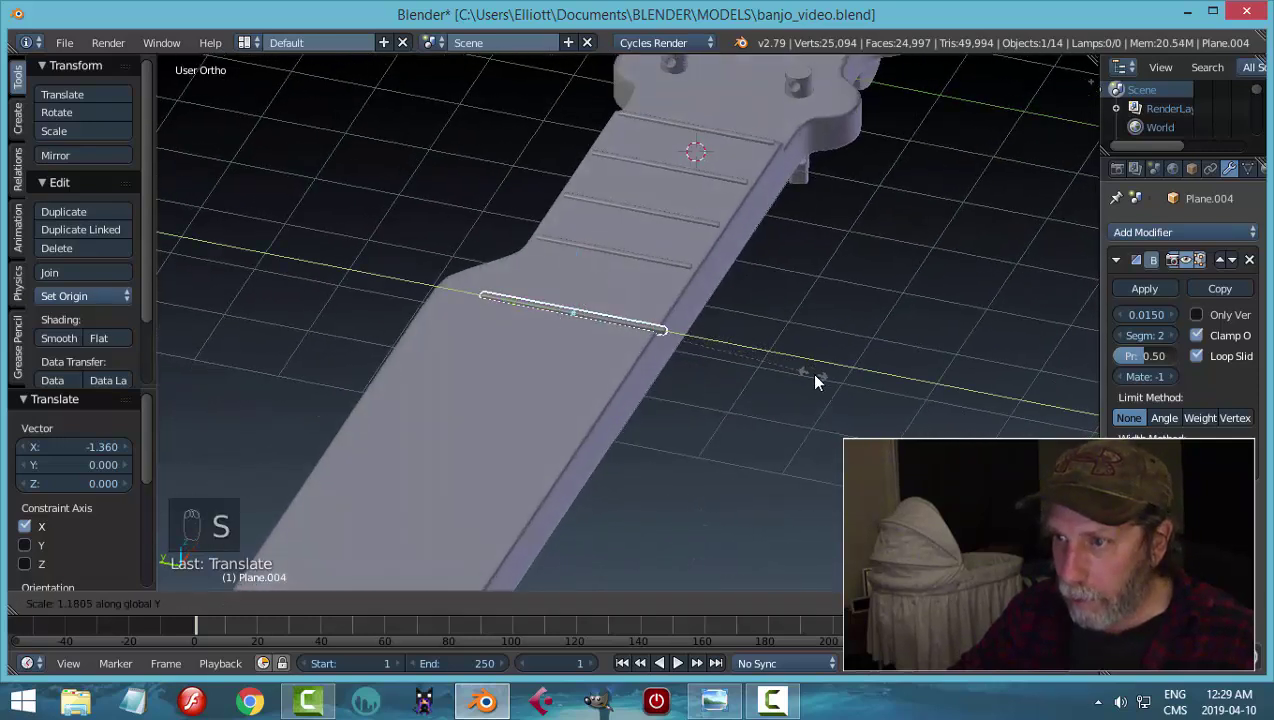
pyautogui.moveTo(510, 303); pyautogui.dragTo(493, 294)
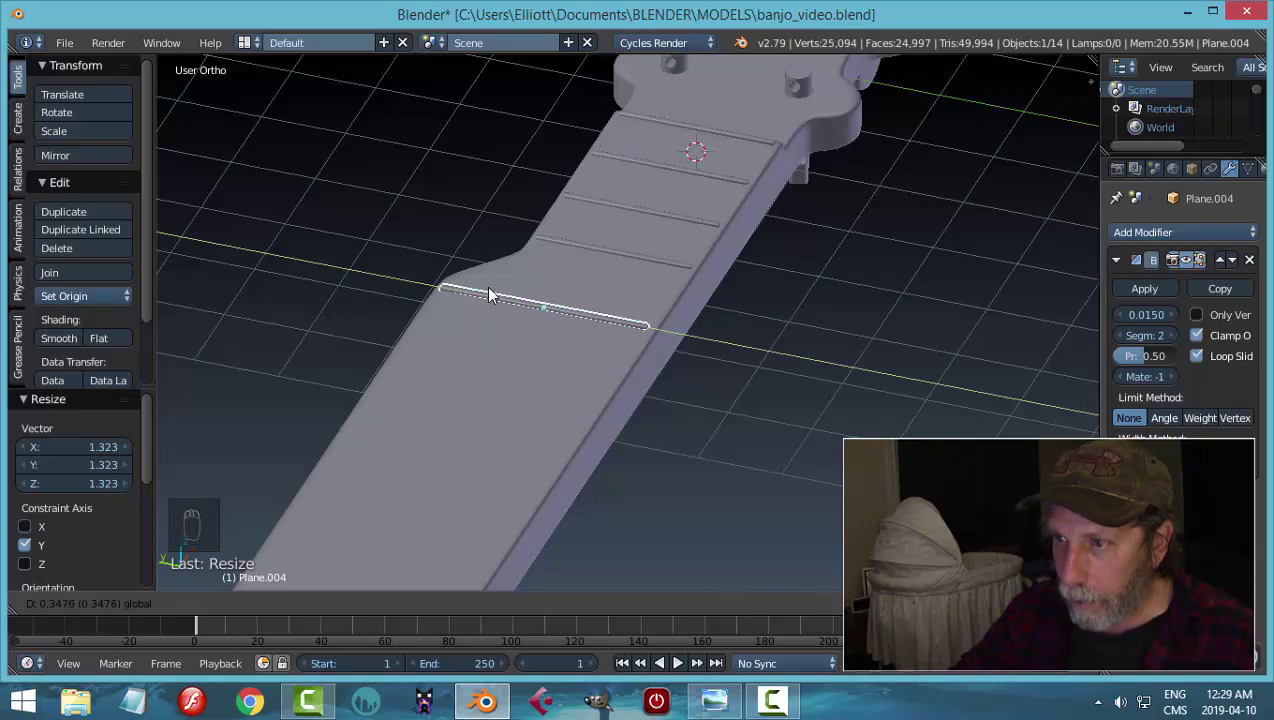
pyautogui.press('a')
pyautogui.middleClick(632, 311)
pyautogui.middleClick(618, 350)
pyautogui.middleClick(595, 356)
pyautogui.moveTo(647, 313); pyautogui.dragTo(712, 335)
pyautogui.press('KP_7')
pyautogui.middleClick(712, 335)
# - Continue duplicating frets toward the body end until the whole neck is filled
pyautogui.press('shift+d')
pyautogui.moveTo(750, 288); pyautogui.dragTo(713, 300)
pyautogui.press('shift+d')
pyautogui.moveTo(675, 289); pyautogui.dragTo(579, 285)
pyautogui.press('shift+d')
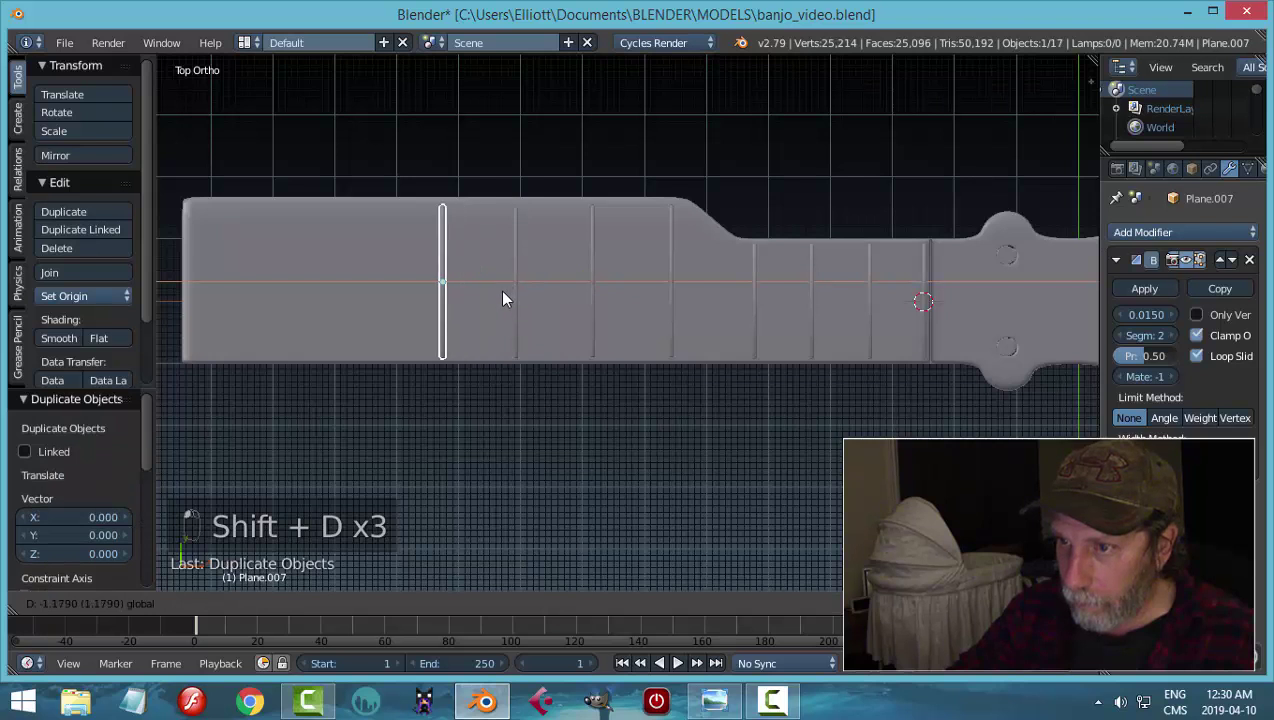
pyautogui.press('shift+d')
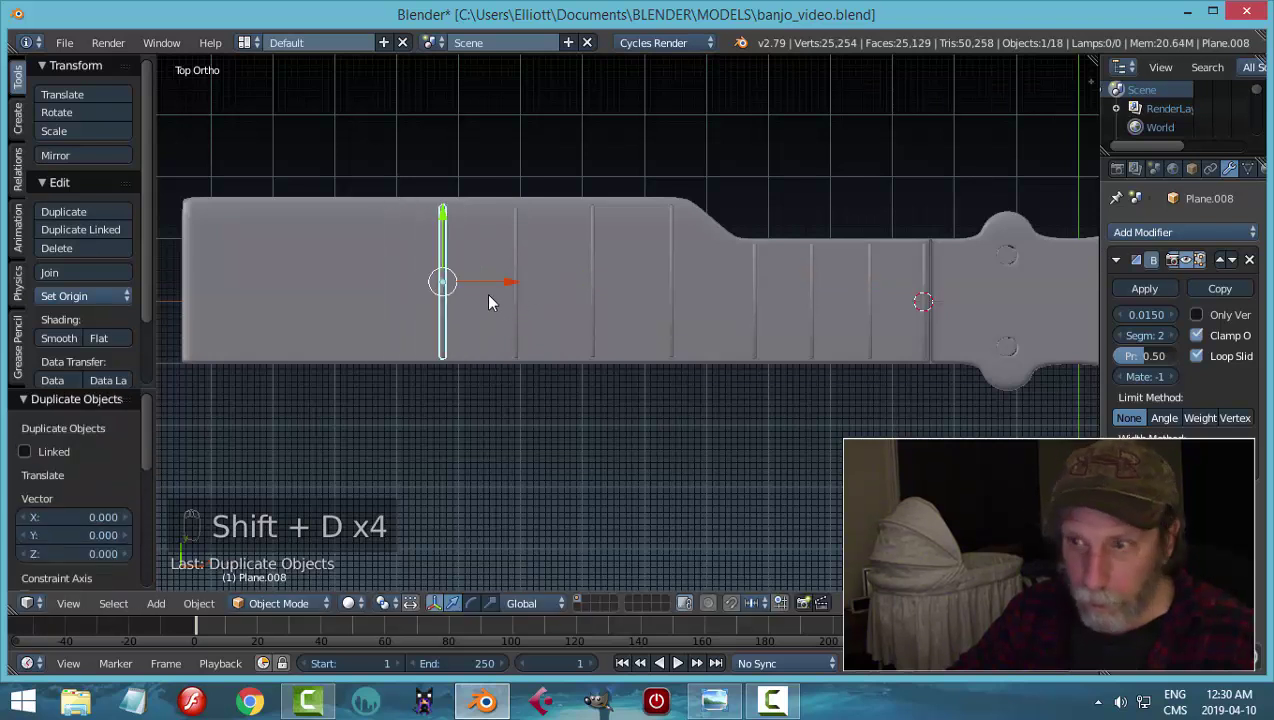
pyautogui.moveTo(524, 289); pyautogui.dragTo(485, 313)
pyautogui.middleClick(485, 313)
pyautogui.middleClick(546, 316)
pyautogui.press('shift+d')
pyautogui.moveTo(536, 301); pyautogui.dragTo(662, 327)
pyautogui.press('a')
pyautogui.middleClick(662, 327)
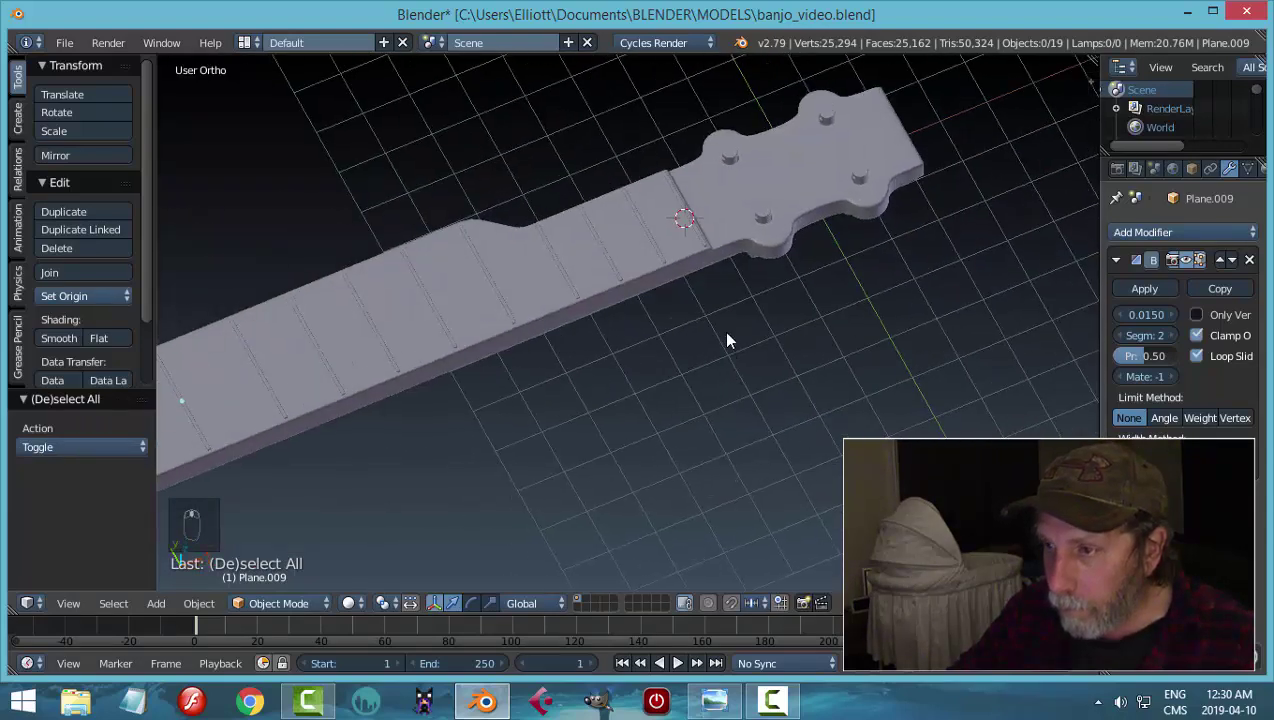
# - Orbit to review the fretted neck, save the file, and select the neck object Circle
pyautogui.moveTo(729, 343); pyautogui.dragTo(759, 258)
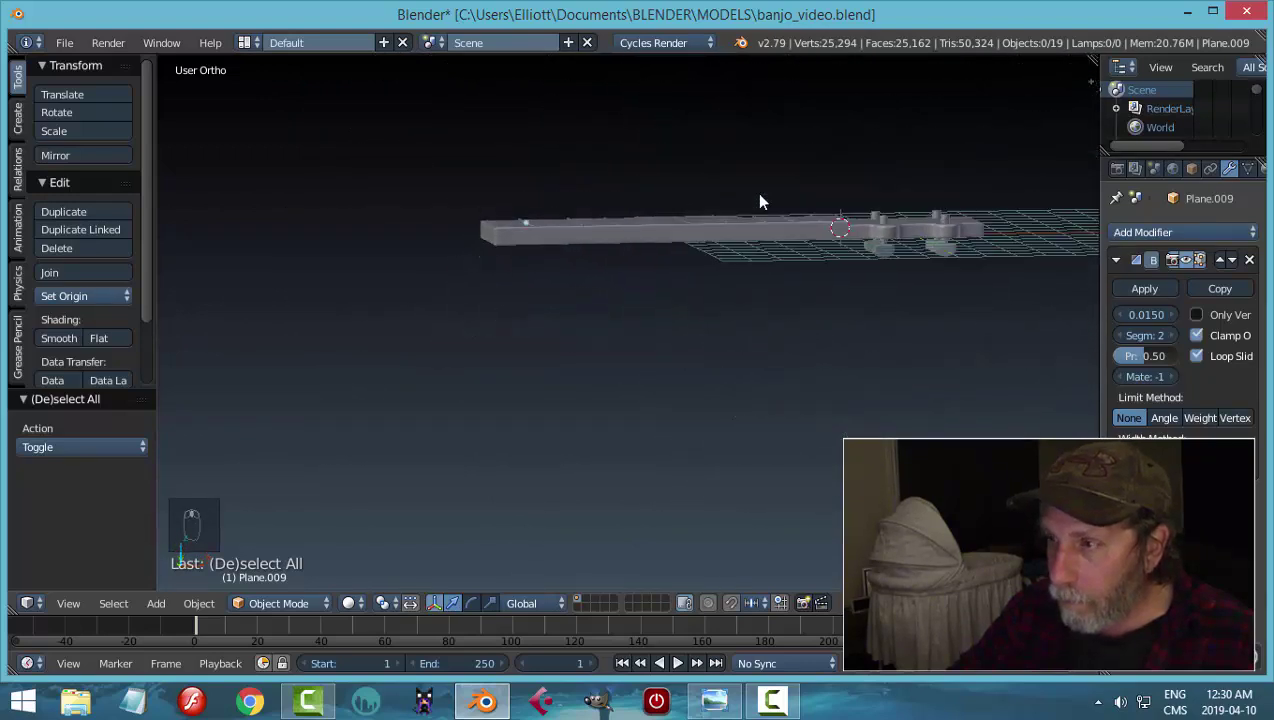
pyautogui.moveTo(763, 236); pyautogui.dragTo(816, 305)
pyautogui.middleClick(816, 305)
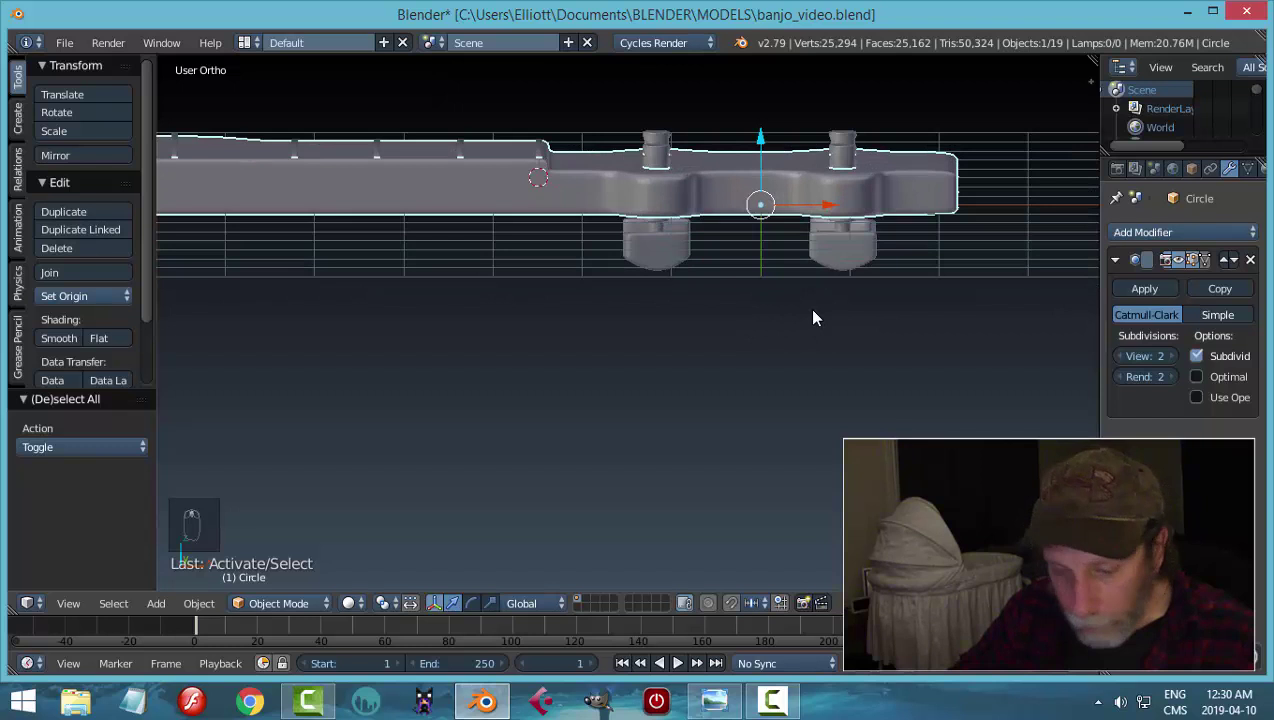
pyautogui.press('s')
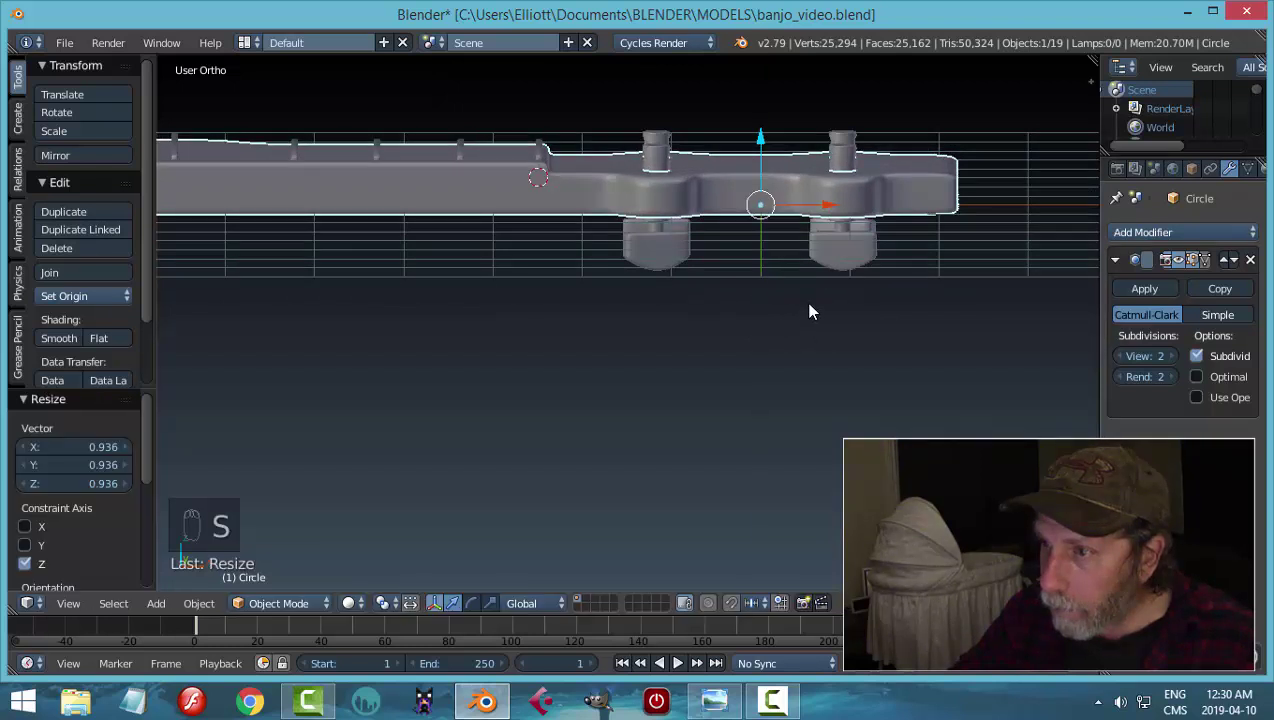
pyautogui.moveTo(774, 148); pyautogui.dragTo(790, 228)
pyautogui.press('a')
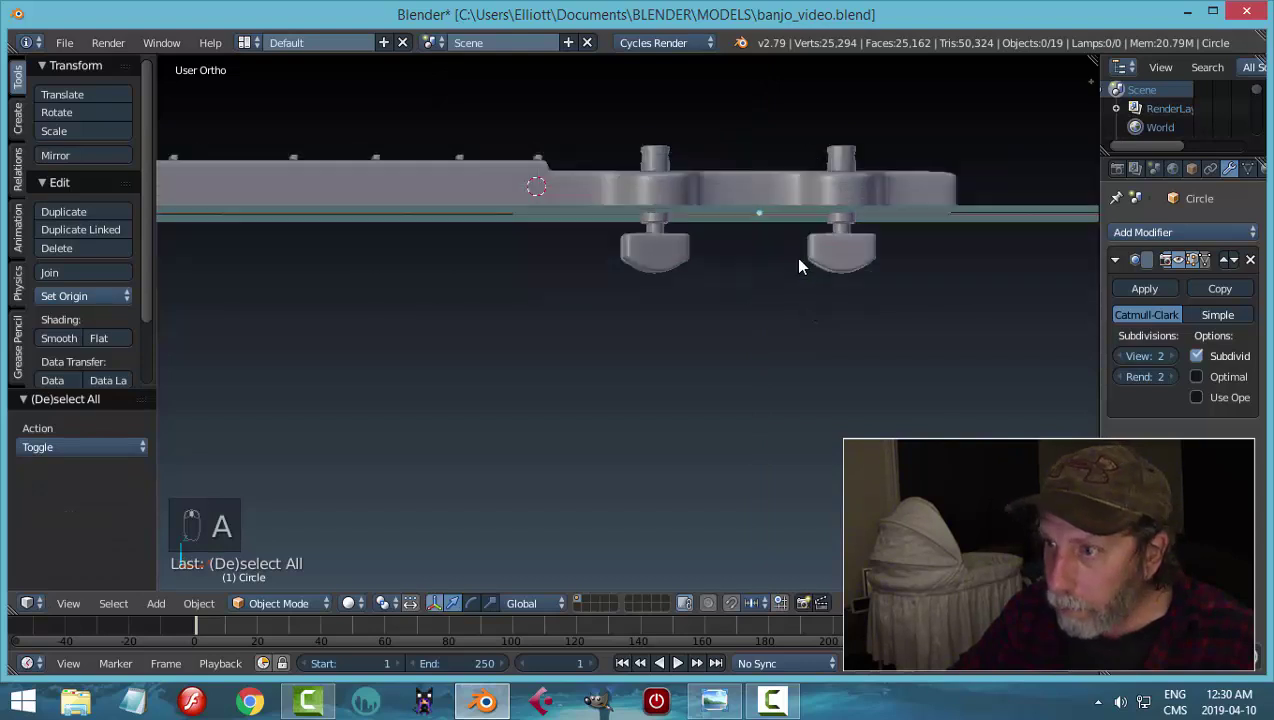
pyautogui.press('ctrl+s')
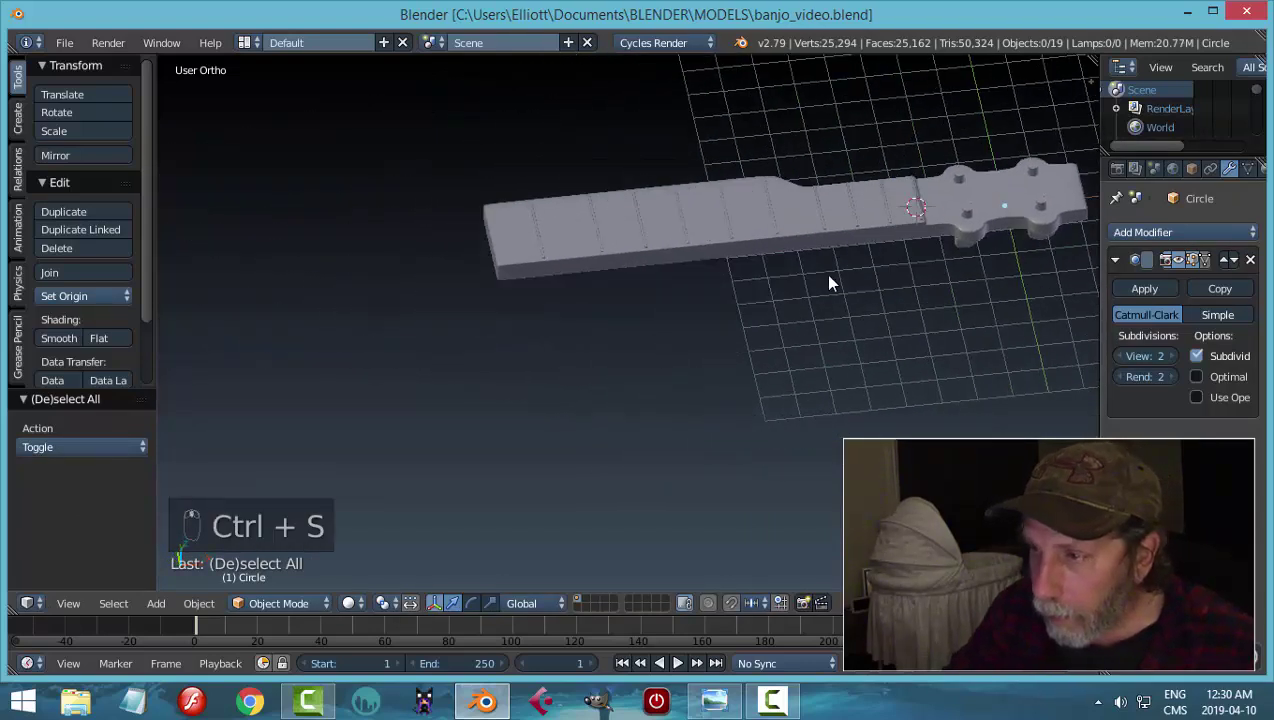
pyautogui.click(558, 198)
# - Enter Edit Mode on the neck mesh and view it straight down from the top
pyautogui.press('Tab')
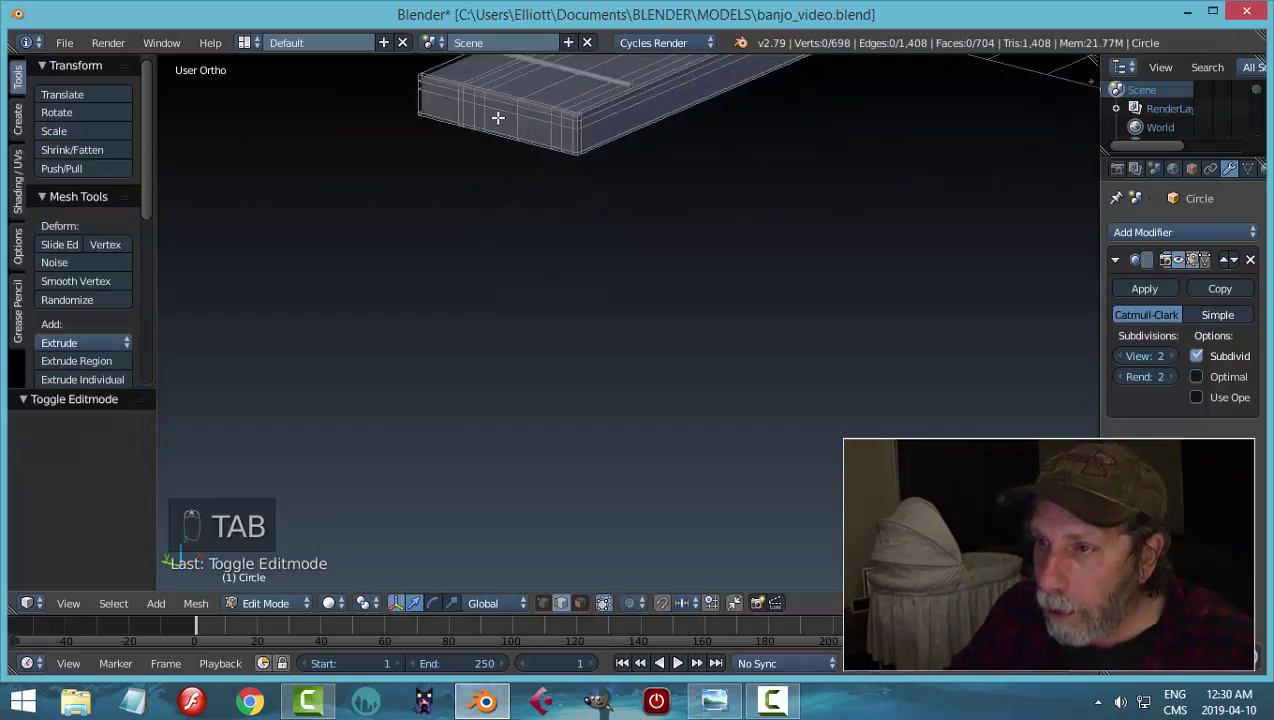
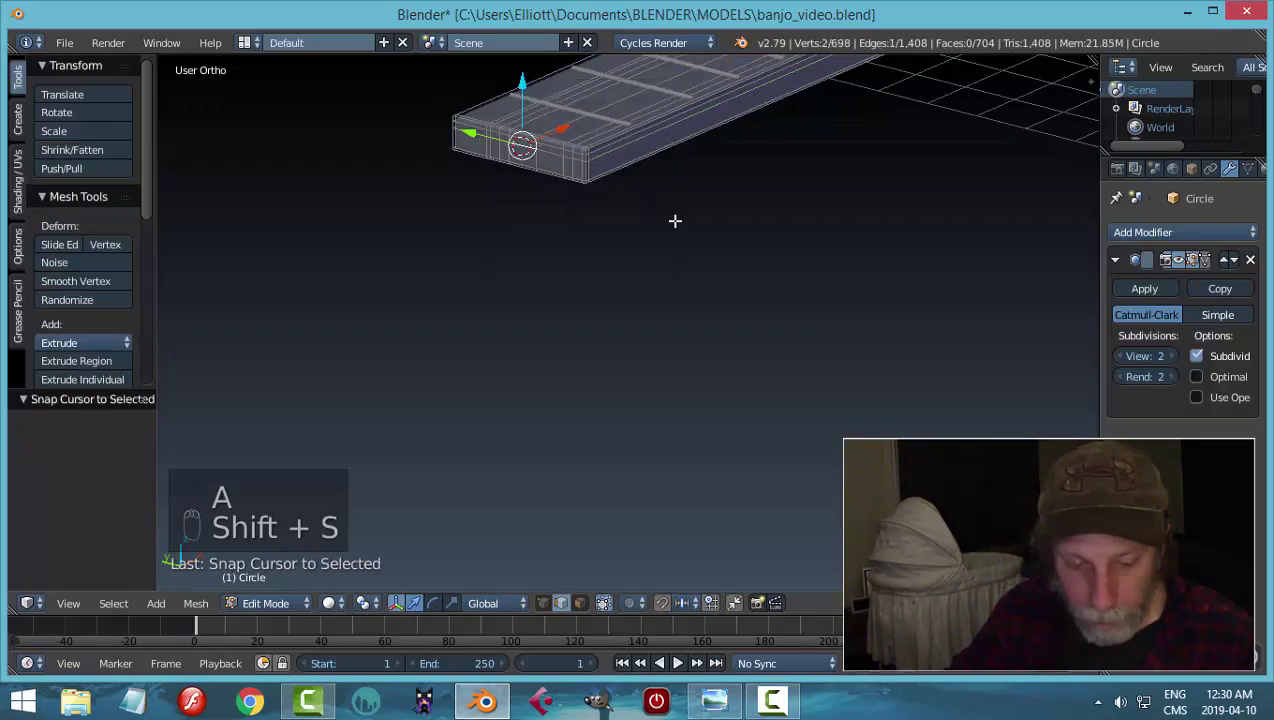
pyautogui.press('a')
pyautogui.press('KP_7')
pyautogui.middleClick(626, 317)
pyautogui.press('Tab')
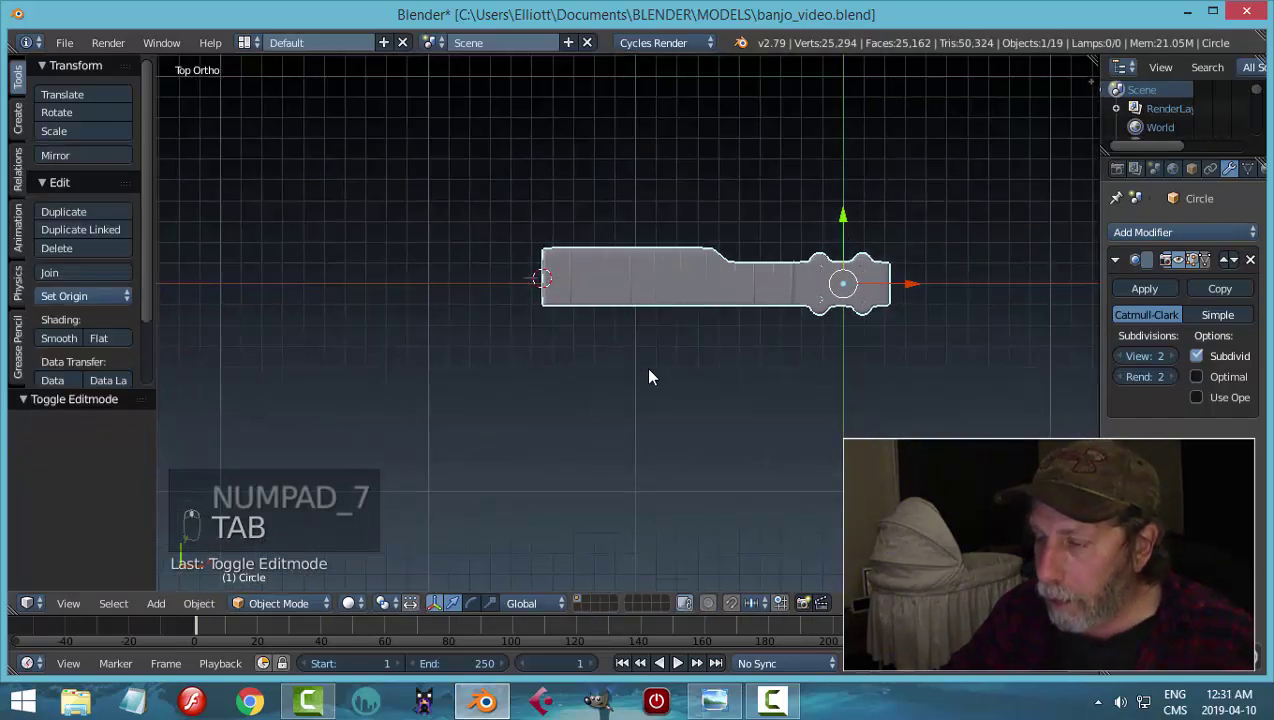
pyautogui.moveTo(659, 369); pyautogui.dragTo(555, 296)
pyautogui.press('Tab')
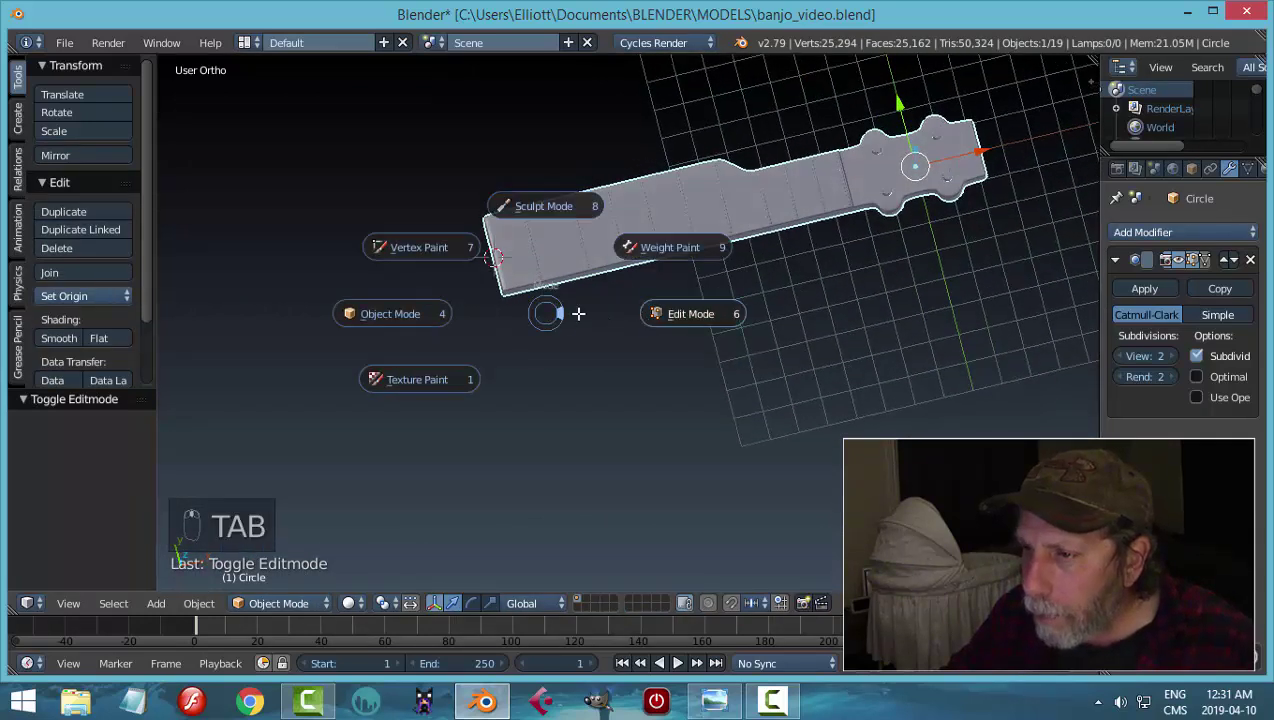
# - Switch to wireframe Top view, box-select the neck's end vertices and pull them outward to lengthen it
pyautogui.press('KP_7')
pyautogui.press('z')
pyautogui.press('b')
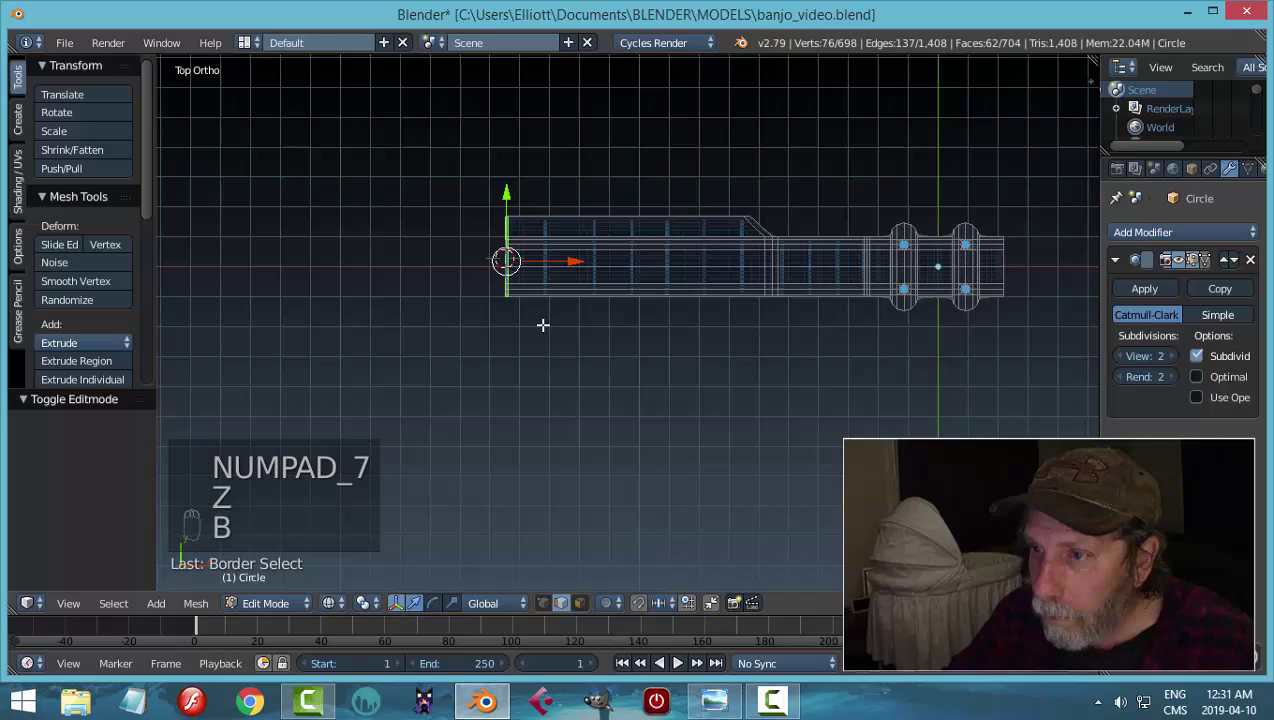
pyautogui.moveTo(583, 270); pyautogui.dragTo(462, 270)
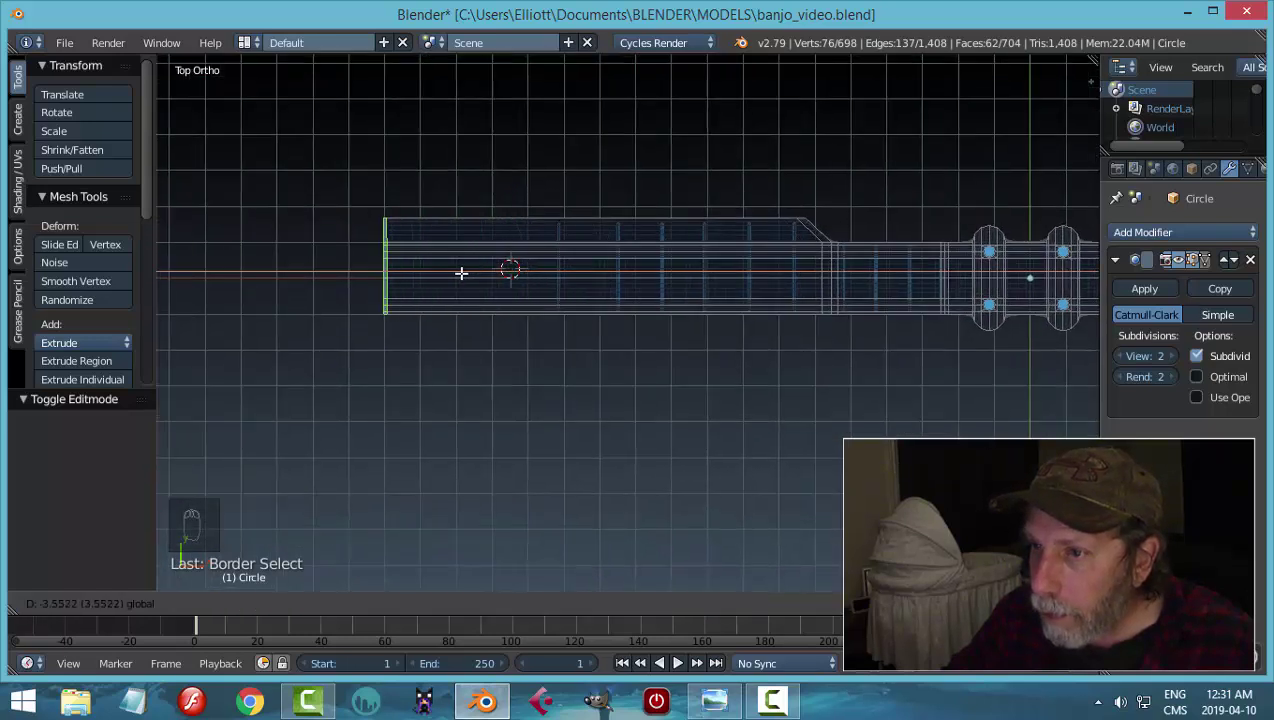
pyautogui.press('a')
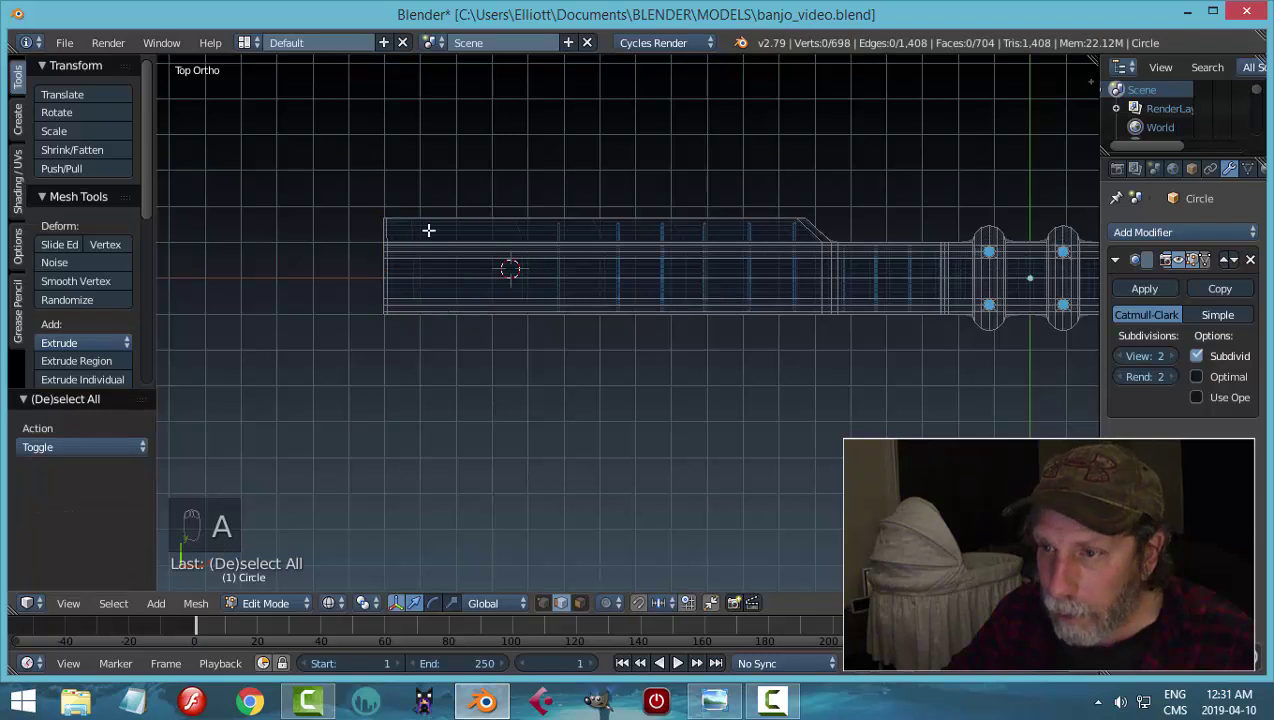
pyautogui.press('ctrl+Tab')
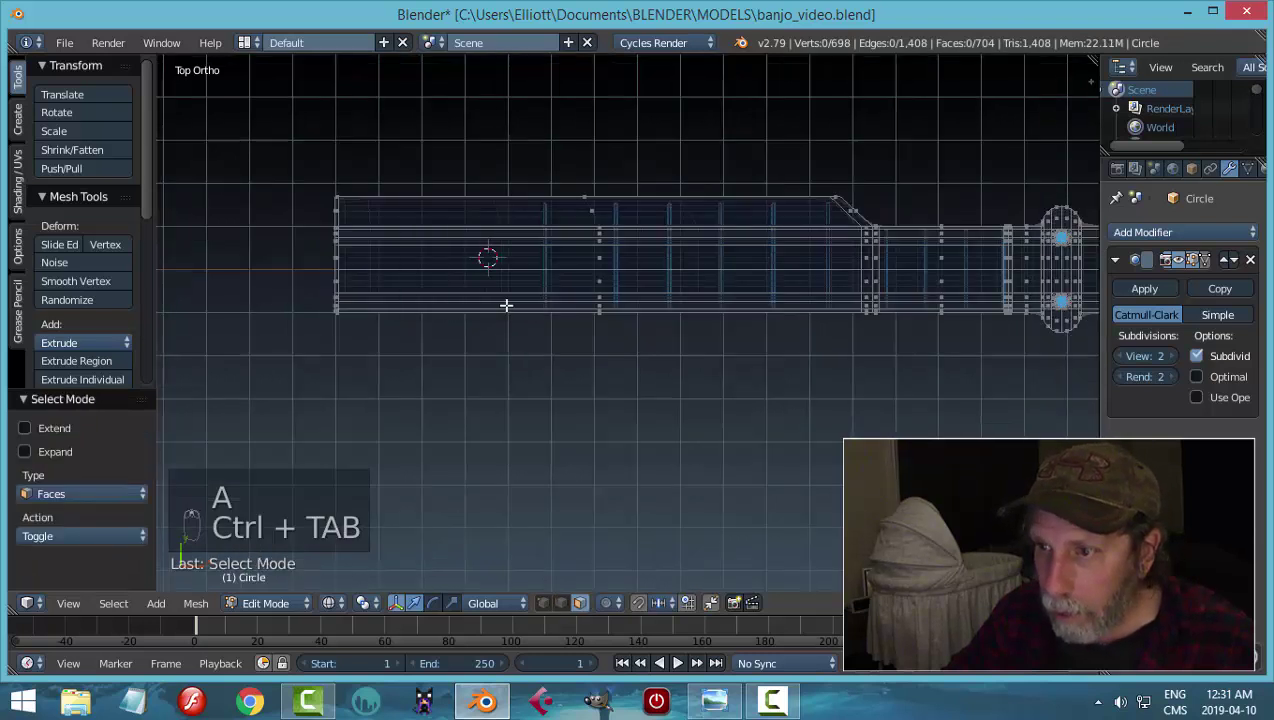
# - Duplicate a fret three times and slide the copies toward the body end of the neck
pyautogui.press('z')
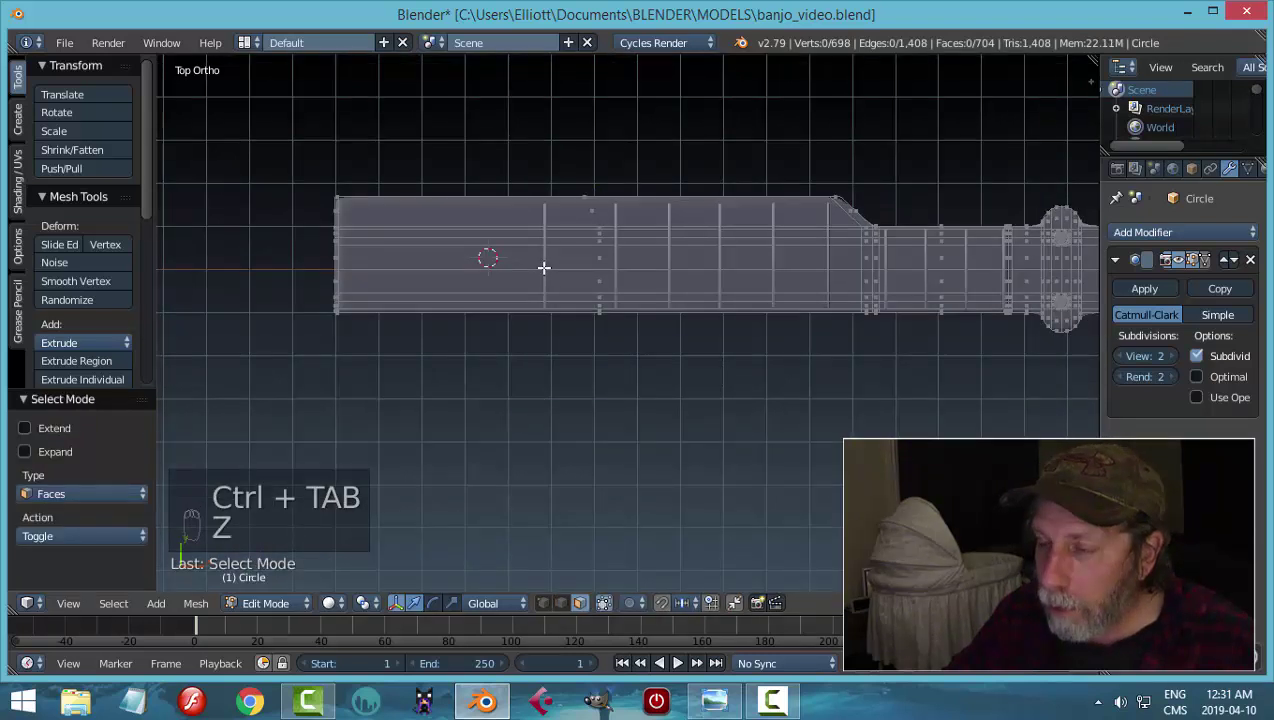
pyautogui.press('Tab')
pyautogui.click(550, 243)
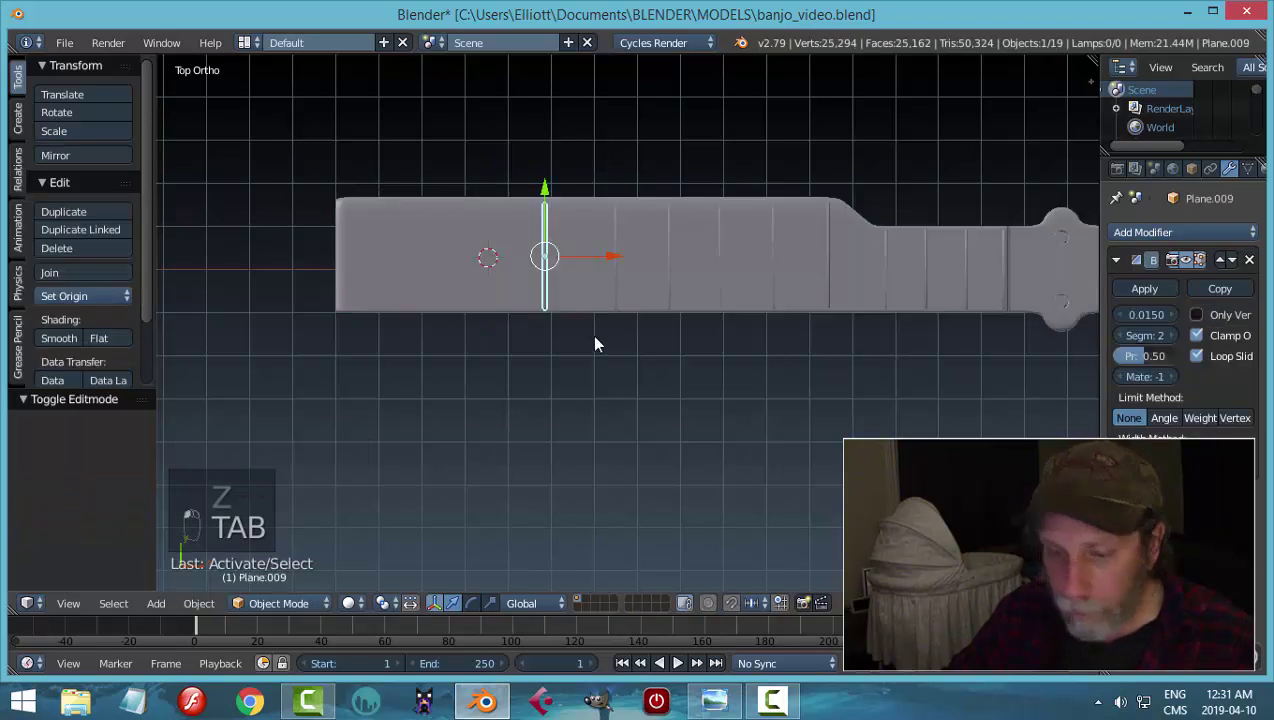
pyautogui.press('shift+d')
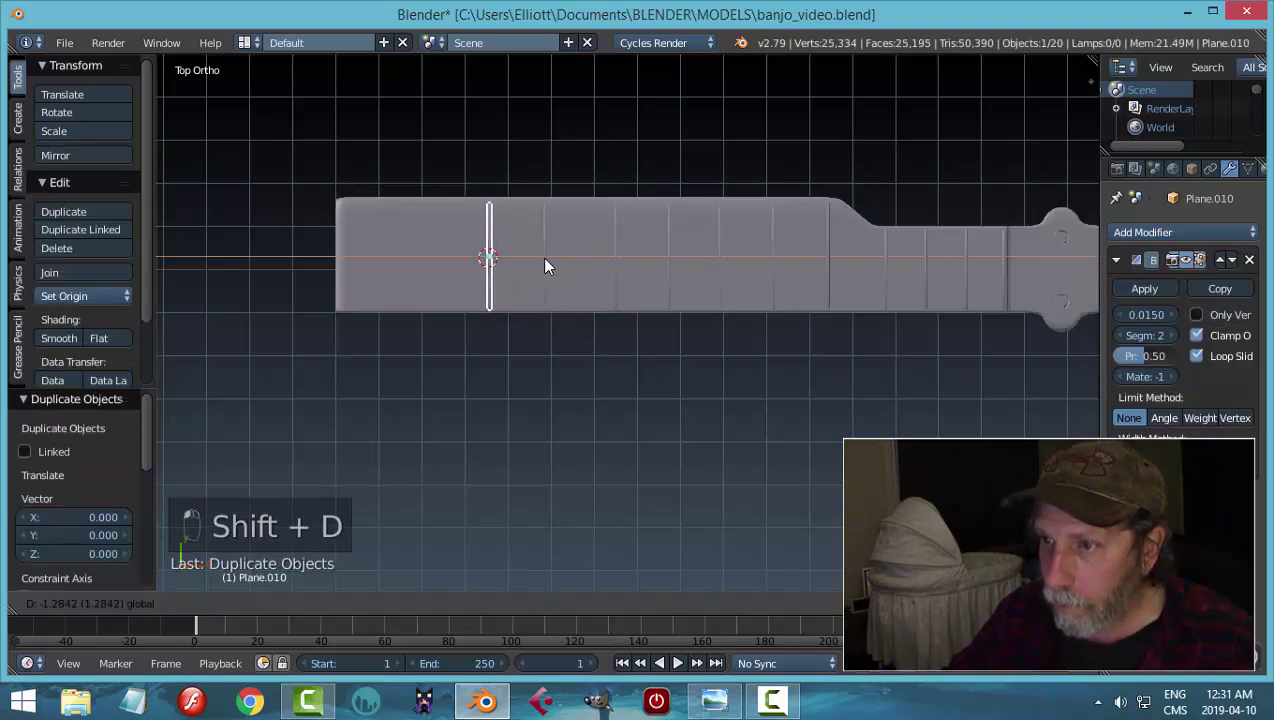
pyautogui.press('shift+d')
pyautogui.moveTo(515, 270); pyautogui.dragTo(498, 284)
pyautogui.press('shift+d')
pyautogui.moveTo(502, 258); pyautogui.dragTo(592, 380)
pyautogui.press('a')
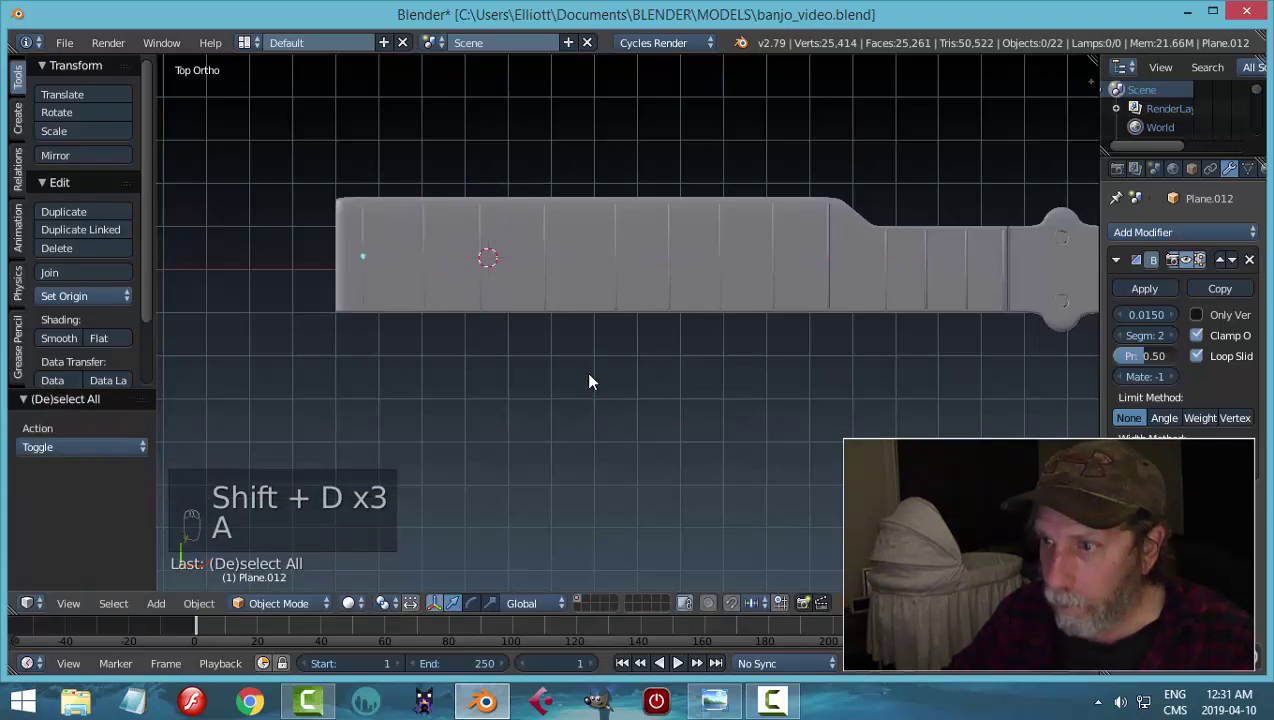
# - Inspect the neck from a tilted view, leave mesh editing and return to top view
pyautogui.press('ctrl+s')
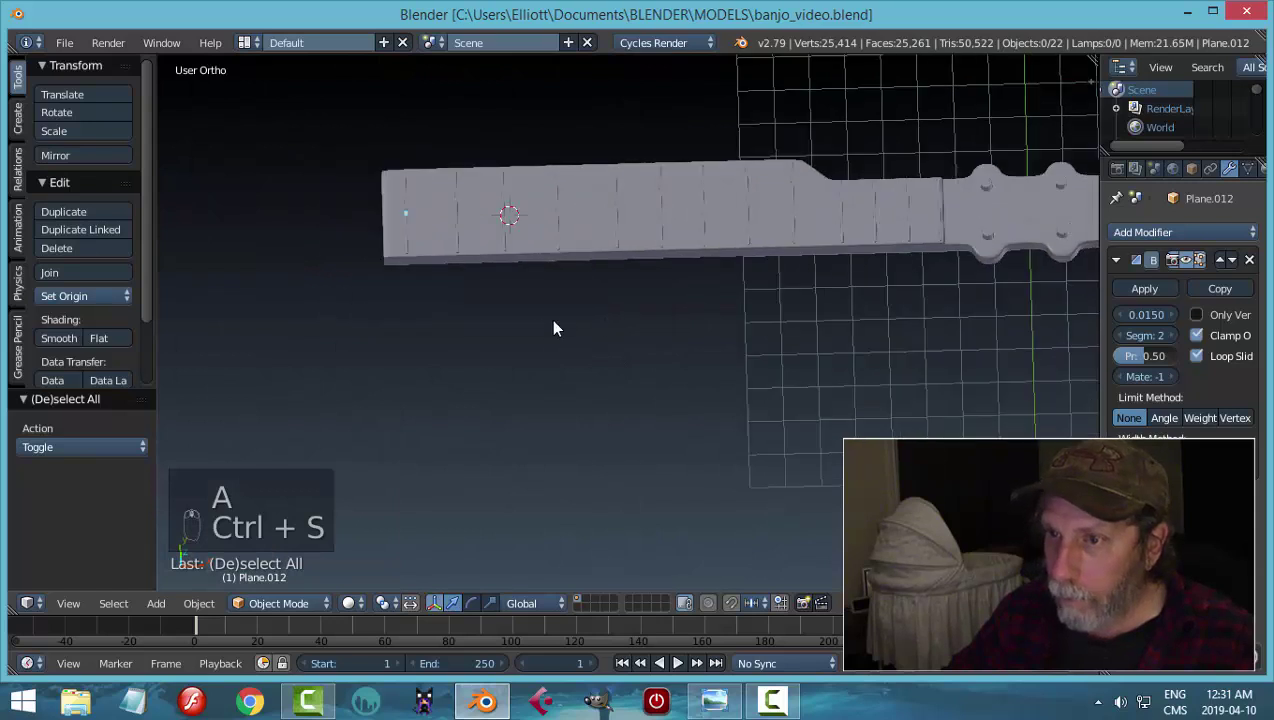
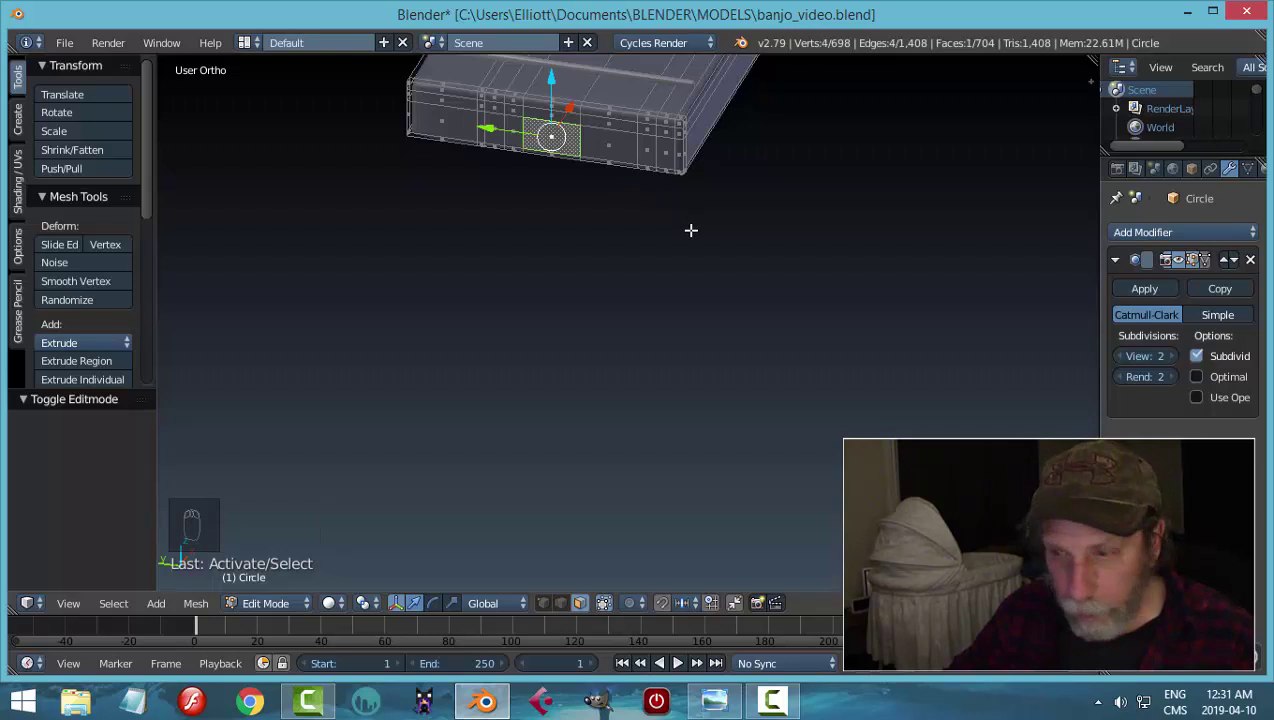
pyautogui.press('a')
pyautogui.press('Tab')
pyautogui.press('KP_7')
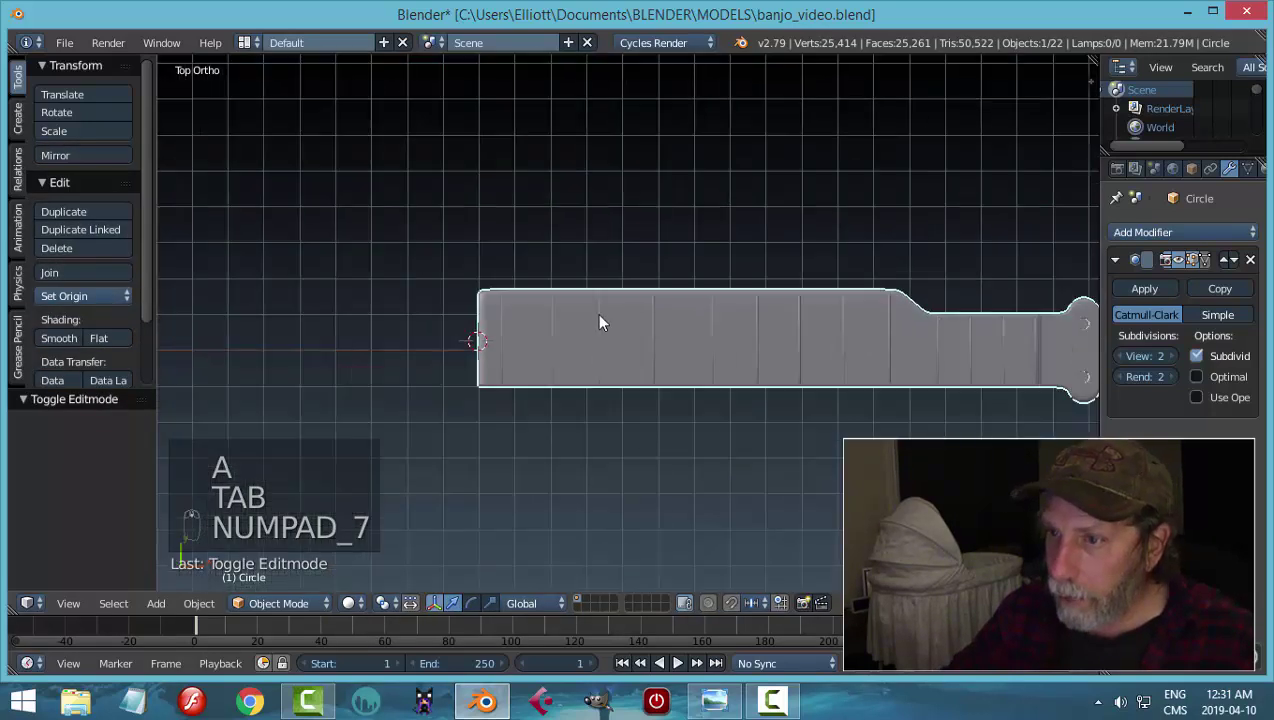
# - Add a mesh circle, scale it up into a wide ring and place it against the neck's end
pyautogui.press('shift+a')
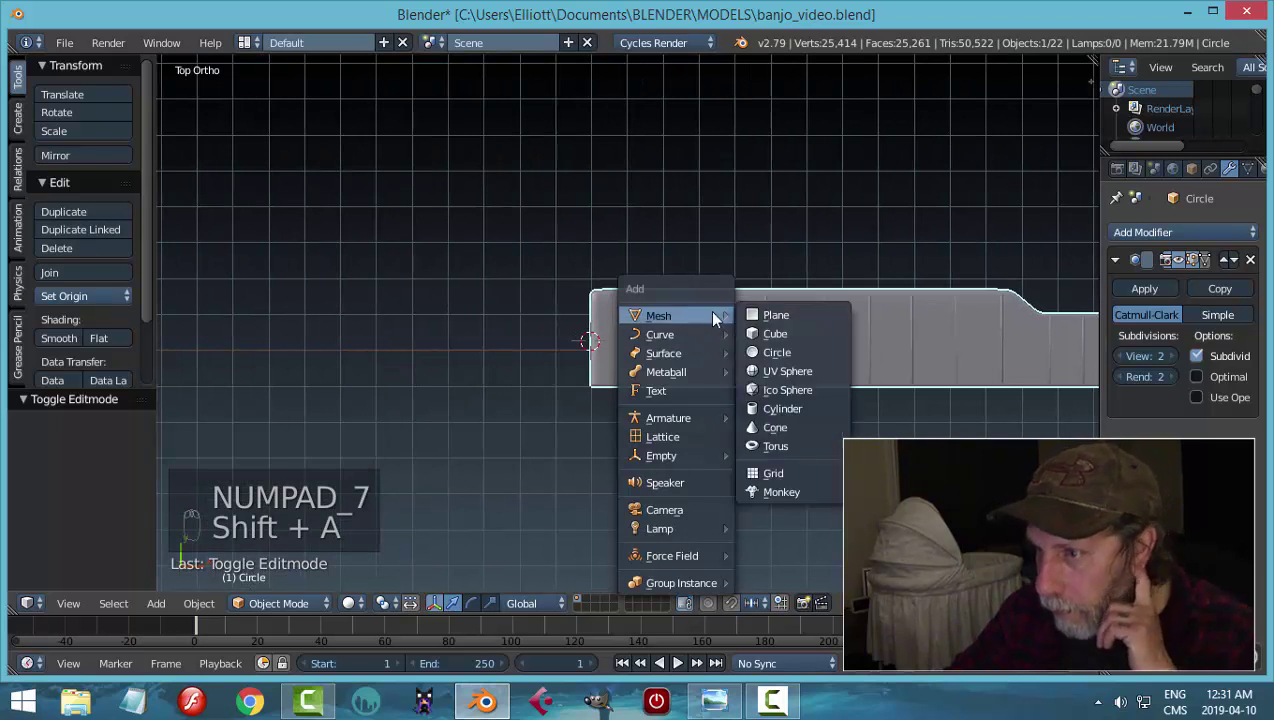
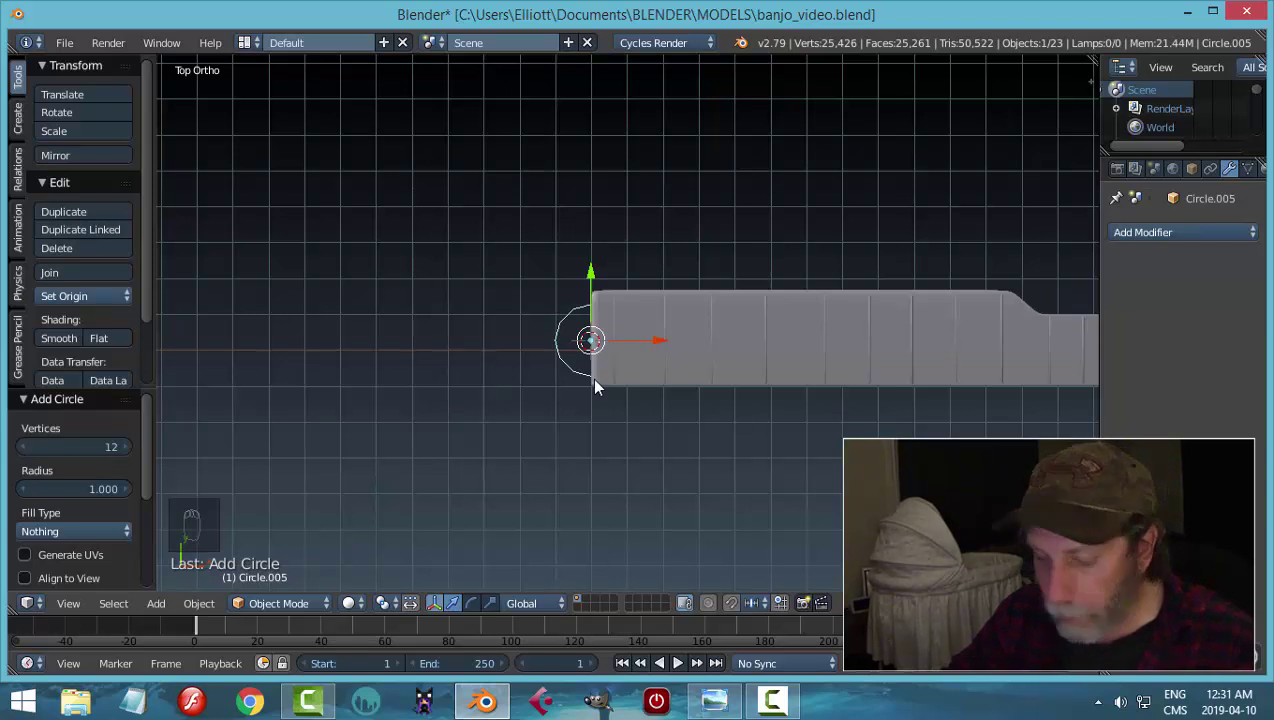
pyautogui.press('s')
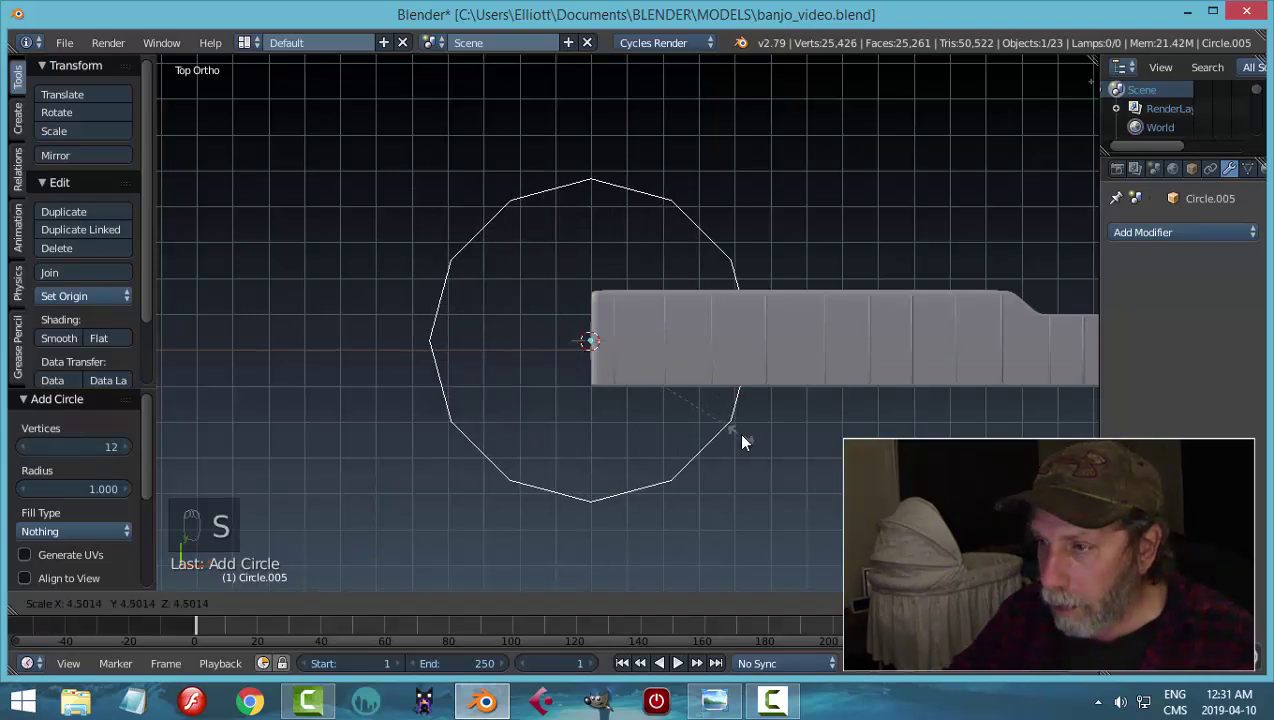
pyautogui.moveTo(660, 344); pyautogui.dragTo(510, 358)
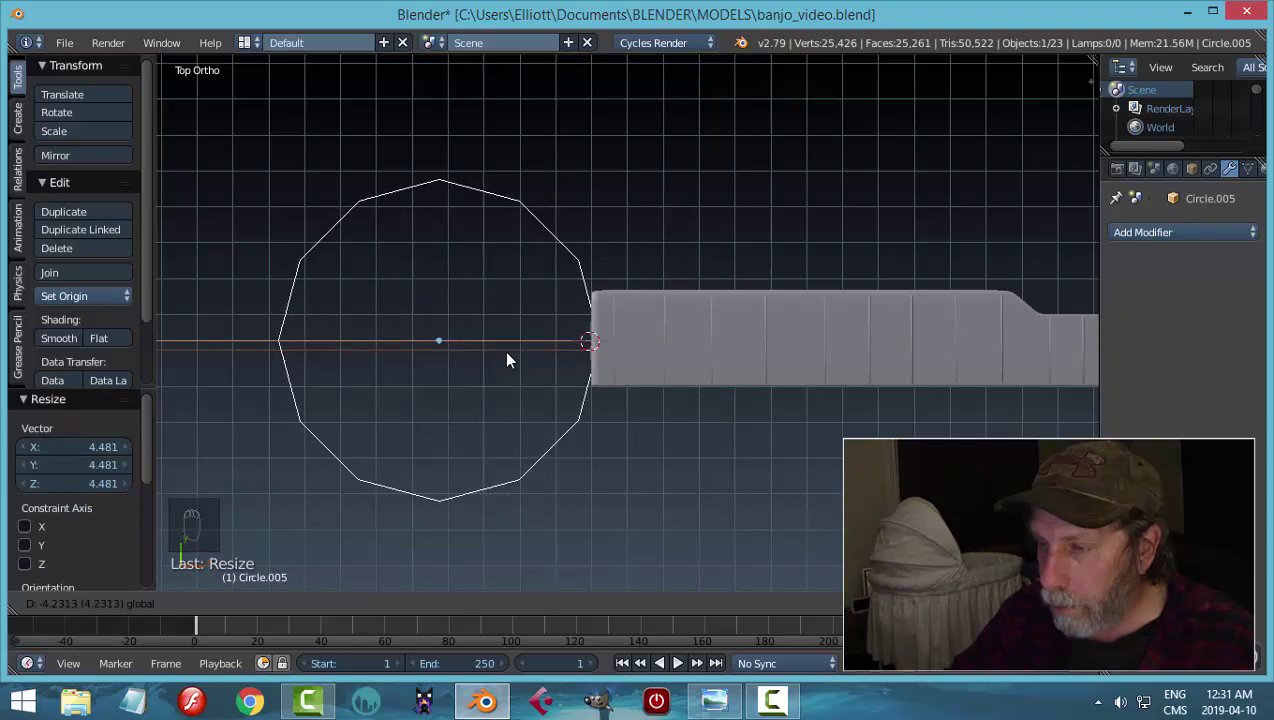
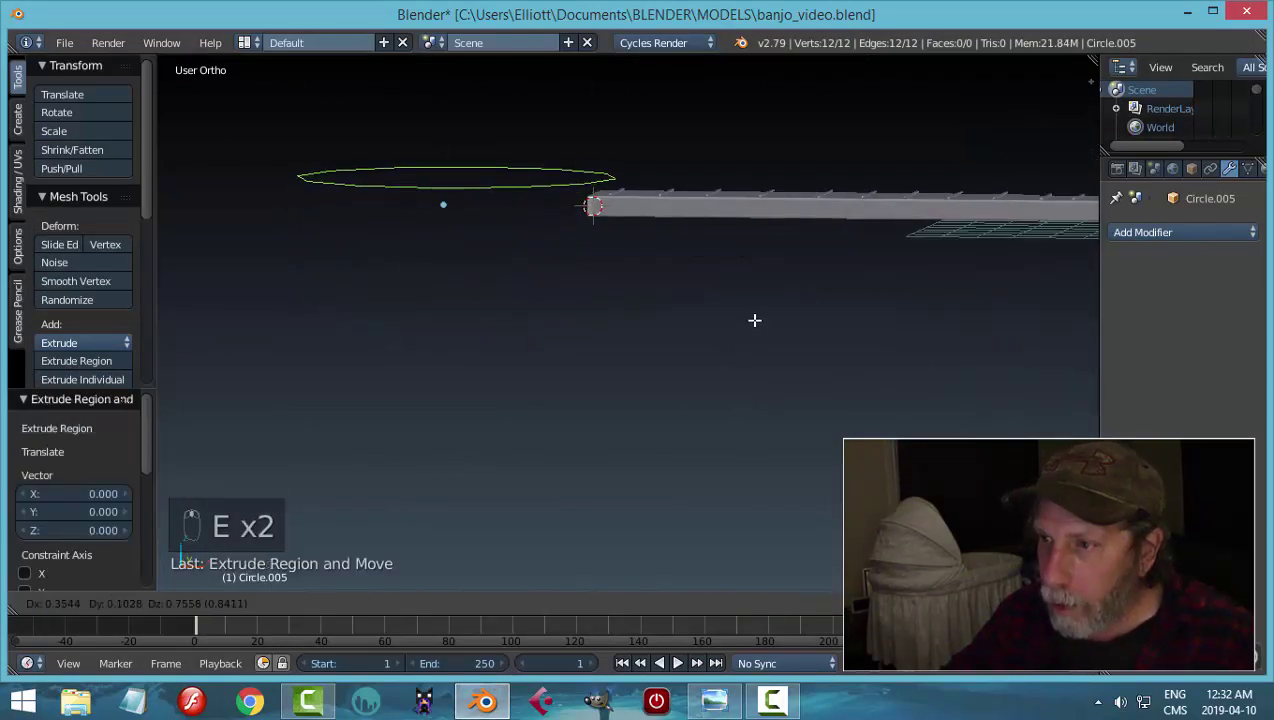
# - In vertex select, select all circle points and extrude them upward into a short open wall
pyautogui.press('ctrl+Tab')
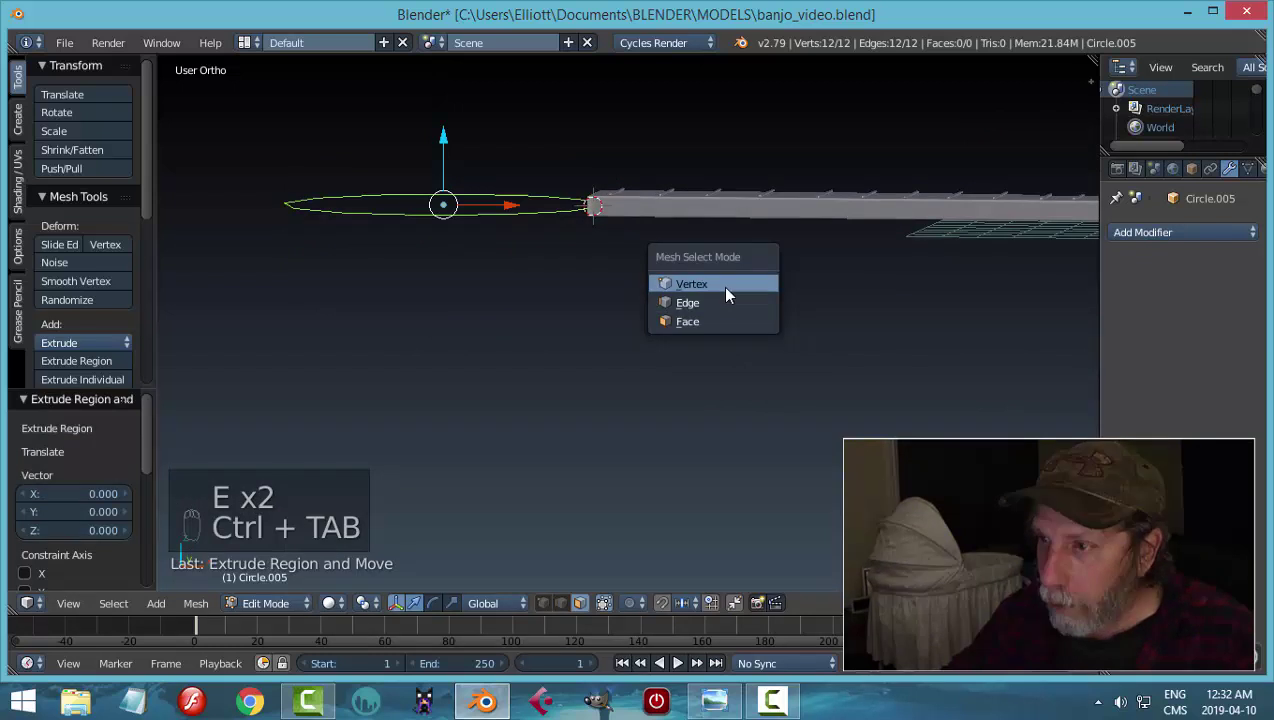
pyautogui.click(454, 135)
pyautogui.press('ctrl+z')
pyautogui.press('e')
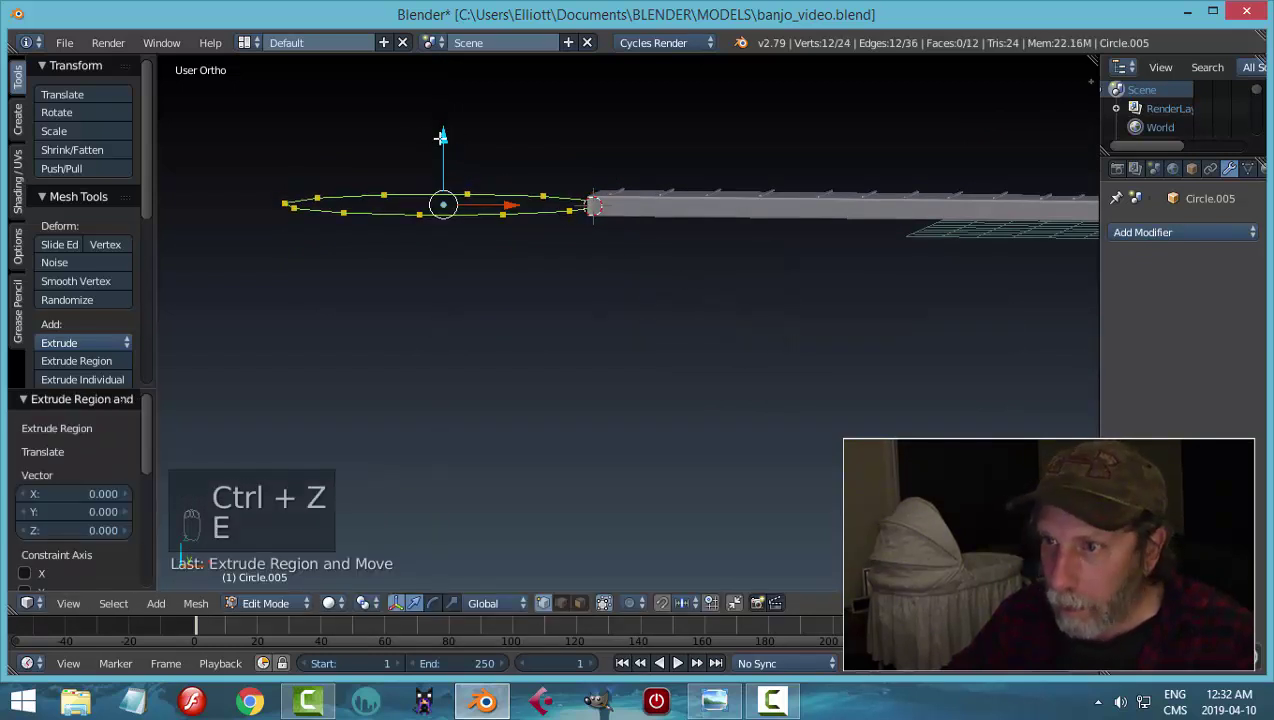
pyautogui.press('a')
pyautogui.press('a')
pyautogui.press('ctrl+n')
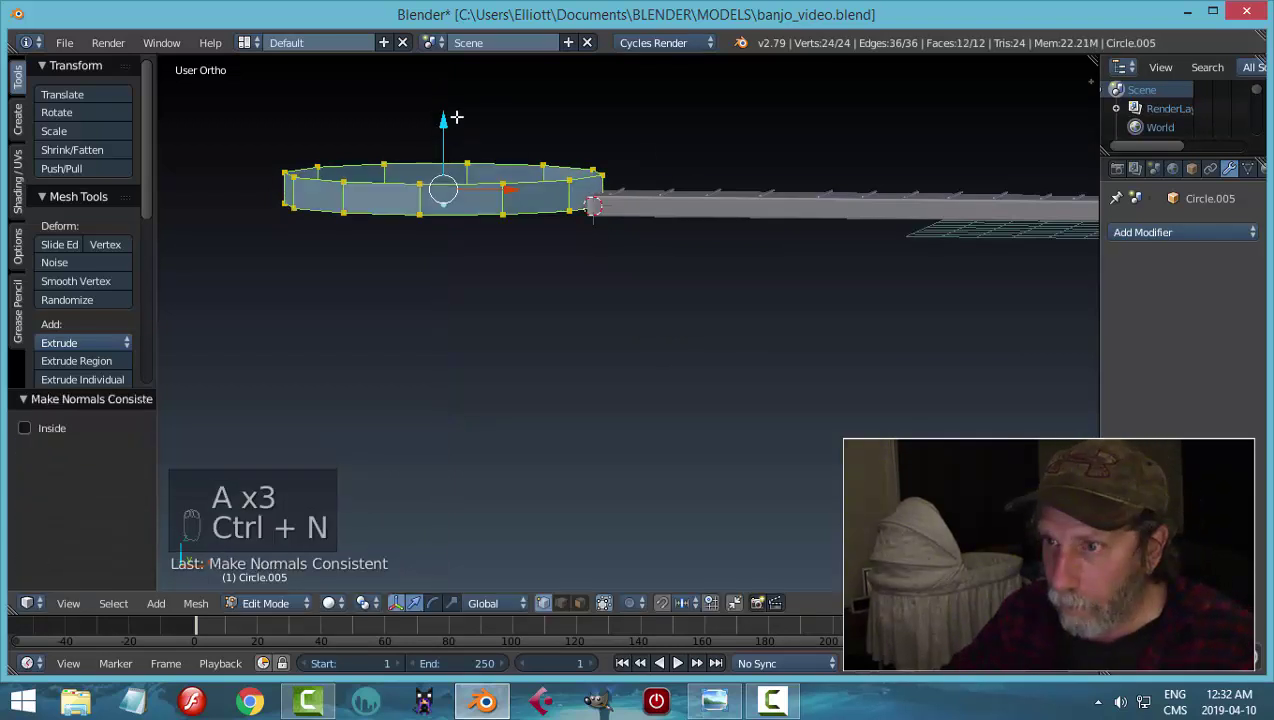
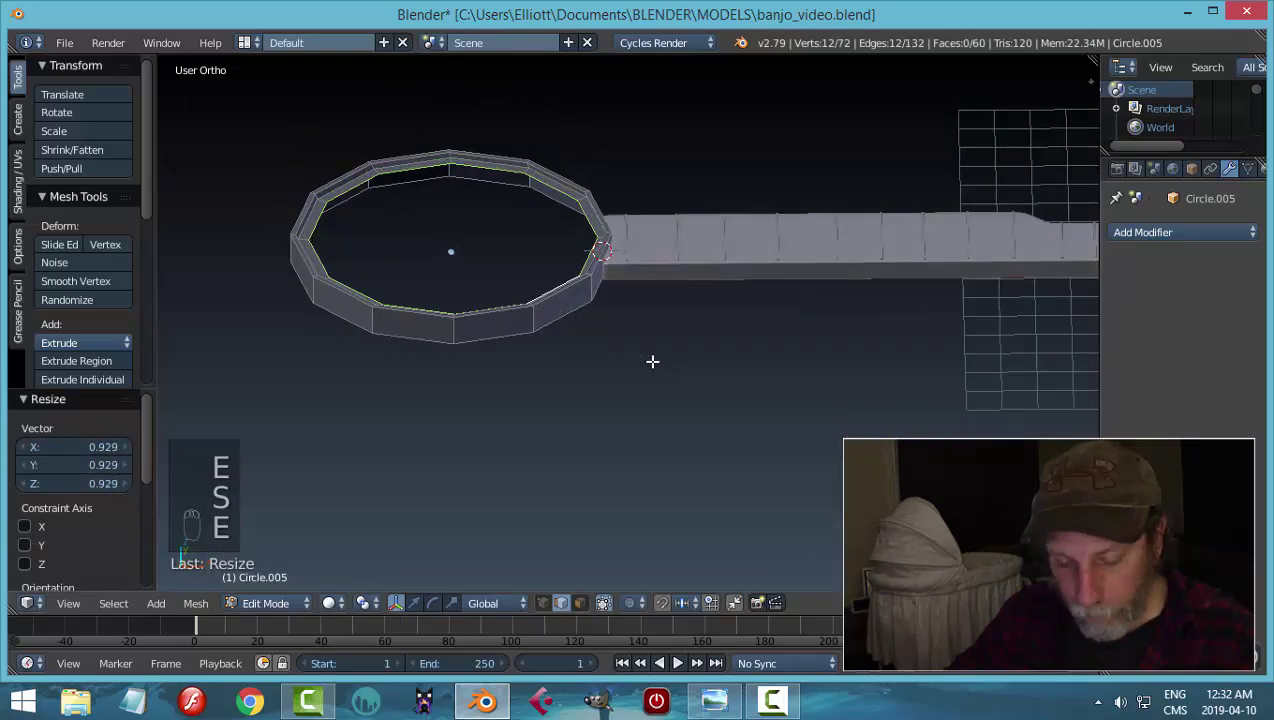
# - Fill the ring's top with a drumhead face and smooth the rim with a Subdivision Surface modifier
pyautogui.press('alt+m')
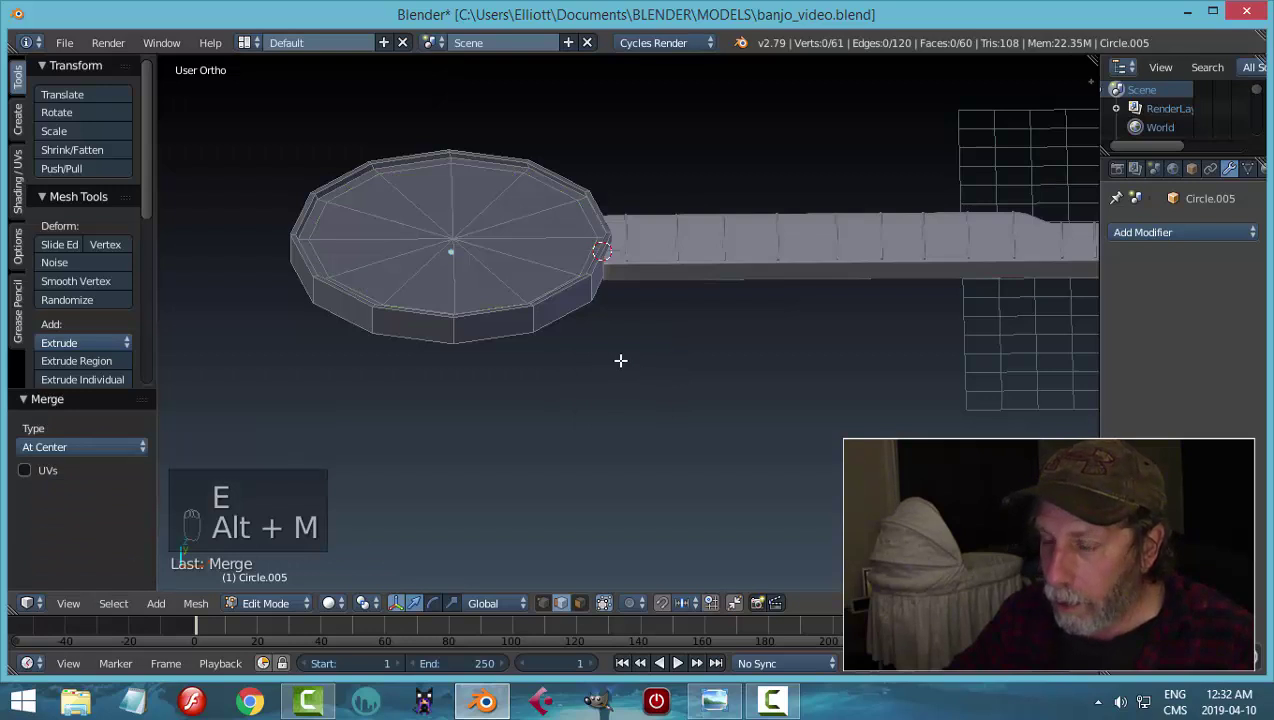
pyautogui.press('Tab')
pyautogui.click(1189, 232)
pyautogui.moveTo(581, 261); pyautogui.dragTo(1187, 360)
pyautogui.moveTo(1187, 360); pyautogui.dragTo(77, 349)
pyautogui.click(77, 349)
pyautogui.moveTo(445, 338); pyautogui.dragTo(463, 238)
pyautogui.press('Tab')
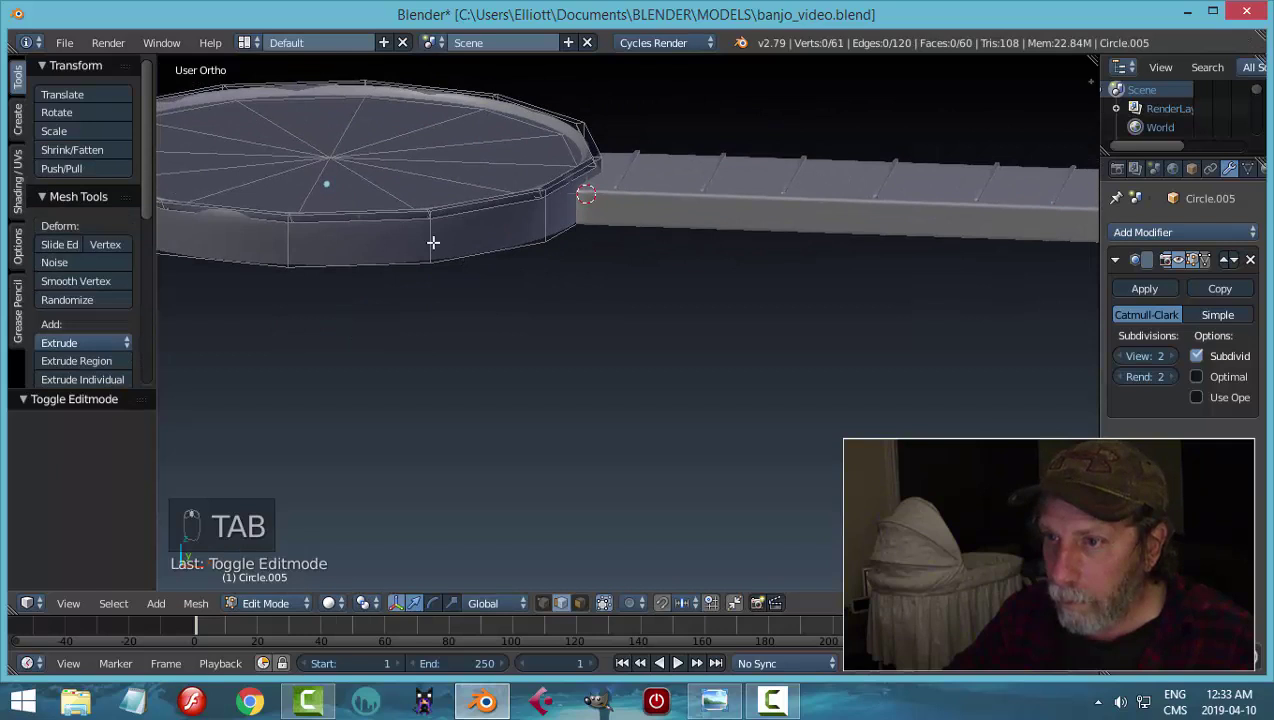
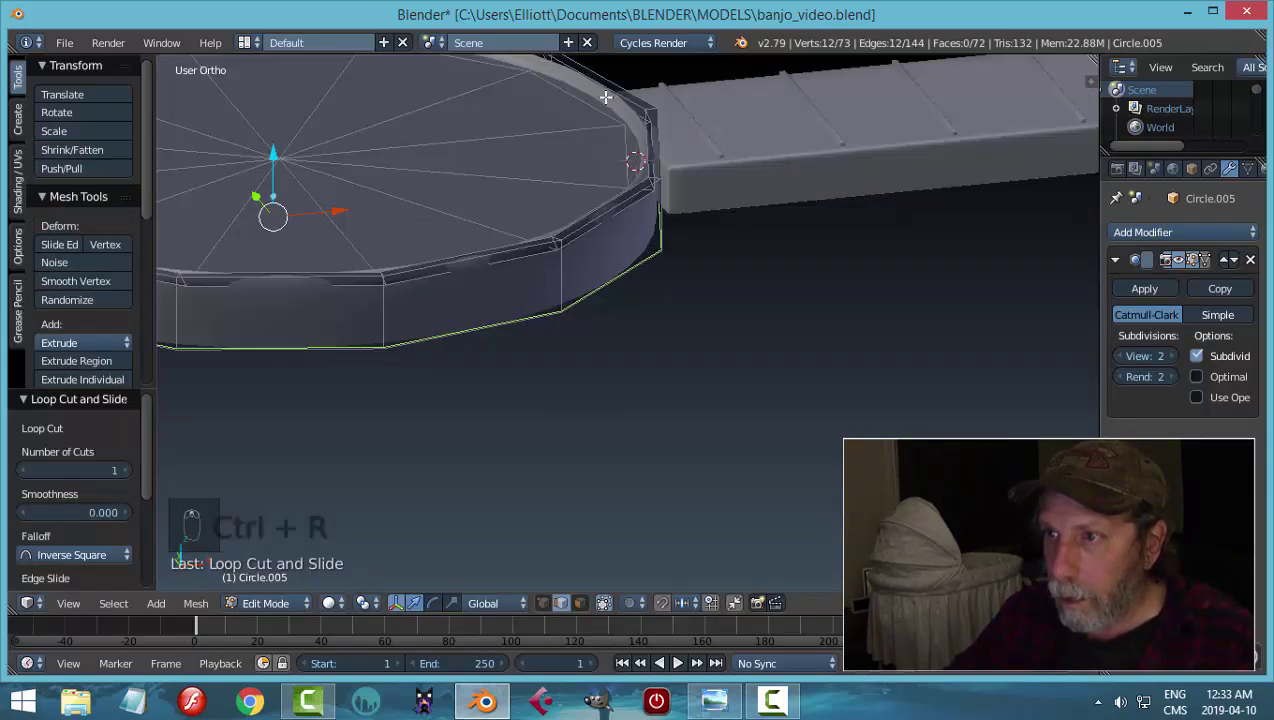
# - Add three edge loops near the rim's top to keep its edge crisp, then return to object mode
pyautogui.press('ctrl+r')
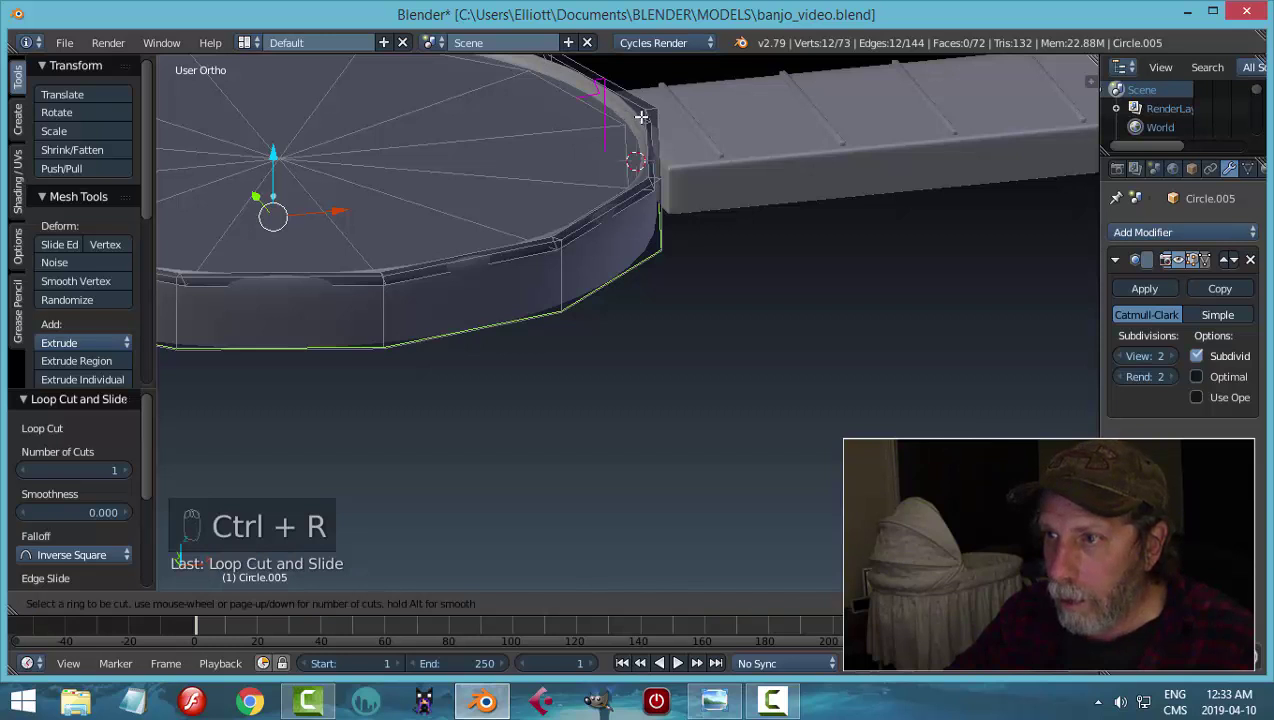
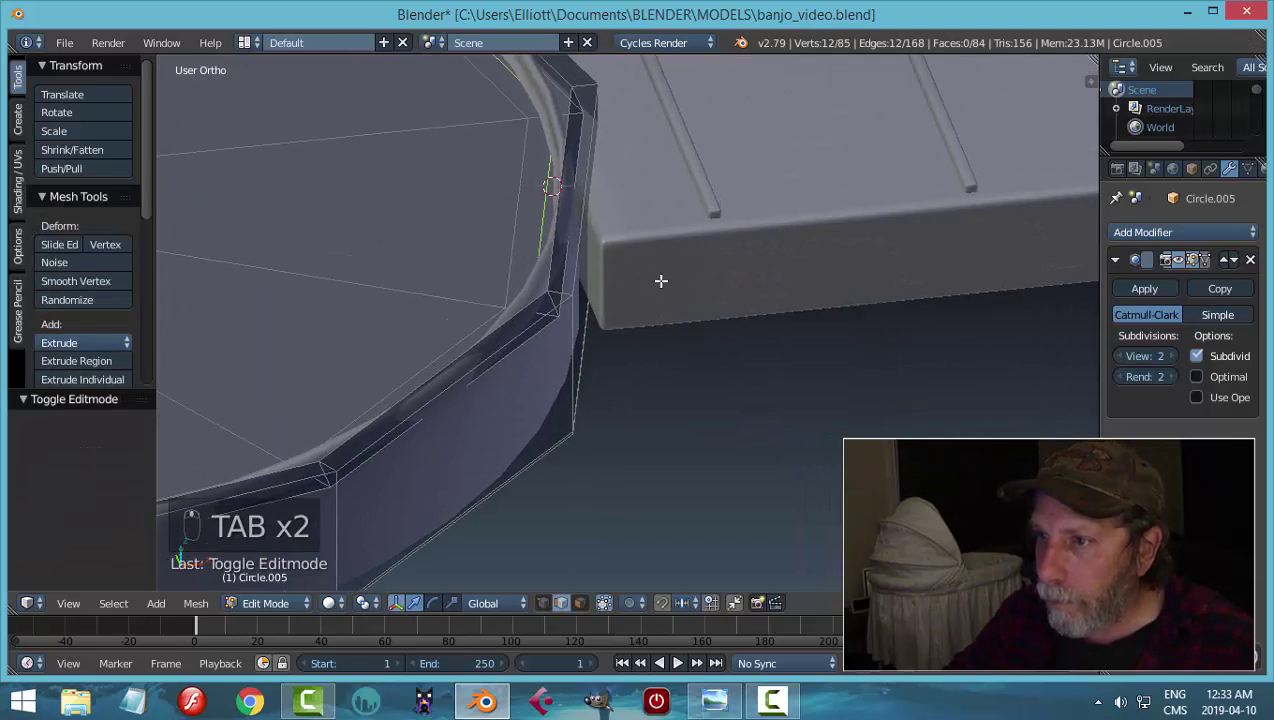
pyautogui.press('ctrl+r')
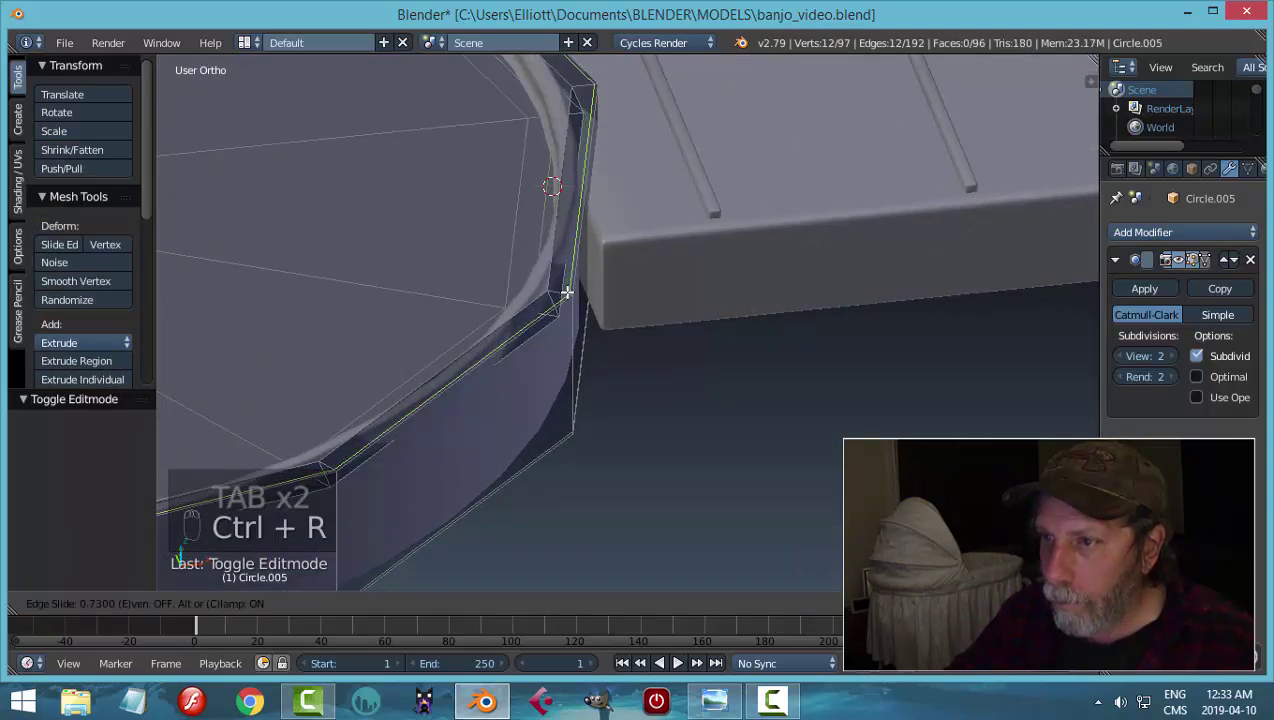
pyautogui.press('ctrl+r')
pyautogui.press('Tab')
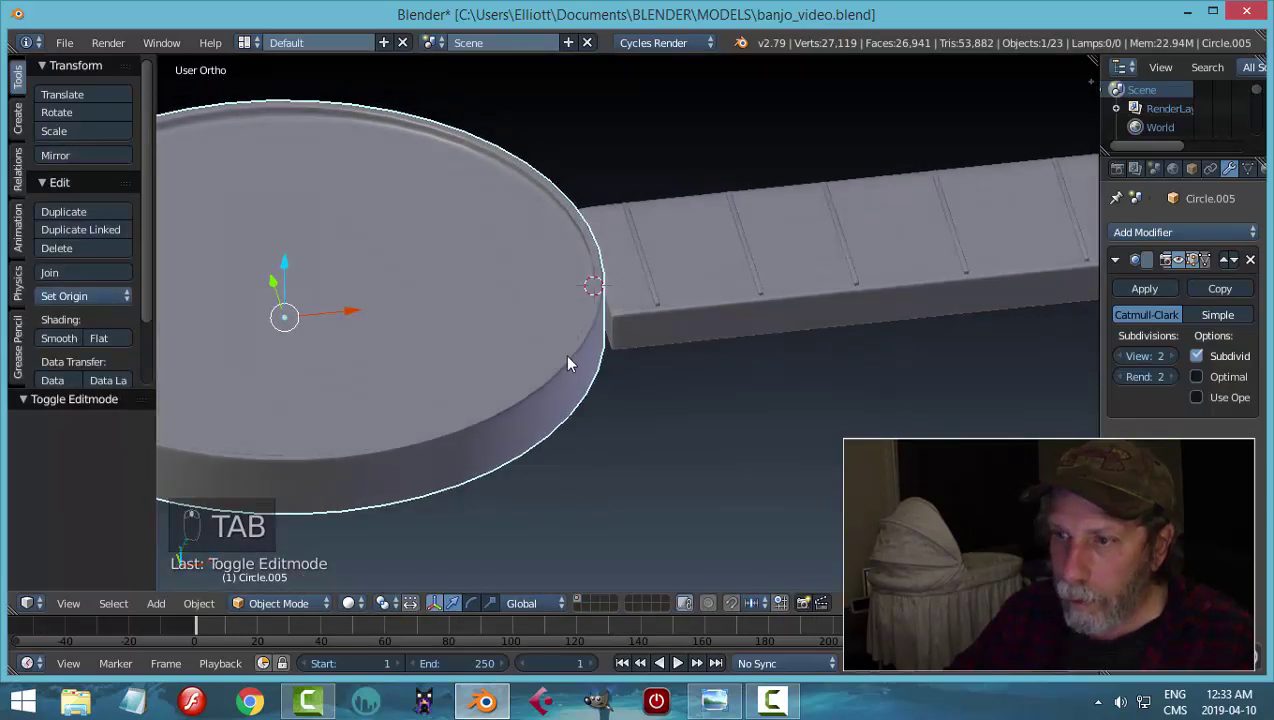
# - Orbit around the banjo, select the finished rim and duplicate it as a second ring
pyautogui.press('a')
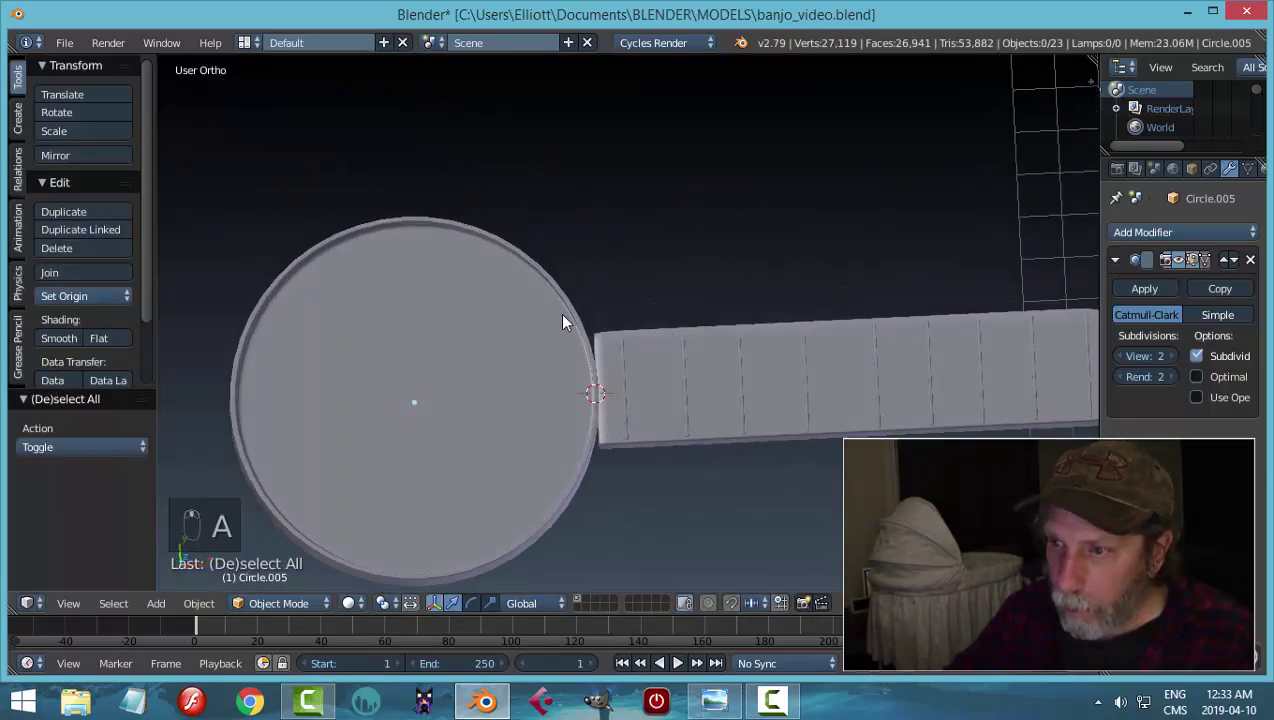
pyautogui.moveTo(549, 311); pyautogui.dragTo(638, 308)
pyautogui.press('a')
pyautogui.middleClick(638, 308)
pyautogui.press('Tab')
pyautogui.press('x')
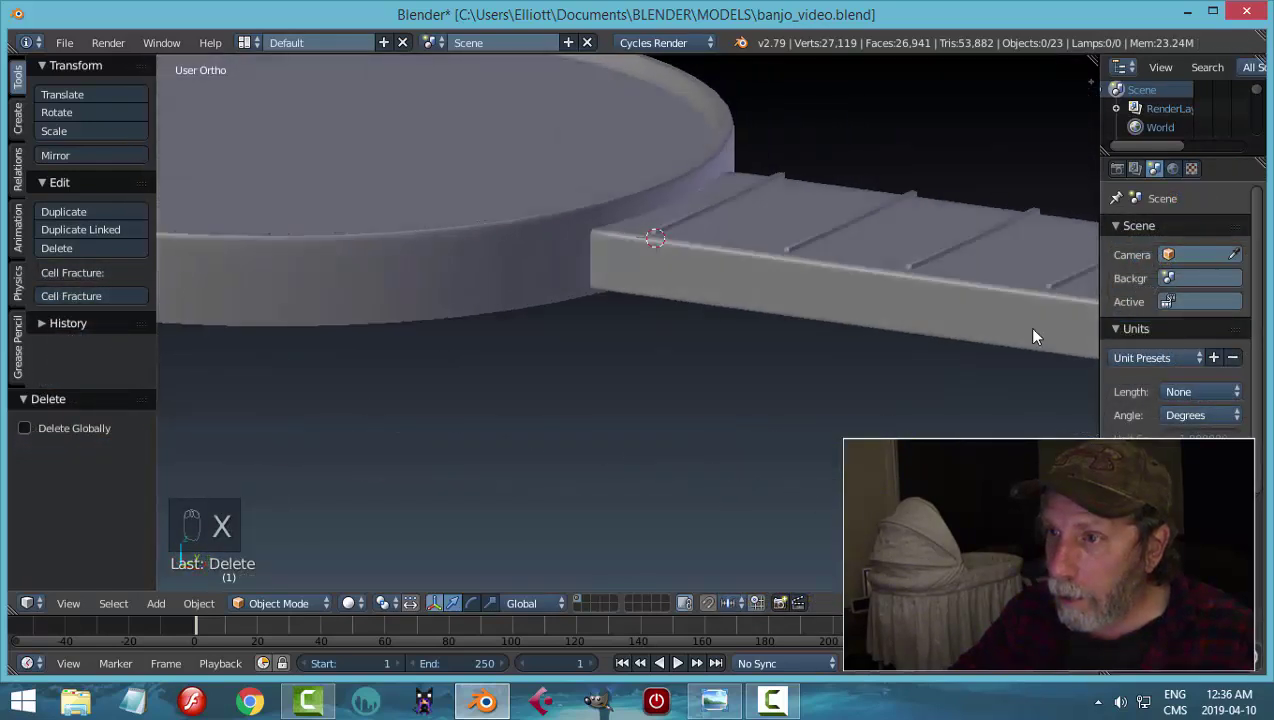
pyautogui.click(594, 267)
pyautogui.moveTo(540, 318); pyautogui.dragTo(651, 341)
pyautogui.press('shift+d')
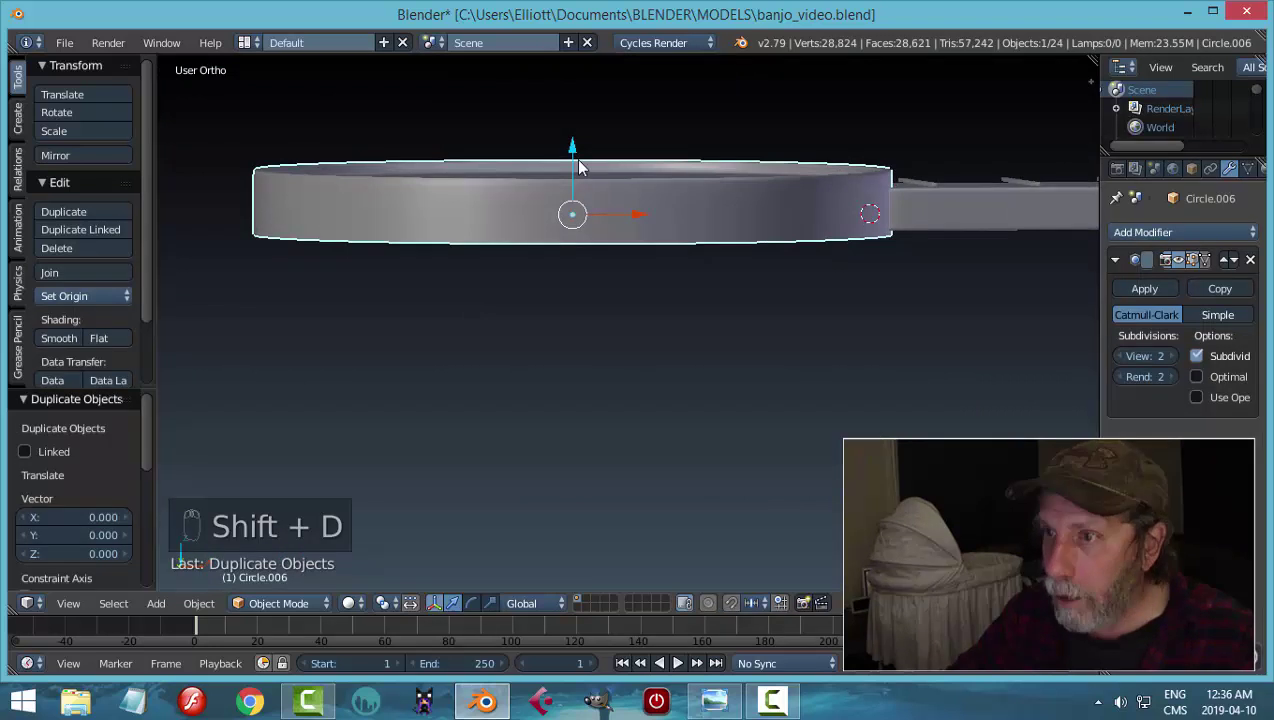
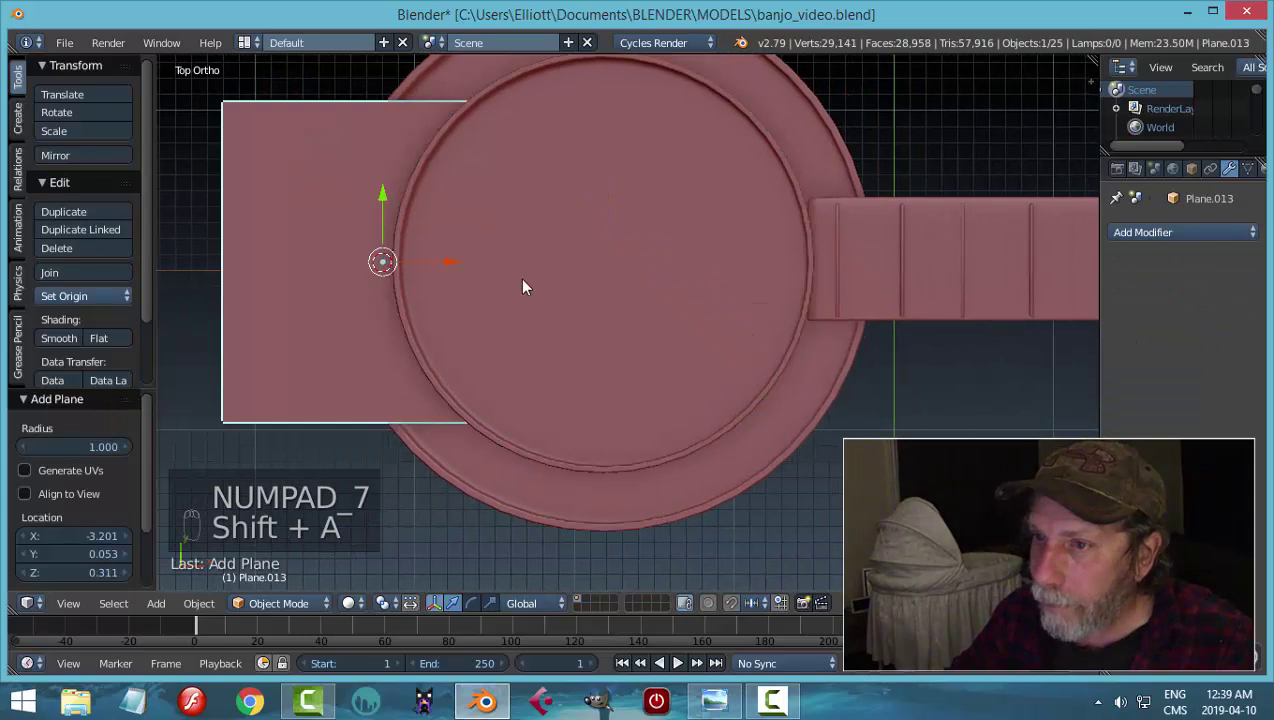
# - Shrink the new plane to a small square, raise it onto the rim's top and select the whole bracket mesh
pyautogui.middleClick(477, 294)
pyautogui.press('Tab')
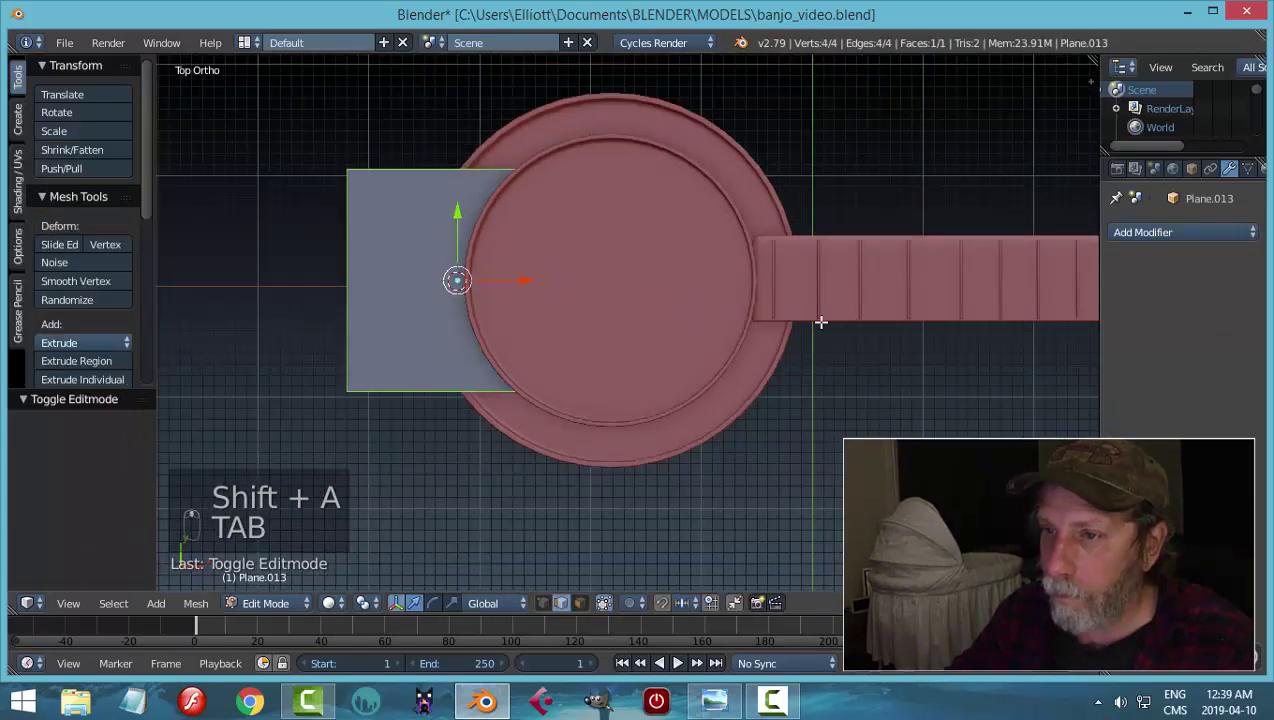
pyautogui.press('s')
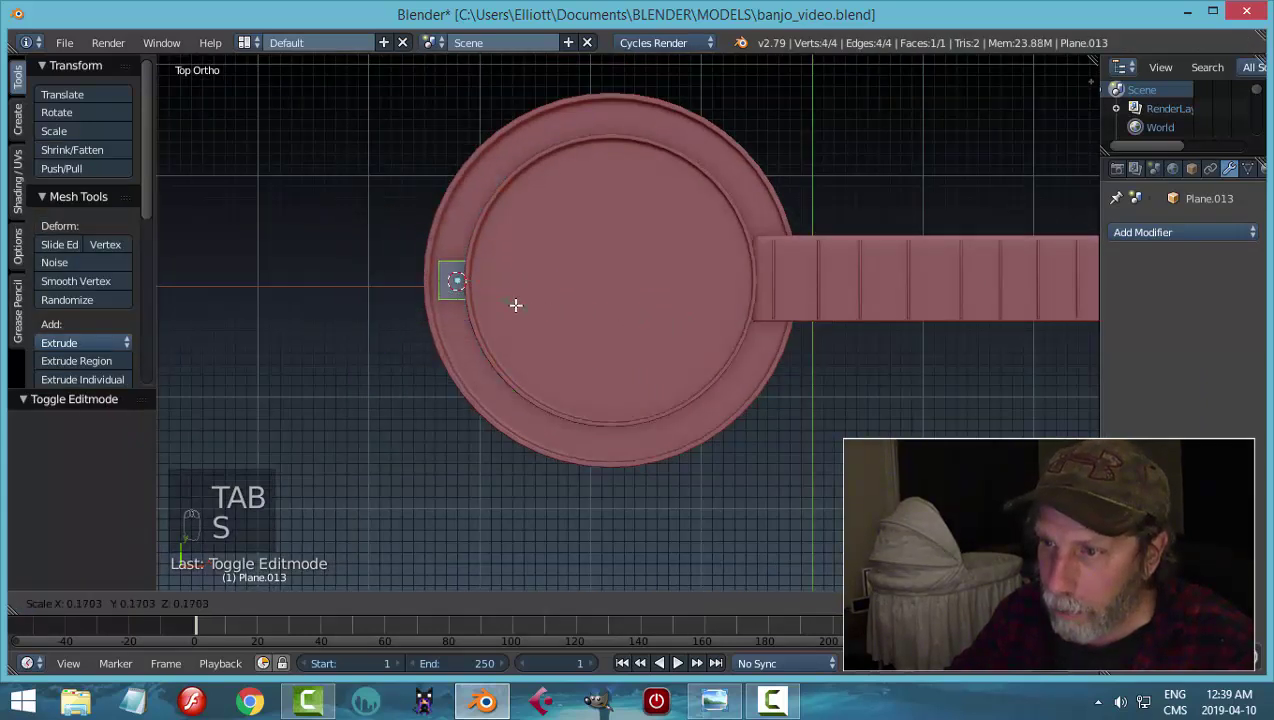
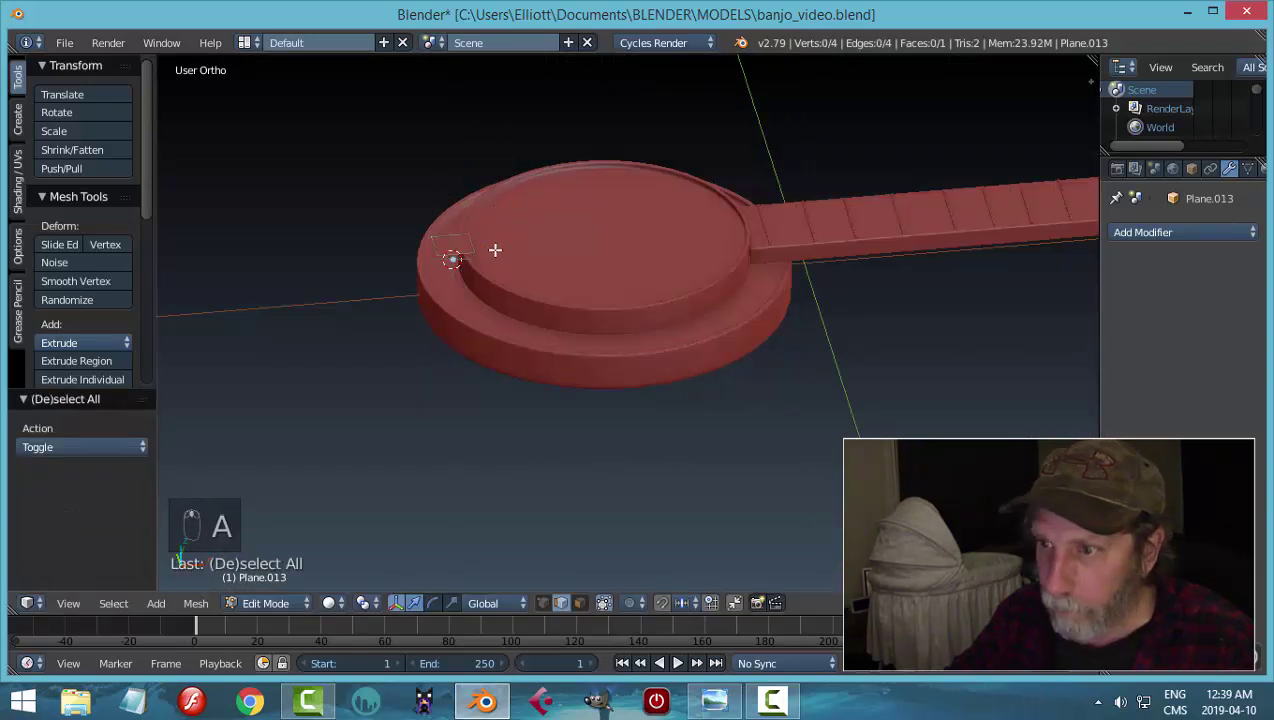
pyautogui.press('a')
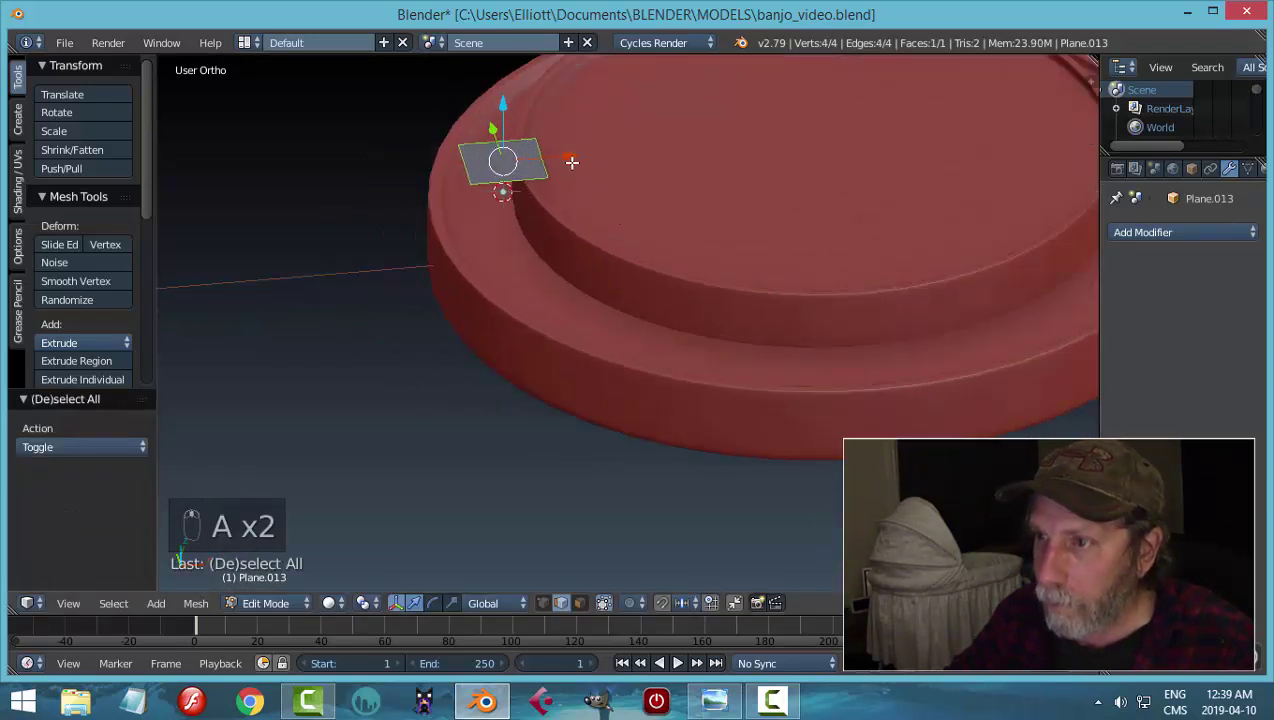
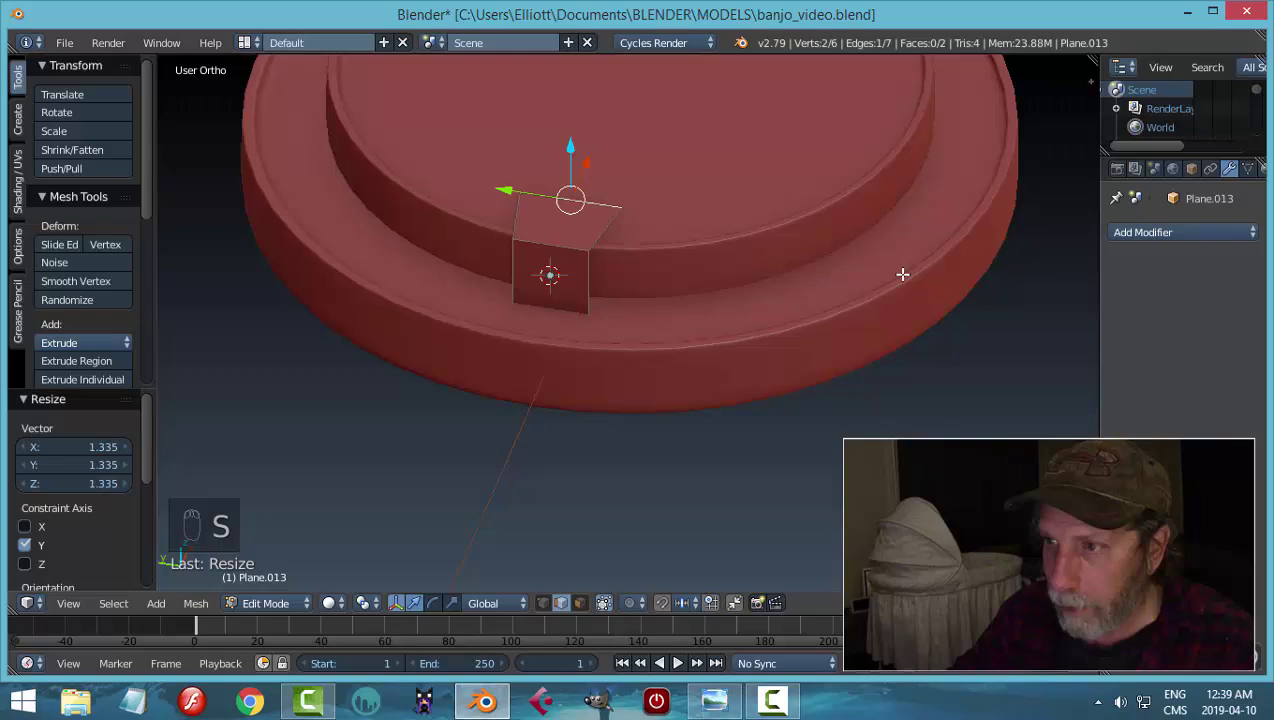
pyautogui.press('a')
pyautogui.press('a')
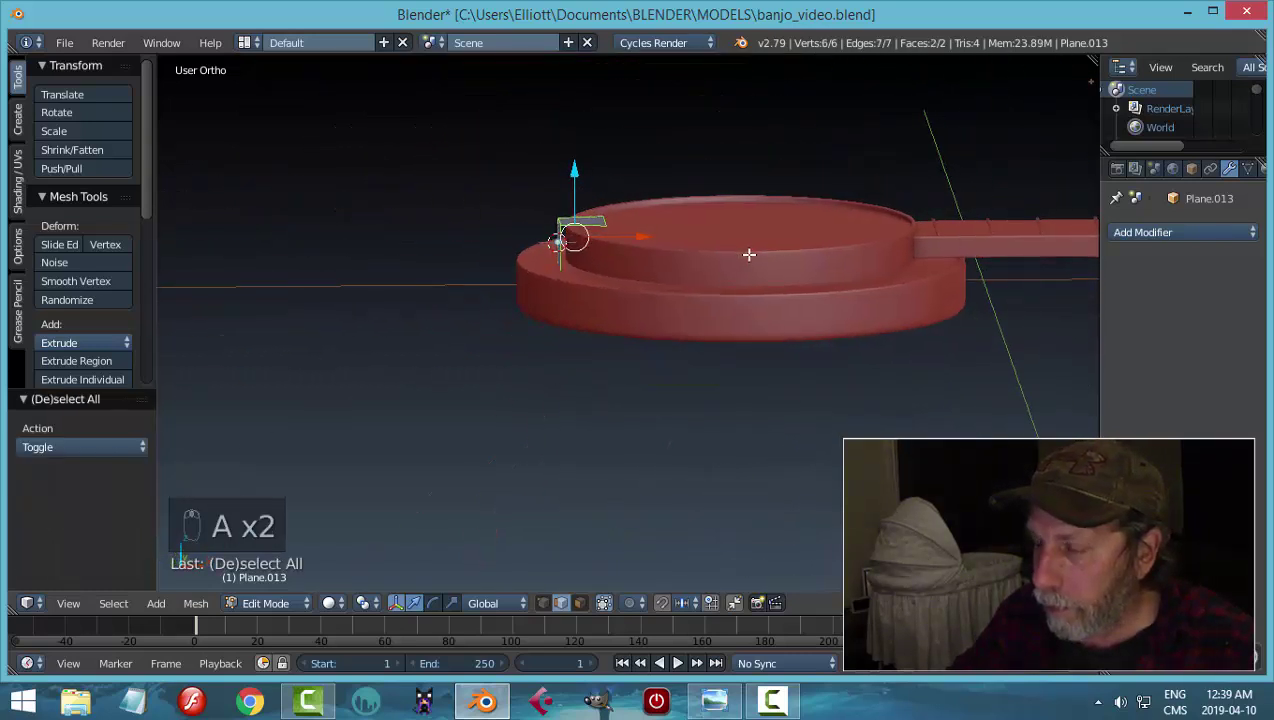
# - Give the bracket a Solidify modifier with thickness 0.021 and Even Thickness enabled
pyautogui.press('Tab')
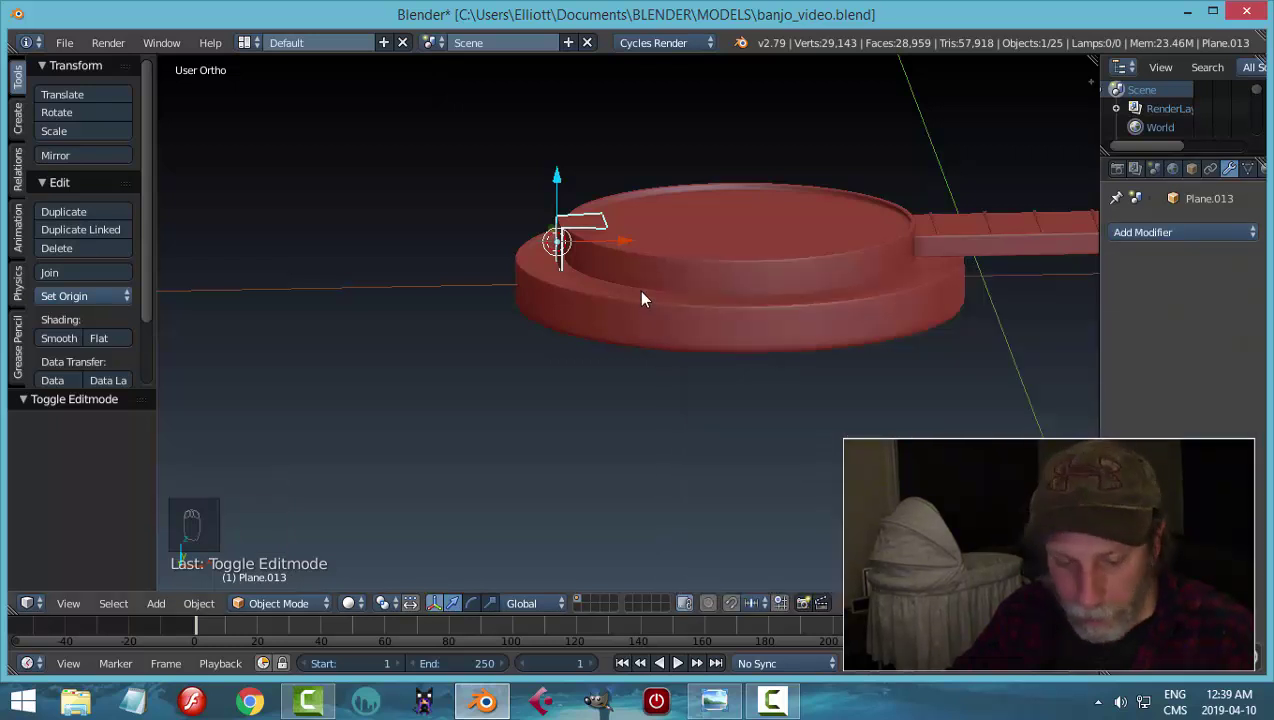
pyautogui.press('ctrl+a')
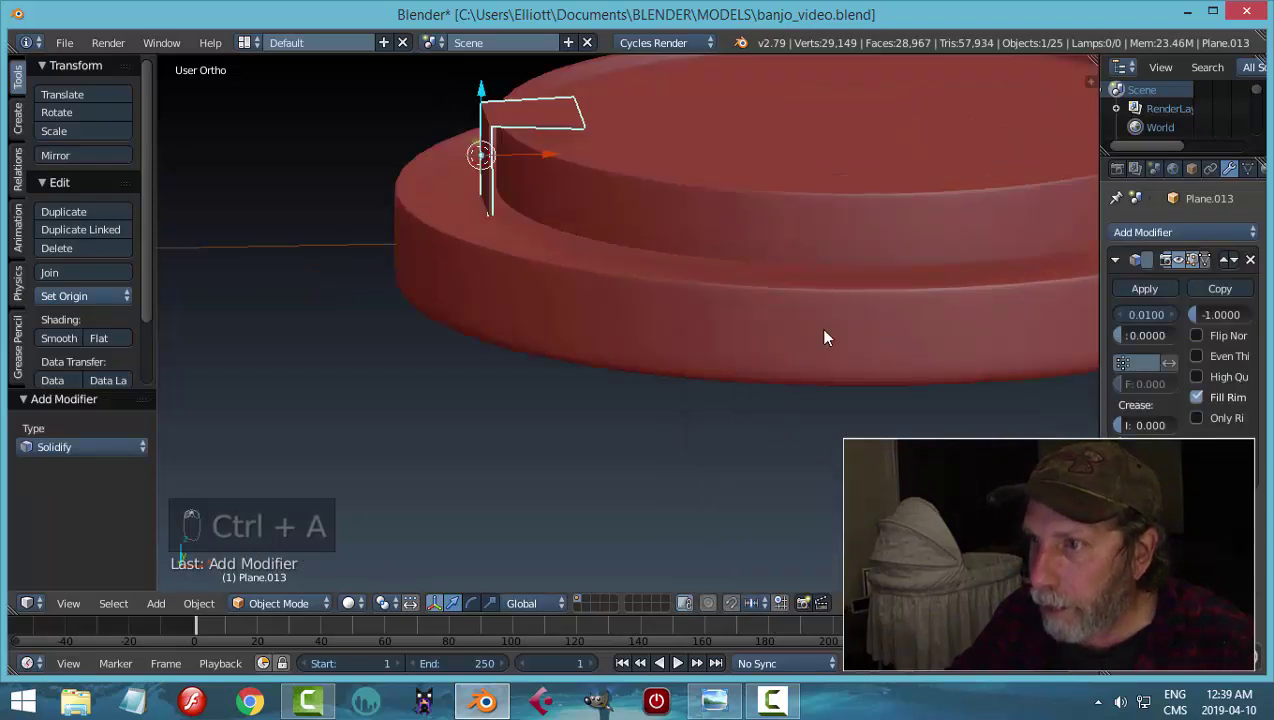
pyautogui.moveTo(1204, 364); pyautogui.dragTo(556, 152)
pyautogui.click(560, 152)
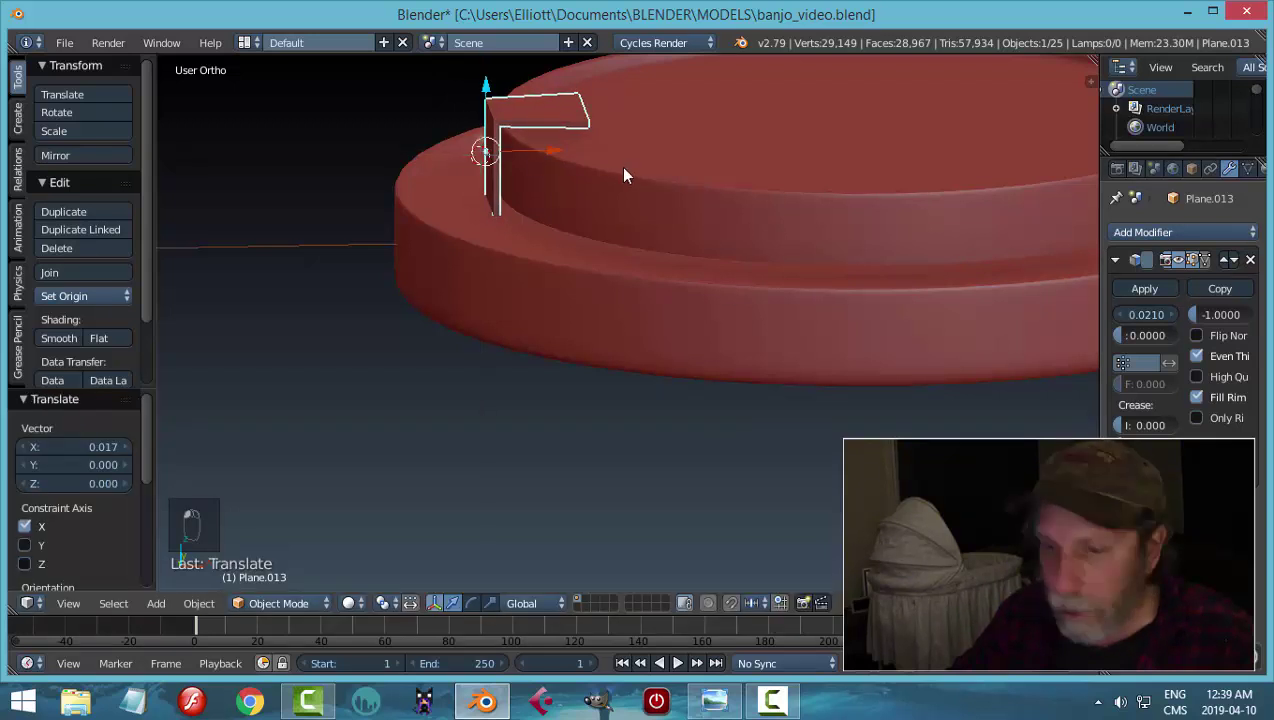
pyautogui.press('a')
pyautogui.middleClick(584, 176)
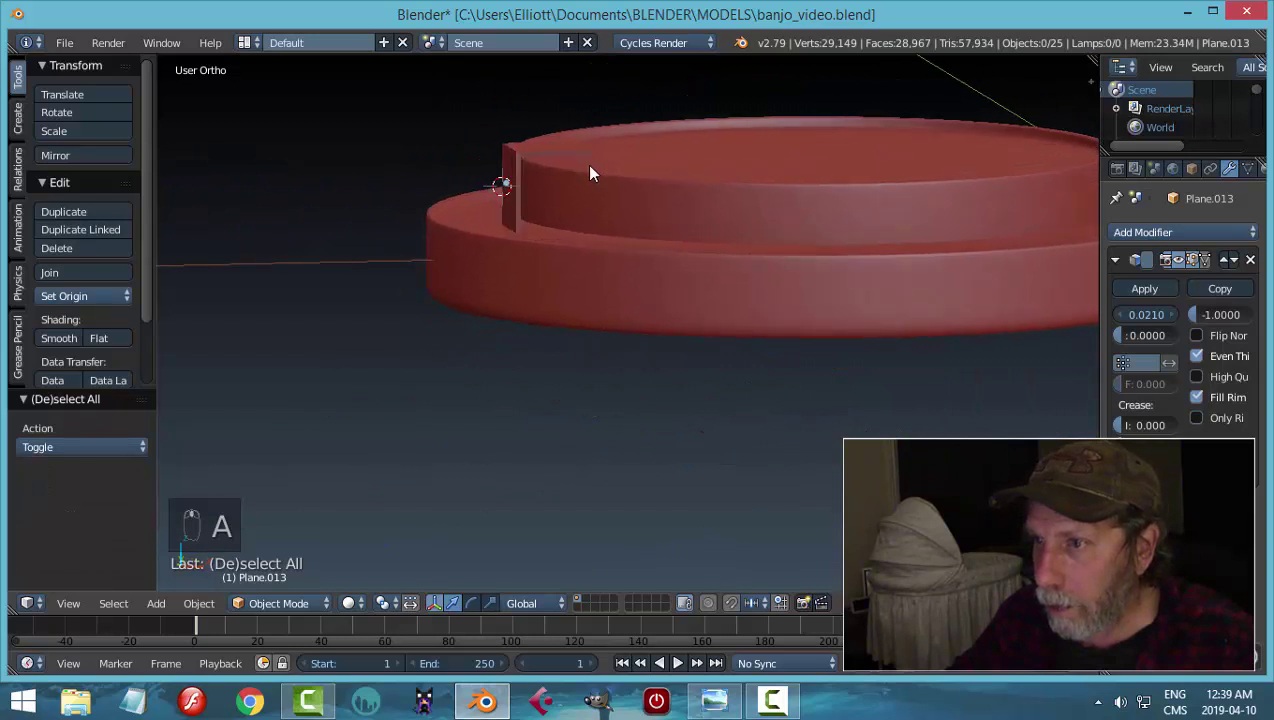
pyautogui.moveTo(546, 164); pyautogui.dragTo(681, 209)
# - Add several edge loops near the bracket's bend to tighten it, then view it on the rim
pyautogui.press('Tab')
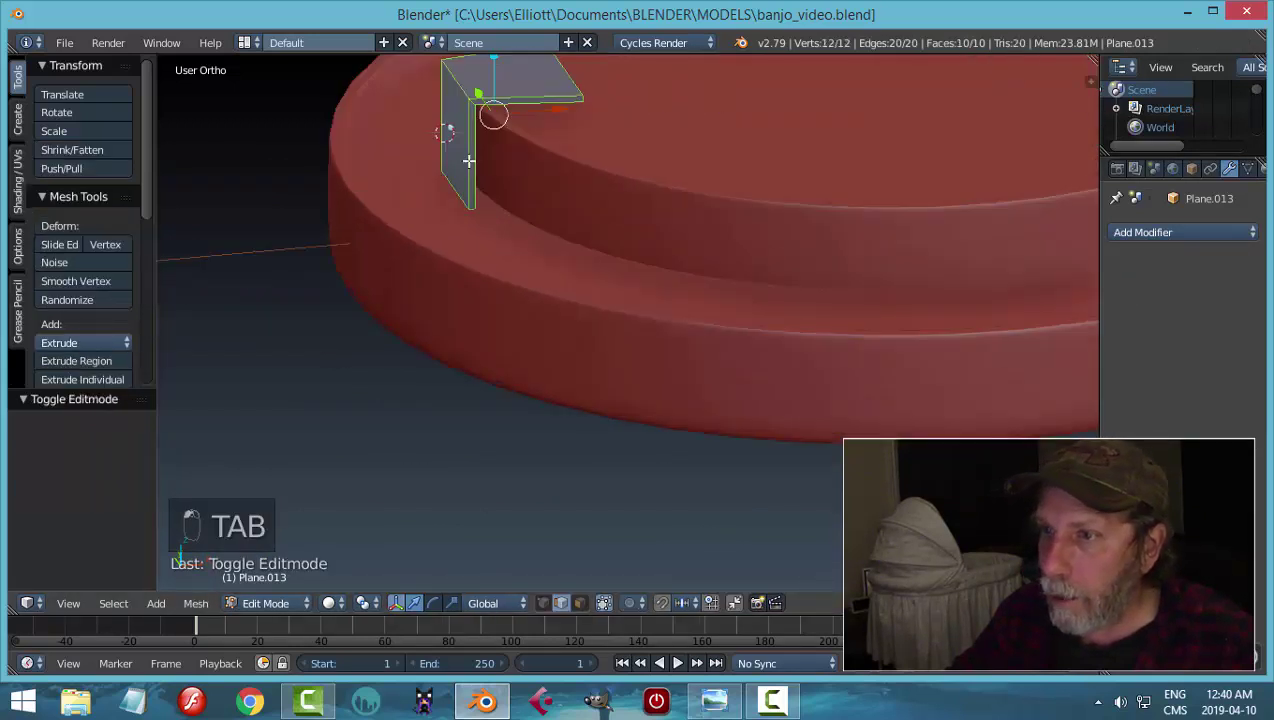
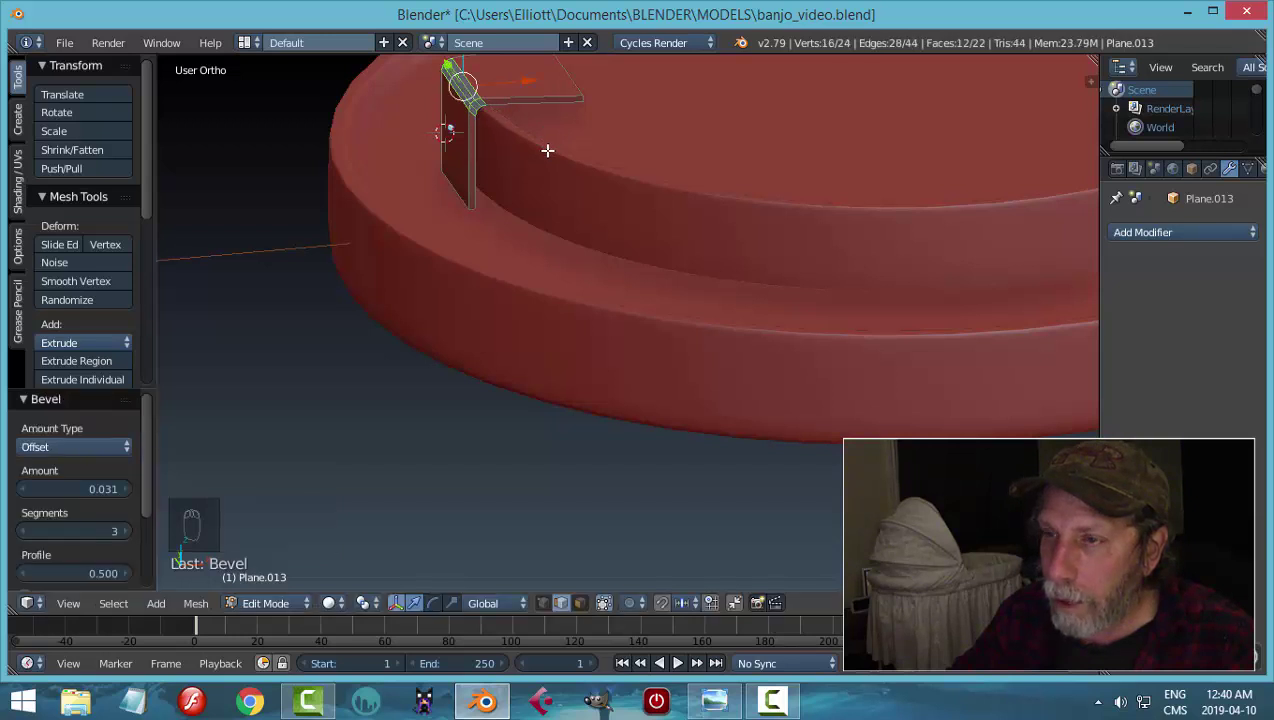
pyautogui.press('a')
pyautogui.press('ctrl+r')
pyautogui.press('ctrl+r')
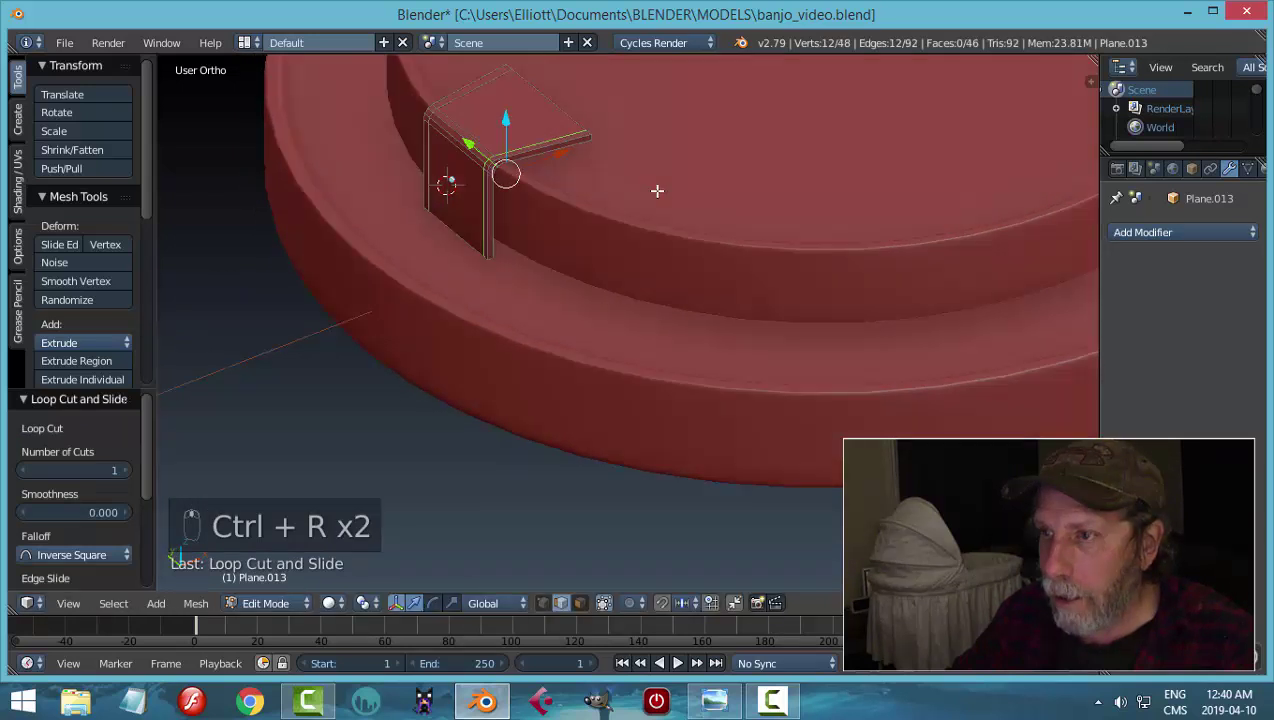
pyautogui.press('ctrl+r')
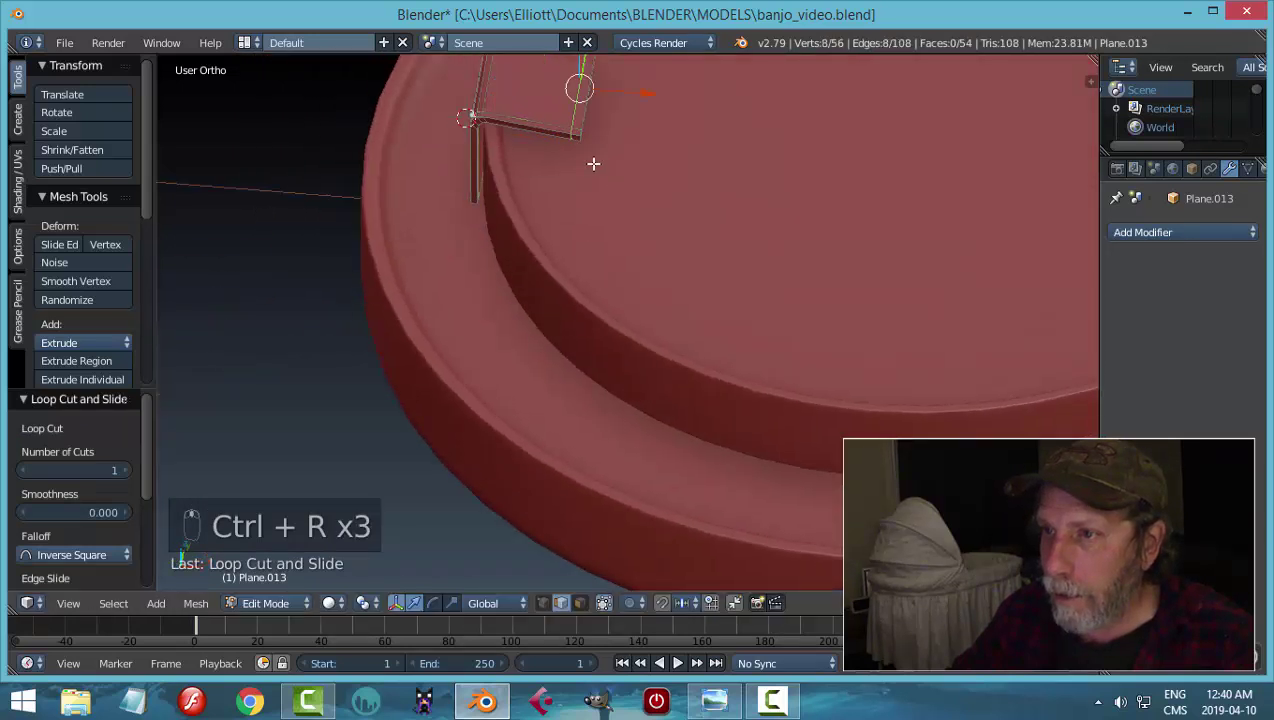
pyautogui.press('ctrl+r')
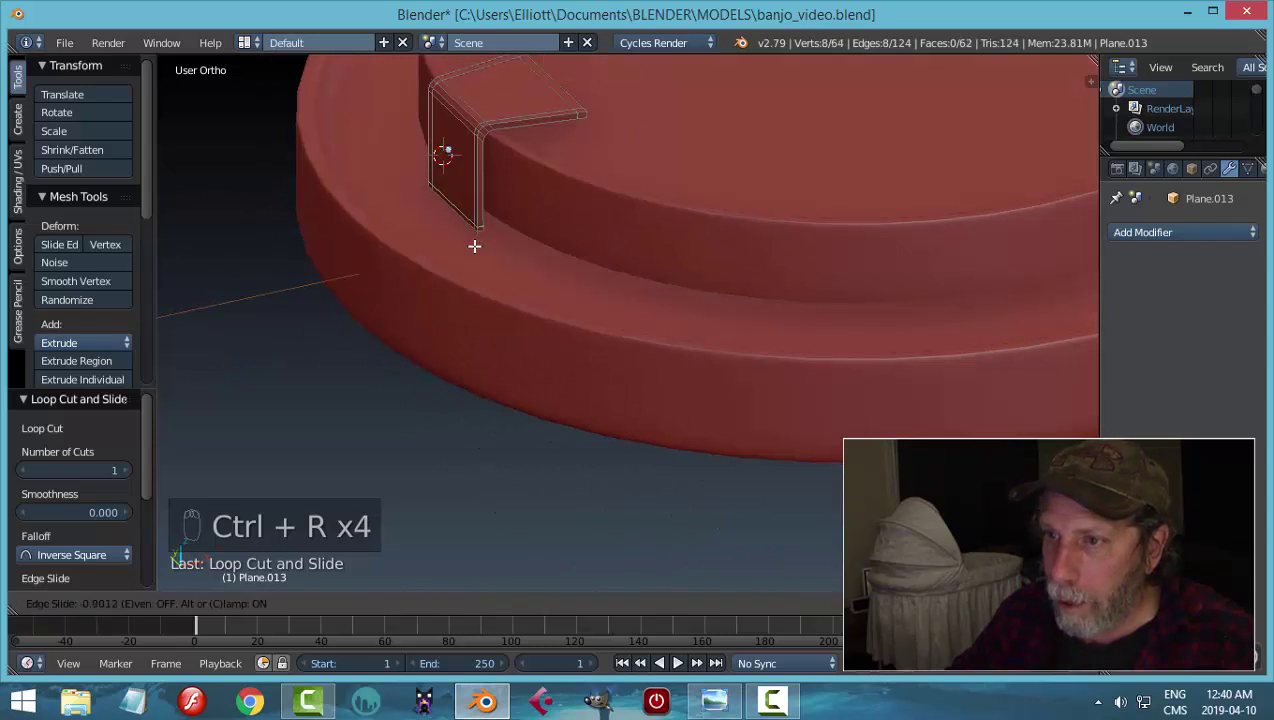
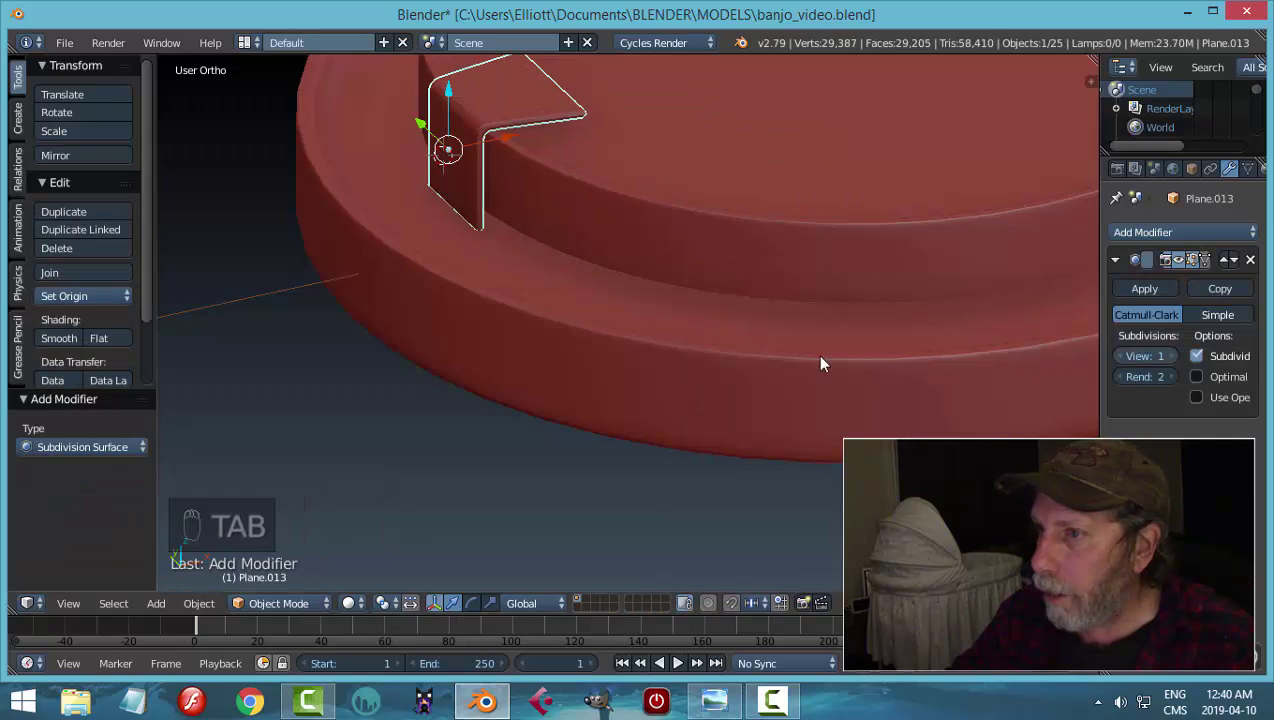
pyautogui.moveTo(78, 348); pyautogui.dragTo(584, 219)
pyautogui.press('a')
pyautogui.moveTo(584, 219); pyautogui.dragTo(736, 198)
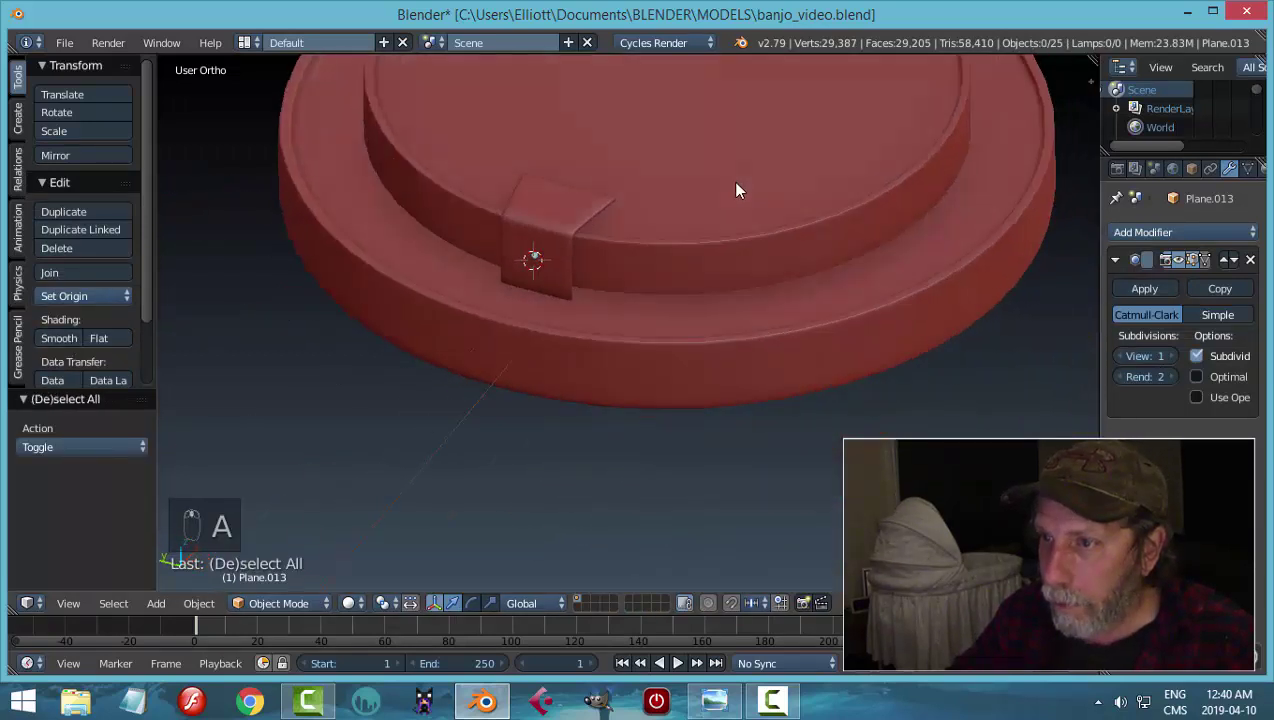
# - Add Subdivision Surface with viewport level 2 and an edge loop along the bracket's top edge
pyautogui.moveTo(1175, 363); pyautogui.dragTo(453, 206)
pyautogui.press('Tab')
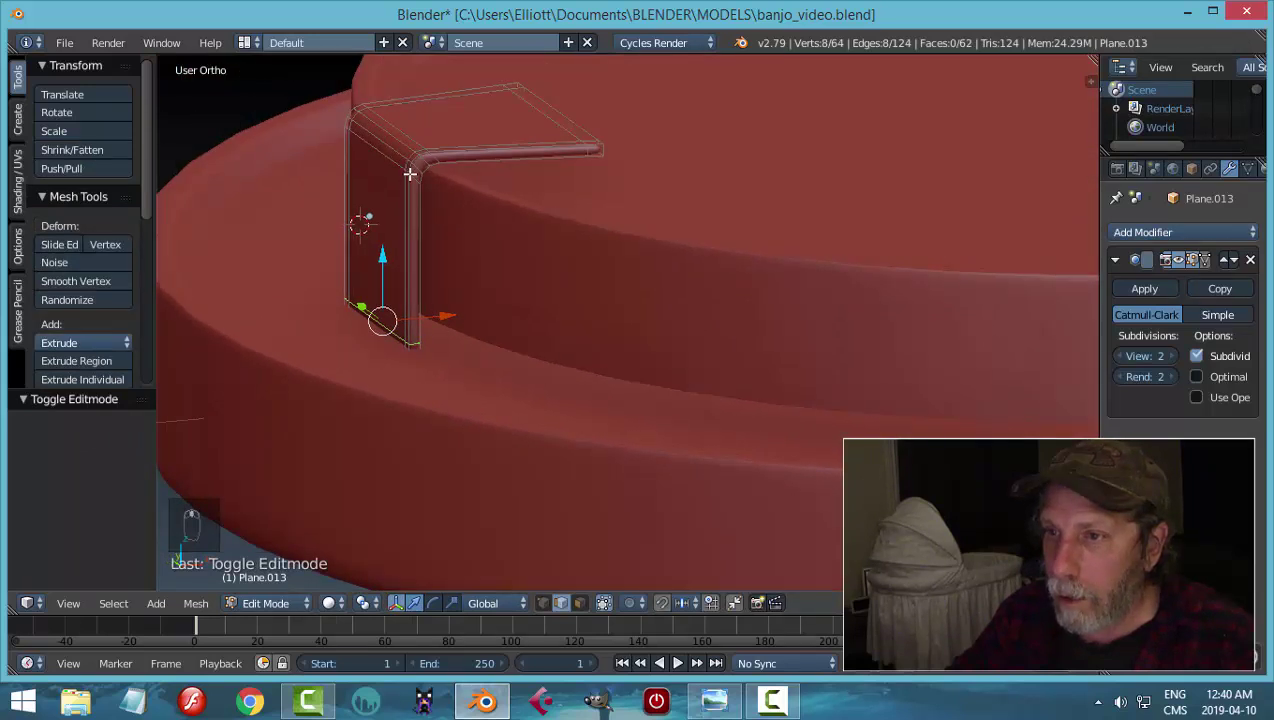
pyautogui.press('ctrl+r')
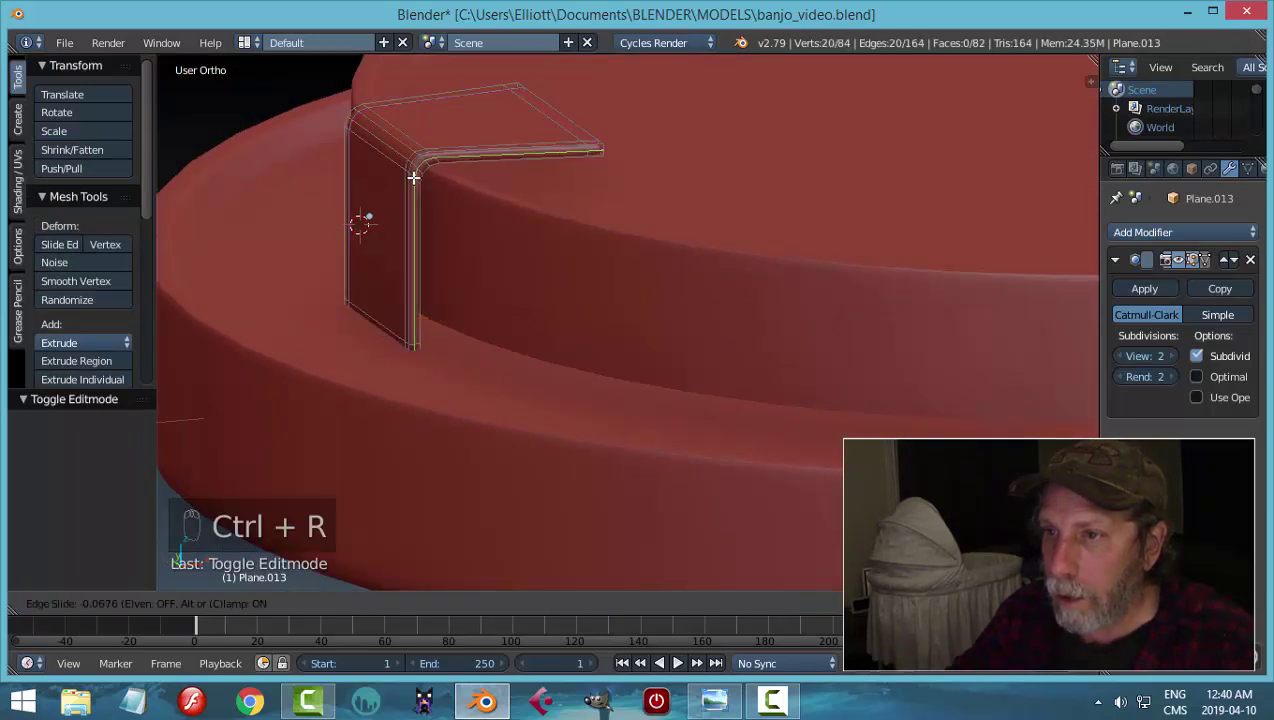
pyautogui.press('Tab')
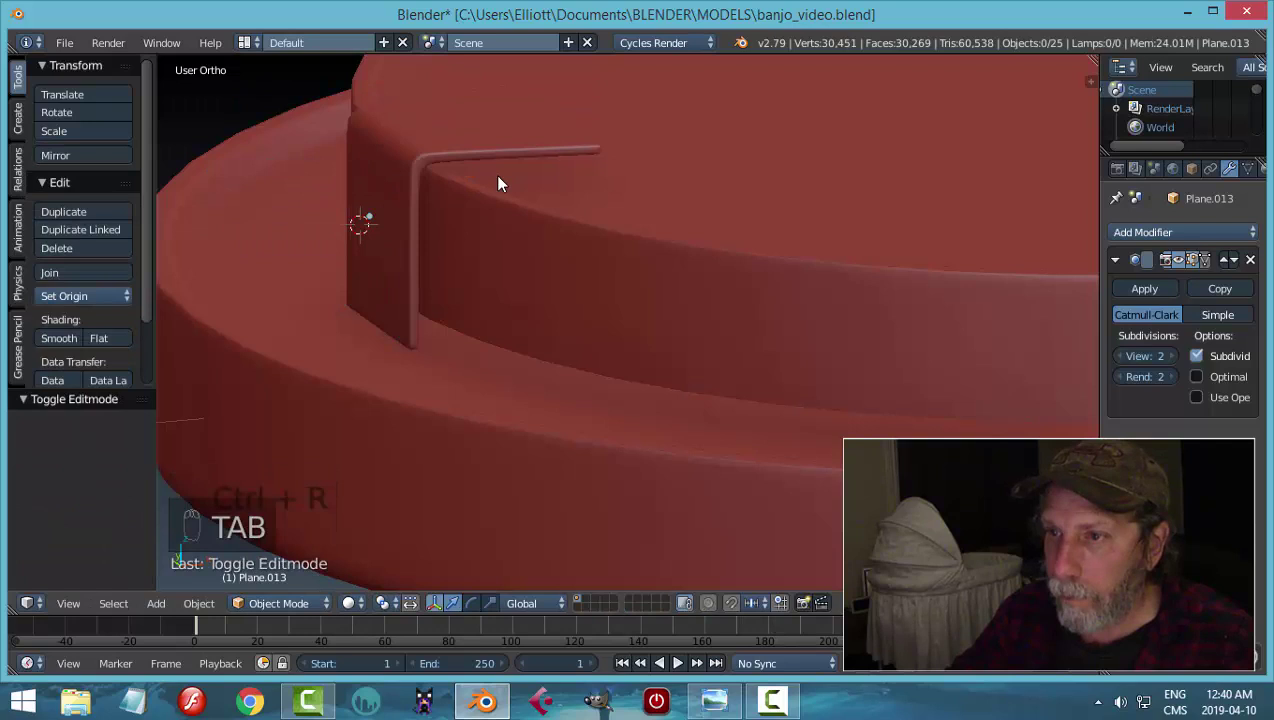
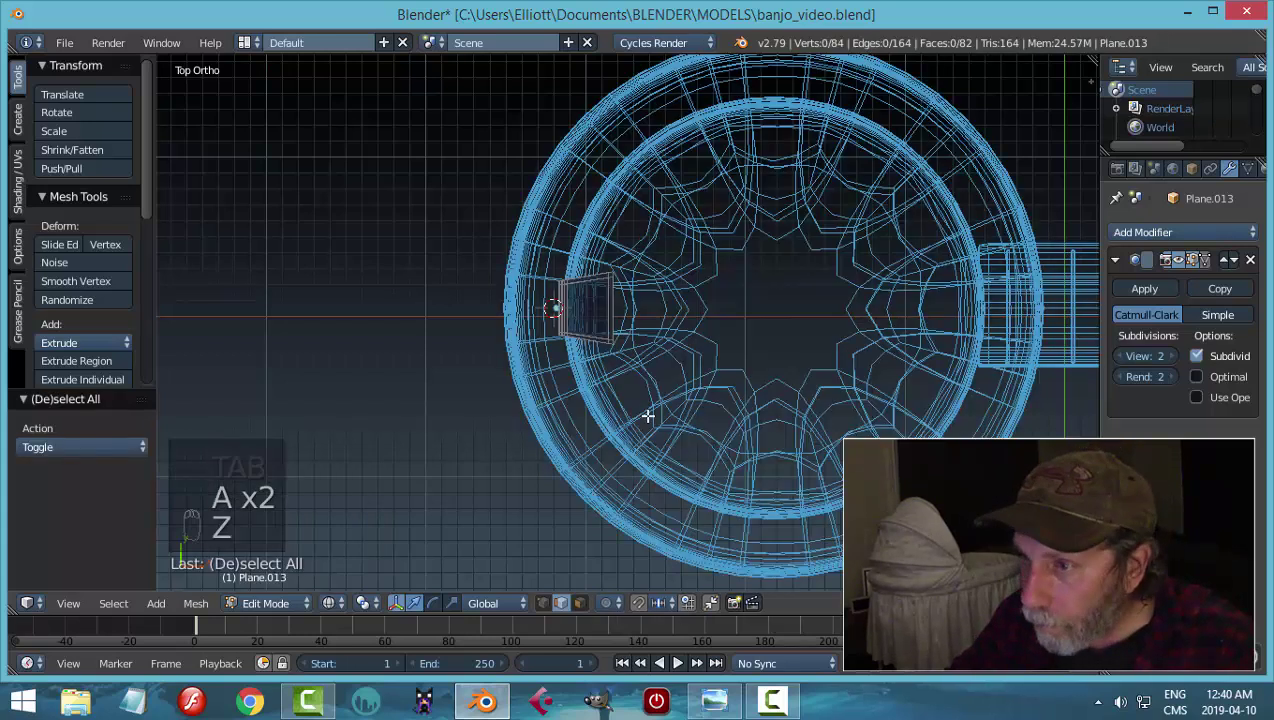
# - Leave mesh editing and orbit out to view the whole banjo body, neck and headstock
pyautogui.press('b')
pyautogui.middleClick(731, 358)
pyautogui.moveTo(671, 298); pyautogui.dragTo(775, 325)
pyautogui.press('z')
pyautogui.press('a')
pyautogui.press('Tab')
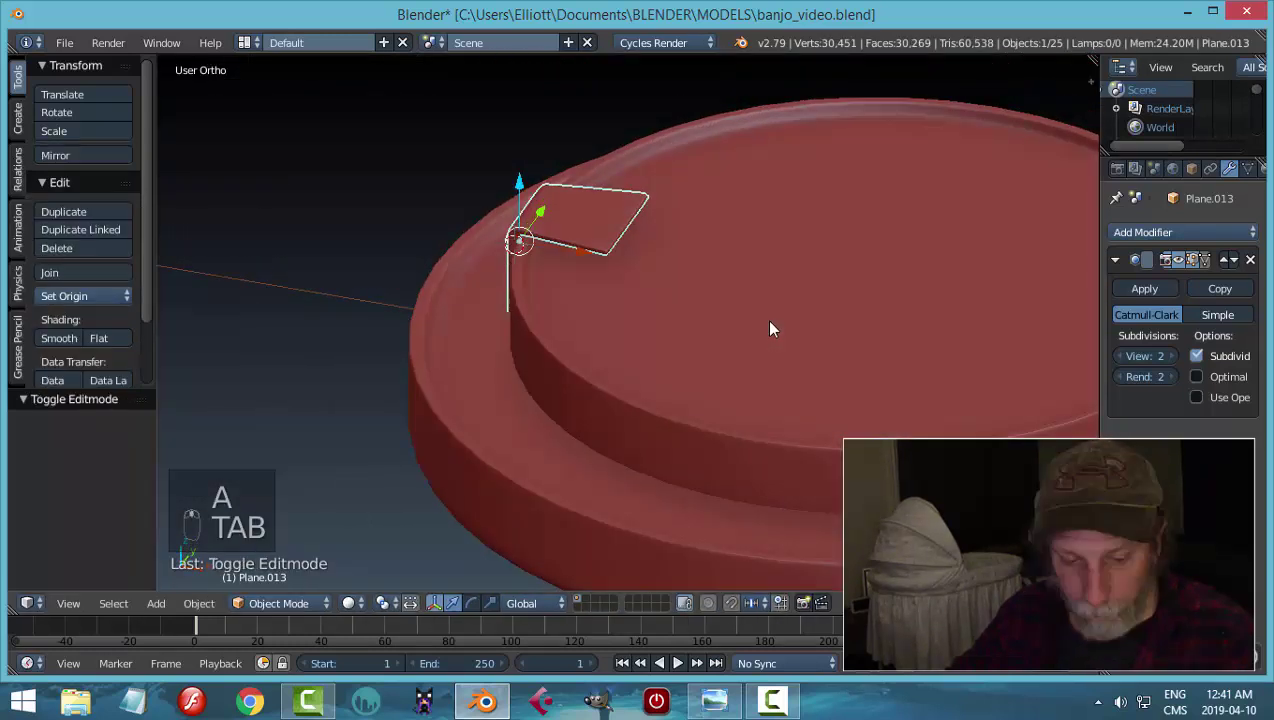
pyautogui.press('a')
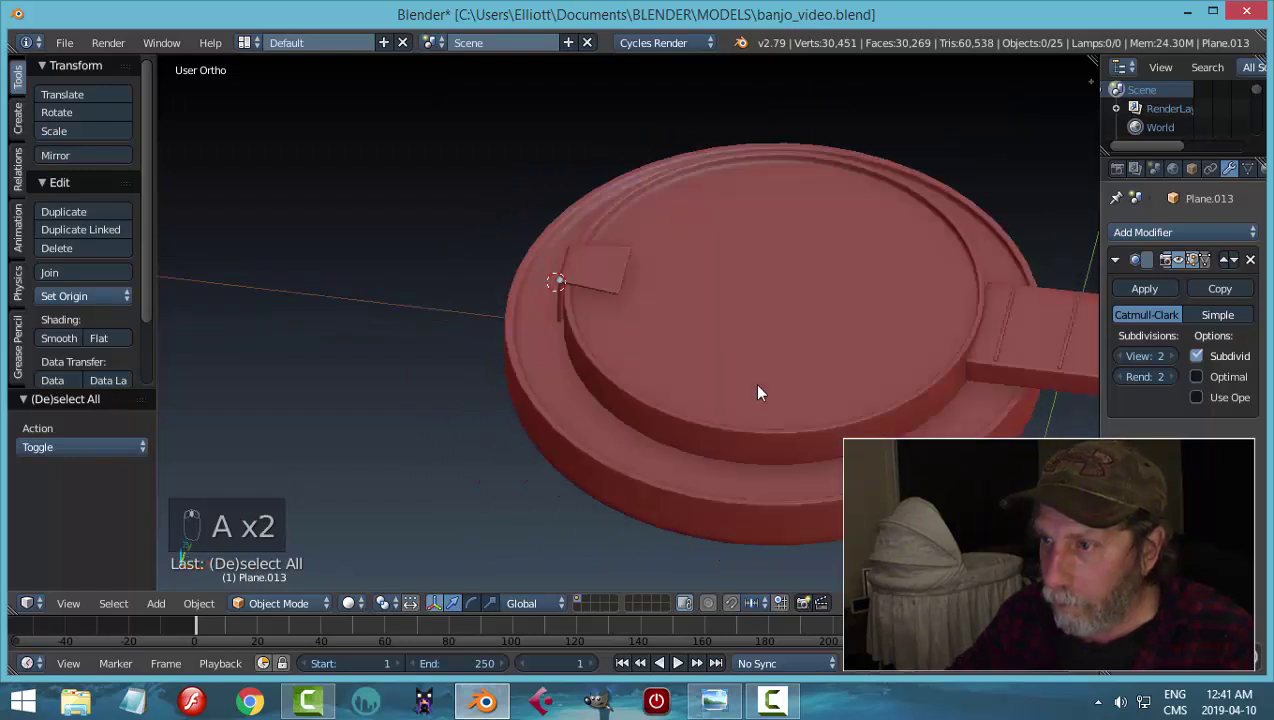
pyautogui.moveTo(742, 369); pyautogui.dragTo(823, 291)
pyautogui.moveTo(823, 291); pyautogui.dragTo(833, 330)
pyautogui.press('KP_7')
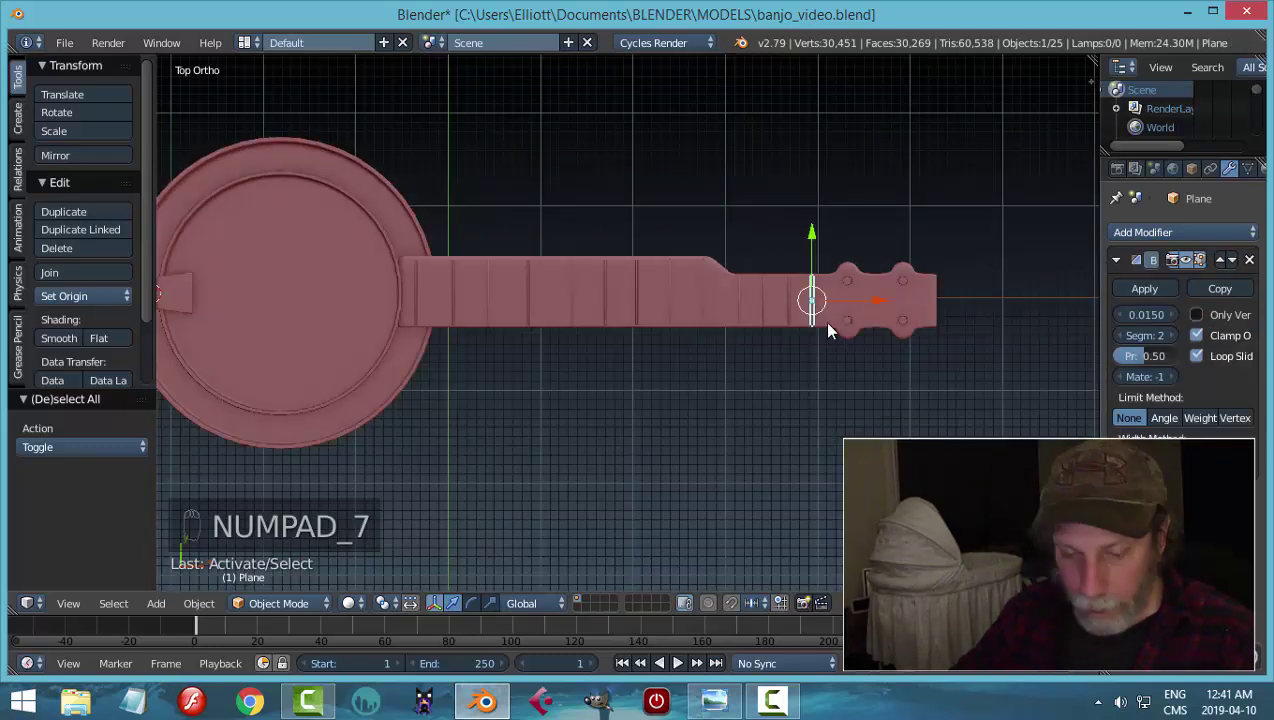
pyautogui.press('shift+d')
pyautogui.moveTo(847, 307); pyautogui.dragTo(278, 297)
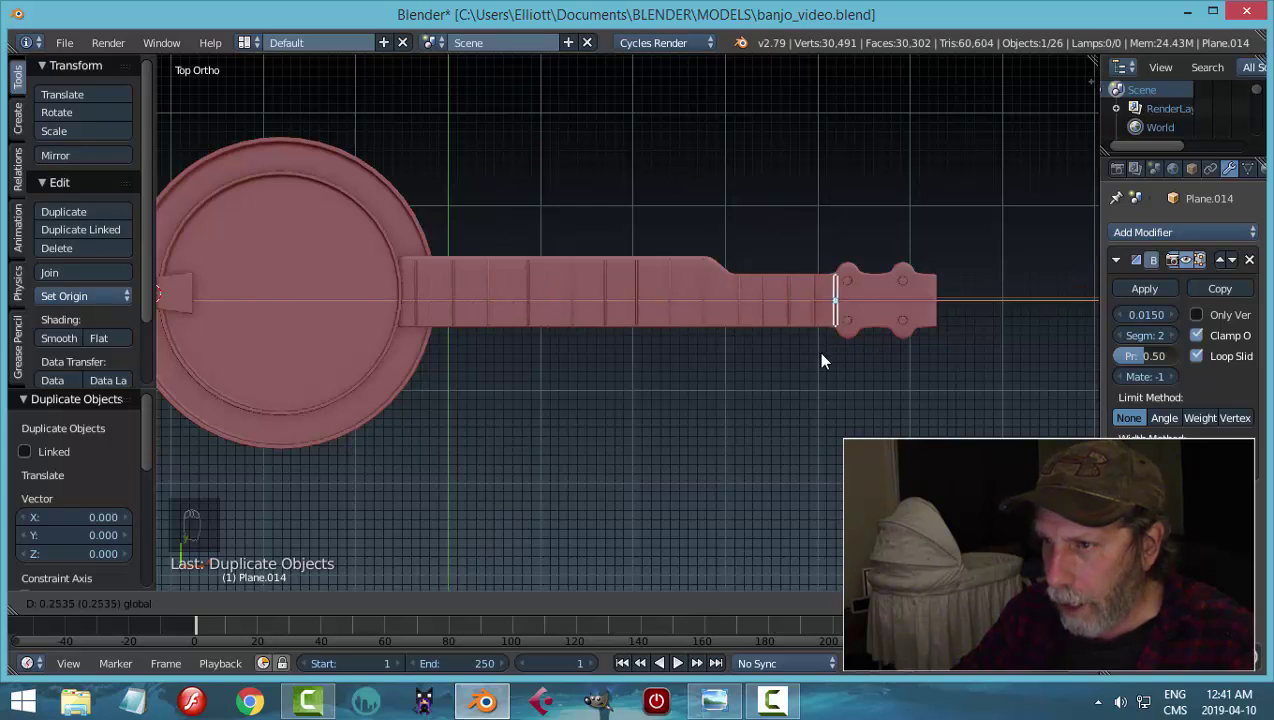
pyautogui.middleClick(375, 347)
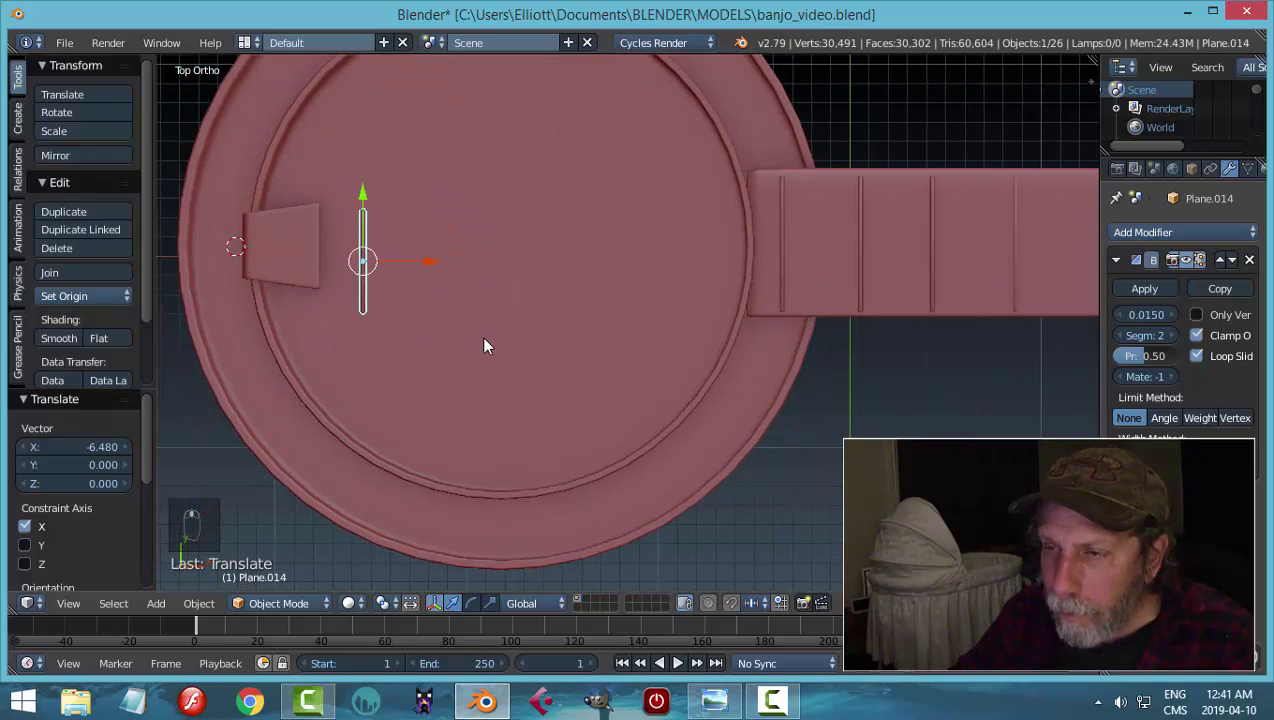
pyautogui.moveTo(418, 343); pyautogui.dragTo(524, 341)
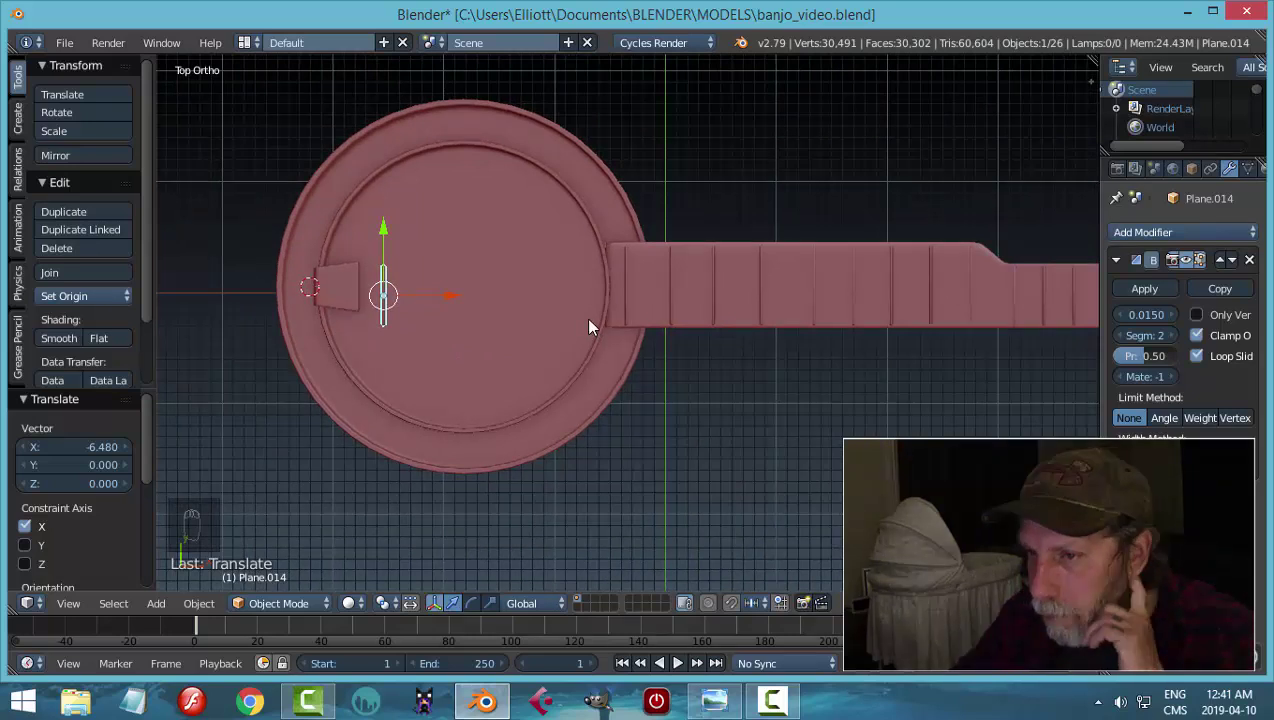
pyautogui.moveTo(467, 302); pyautogui.dragTo(399, 353)
pyautogui.press('KP_7')
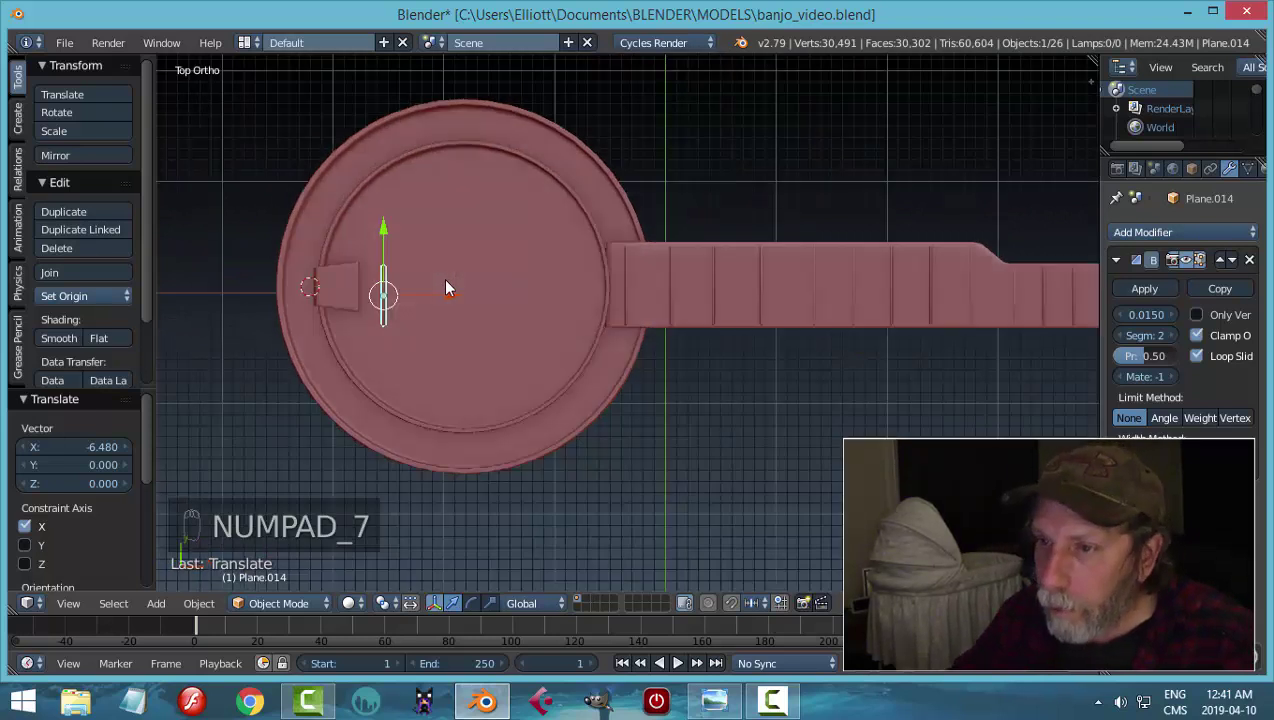
pyautogui.moveTo(463, 303); pyautogui.dragTo(685, 297)
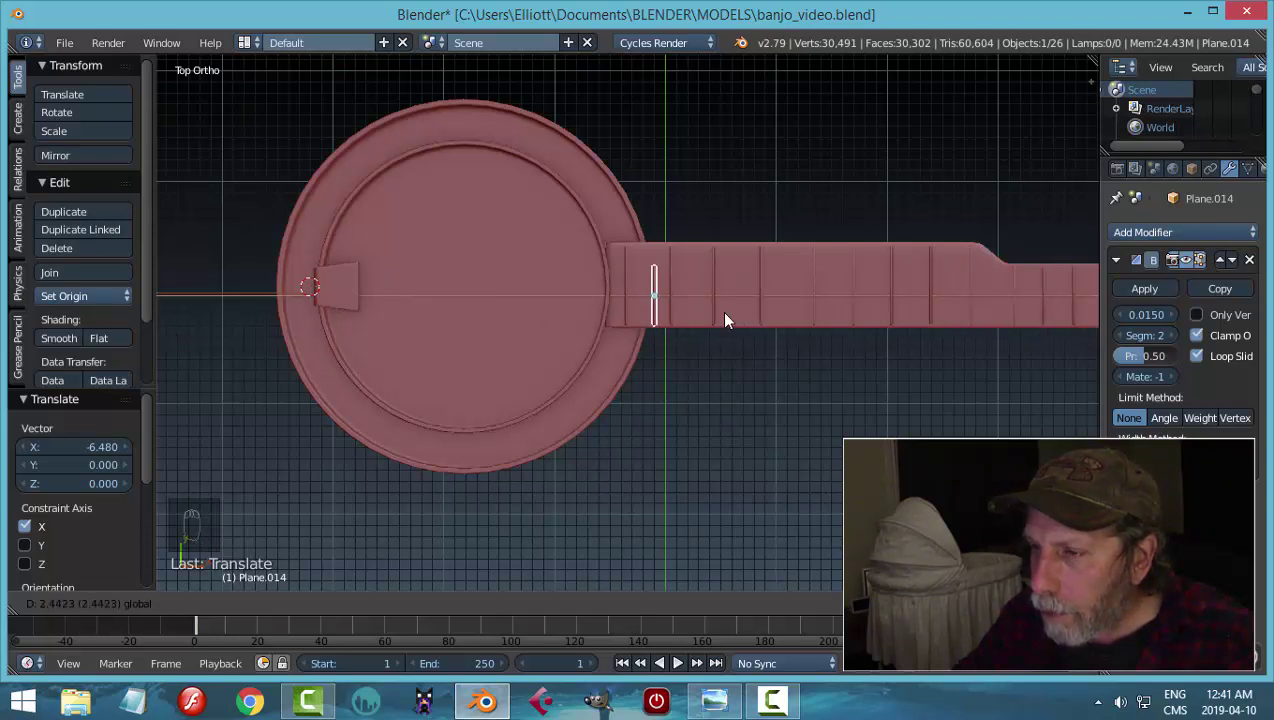
pyautogui.moveTo(629, 281); pyautogui.dragTo(398, 291)
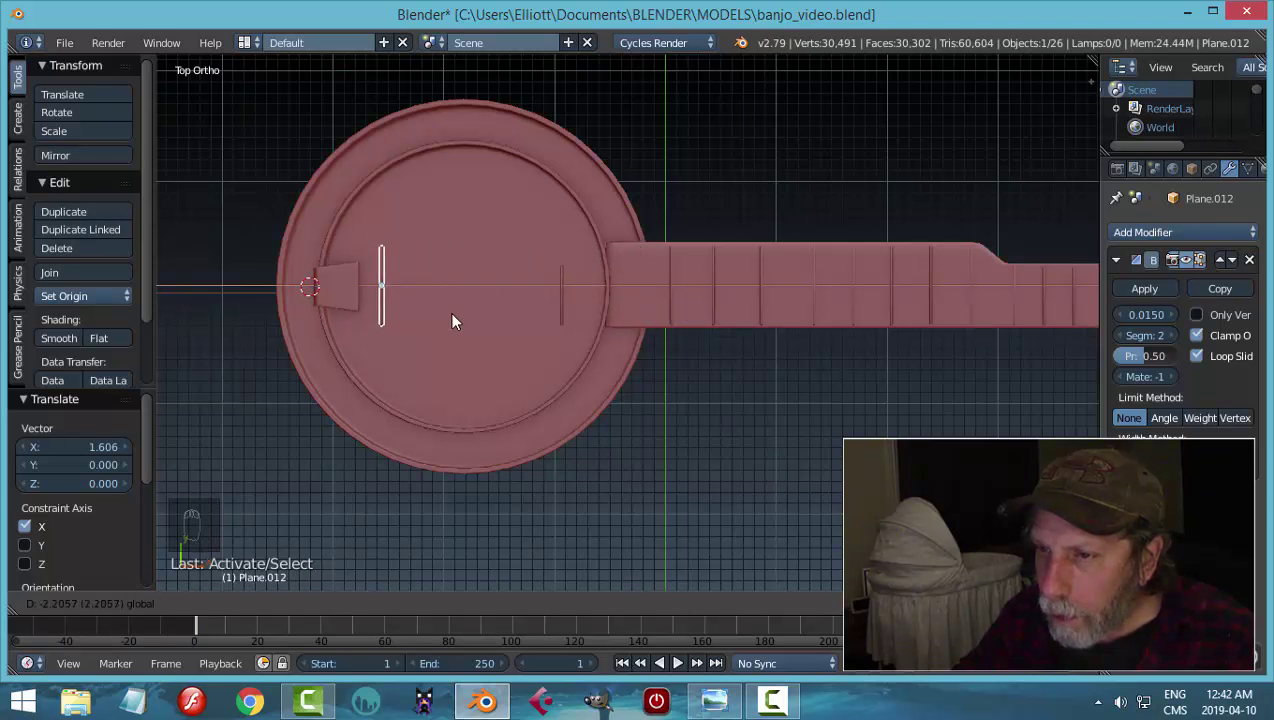
pyautogui.moveTo(564, 299); pyautogui.dragTo(395, 296)
pyautogui.press('x')
pyautogui.rightClick(392, 287)
pyautogui.middleClick(471, 301)
pyautogui.moveTo(504, 284); pyautogui.dragTo(554, 384)
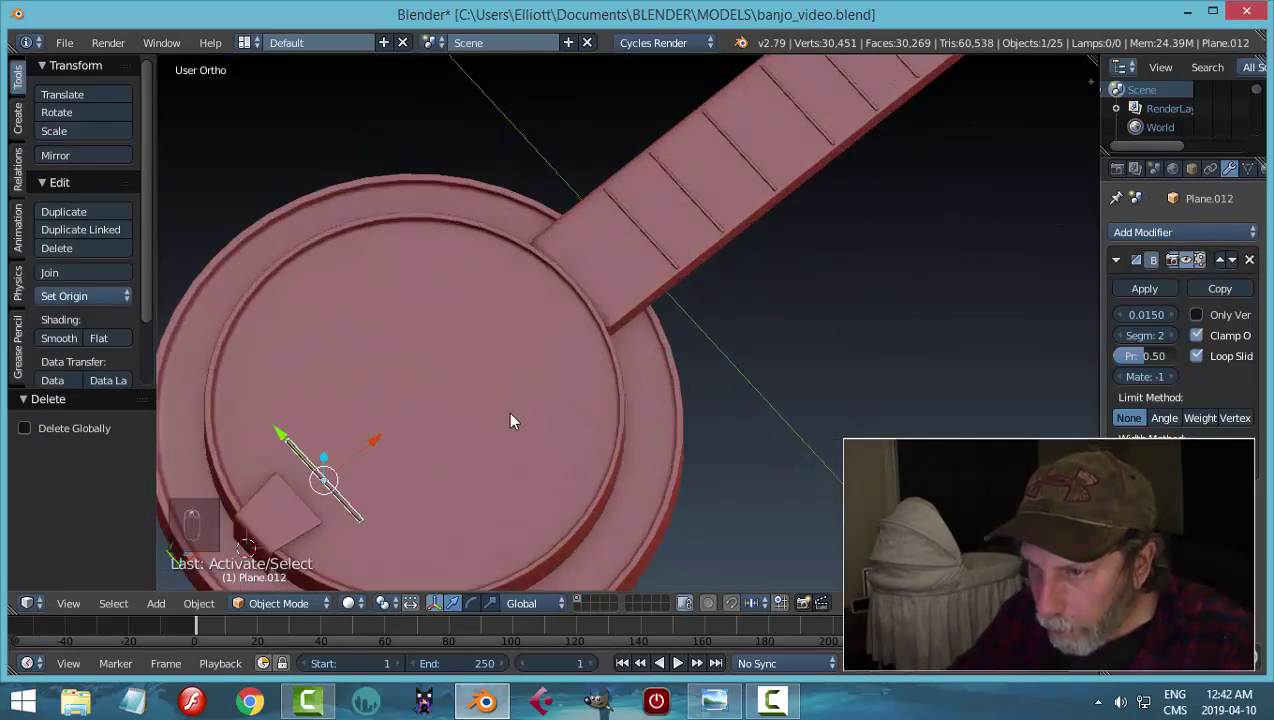
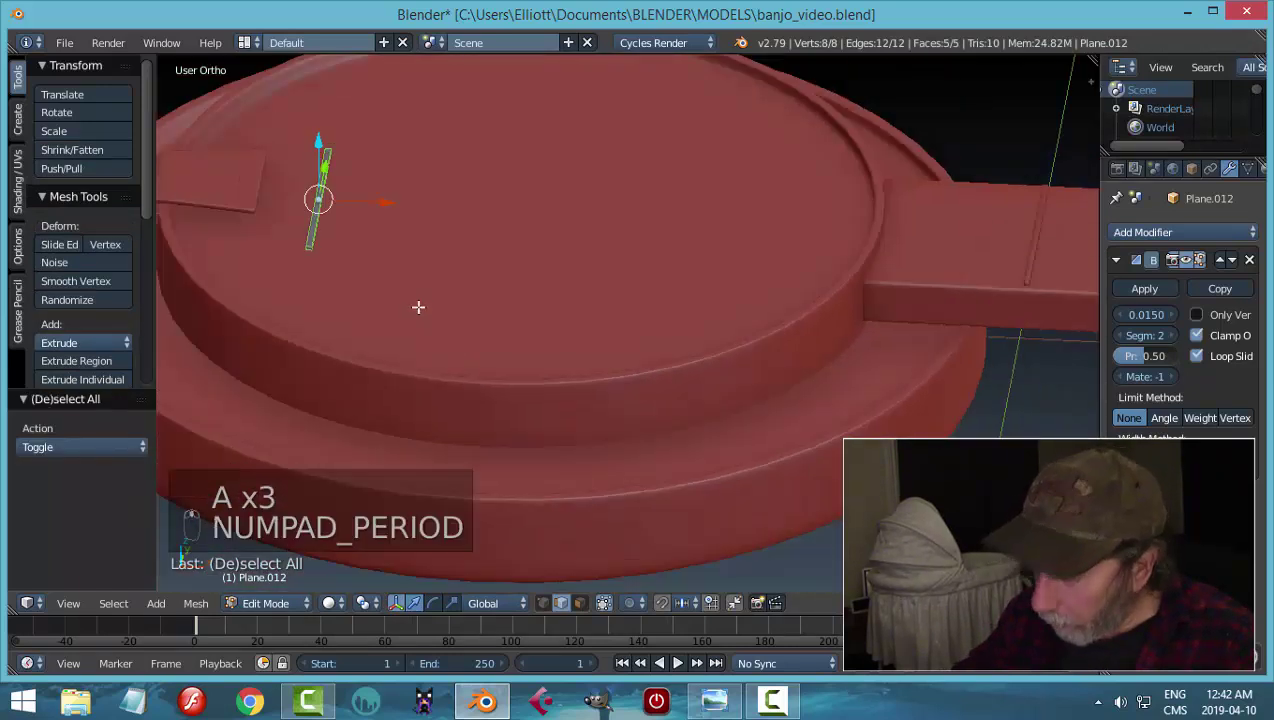
# - Edit the bar on the drumhead and scale the whole strip to bridge size
pyautogui.press('s')
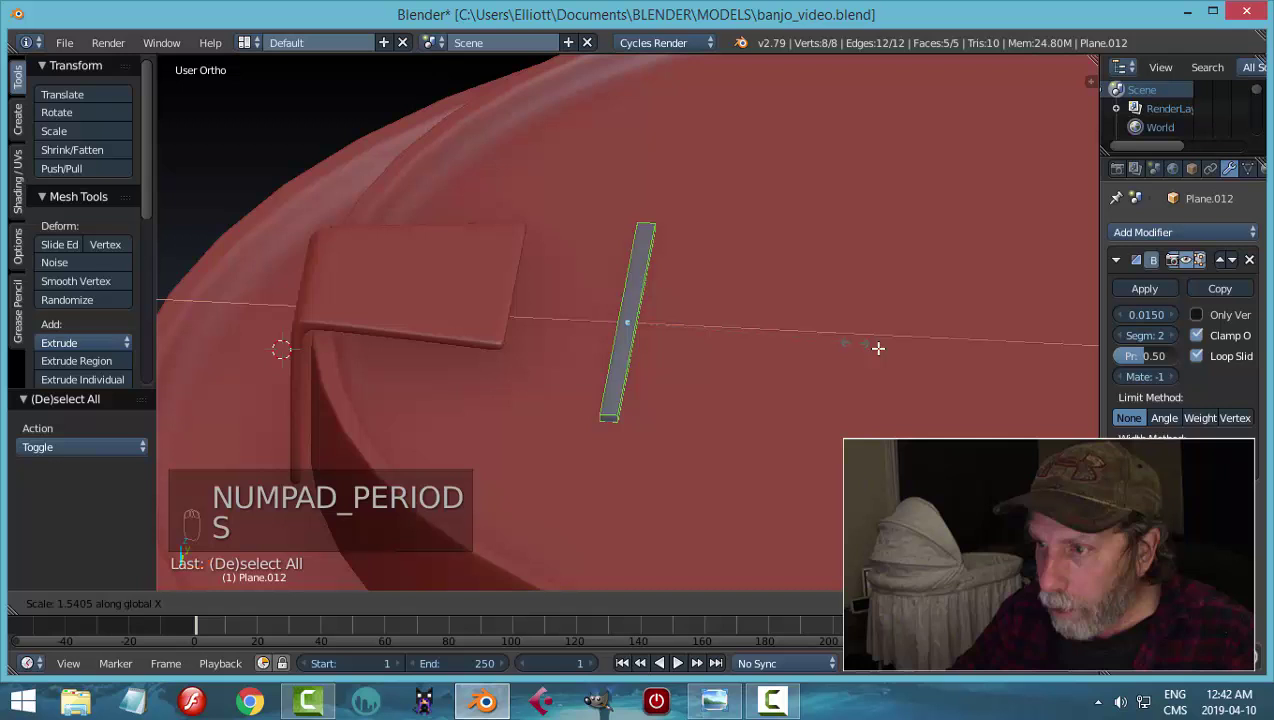
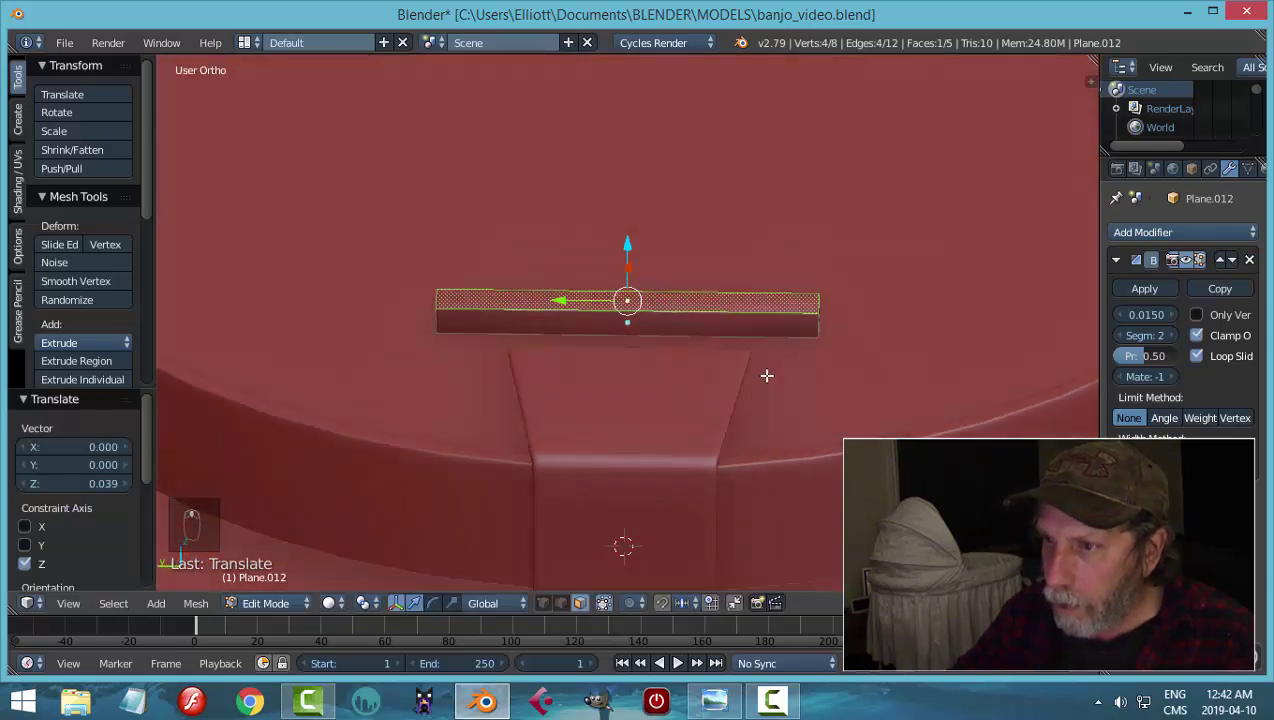
pyautogui.press('a')
pyautogui.press('a')
pyautogui.press('s')
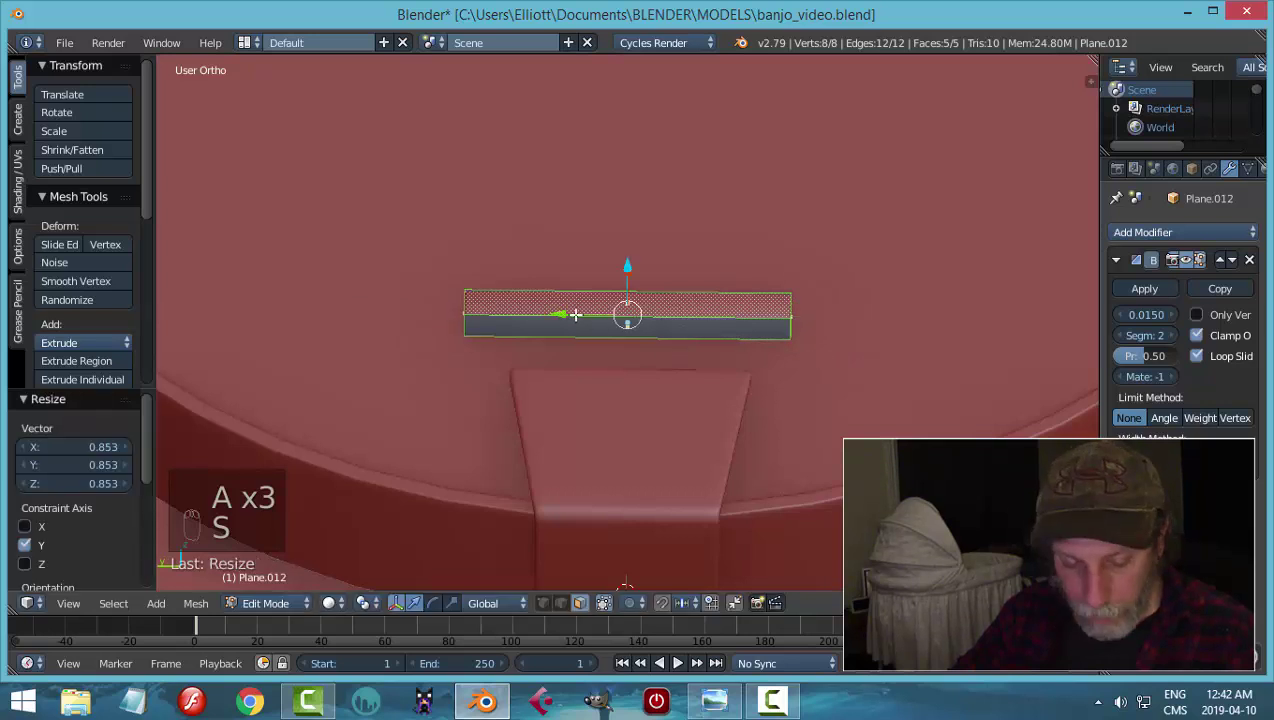
# - Cut a series of vertical edge loops across the strip for the bridge notches
pyautogui.press('ctrl+r')
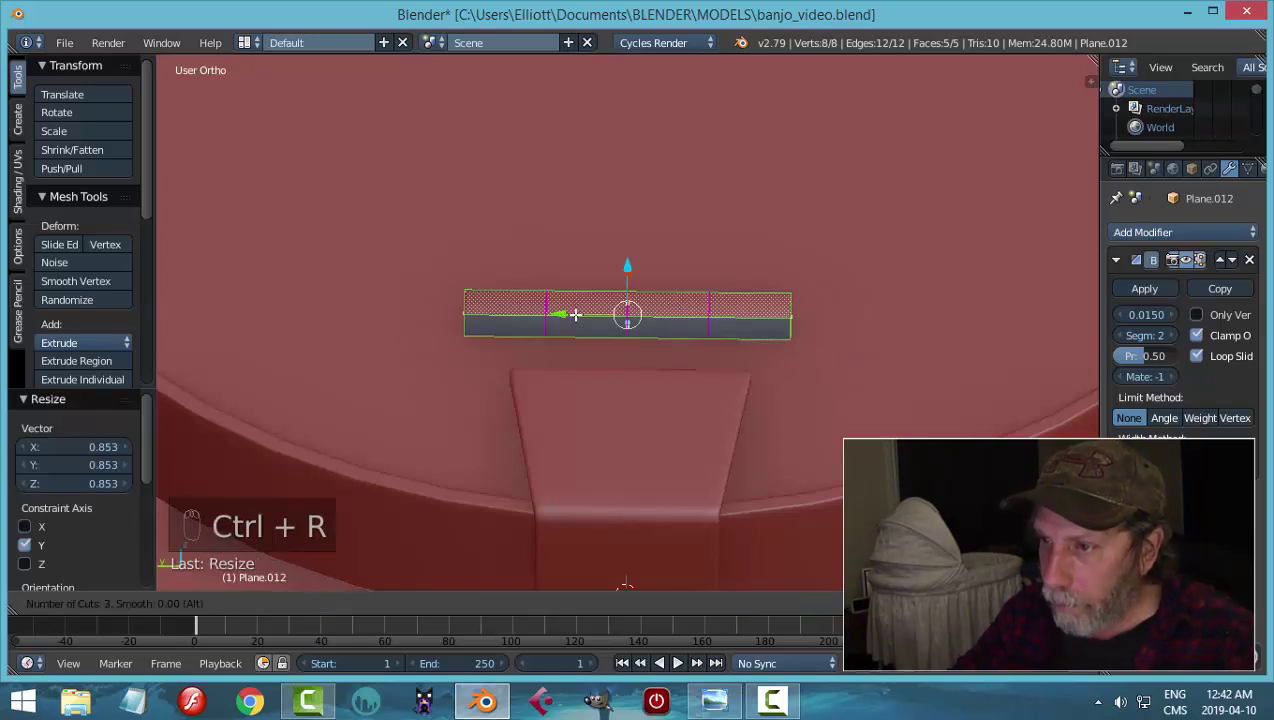
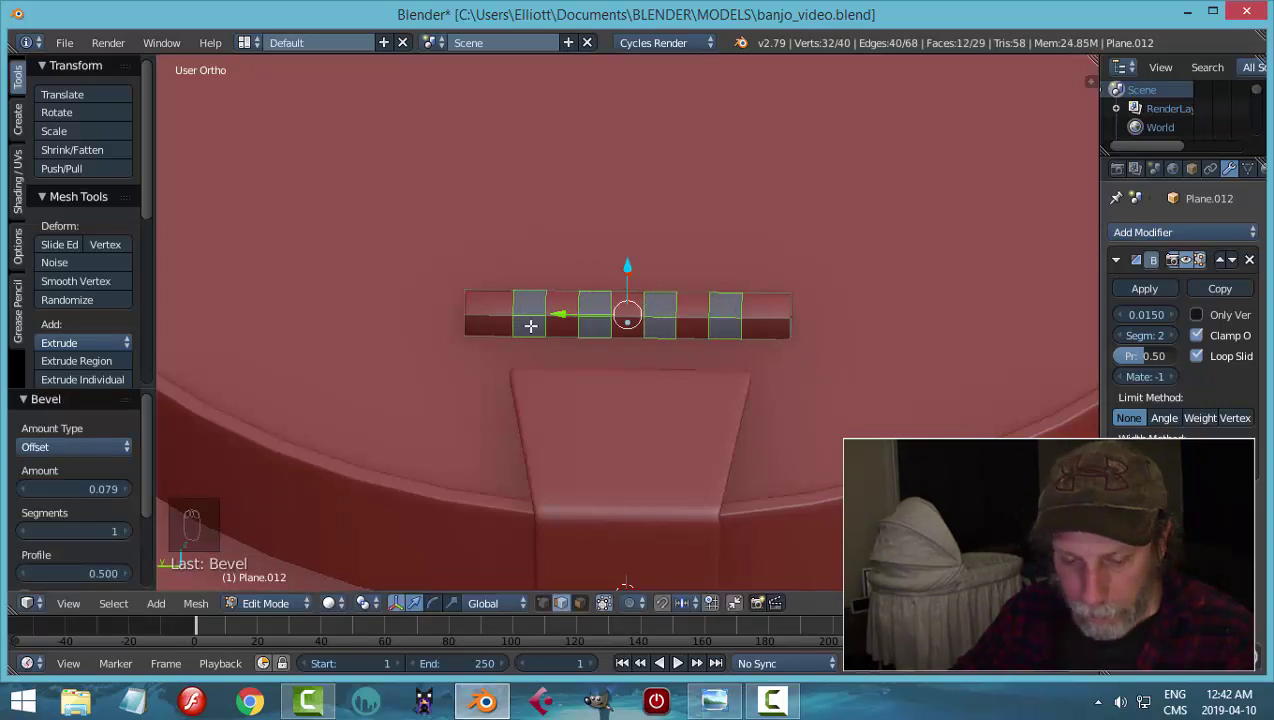
pyautogui.press('ctrl+r')
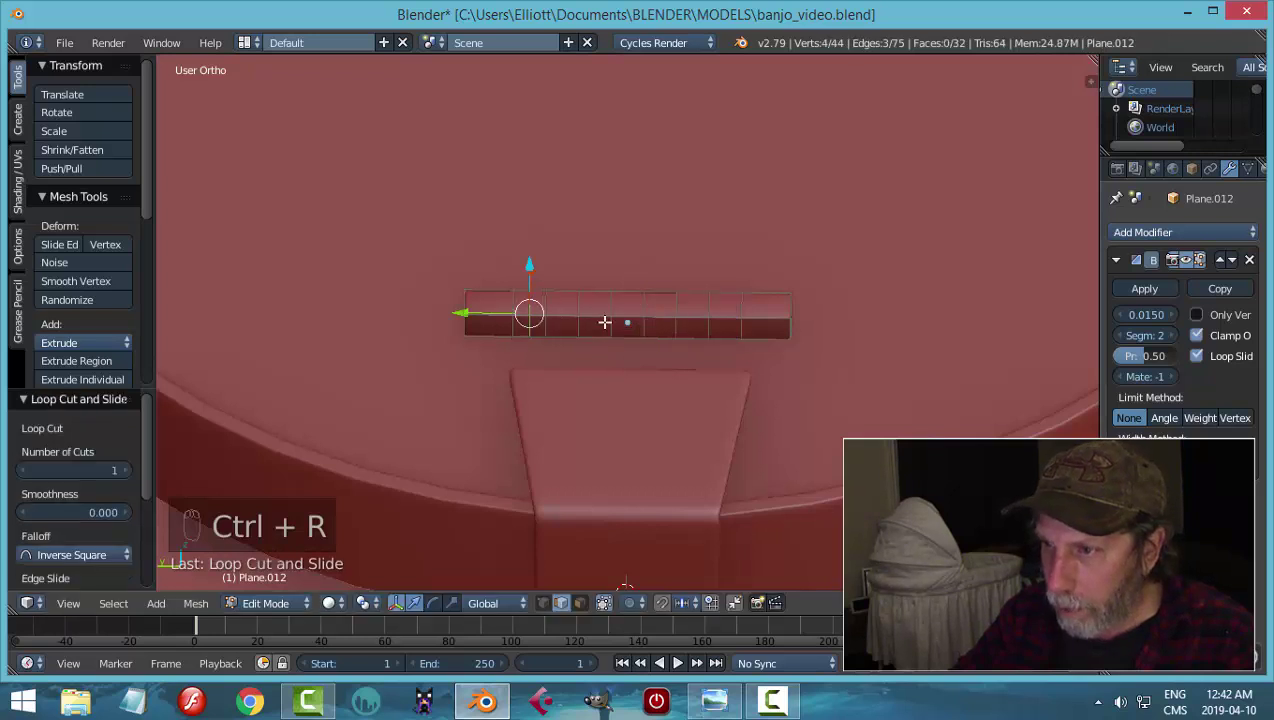
pyautogui.press('ctrl+r')
pyautogui.press('ctrl+r')
pyautogui.press('ctrl+r')
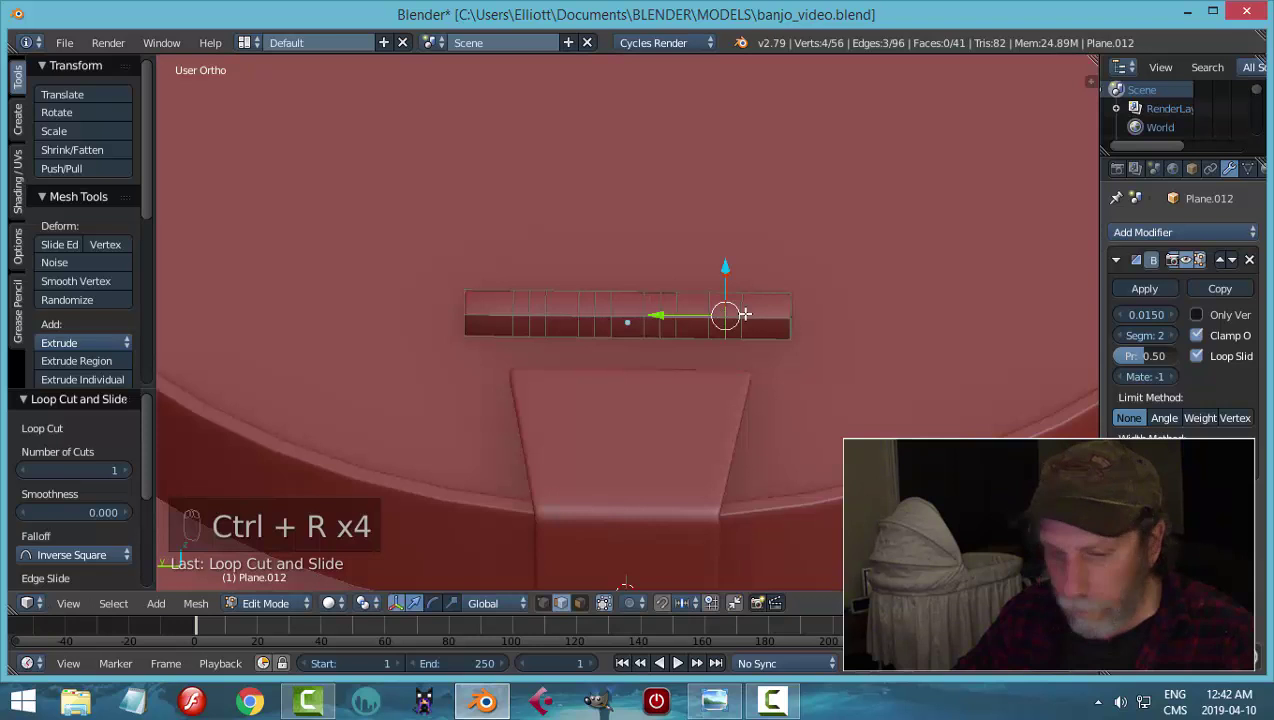
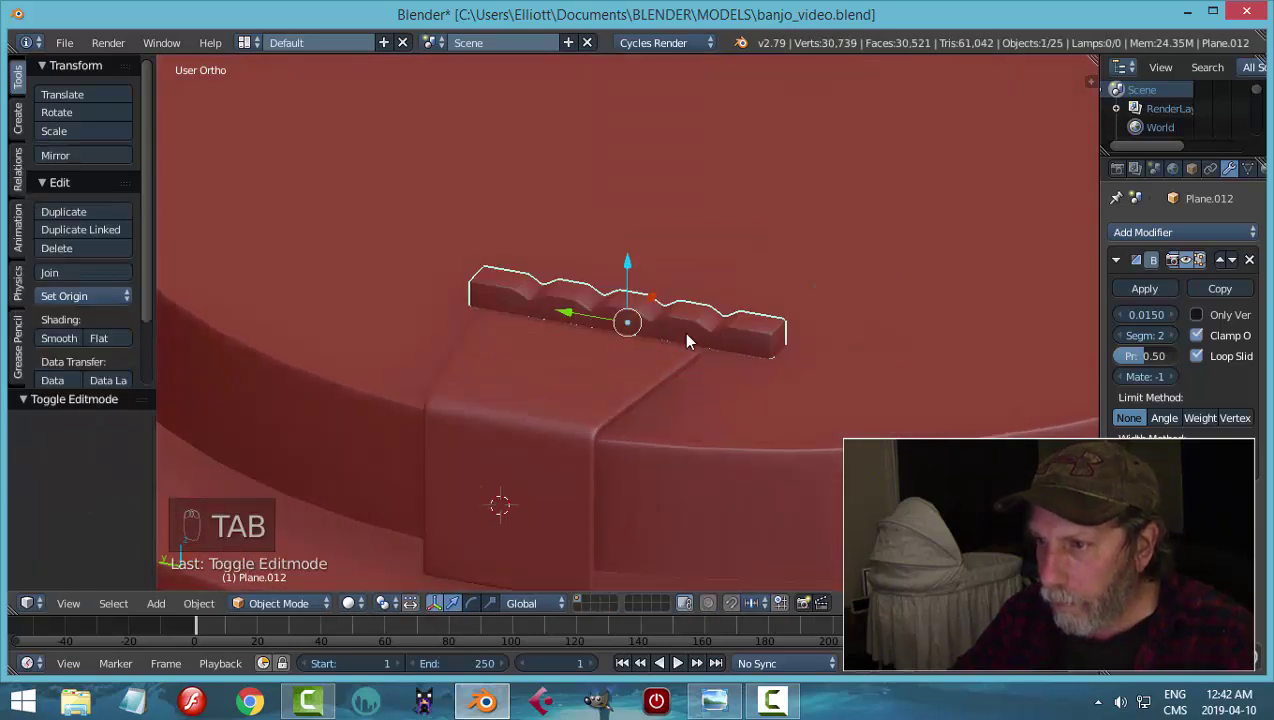
# - Orbit around the banjo body and bring the bridge into view
pyautogui.press('a')
pyautogui.middleClick(721, 345)
pyautogui.middleClick(795, 331)
pyautogui.moveTo(682, 389); pyautogui.dragTo(396, 359)
pyautogui.middleClick(389, 313)
pyautogui.middleClick(541, 283)
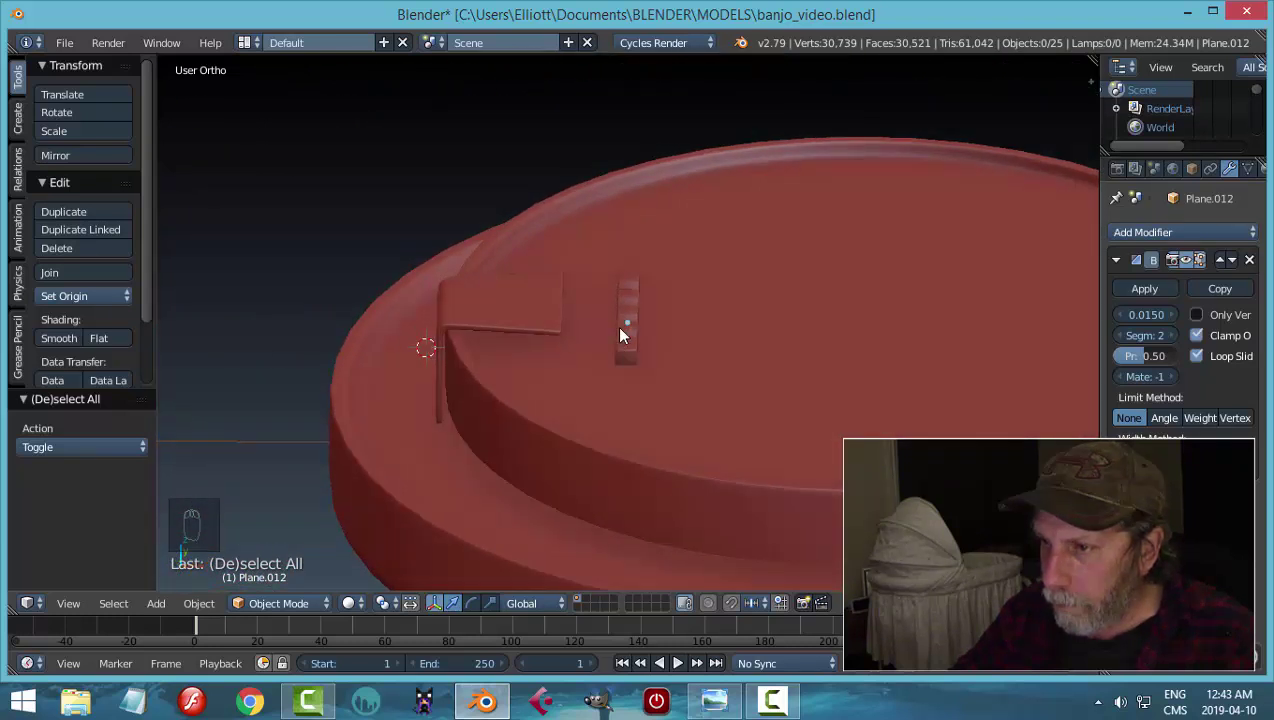
pyautogui.click(637, 332)
pyautogui.press('a')
pyautogui.moveTo(742, 328); pyautogui.dragTo(664, 342)
# - Select the bridge, view it from the front in wireframe and edit its vertices into scalloped notches
pyautogui.rightClick(658, 319)
pyautogui.middleClick(668, 320)
pyautogui.moveTo(651, 311); pyautogui.dragTo(658, 323)
pyautogui.press('KP_1')
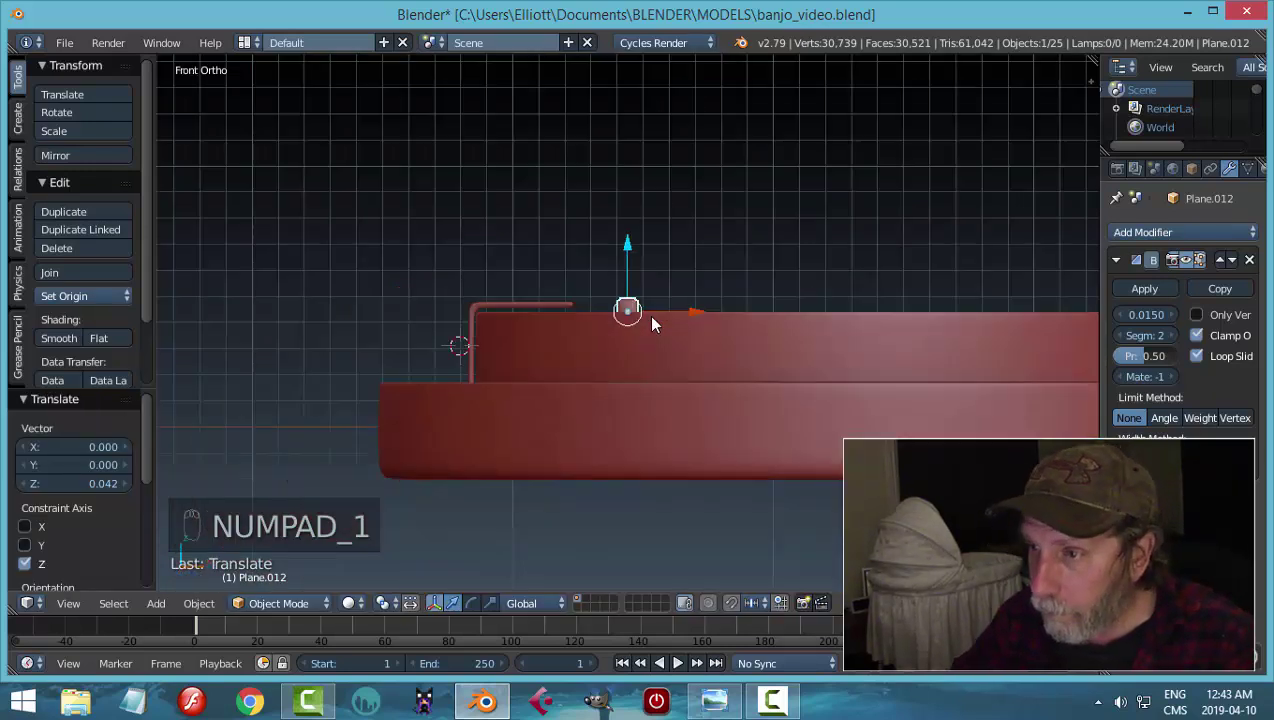
pyautogui.press('Tab')
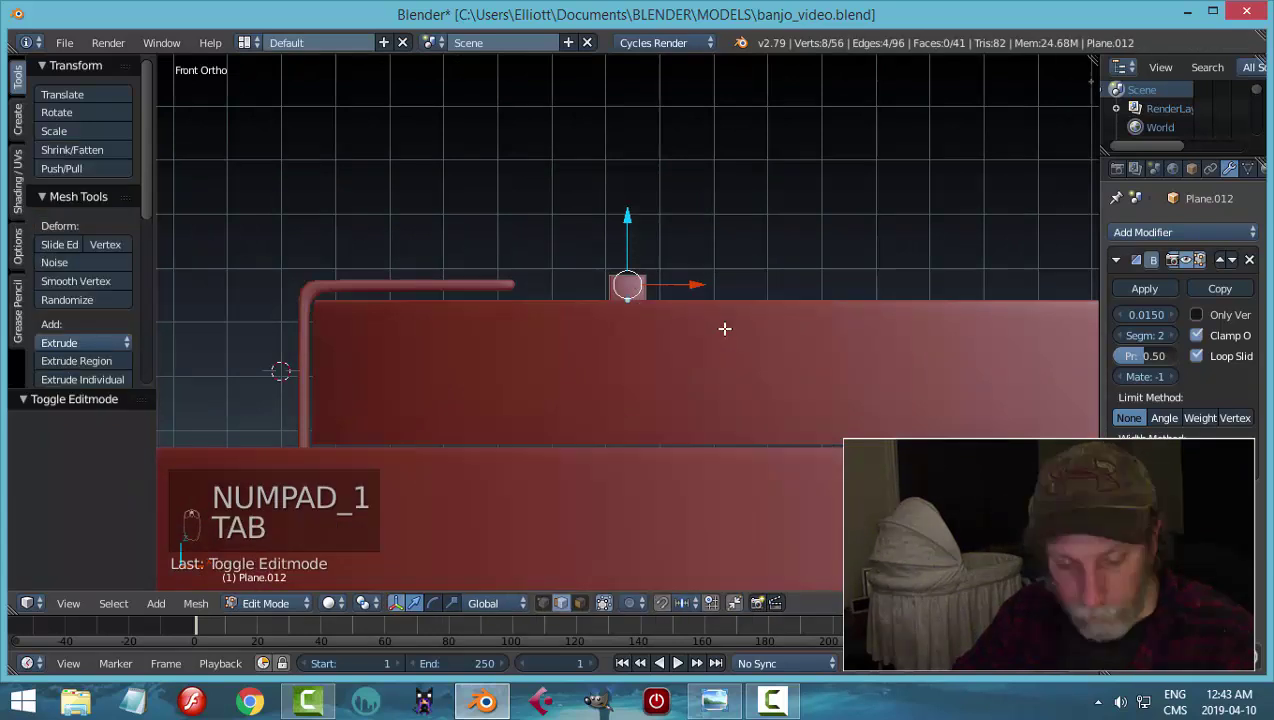
pyautogui.press('z')
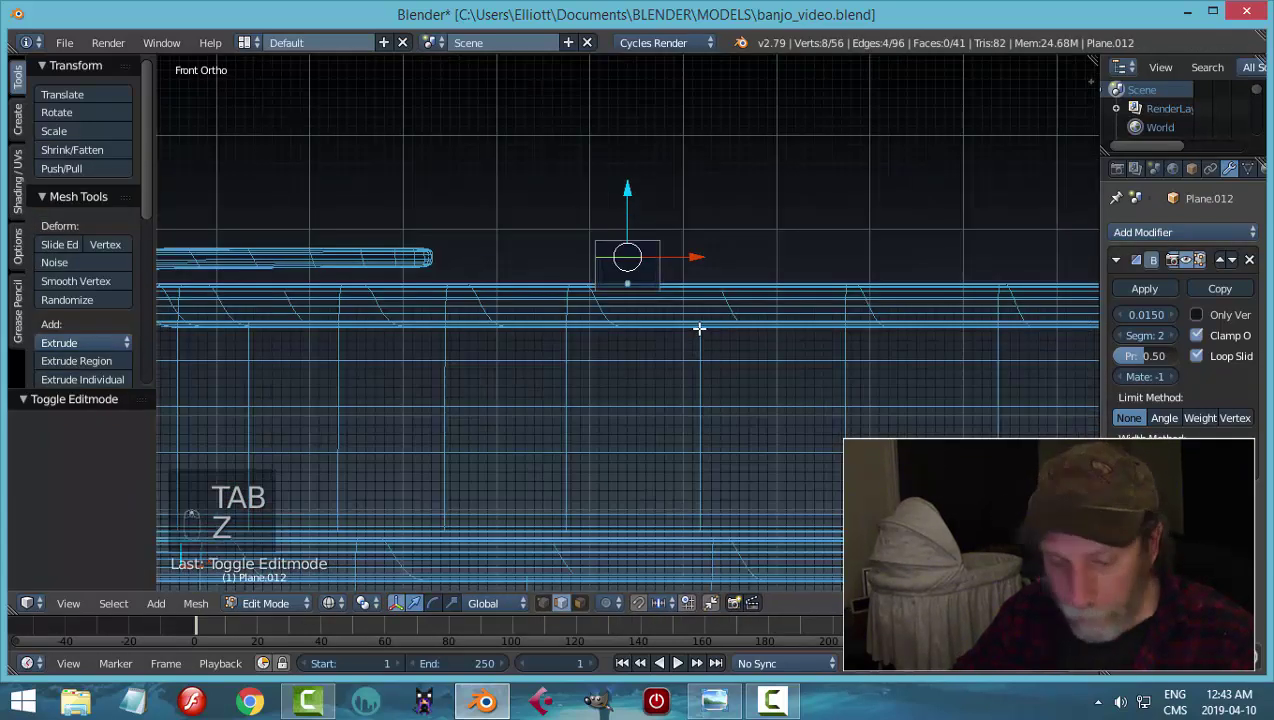
pyautogui.press('a')
pyautogui.press('b')
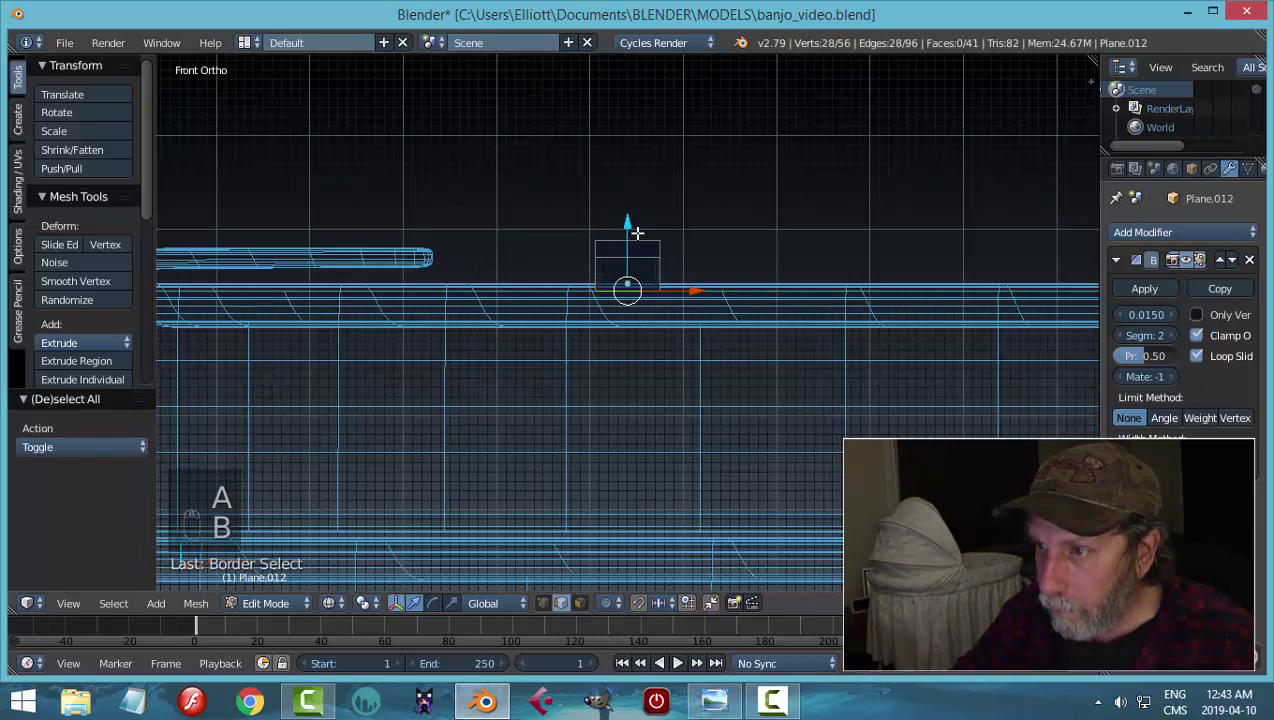
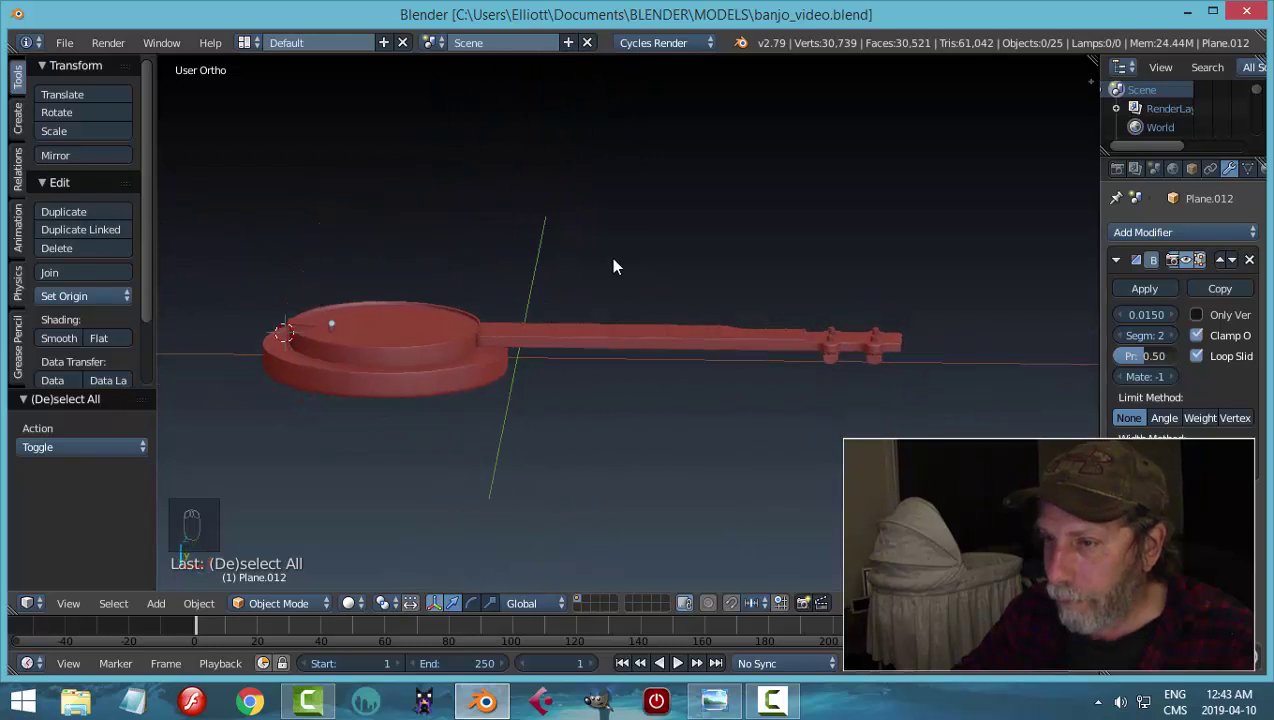
# - Check the headstock and tuning pegs from front and top views in wireframe
pyautogui.moveTo(524, 322); pyautogui.dragTo(548, 497)
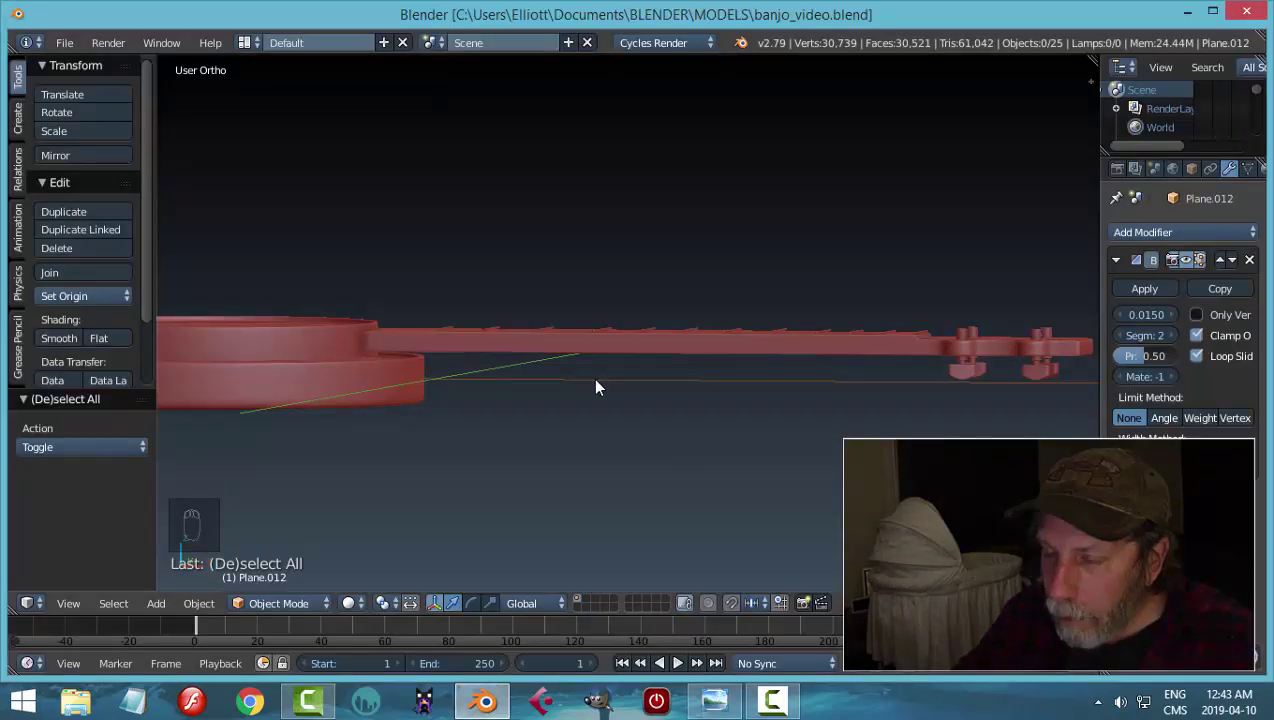
pyautogui.moveTo(545, 345); pyautogui.dragTo(723, 409)
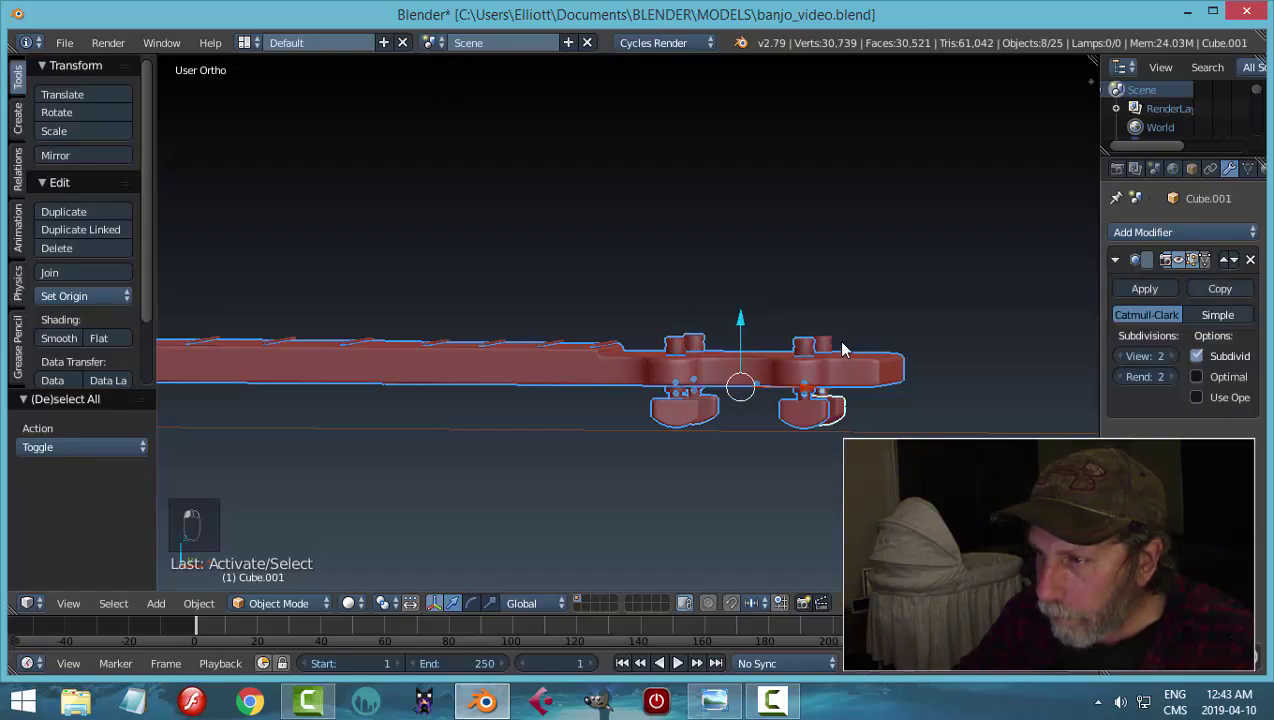
pyautogui.press('KP_1')
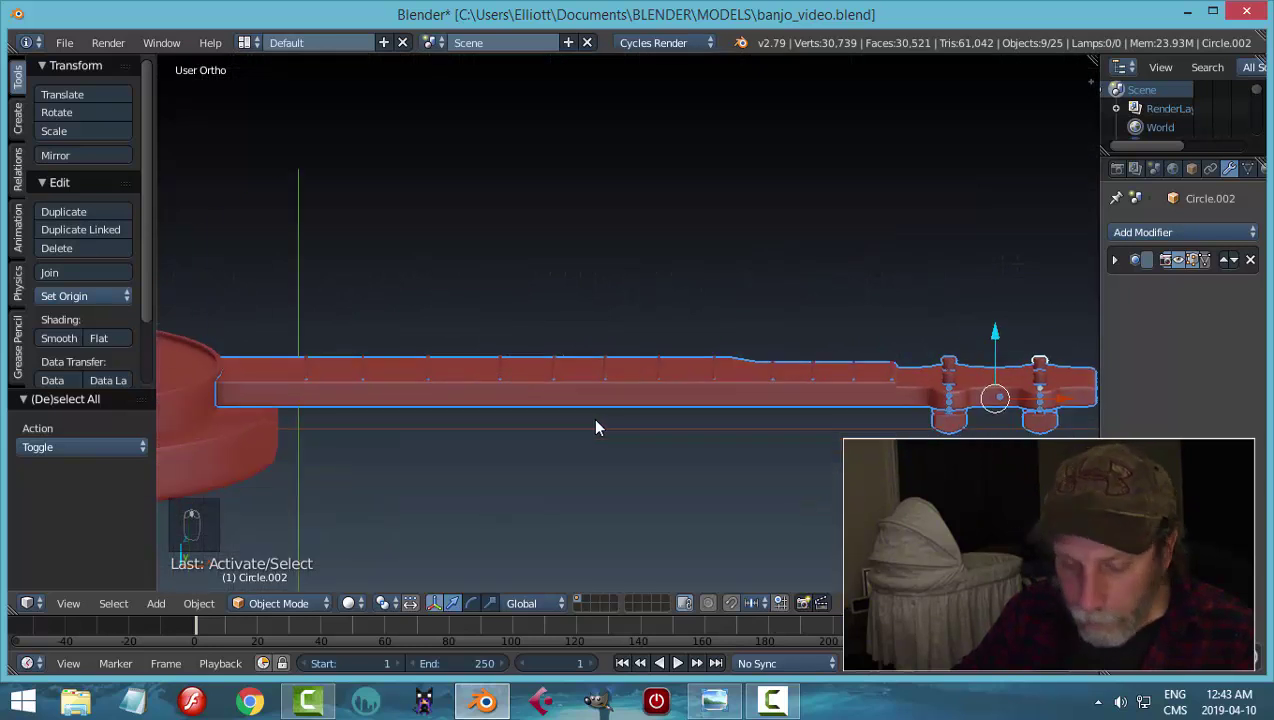
pyautogui.press('a')
pyautogui.press('KP_7')
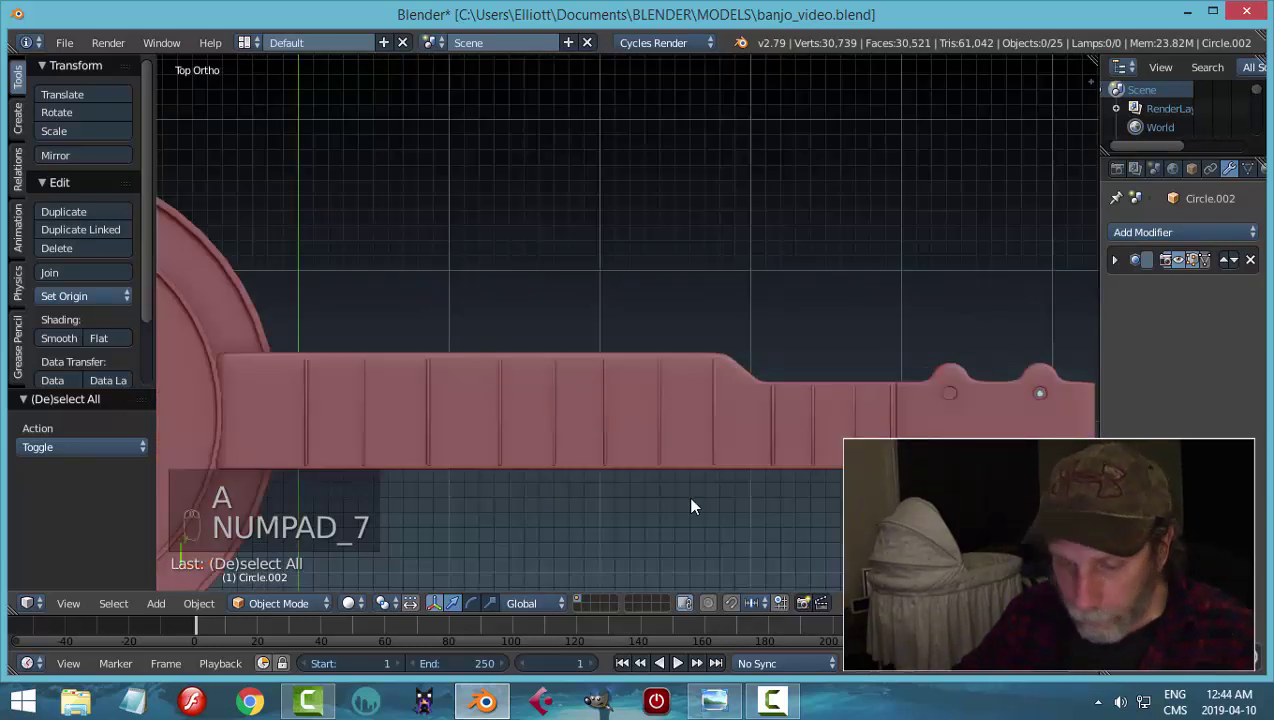
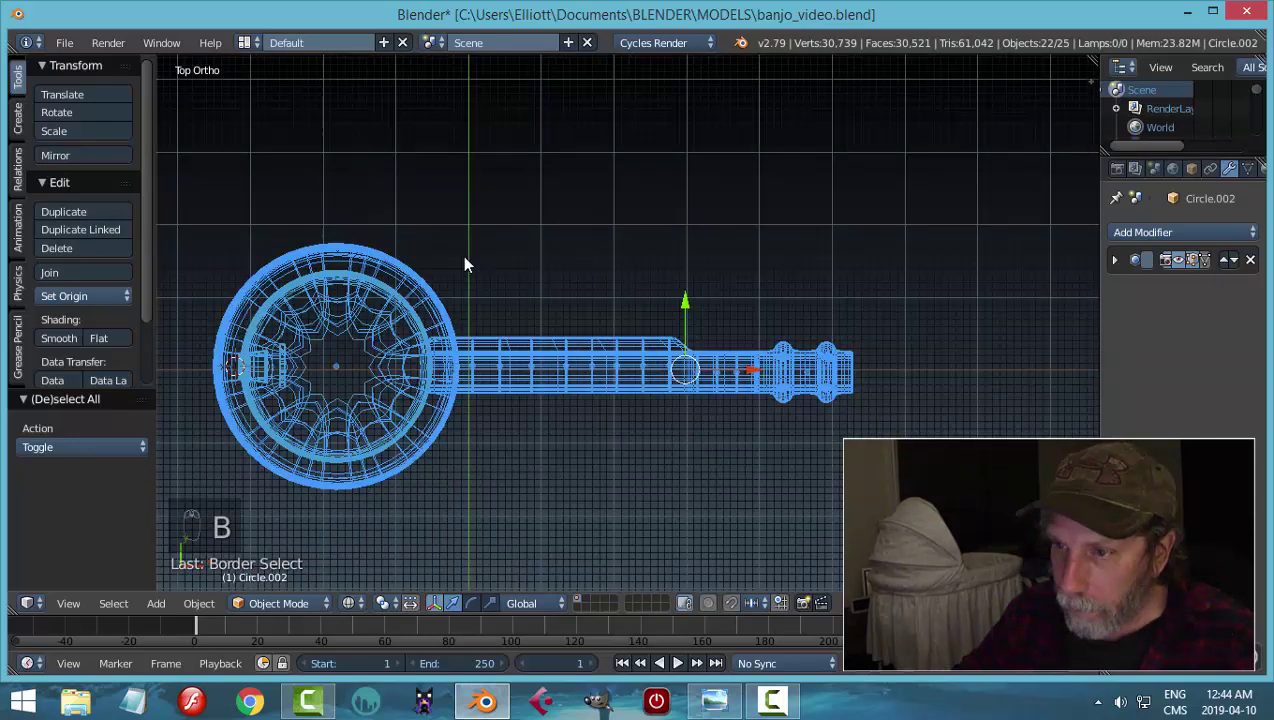
pyautogui.press('z')
pyautogui.middleClick(698, 497)
pyautogui.moveTo(348, 393); pyautogui.dragTo(742, 305)
pyautogui.moveTo(726, 296); pyautogui.dragTo(893, 323)
# - Check the neck from the front, return to solid object mode and save the banjo file
pyautogui.press('KP_1')
pyautogui.moveTo(751, 379); pyautogui.dragTo(532, 362)
pyautogui.press('g')
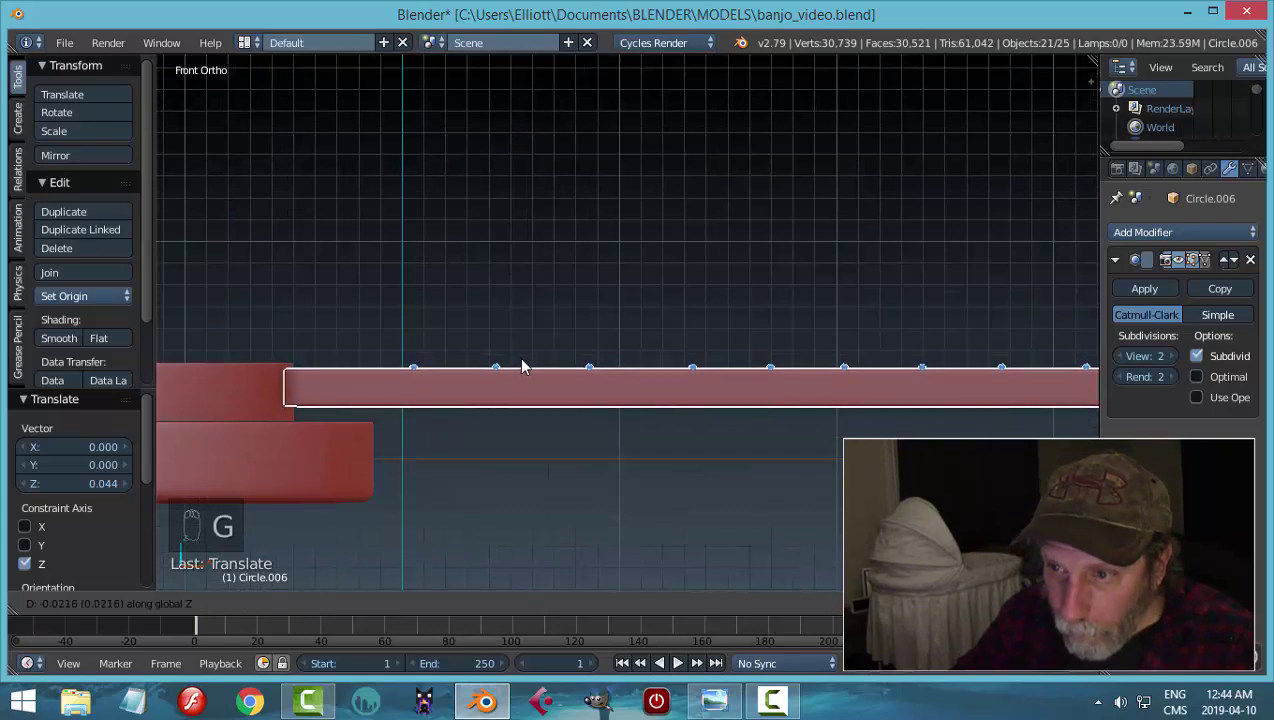
pyautogui.press('a')
pyautogui.press('z')
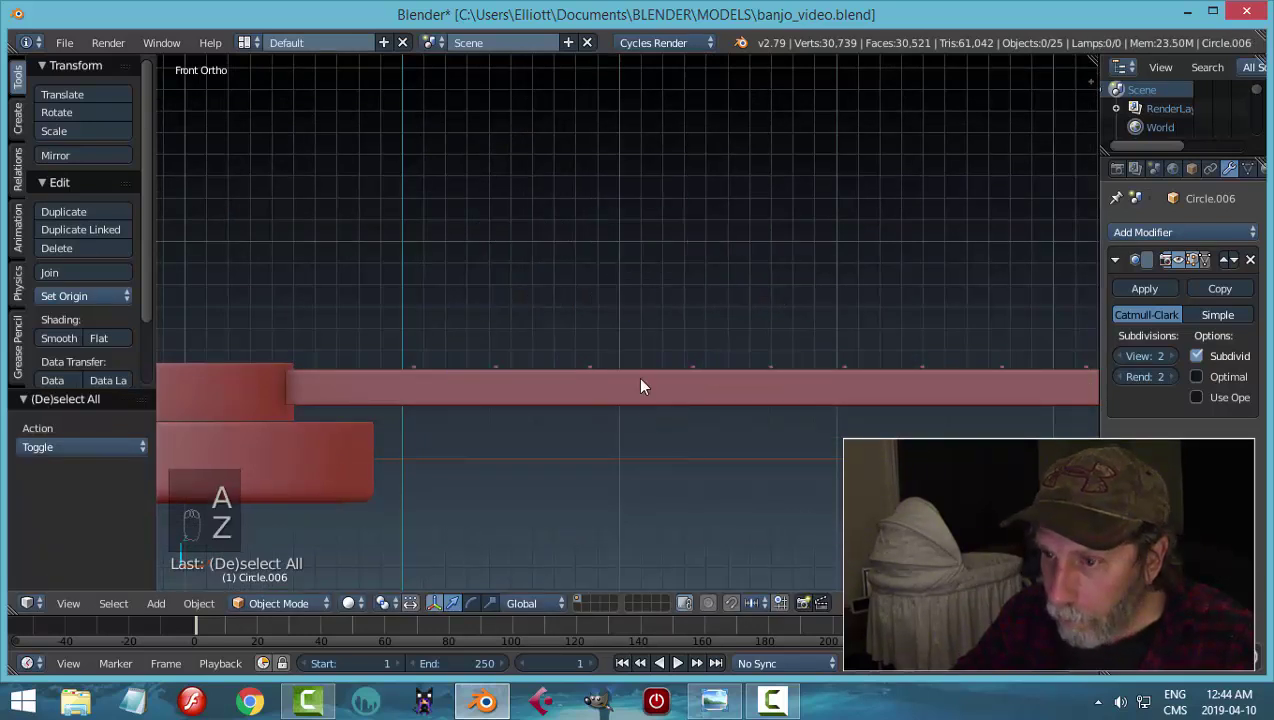
pyautogui.middleClick(657, 311)
pyautogui.press('Tab')
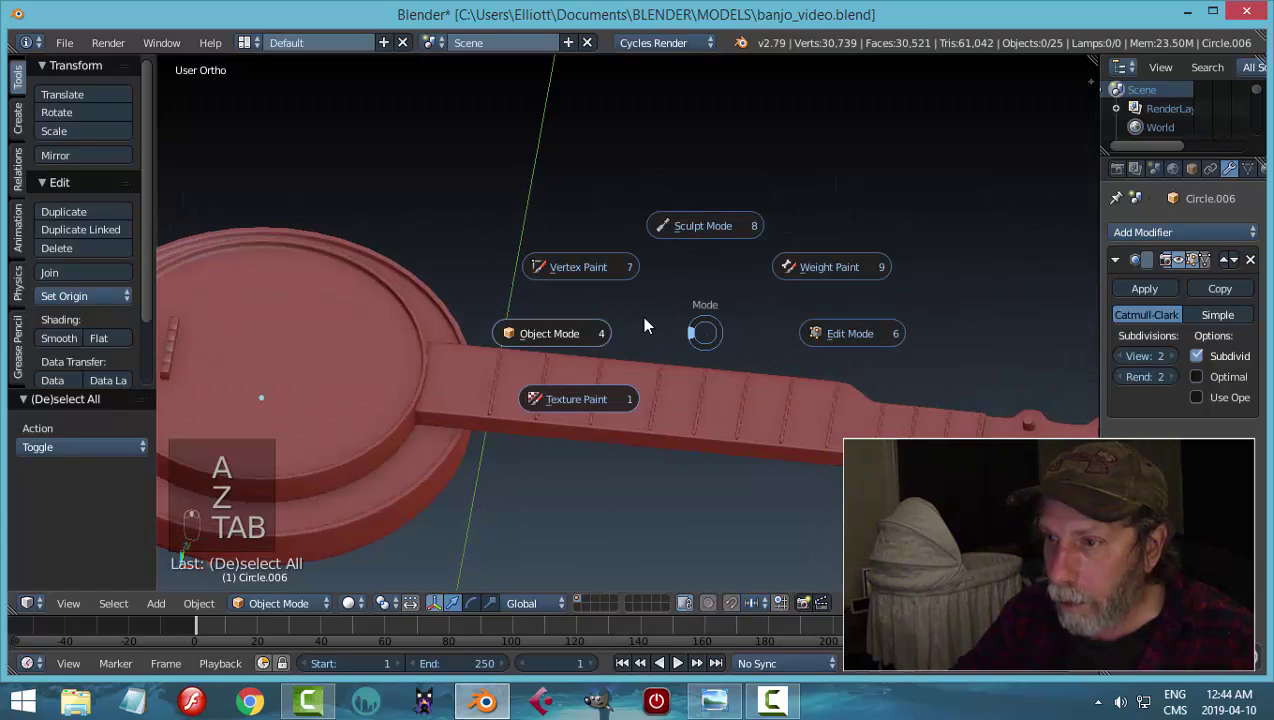
pyautogui.press('ctrl+s')
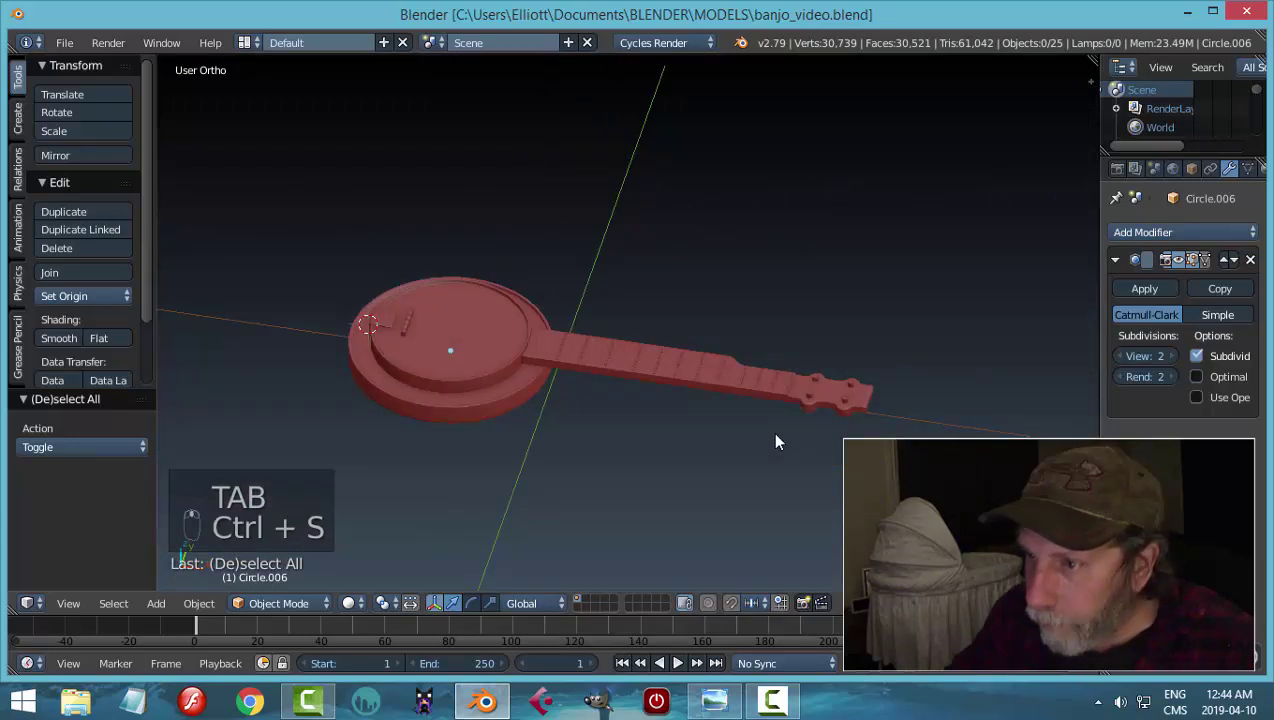
# - Duplicate the beveled bridge piece as Plane.014 beside the neck joint and save the file
pyautogui.middleClick(669, 423)
pyautogui.moveTo(536, 360); pyautogui.dragTo(649, 362)
pyautogui.press('shift+d')
pyautogui.moveTo(555, 385); pyautogui.dragTo(502, 381)
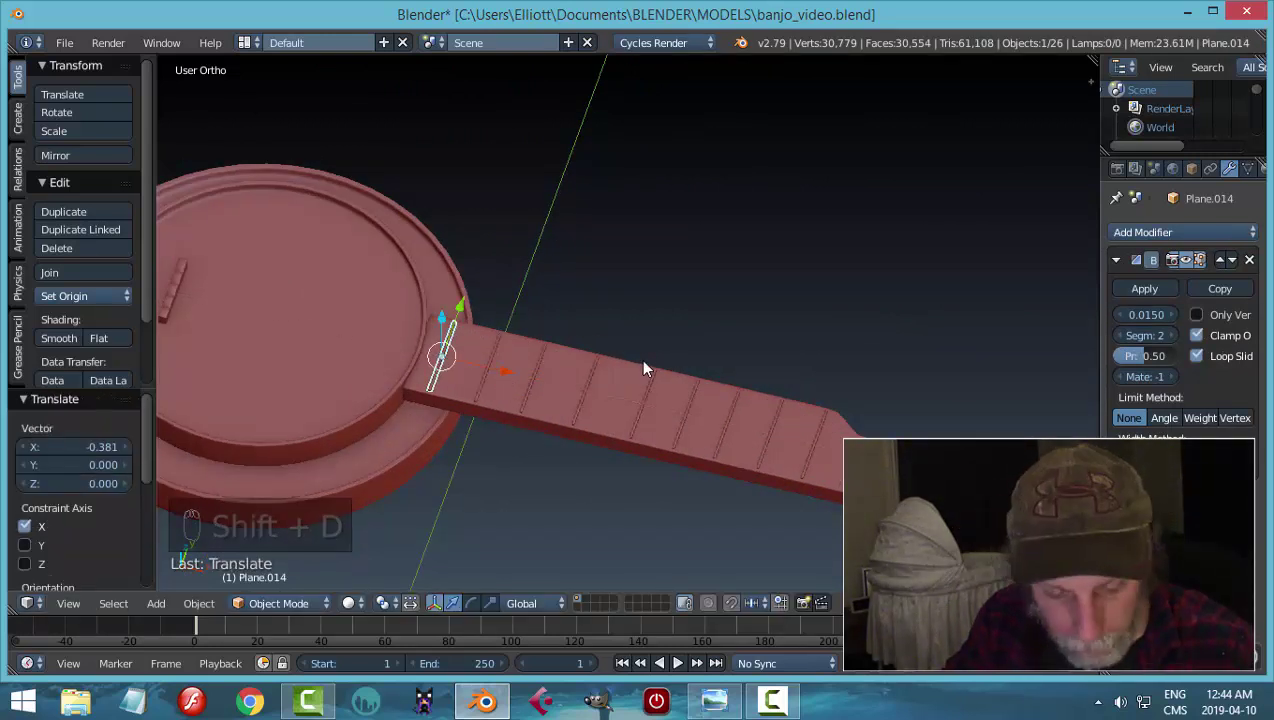
pyautogui.press('a')
pyautogui.moveTo(691, 429); pyautogui.dragTo(689, 234)
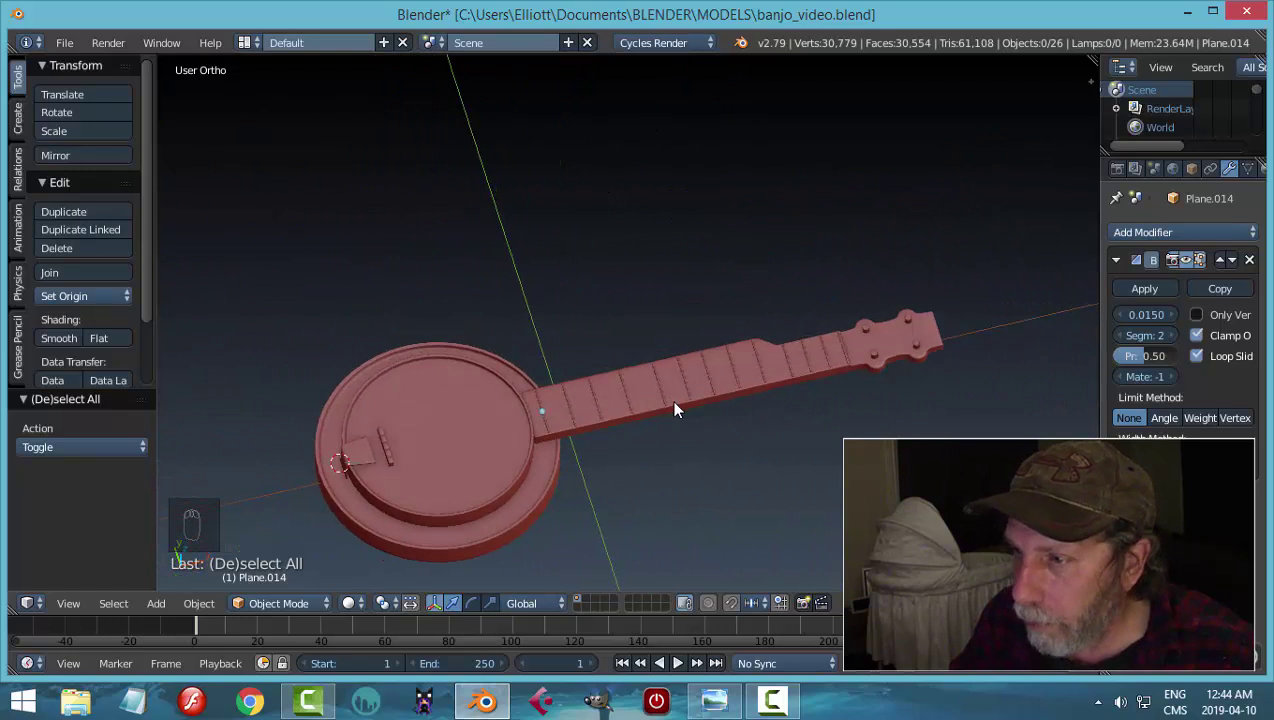
pyautogui.press('ctrl+s')
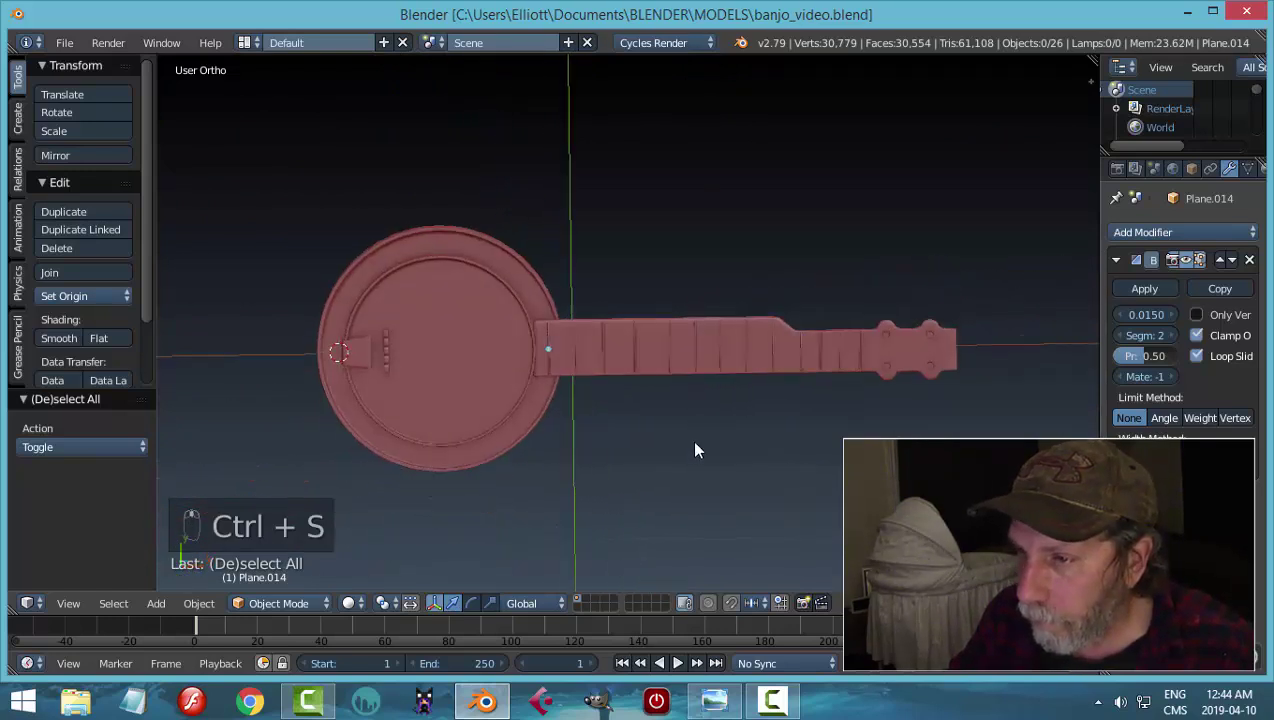
# - Orbit around the banjo to inspect the neck and the new piece
pyautogui.moveTo(677, 401); pyautogui.dragTo(744, 302)
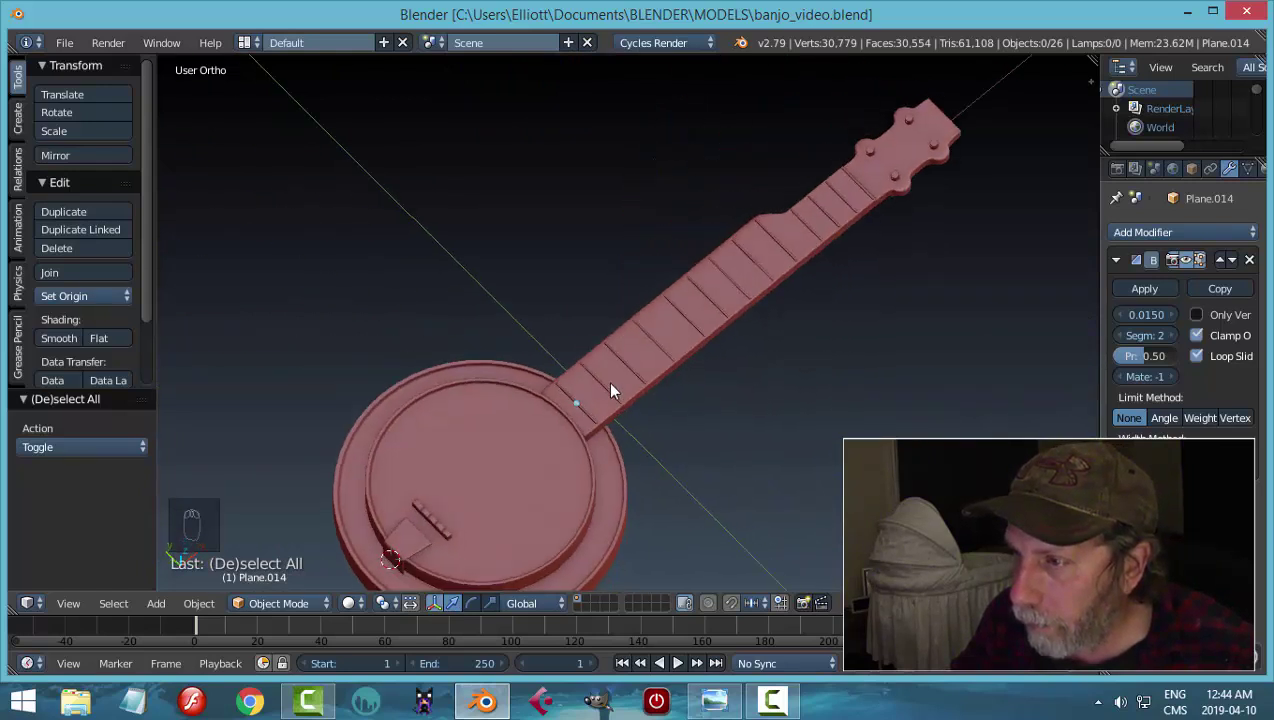
pyautogui.moveTo(579, 403); pyautogui.dragTo(606, 340)
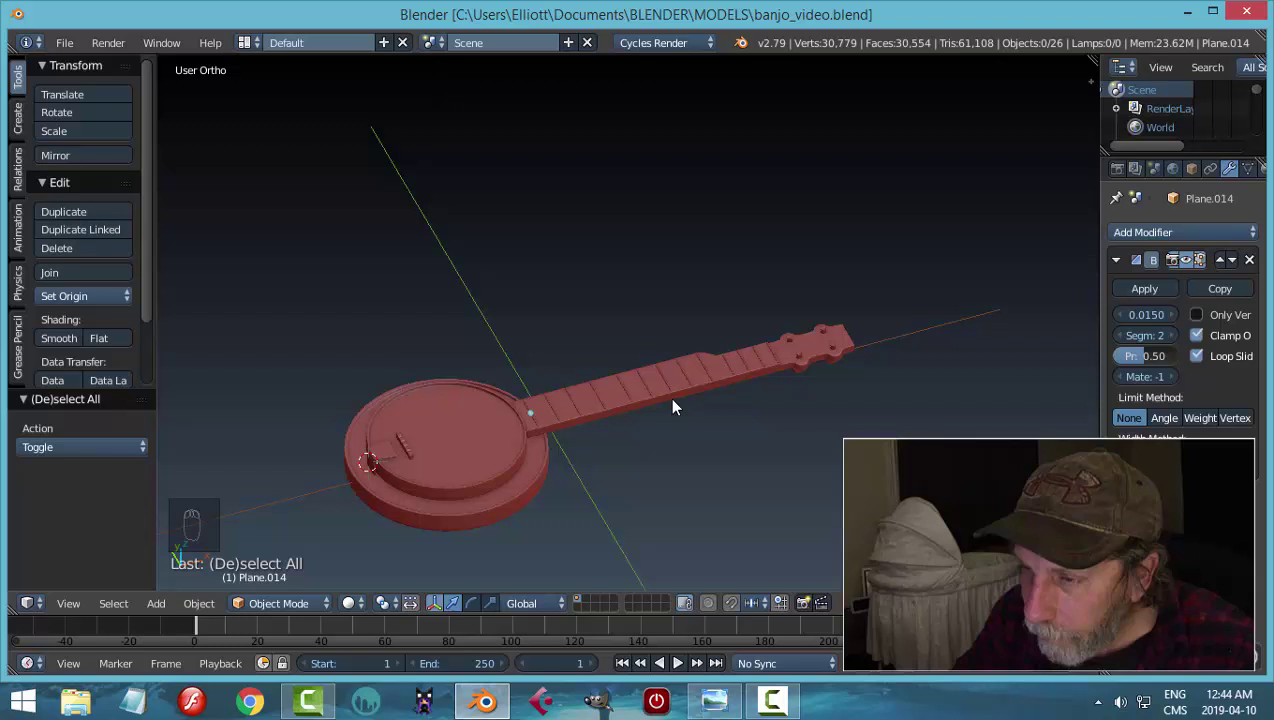
pyautogui.moveTo(668, 389); pyautogui.dragTo(662, 347)
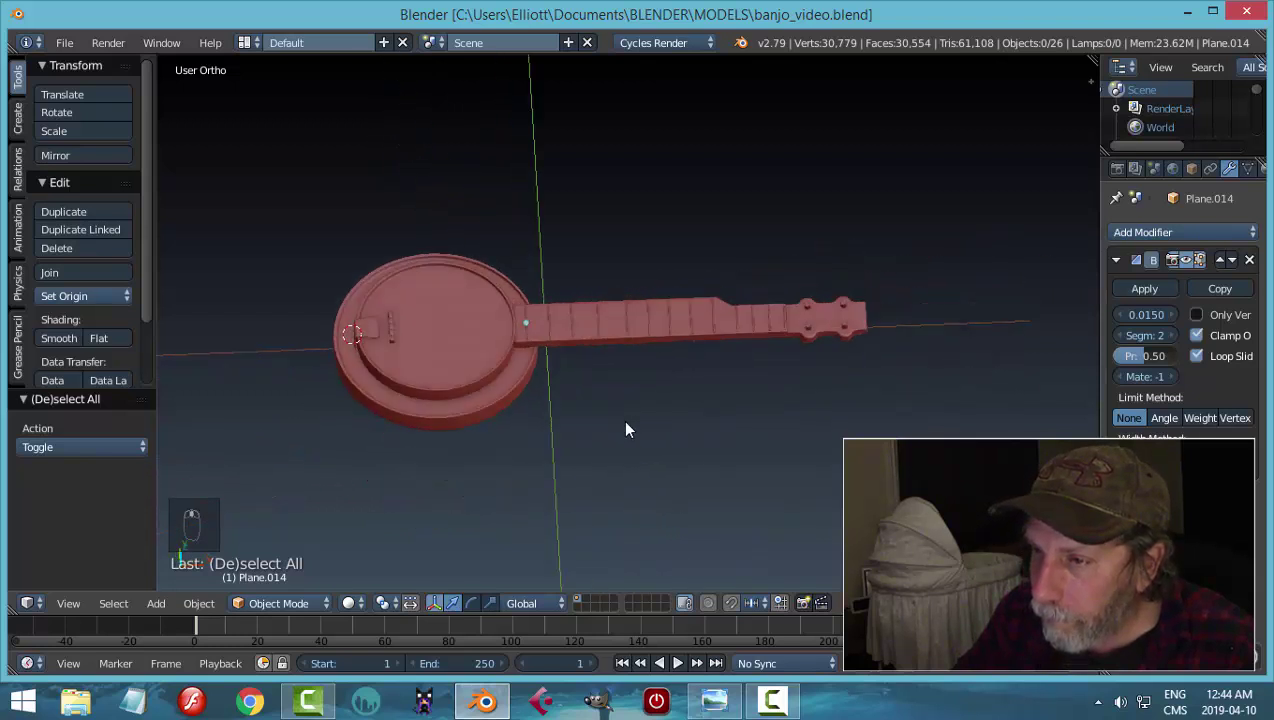
pyautogui.middleClick(666, 448)
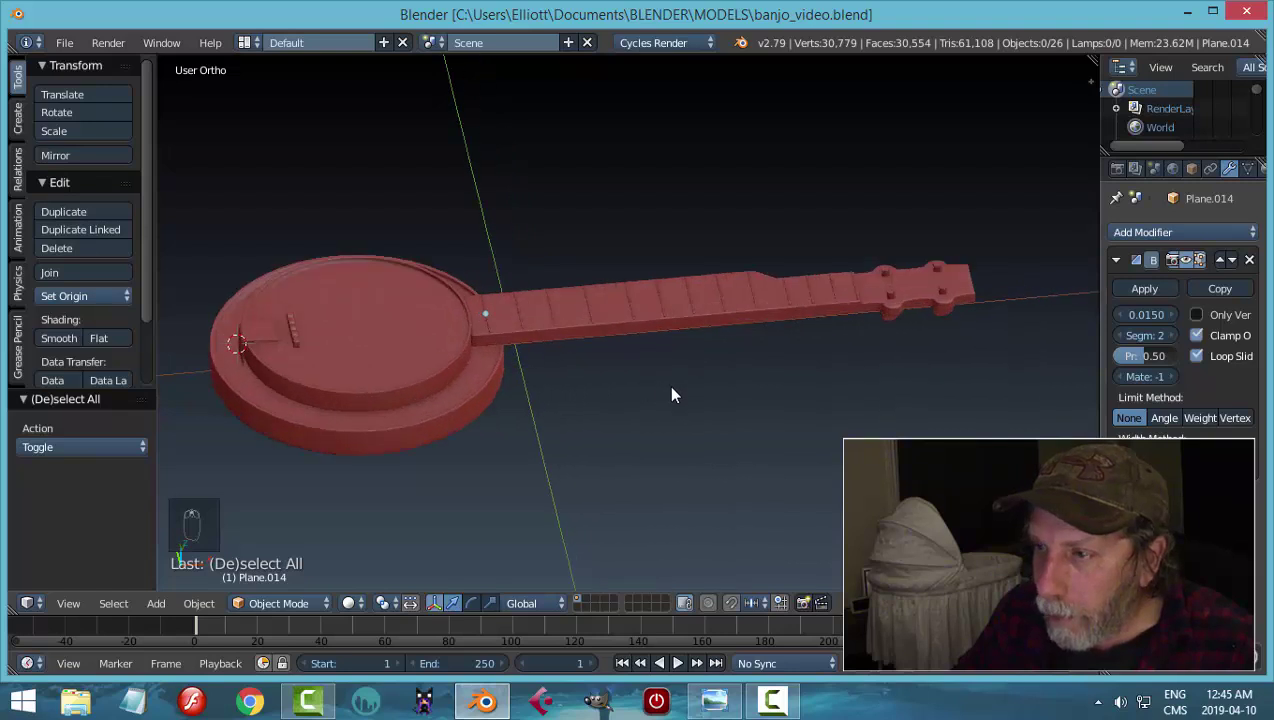
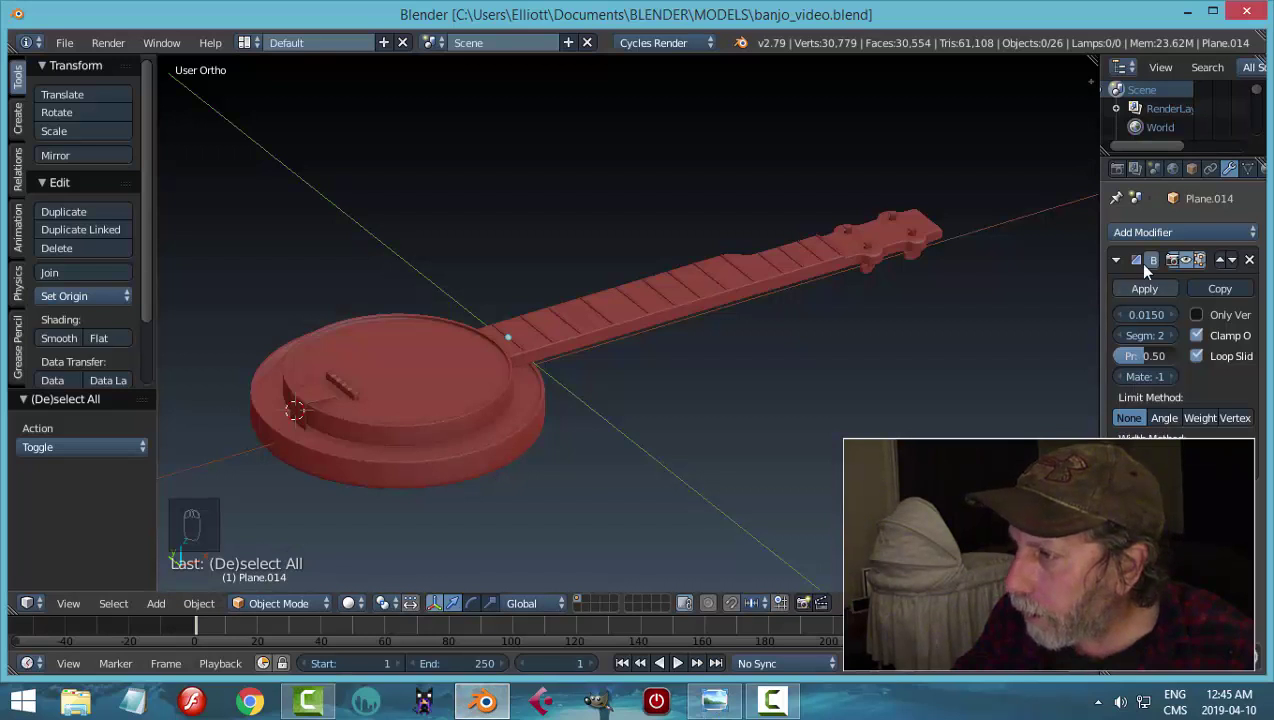
# - Split the side area into two viewports showing the banjo in solid grey
pyautogui.moveTo(1124, 264); pyautogui.dragTo(1161, 418)
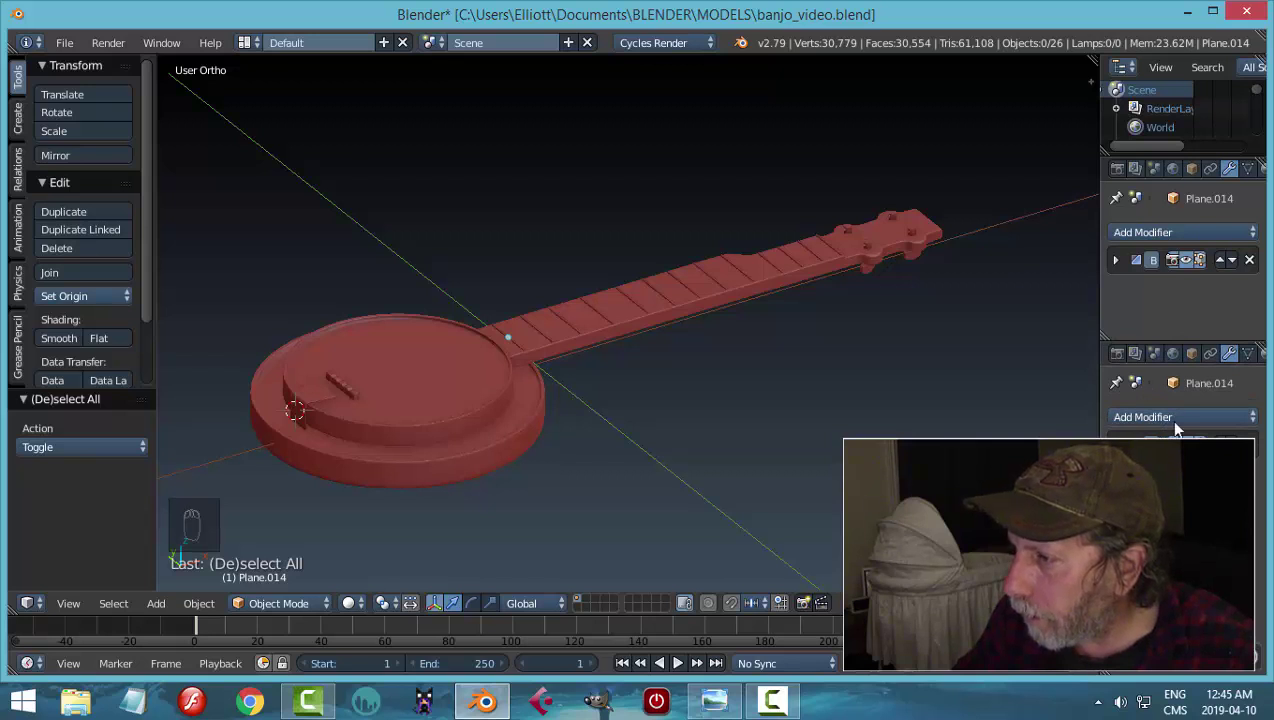
pyautogui.middleClick(1166, 367)
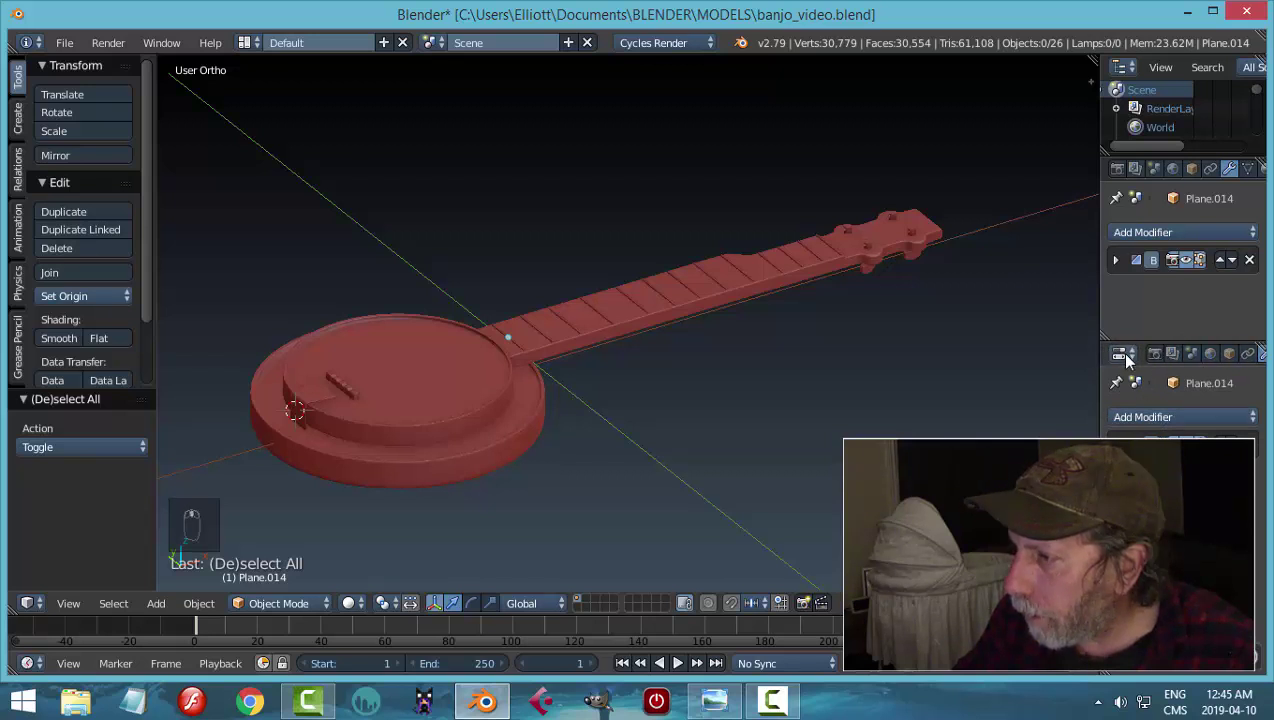
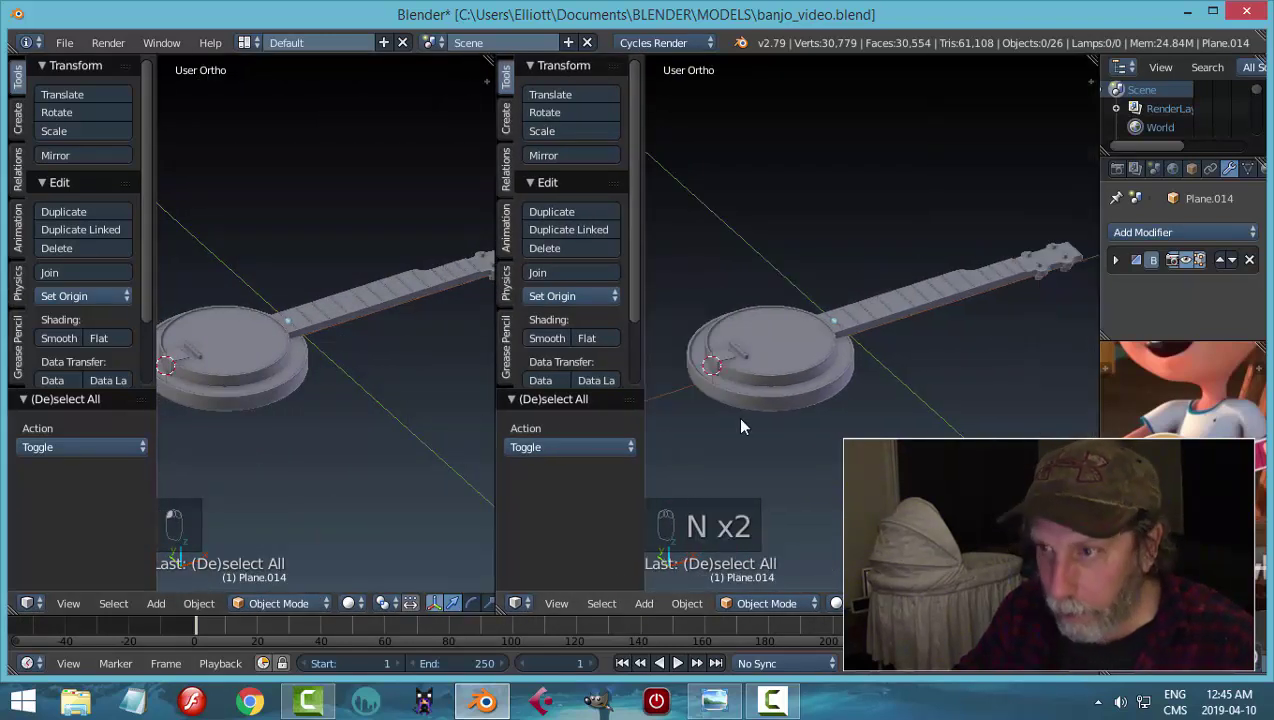
# - Toggle the sidebars and rearrange the layout to expose the material node editor
pyautogui.press('n')
pyautogui.press('t')
pyautogui.press('t')
pyautogui.moveTo(29, 603); pyautogui.dragTo(95, 400)
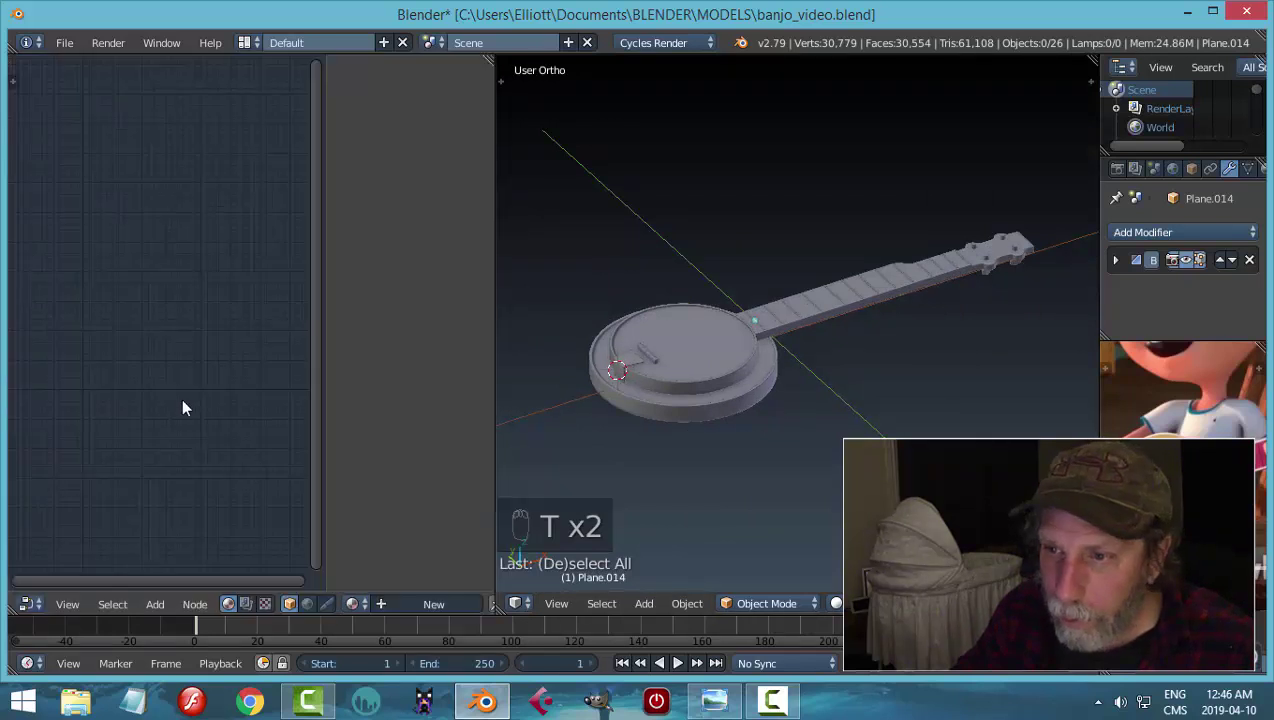
pyautogui.press('n')
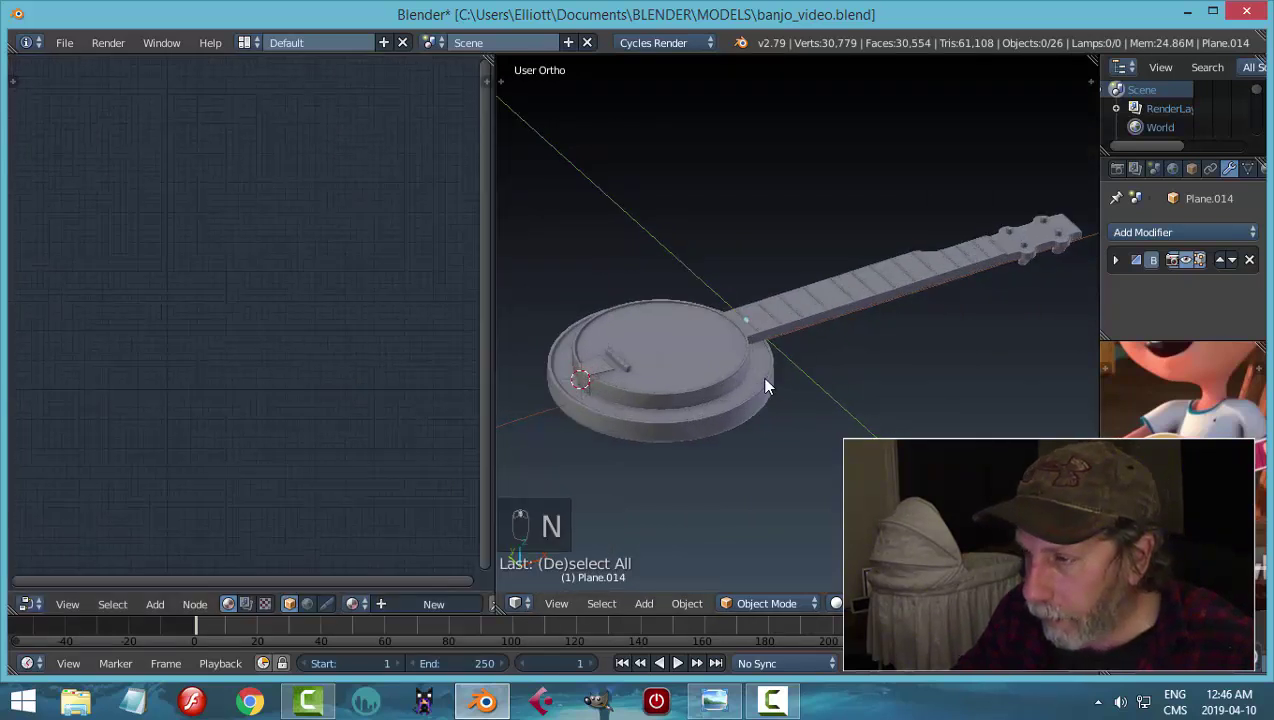
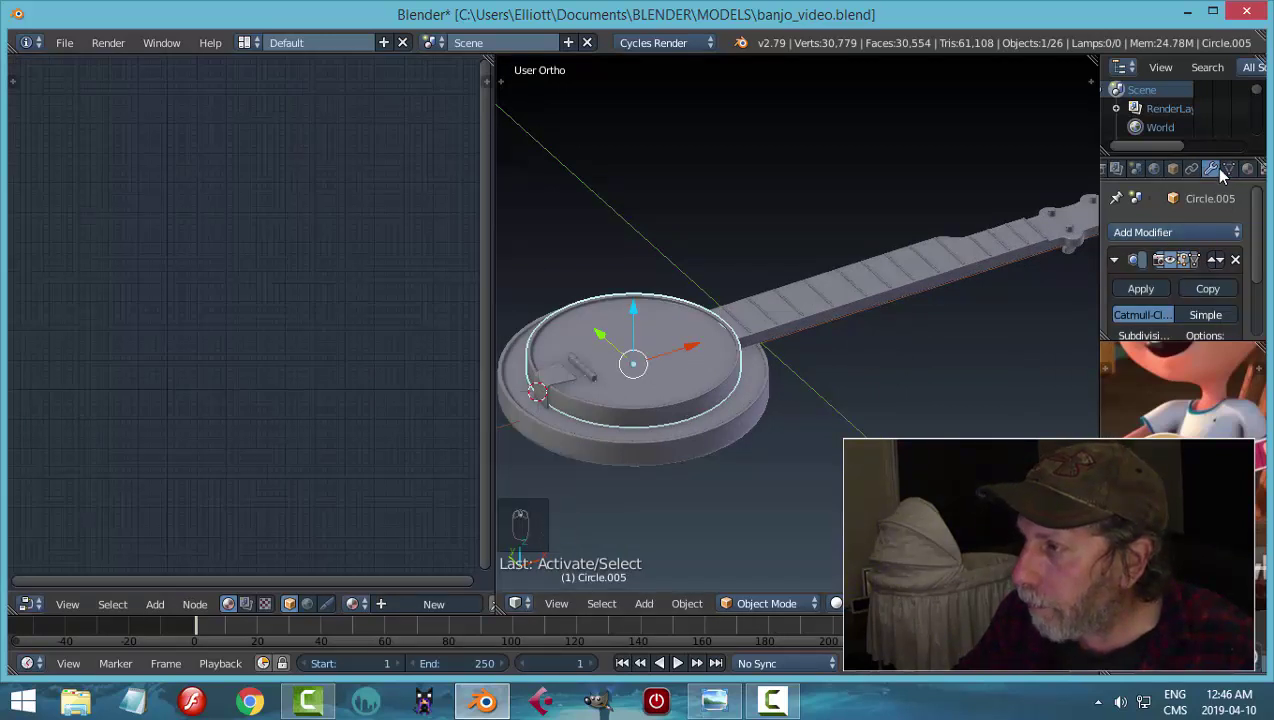
pyautogui.moveTo(401, 611); pyautogui.dragTo(167, 431)
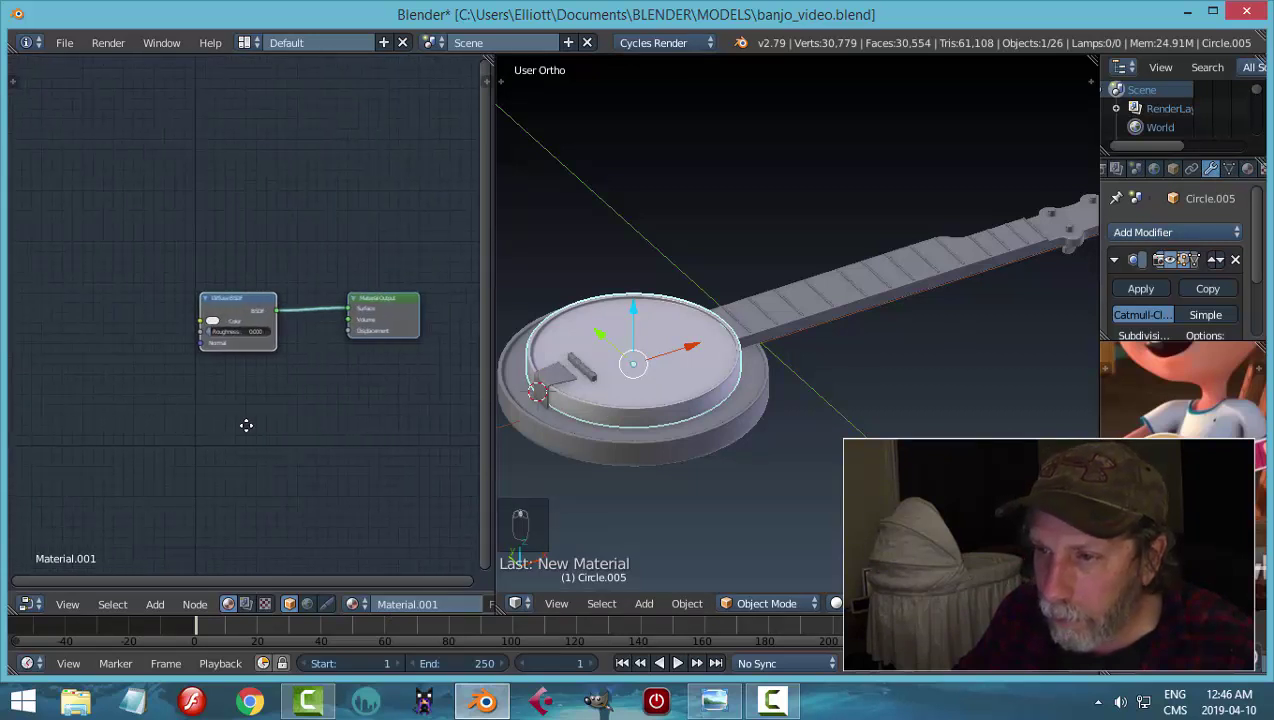
# - Delete the Diffuse BSDF node and add a Principled BSDF with a pink base colour
pyautogui.rightClick(236, 282)
pyautogui.moveTo(236, 282); pyautogui.dragTo(305, 406)
pyautogui.press('x')
pyautogui.press('ctrl+z')
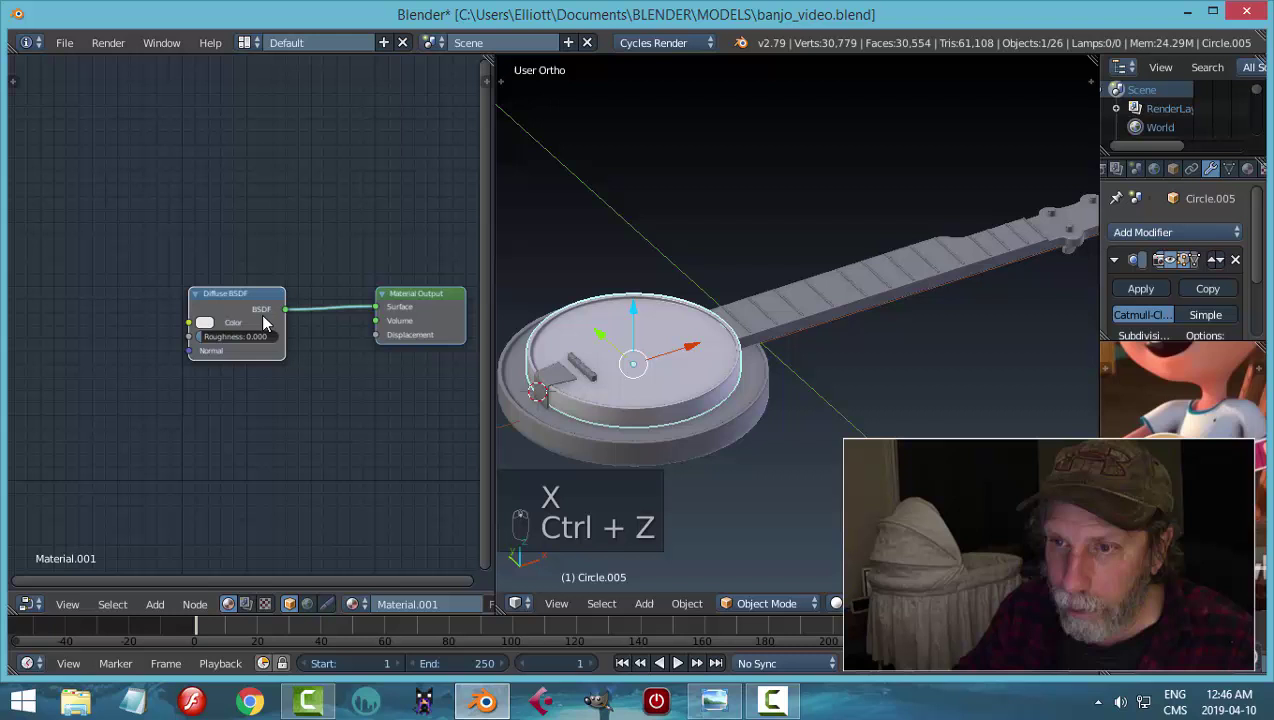
pyautogui.moveTo(267, 296); pyautogui.dragTo(267, 296)
pyautogui.press('x')
pyautogui.press('shift+a')
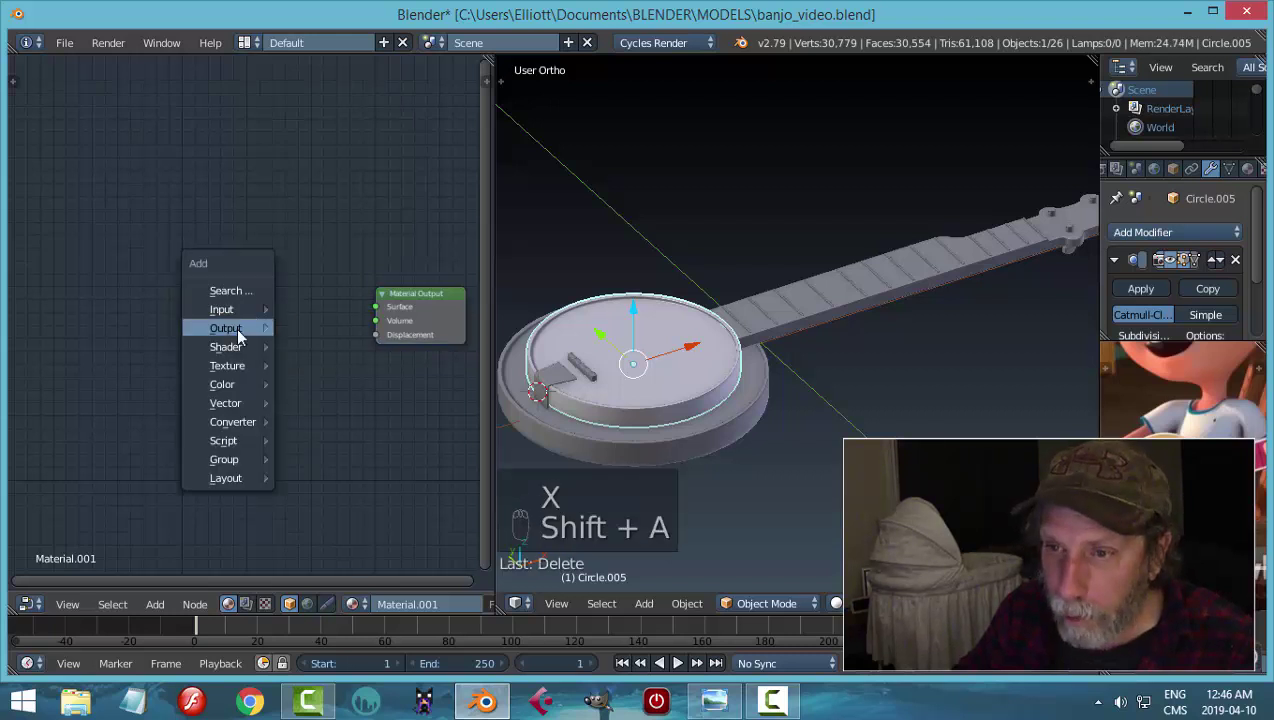
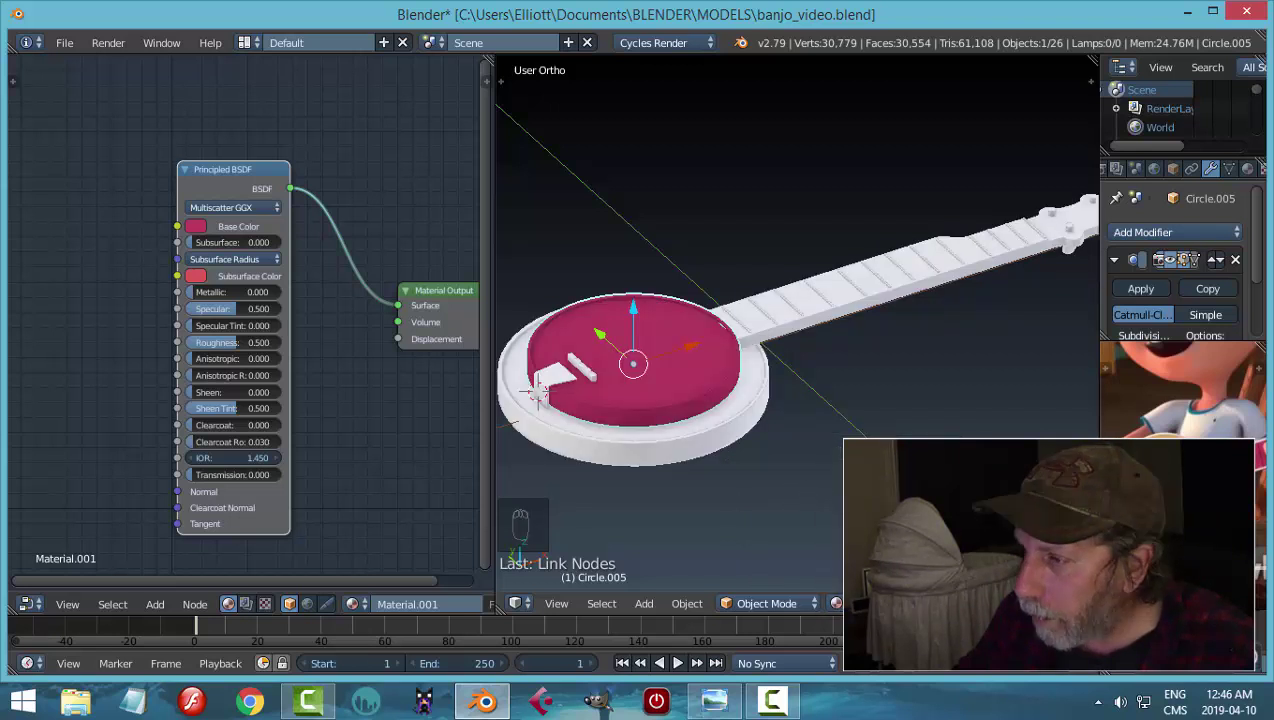
# - Share the pink material with the banjo neck and headstock
pyautogui.moveTo(848, 431); pyautogui.dragTo(719, 352)
pyautogui.moveTo(719, 352); pyautogui.dragTo(854, 410)
pyautogui.press('a')
pyautogui.moveTo(854, 410); pyautogui.dragTo(886, 415)
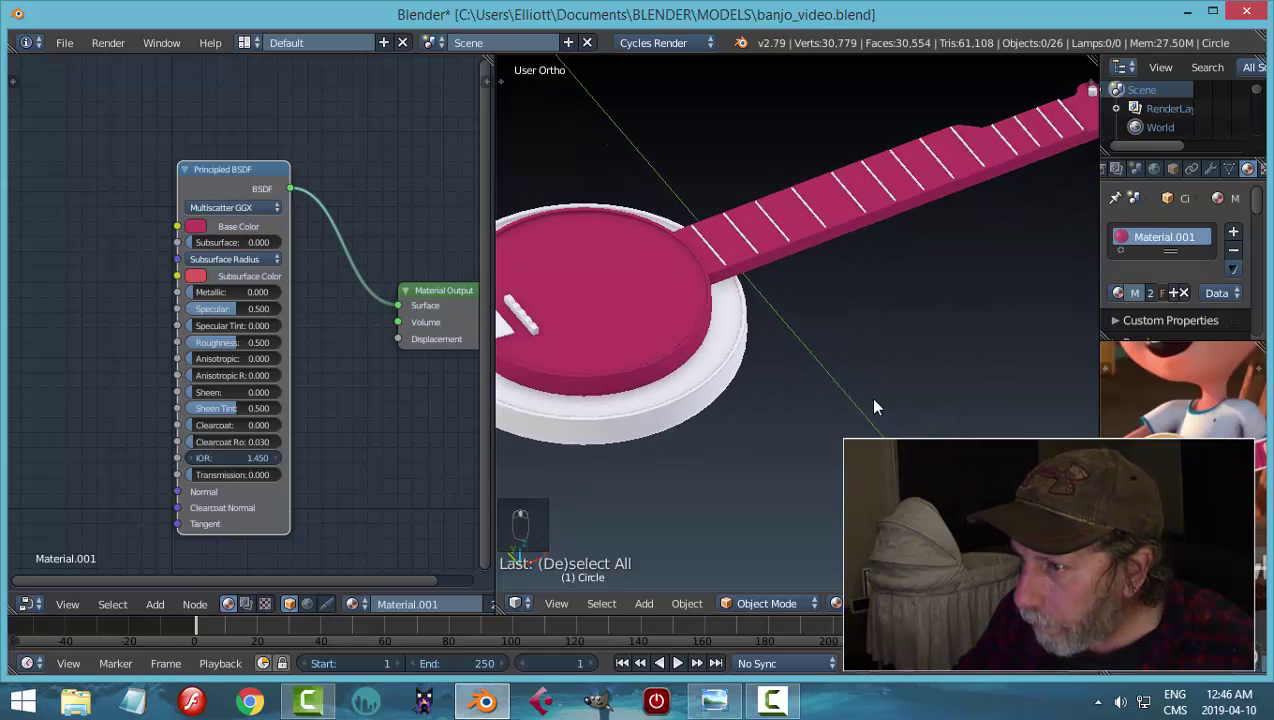
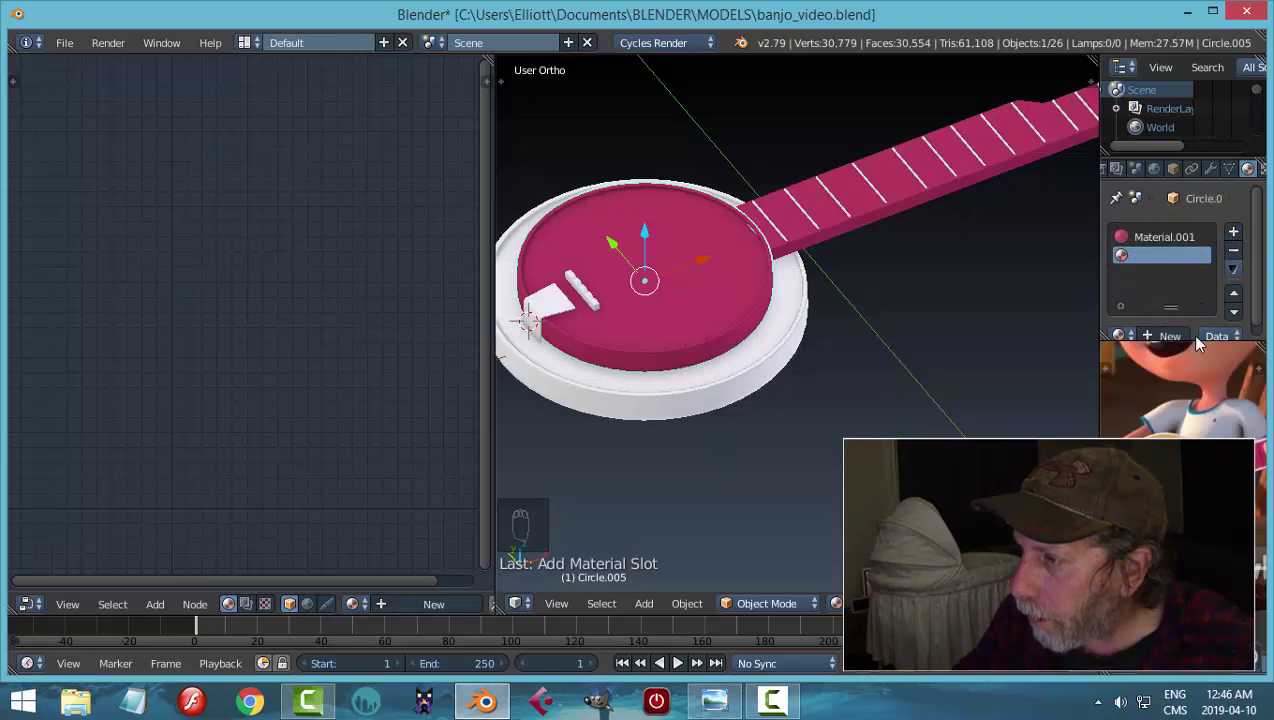
# - Create a tan Principled material from the colour wheel and assign it to the rim ring
pyautogui.moveTo(1179, 331); pyautogui.dragTo(1158, 384)
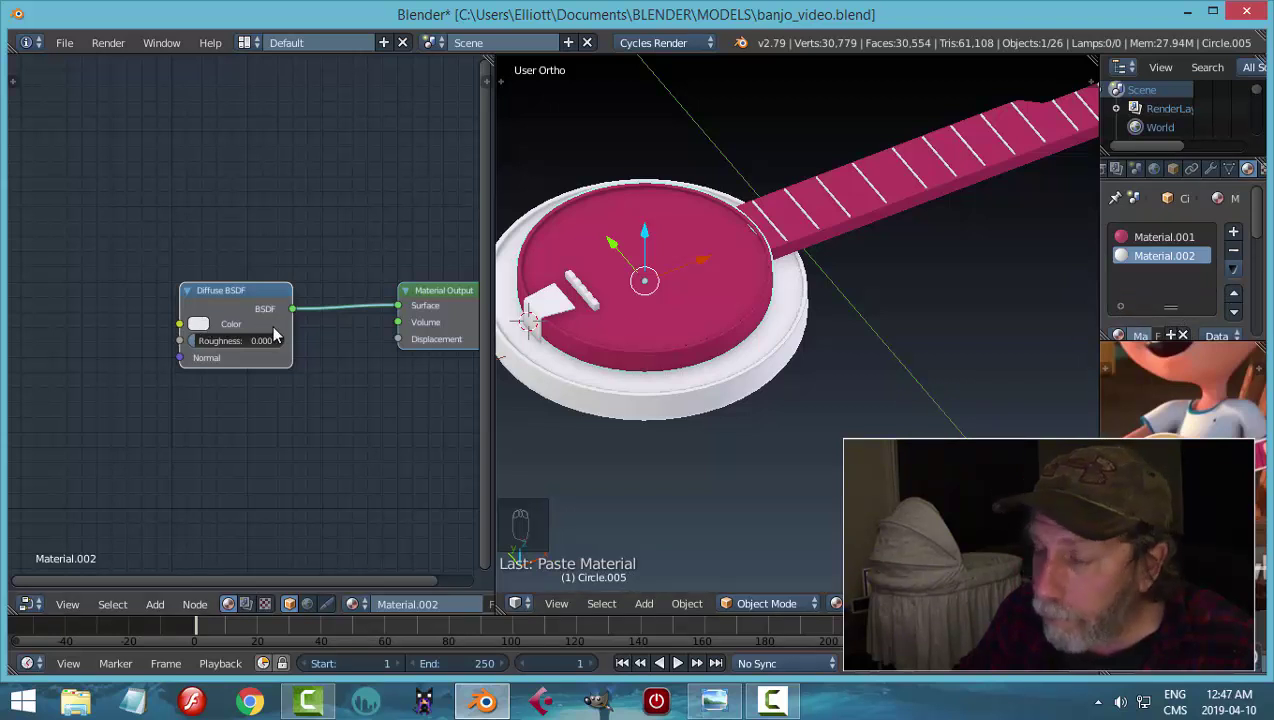
pyautogui.moveTo(1173, 261); pyautogui.dragTo(704, 342)
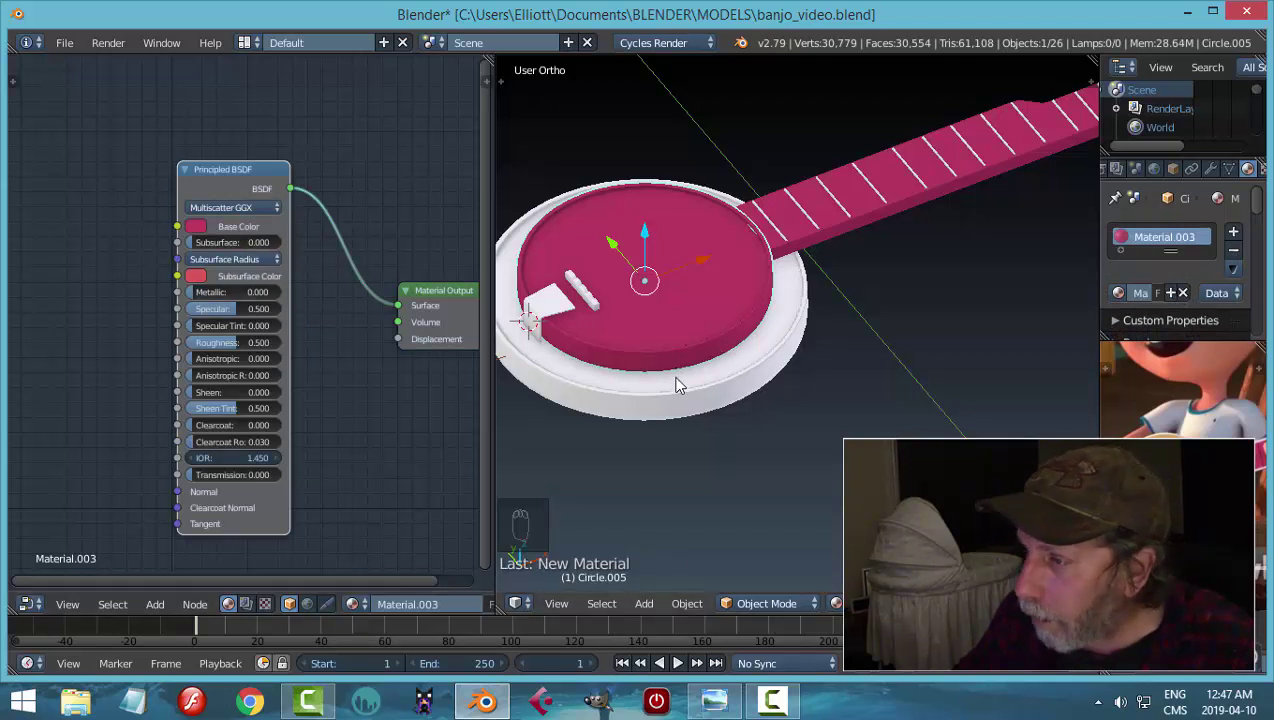
pyautogui.moveTo(203, 236); pyautogui.dragTo(324, 392)
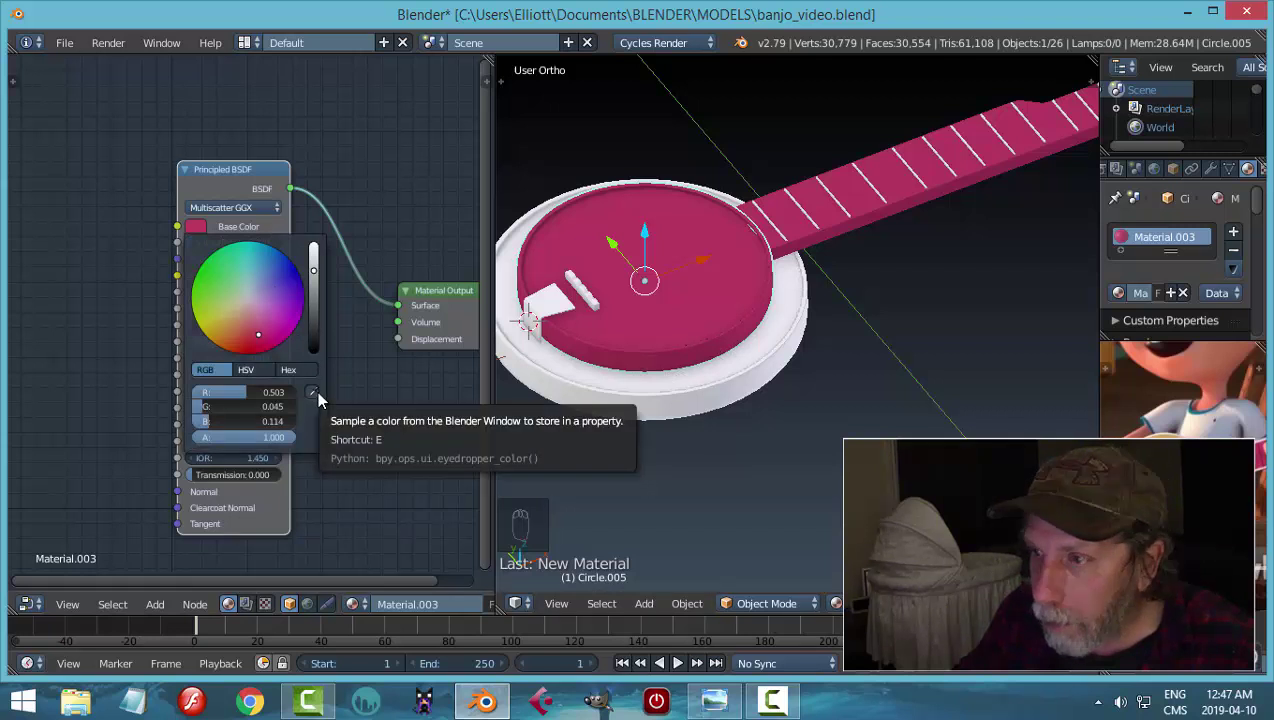
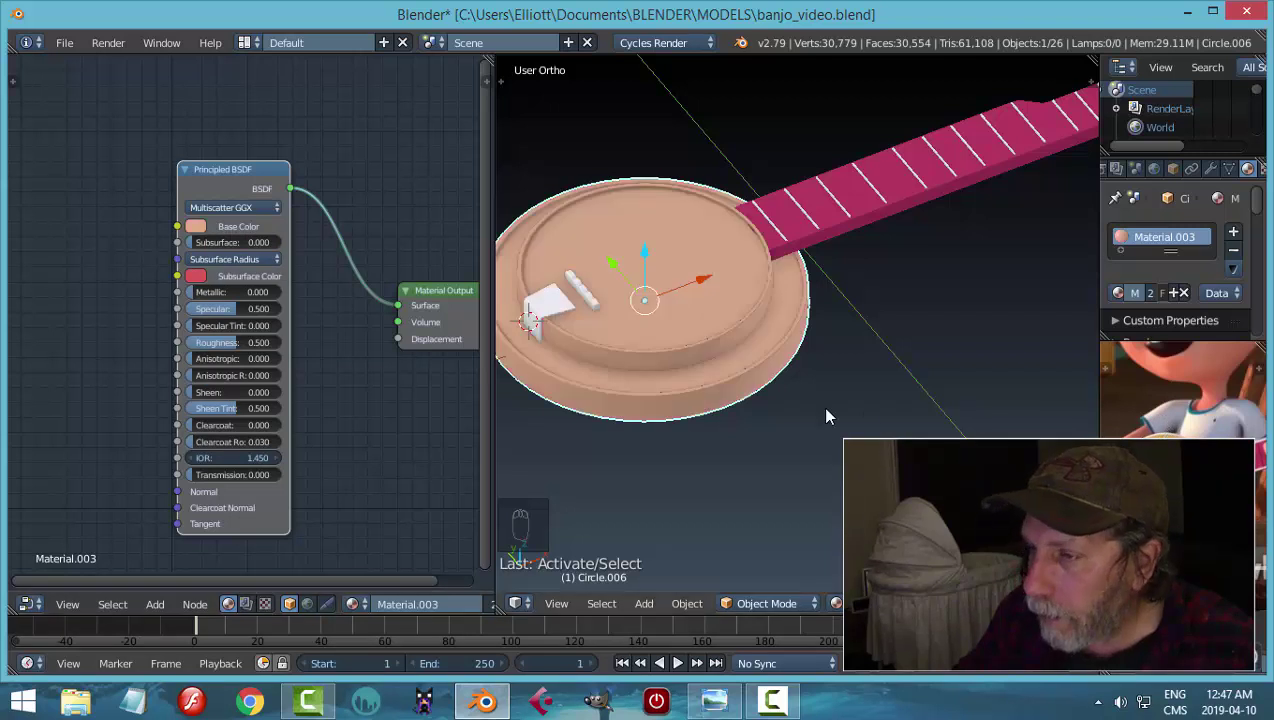
pyautogui.moveTo(744, 306); pyautogui.dragTo(865, 341)
# - Select the outer ring's top faces in Edit Mode and assign Material.003 as a second slot
pyautogui.press('a')
pyautogui.click(879, 338)
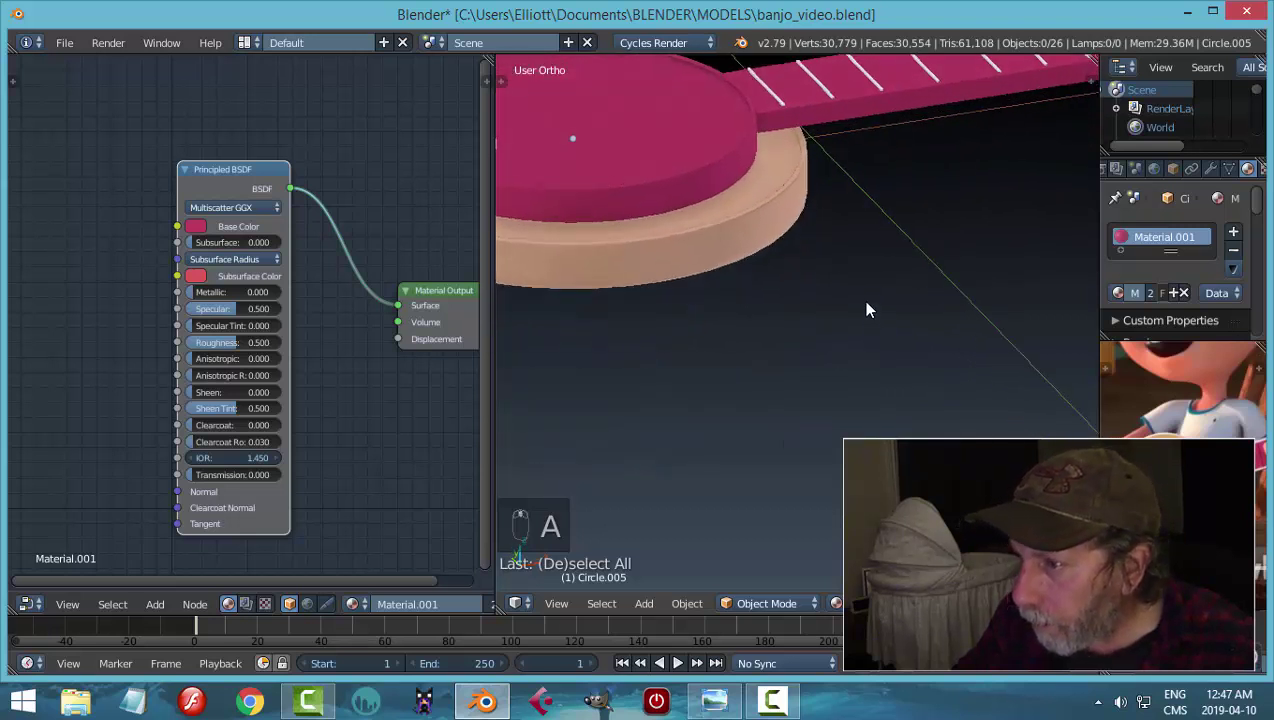
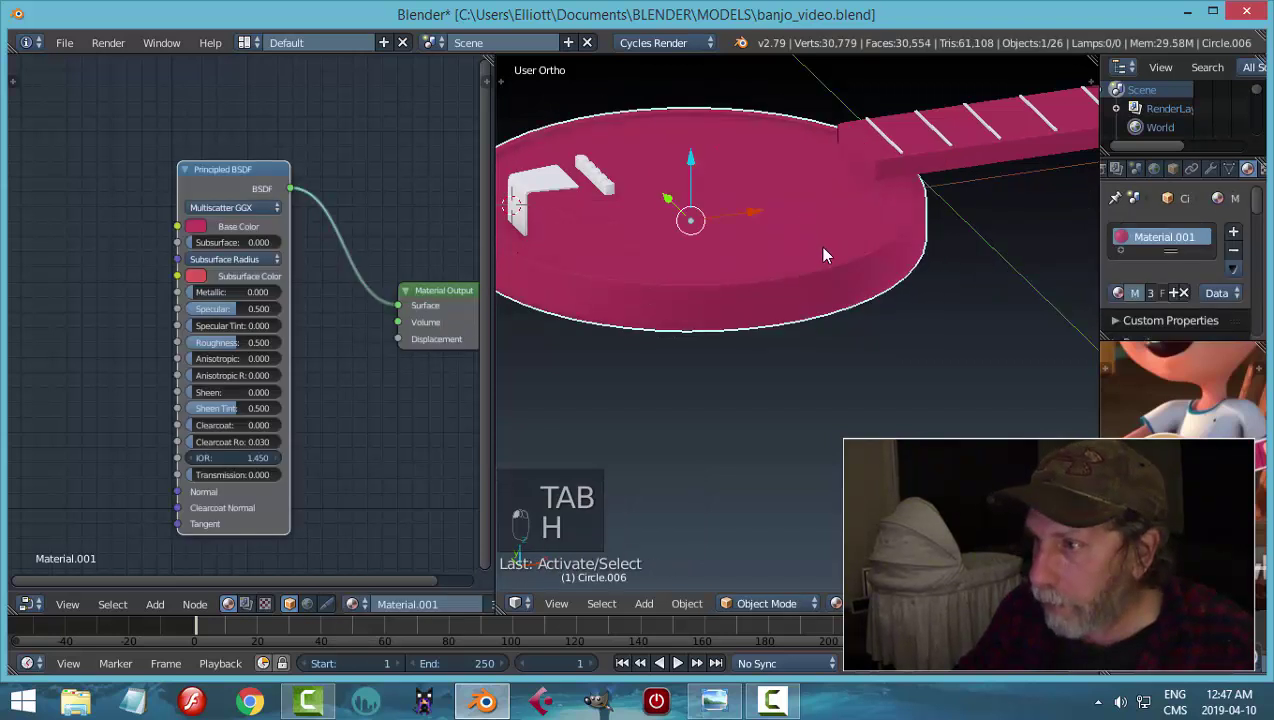
pyautogui.press('Tab')
pyautogui.press('c')
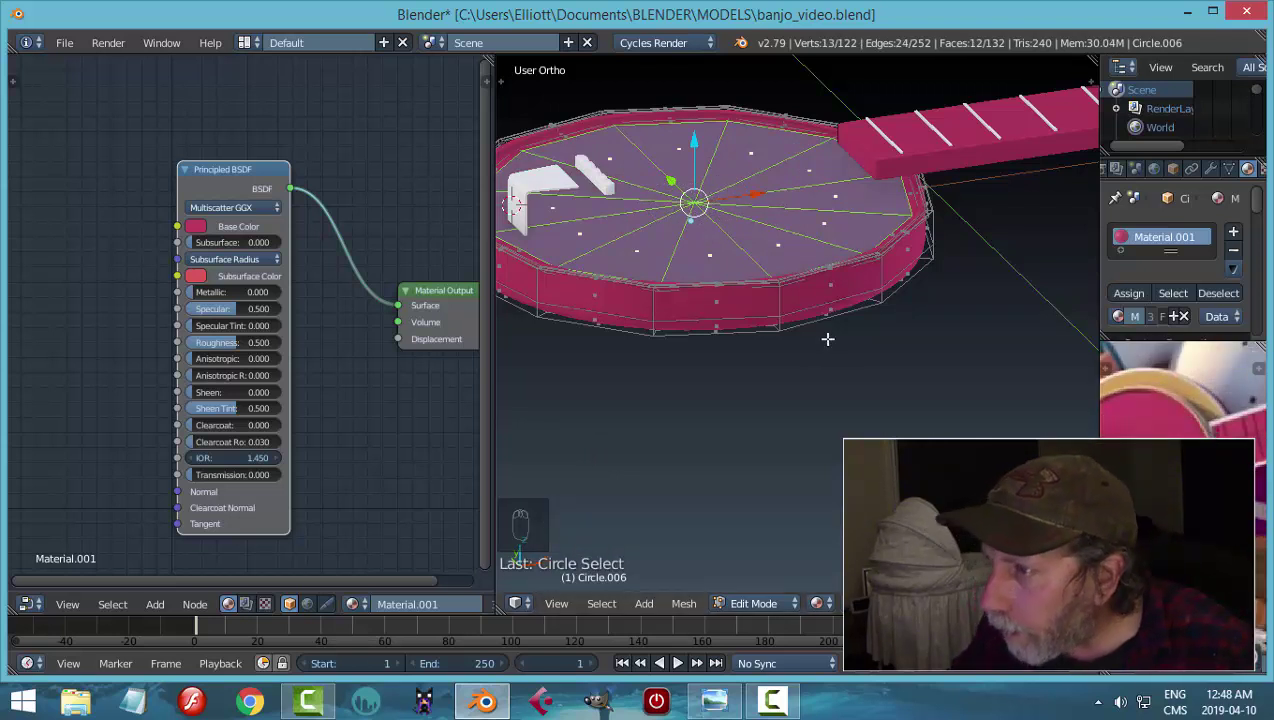
pyautogui.press('ctrl+KP_Add')
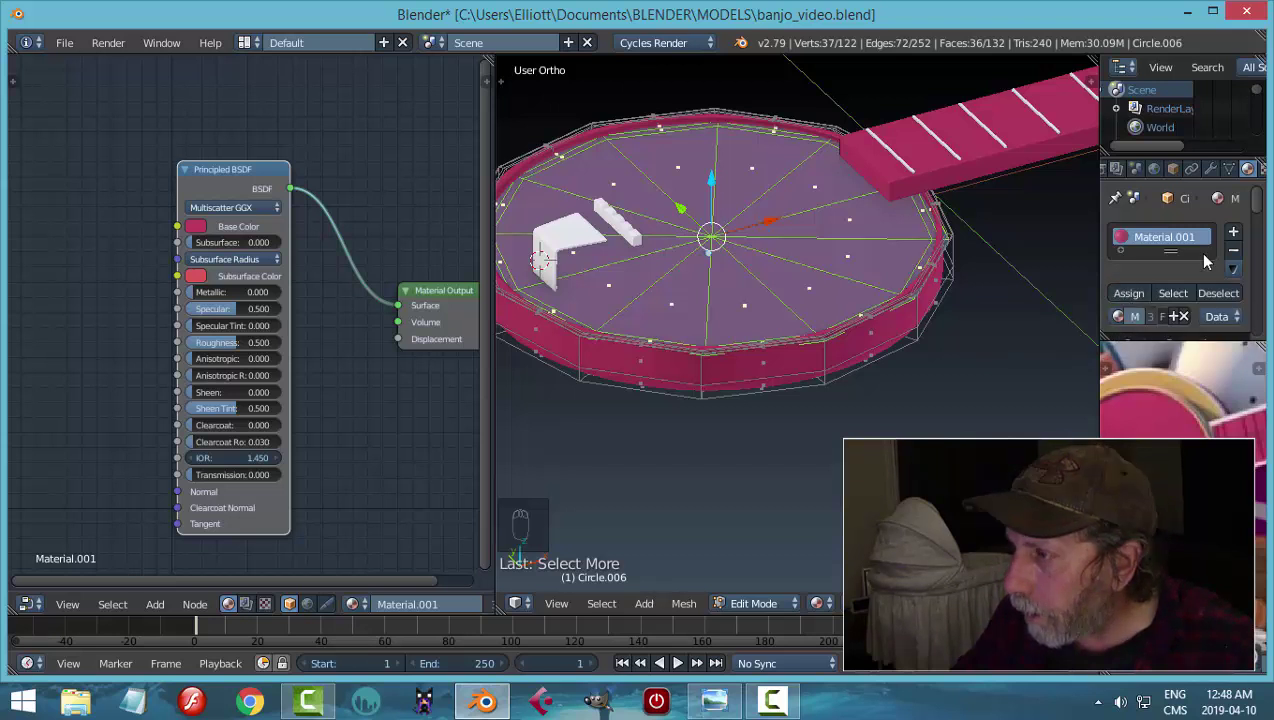
pyautogui.moveTo(1247, 242); pyautogui.dragTo(1184, 286)
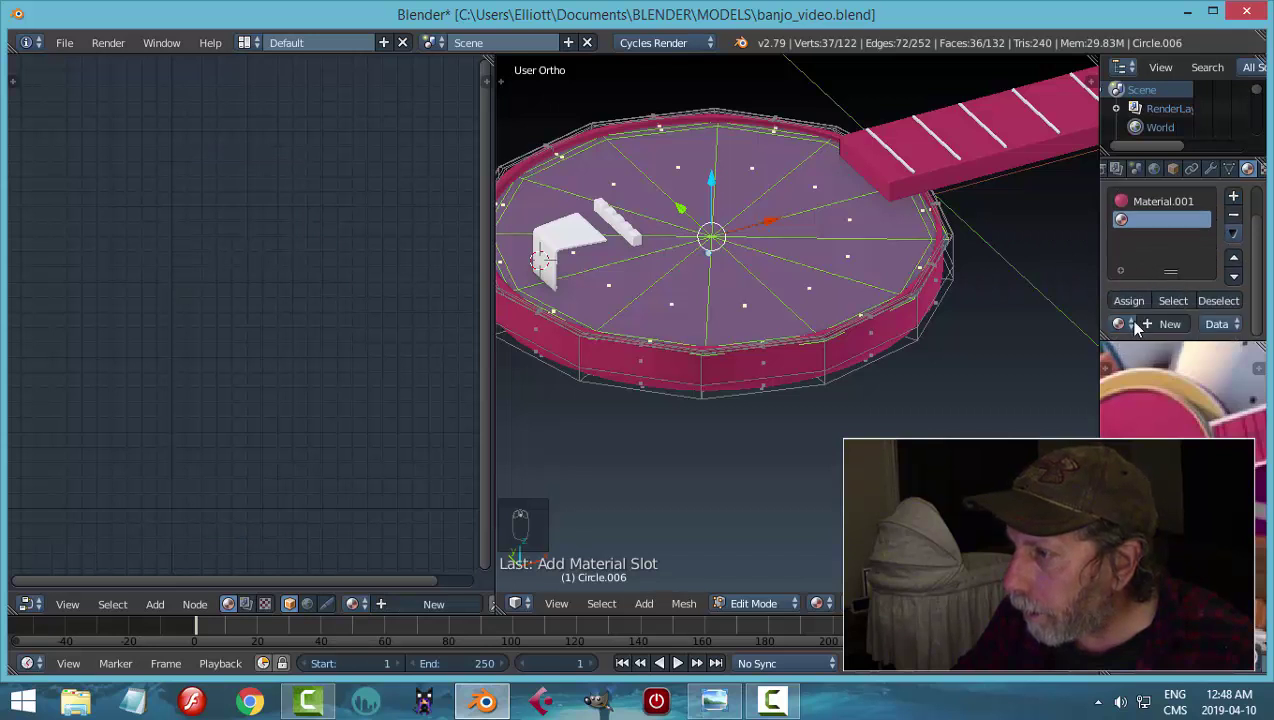
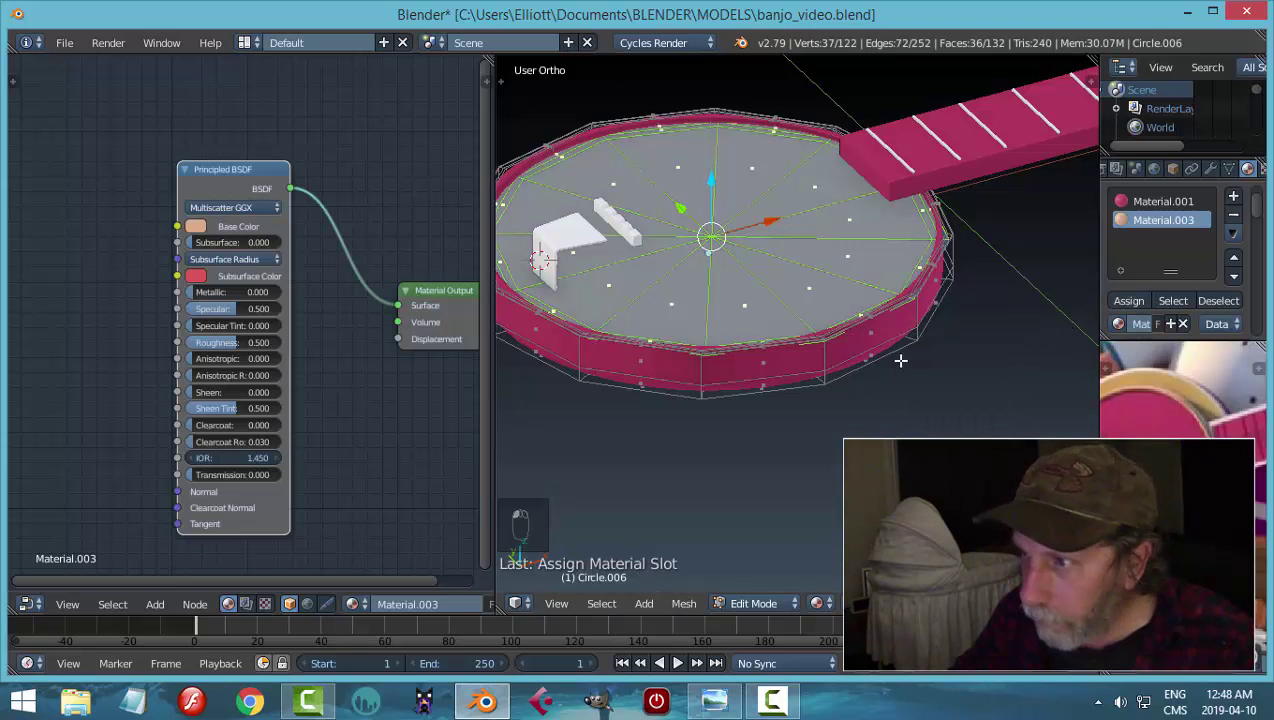
# - Return to Object Mode and unhide everything to view the tan-topped ring
pyautogui.press('Tab')
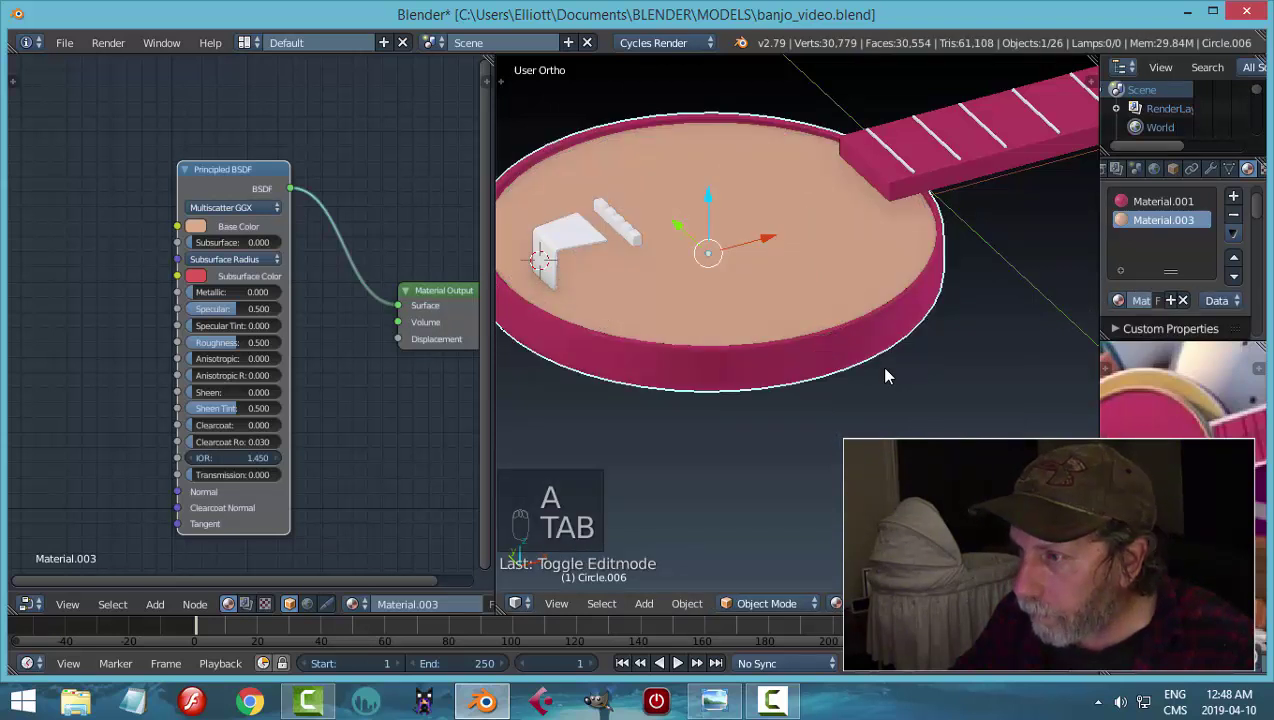
pyautogui.press('alt+h')
pyautogui.press('a')
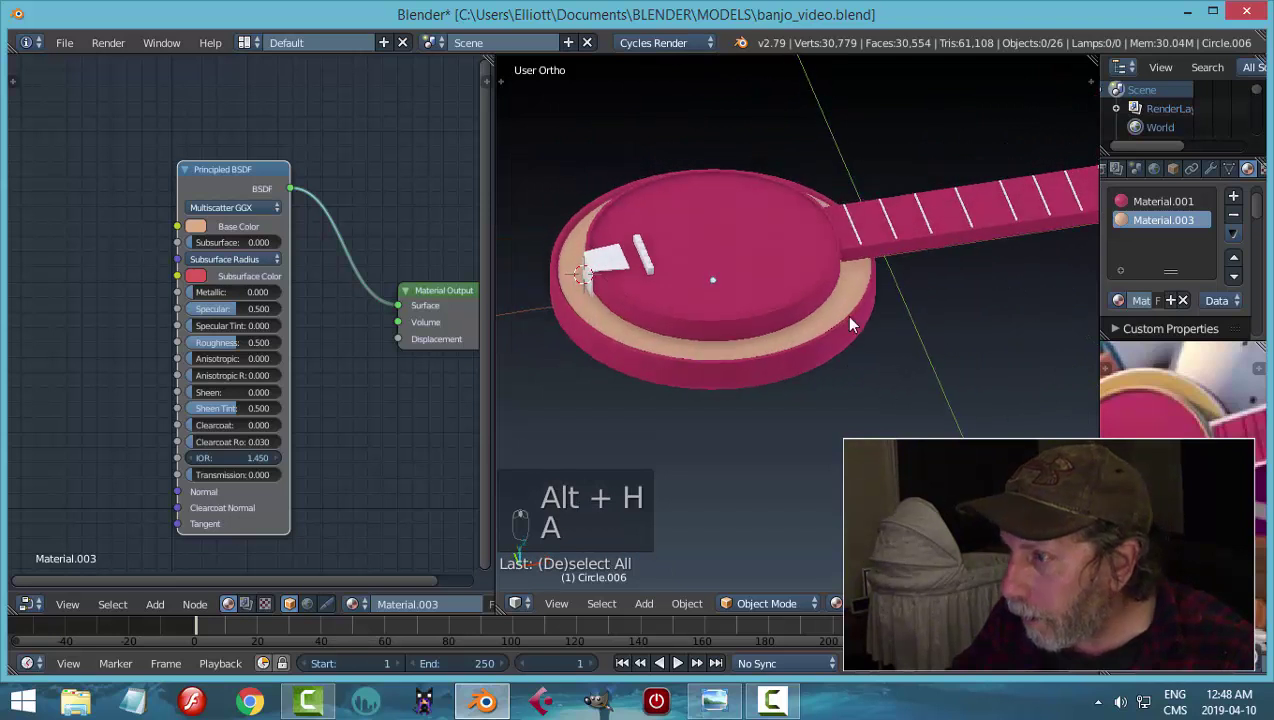
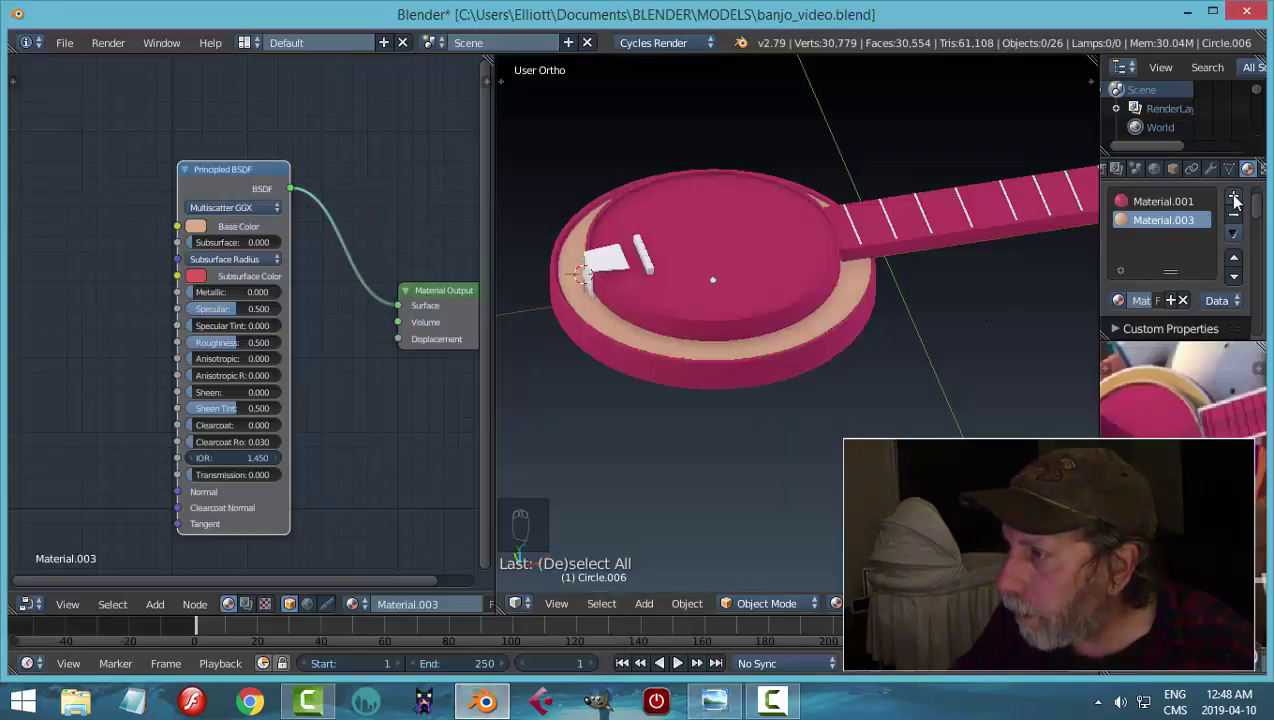
# - Create a white Principled material and assign it to the ring's upper edge faces
pyautogui.moveTo(1241, 198); pyautogui.dragTo(233, 315)
pyautogui.press('x')
pyautogui.press('shift+a')
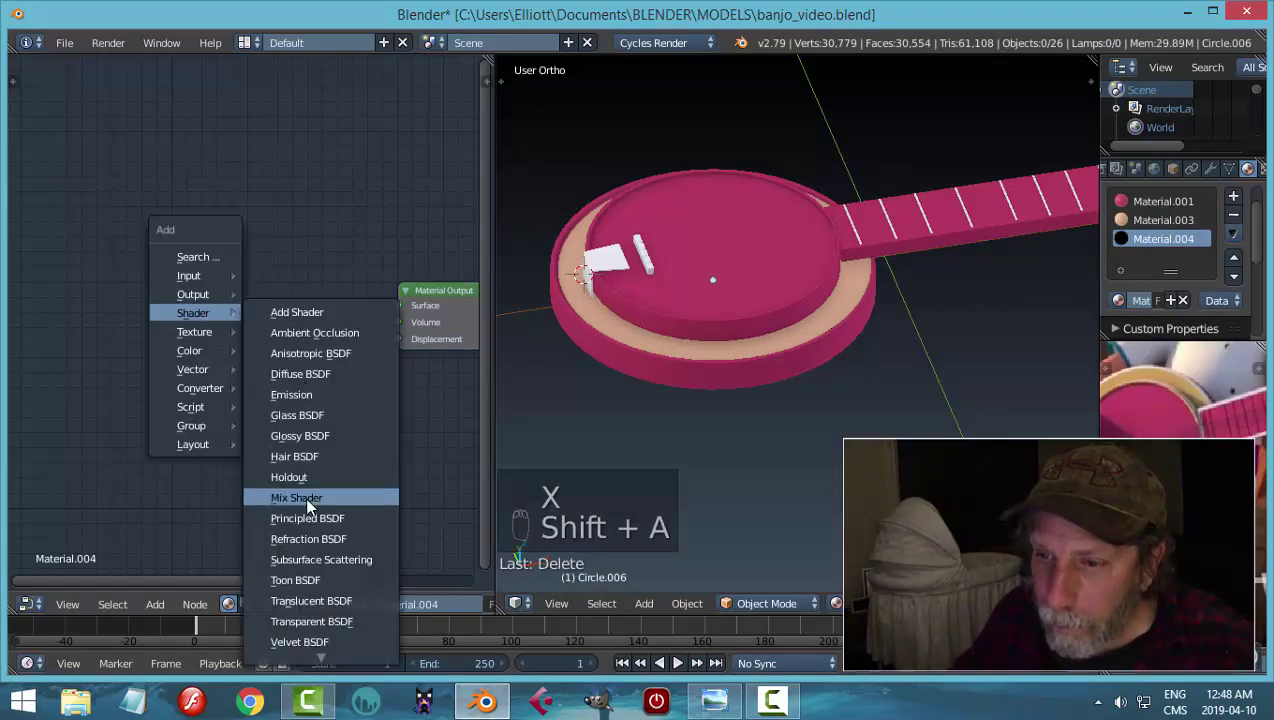
pyautogui.moveTo(291, 228); pyautogui.dragTo(189, 269)
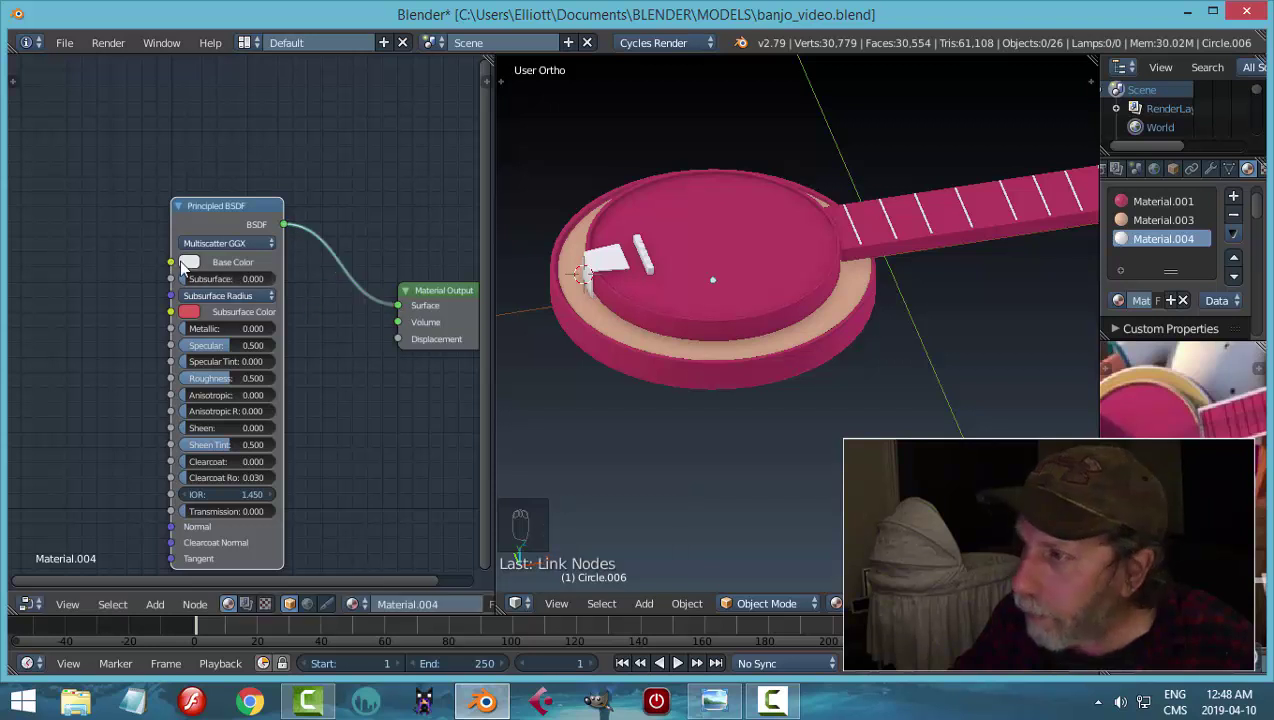
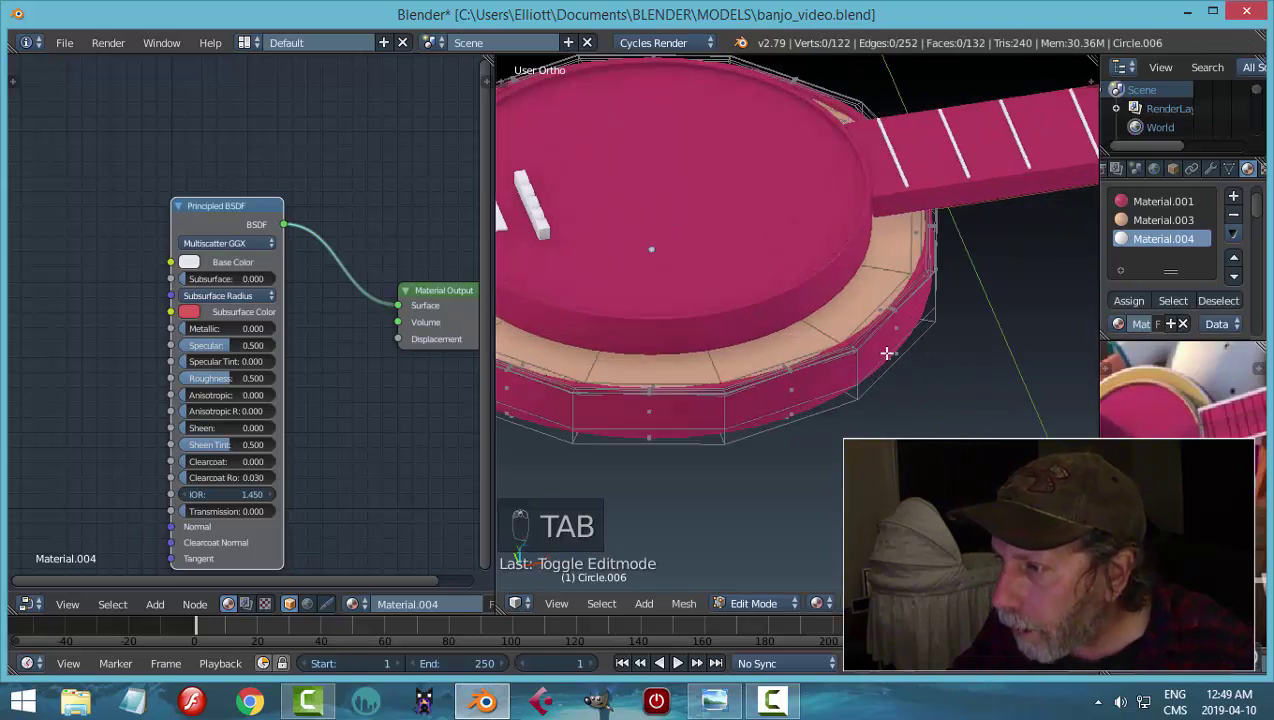
pyautogui.moveTo(1216, 175); pyautogui.dragTo(967, 327)
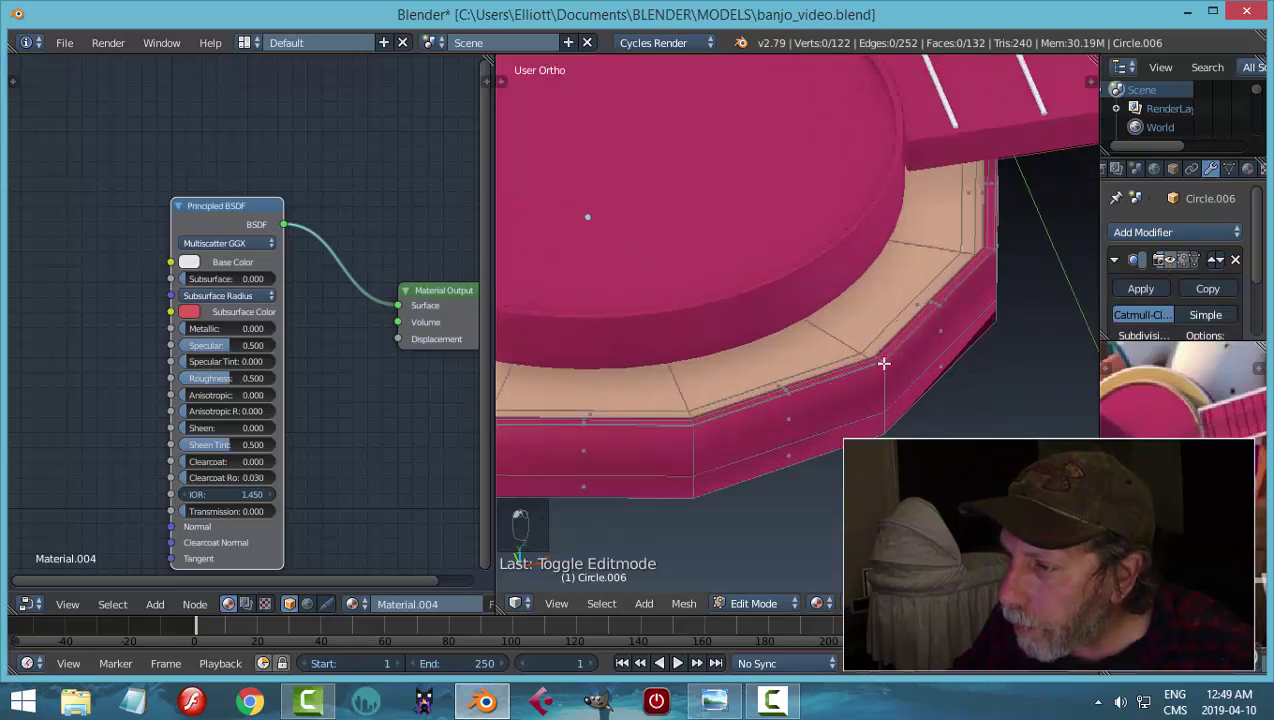
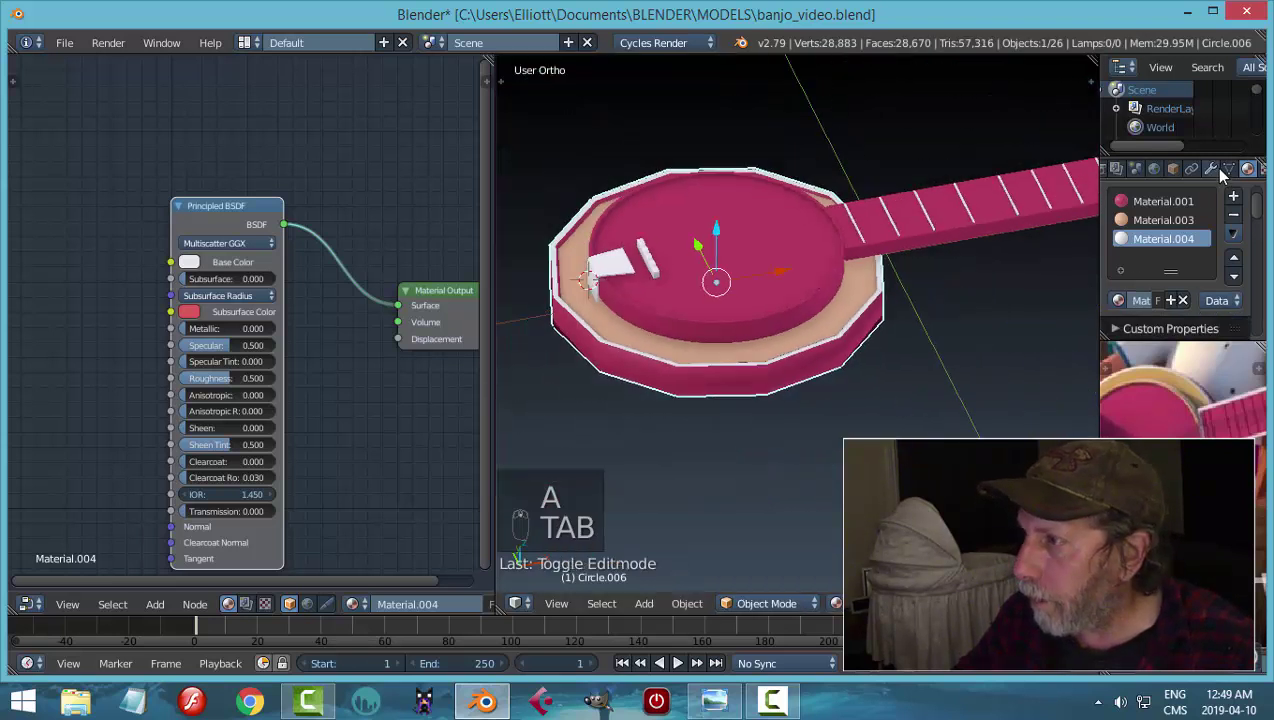
pyautogui.click(1220, 173)
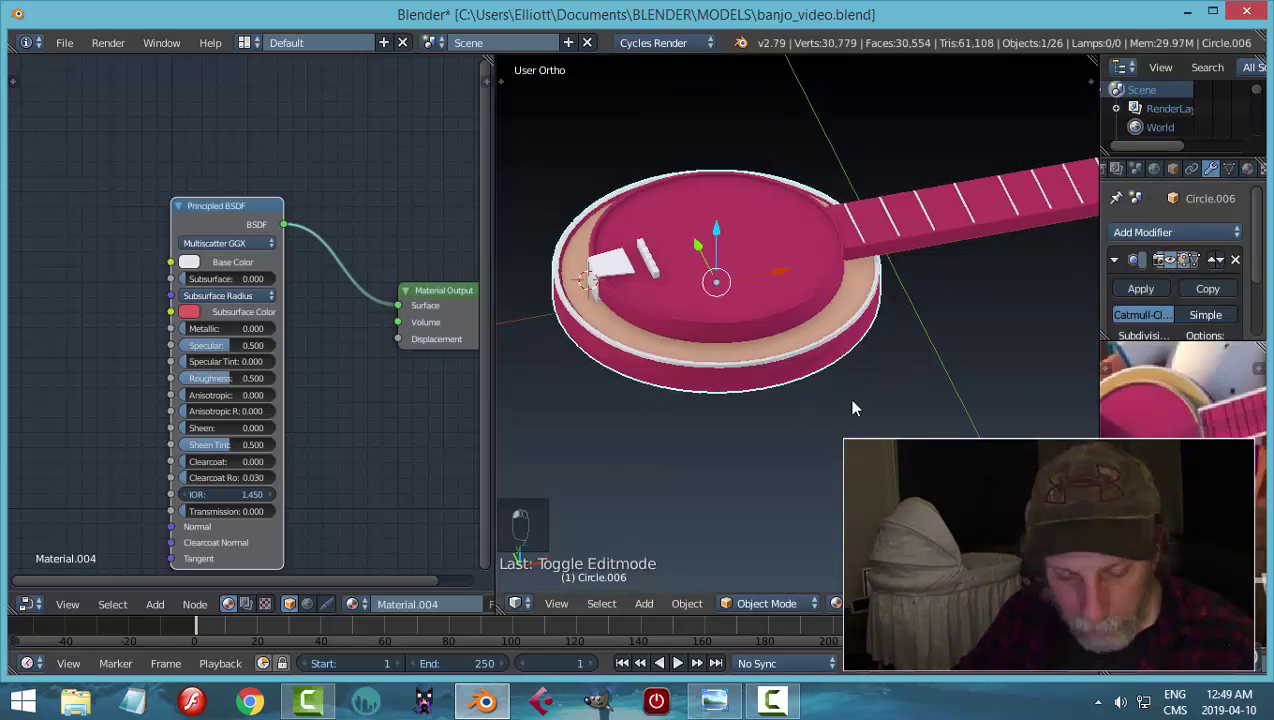
# - Select the drum head Circle.005, enter Edit Mode and view its wireframe from above
pyautogui.press('a')
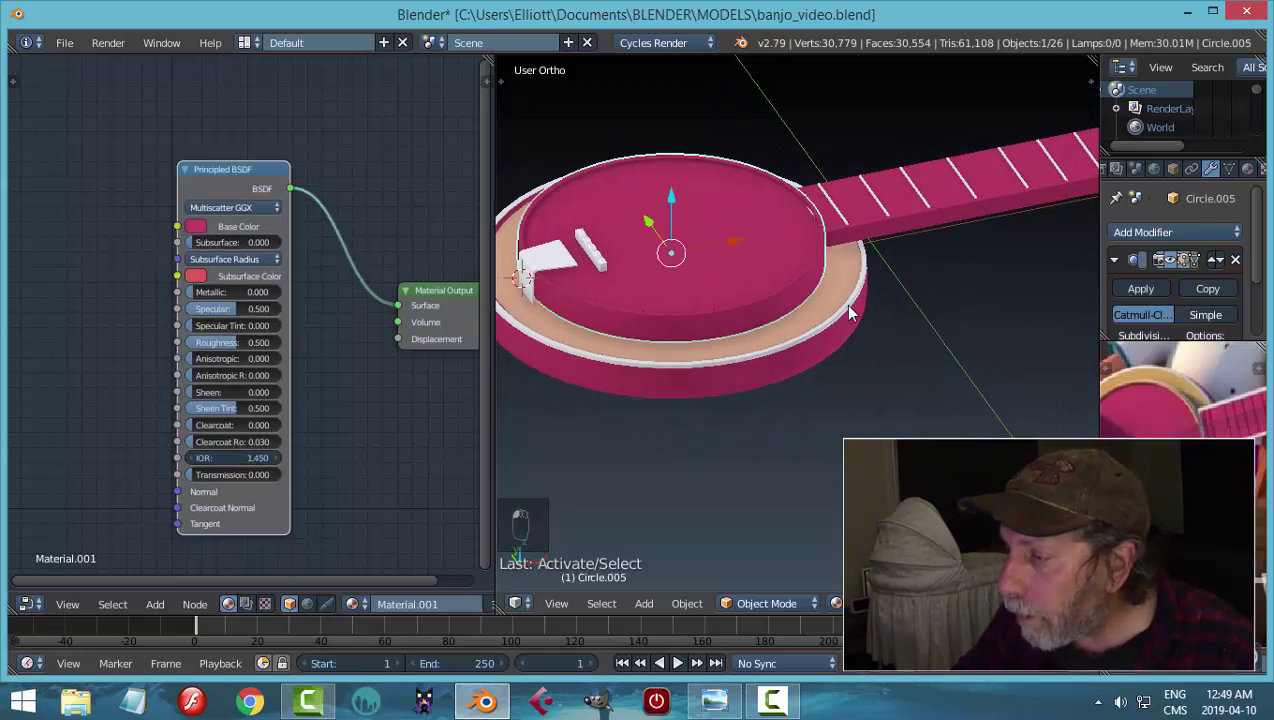
pyautogui.press('Tab')
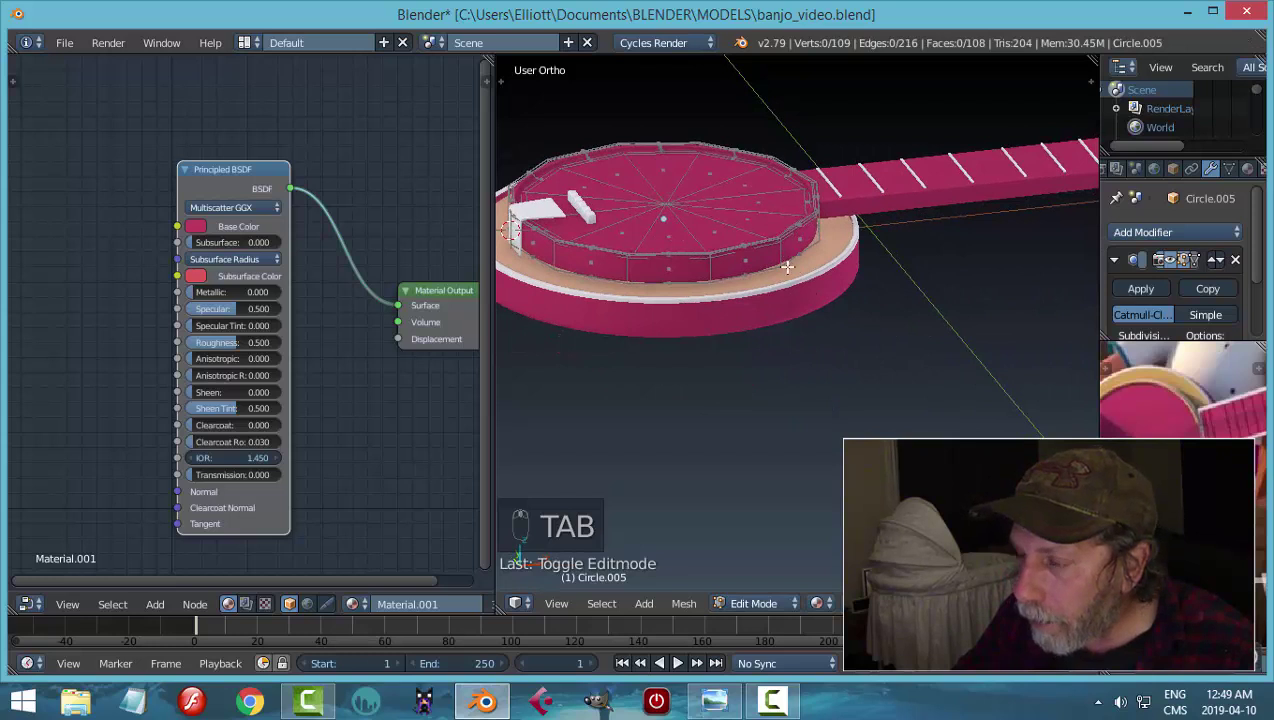
pyautogui.press('Tab')
pyautogui.press('h')
pyautogui.moveTo(745, 292); pyautogui.dragTo(821, 231)
pyautogui.press('Tab')
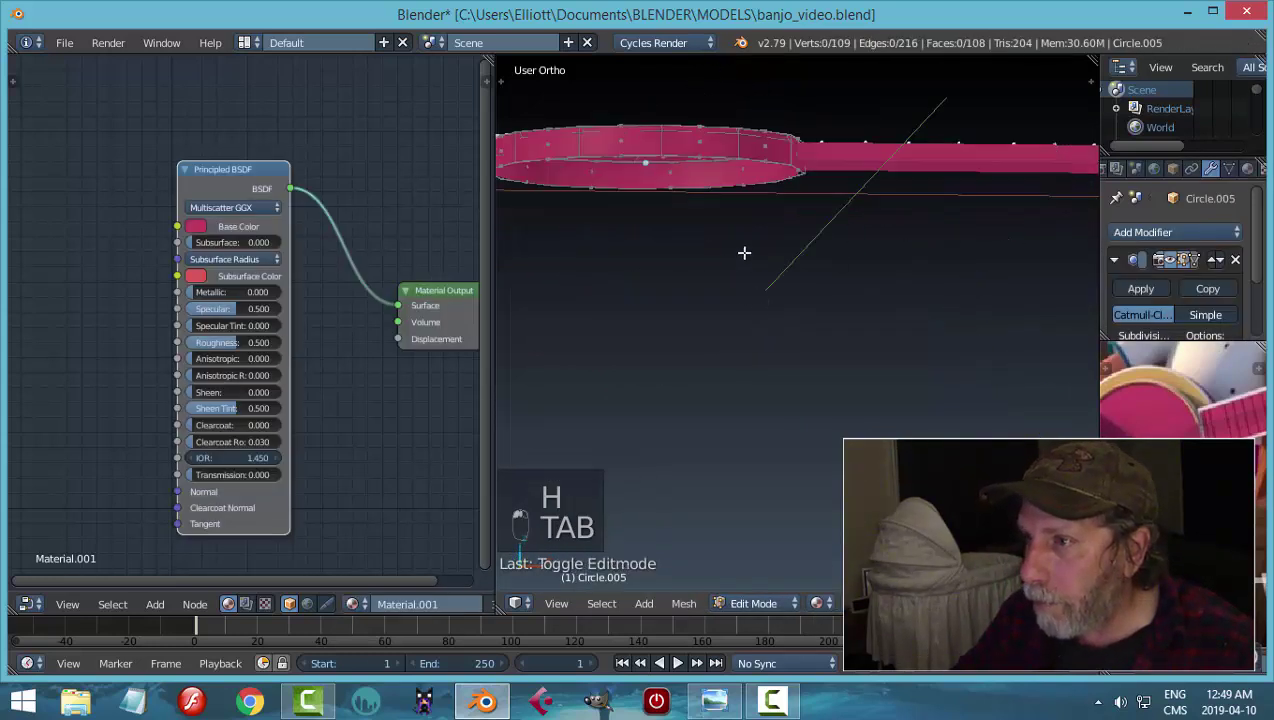
pyautogui.press('ctrl+Tab')
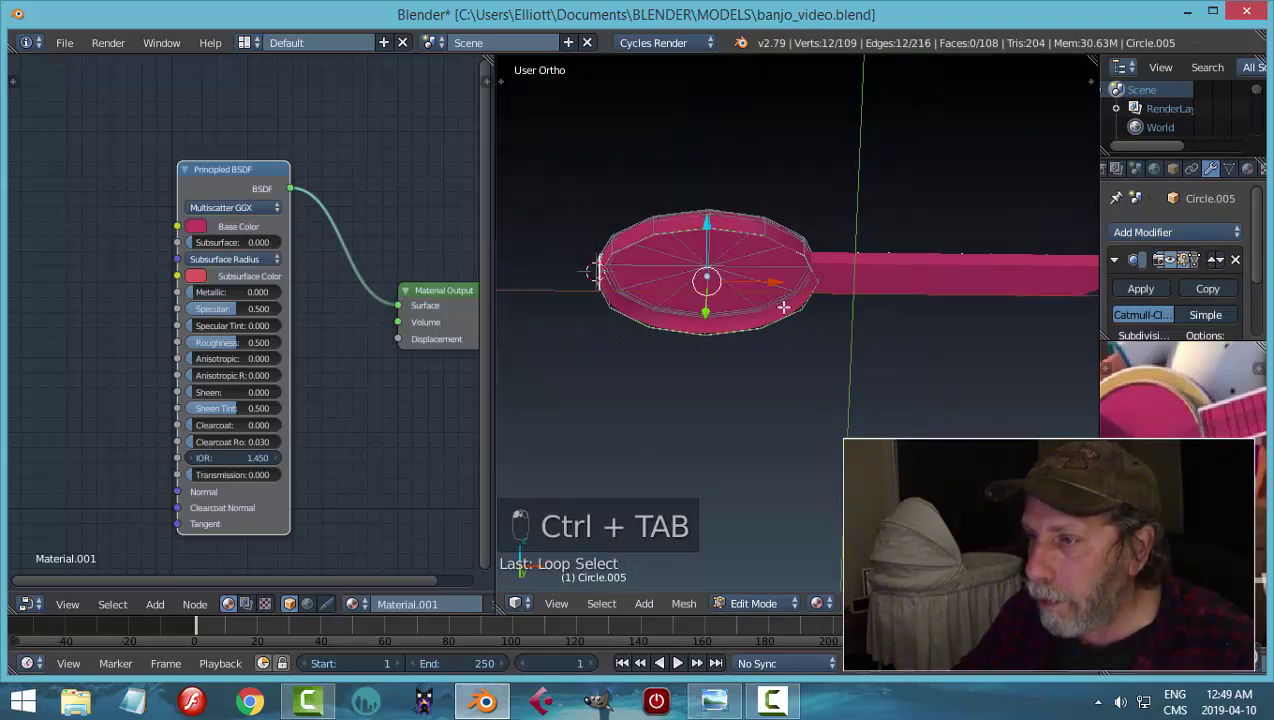
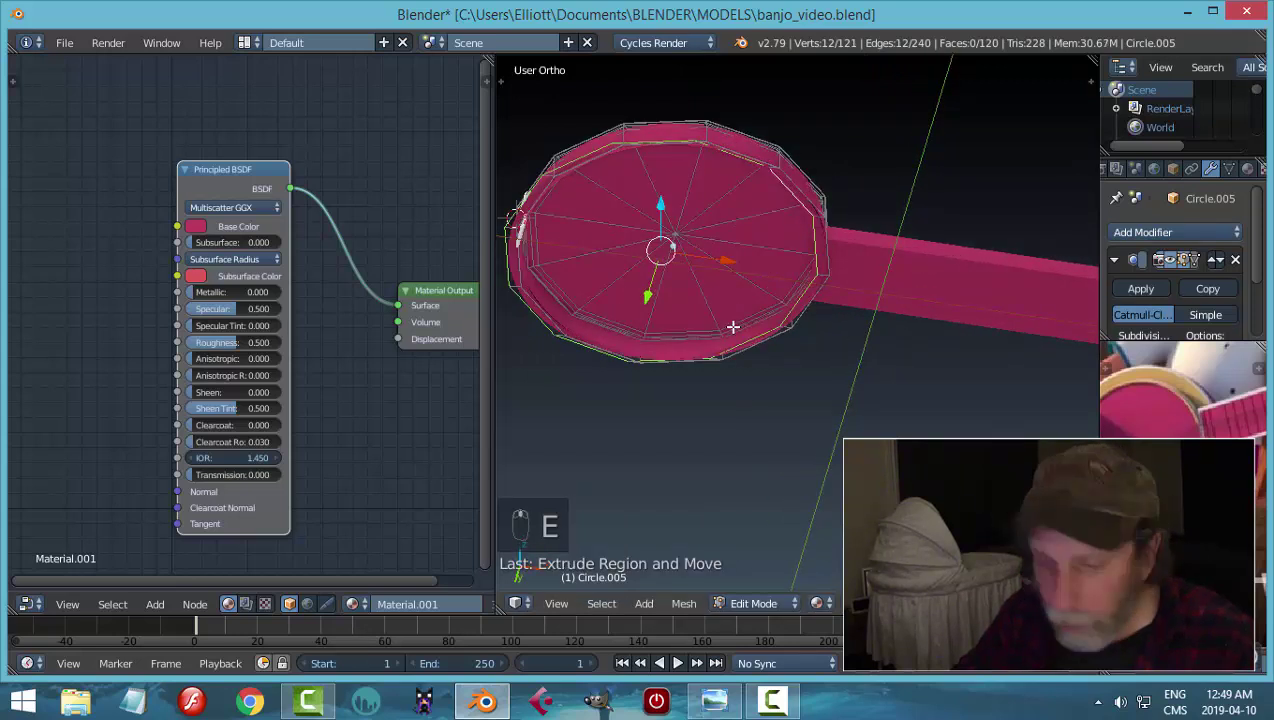
pyautogui.press('ctrl+z')
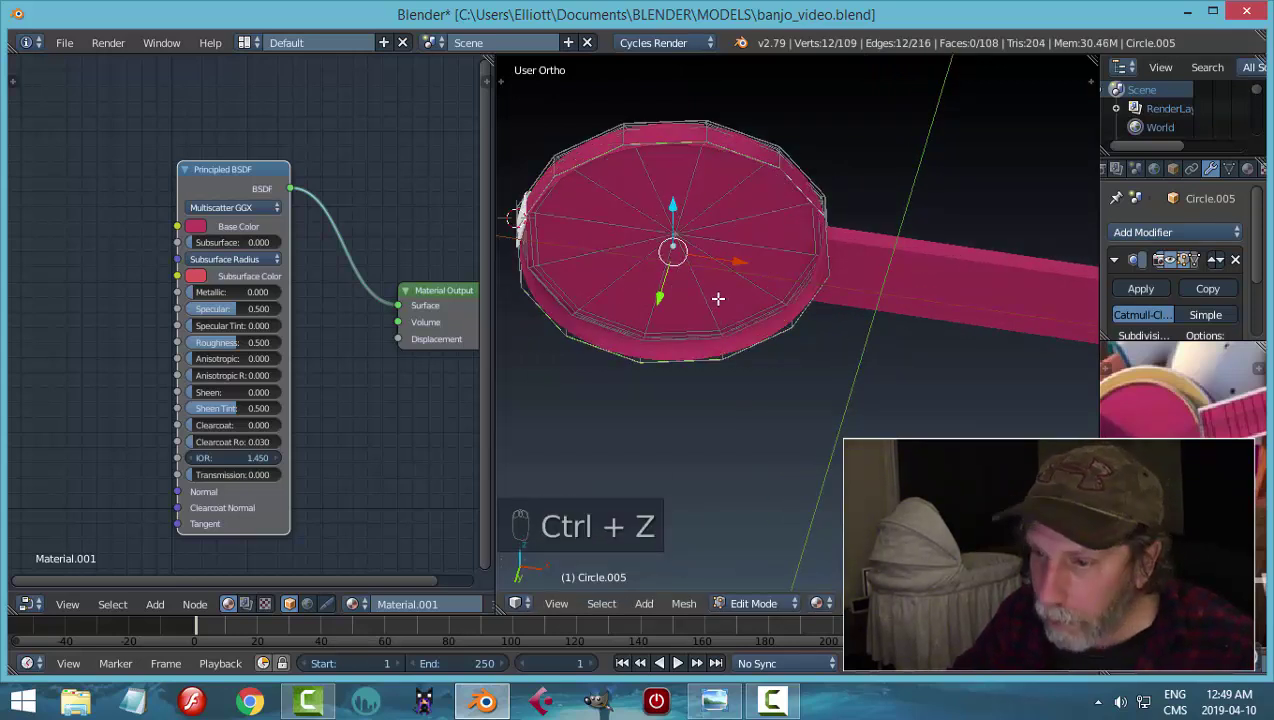
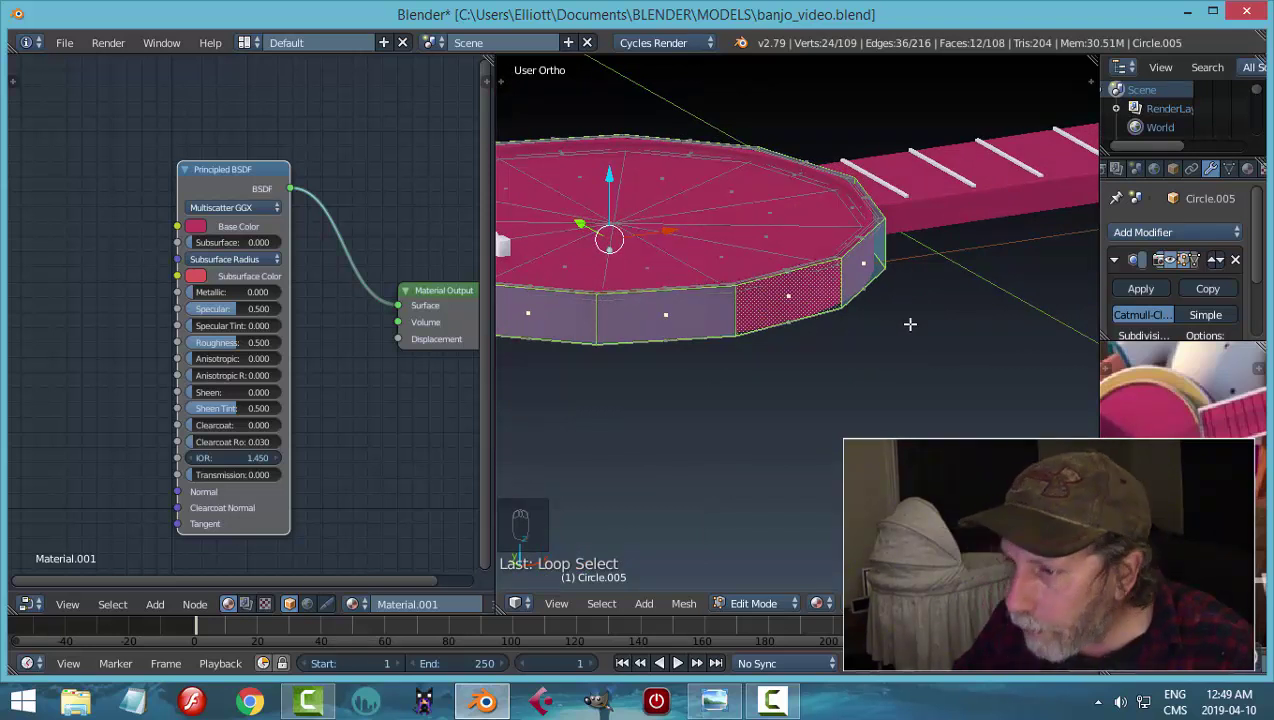
# - Loop-cut the drum rim near its top and select the ring of faces for the tan band
pyautogui.moveTo(1253, 176); pyautogui.dragTo(1126, 291)
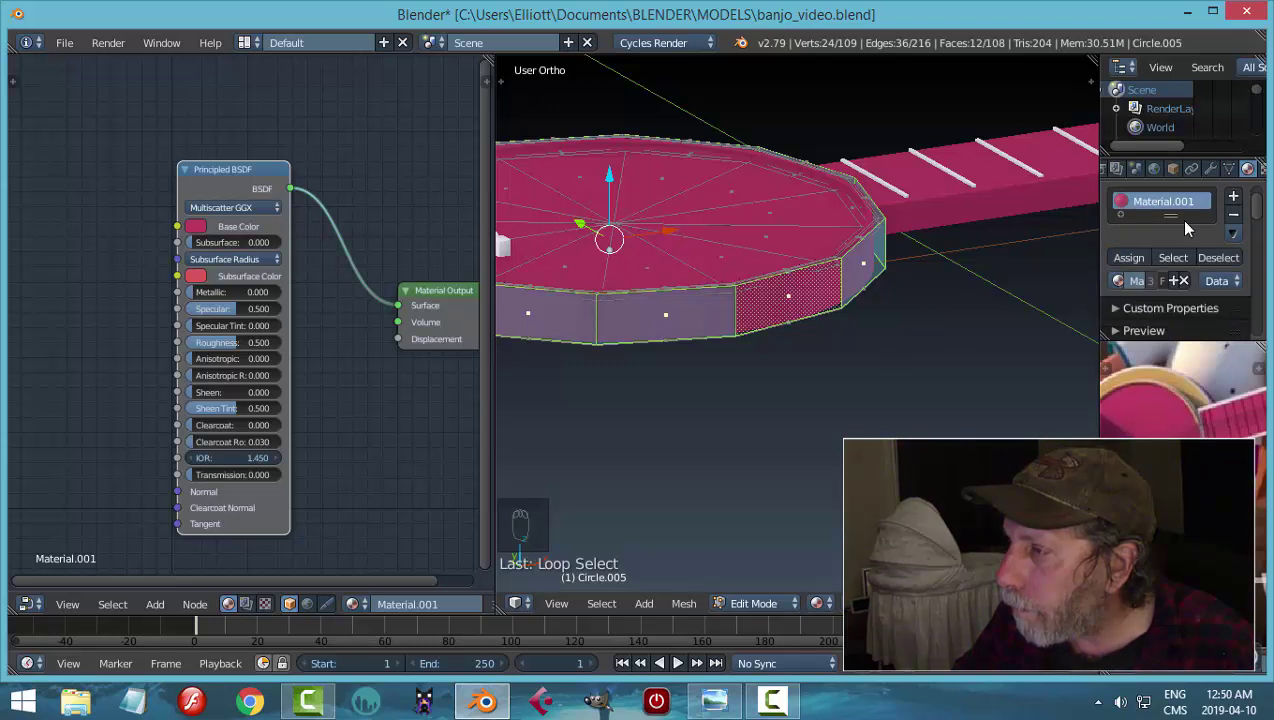
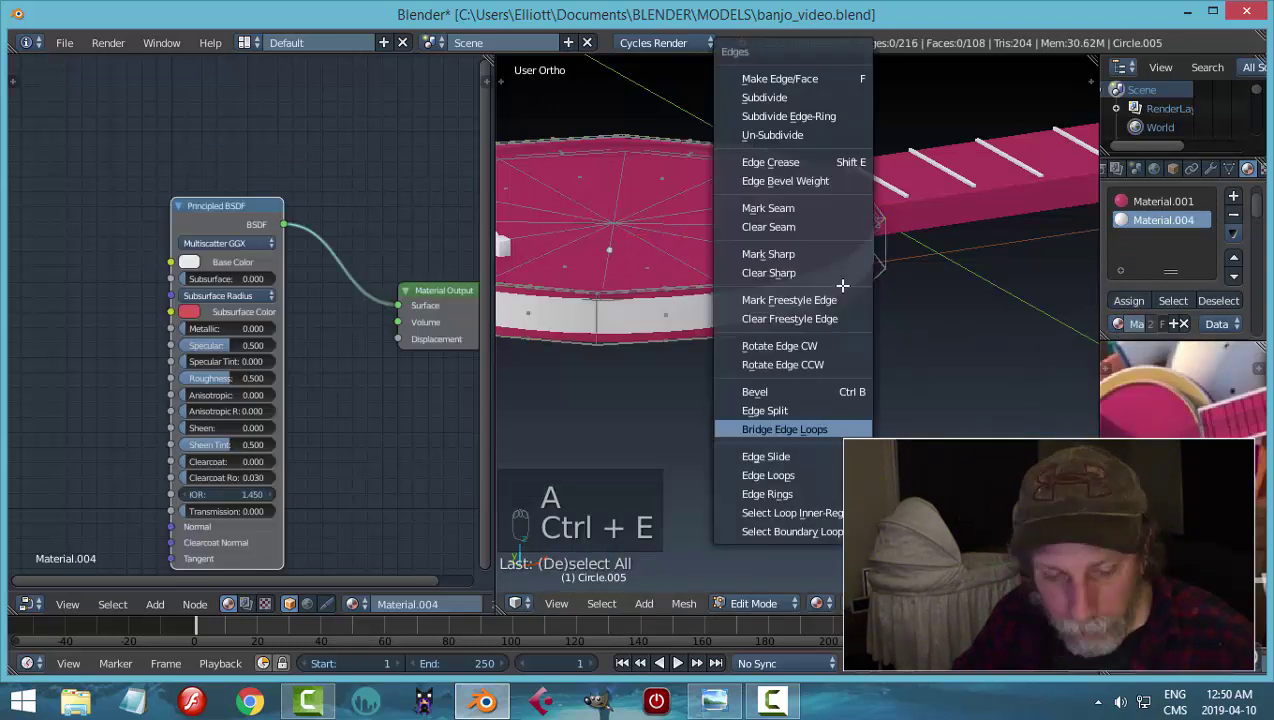
pyautogui.press('ctrl+r')
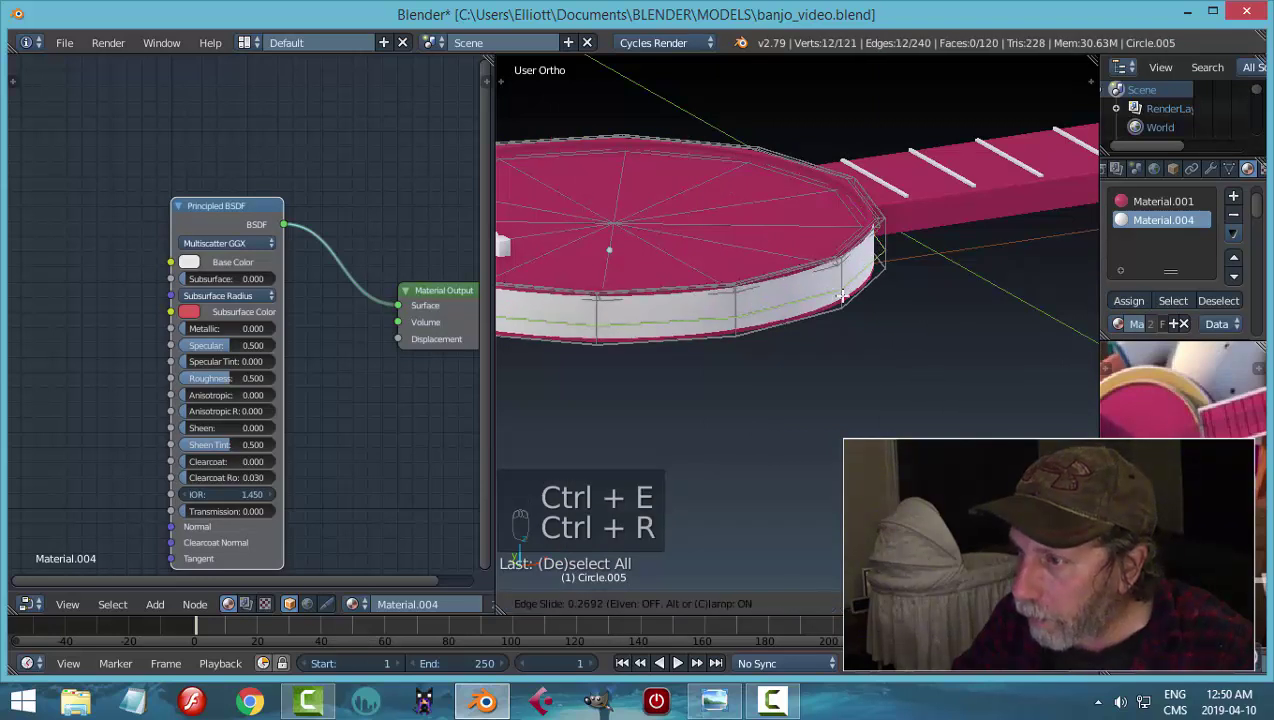
pyautogui.press('ctrl+r')
pyautogui.press('a')
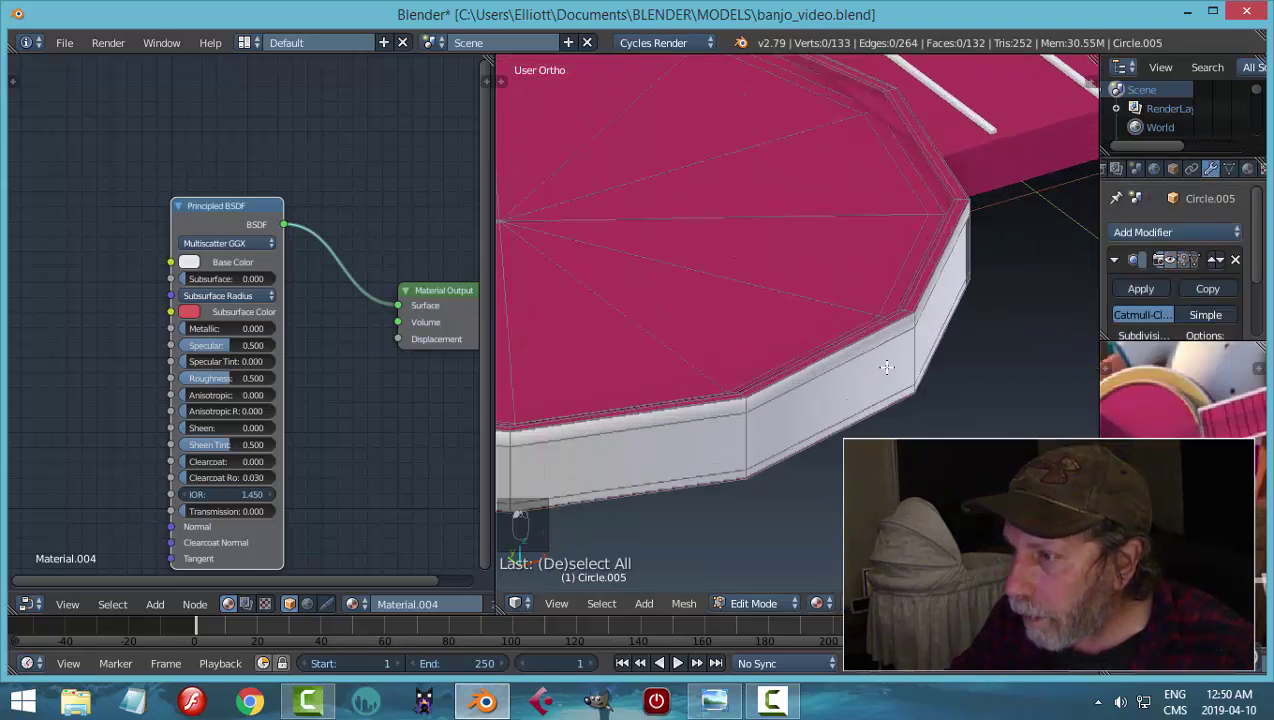
pyautogui.press('ctrl+Tab')
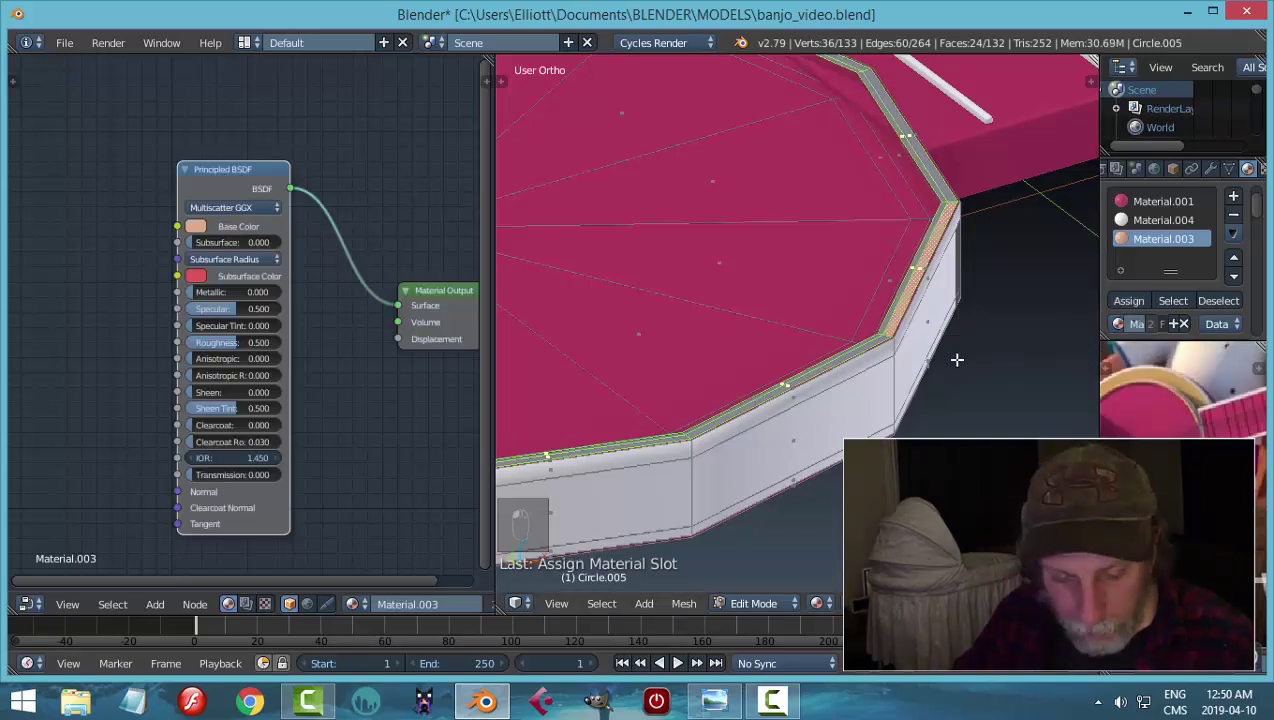
pyautogui.press('a')
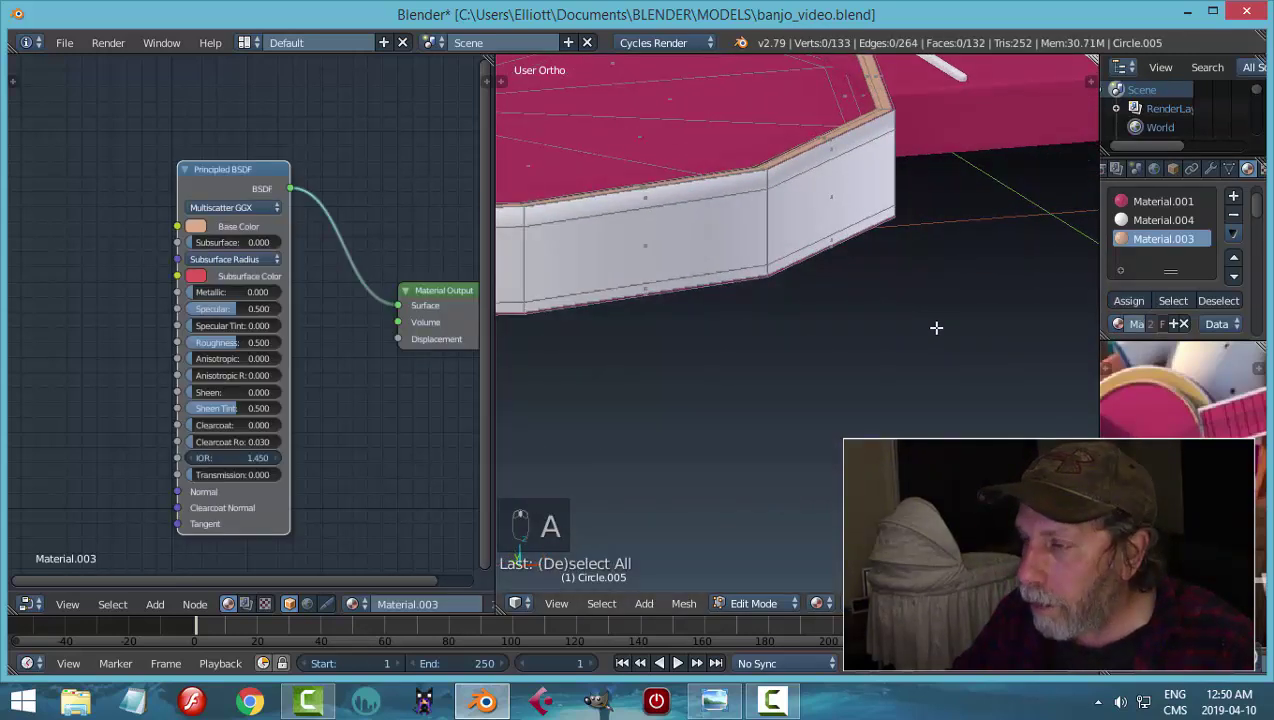
# - Preview the rim, then add another loop inside the band and extend the face-ring selection
pyautogui.press('Tab')
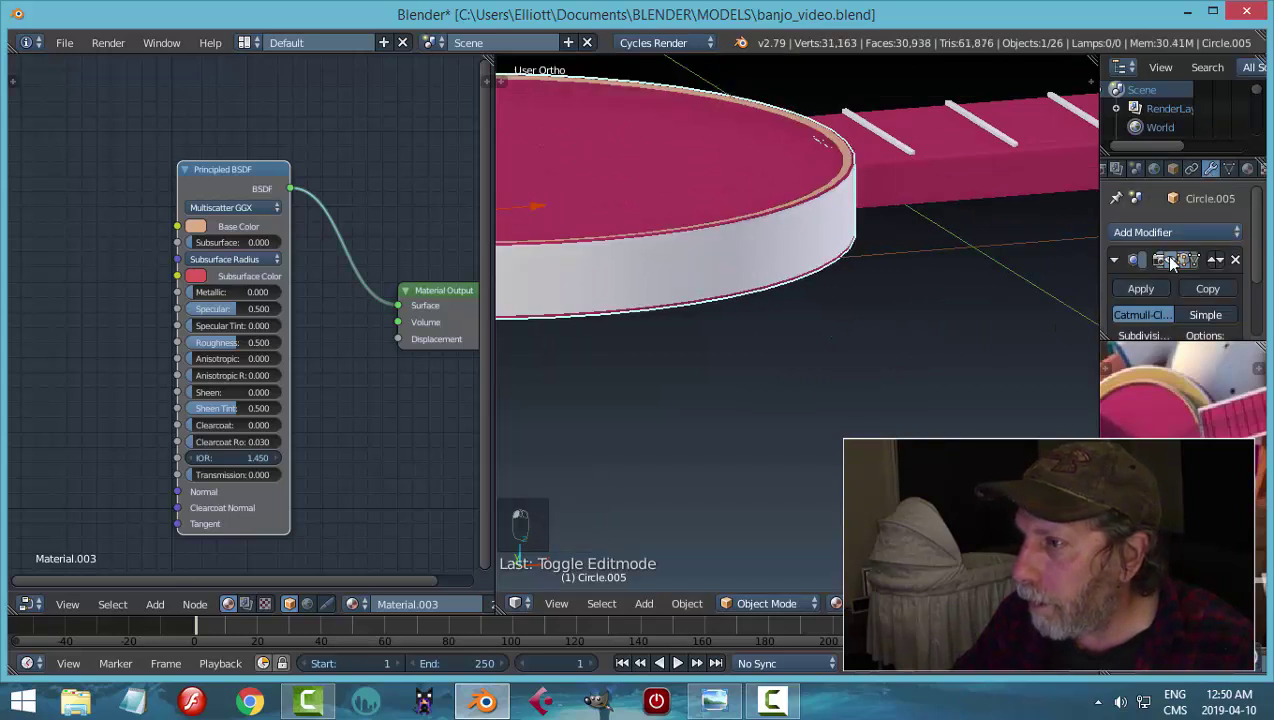
pyautogui.moveTo(866, 334); pyautogui.dragTo(826, 335)
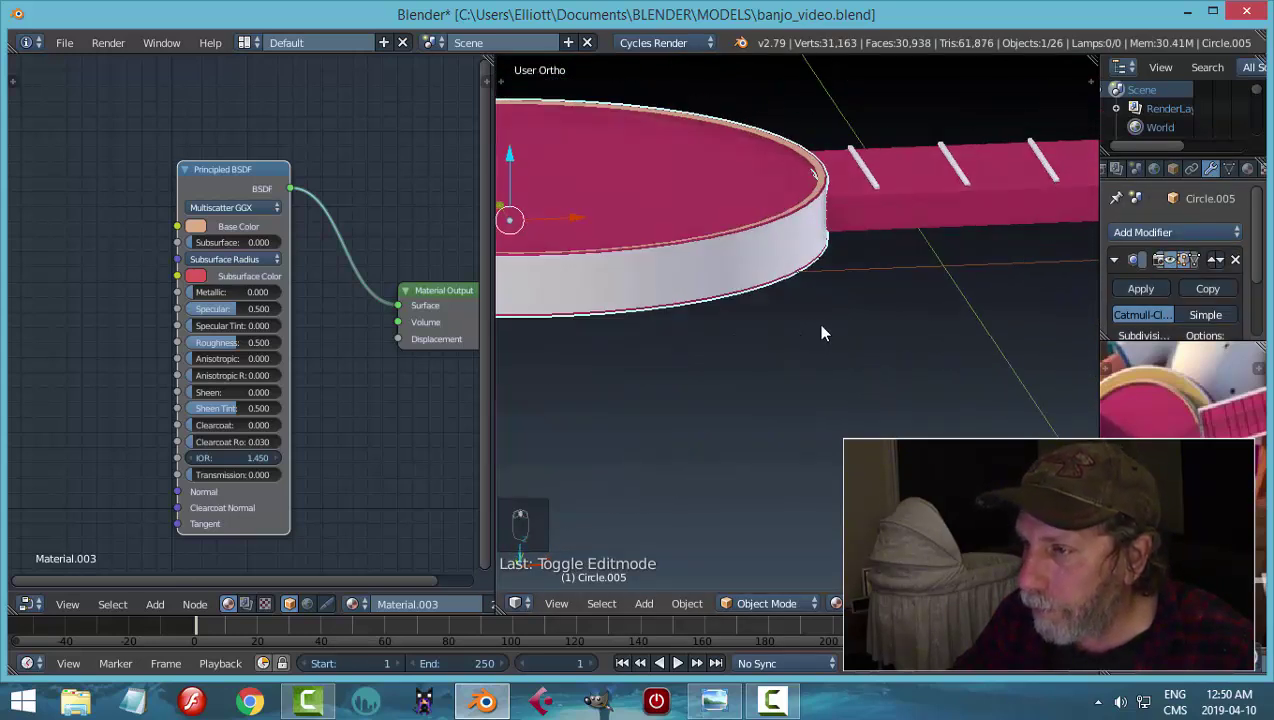
pyautogui.press('Tab')
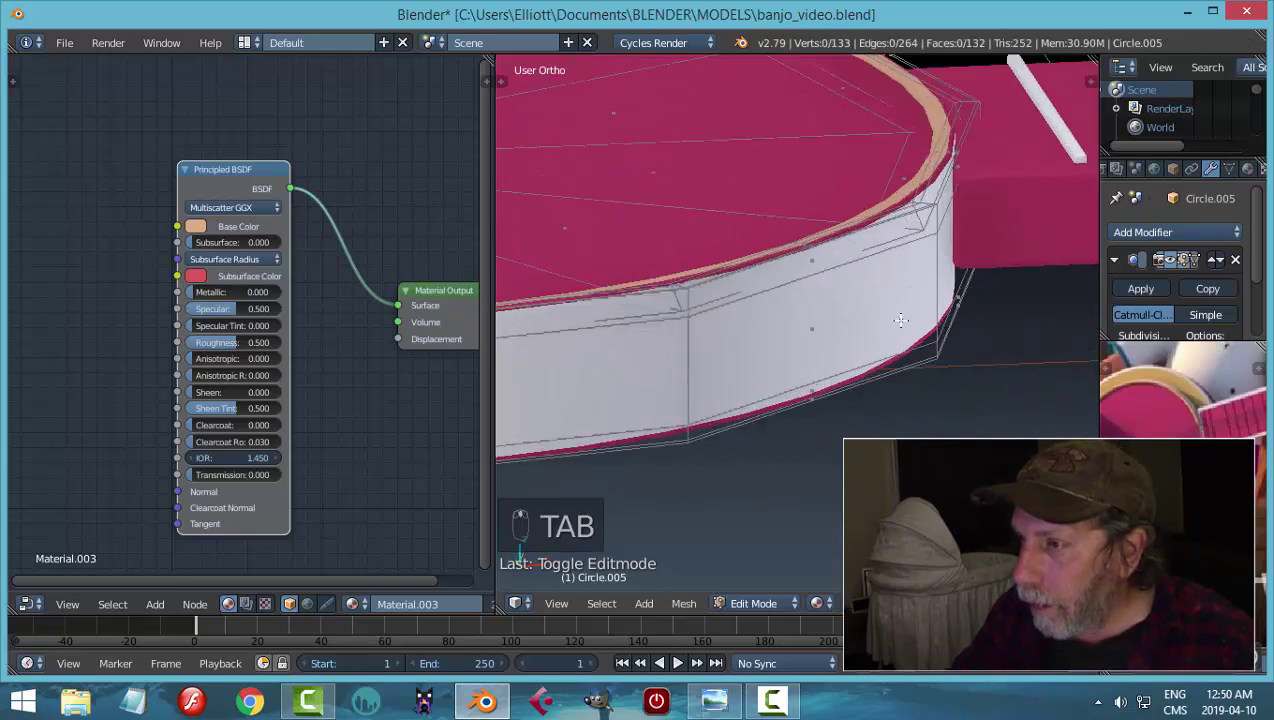
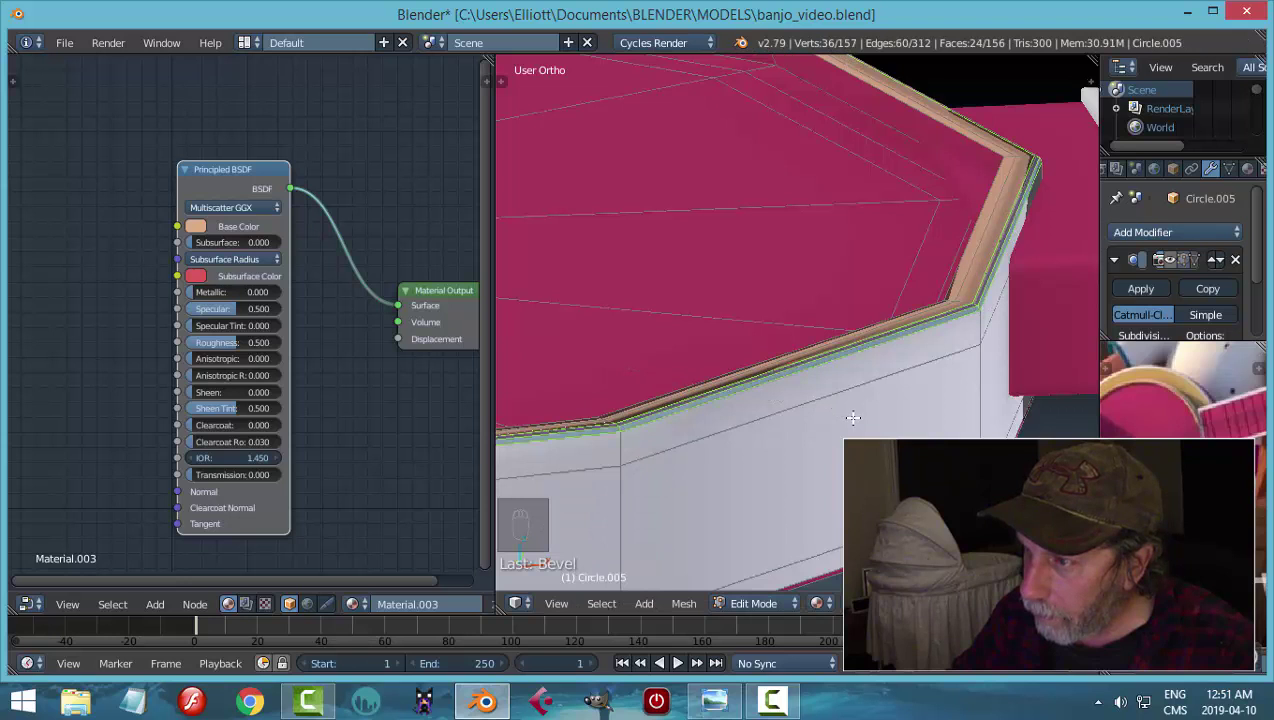
pyautogui.press('a')
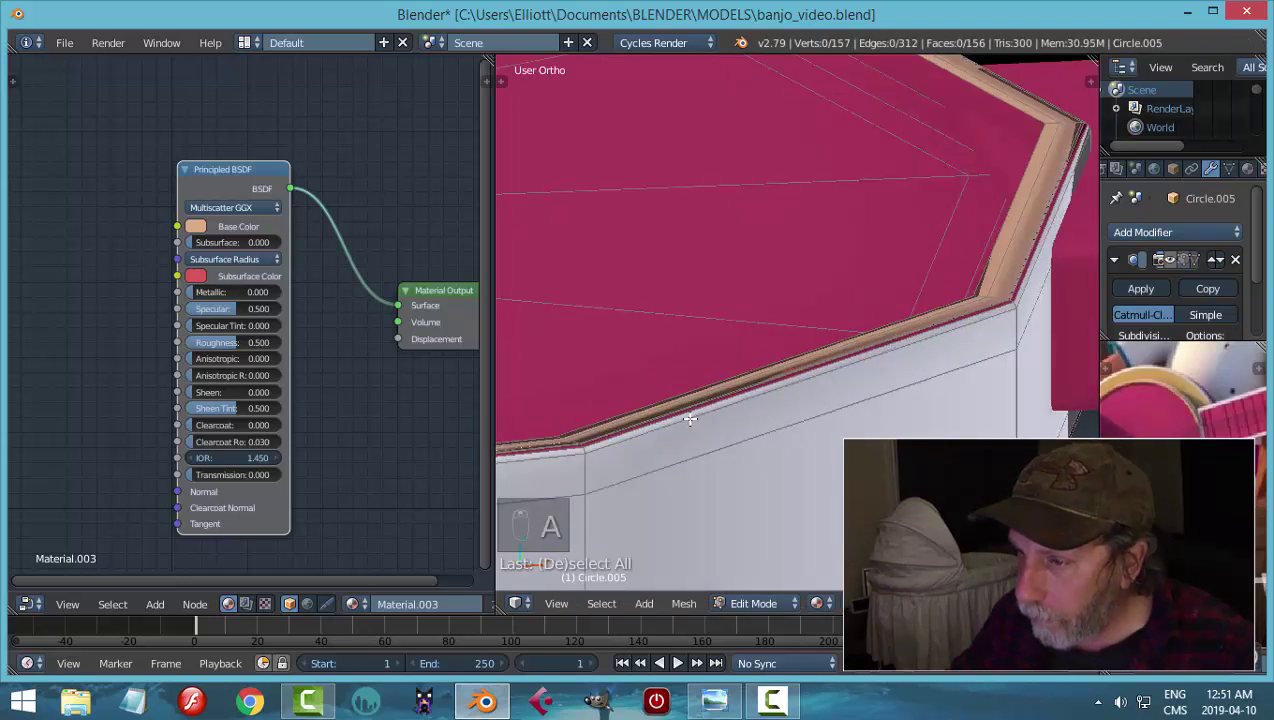
pyautogui.press('ctrl+Tab')
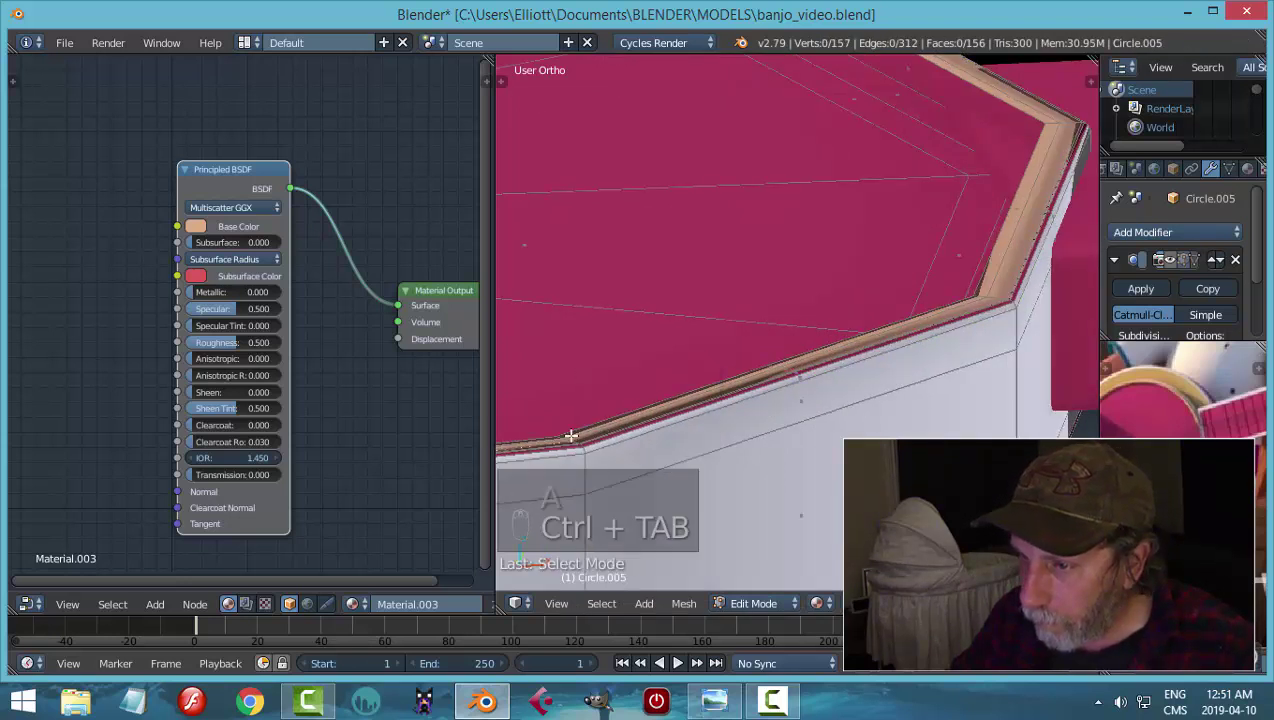
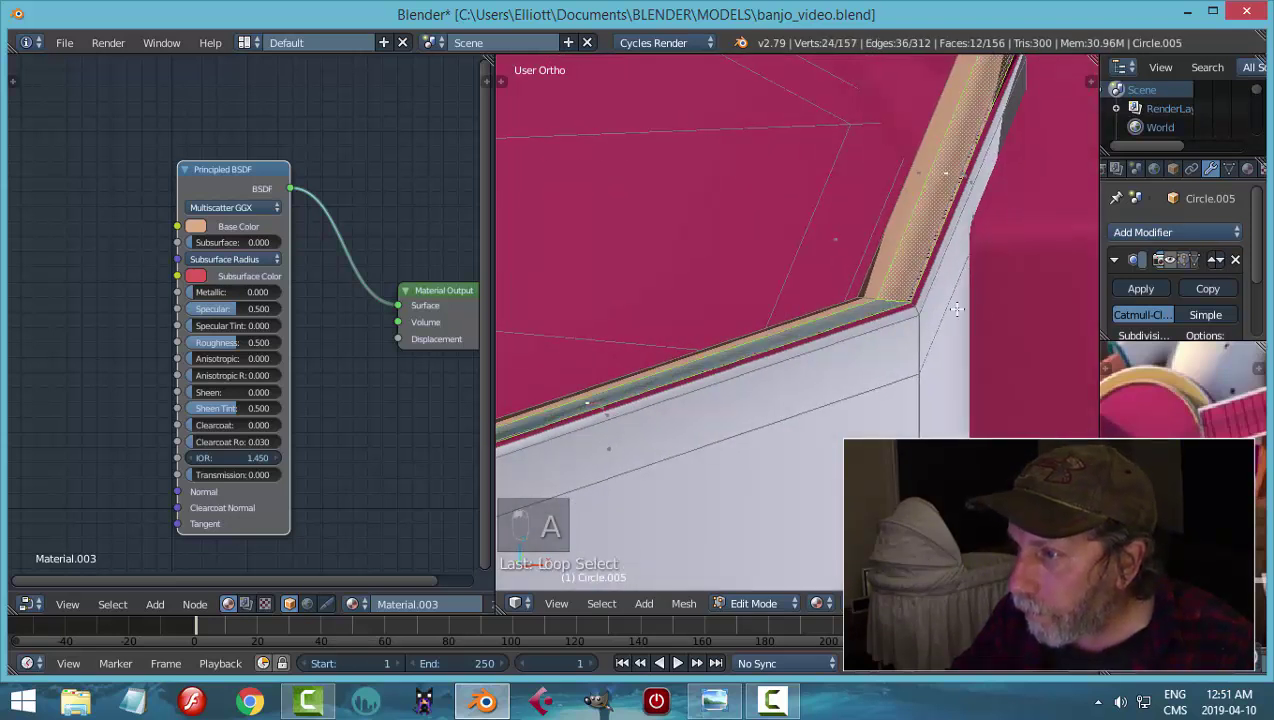
pyautogui.press('ctrl+KP_Add')
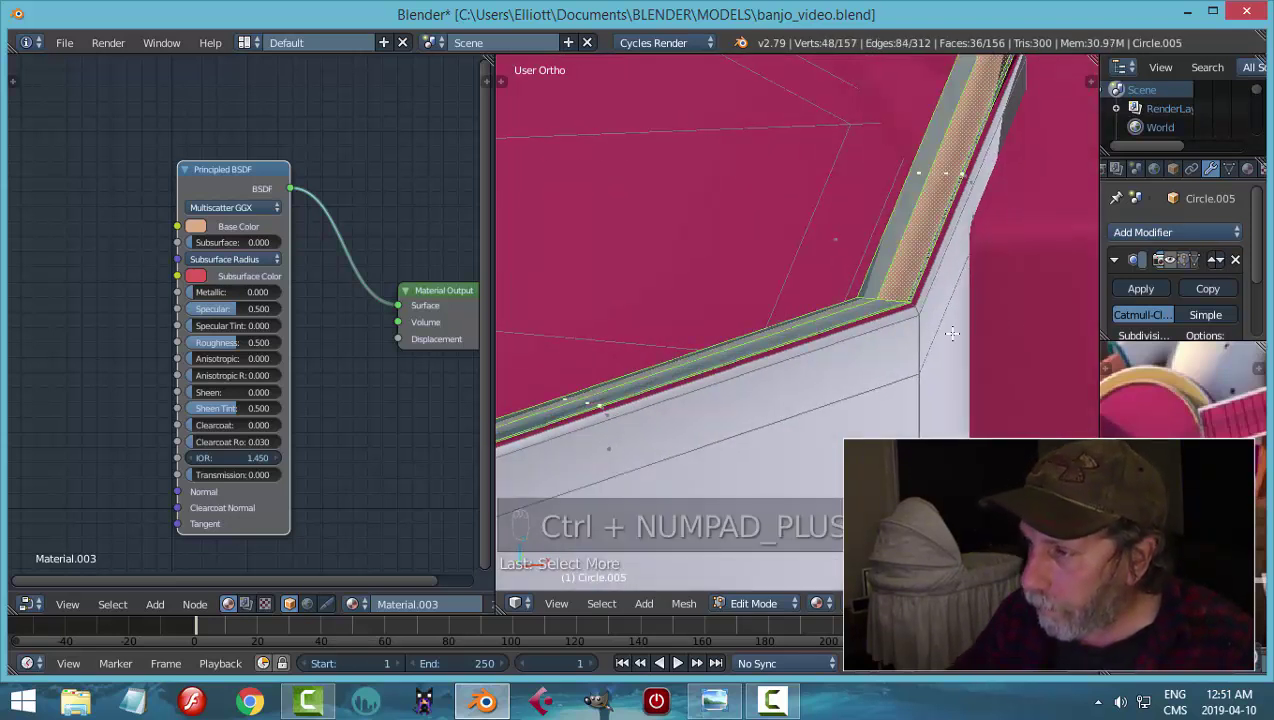
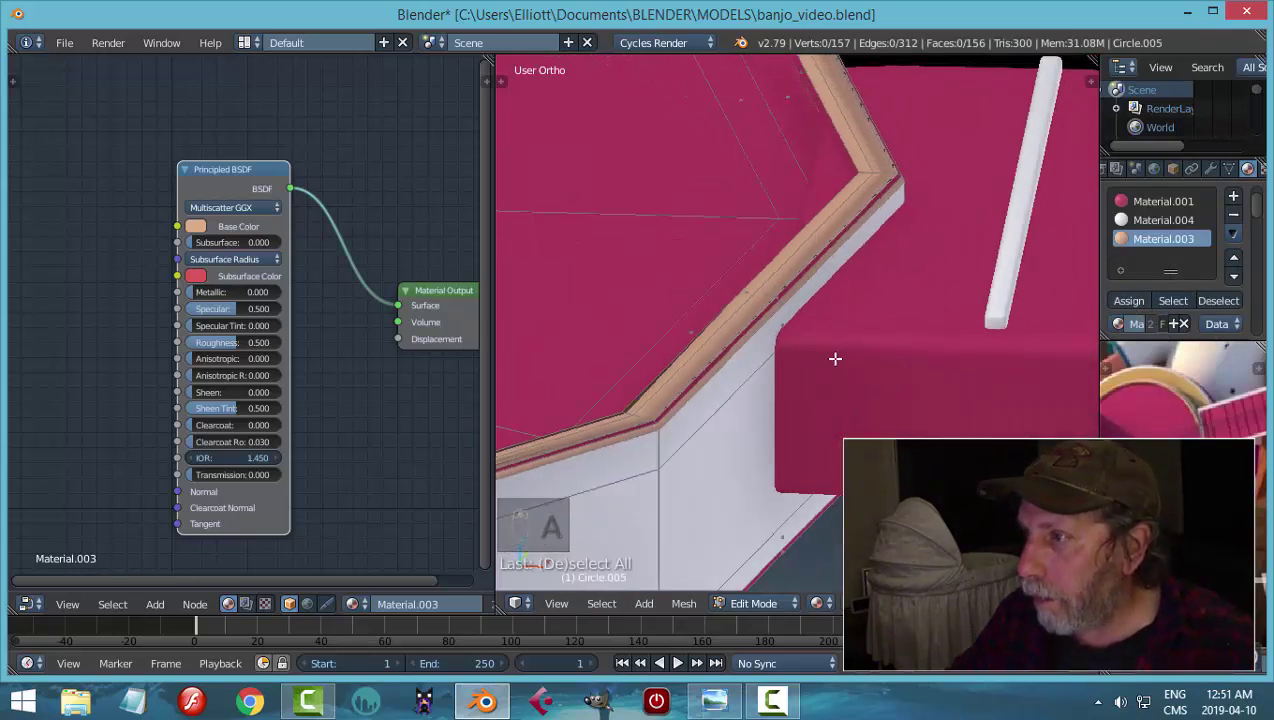
# - Inspect the rim, then dissolve the redundant edge loops on Circle.005
pyautogui.press('Tab')
pyautogui.moveTo(1218, 175); pyautogui.dragTo(871, 283)
pyautogui.moveTo(871, 281); pyautogui.dragTo(967, 310)
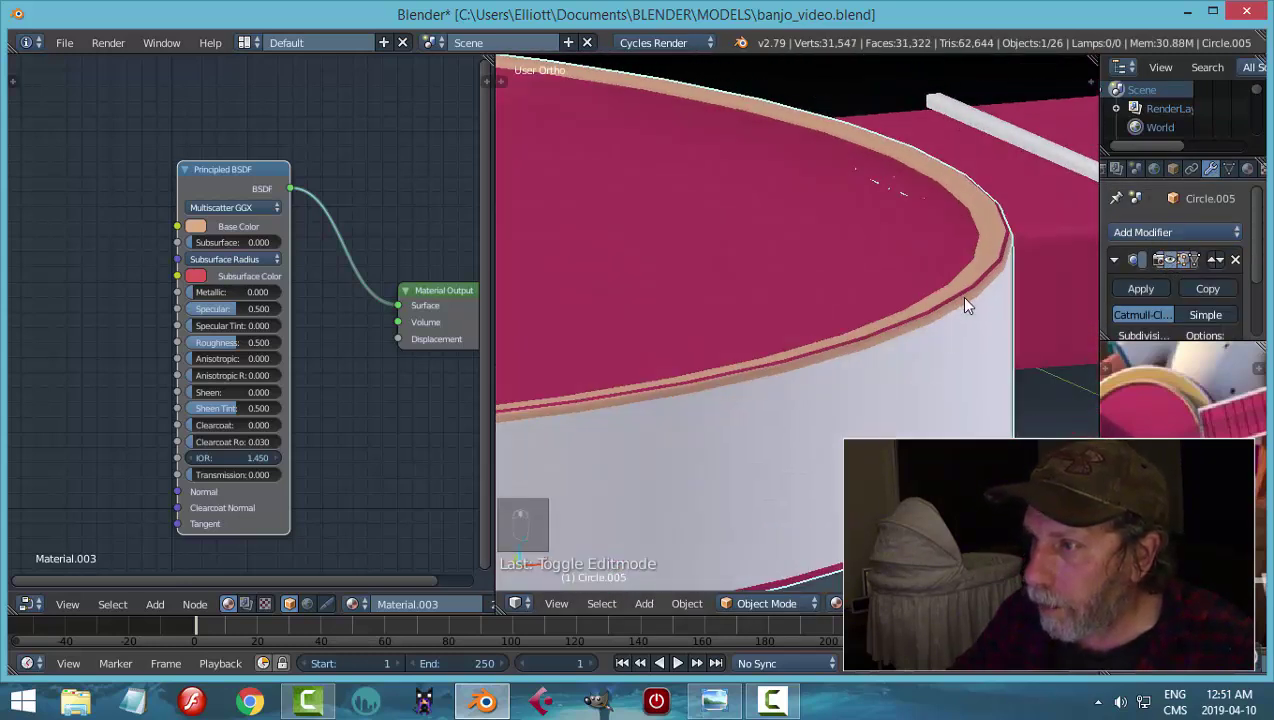
pyautogui.press('Tab')
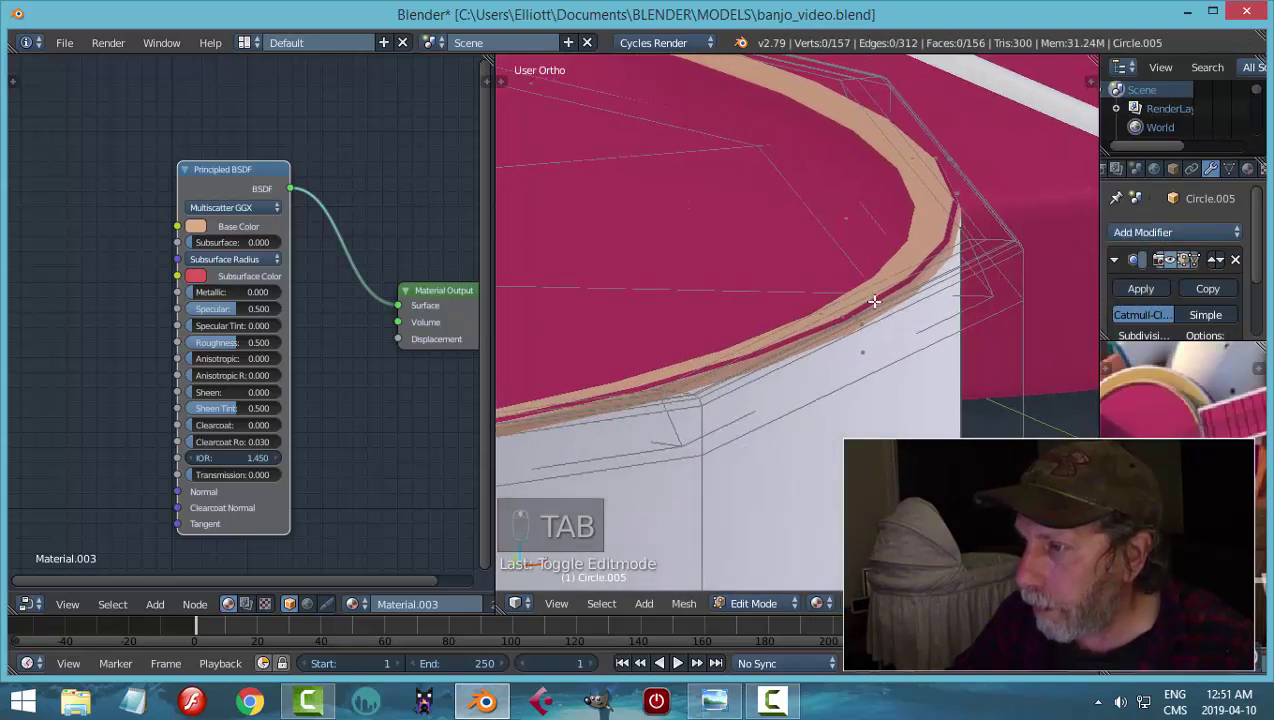
pyautogui.press('Tab')
pyautogui.press('ctrl+Tab')
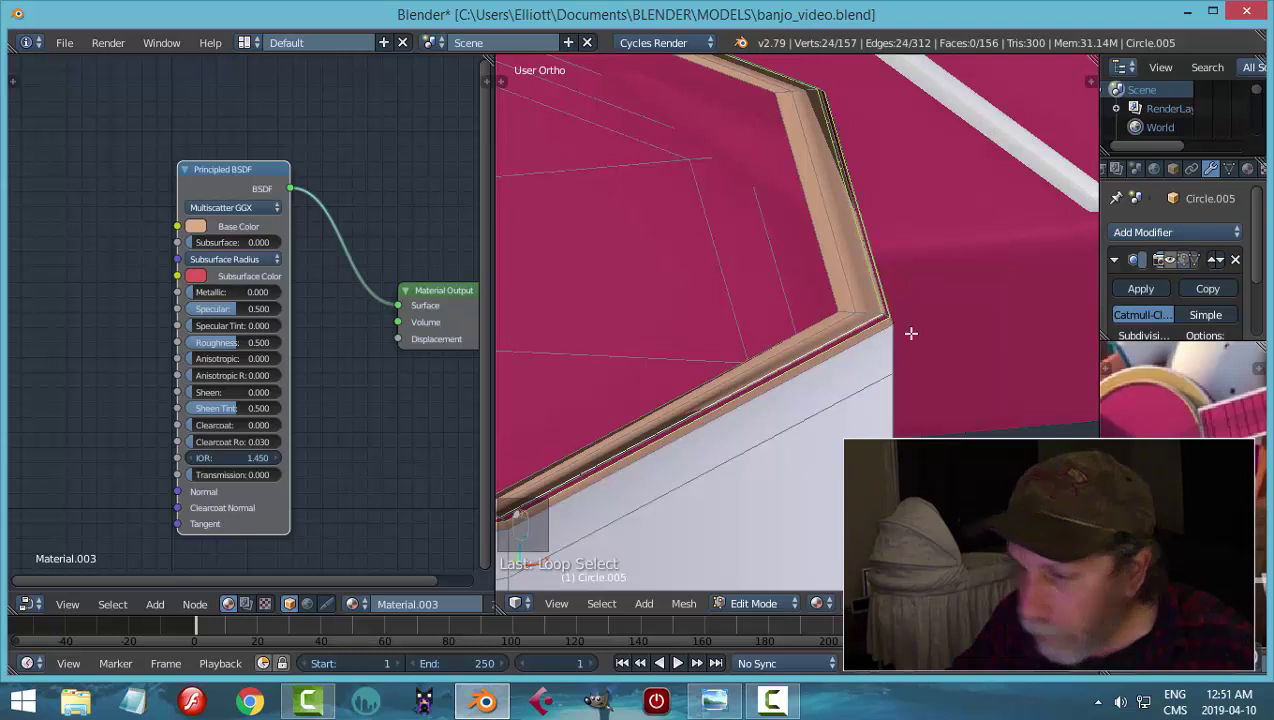
pyautogui.press('x')
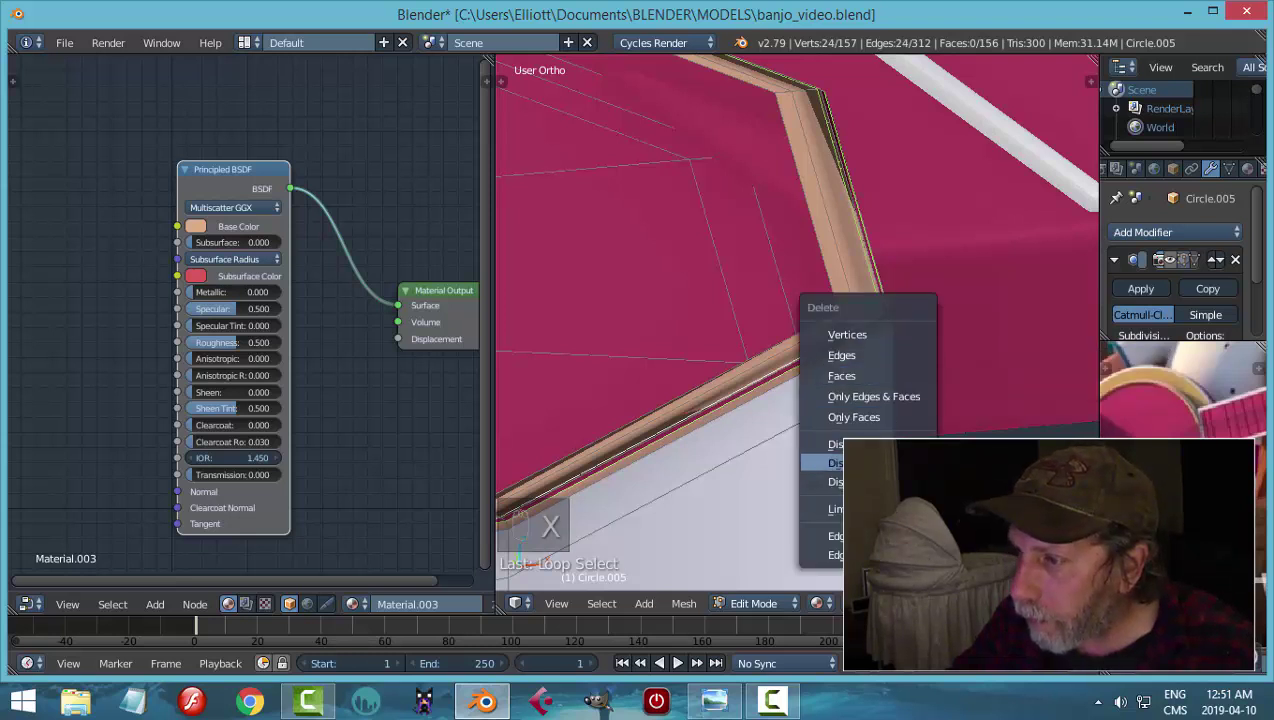
pyautogui.press('x')
pyautogui.press('ctrl+Tab')
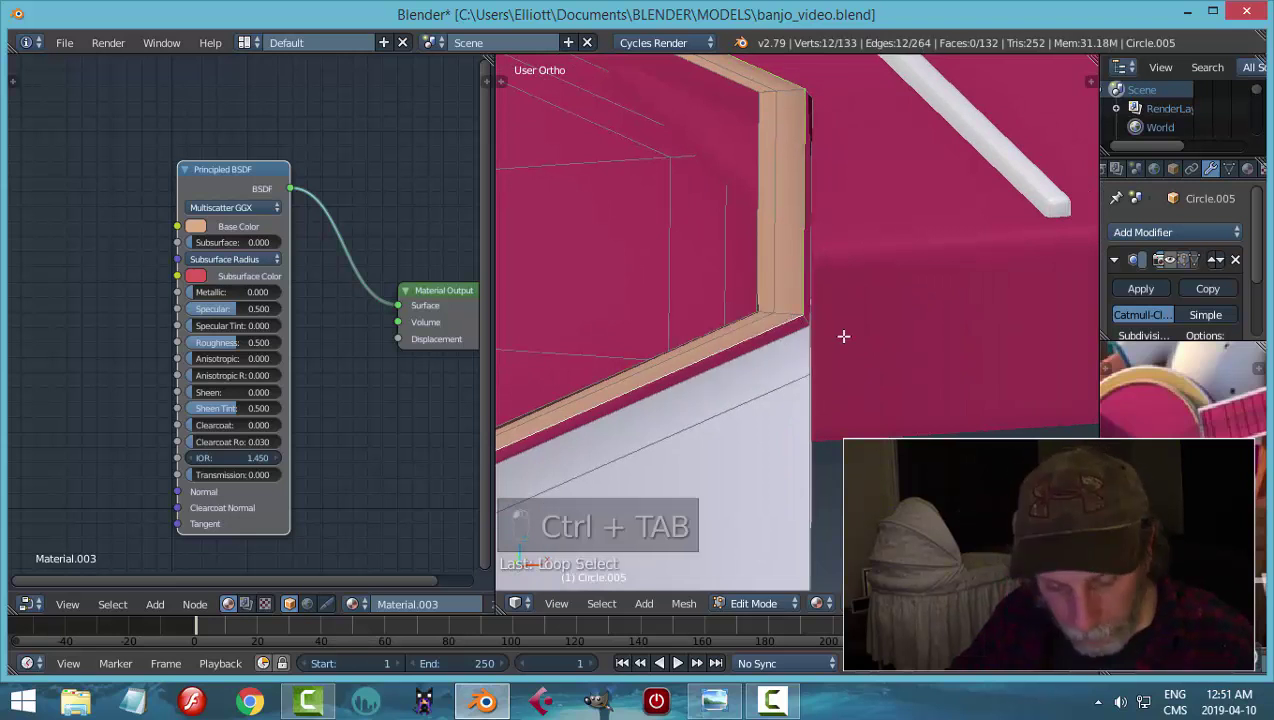
pyautogui.press('x')
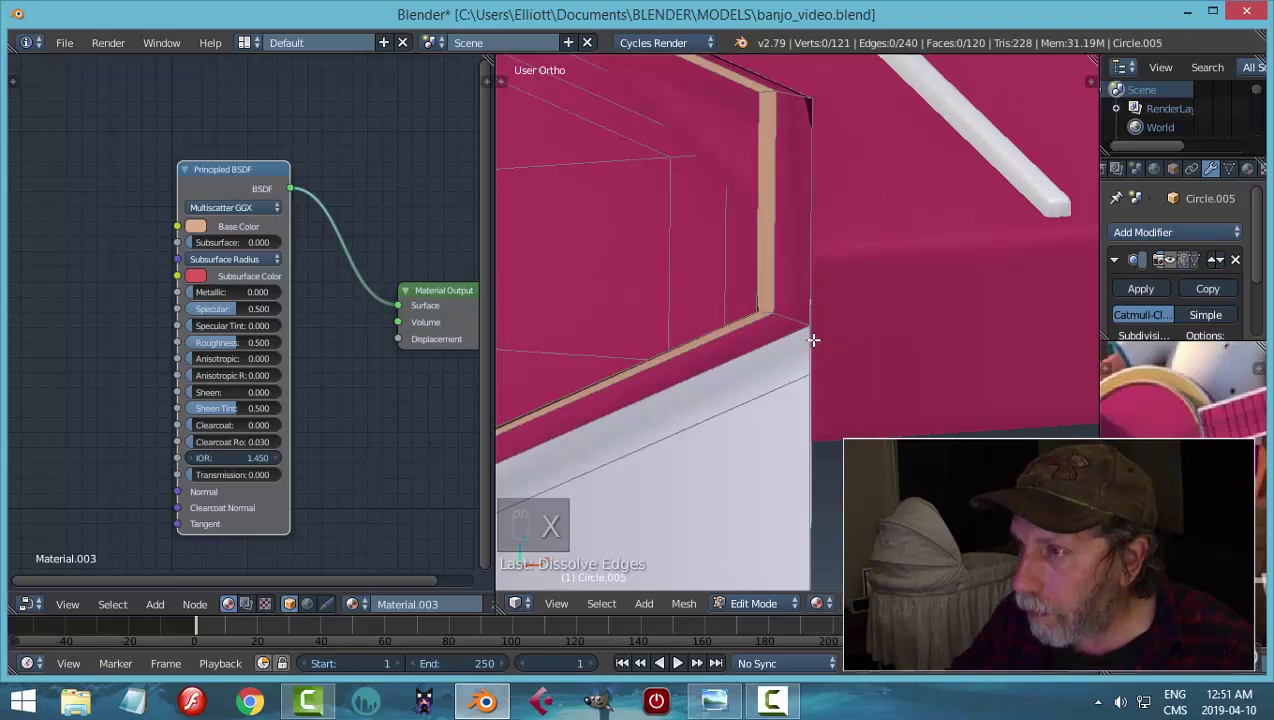
# - Assign Material.003 to the top face ring and return to Object Mode to view the tan band
pyautogui.press('ctrl+Tab')
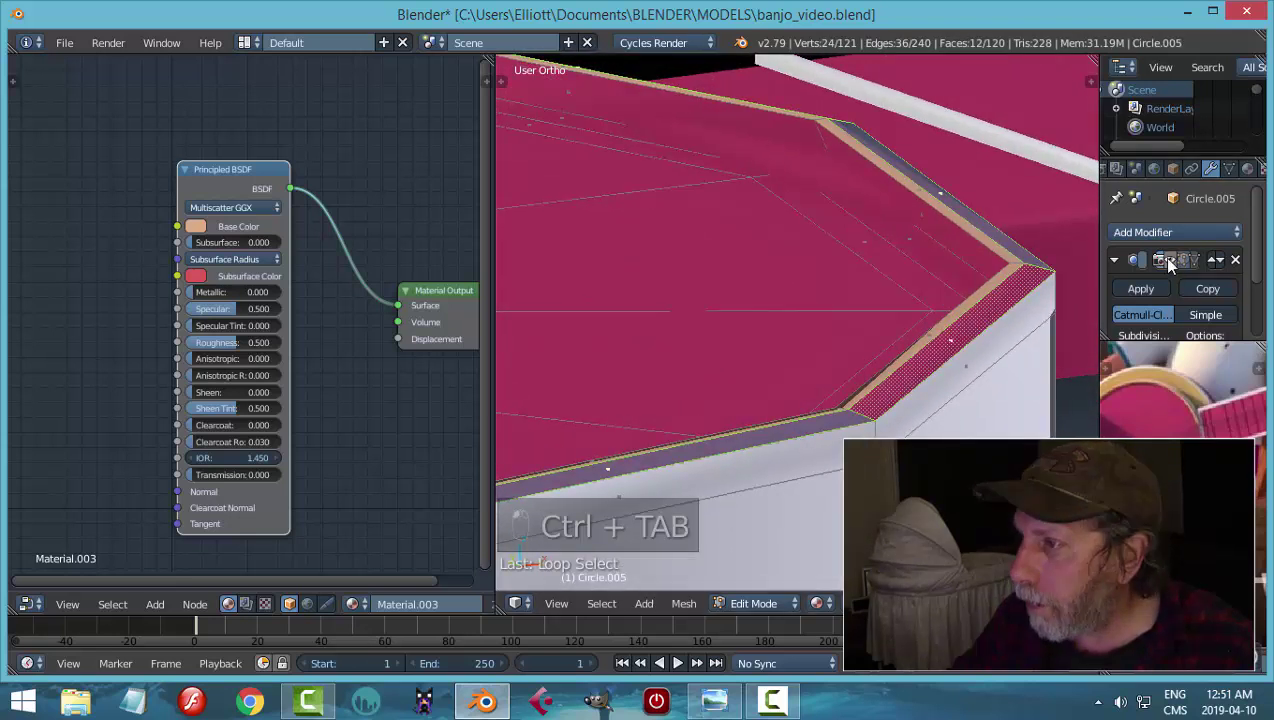
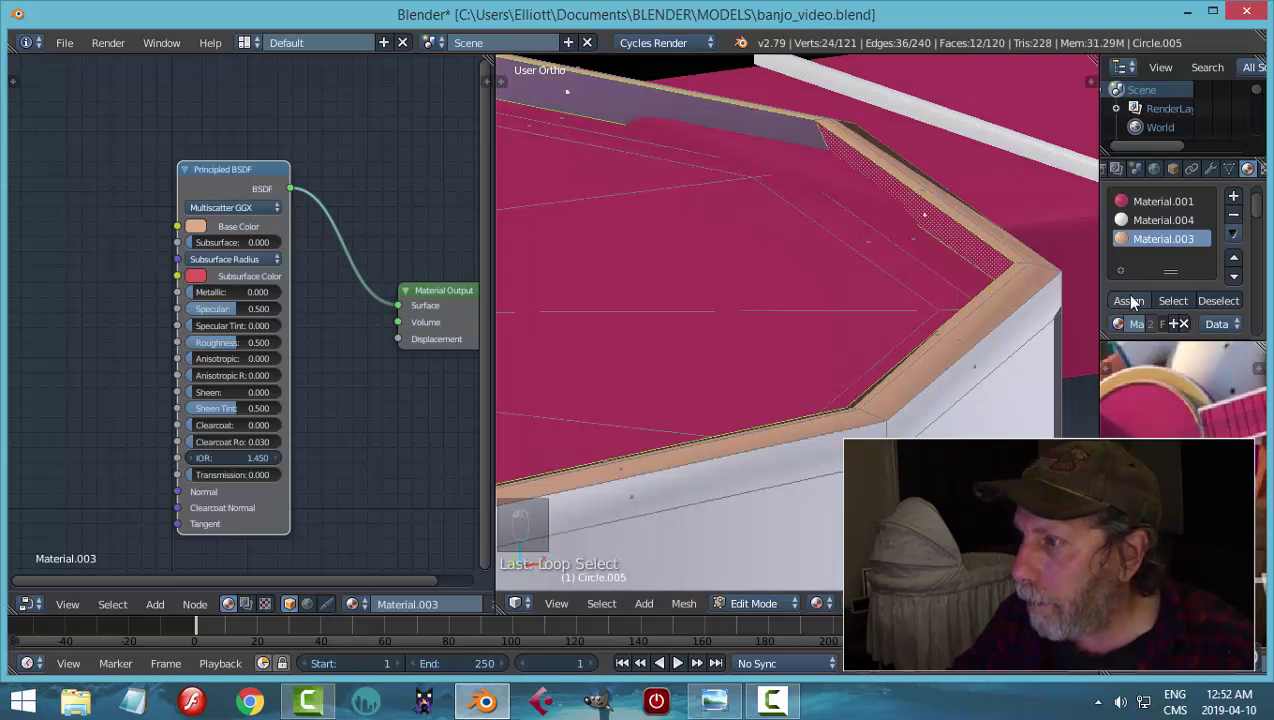
pyautogui.press('a')
pyautogui.press('Tab')
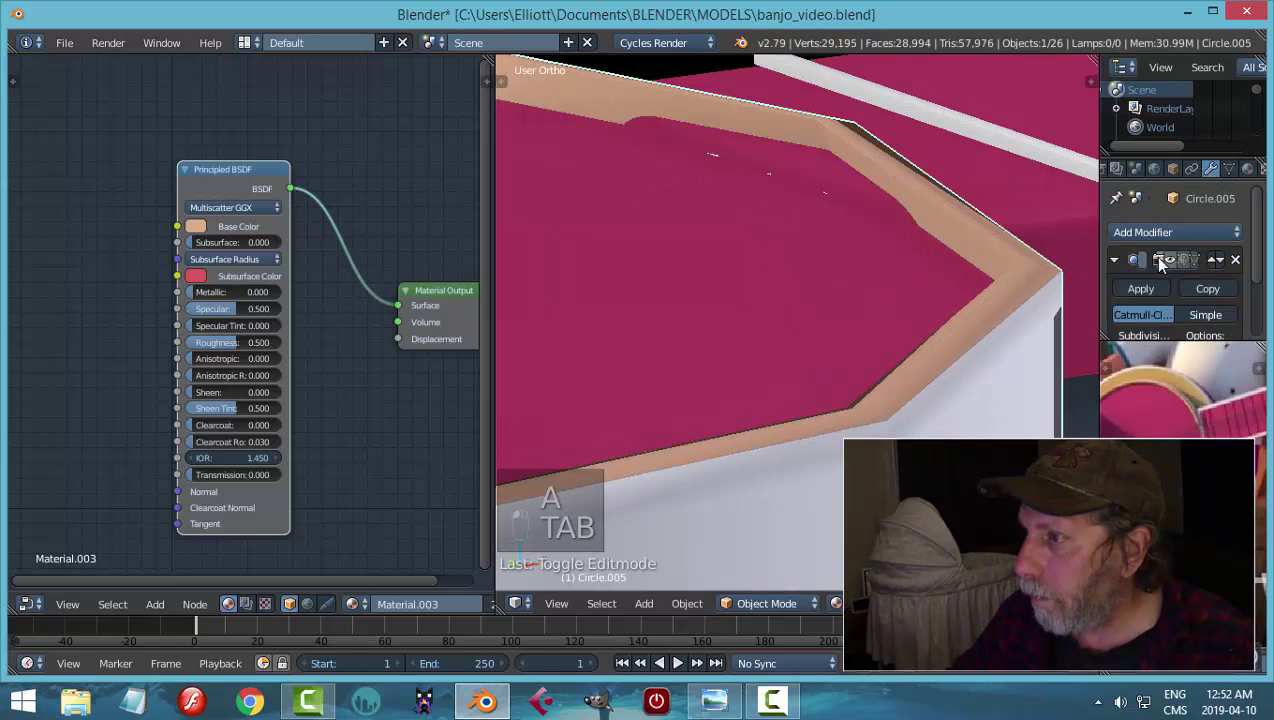
pyautogui.press('a')
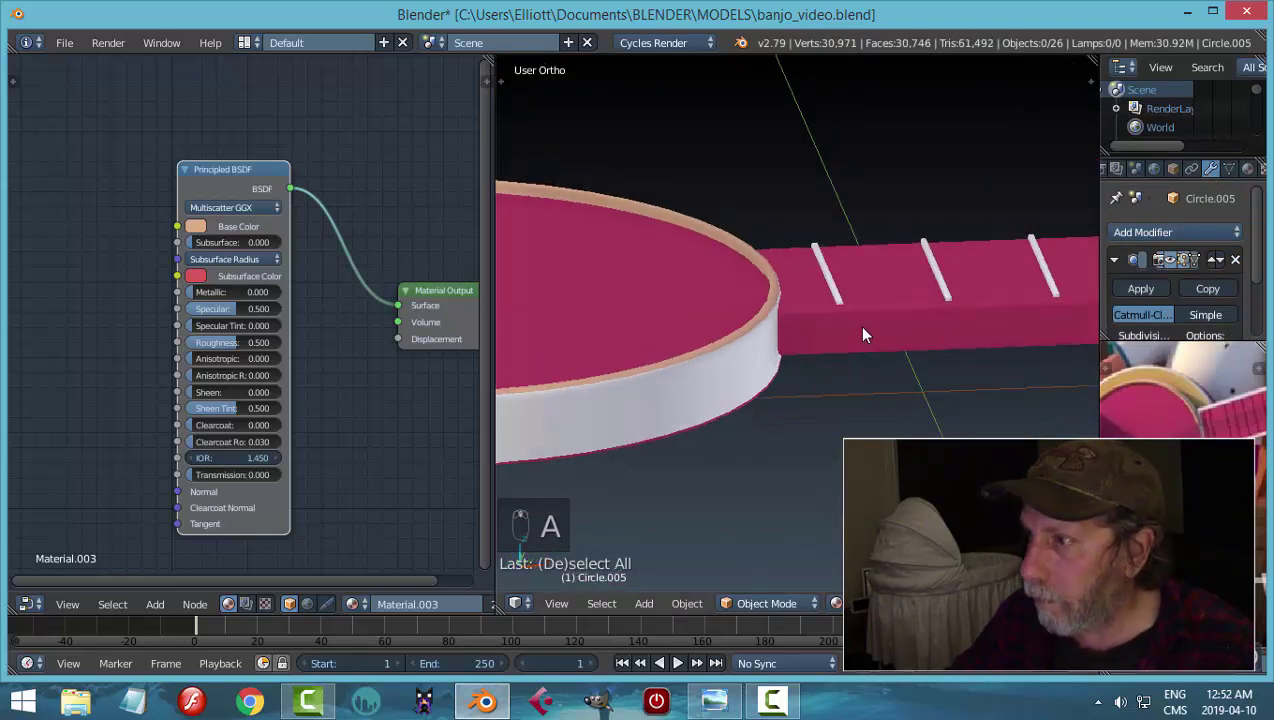
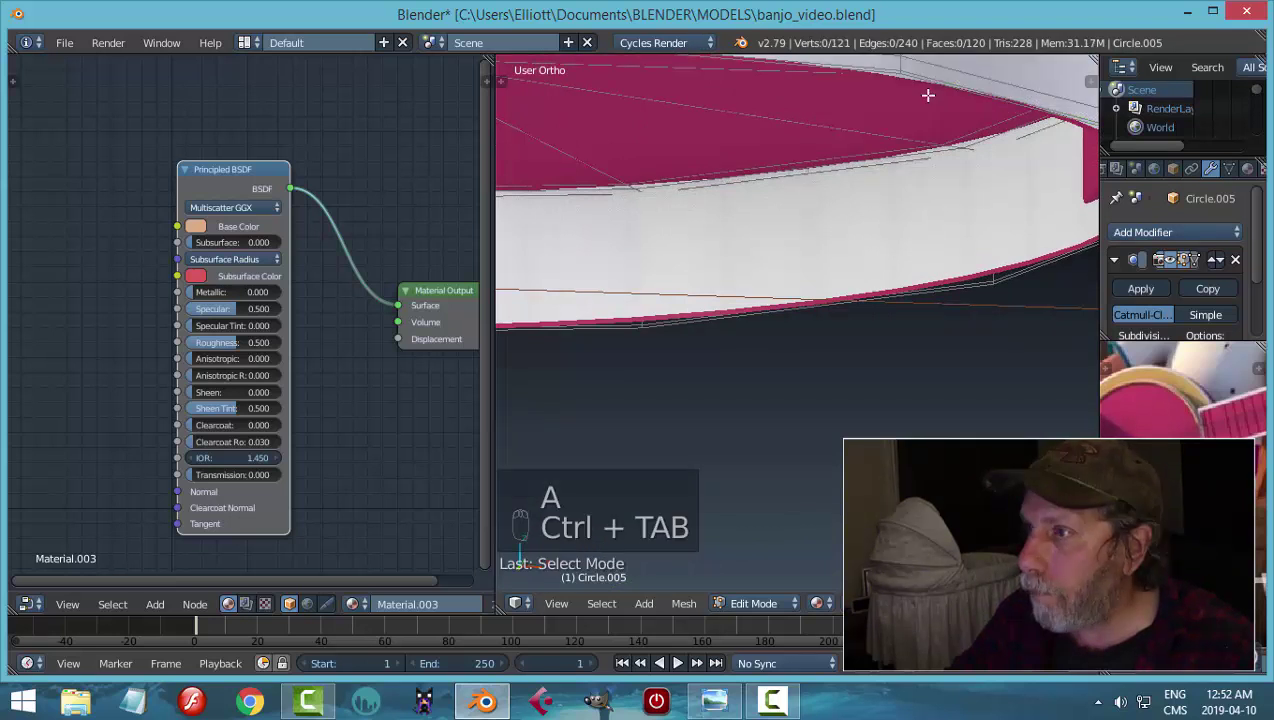
# - Add an edge loop near the drum shell's lower edge and adjust its face ring
pyautogui.press('e')
pyautogui.press('s')
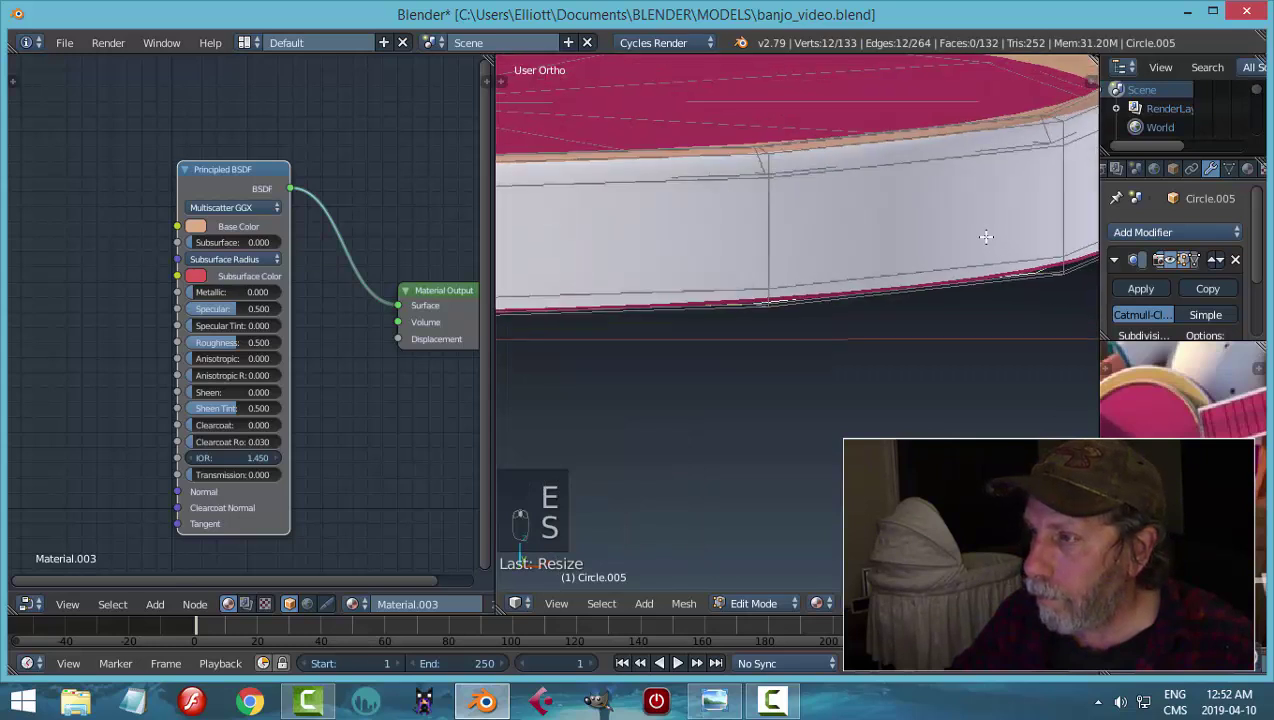
pyautogui.press('a')
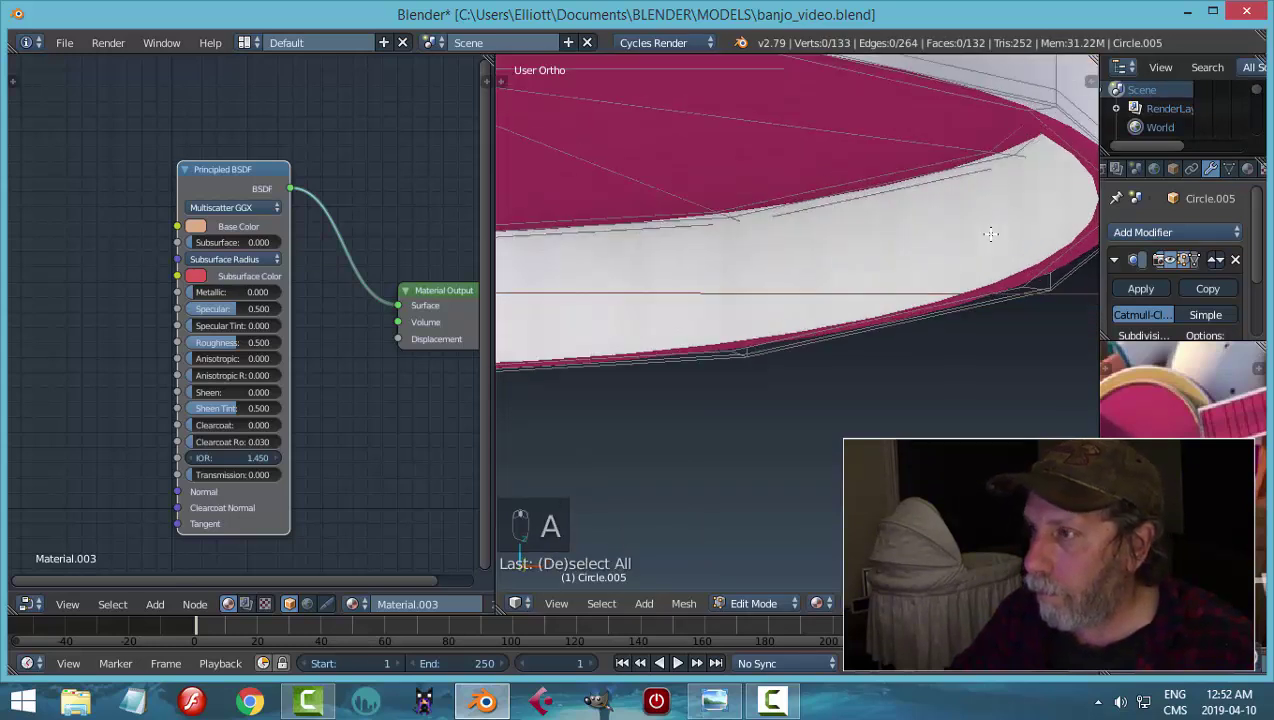
pyautogui.press('ctrl+Tab')
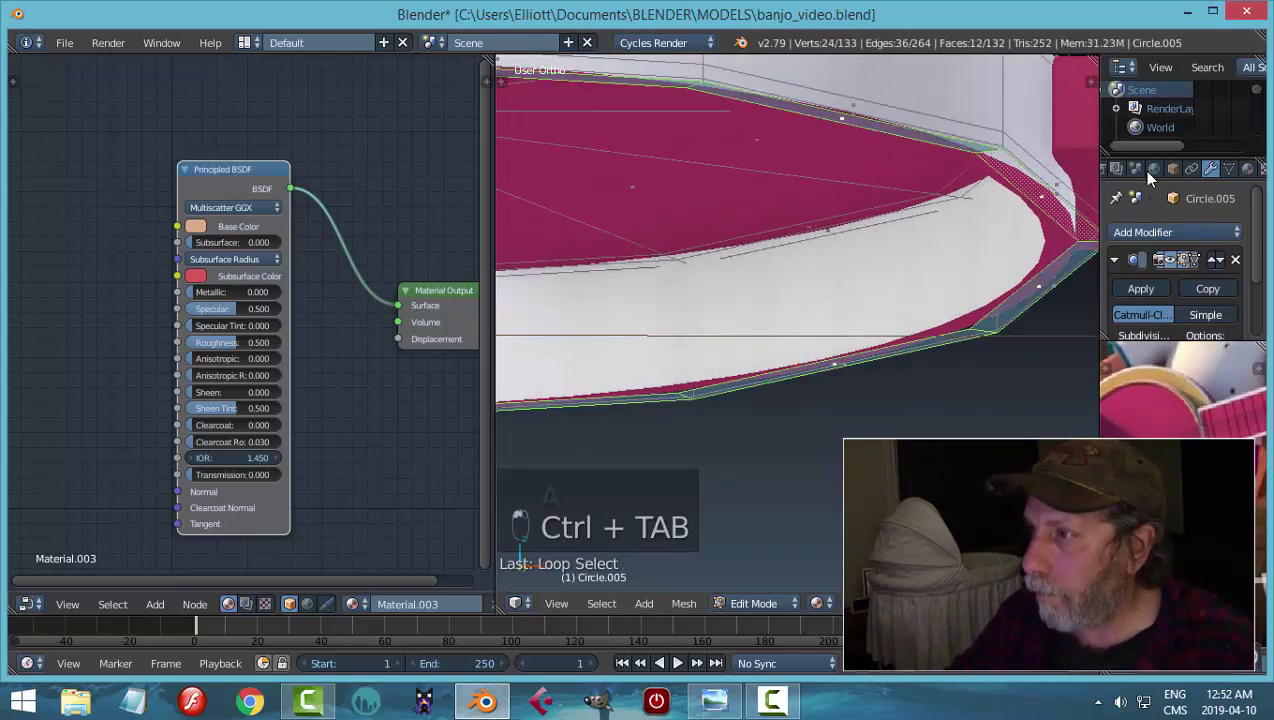
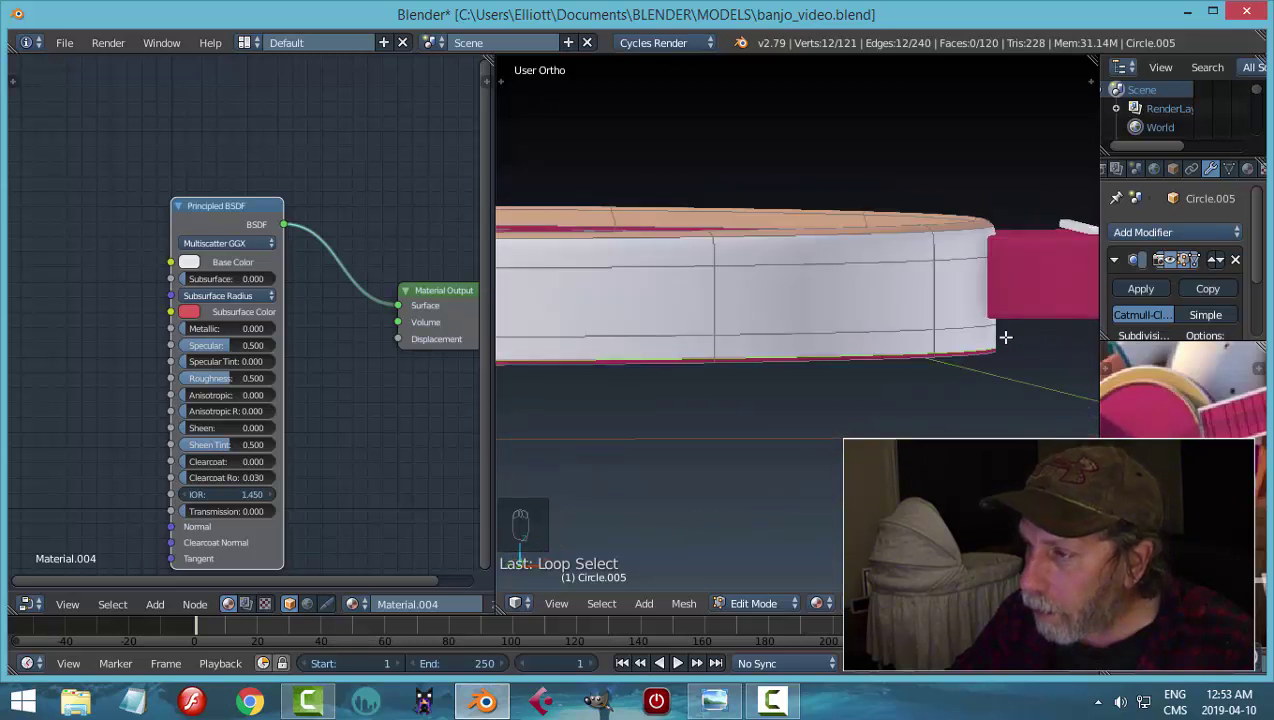
pyautogui.press('a')
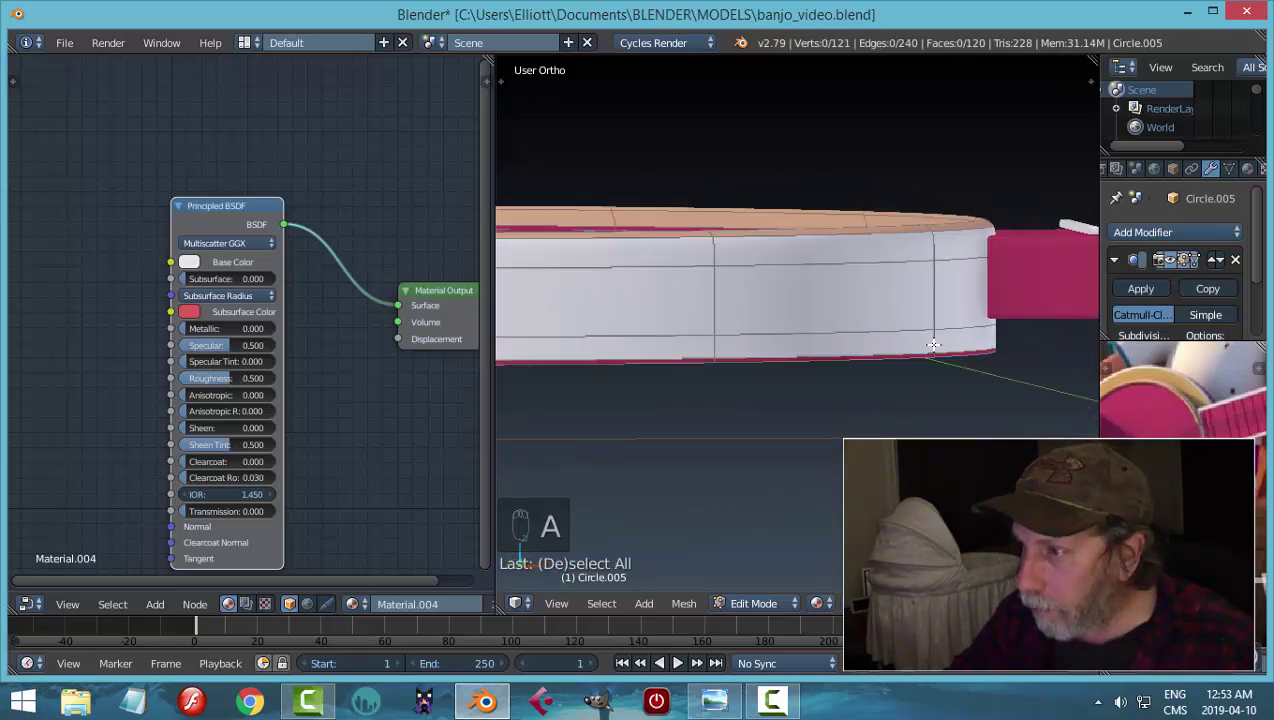
pyautogui.press('ctrl+r')
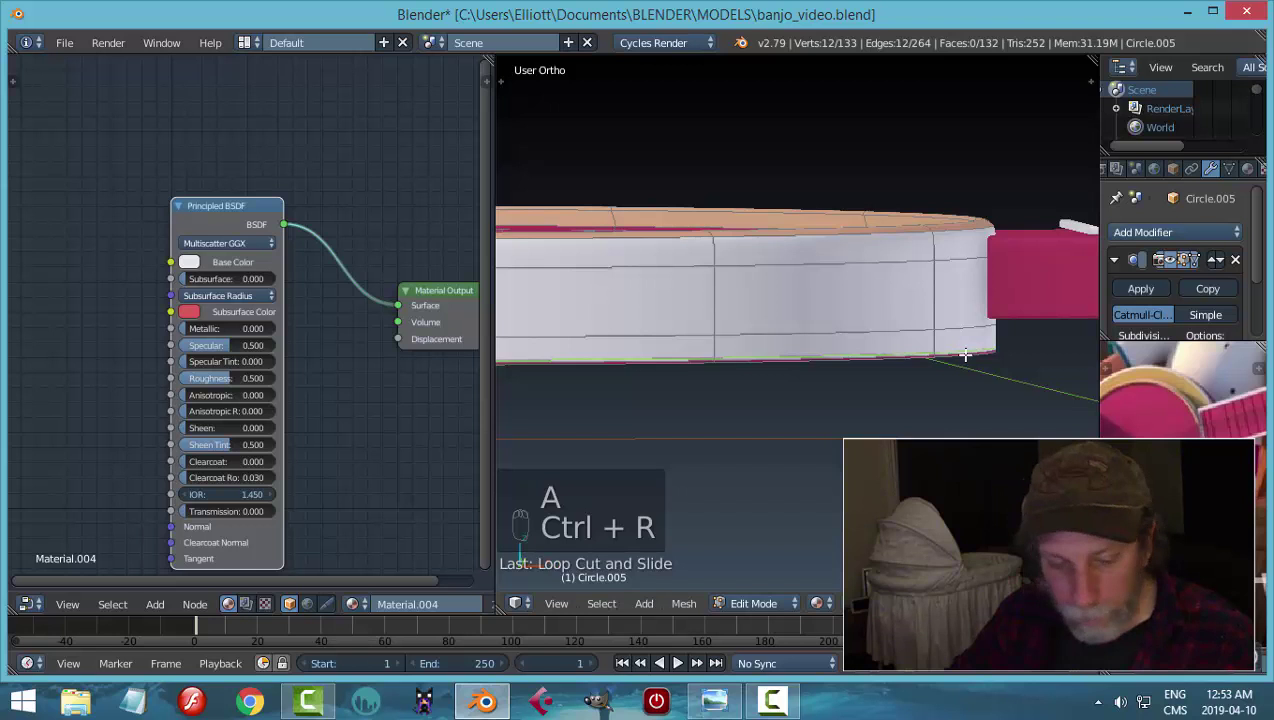
pyautogui.press('a')
# - Leave Edit Mode, unhide all objects and frame the finished banjo body
pyautogui.press('Tab')
pyautogui.press('a')
pyautogui.press('alt+h')
pyautogui.press('a')
pyautogui.rightClick(818, 361)
pyautogui.moveTo(670, 293); pyautogui.dragTo(648, 267)
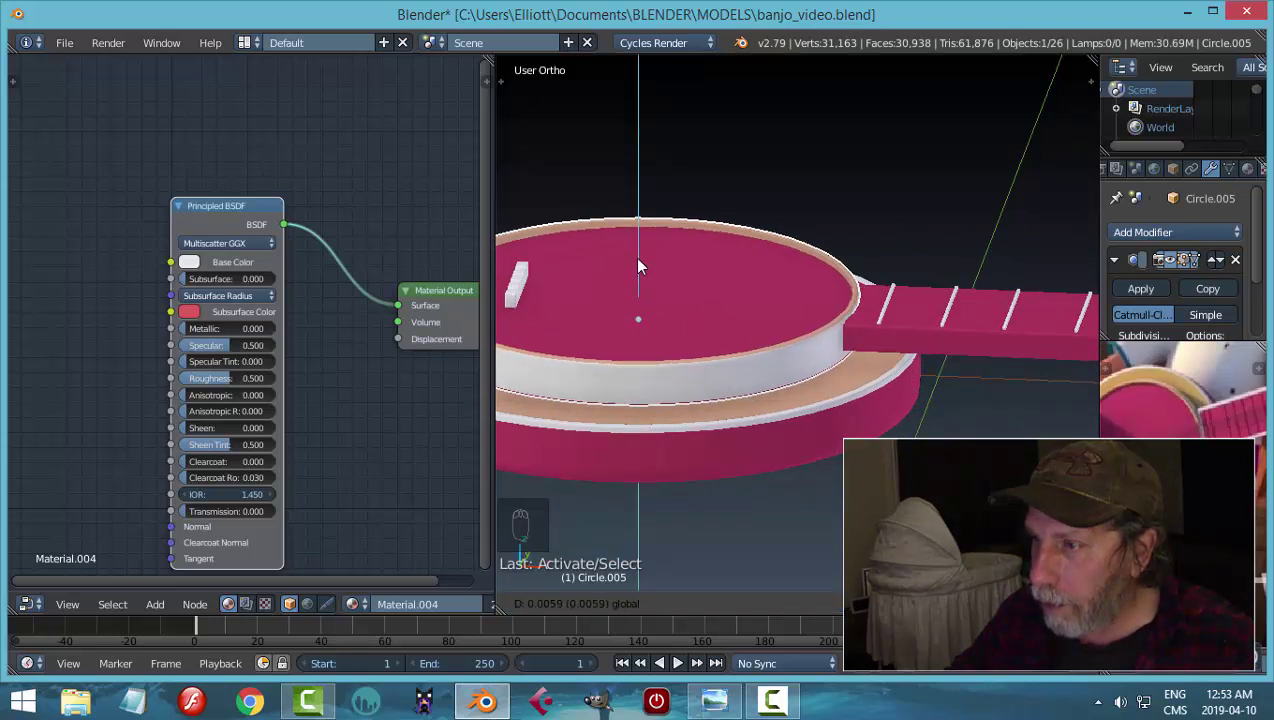
# - Orbit around the drum and neck, save the file, and briefly check Circle.005's mesh in Edit Mode
pyautogui.moveTo(814, 449); pyautogui.dragTo(866, 352)
pyautogui.press('a')
pyautogui.press('ctrl+s')
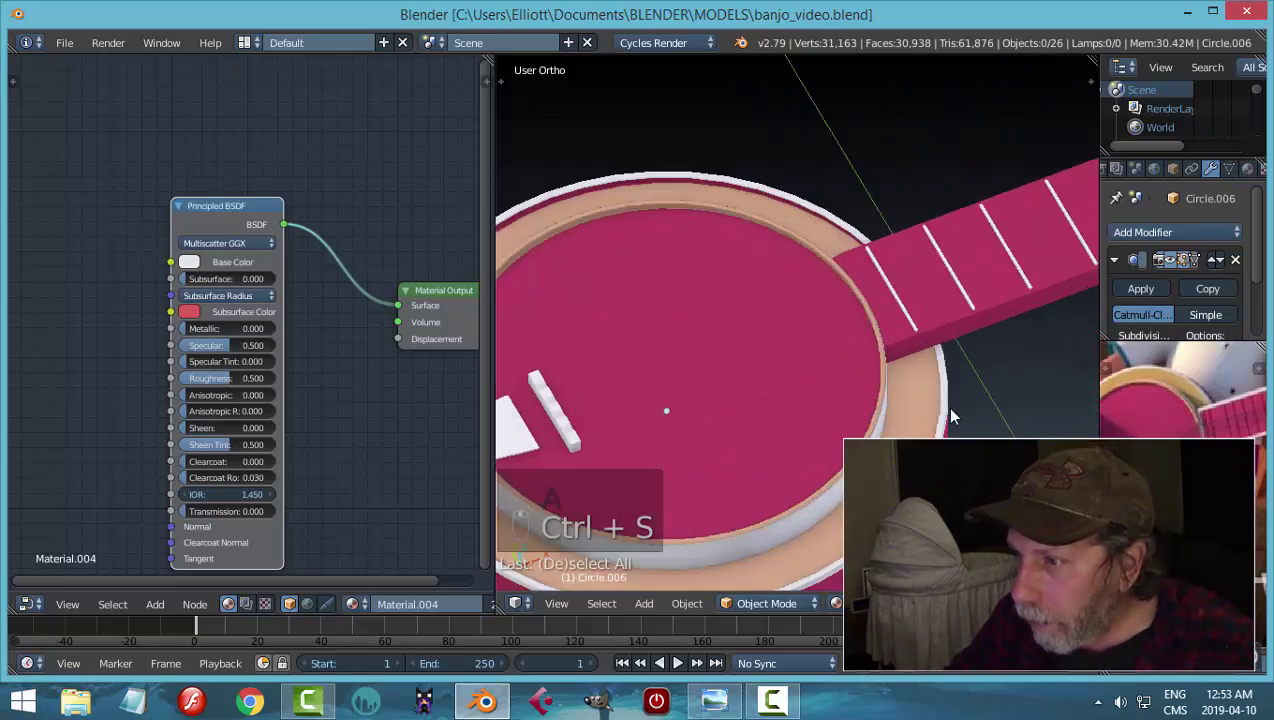
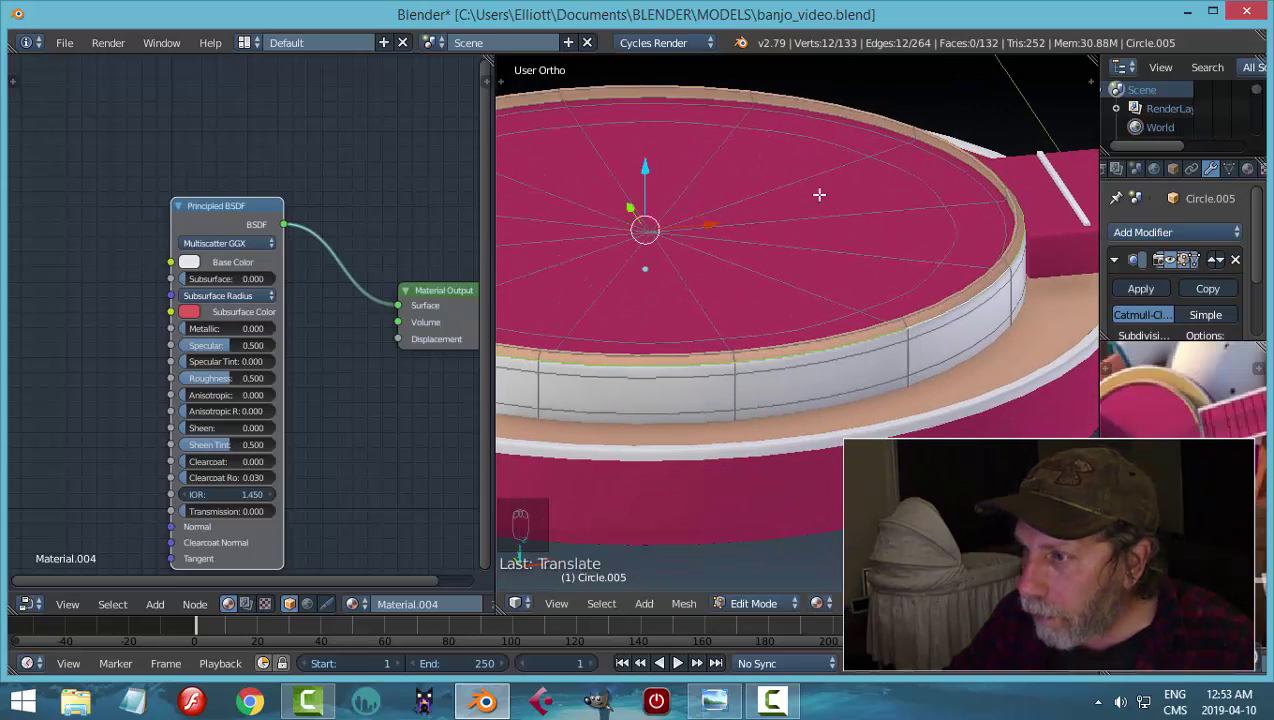
pyautogui.press('a')
pyautogui.press('Tab')
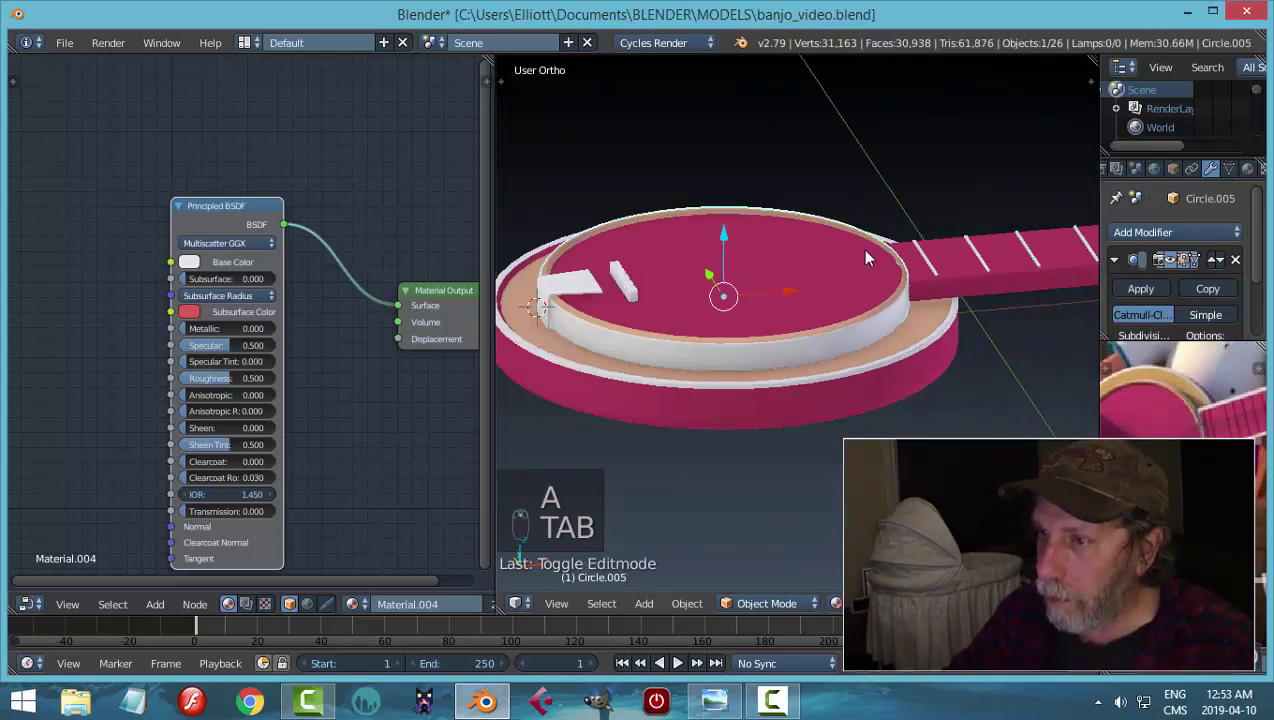
pyautogui.press('a')
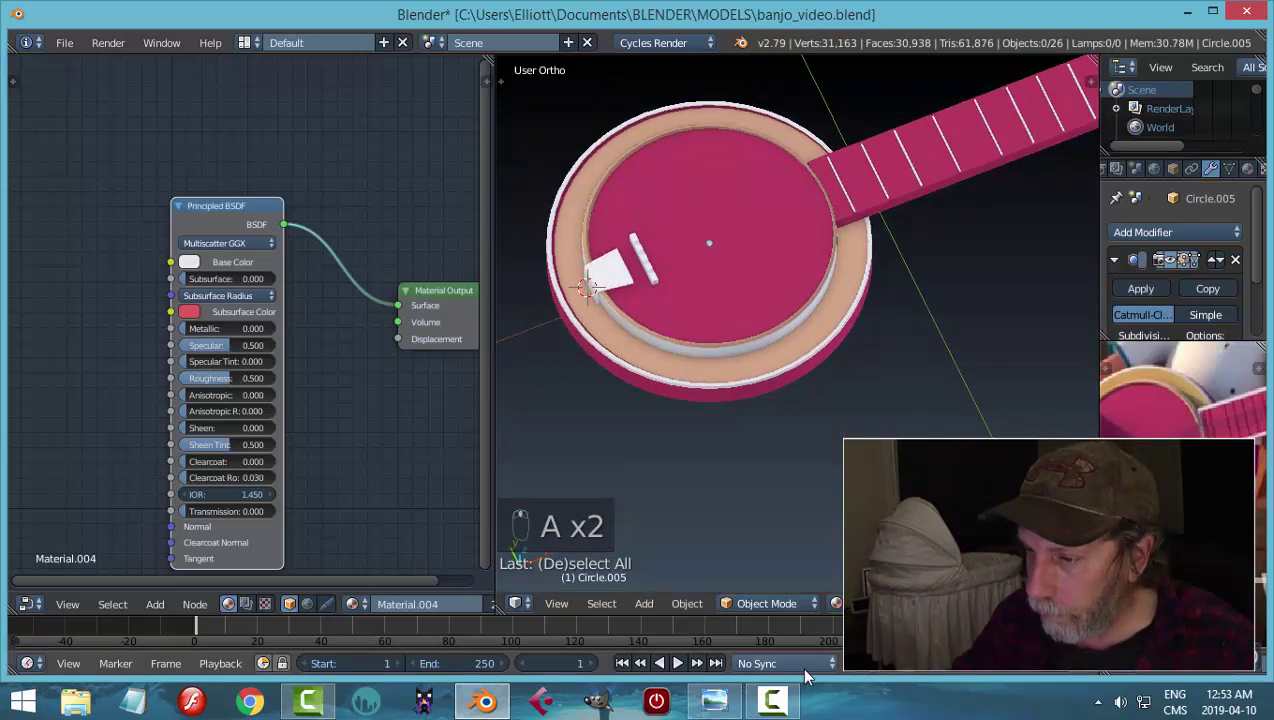
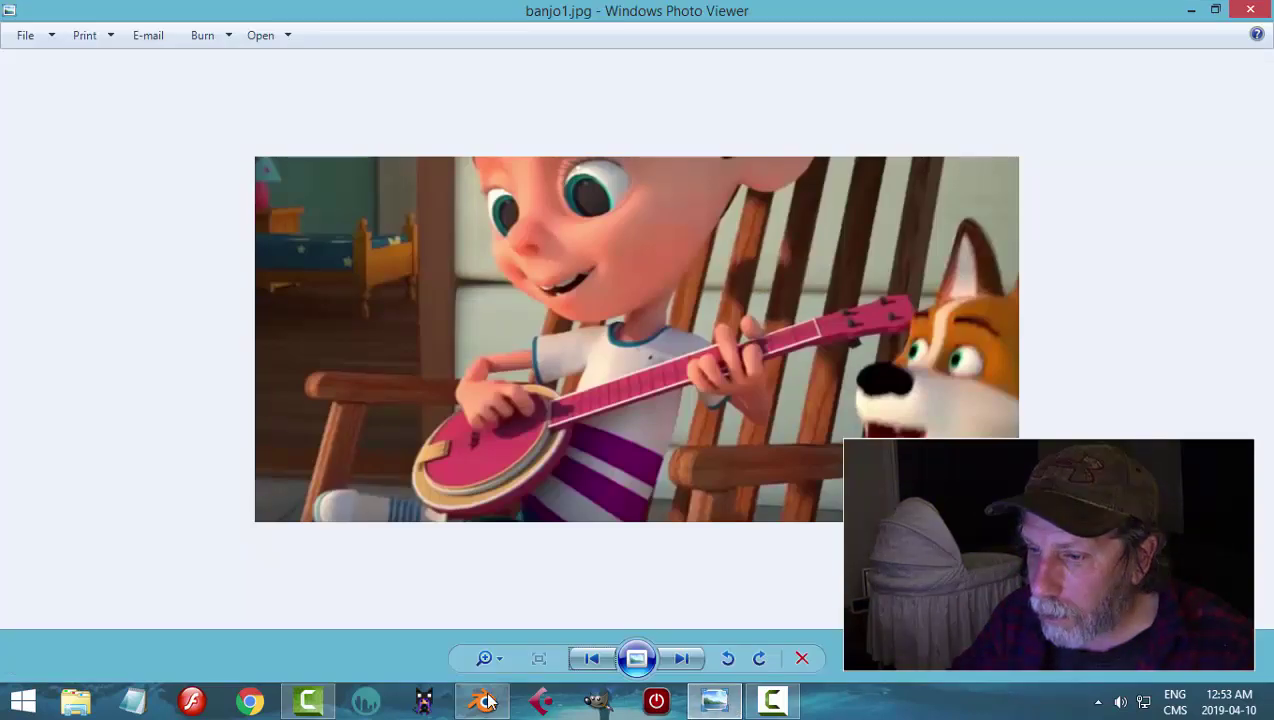
# - Study the banjo1.jpg cartoon reference, then switch back to the banjo model in Blender
pyautogui.moveTo(1250, 175); pyautogui.dragTo(846, 339)
pyautogui.moveTo(657, 271); pyautogui.dragTo(959, 326)
pyautogui.press('a')
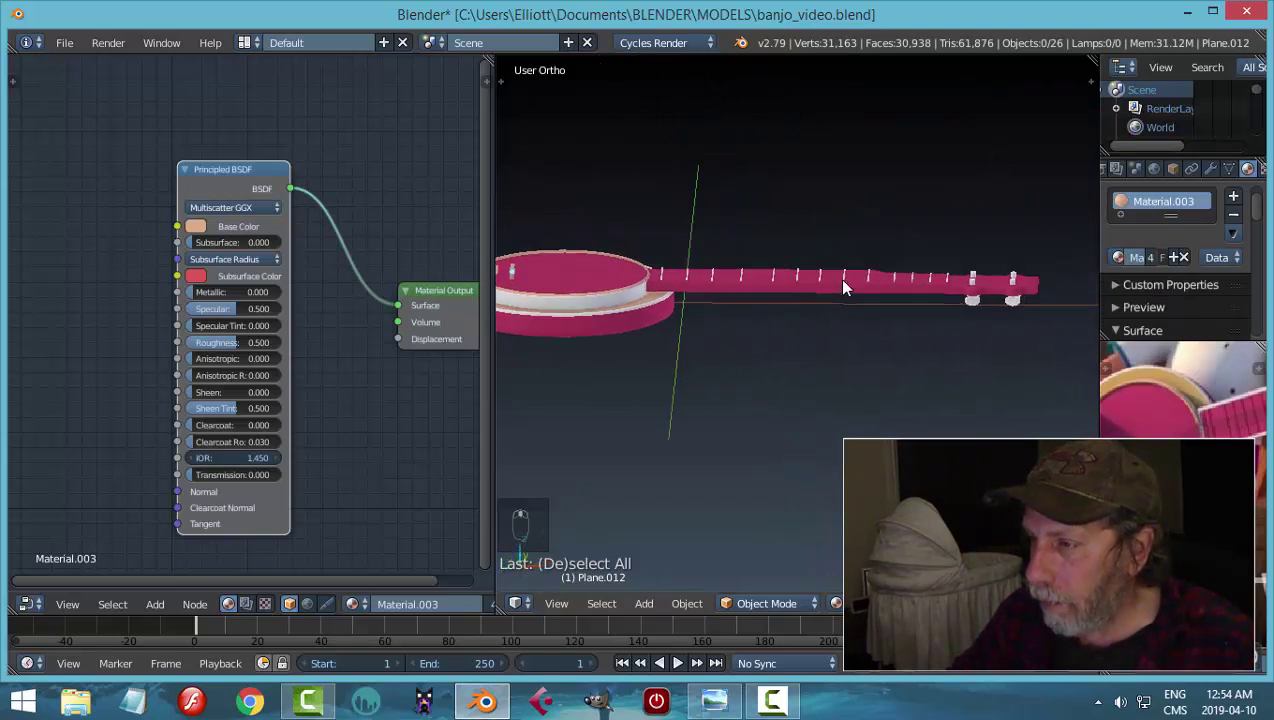
# - Give a peg a black Principled BSDF material, set Metallic 0.200 on the tan and pink materials, and save
pyautogui.moveTo(734, 688); pyautogui.dragTo(915, 415)
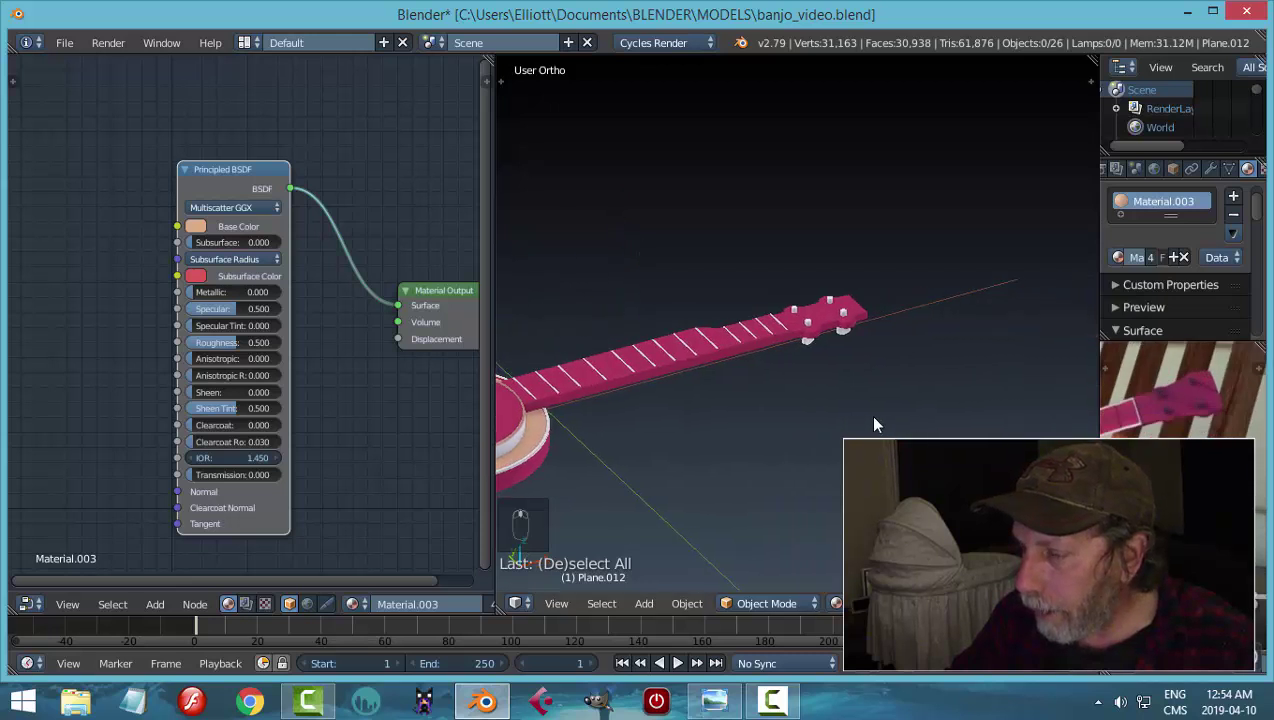
pyautogui.moveTo(958, 376); pyautogui.dragTo(1157, 264)
pyautogui.moveTo(1157, 264); pyautogui.dragTo(238, 317)
pyautogui.press('x')
pyautogui.press('shift+a')
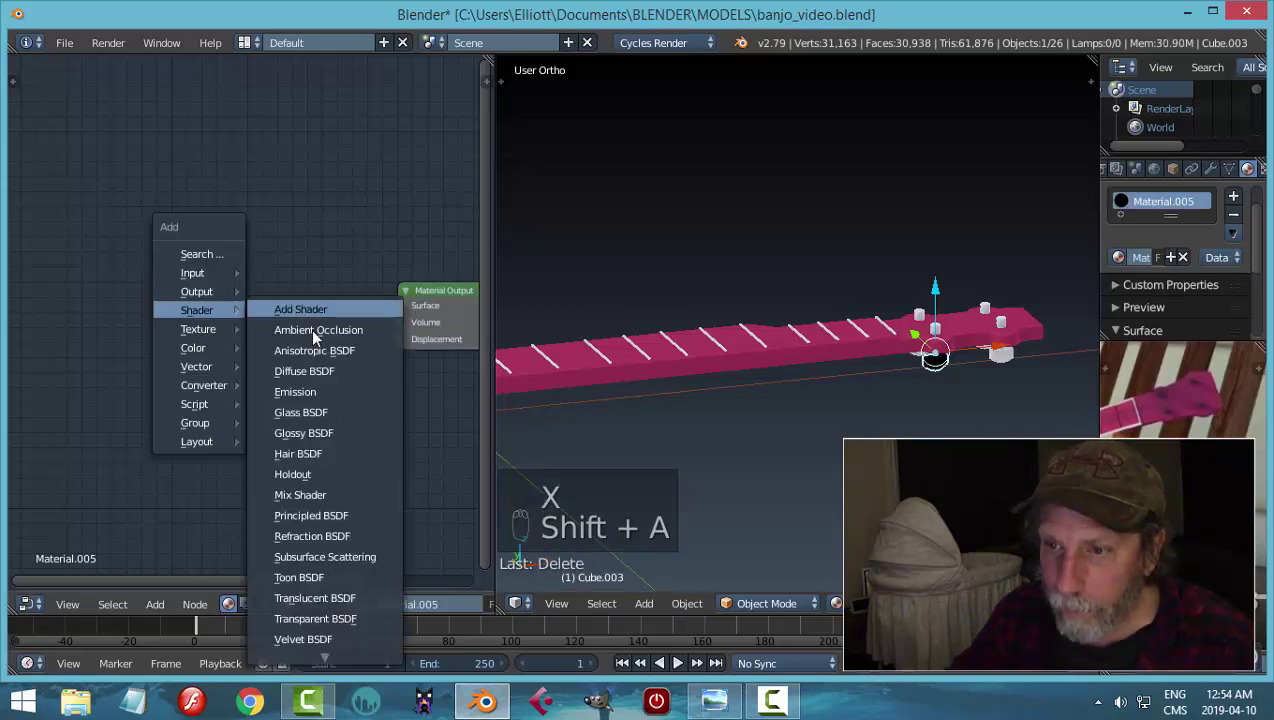
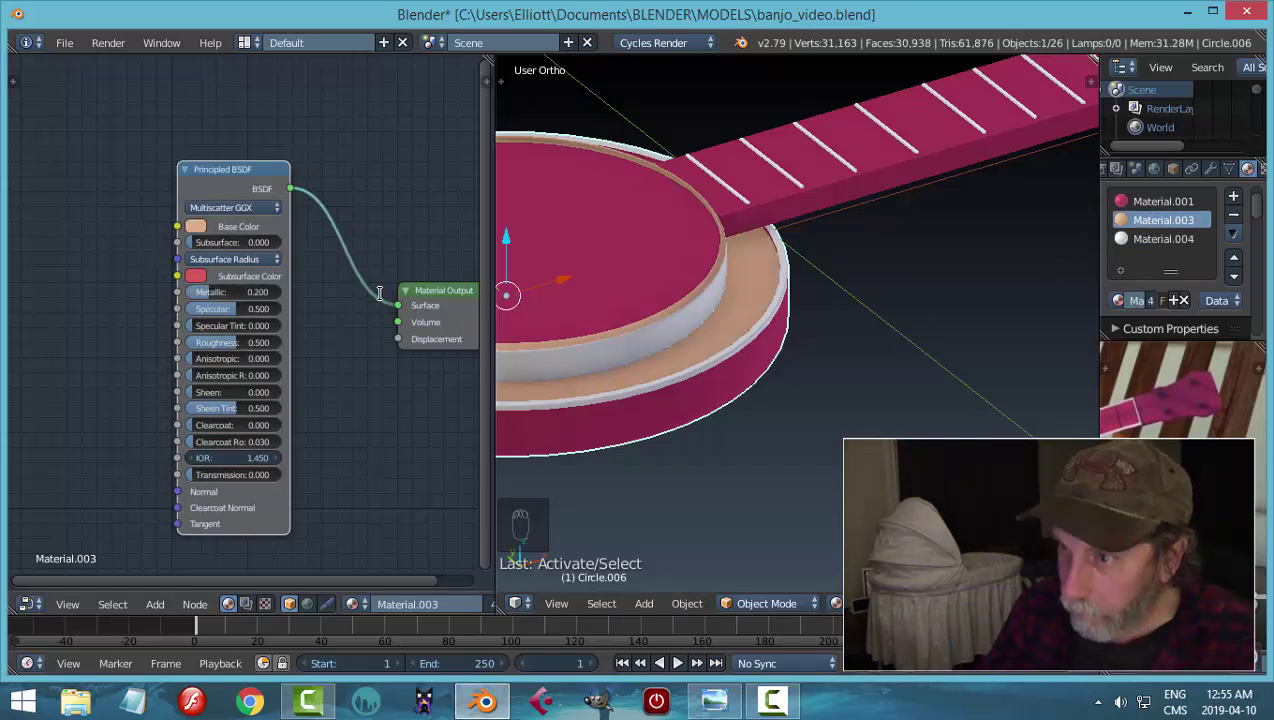
pyautogui.press('a')
pyautogui.press('ctrl+s')
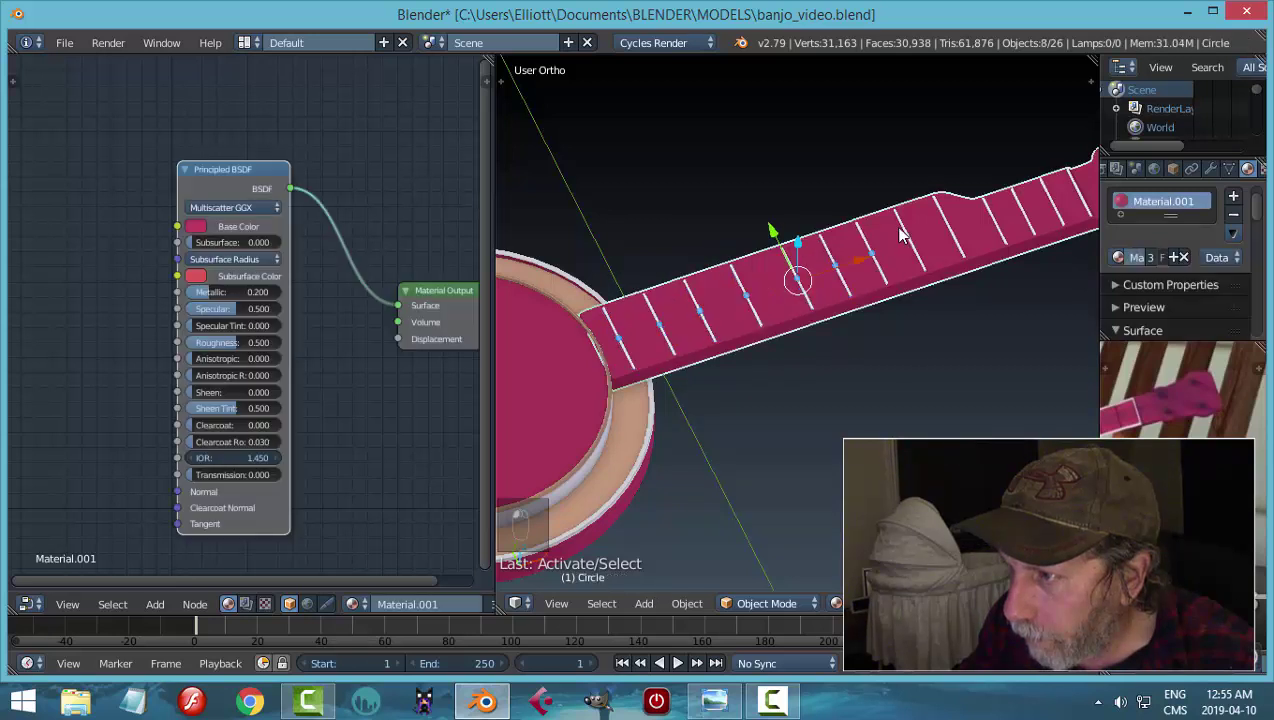
# - Link the peg's black Material.005 to a first group of fret planes on the neck
pyautogui.press('ctrl+z')
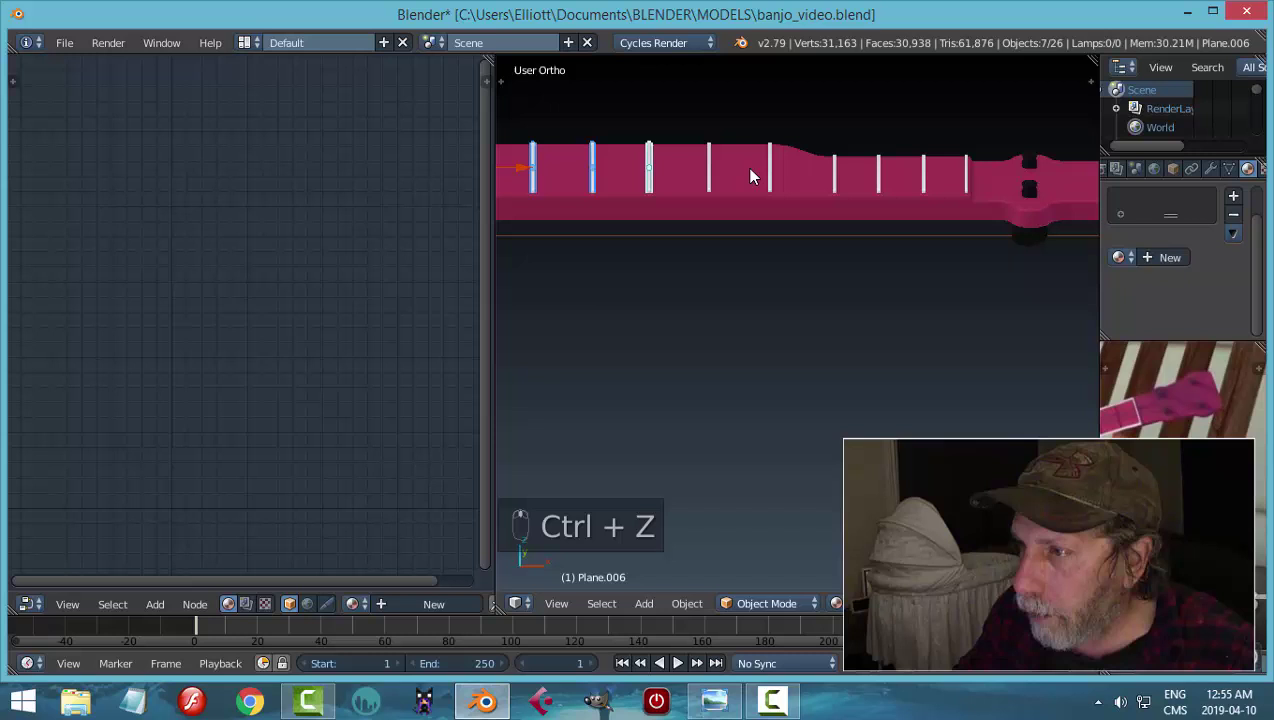
pyautogui.moveTo(720, 166); pyautogui.dragTo(321, 136)
pyautogui.press('ctrl+j')
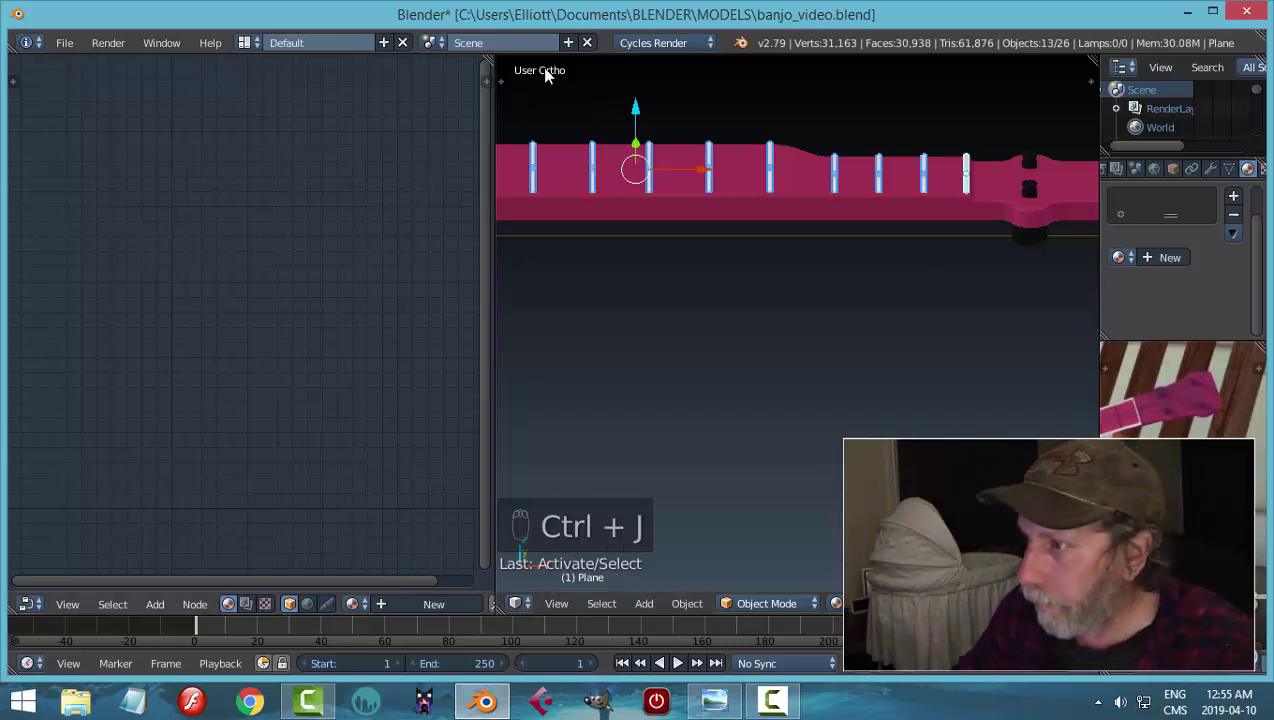
pyautogui.moveTo(1138, 270); pyautogui.dragTo(954, 309)
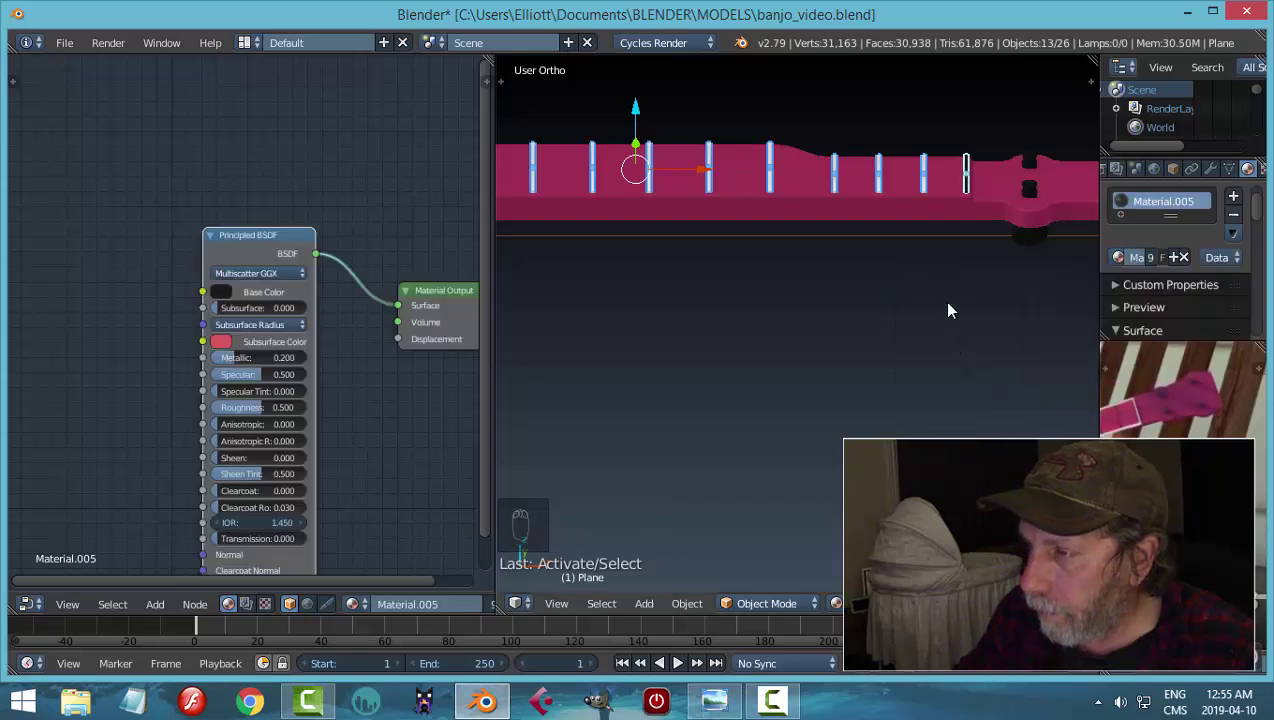
pyautogui.press('a')
pyautogui.press('a')
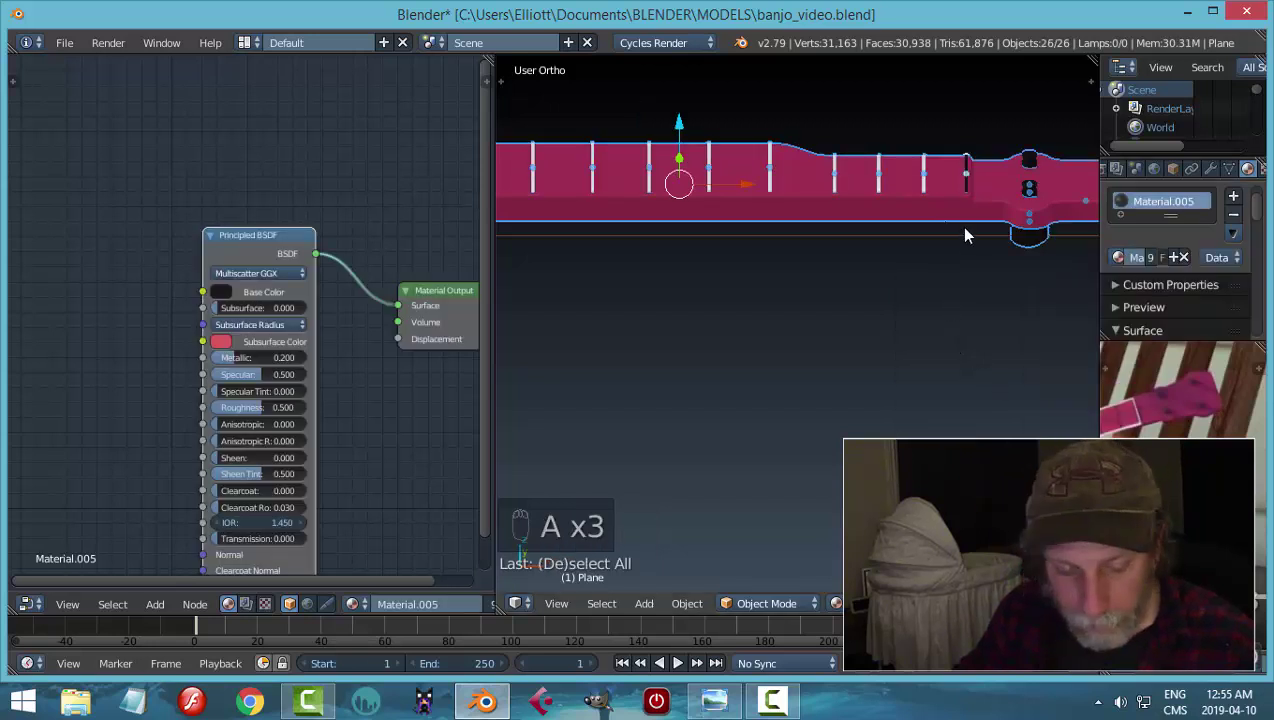
pyautogui.press('a')
# - Link the same black Material.005 to the remaining frets from the headstock down the neck
pyautogui.click(933, 184)
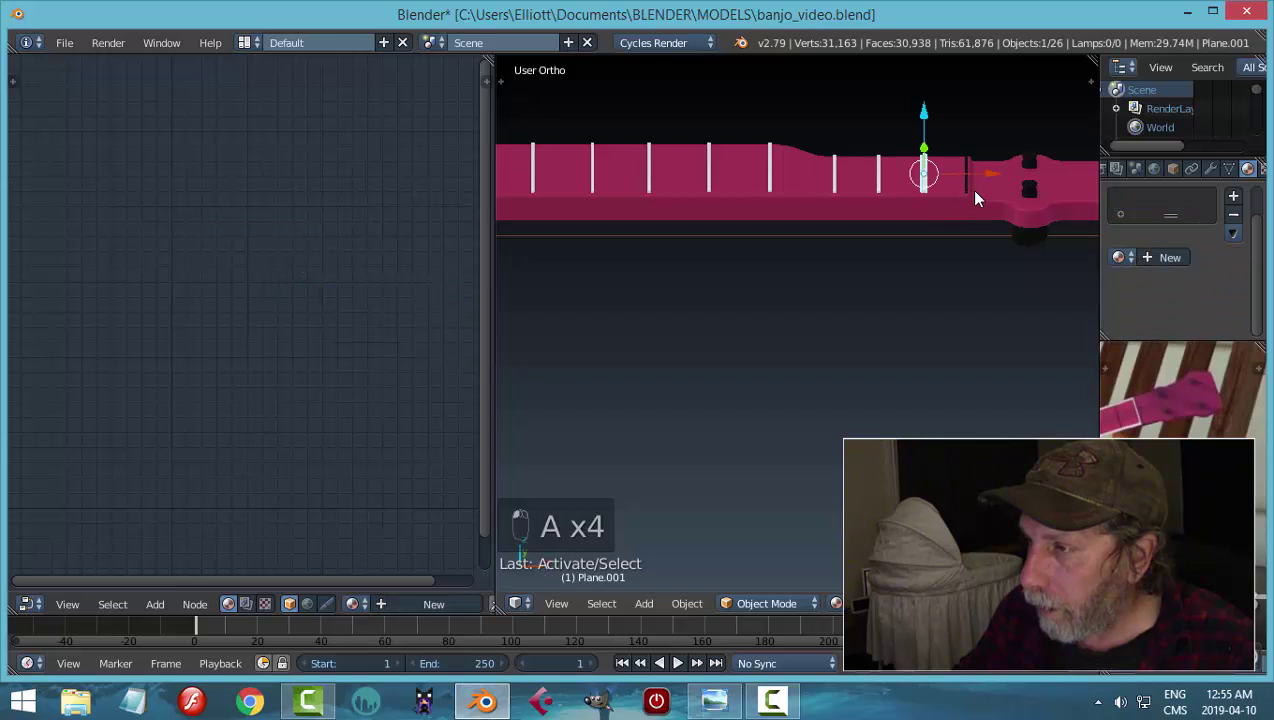
pyautogui.moveTo(924, 120); pyautogui.dragTo(937, 165)
pyautogui.press('ctrl+j')
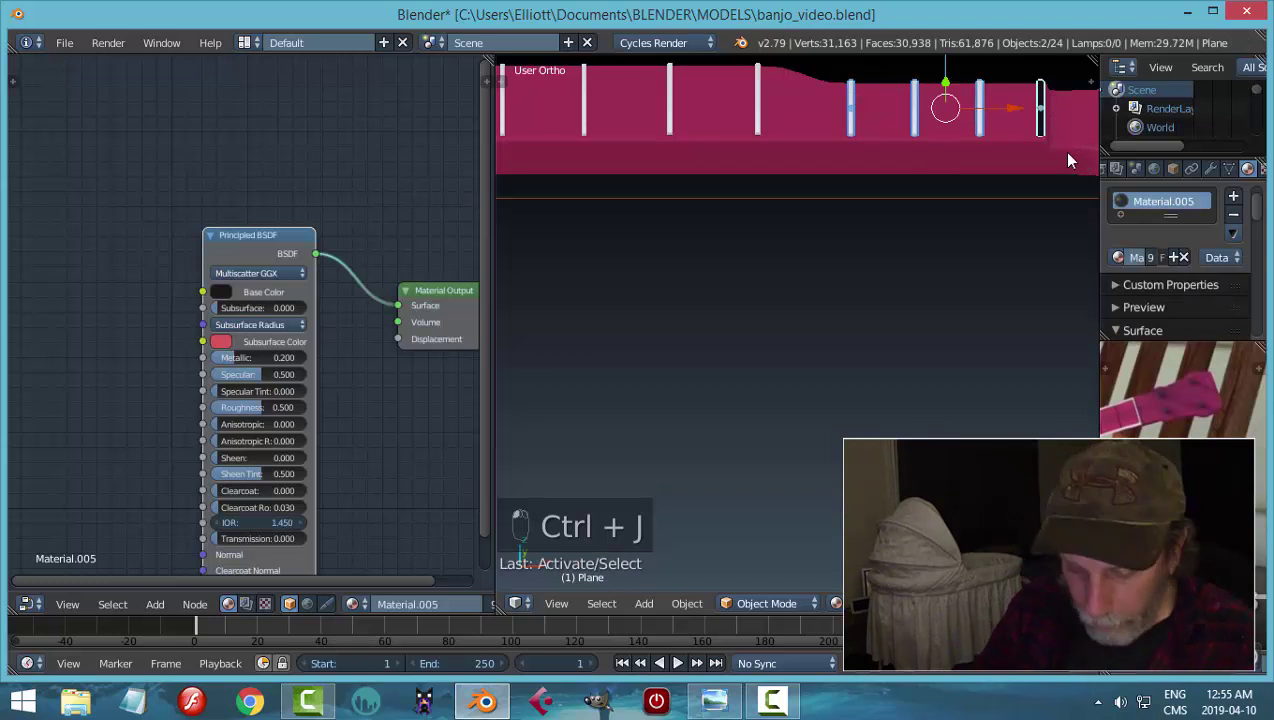
pyautogui.press('ctrl+j')
pyautogui.moveTo(767, 107); pyautogui.dragTo(651, 183)
pyautogui.press('ctrl+j')
pyautogui.click(744, 216)
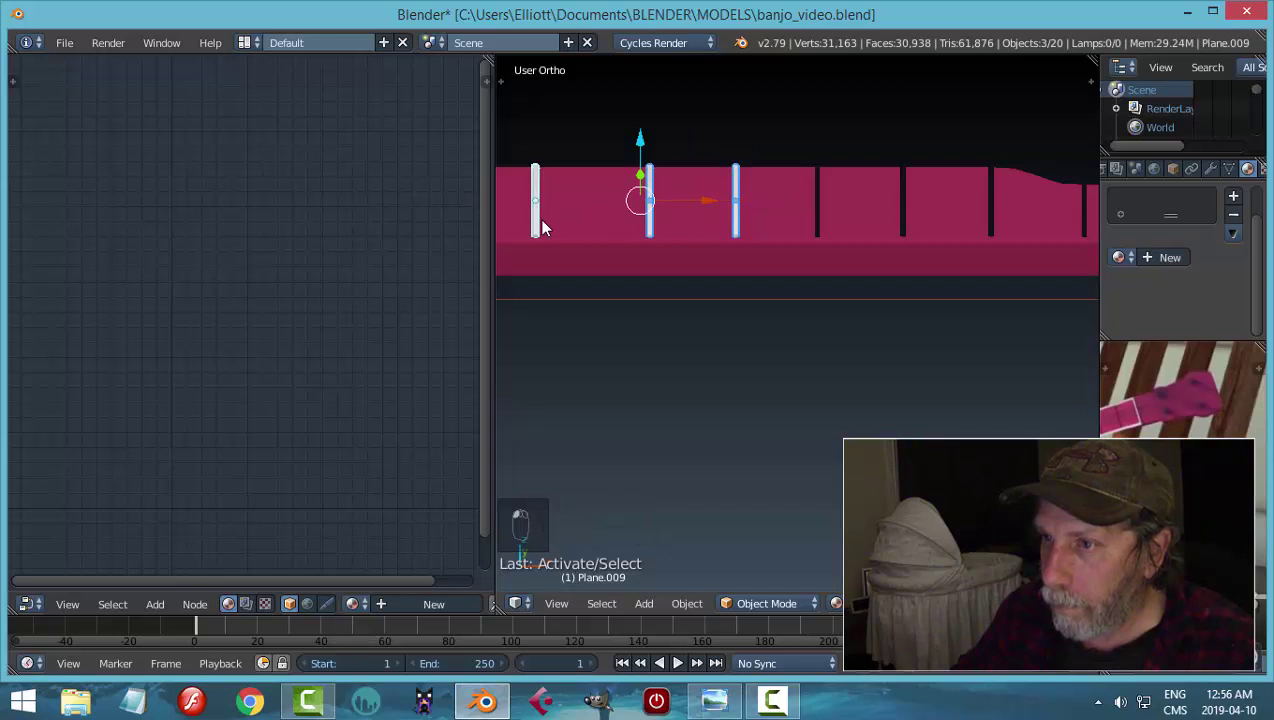
pyautogui.moveTo(559, 264); pyautogui.dragTo(684, 257)
pyautogui.moveTo(684, 257); pyautogui.dragTo(633, 261)
pyautogui.moveTo(633, 261); pyautogui.dragTo(915, 266)
pyautogui.moveTo(915, 266); pyautogui.dragTo(915, 266)
pyautogui.press('ctrl+j')
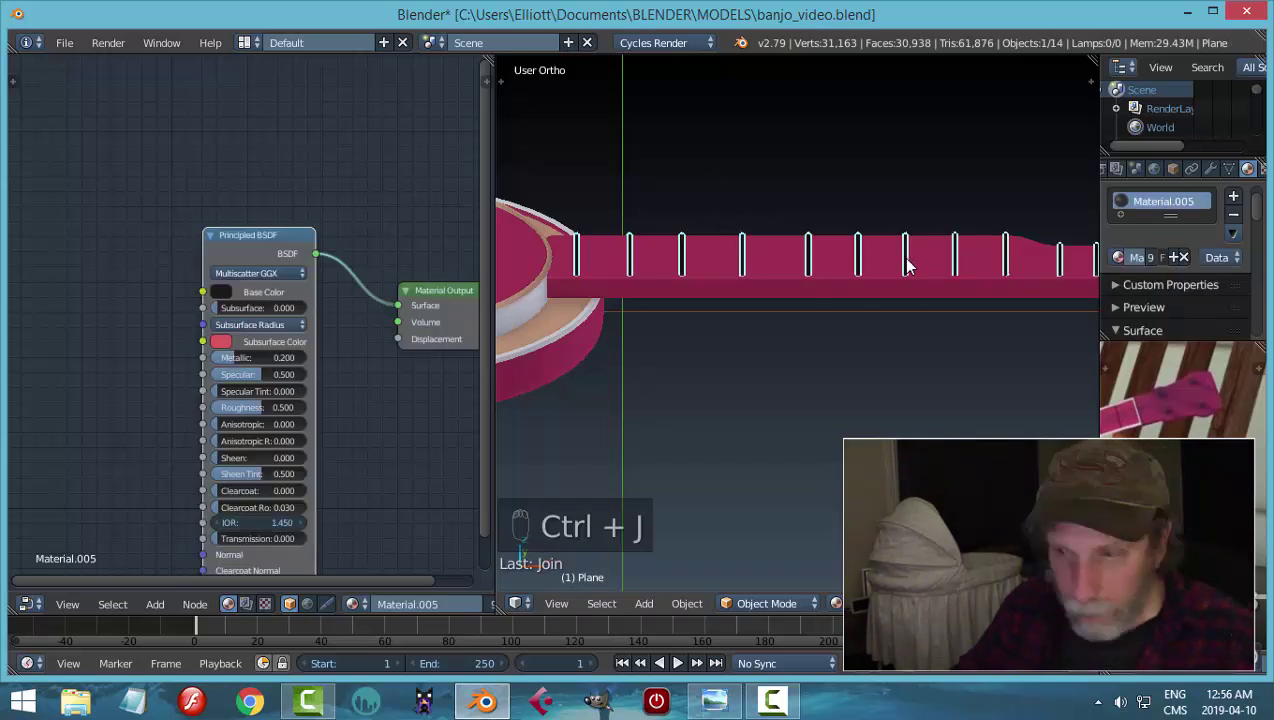
# - Check the darkened frets from Front Ortho view, then orbit out to see the whole banjo
pyautogui.press('a')
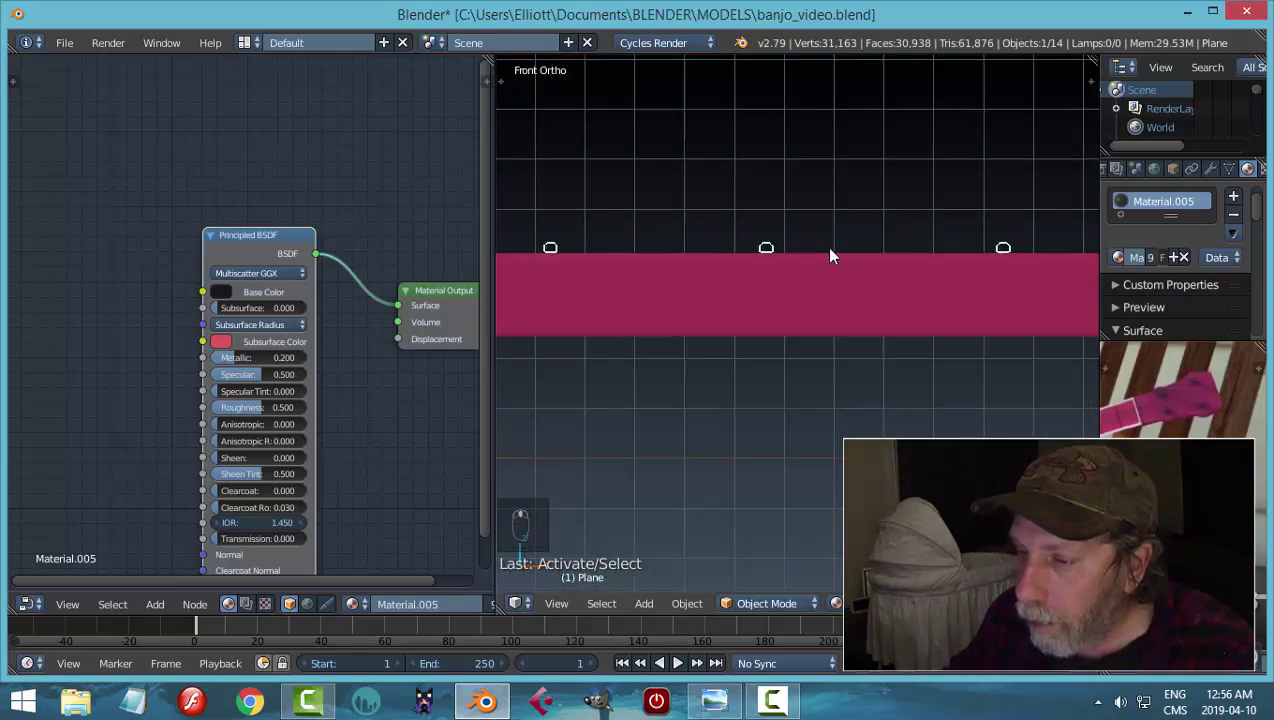
pyautogui.press('g')
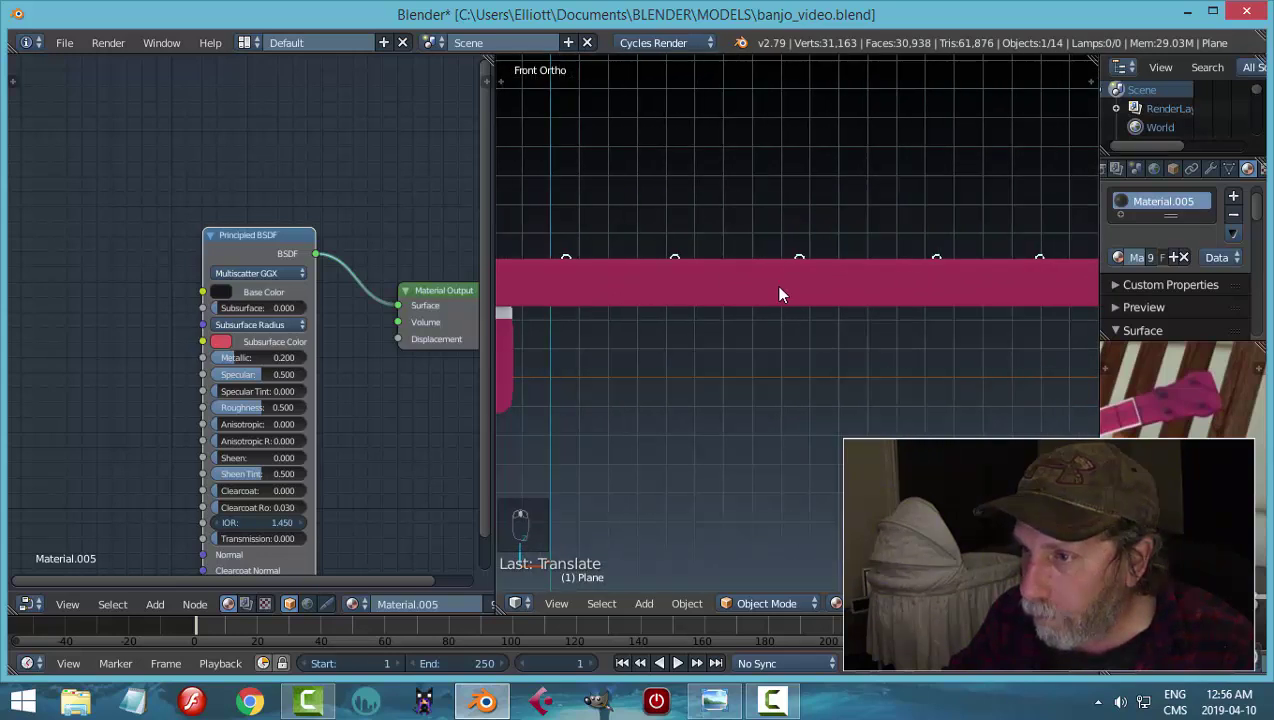
pyautogui.press('a')
pyautogui.middleClick(830, 370)
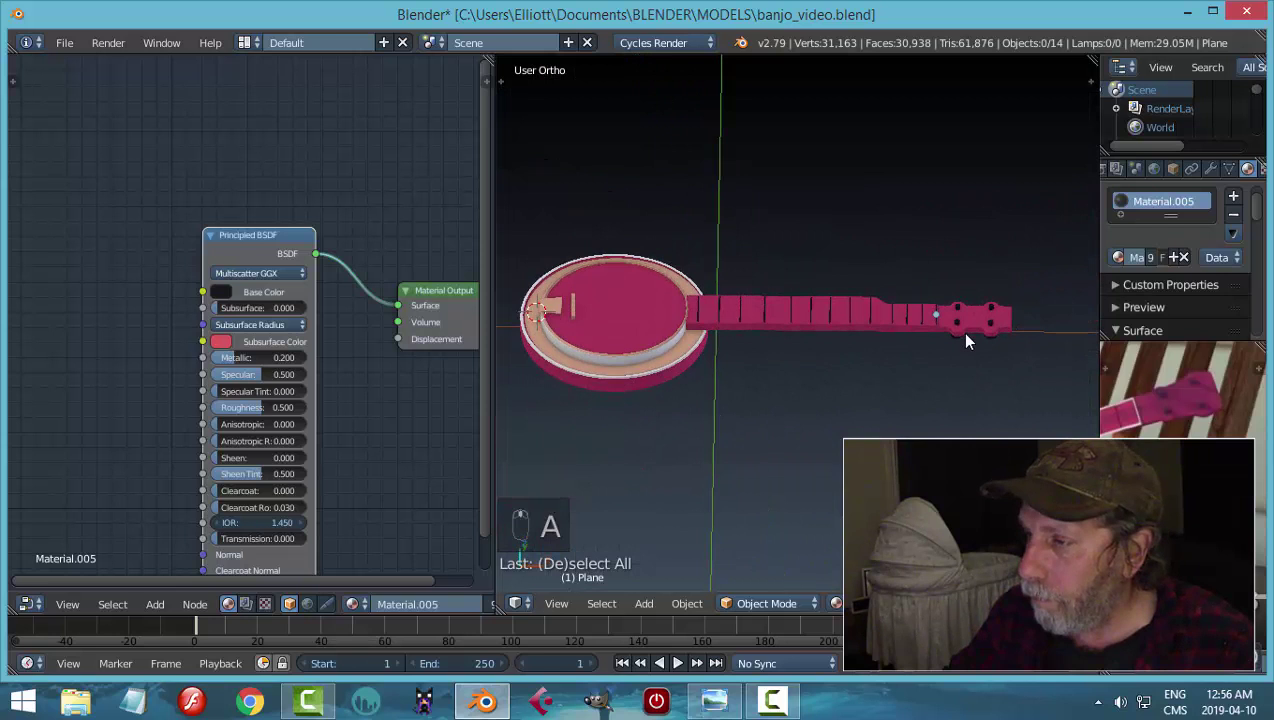
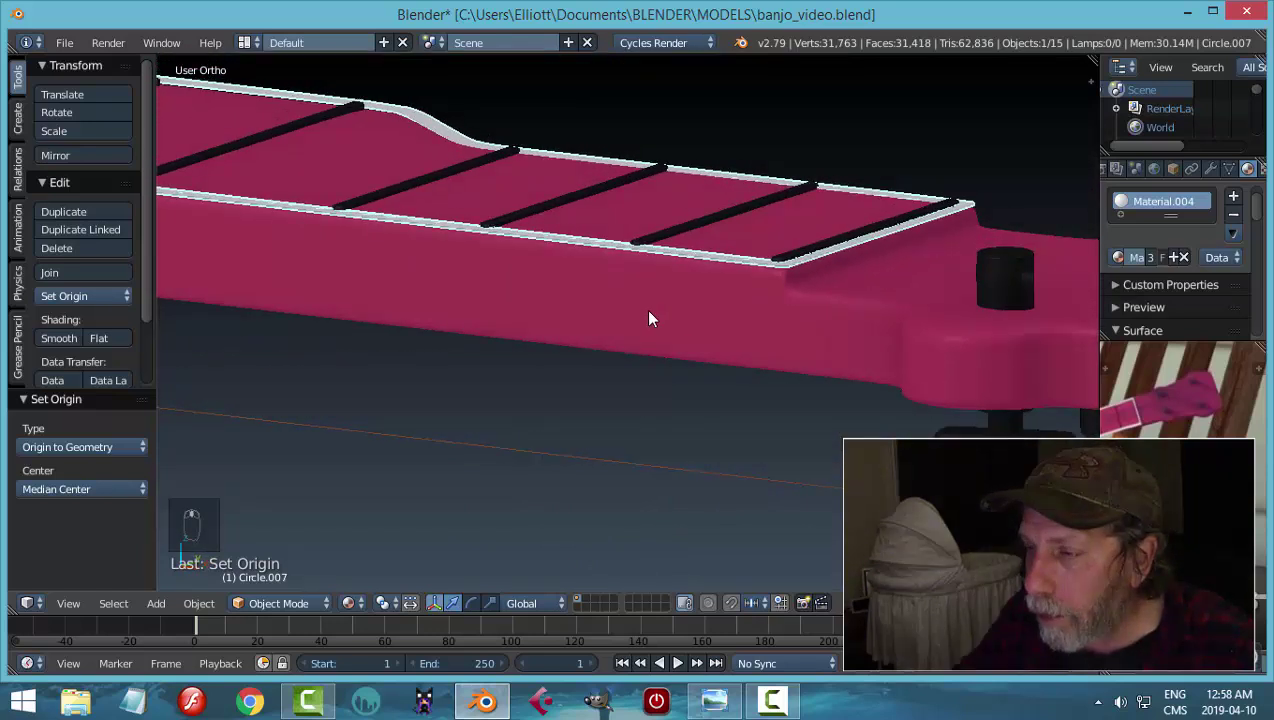
# - From top and front views, move the edge strip's end vertices flush against the black fret bar
pyautogui.press('KP_7')
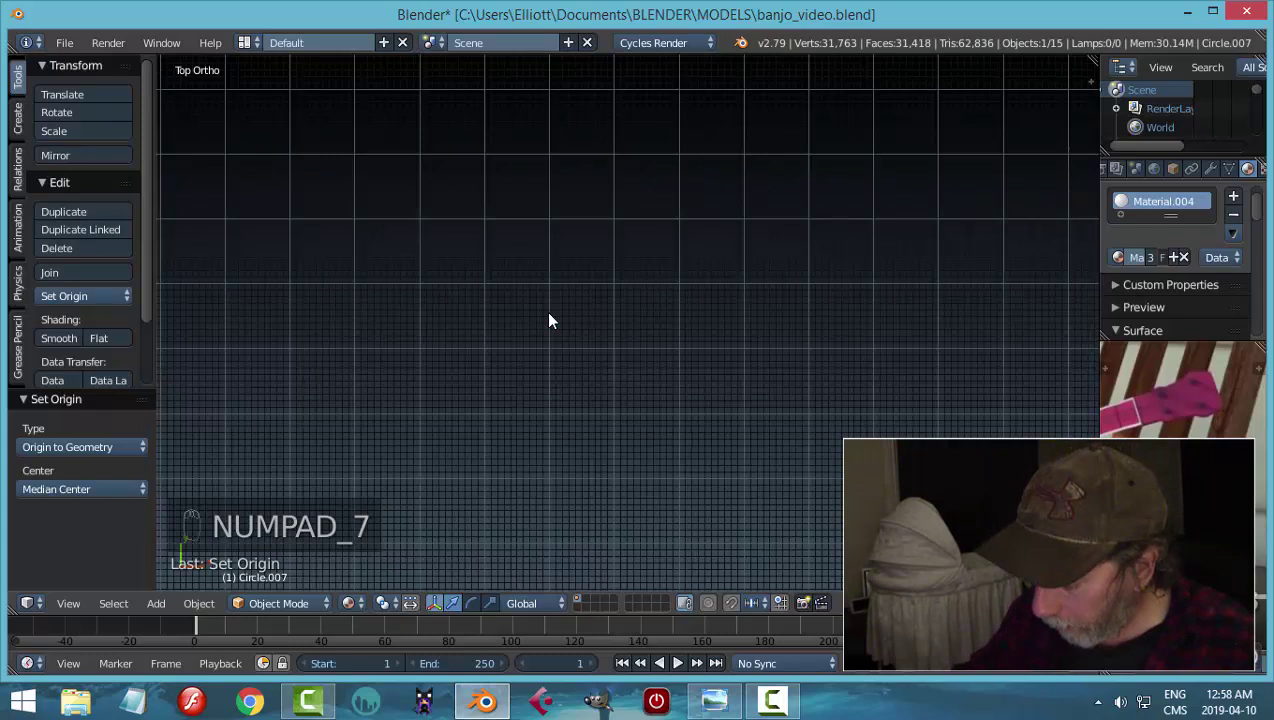
pyautogui.press('KP_Decimal')
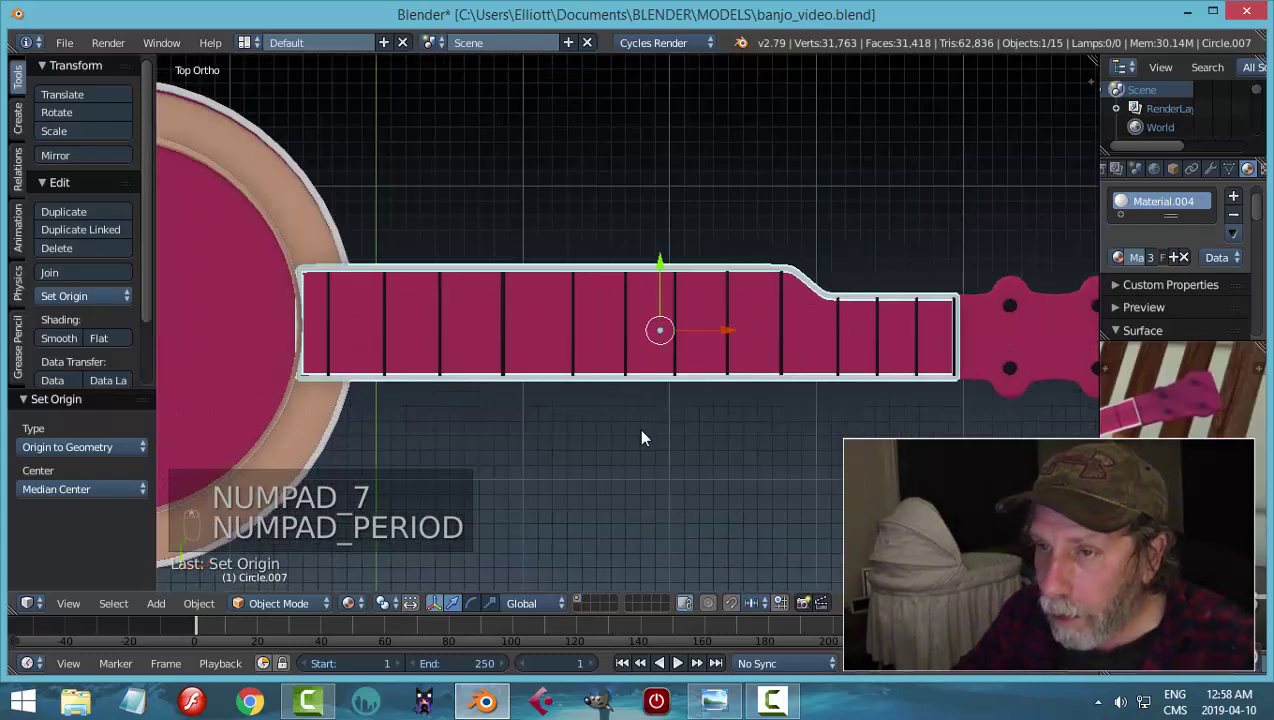
pyautogui.middleClick(629, 366)
pyautogui.press('KP_1')
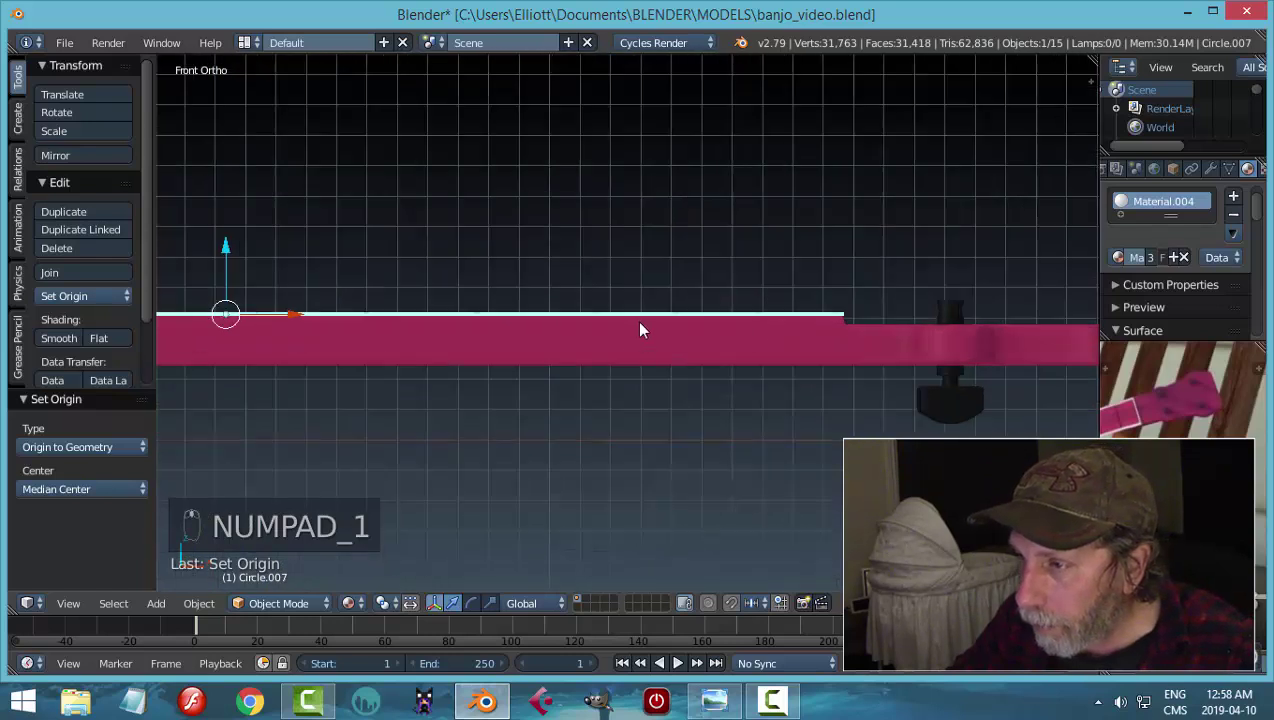
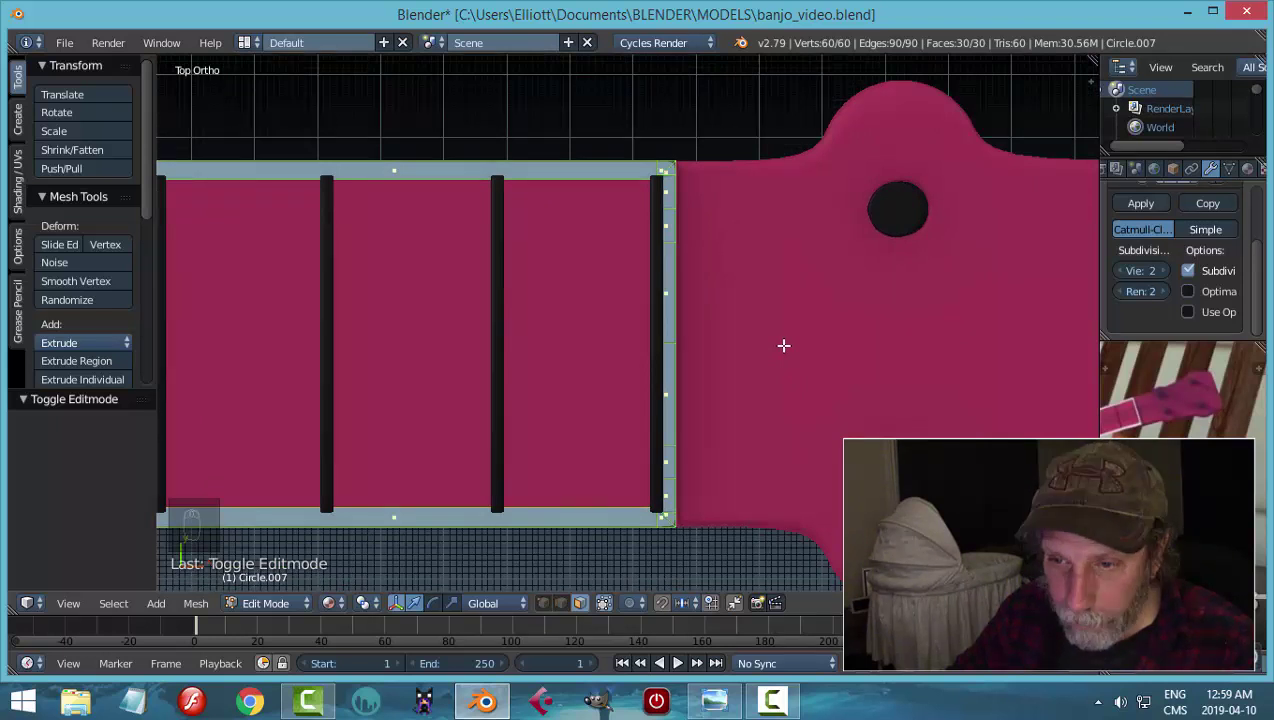
pyautogui.press('s')
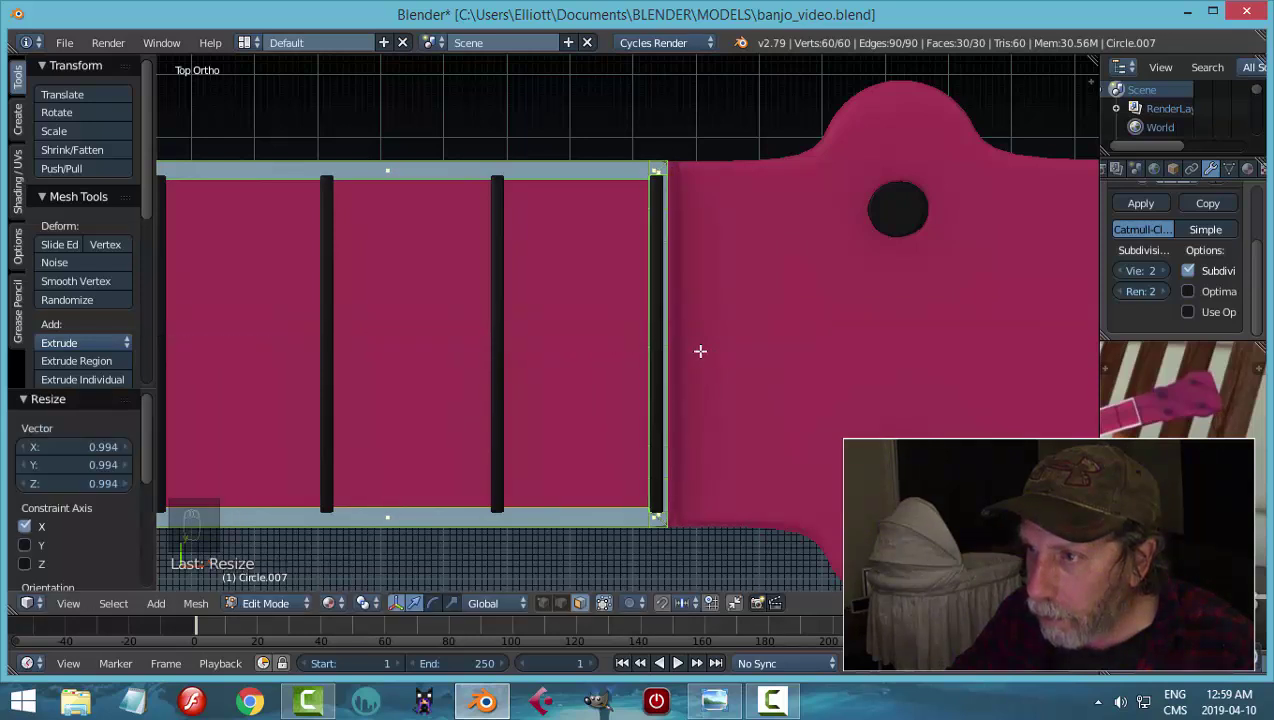
# - Deselect everything, leave Edit Mode, and view the neck from an angled user view
pyautogui.press('a')
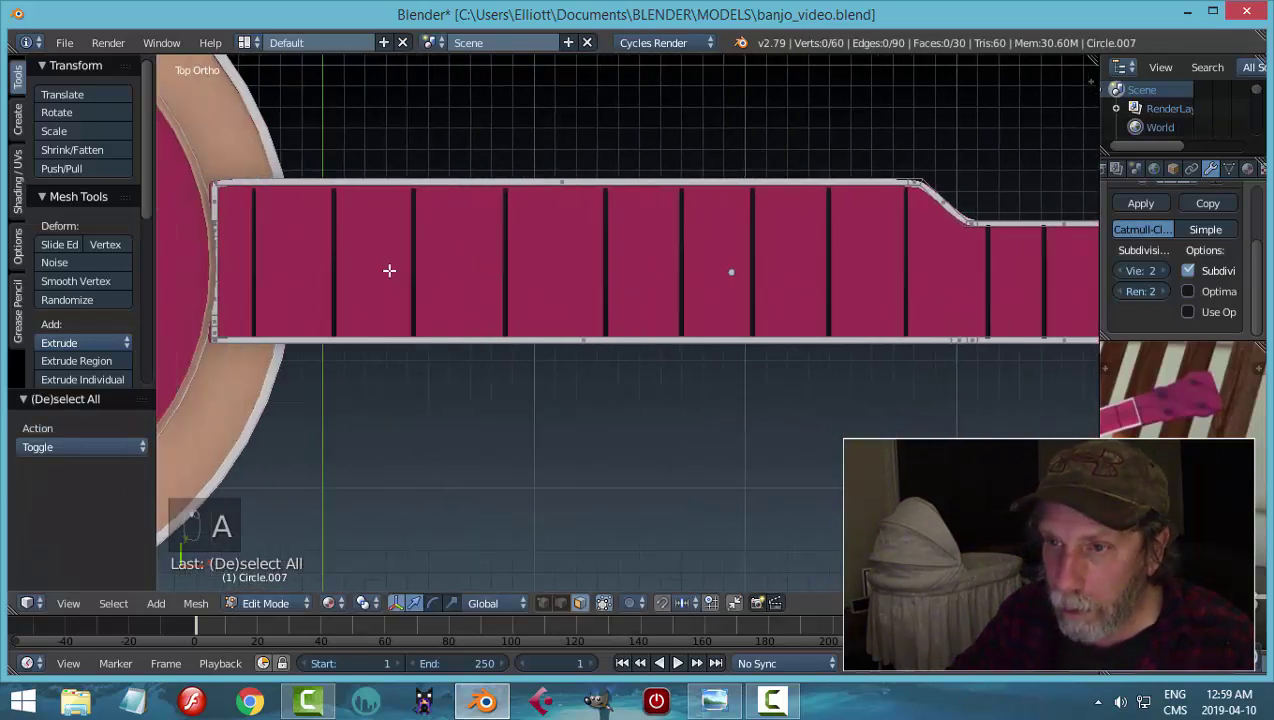
pyautogui.press('a')
pyautogui.press('a')
pyautogui.press('Tab')
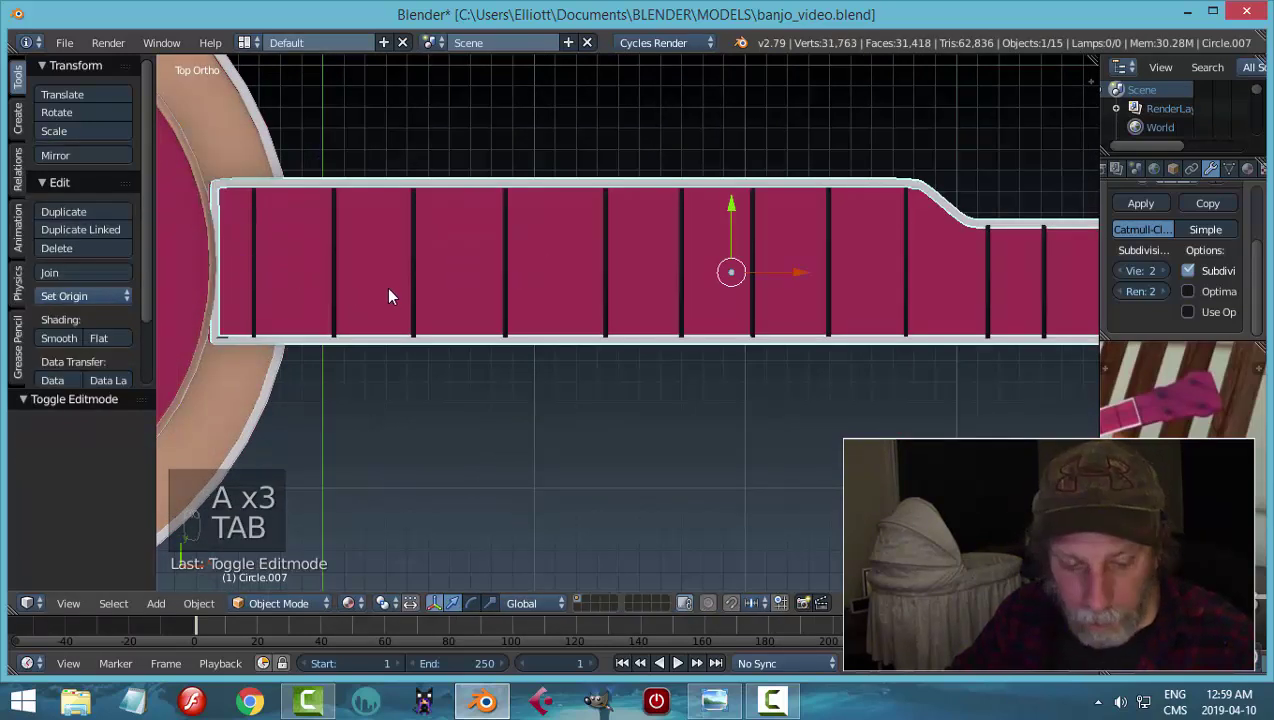
pyautogui.press('a')
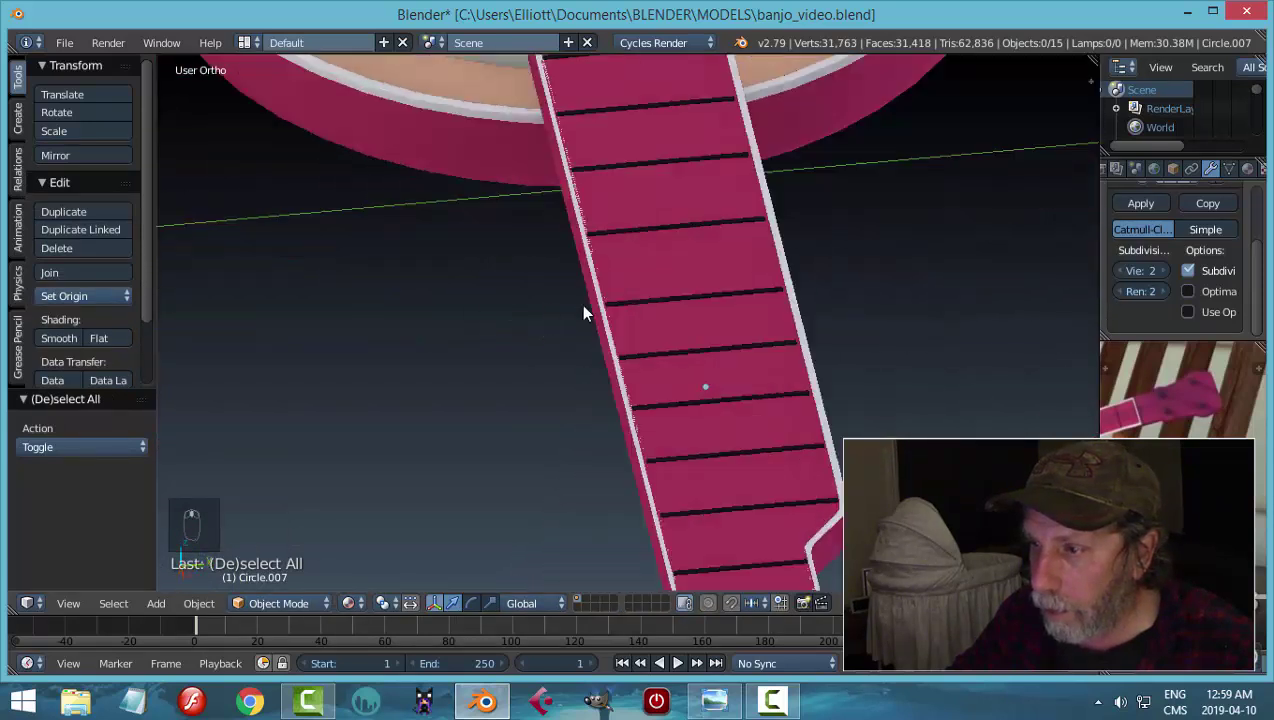
# - Save the file and orbit the view along the banjo neck
pyautogui.middleClick(721, 293)
pyautogui.moveTo(755, 303); pyautogui.dragTo(746, 301)
pyautogui.press('ctrl+s')
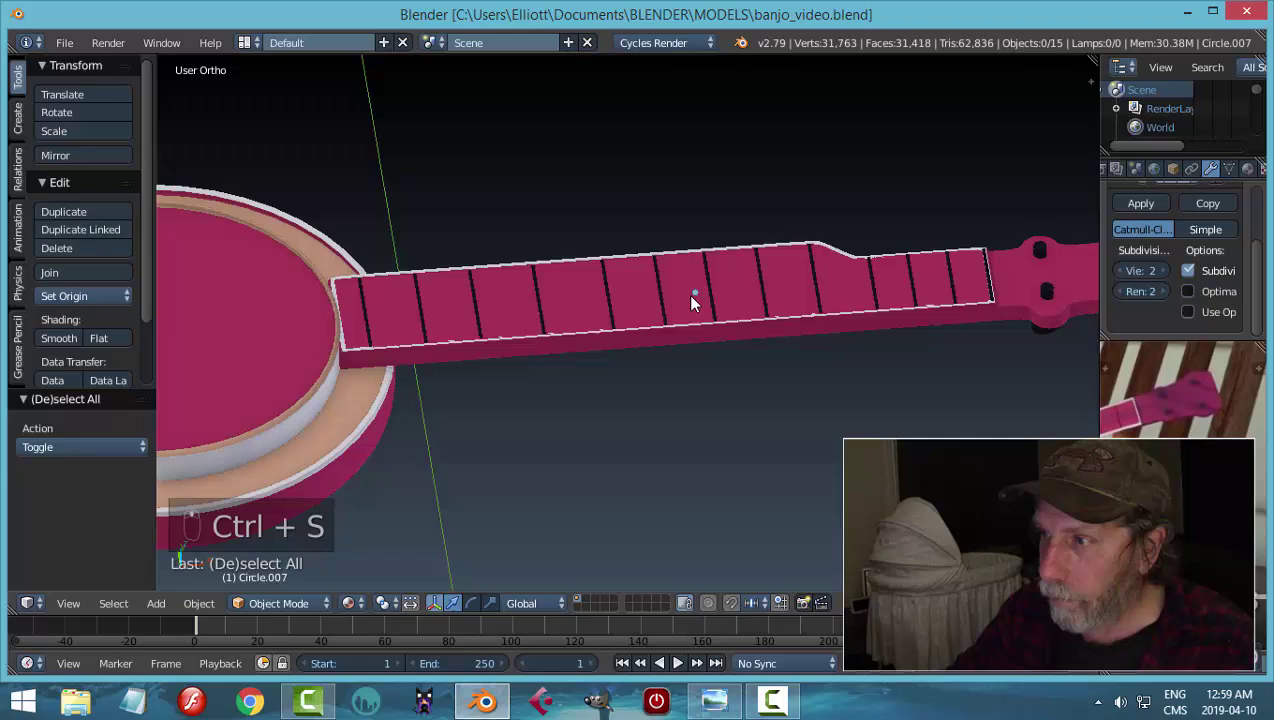
pyautogui.moveTo(675, 328); pyautogui.dragTo(788, 316)
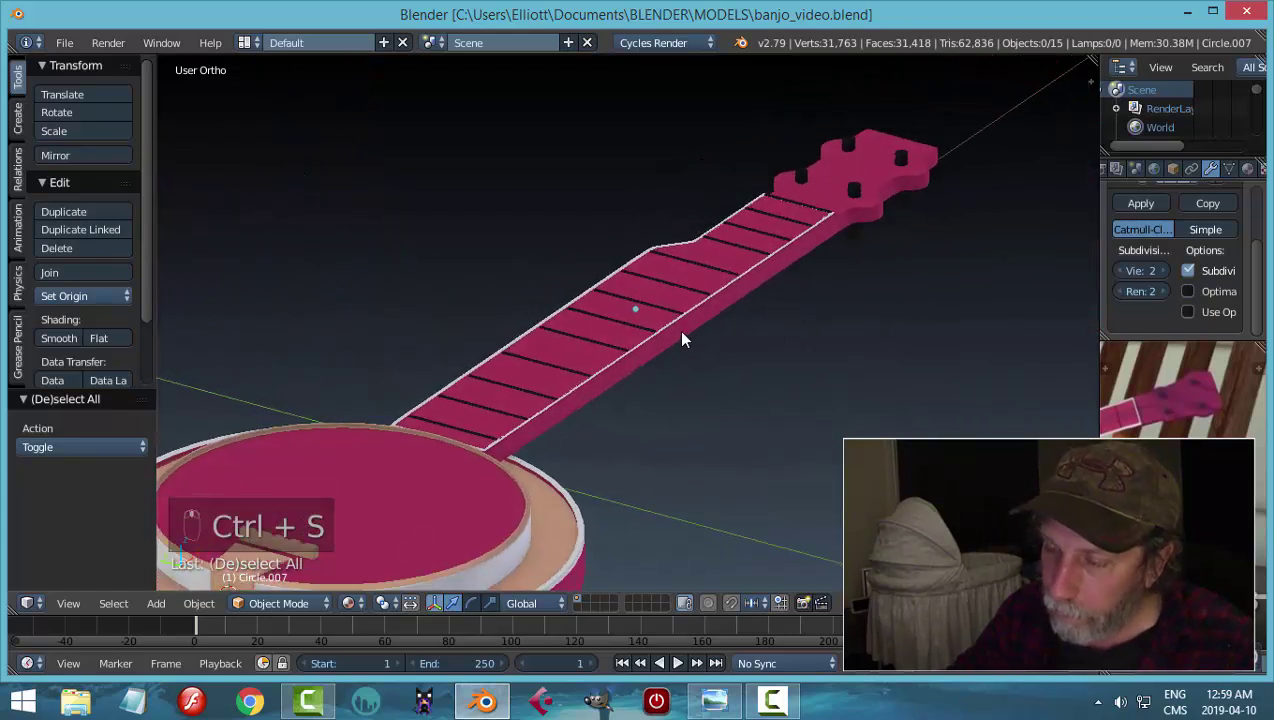
pyautogui.moveTo(684, 338); pyautogui.dragTo(599, 321)
pyautogui.moveTo(599, 321); pyautogui.dragTo(584, 359)
# - Orbit out to see the whole banjo and add a Camera from the Add menu
pyautogui.middleClick(572, 344)
pyautogui.moveTo(525, 326); pyautogui.dragTo(620, 340)
pyautogui.moveTo(620, 339); pyautogui.dragTo(704, 366)
pyautogui.middleClick(520, 330)
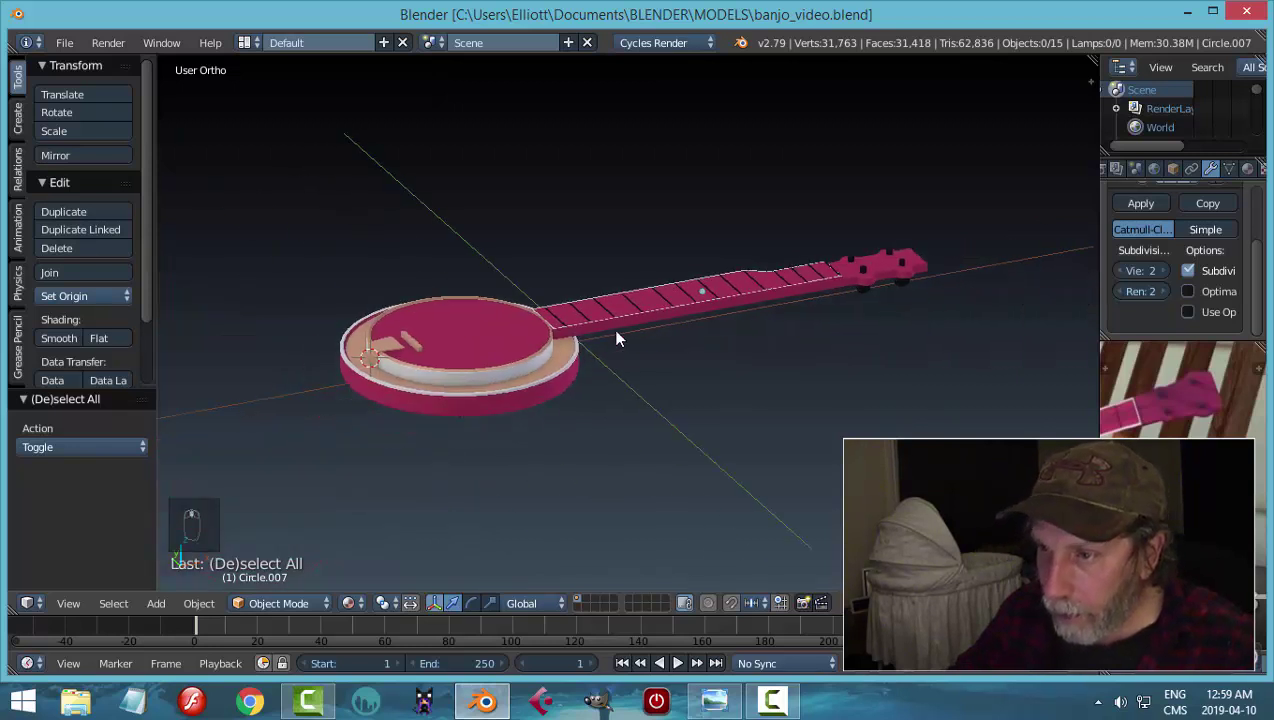
pyautogui.press('shift+a')
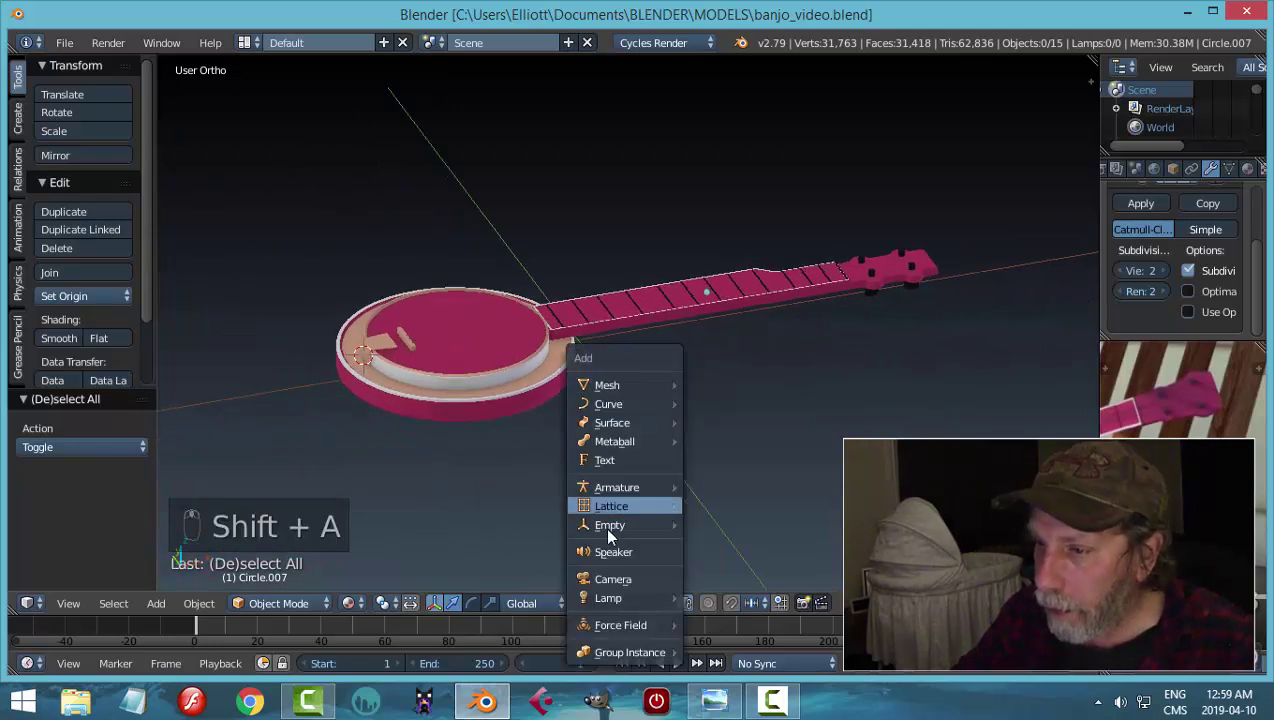
pyautogui.moveTo(654, 450); pyautogui.dragTo(650, 432)
# - In top view, reposition the camera beside the banjo using its location values
pyautogui.press('KP_7')
pyautogui.press('g')
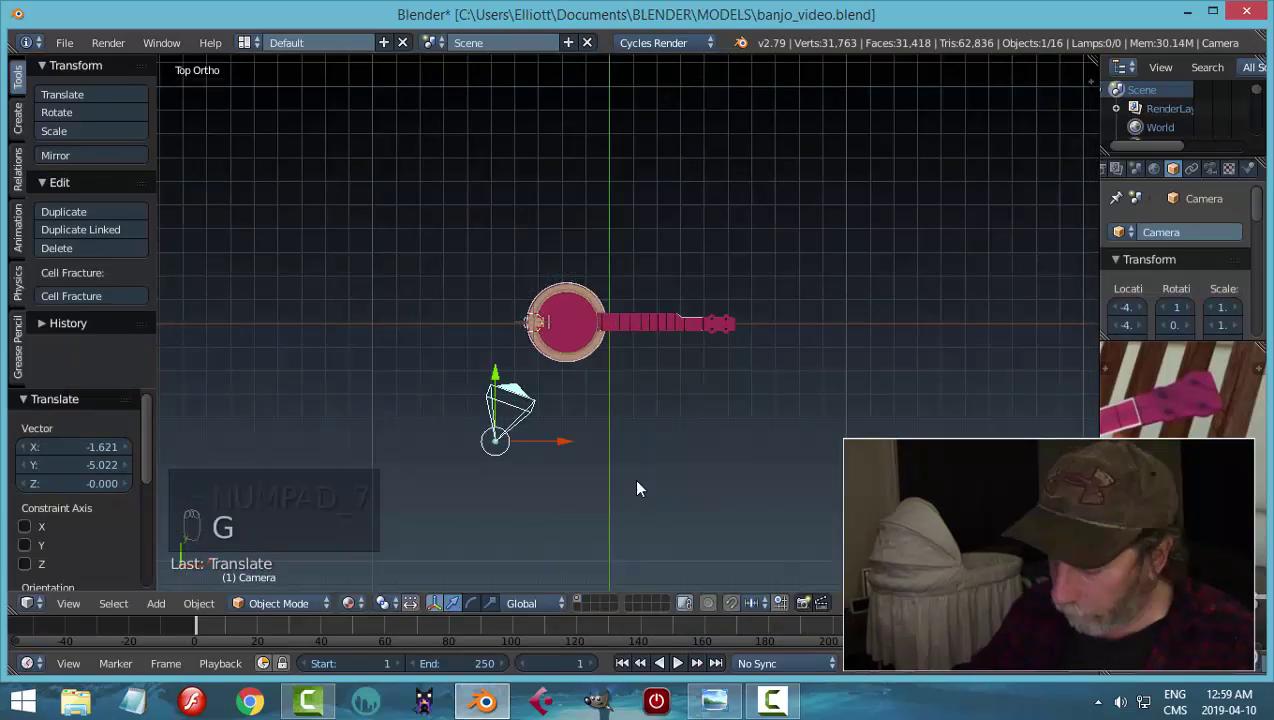
pyautogui.press('n')
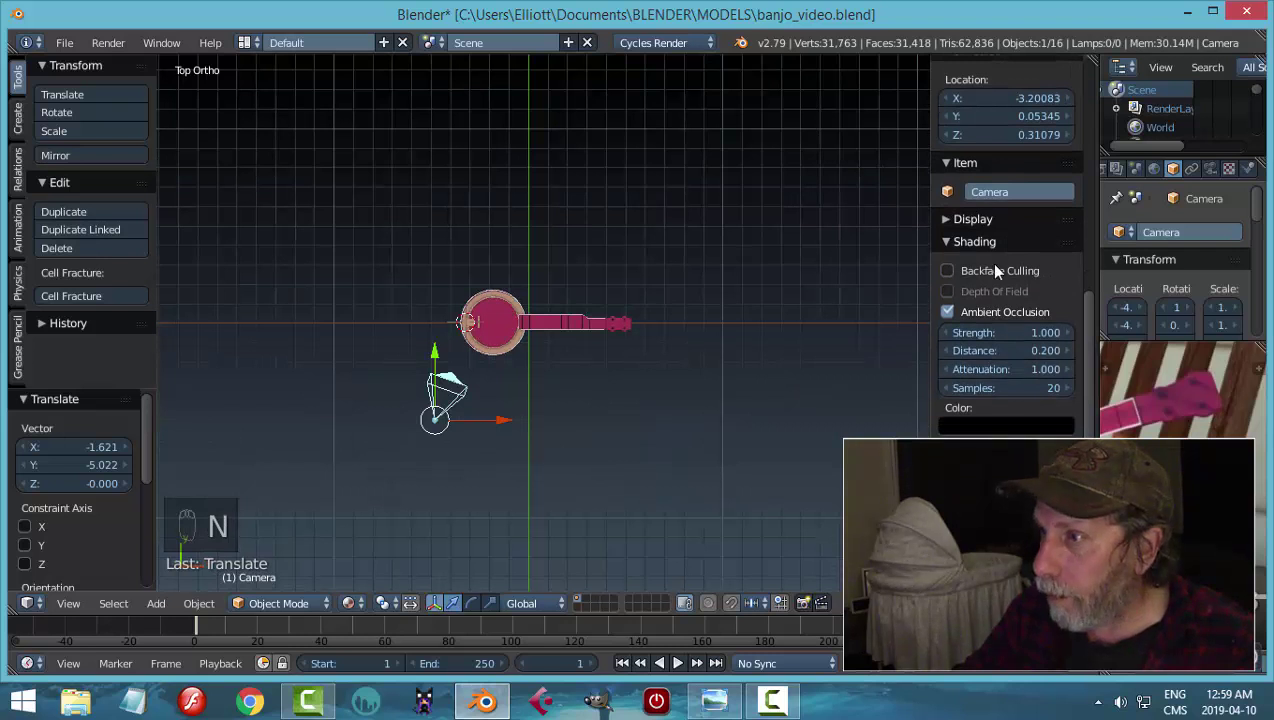
pyautogui.moveTo(1003, 272); pyautogui.dragTo(992, 126)
pyautogui.press('n')
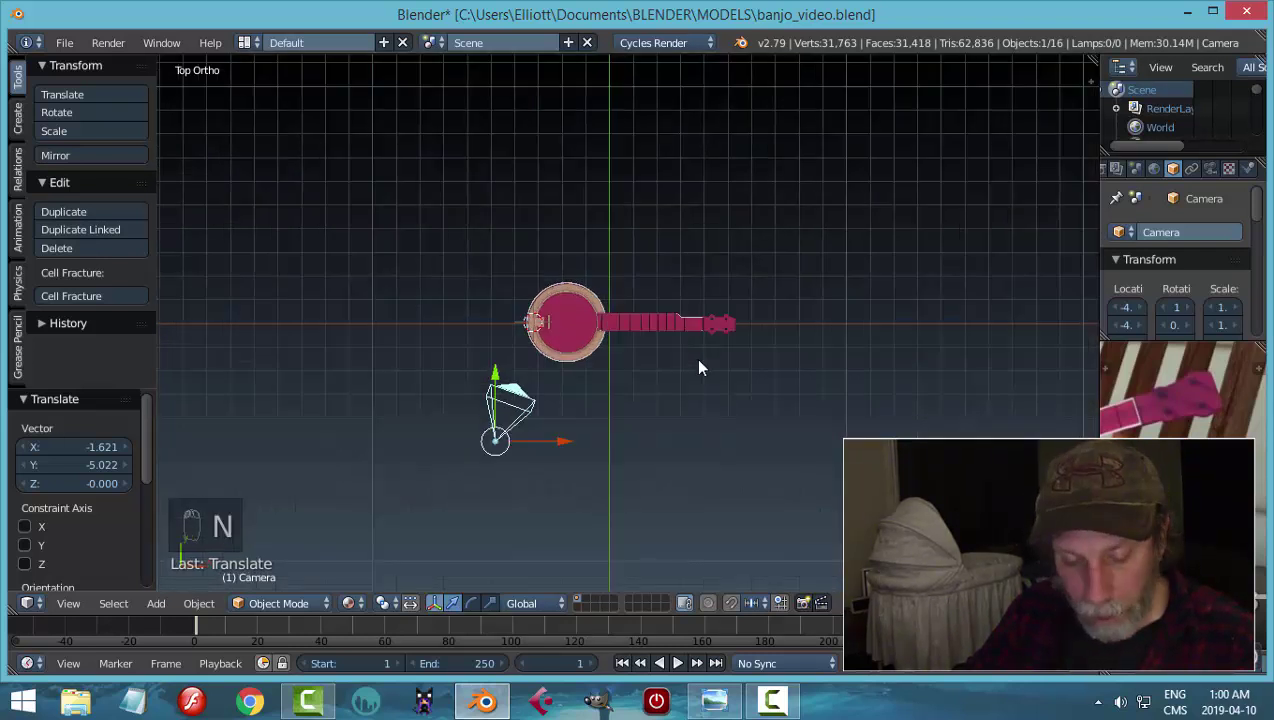
# - Add a Sun lamp above the banjo and check the framing through the camera view
pyautogui.press('shift+a')
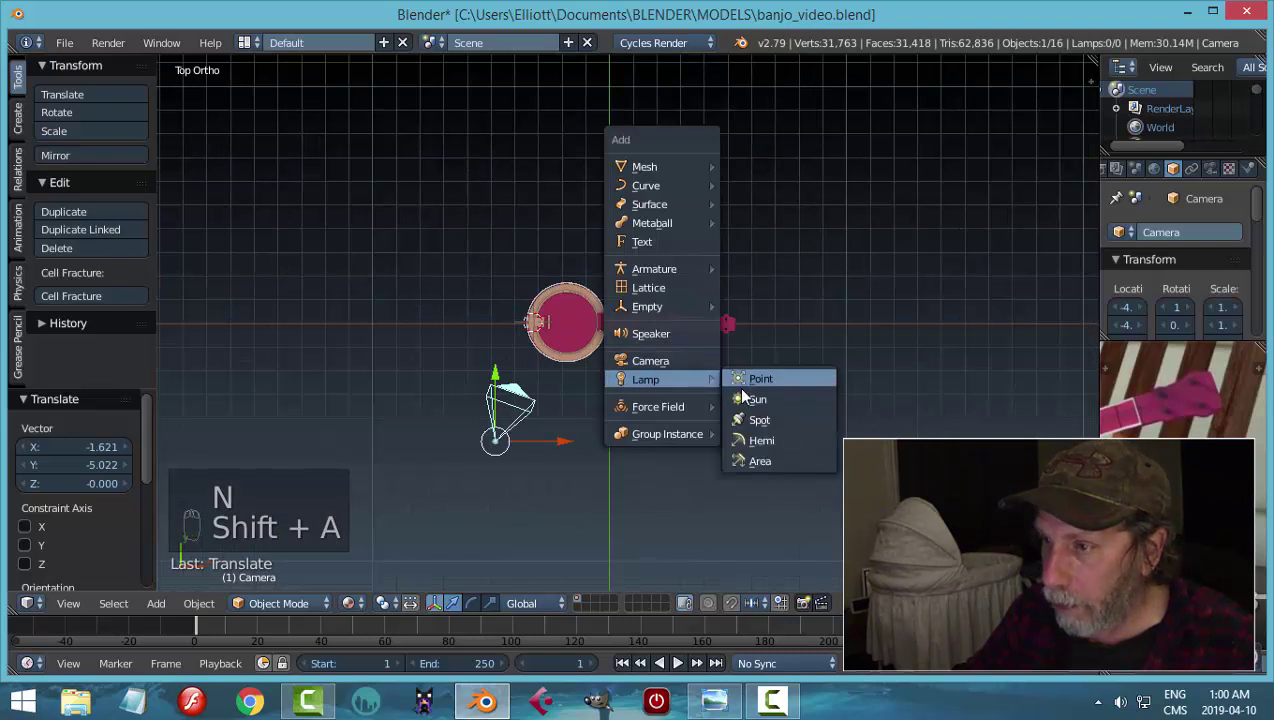
pyautogui.moveTo(590, 192); pyautogui.dragTo(1216, 171)
pyautogui.press('r')
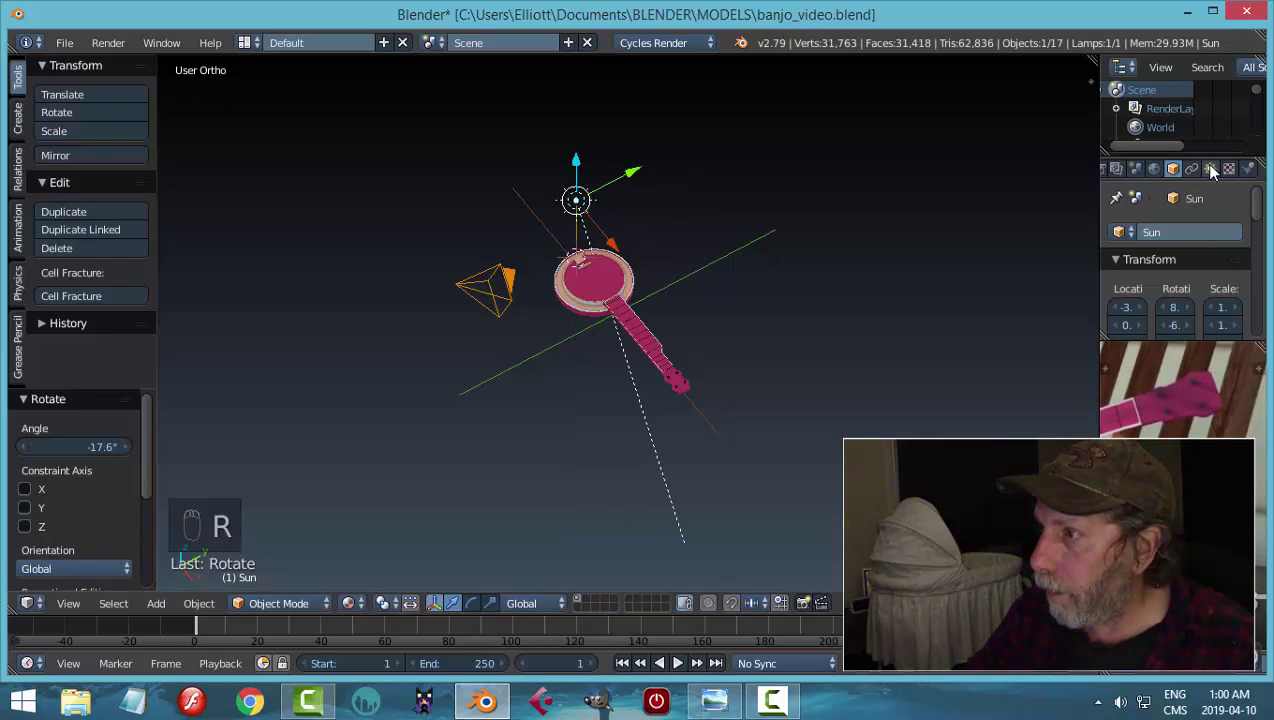
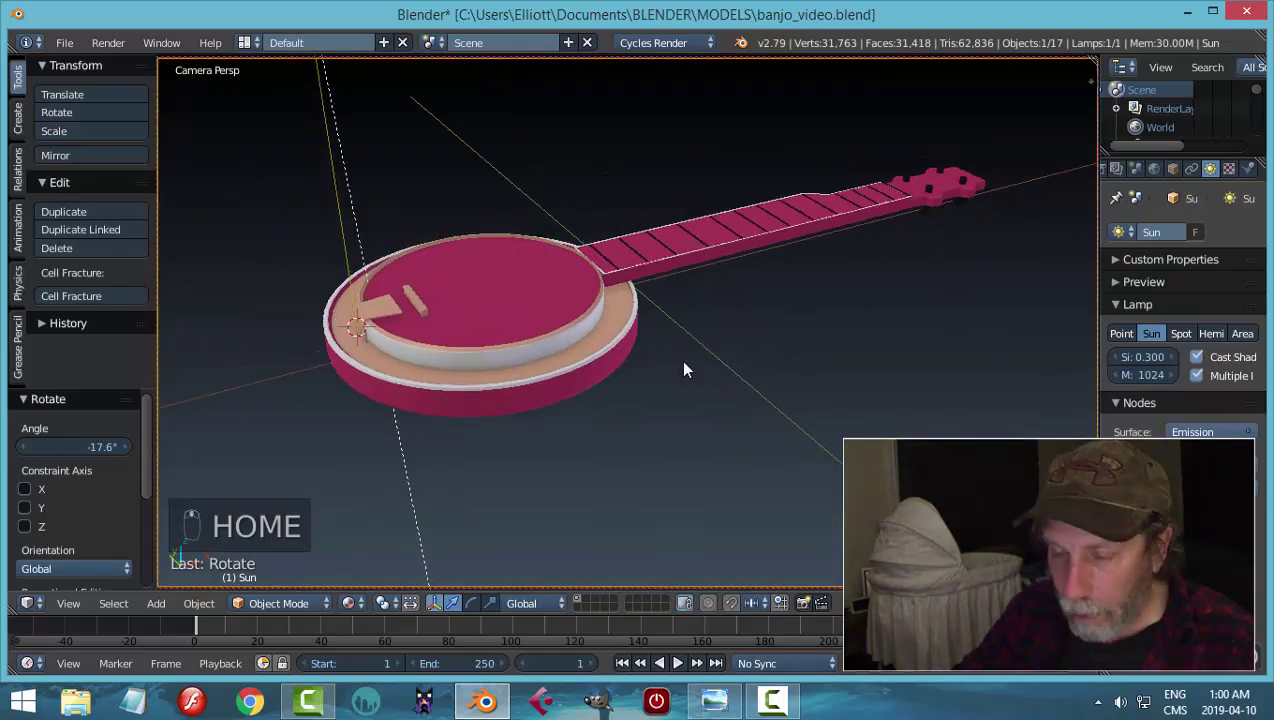
pyautogui.press('KP_0')
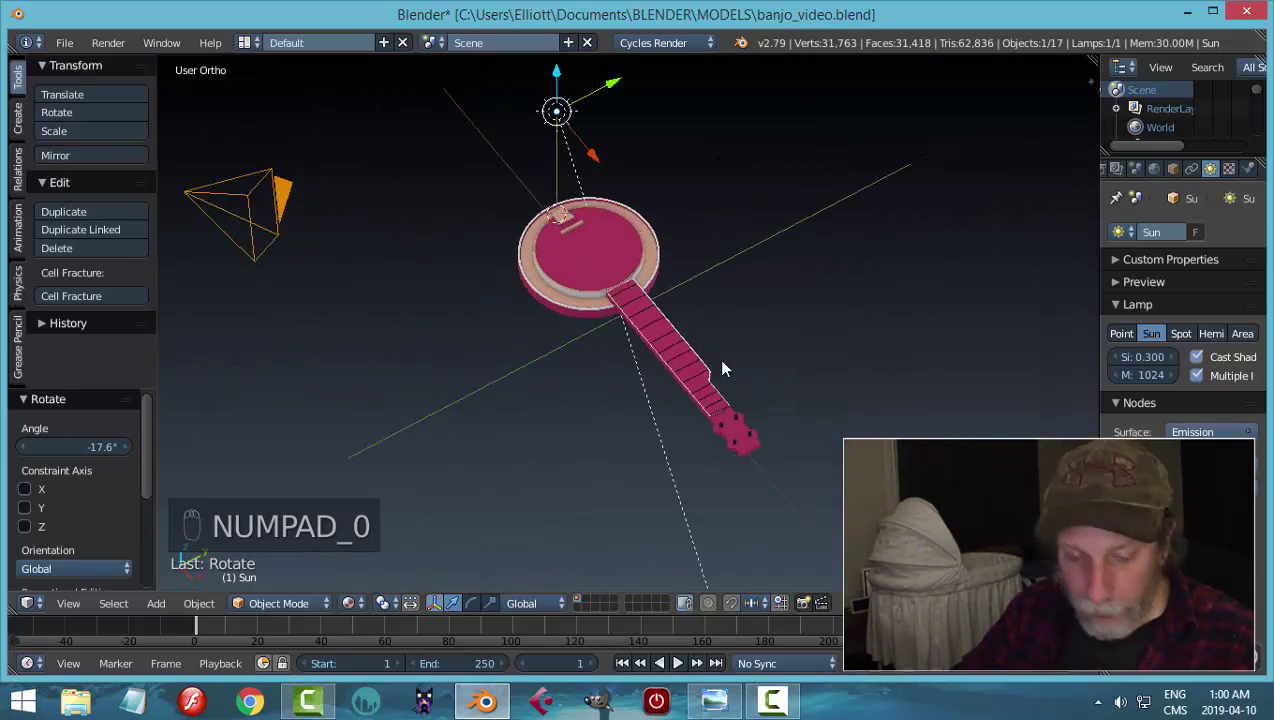
# - Add a Mesh Plane below the banjo, scale it into a wide ground, and preview the lit scene rendered through the camera
pyautogui.press('shift+a')
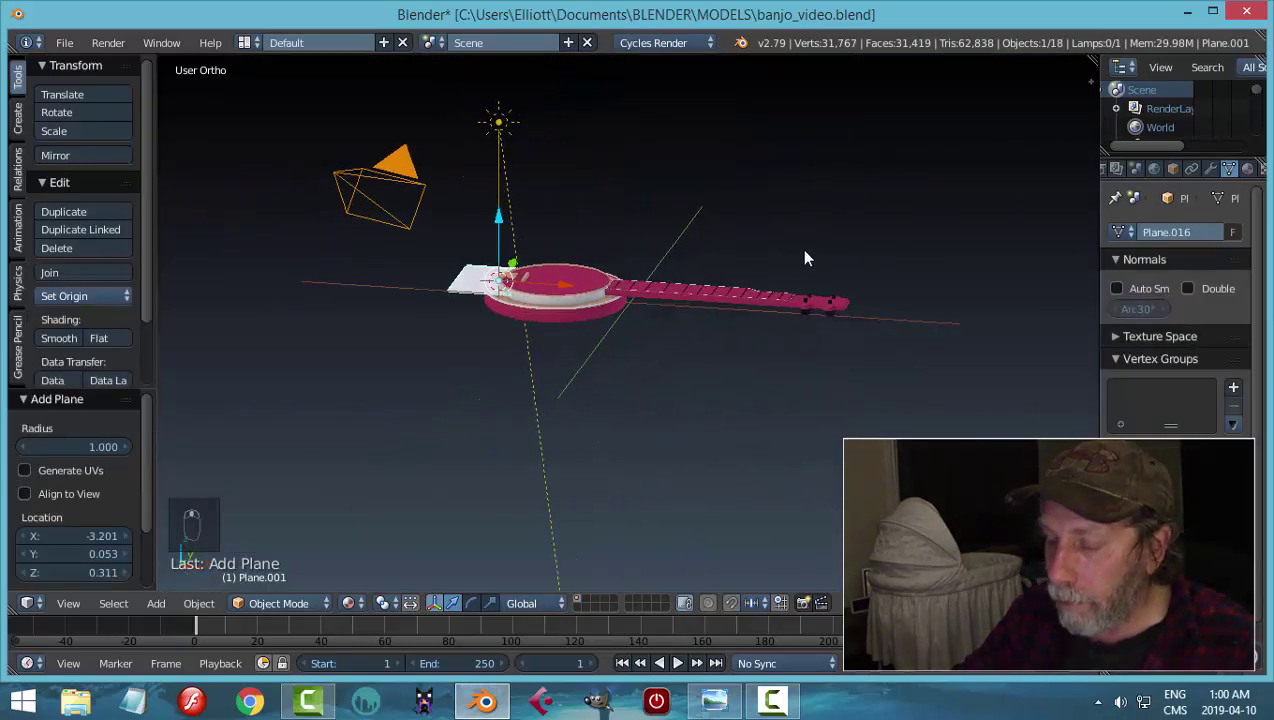
pyautogui.press('KP_1')
pyautogui.press('g')
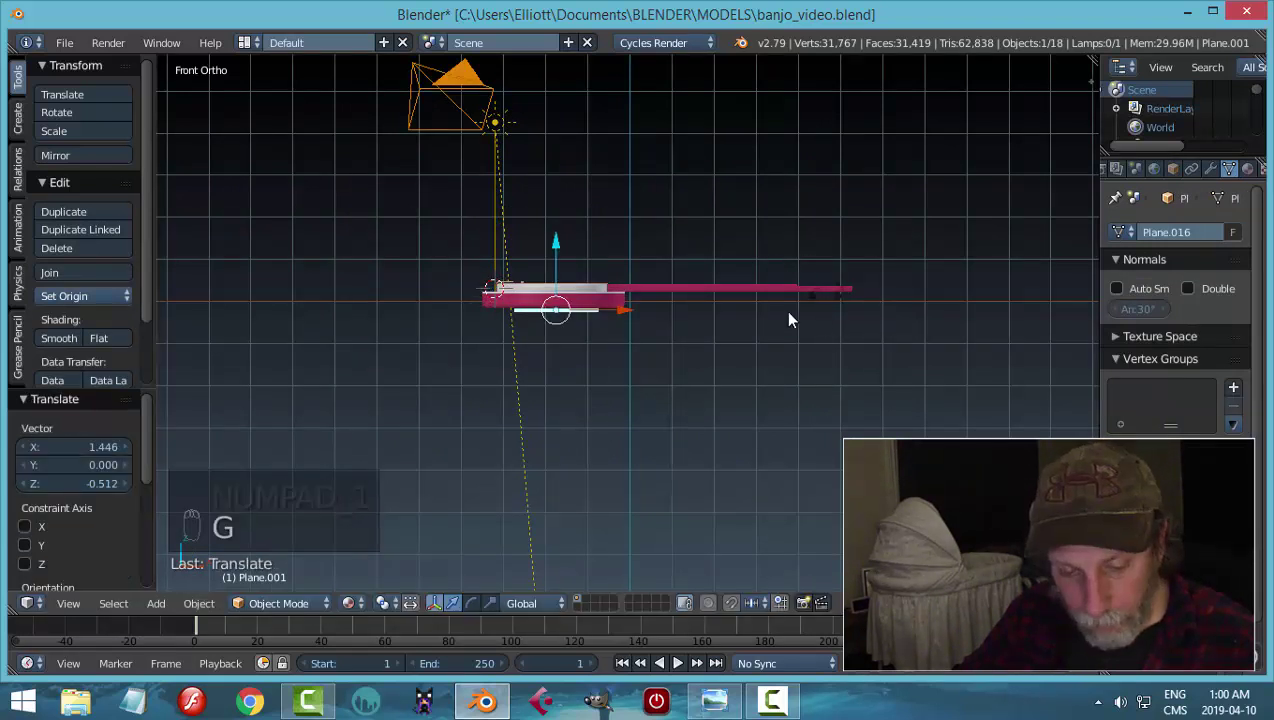
pyautogui.press('s')
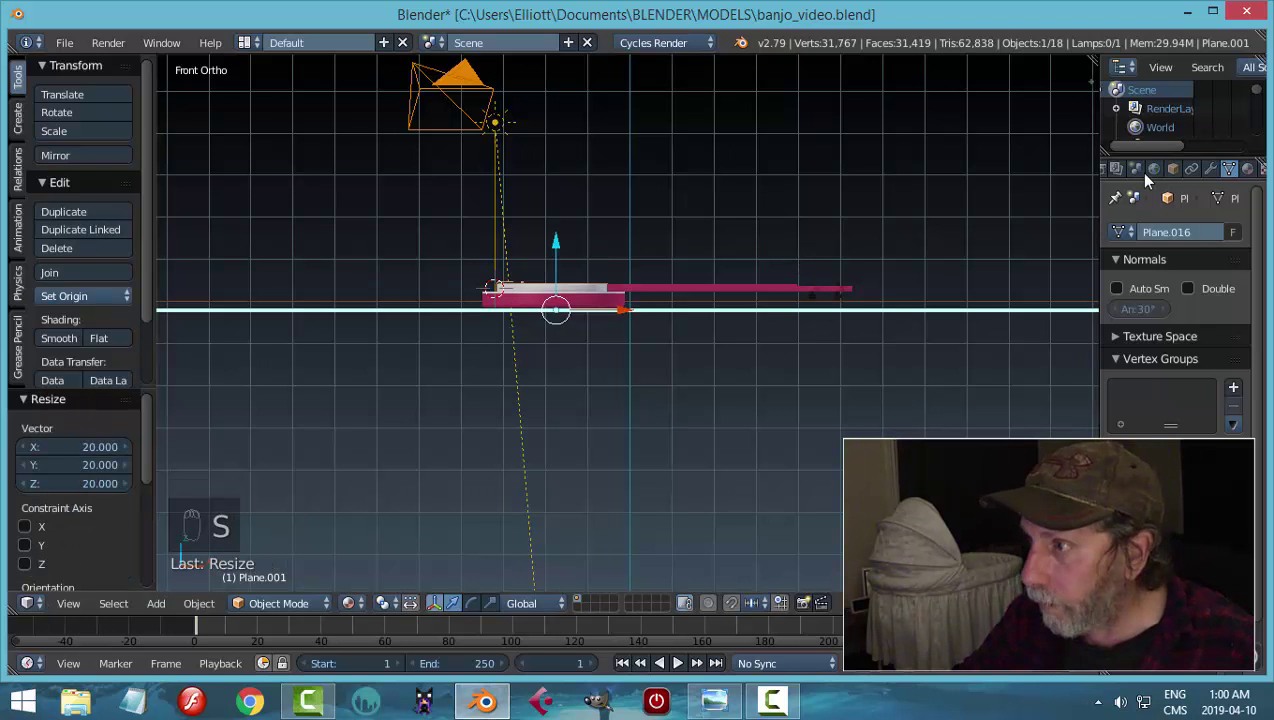
pyautogui.moveTo(1255, 170); pyautogui.dragTo(733, 361)
pyautogui.middleClick(739, 401)
pyautogui.press('KP_0')
pyautogui.press('shift+z')
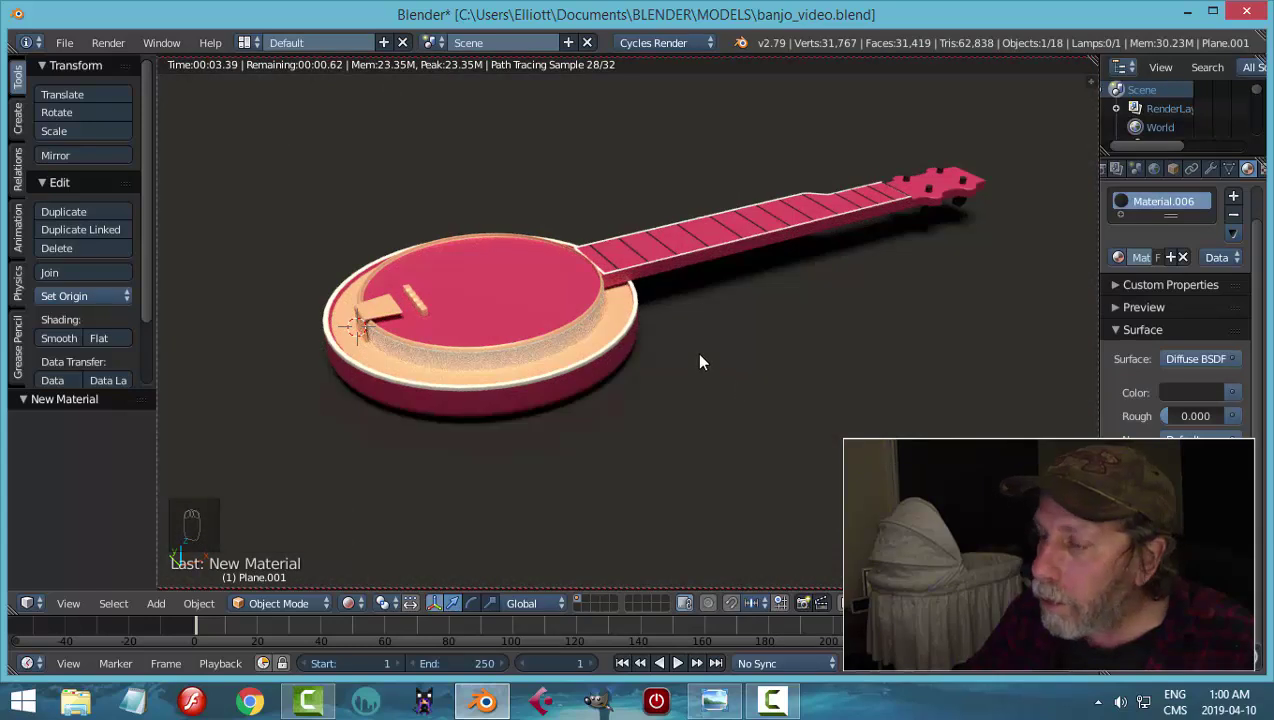
# - Orbit the rendered banjo to inspect it from several angles, then return to solid shading
pyautogui.moveTo(714, 344); pyautogui.dragTo(882, 377)
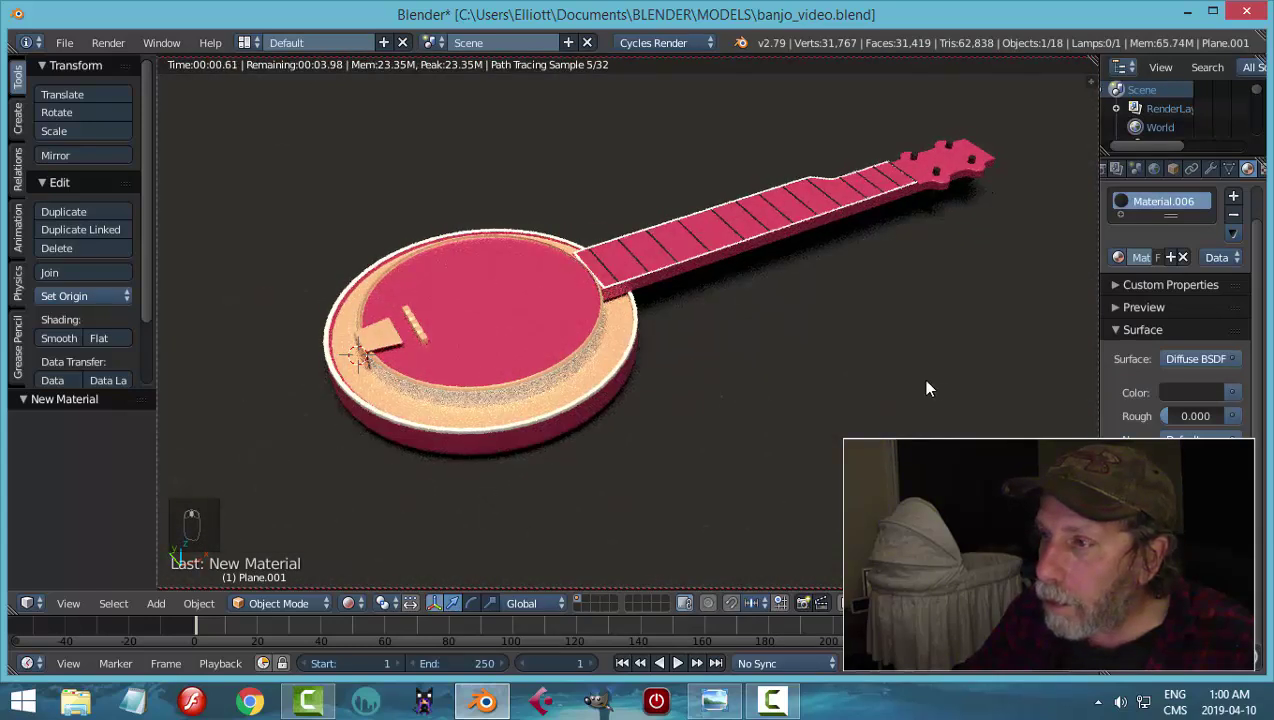
pyautogui.middleClick(791, 359)
pyautogui.moveTo(738, 359); pyautogui.dragTo(696, 393)
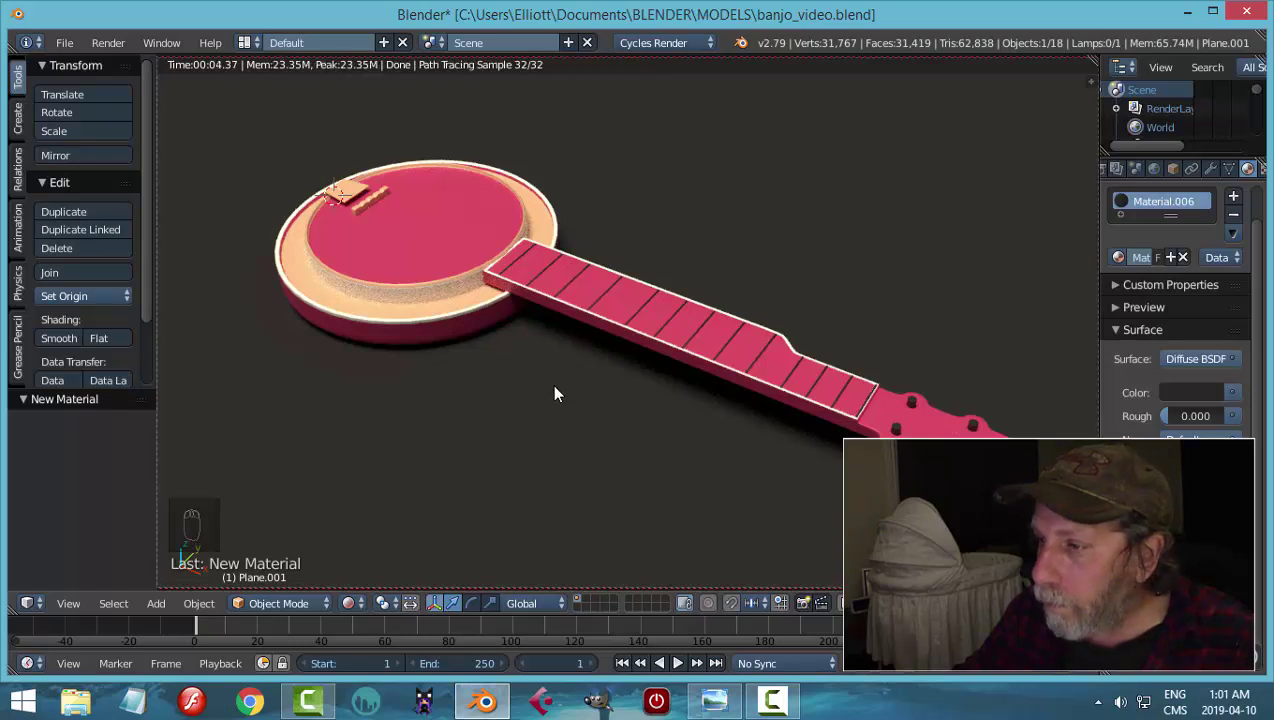
pyautogui.moveTo(576, 399); pyautogui.dragTo(722, 355)
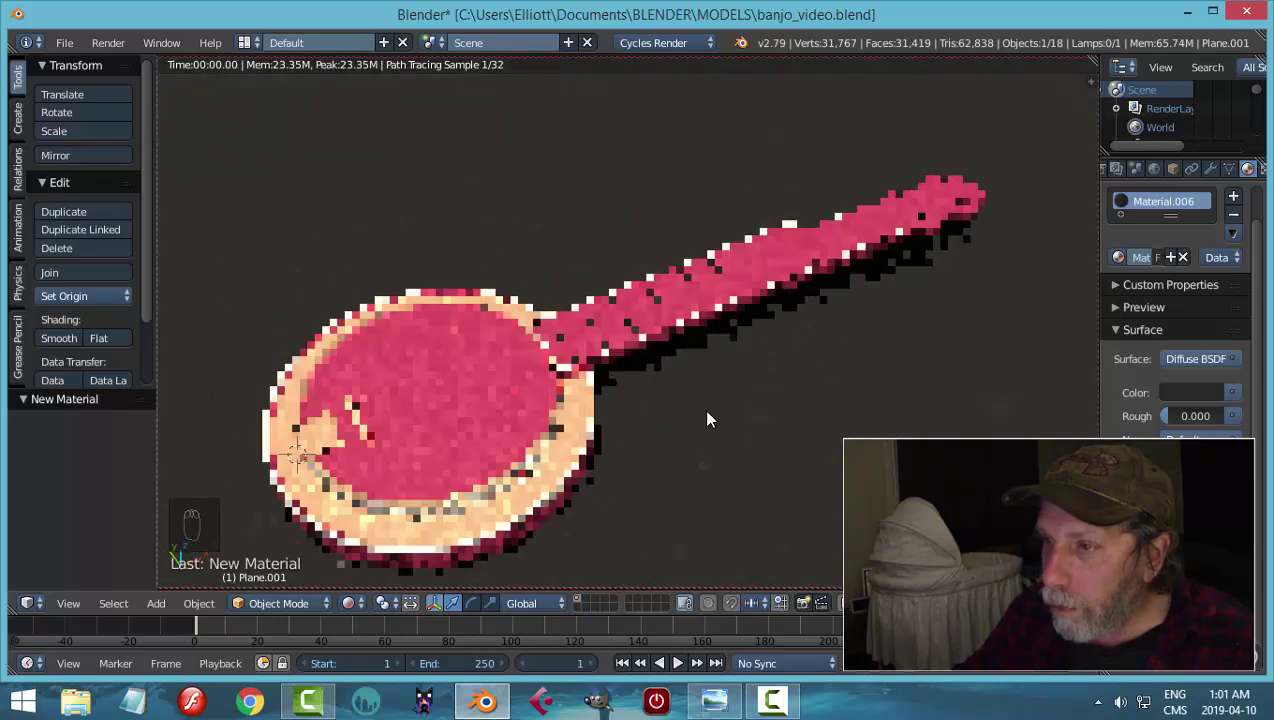
pyautogui.moveTo(701, 402); pyautogui.dragTo(701, 400)
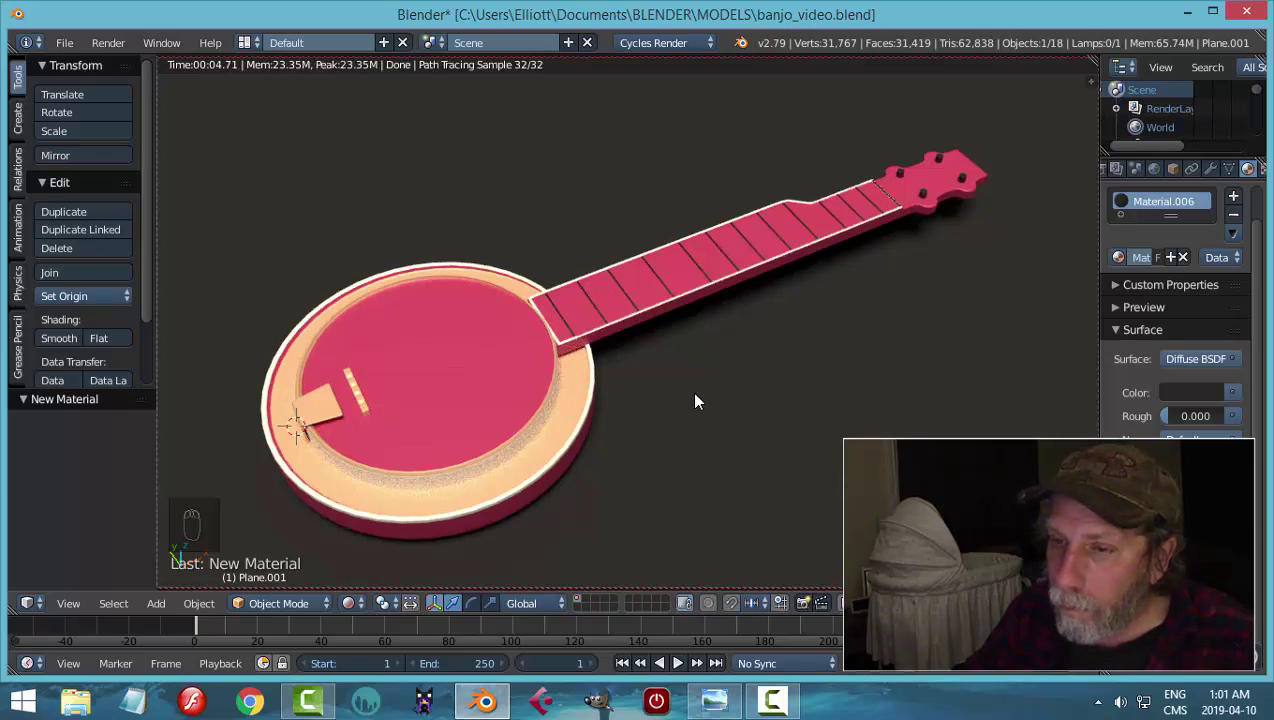
pyautogui.press('shift+z')
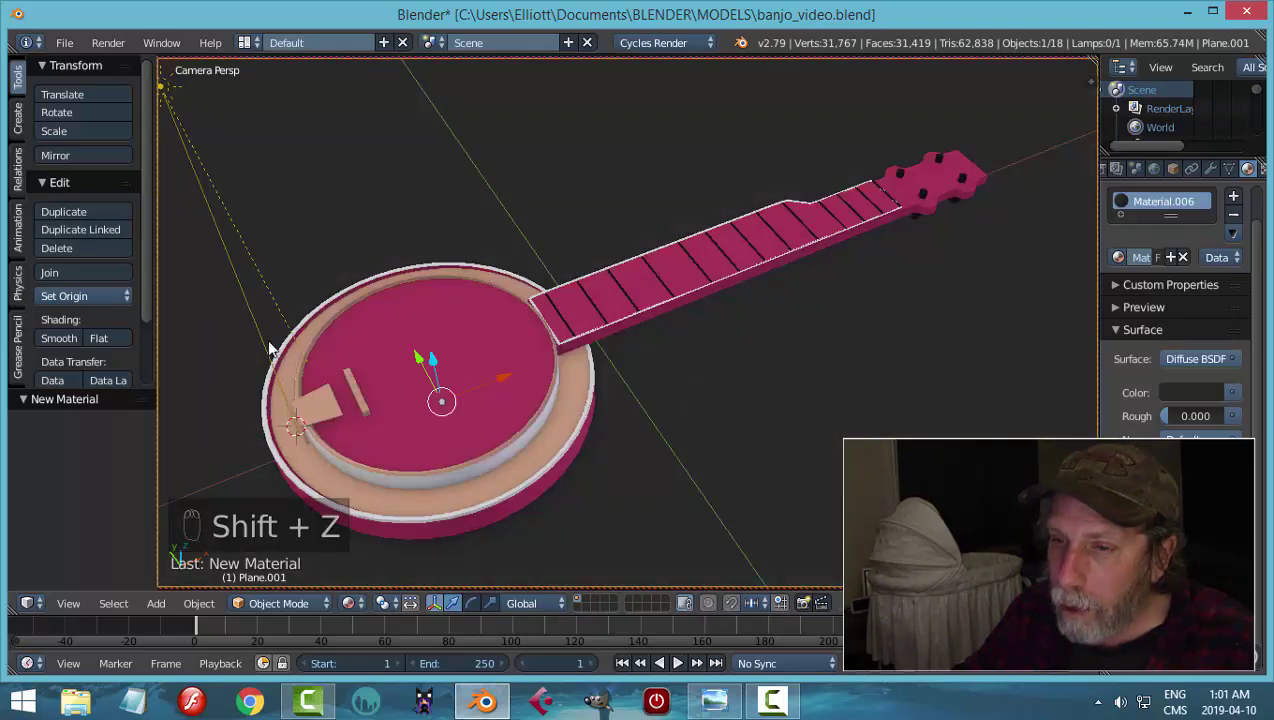
# - Leave camera view, zoom on the rim ring Circle.006 and check its materials and smoothing
pyautogui.press('KP_0')
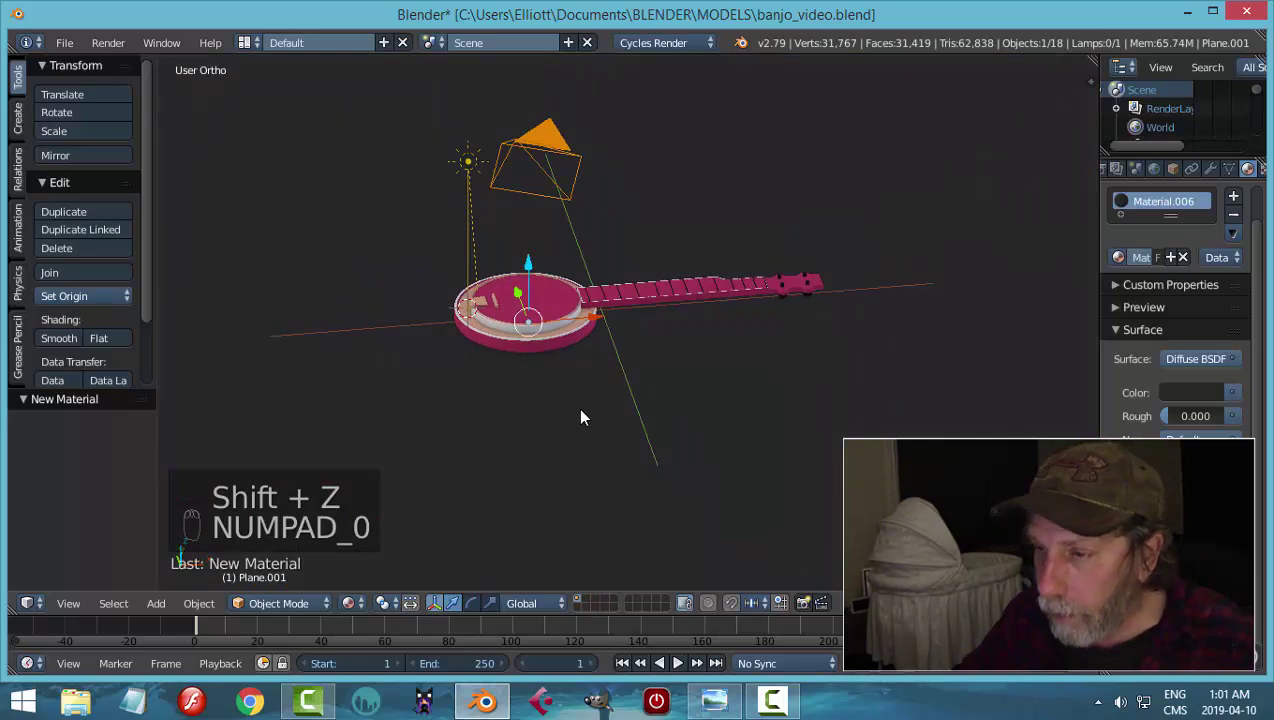
pyautogui.middleClick(593, 417)
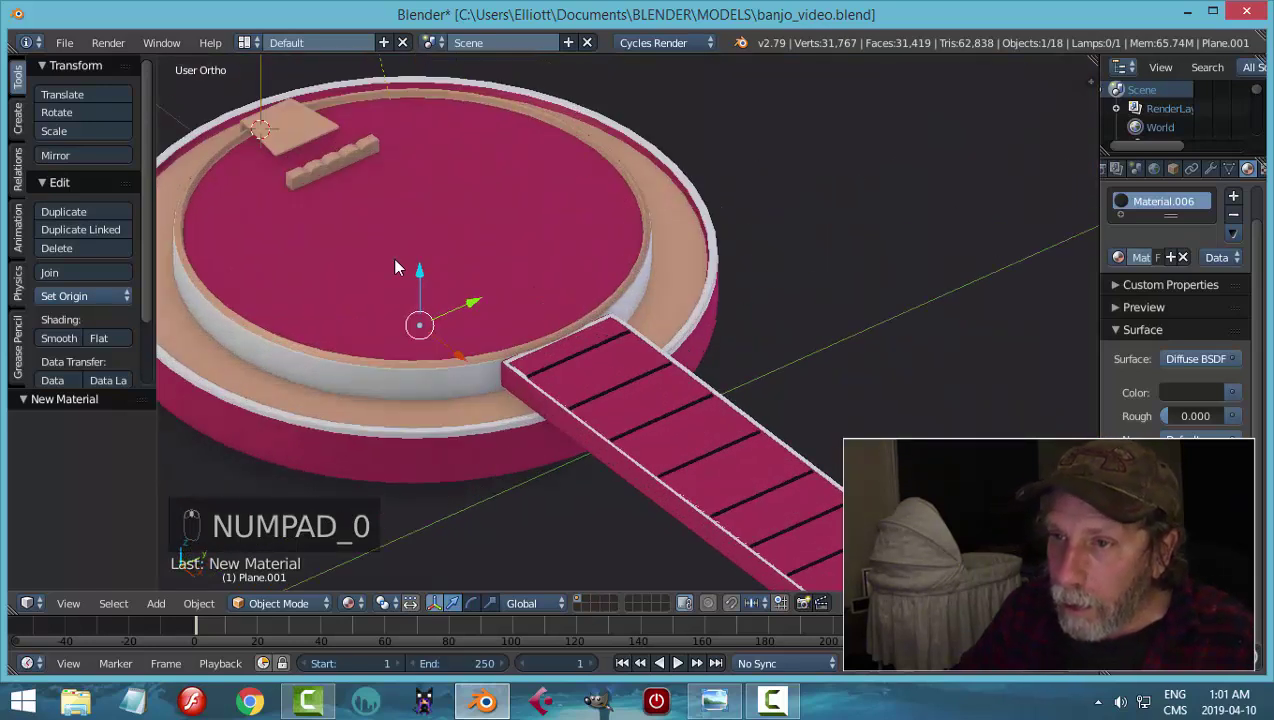
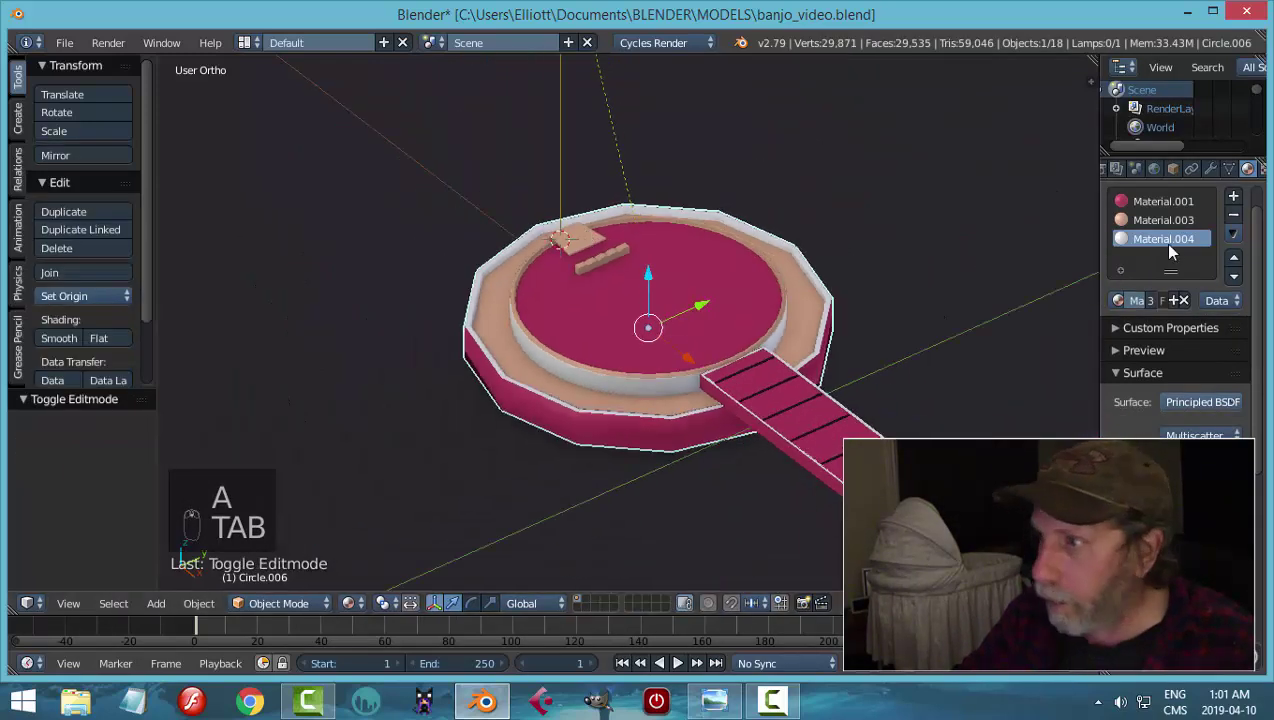
pyautogui.moveTo(1216, 175); pyautogui.dragTo(663, 335)
pyautogui.moveTo(663, 335); pyautogui.dragTo(727, 316)
# - Preview the banjo rendered through the camera, return to solid shading, and save
pyautogui.press('KP_0')
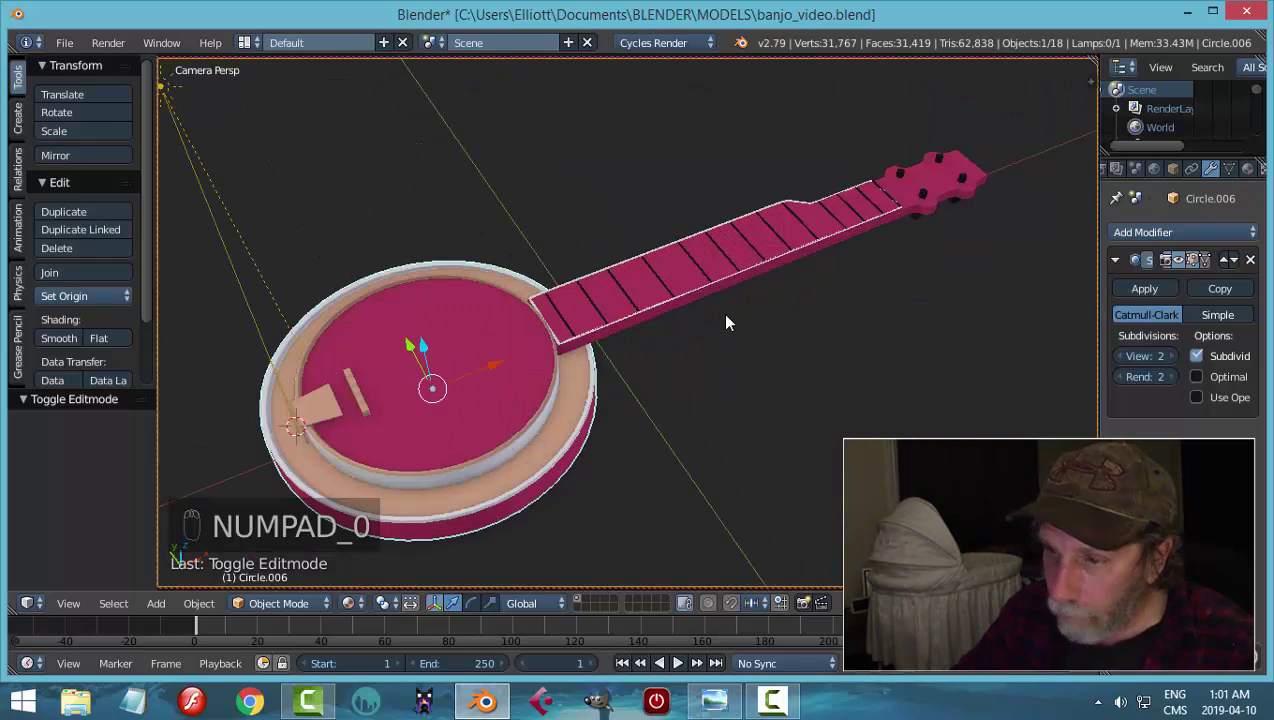
pyautogui.press('shift+z')
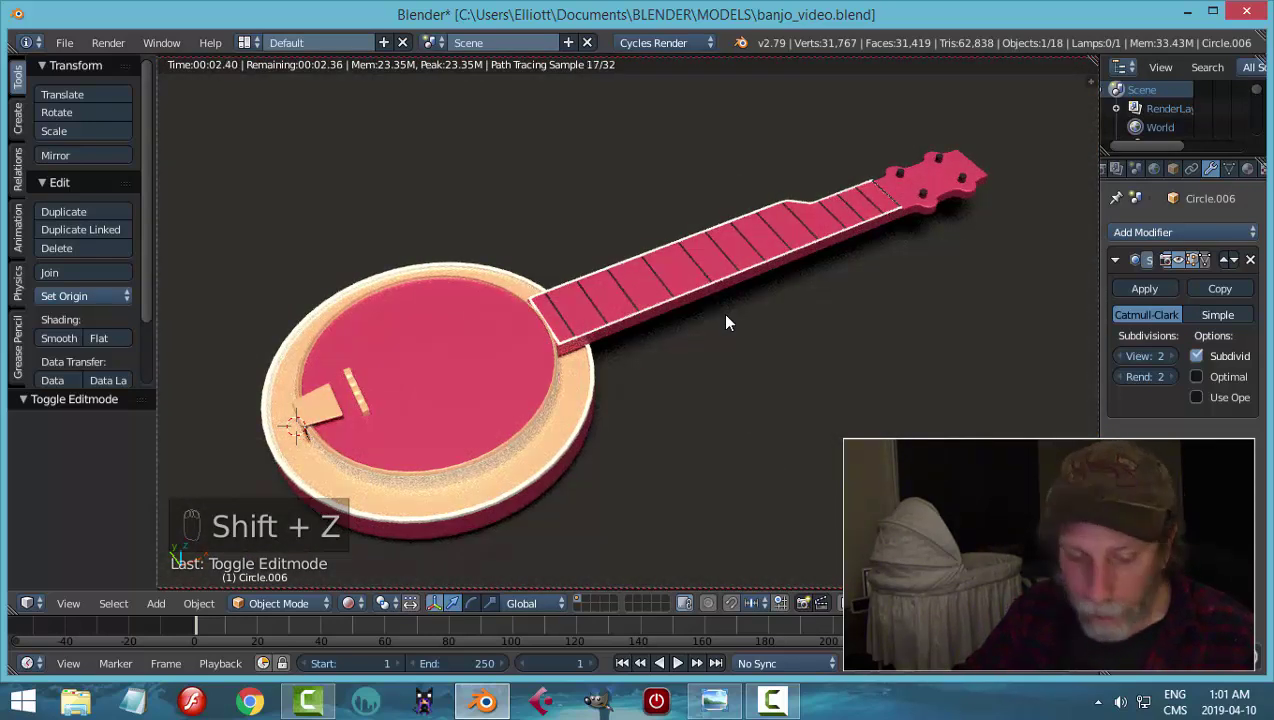
pyautogui.press('shift+z')
pyautogui.press('ctrl+s')
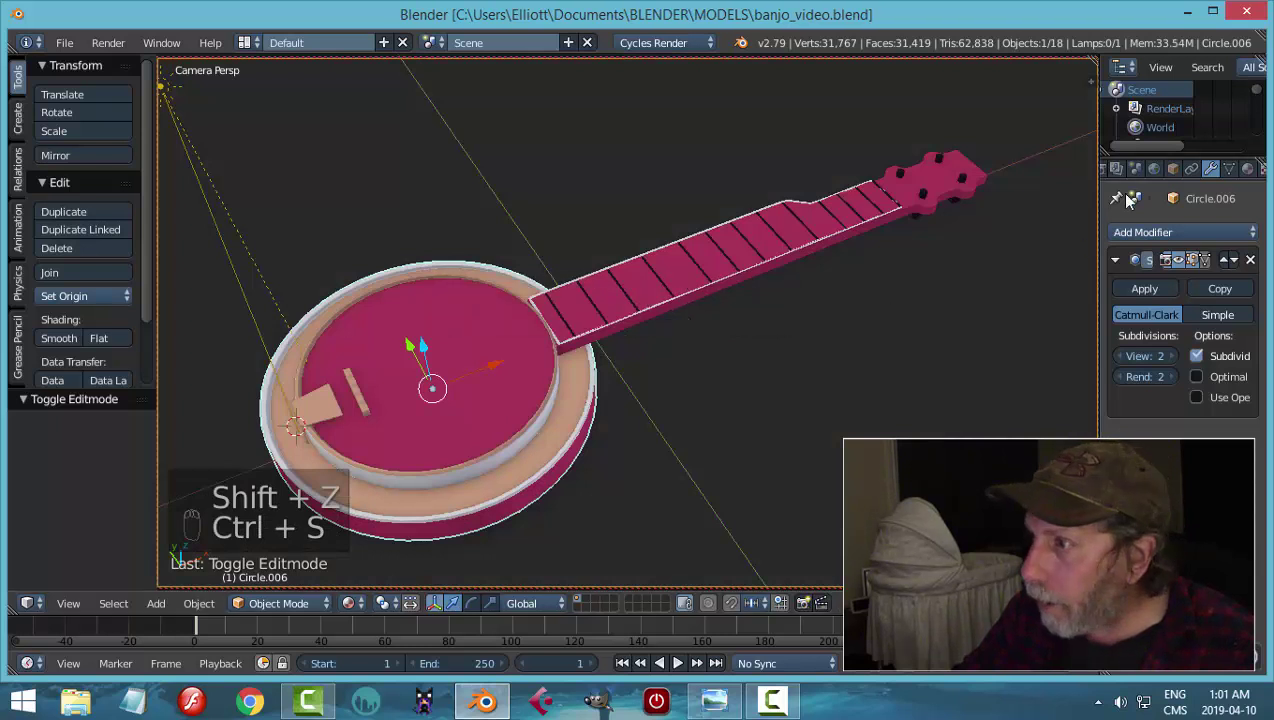